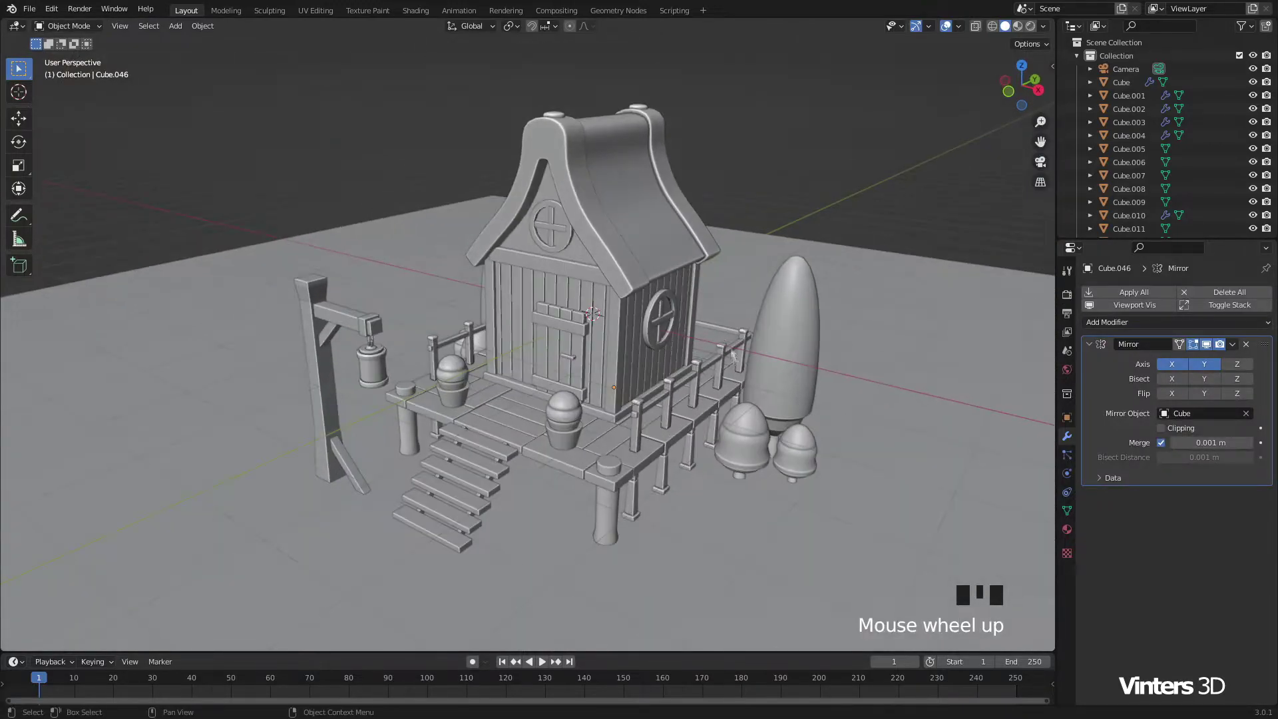
Step: Orbit around the finished house before starting over in a fresh scene
drag(775, 383, 914, 385)
drag(877, 376, 788, 380)
drag(794, 379, 312, 129)
Step: Box-select the default camera and light and delete them, leaving only the cube
drag(311, 129, 787, 311)
key(x)
click(584, 348)
Step: Merge the cube's top into a roof ridge and add loop cuts across the curved roof slopes
drag(932, 36, 605, 328)
drag(613, 328, 610, 380)
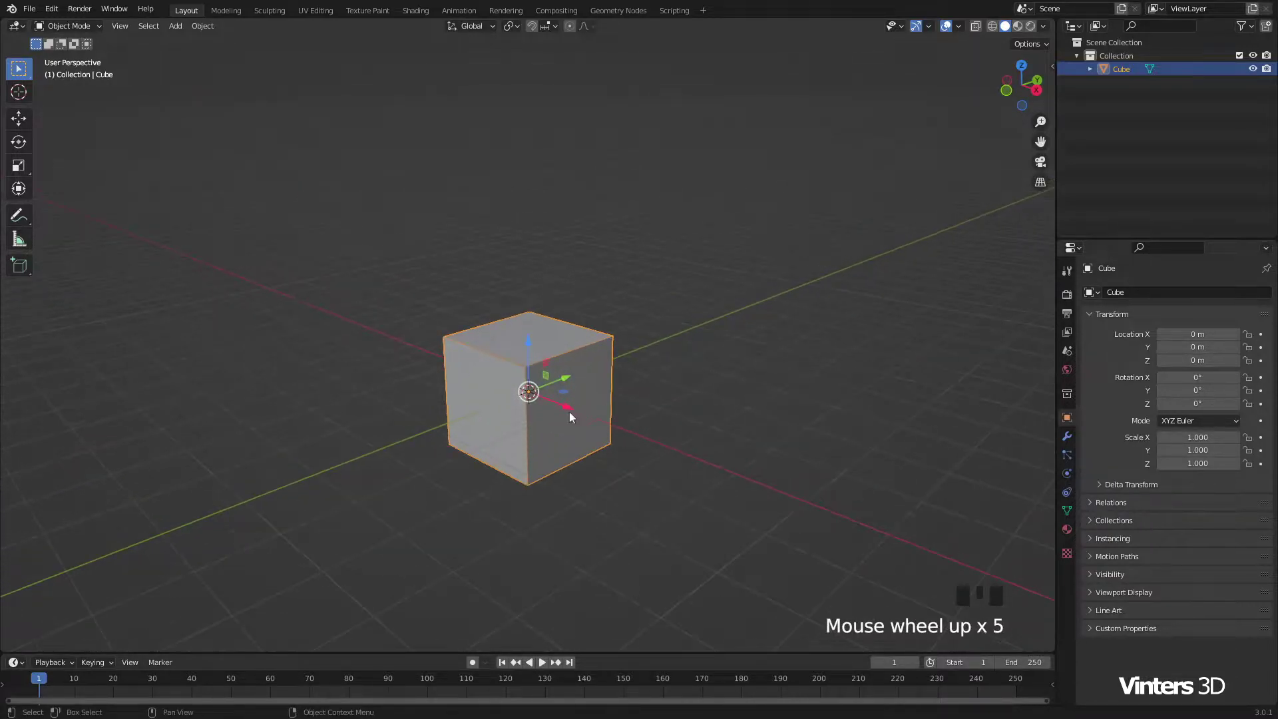
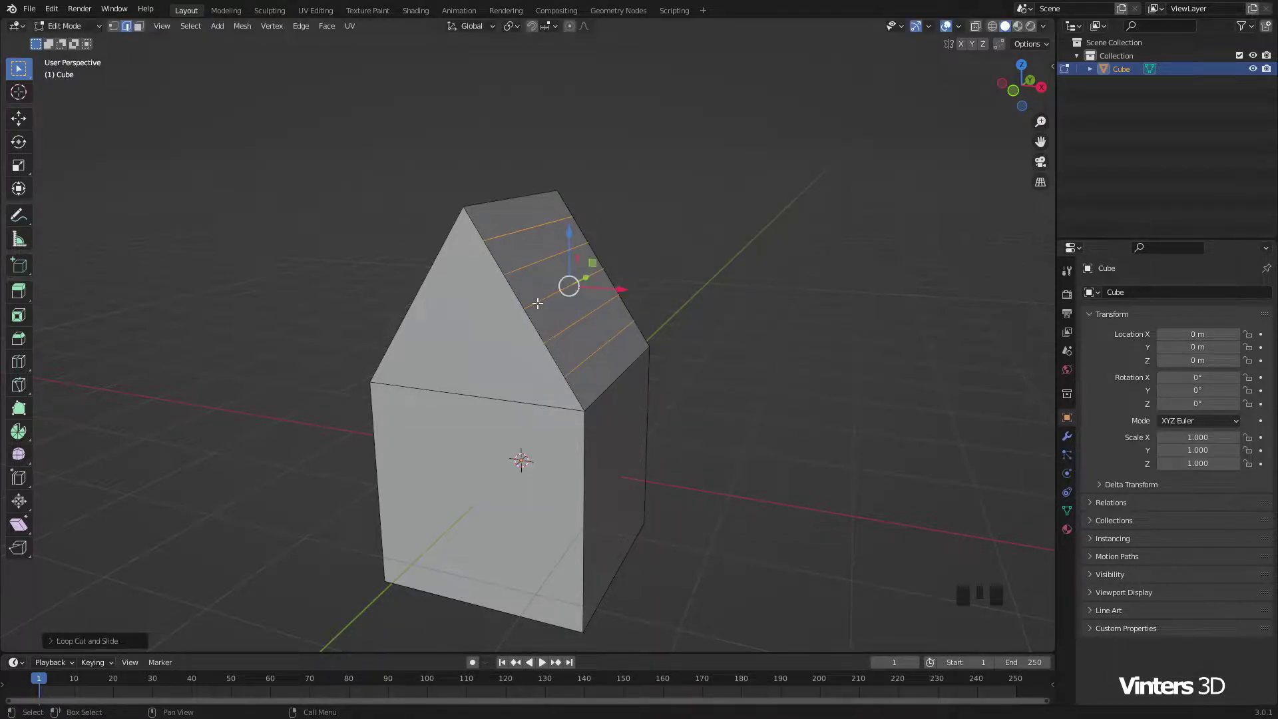
key(2)
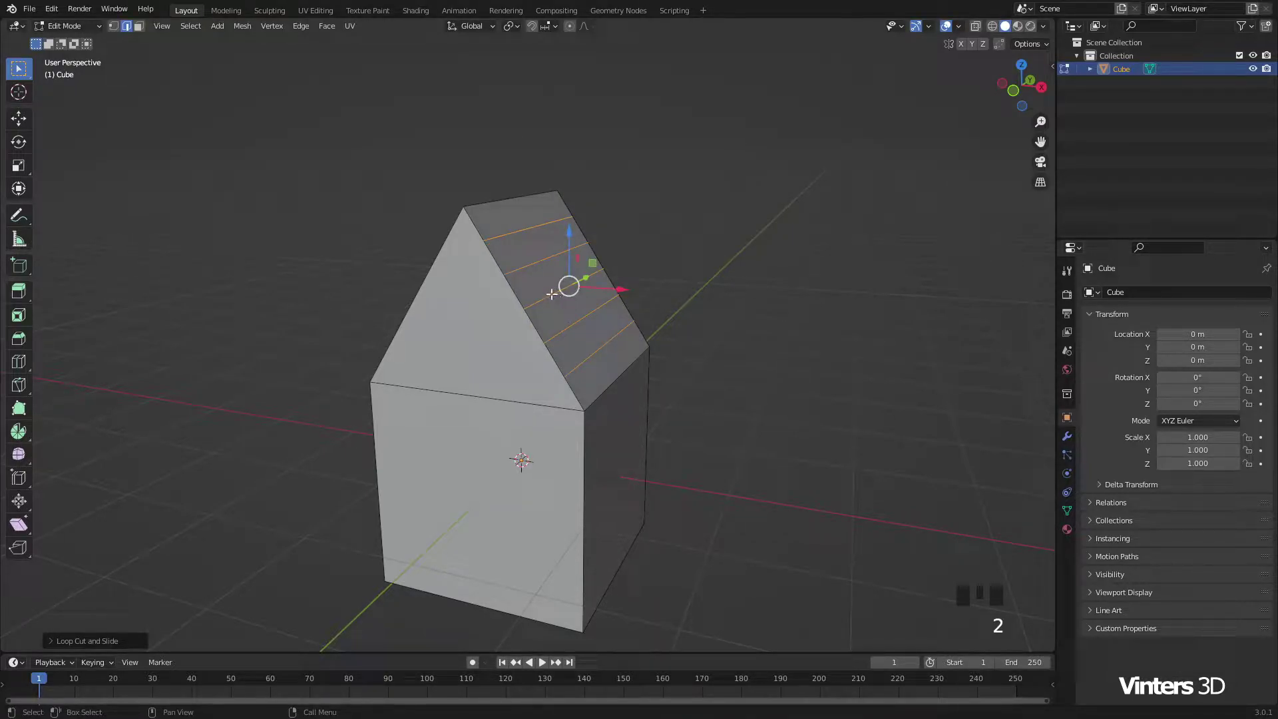
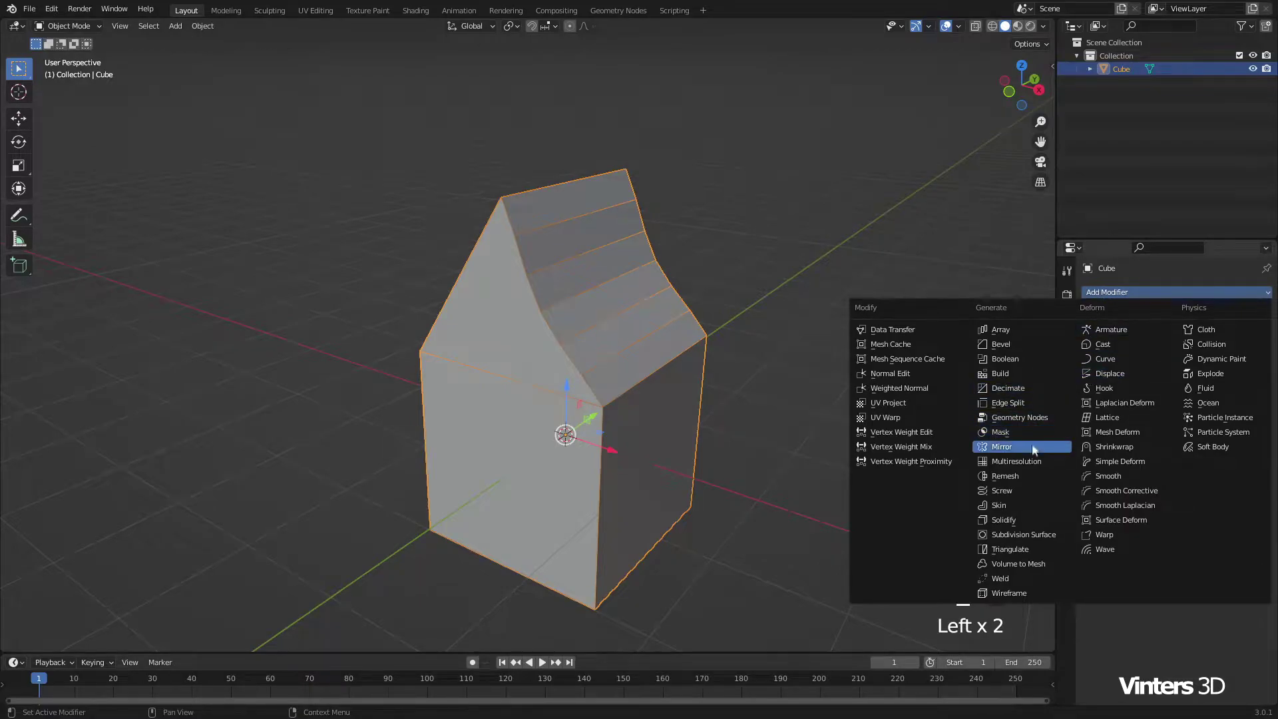
Step: Add a Mirror modifier on X with bisect to the house body and enter Edit Mode
drag(1037, 451, 652, 329)
drag(652, 329, 656, 321)
click(652, 313)
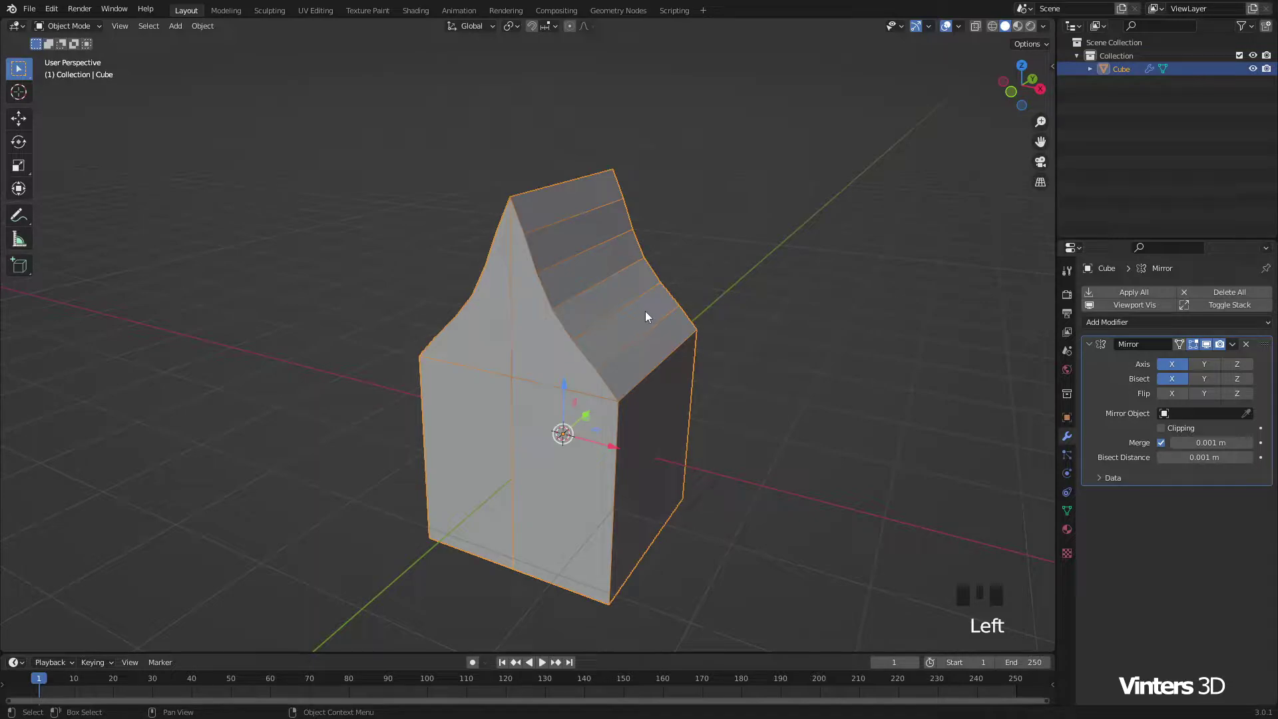
key(Tab)
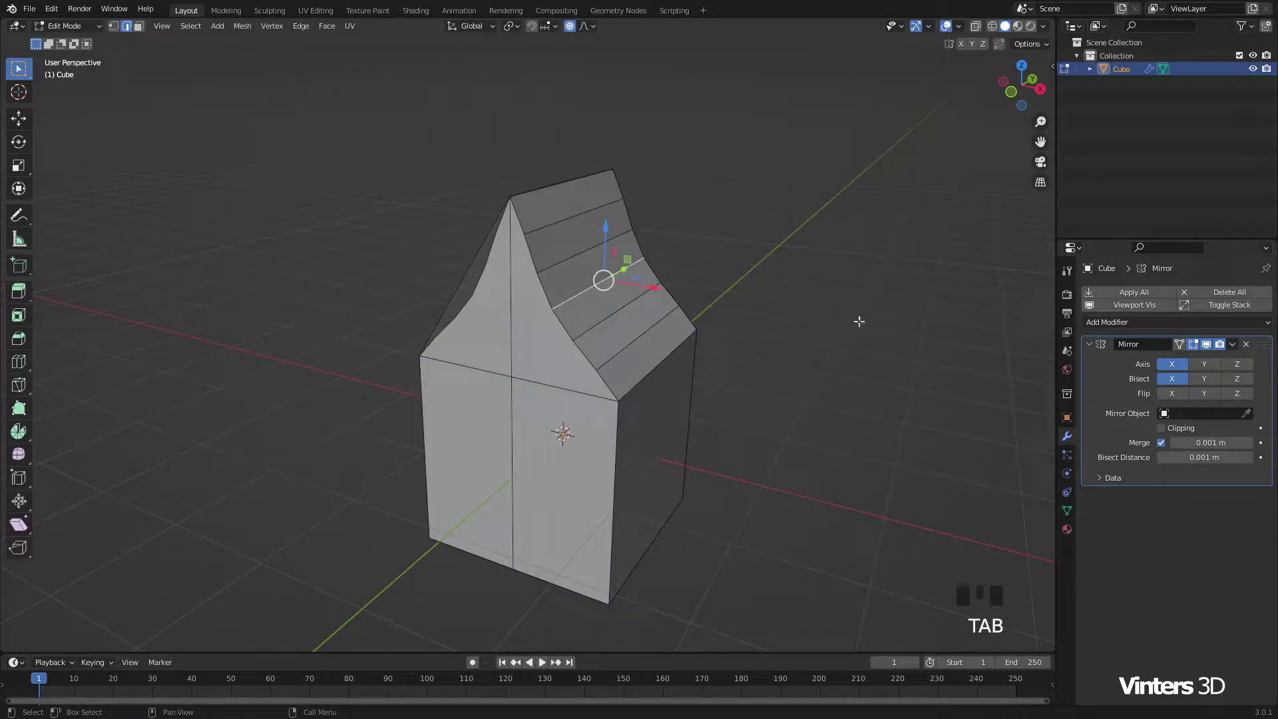
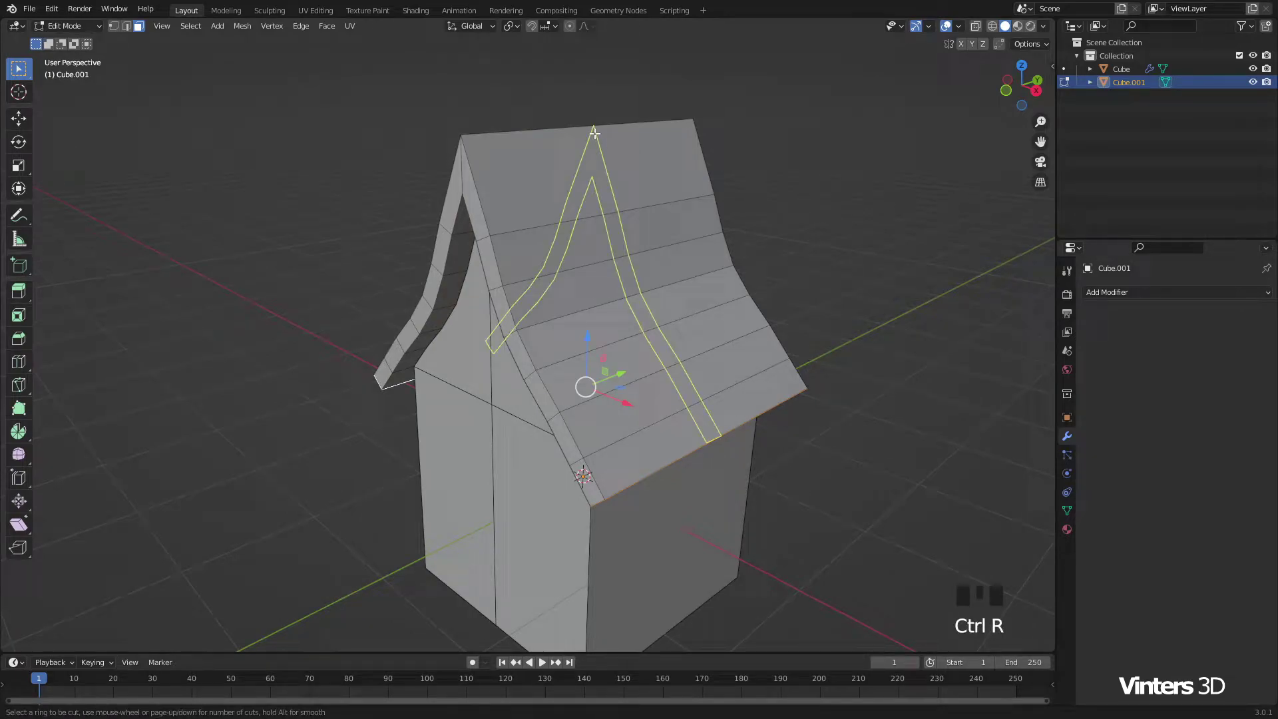
Step: Loop-cut the roof lengthwise and extrude its gable edge strip outward into a thick trim
key(ctrl+r)
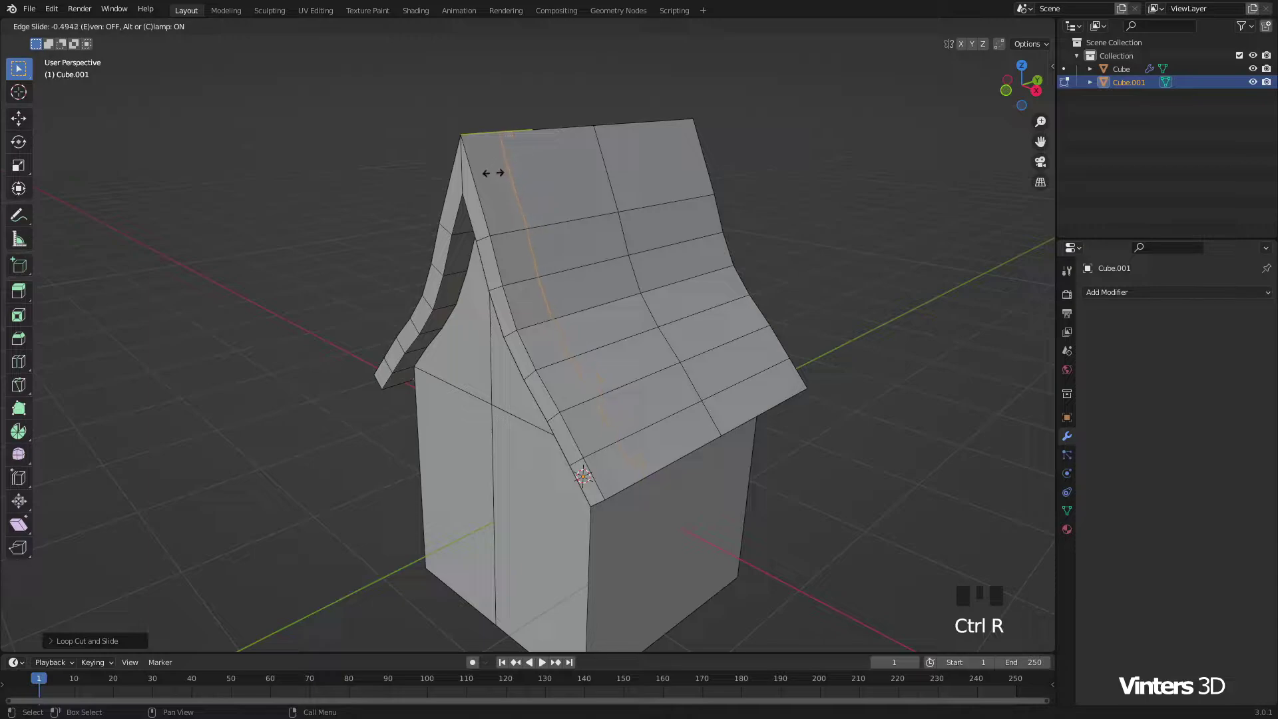
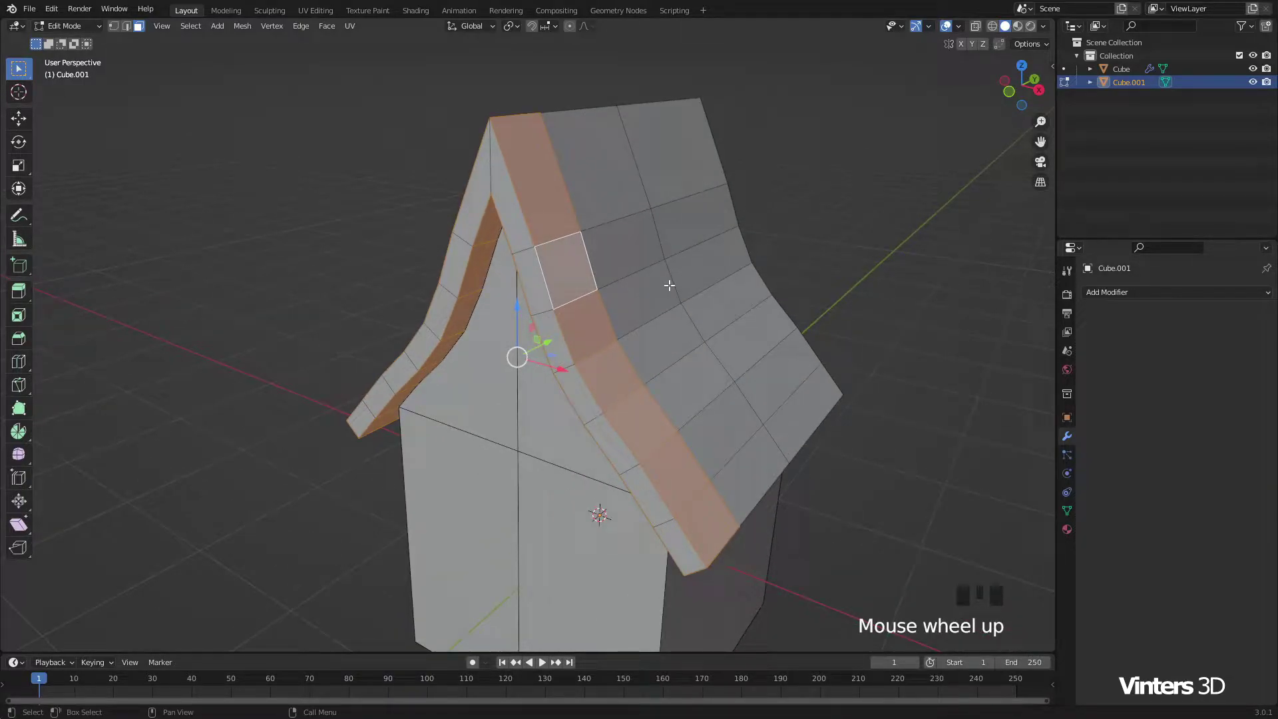
key(e)
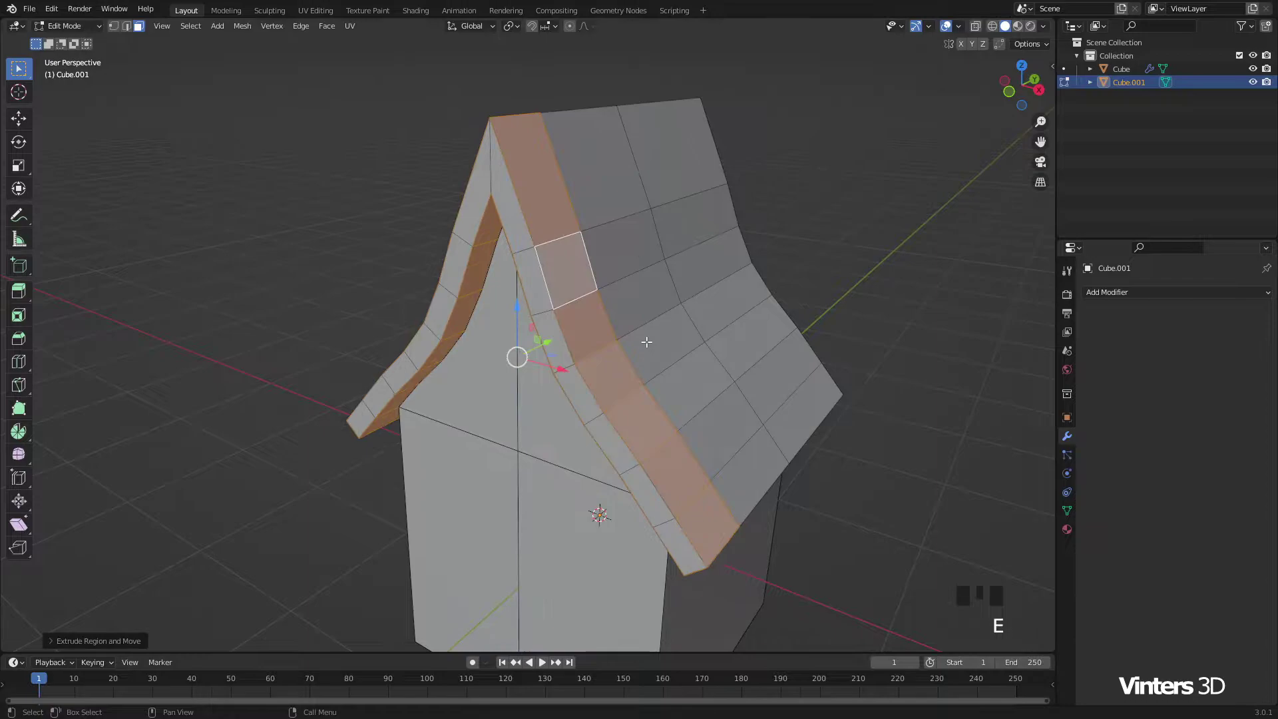
key(alt+s)
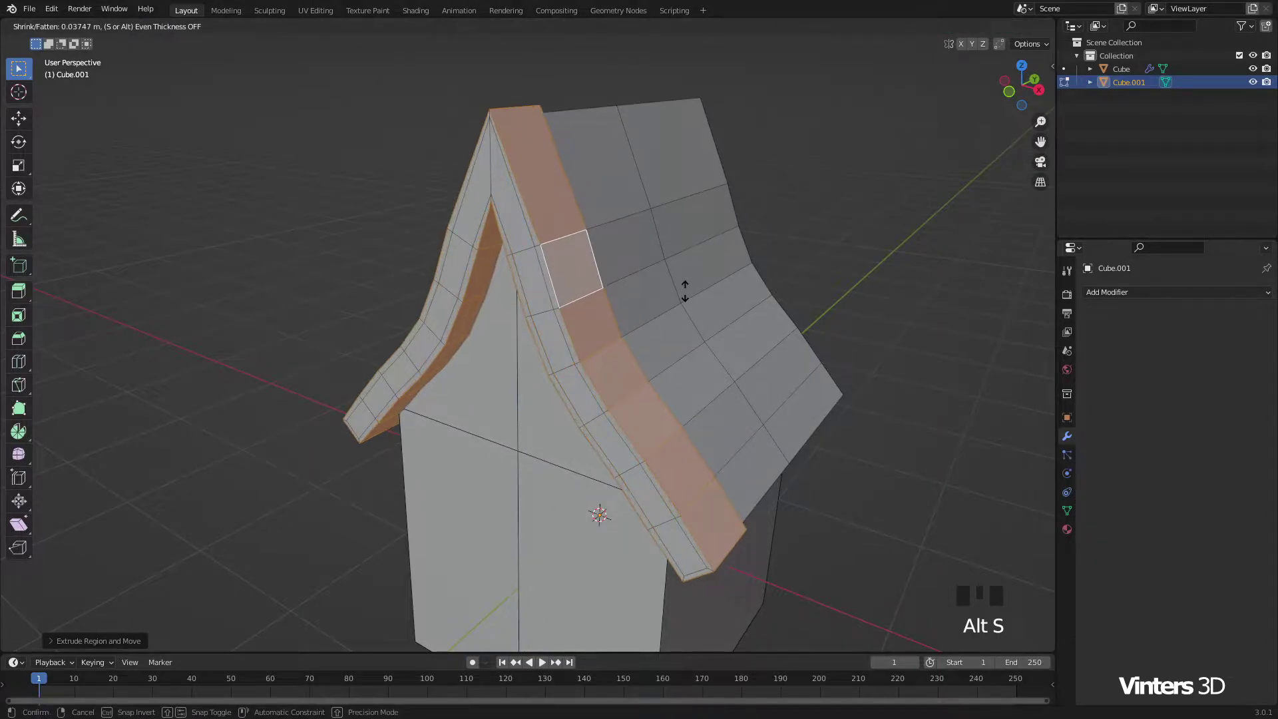
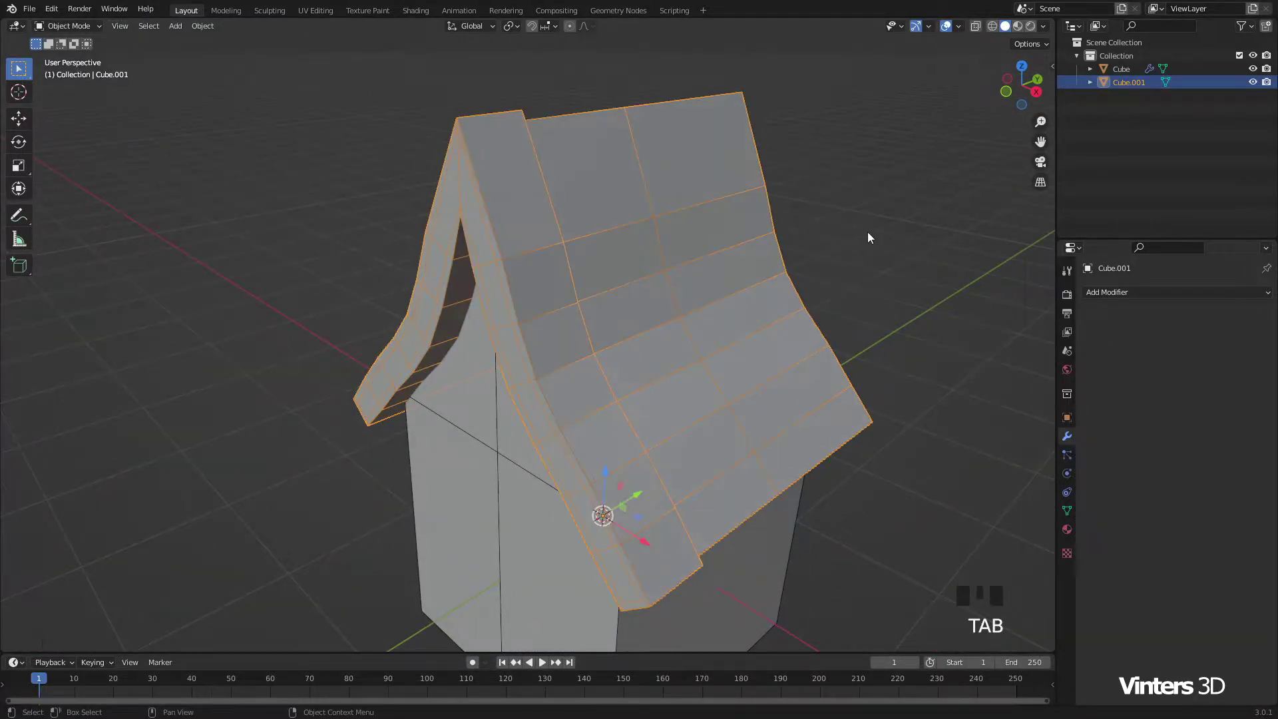
Step: Apply the roof's scale, then add a Mirror modifier set to Y with bisect and flip
drag(729, 250, 760, 167)
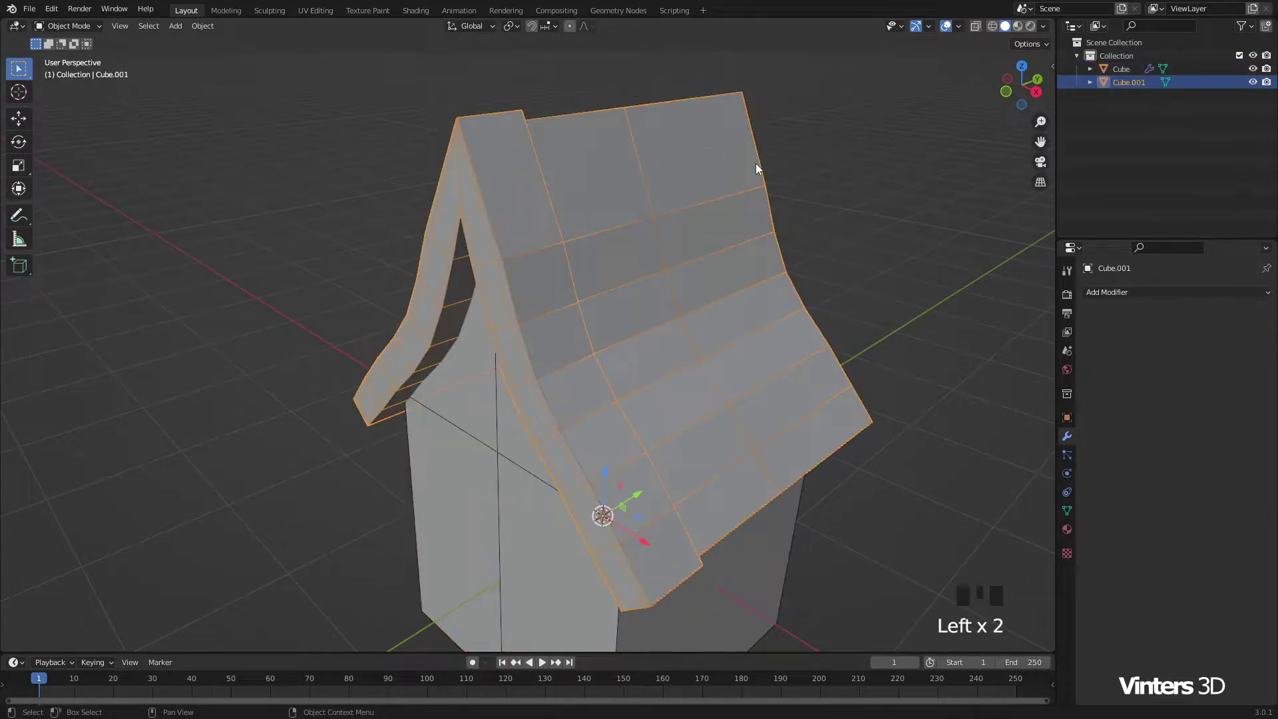
key(ctrl+a)
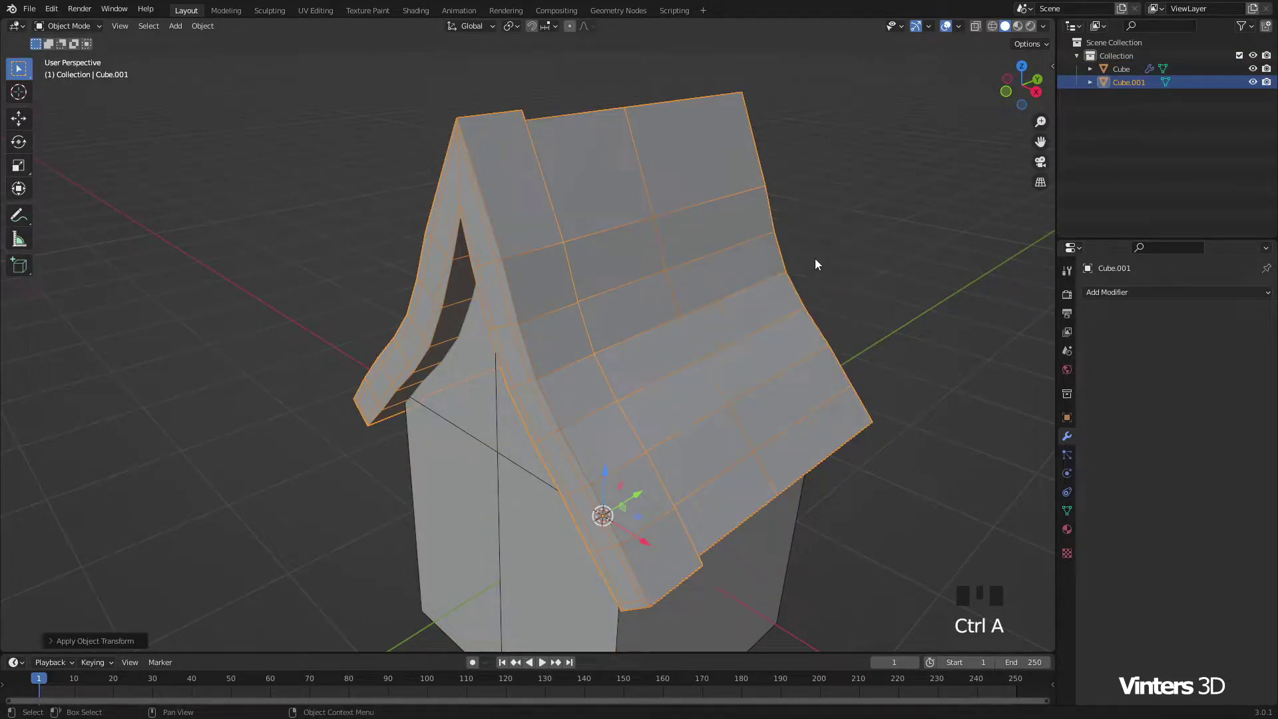
click(1121, 297)
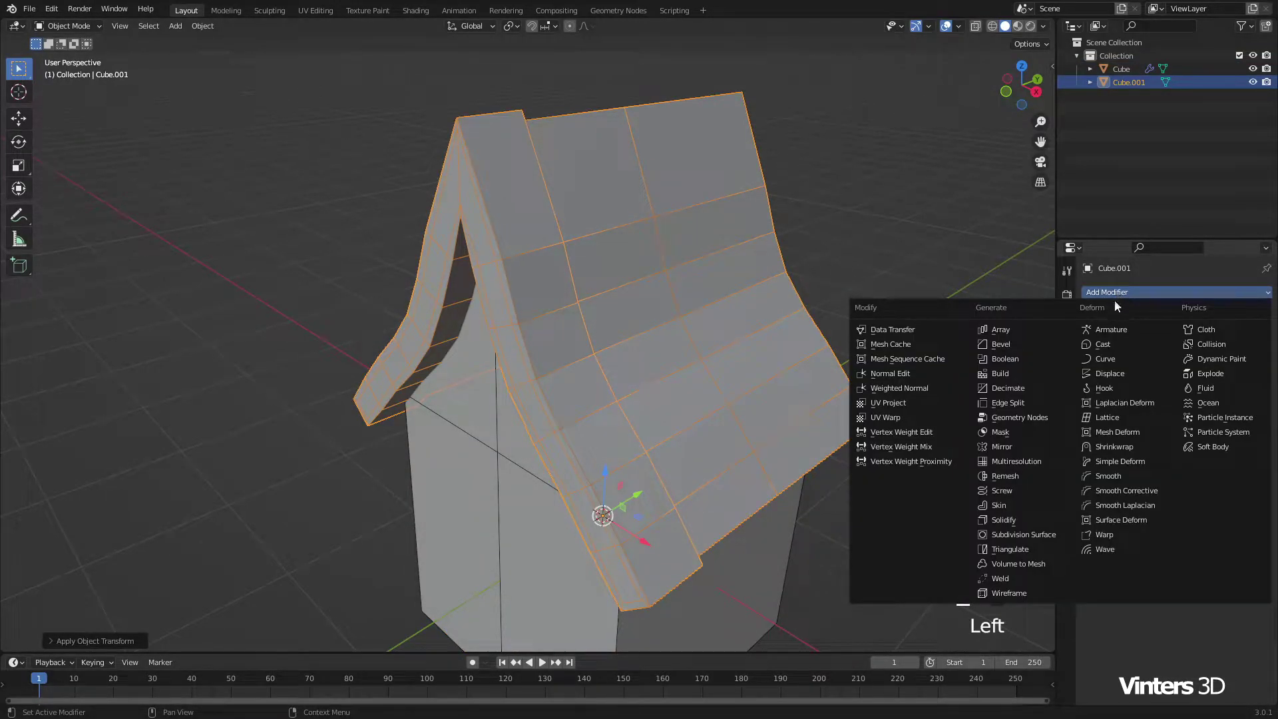
click(1036, 451)
drag(1204, 370, 1204, 383)
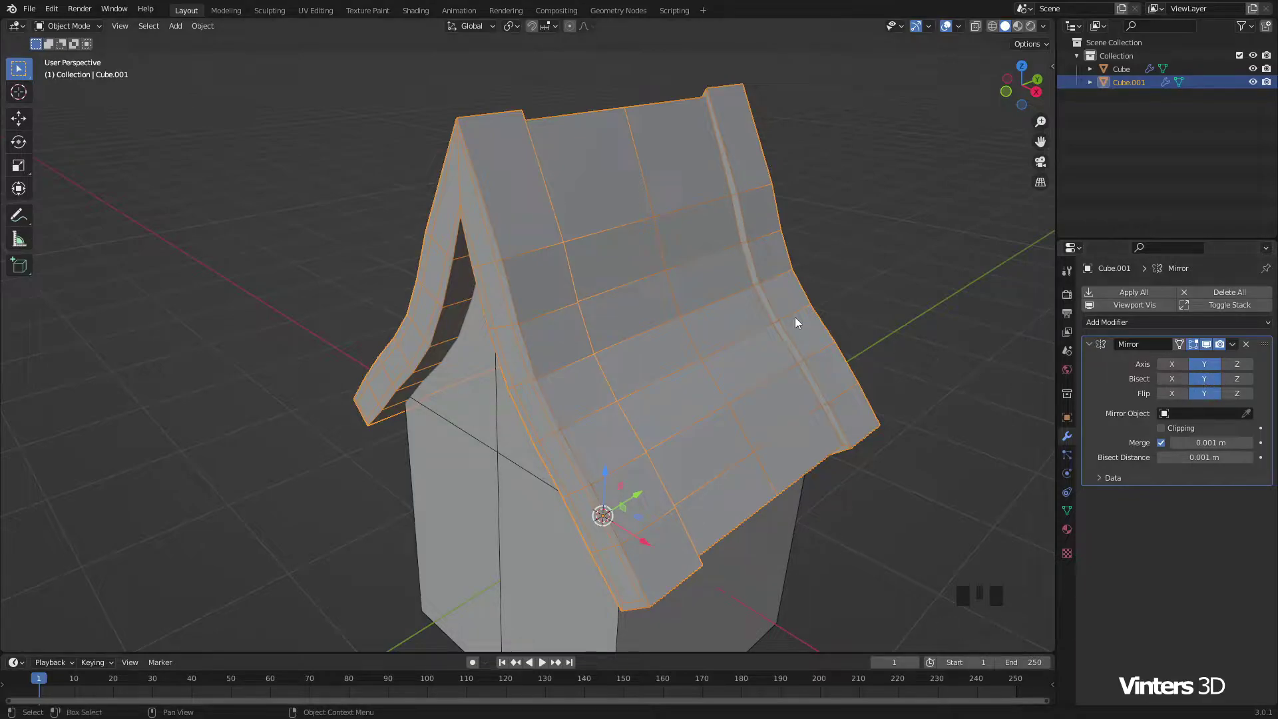
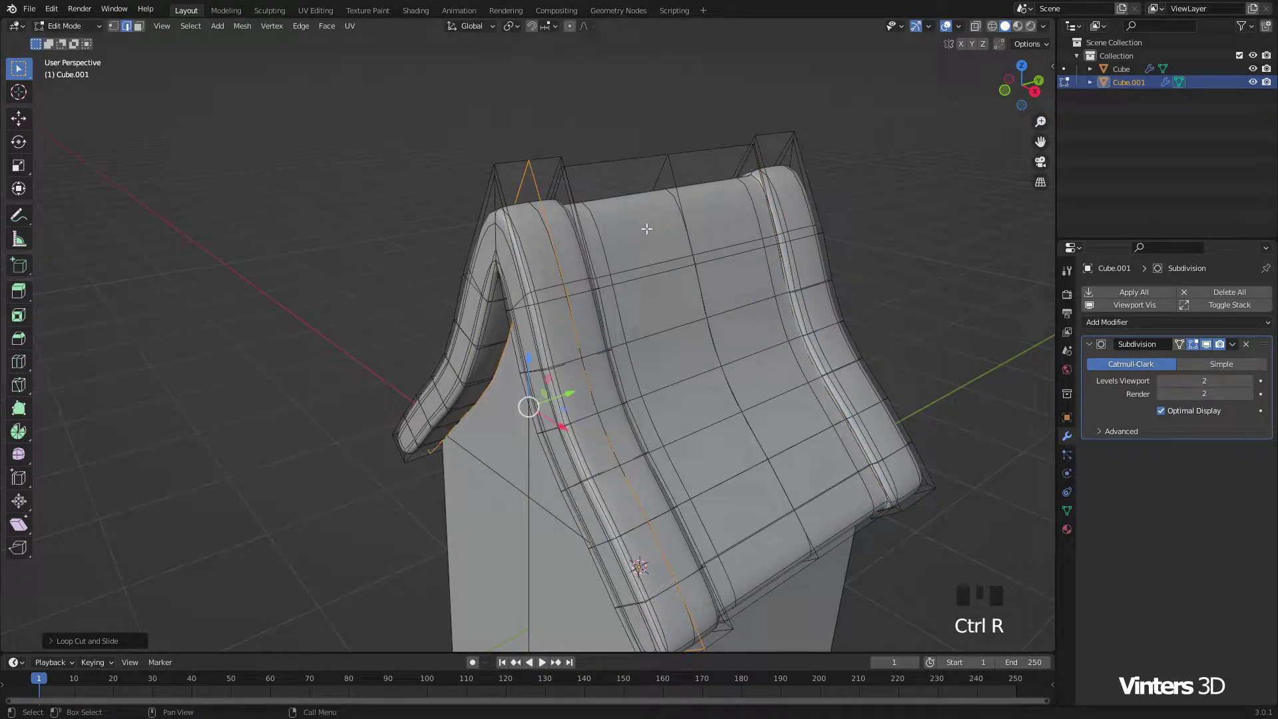
Step: Bevel the roof's trim edge loop and add a supporting loop cut near the eave corner
key(alt+b)
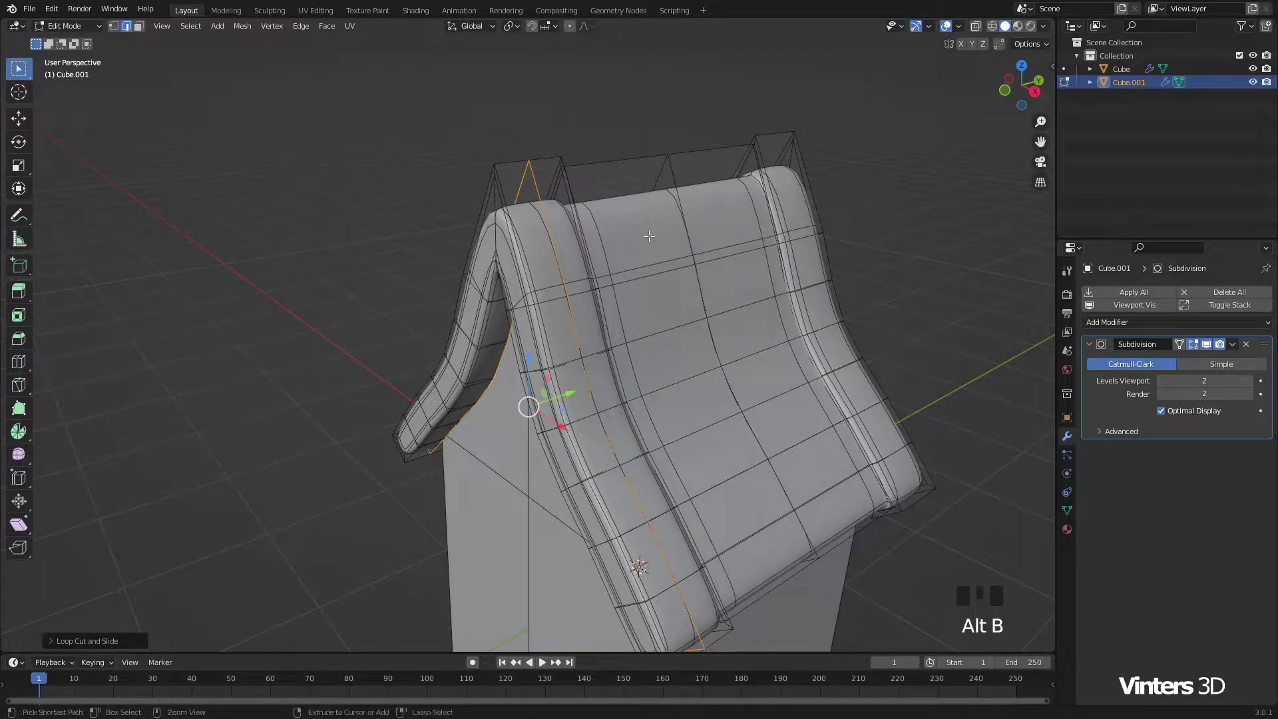
key(ctrl+b)
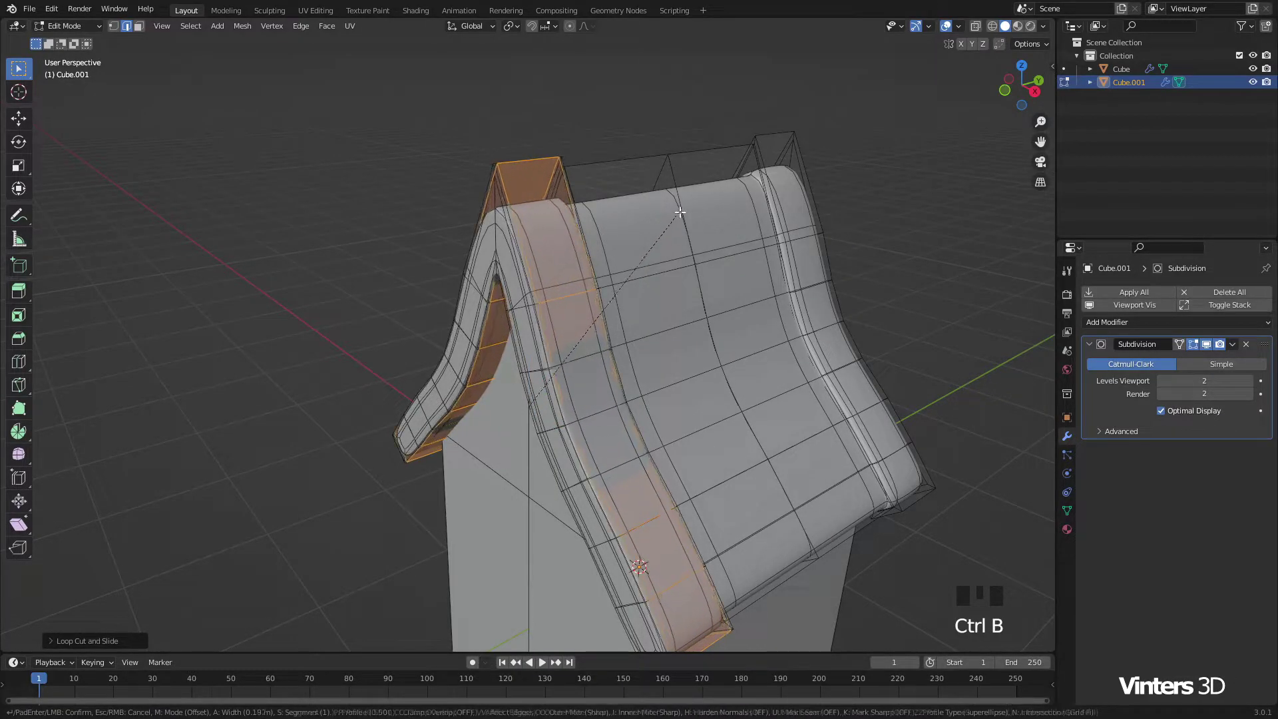
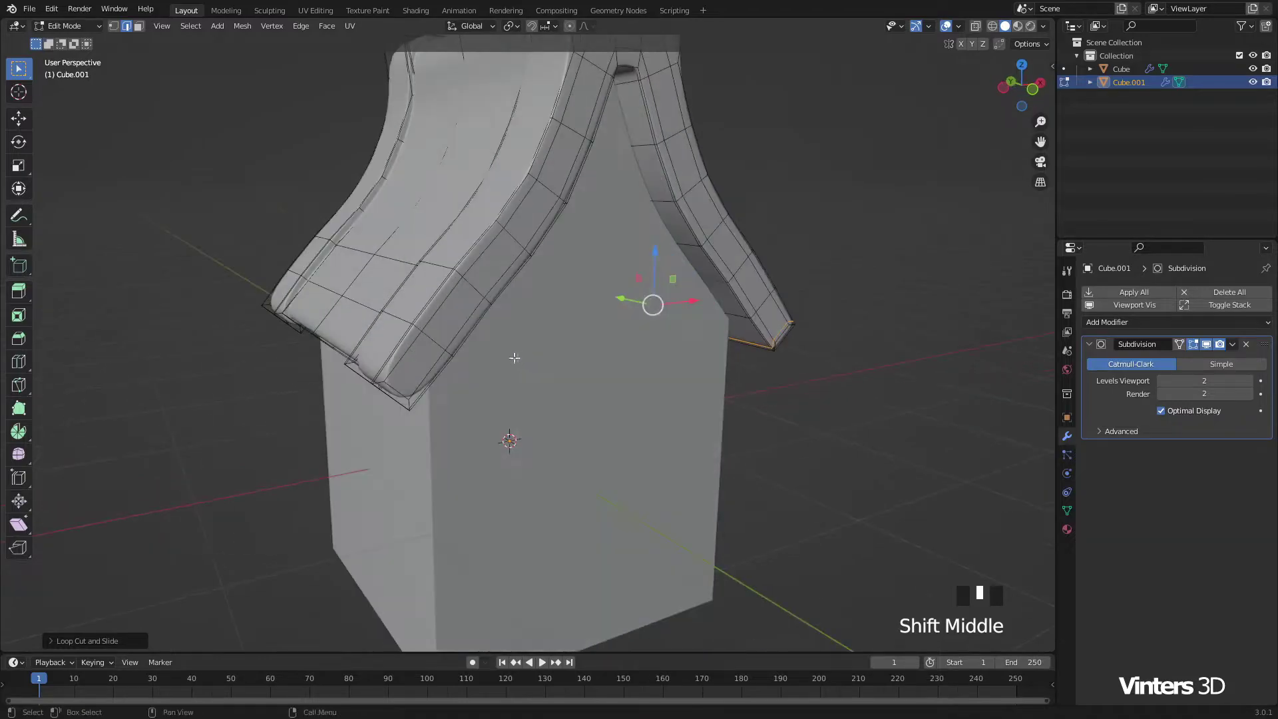
scroll(up, 3)
key(ctrl+r)
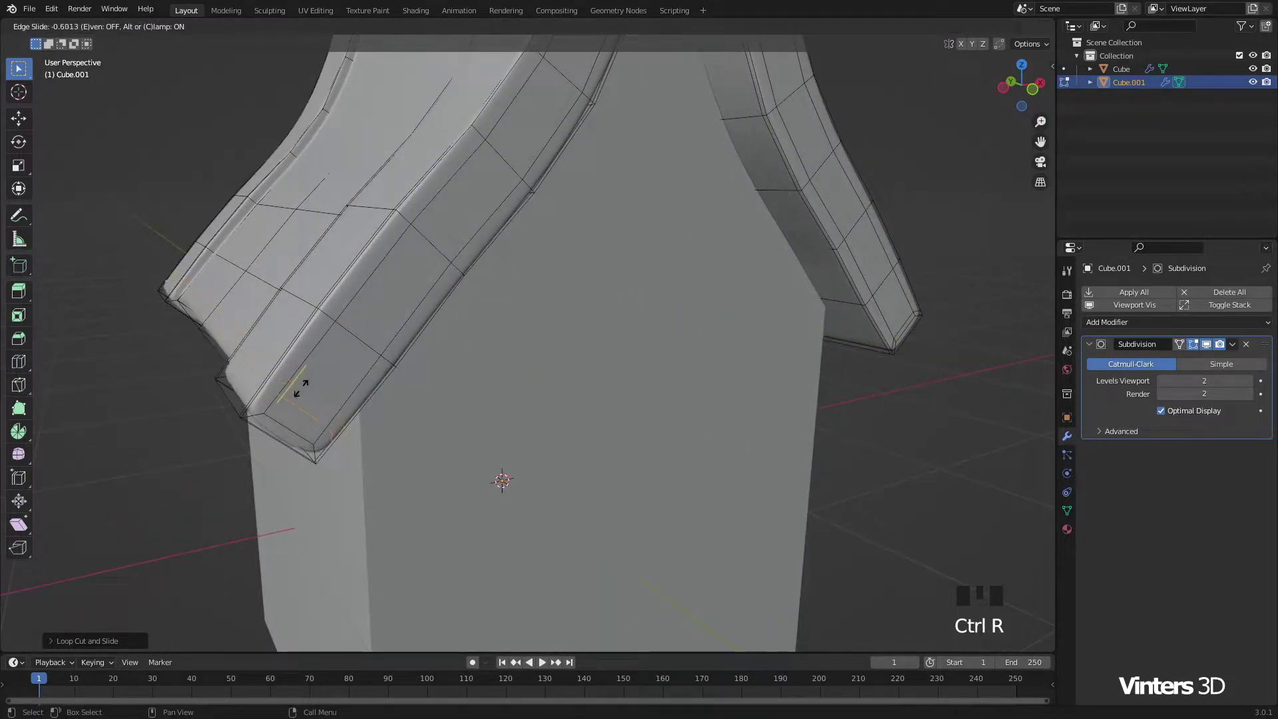
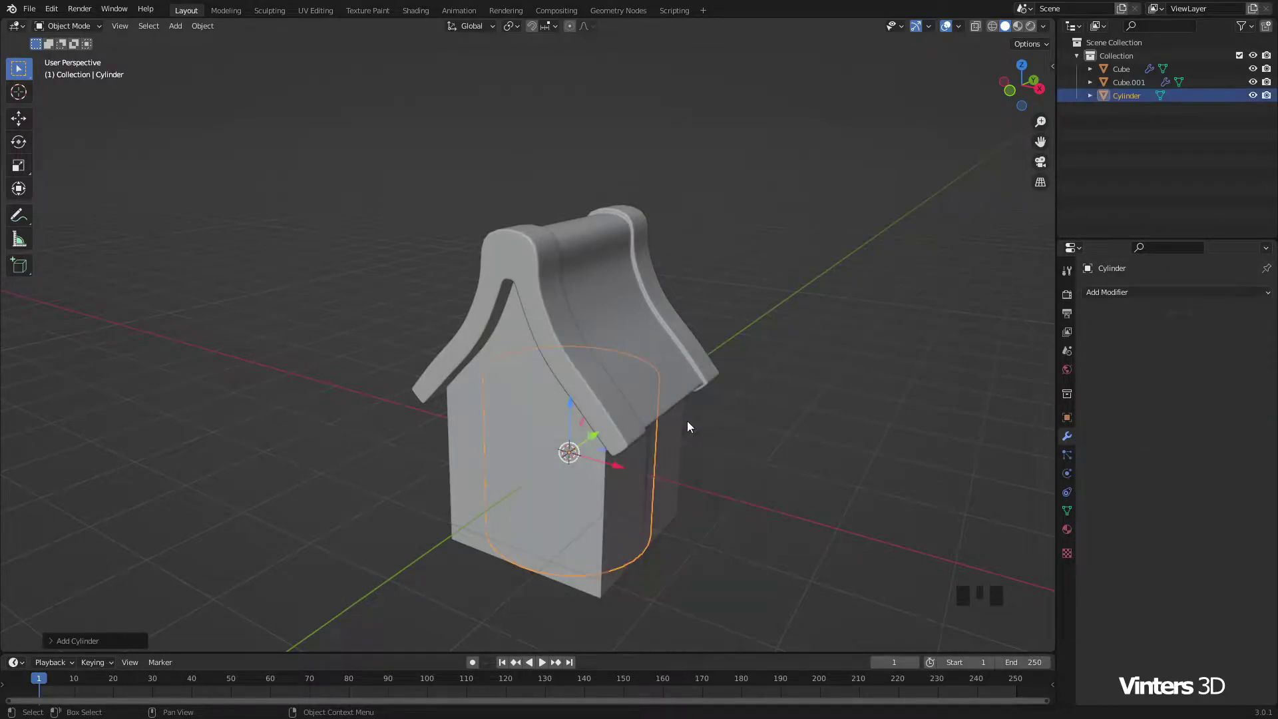
Step: Make the cylinder eight-sided, inset and collapse its top to a peaked cap, then start shrinking it
drag(55, 643, 587, 406)
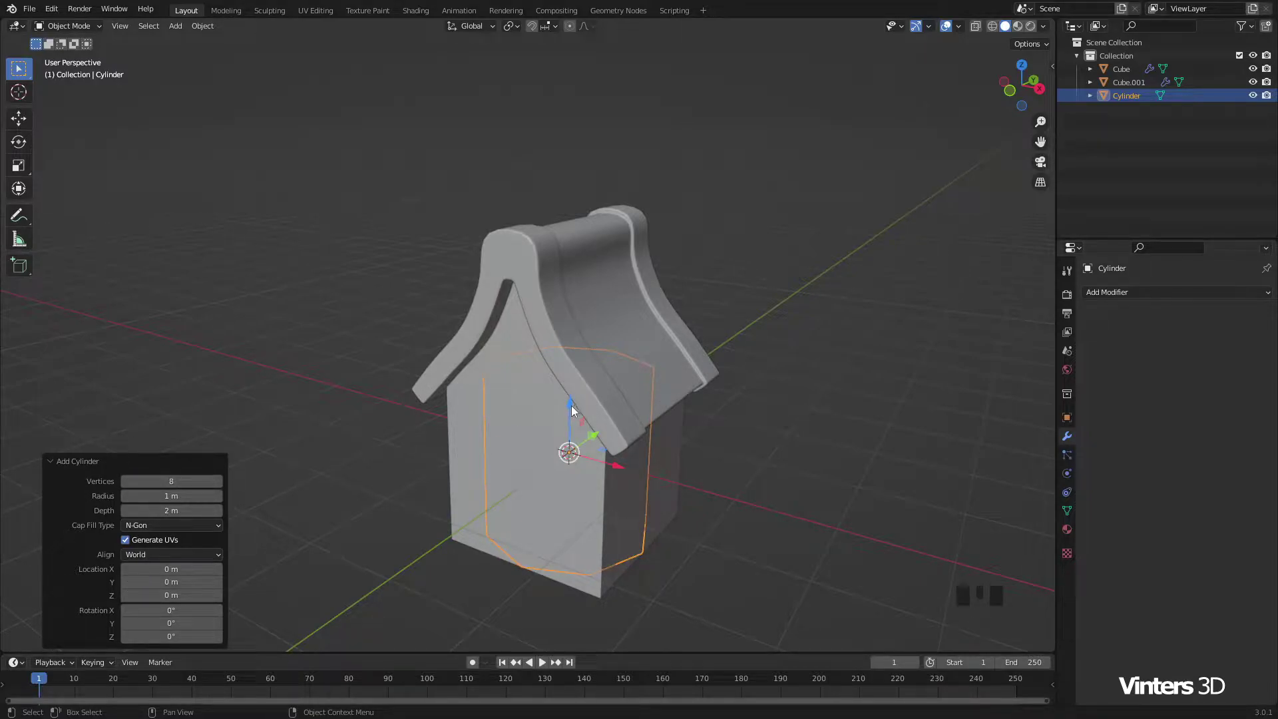
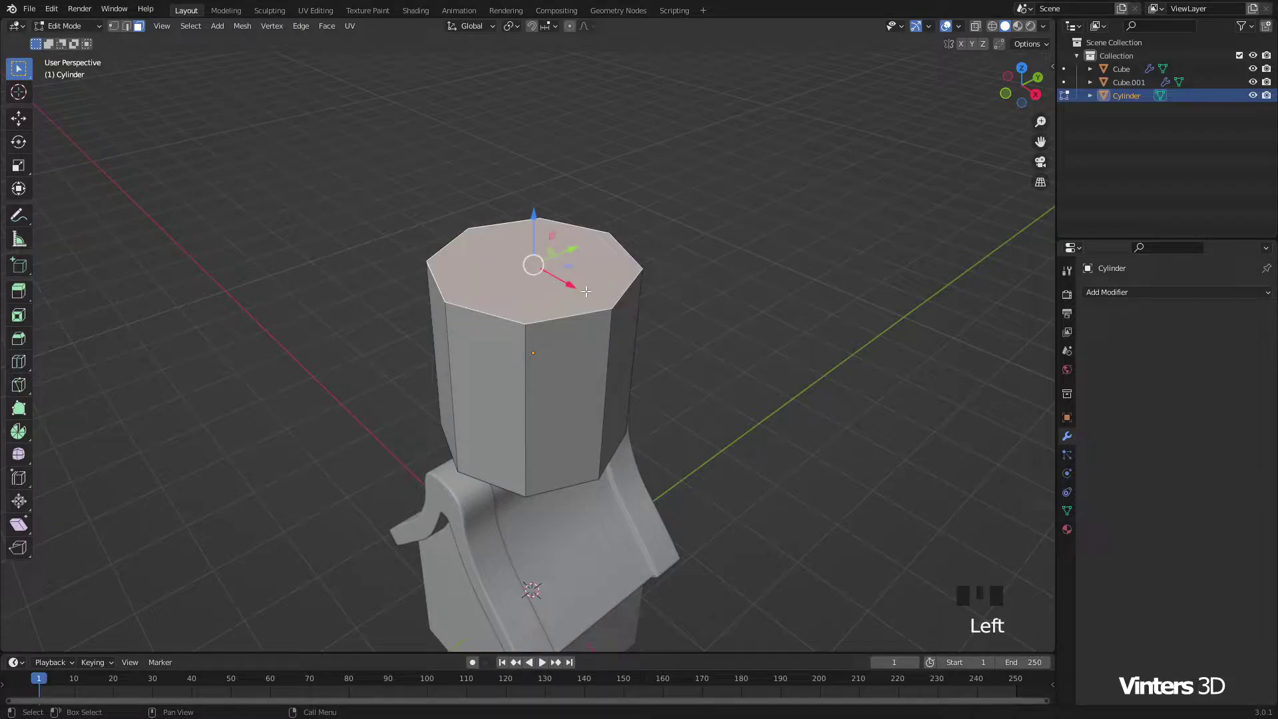
key(l)
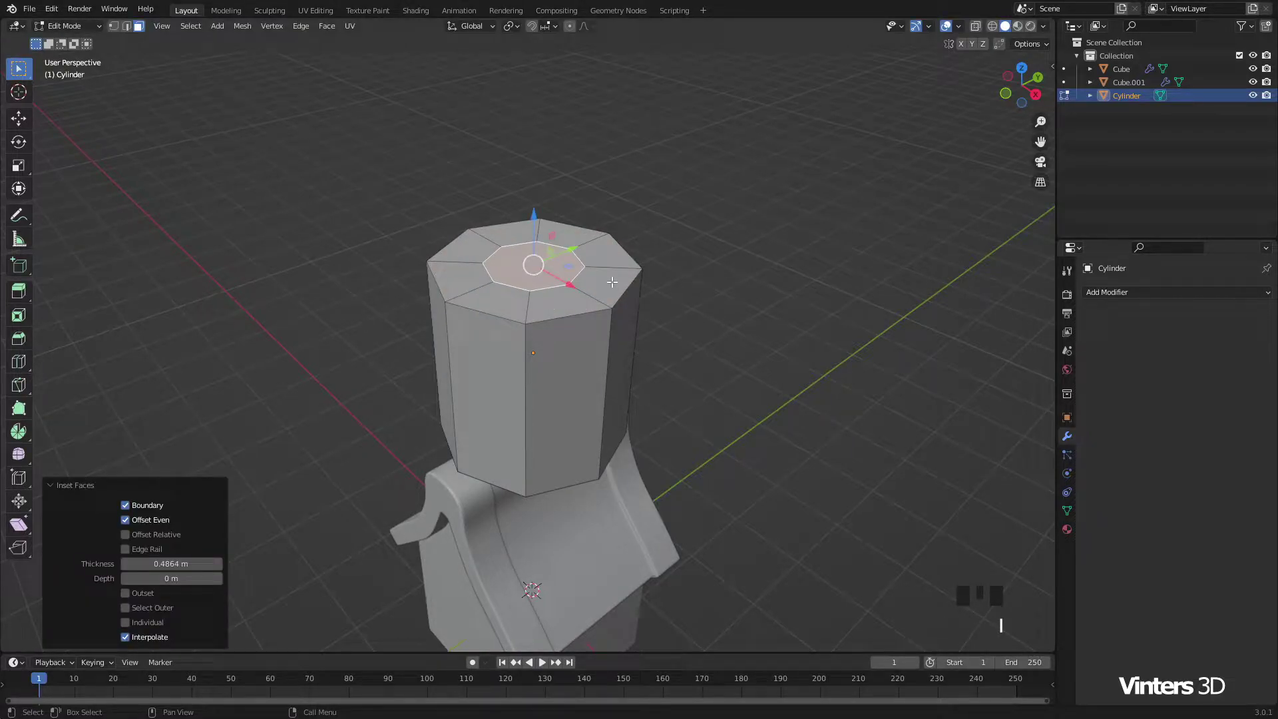
key(m)
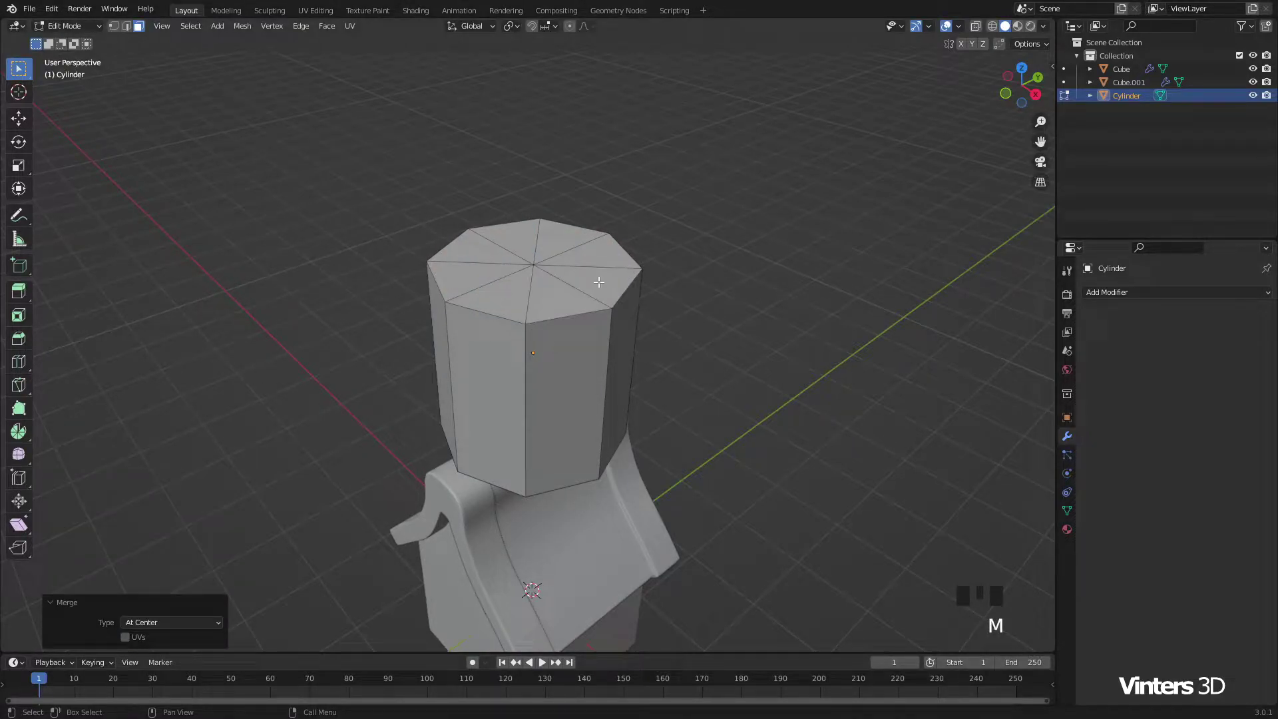
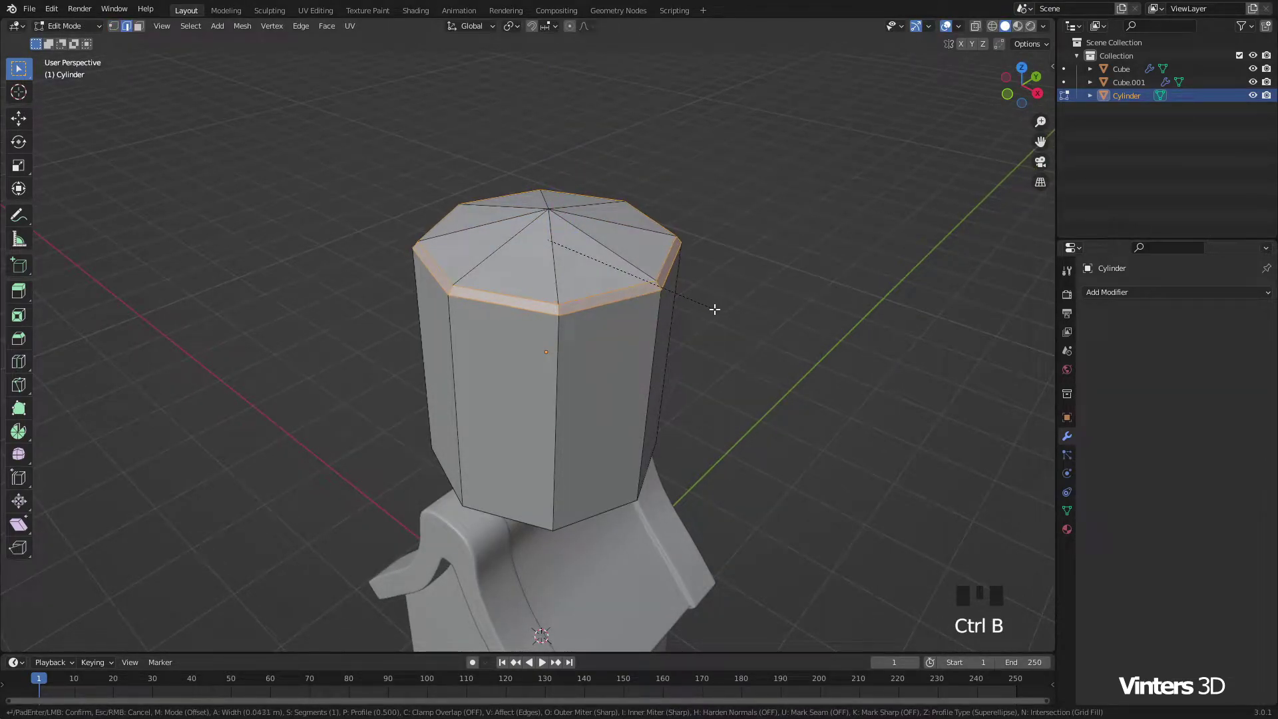
key(Tab)
key(s)
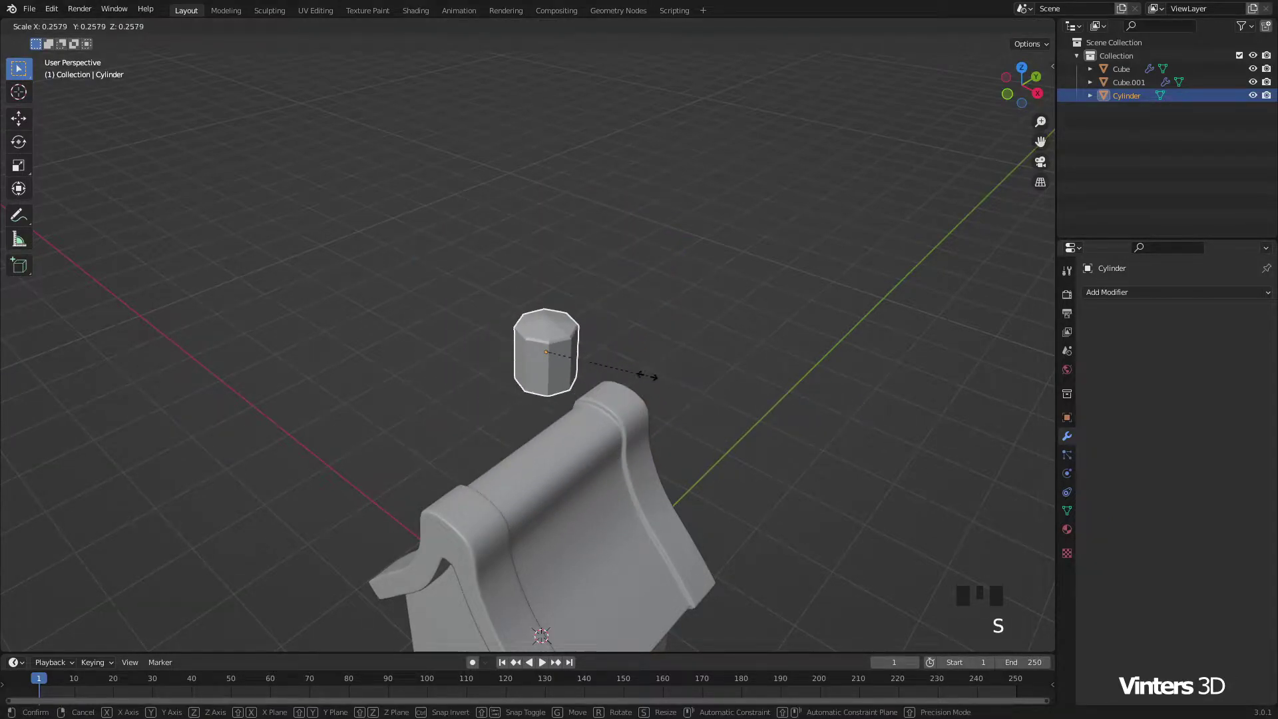
Step: Shrink the cap to about 0.115 and slide it along Y onto the end of the beam
drag(625, 357, 646, 314)
scroll(up, 3)
scroll(up, 3)
drag(774, 356, 542, 370)
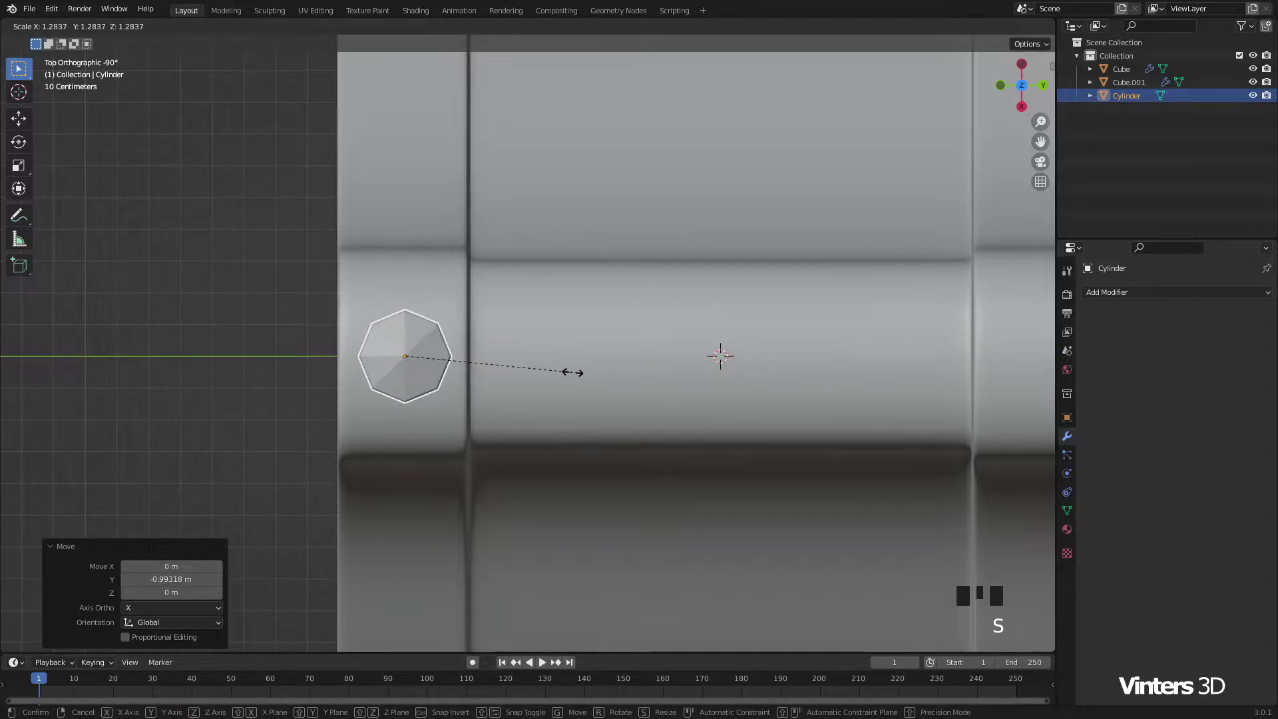
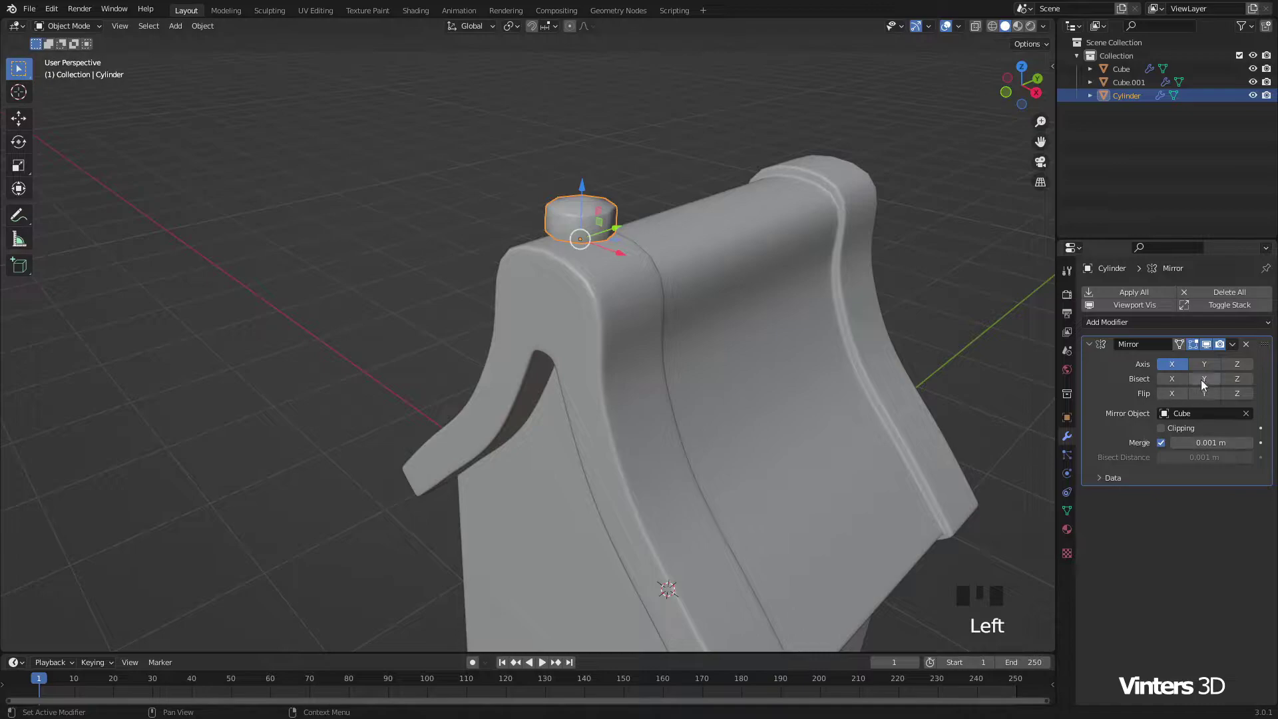
Step: Mirror the cap along Y to the beam's far end and add subdivision smoothing
click(1212, 371)
click(1173, 370)
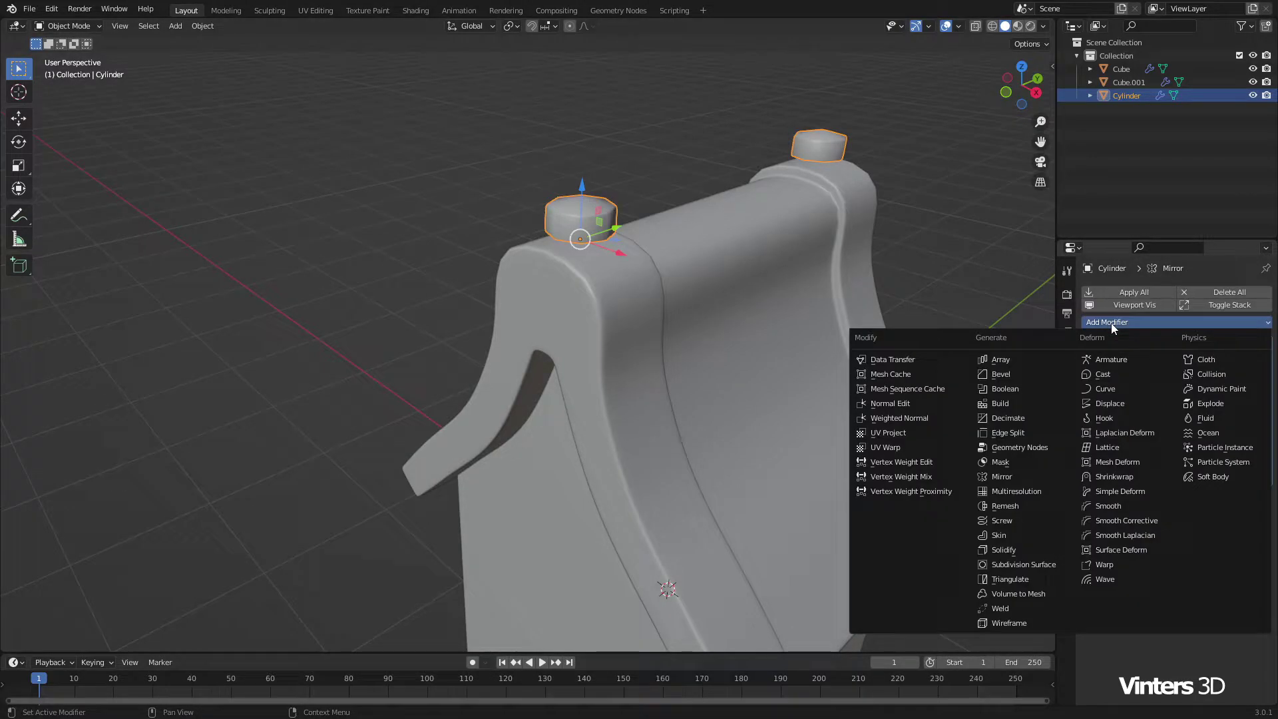
drag(1048, 569, 590, 208)
click(627, 190)
scroll(down, 3)
scroll(down, 3)
Step: View the signpost from the front, deselect the cap and bring up the Add menu with Shift+A
drag(712, 392, 730, 471)
click(730, 471)
key(shift+a)
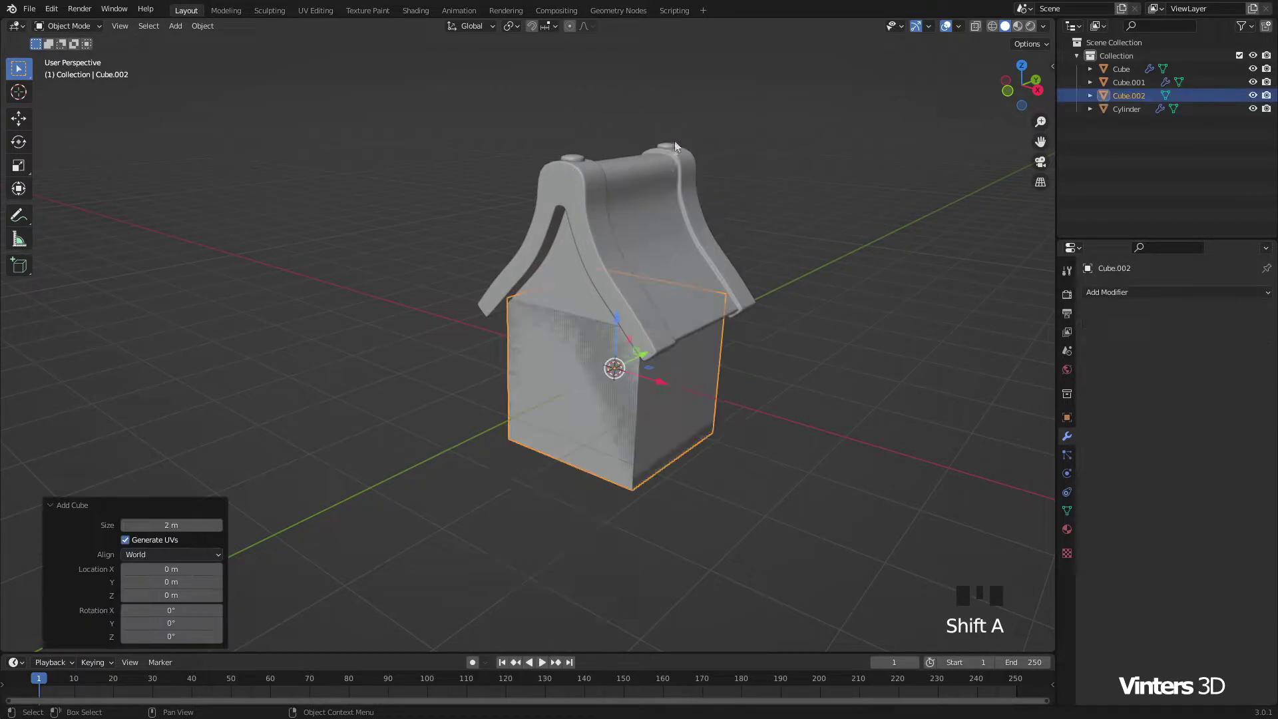
Step: Move the new cube in front of the house and scale it into a thin plank along Y and Z
drag(650, 358, 807, 433)
key(s)
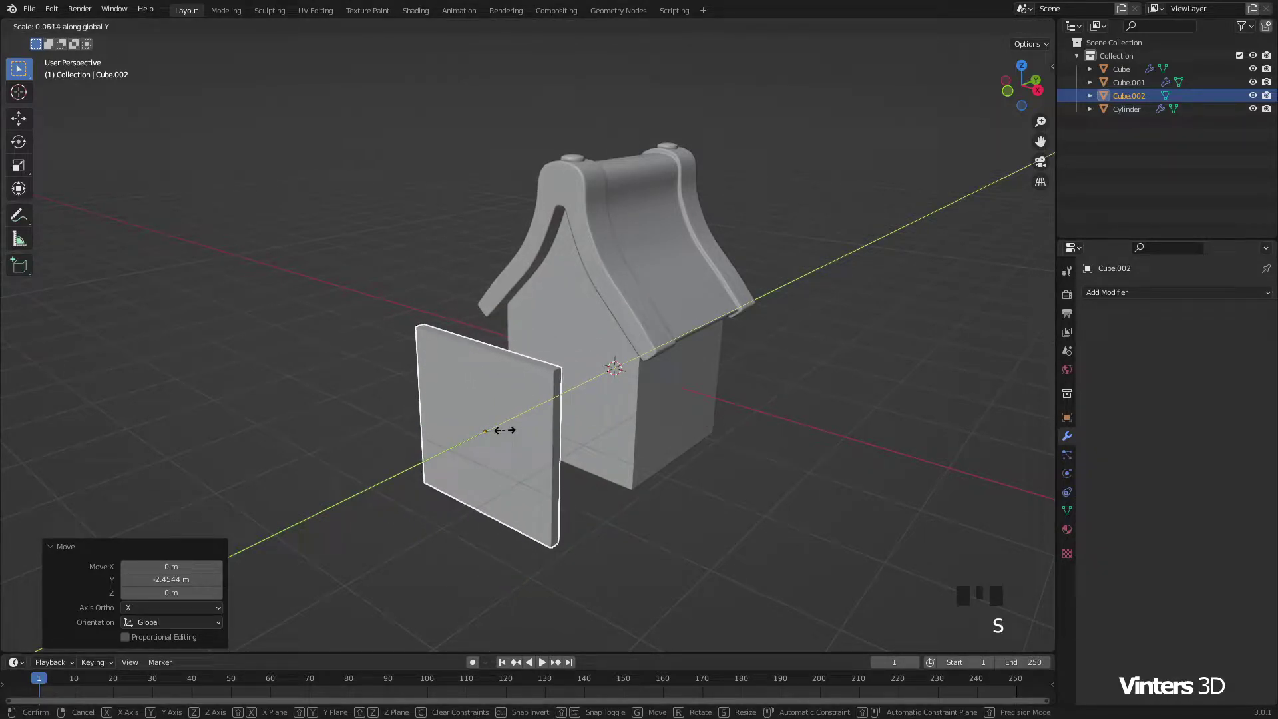
key(s)
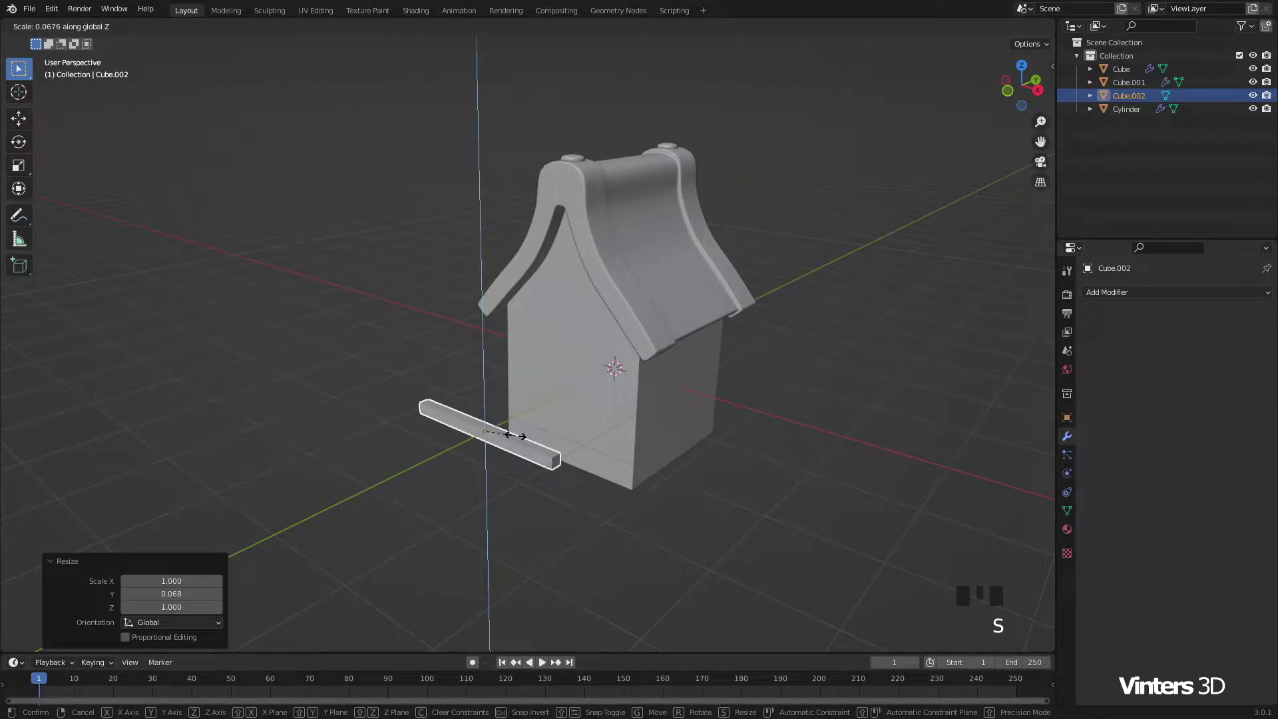
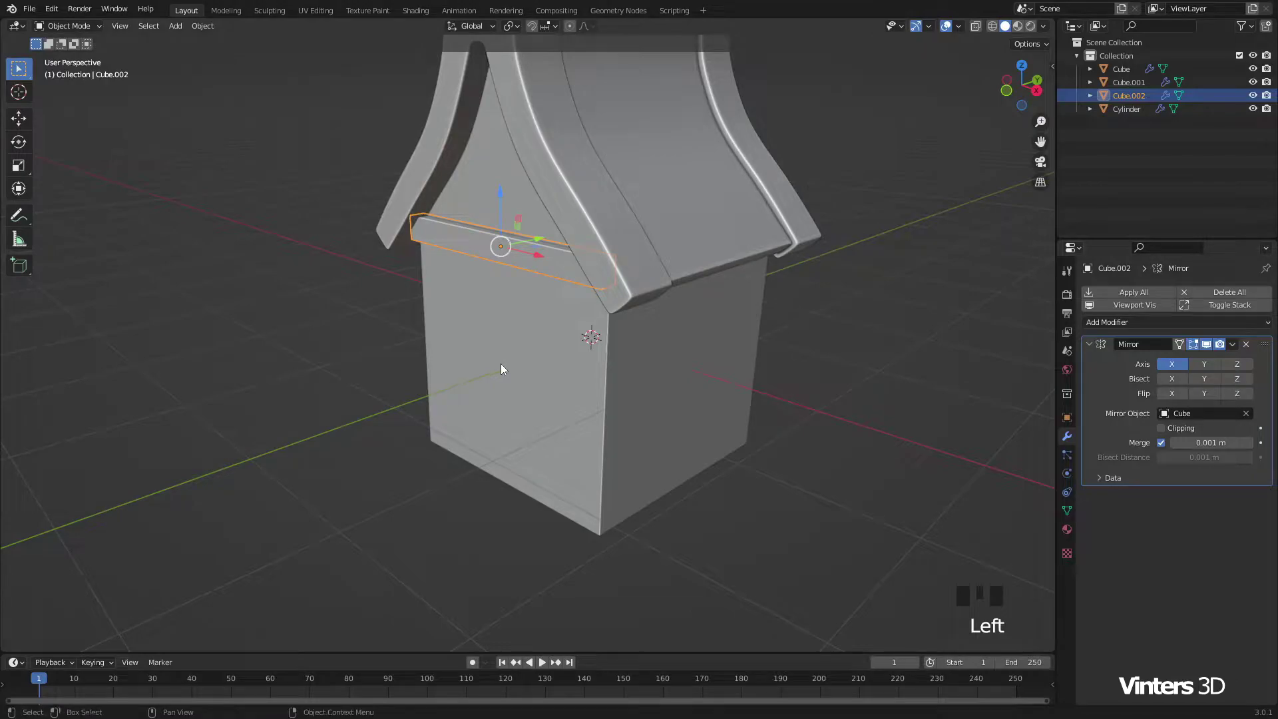
Step: Switch the eave plank's Mirror axis from X to Y so planks run under both roof edges
drag(816, 374, 1207, 366)
click(1207, 366)
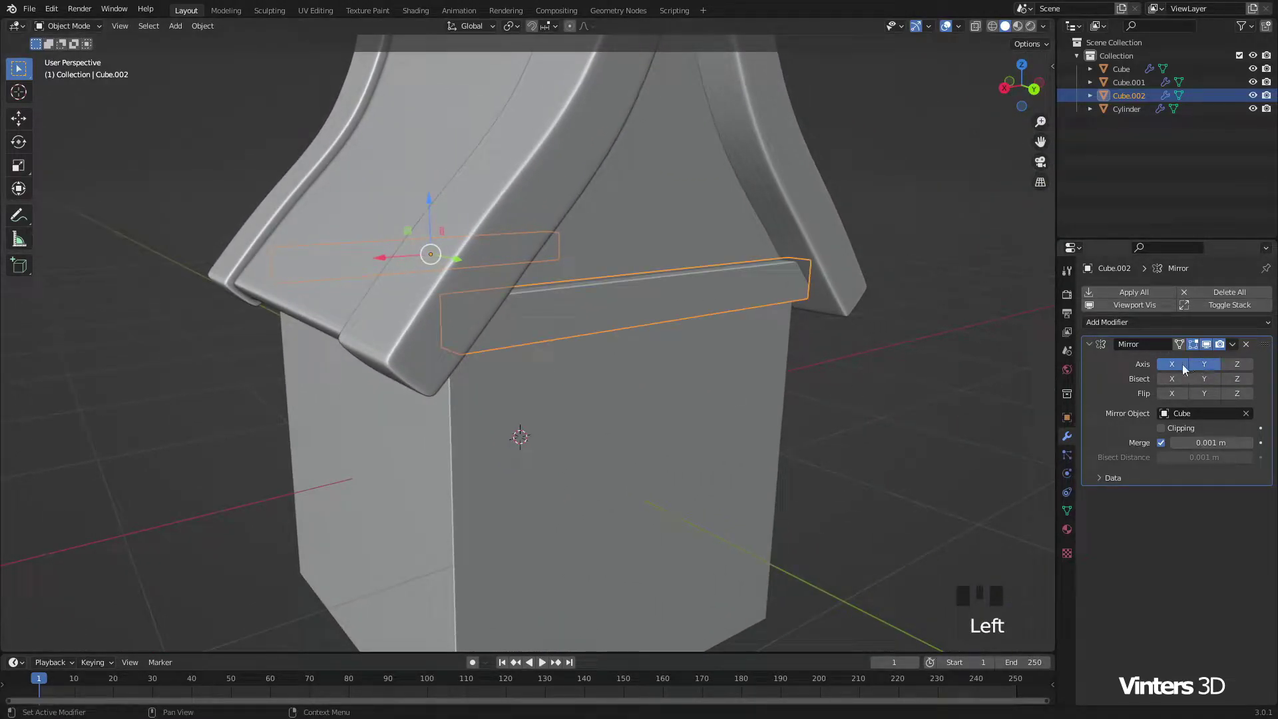
click(1177, 369)
click(866, 419)
scroll(down, 3)
scroll(down, 3)
drag(500, 410, 673, 415)
Step: Bring up the Add menu ready for the next object
key(shift+a)
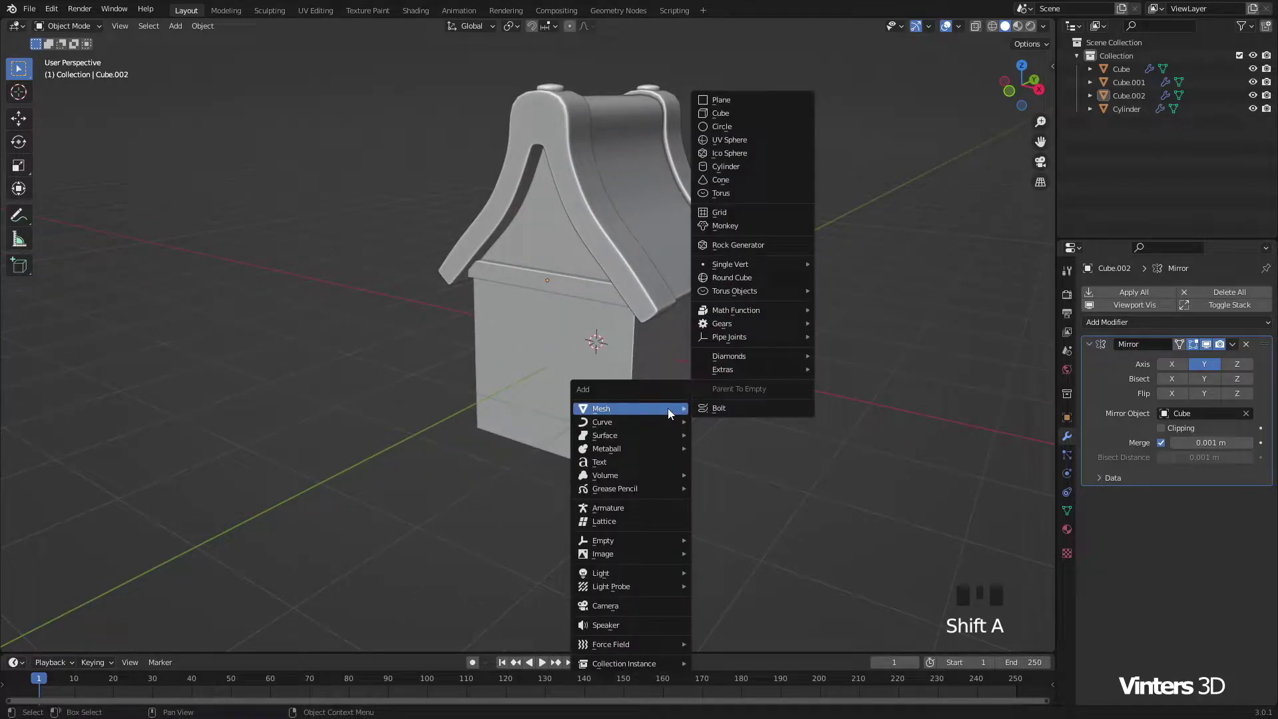
drag(591, 294, 620, 353)
Step: Duplicate the eave plank, rotate it upright and place it along the house's front corner edge
drag(621, 353, 677, 319)
key(shift+d)
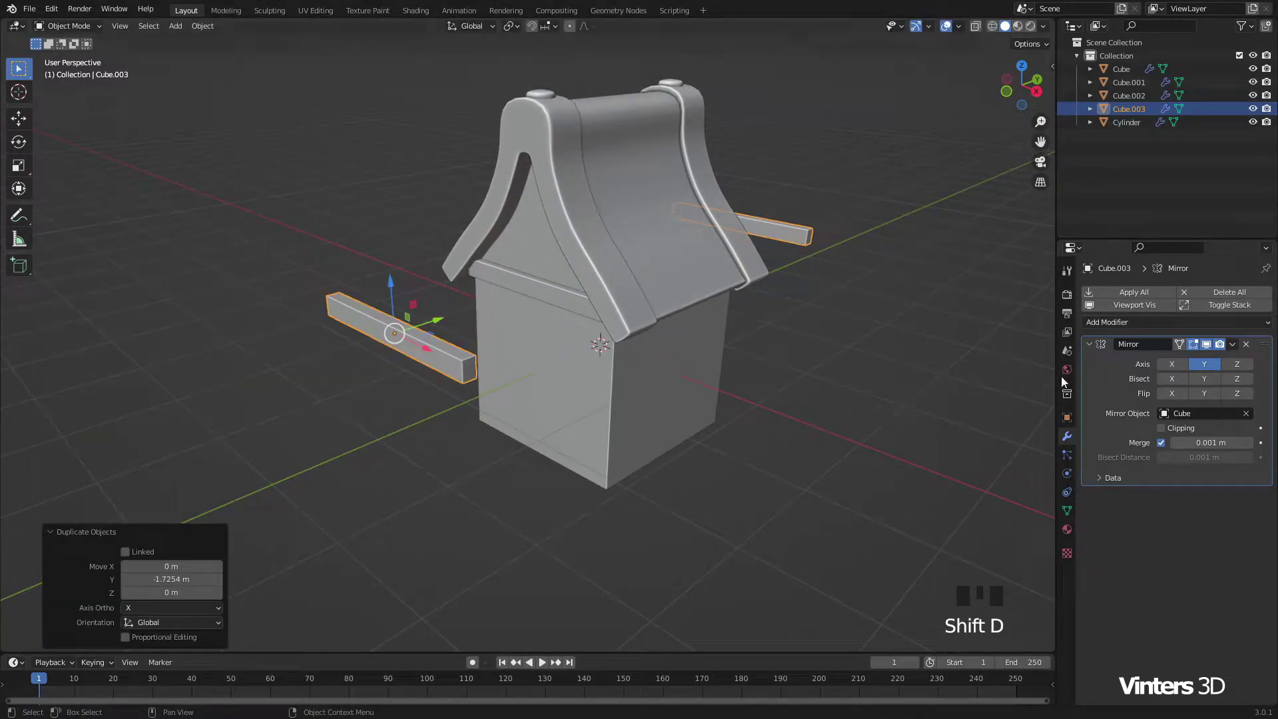
drag(1253, 348, 555, 388)
drag(554, 388, 753, 405)
key(r)
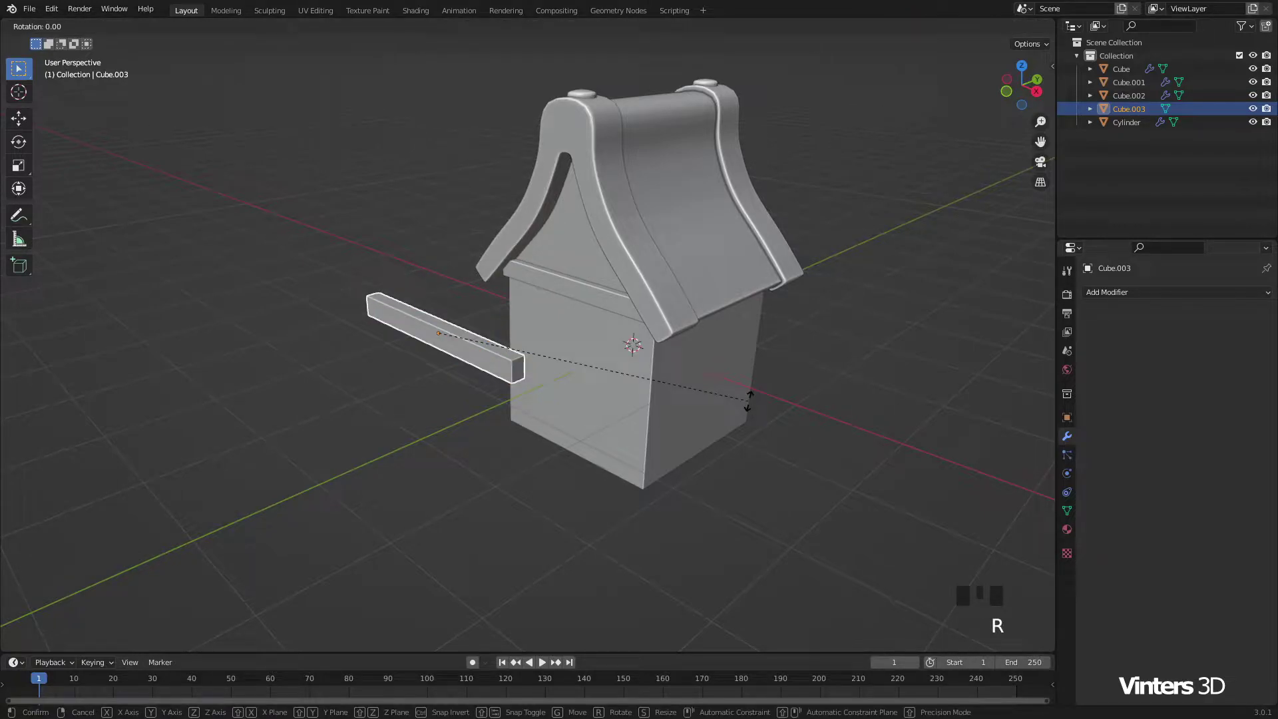
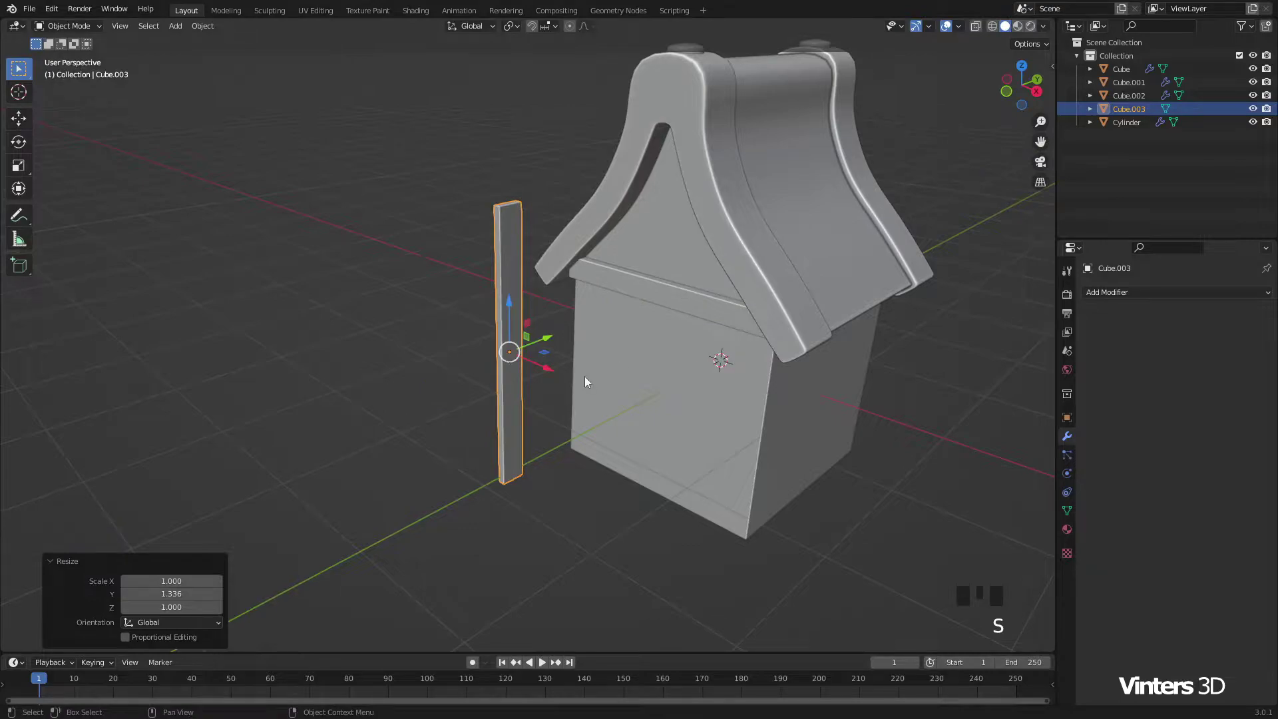
drag(634, 369, 549, 328)
scroll(up, 3)
drag(494, 234, 656, 383)
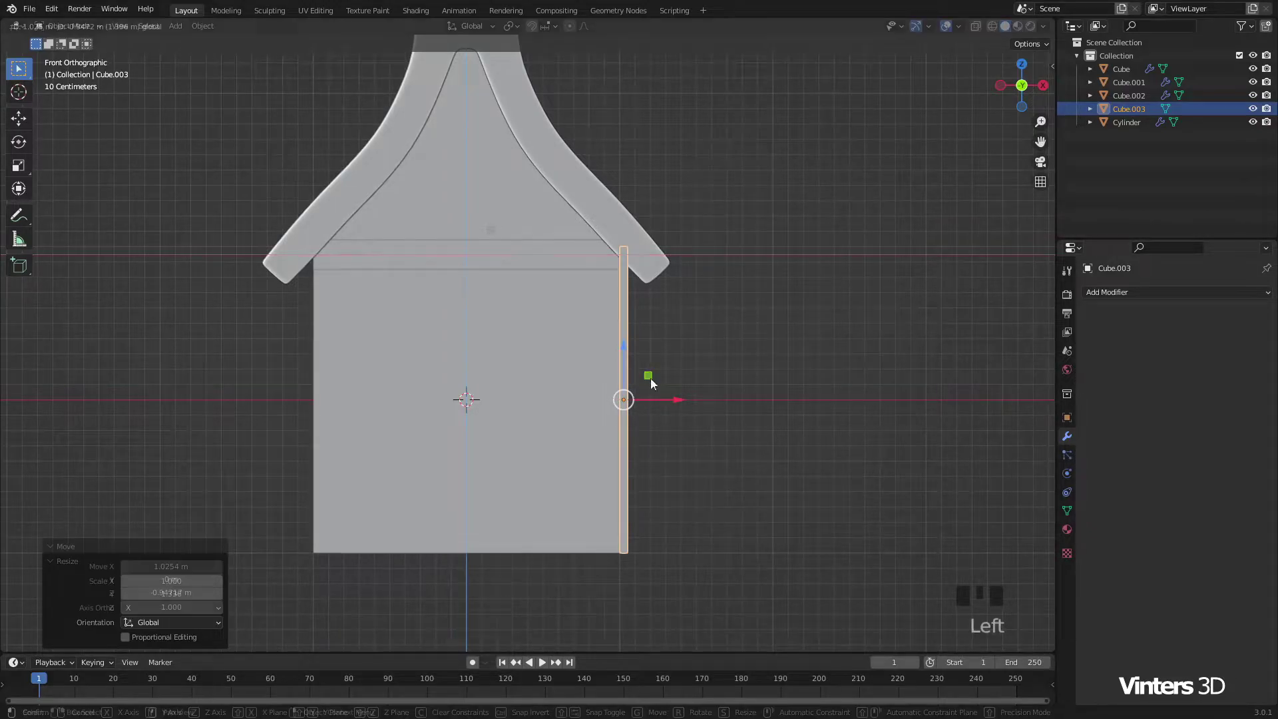
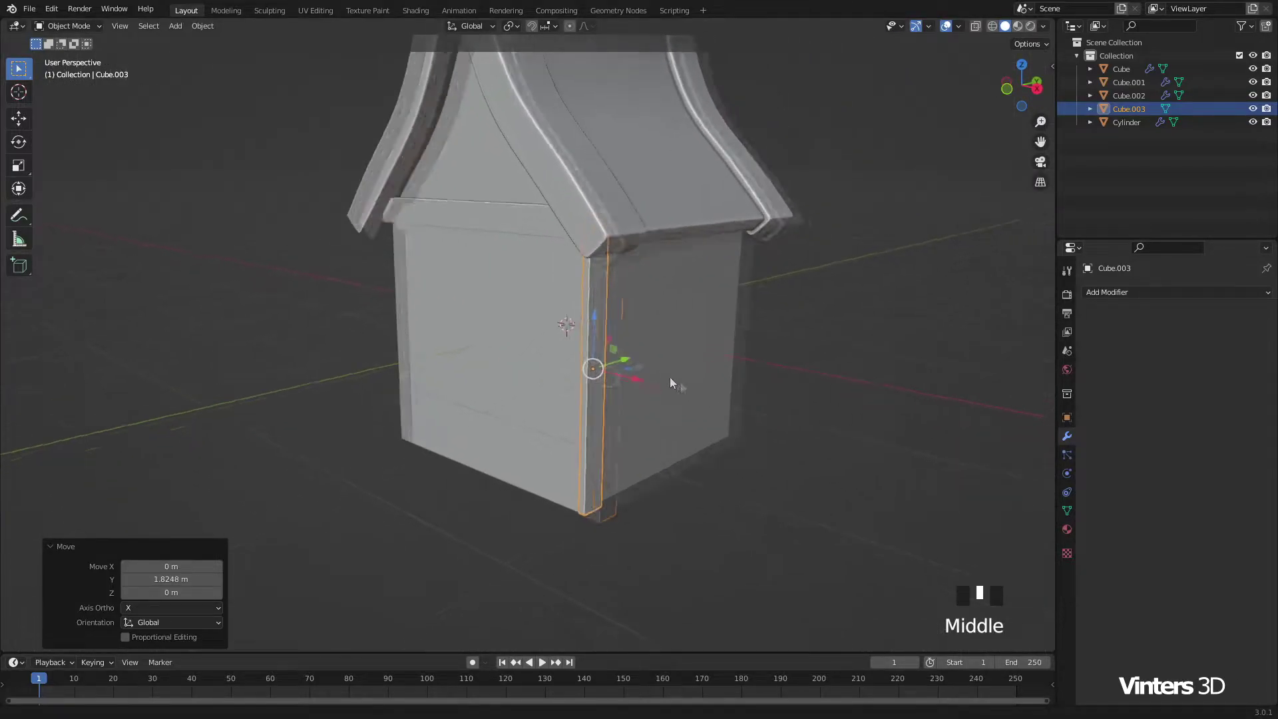
Step: Check the corner board from around the house and apply its scale
scroll(up, 3)
drag(634, 368, 606, 381)
scroll(down, 3)
drag(625, 383, 602, 400)
scroll(down, 3)
middle_click(629, 400)
key(ctrl+a)
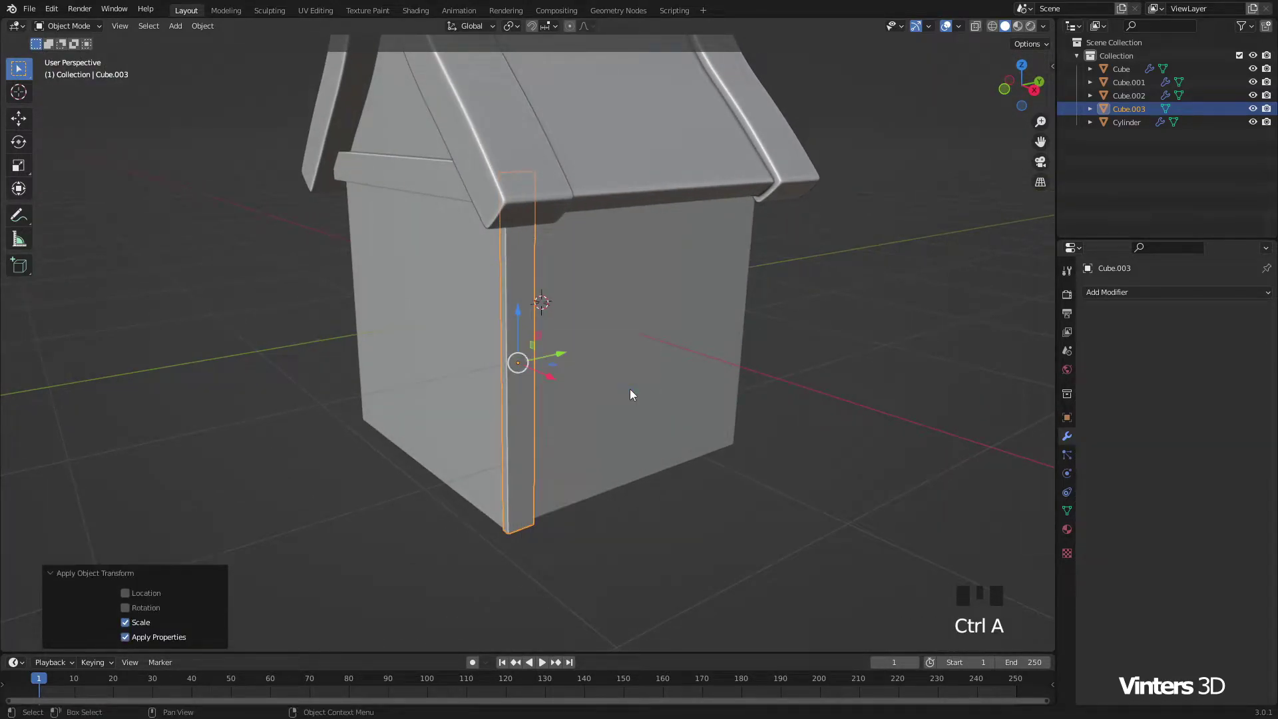
Step: Array the corner board 11 times along Y to line the side wall, mirrored on X onto the opposite wall
click(1109, 304)
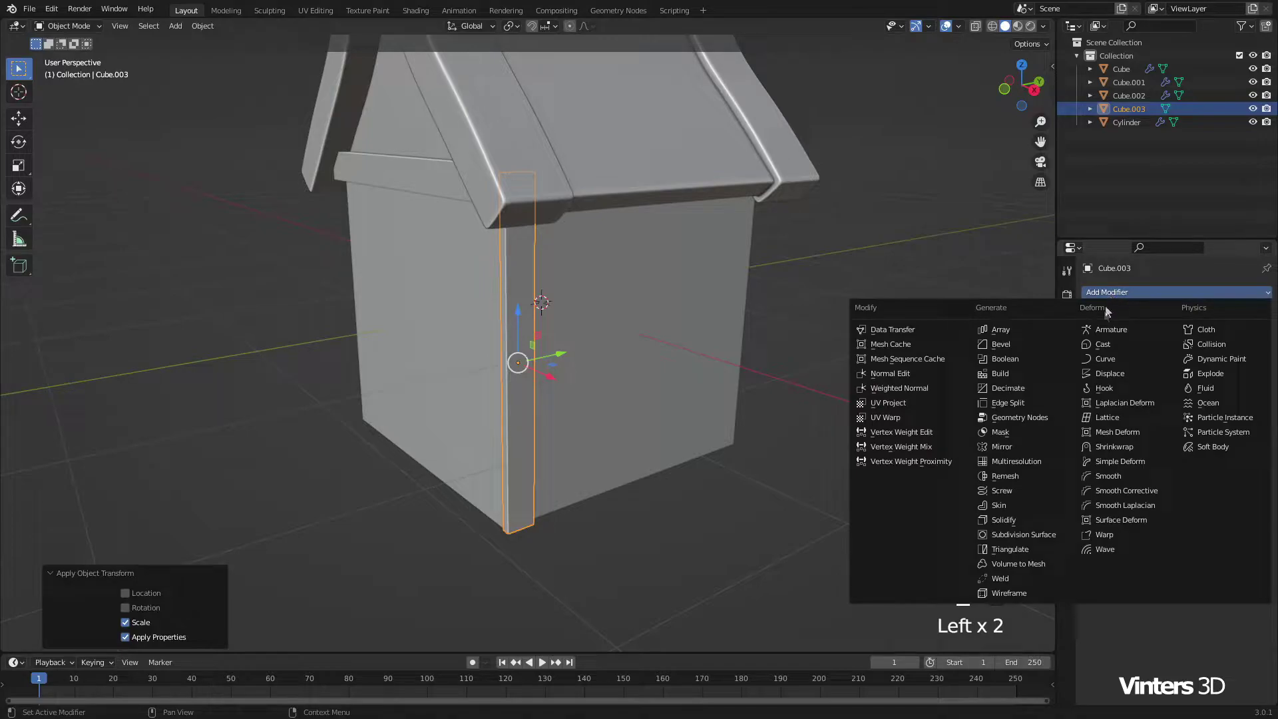
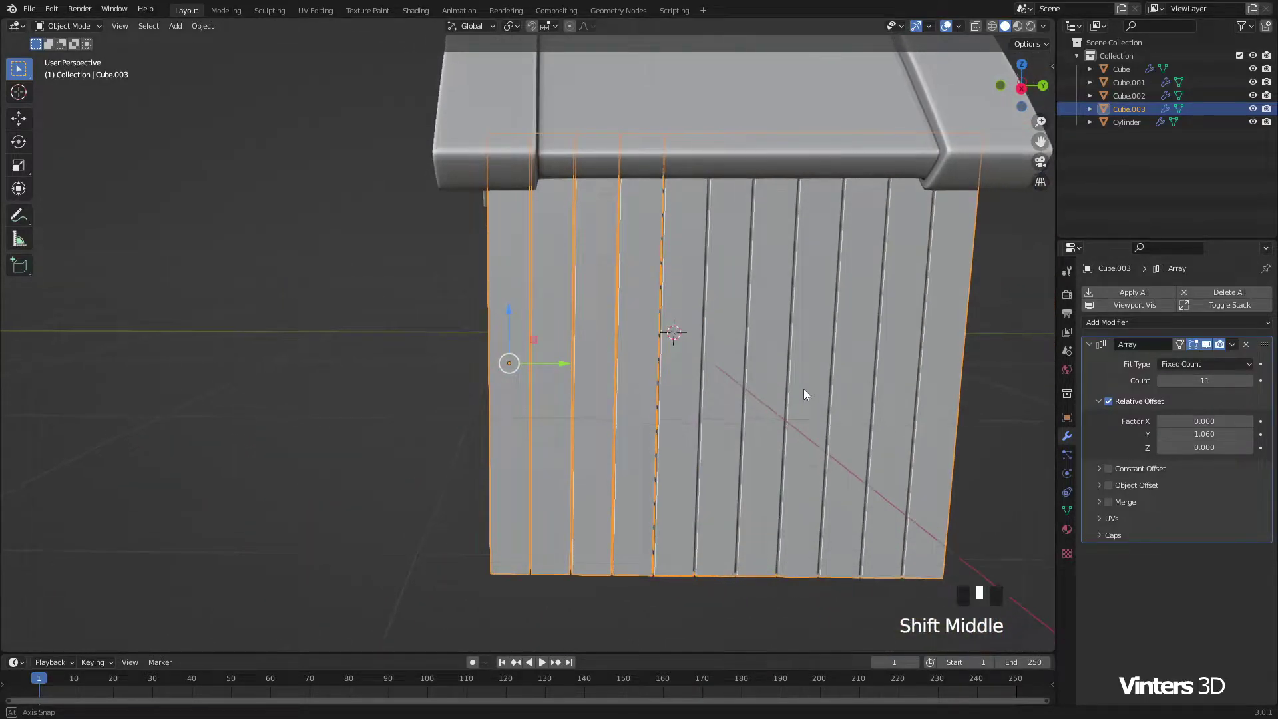
drag(829, 389, 695, 392)
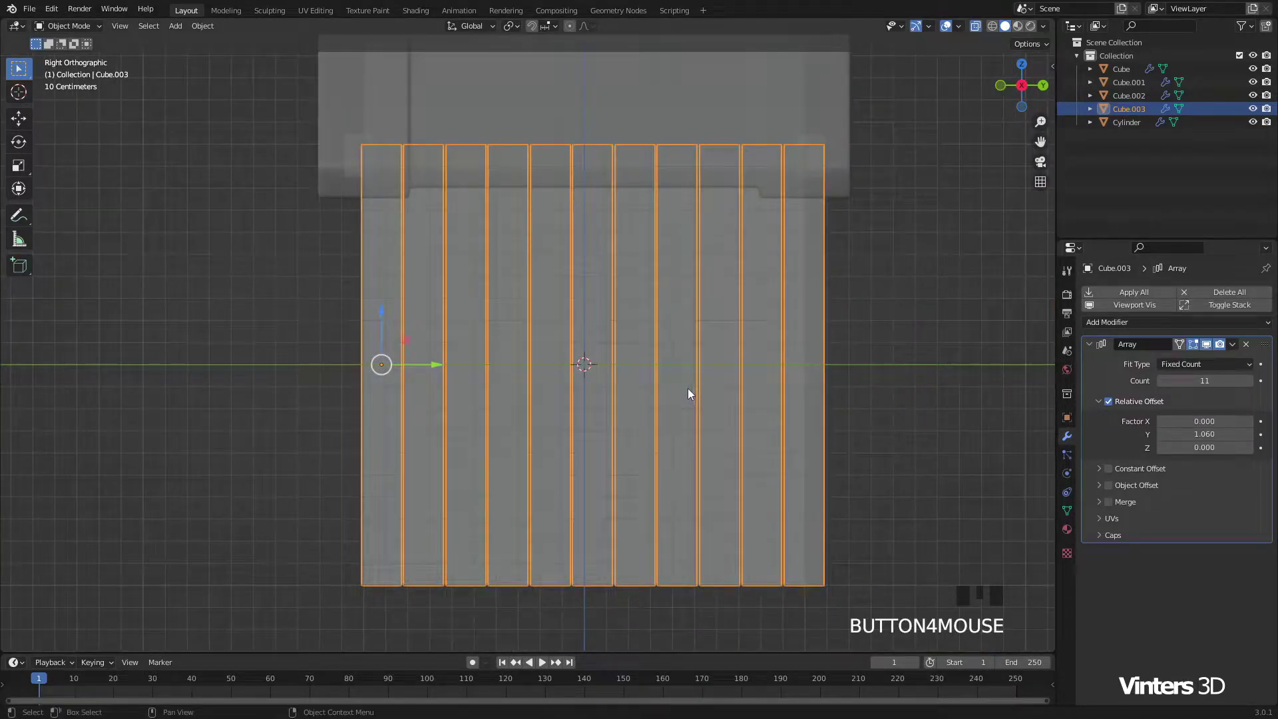
click(439, 368)
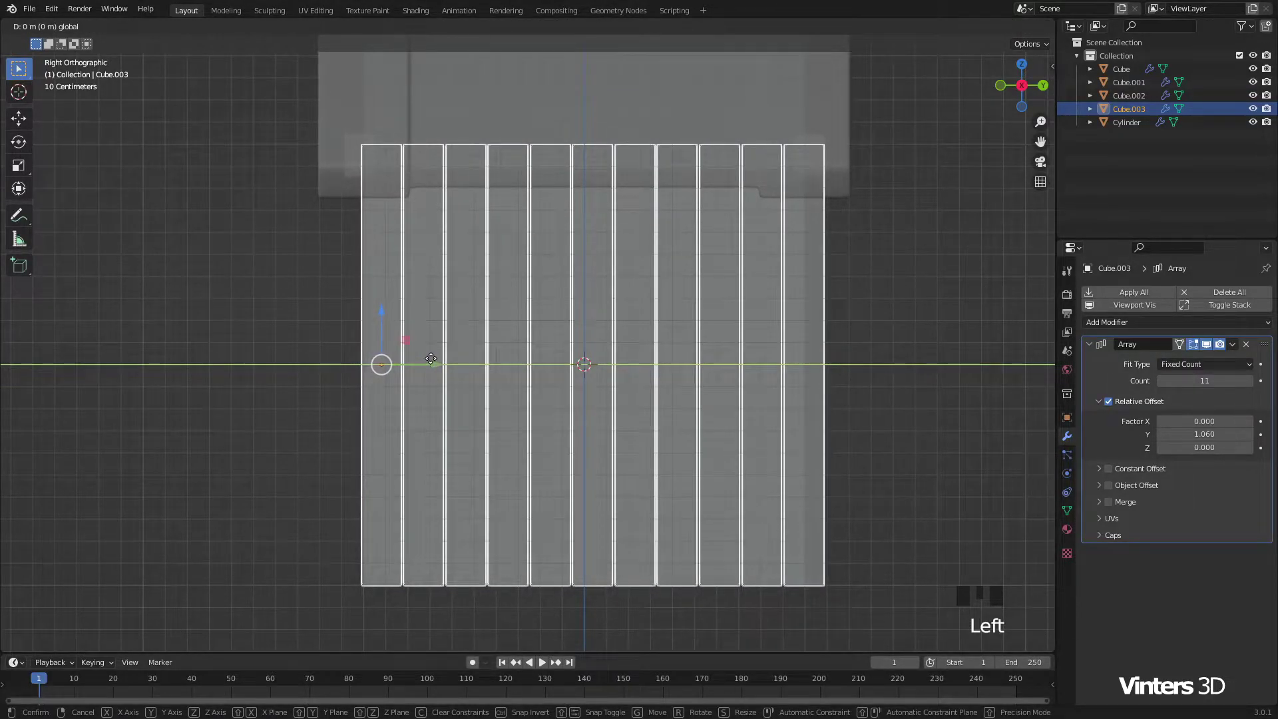
key(s)
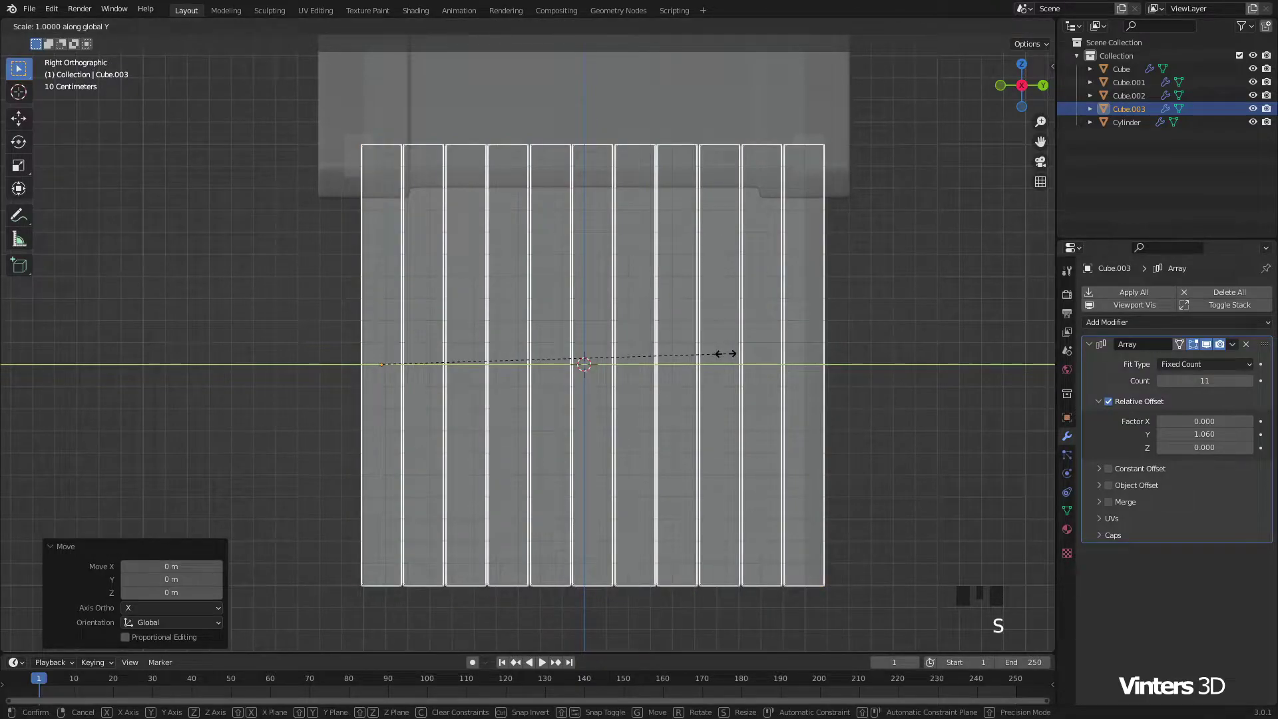
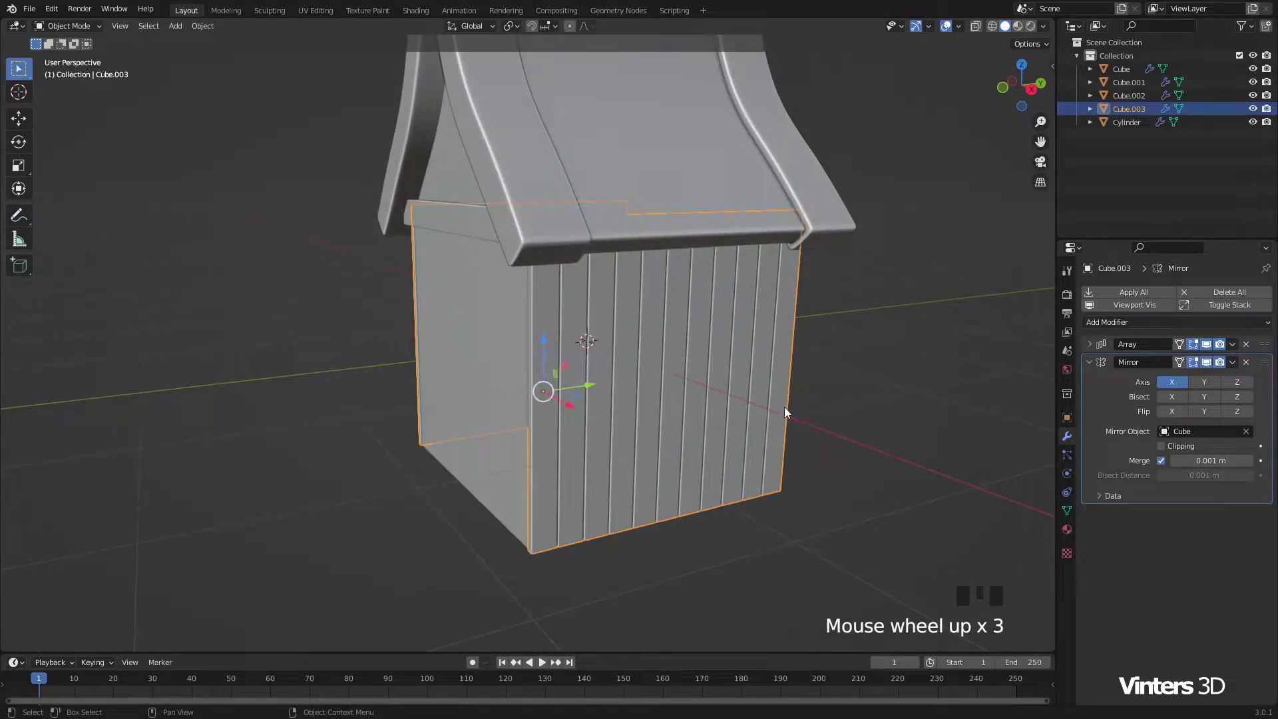
Step: Duplicate the side-wall board row and rotate it 90° on Z to face the front wall
key(shift+d)
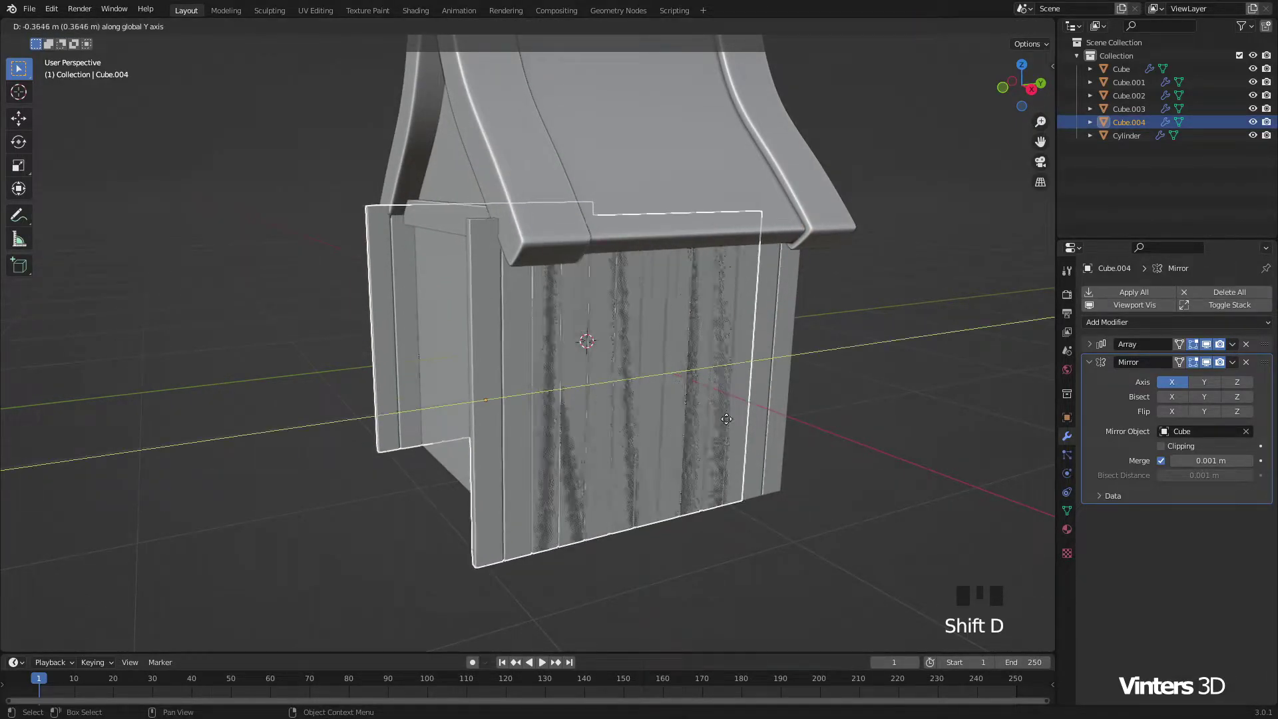
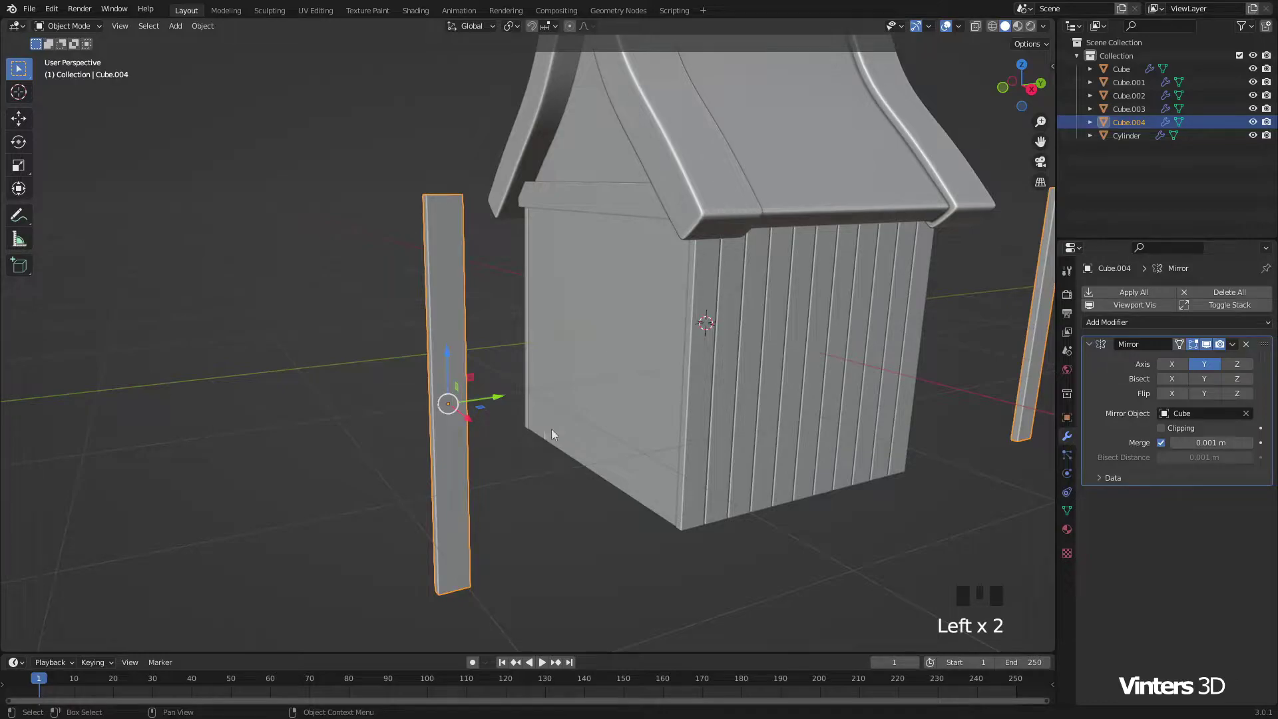
drag(586, 430, 638, 430)
key(r)
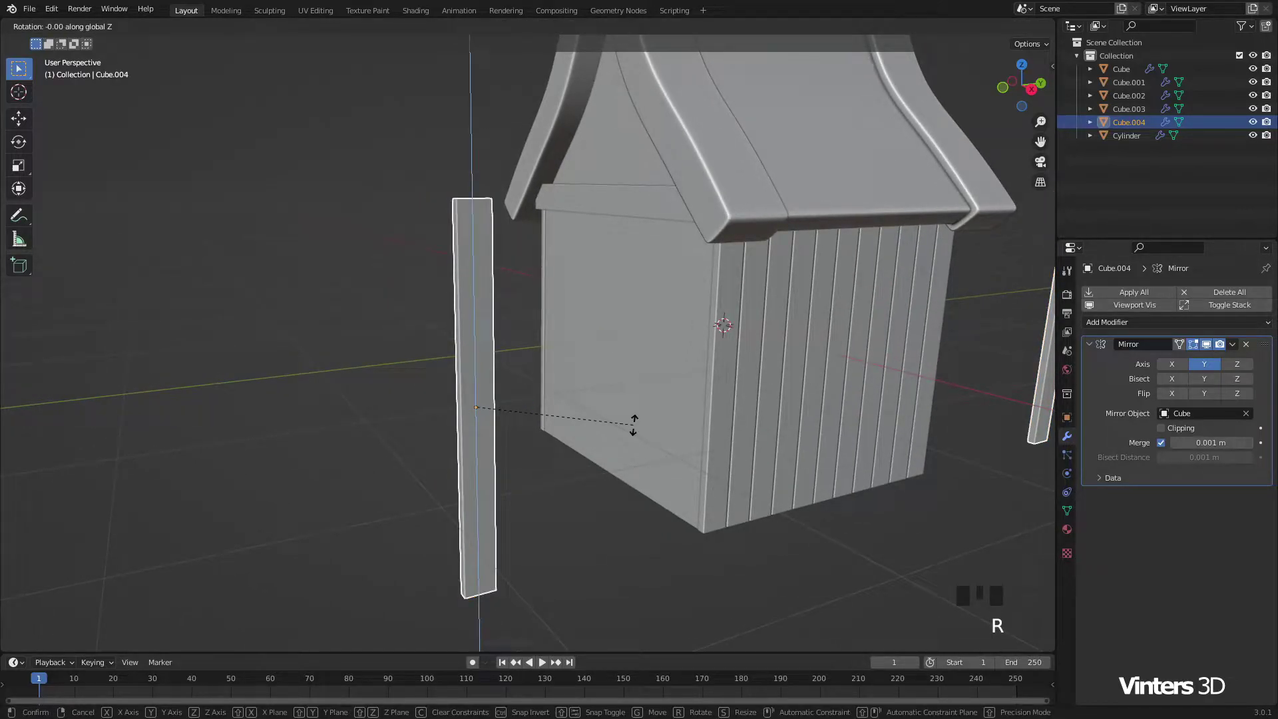
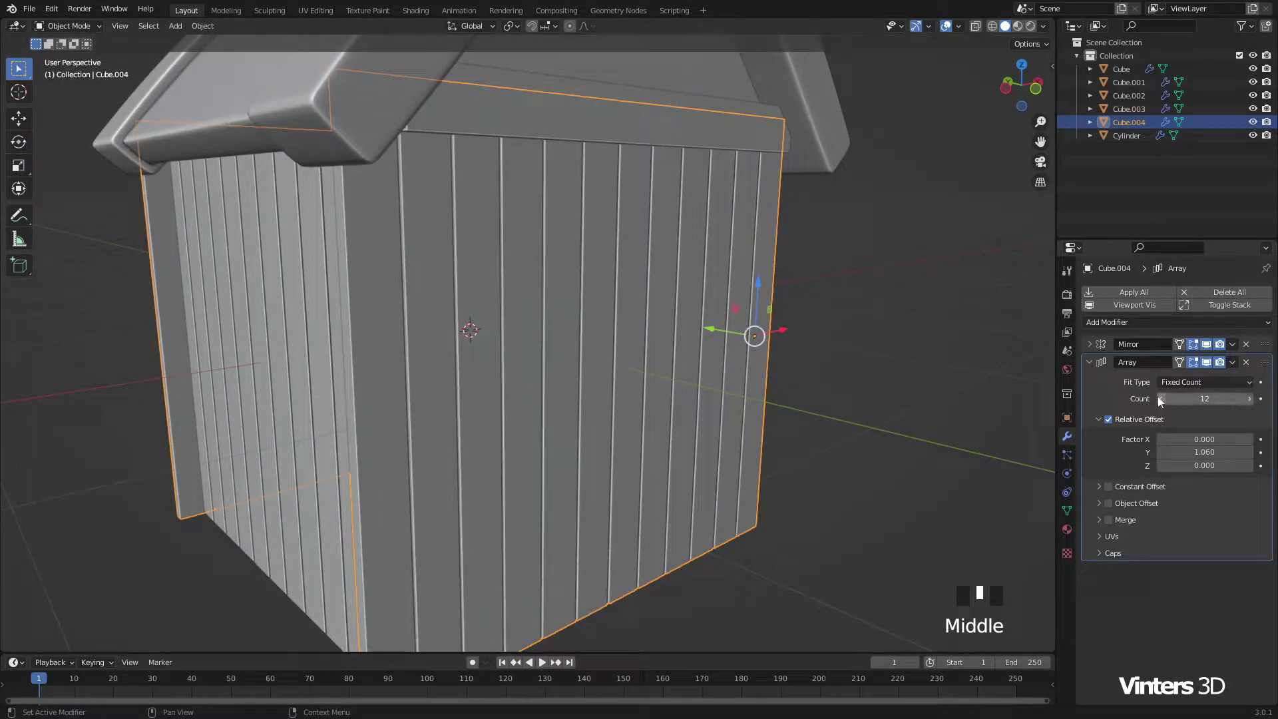
Step: Set the front row's Array count to 11 and stretch it along X to fit the wall width
drag(1166, 401, 653, 331)
drag(653, 331, 629, 335)
scroll(up, 3)
drag(610, 328, 635, 316)
scroll(down, 3)
key(s)
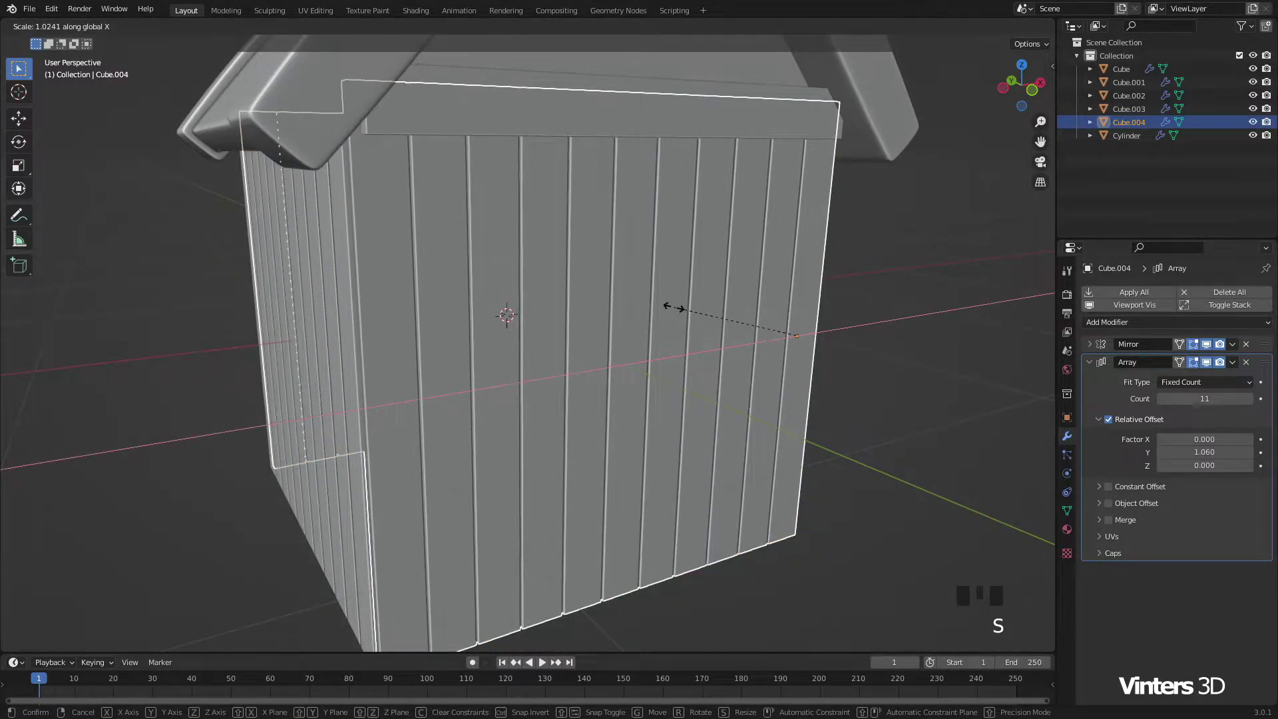
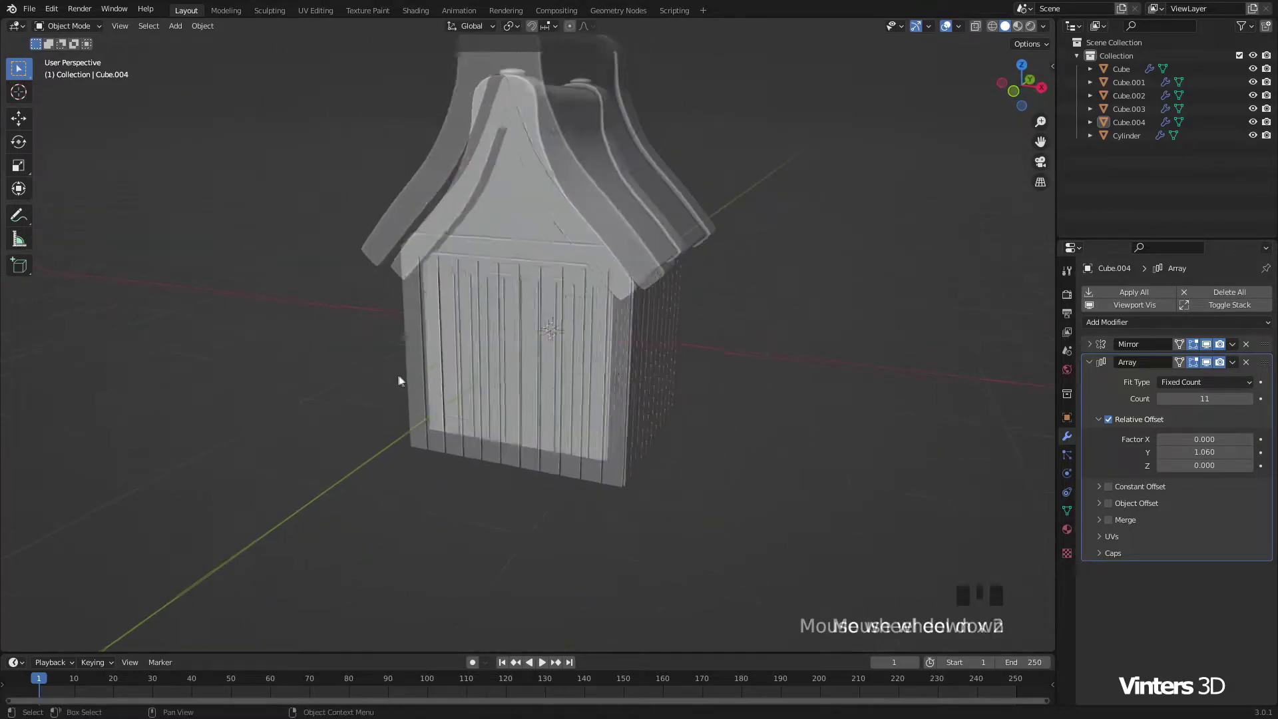
Step: Add a cube, widen it slightly past the walls and flatten it into a thin base slab
click(696, 389)
scroll(down, 3)
middle_click(693, 384)
key(shift+a)
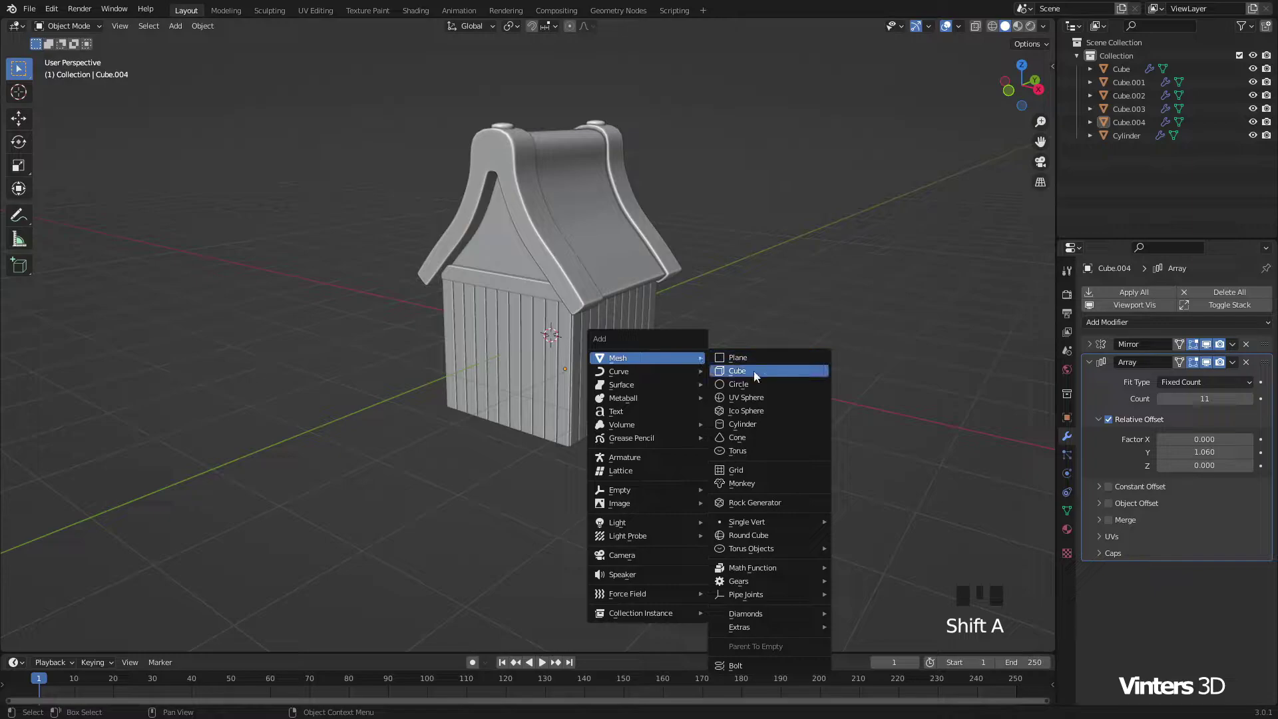
scroll(up, 3)
key(s)
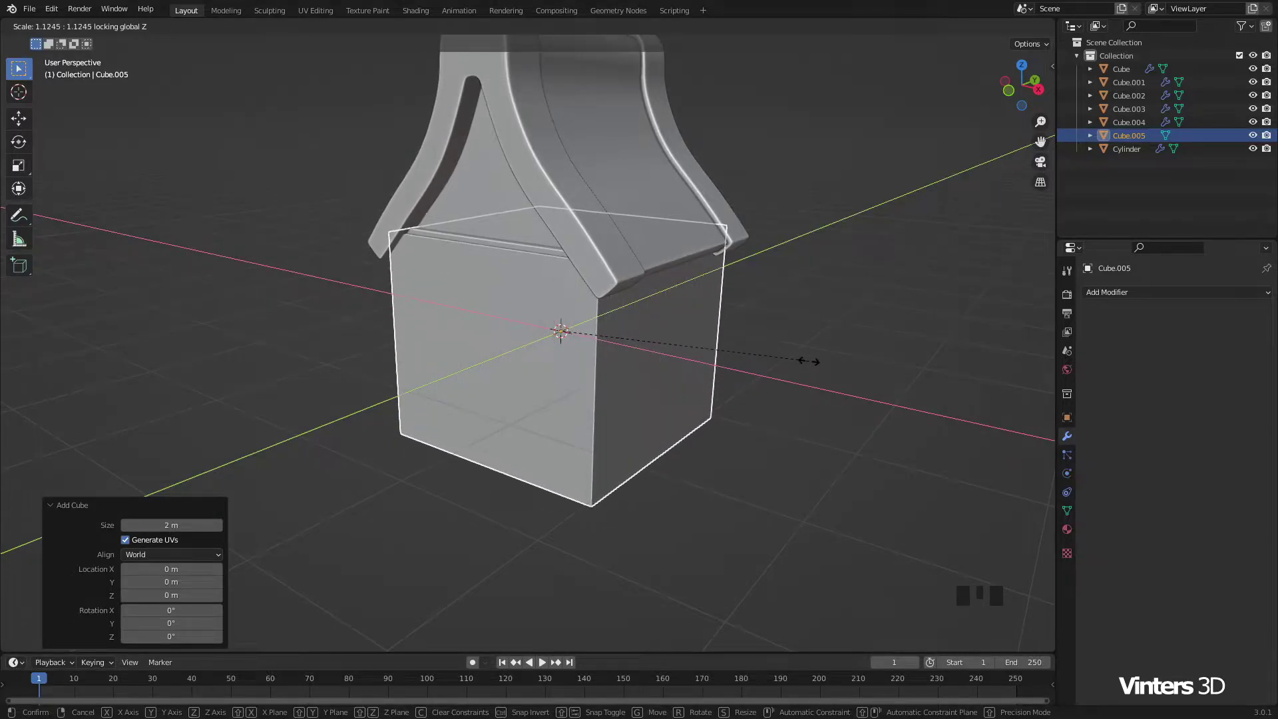
key(s)
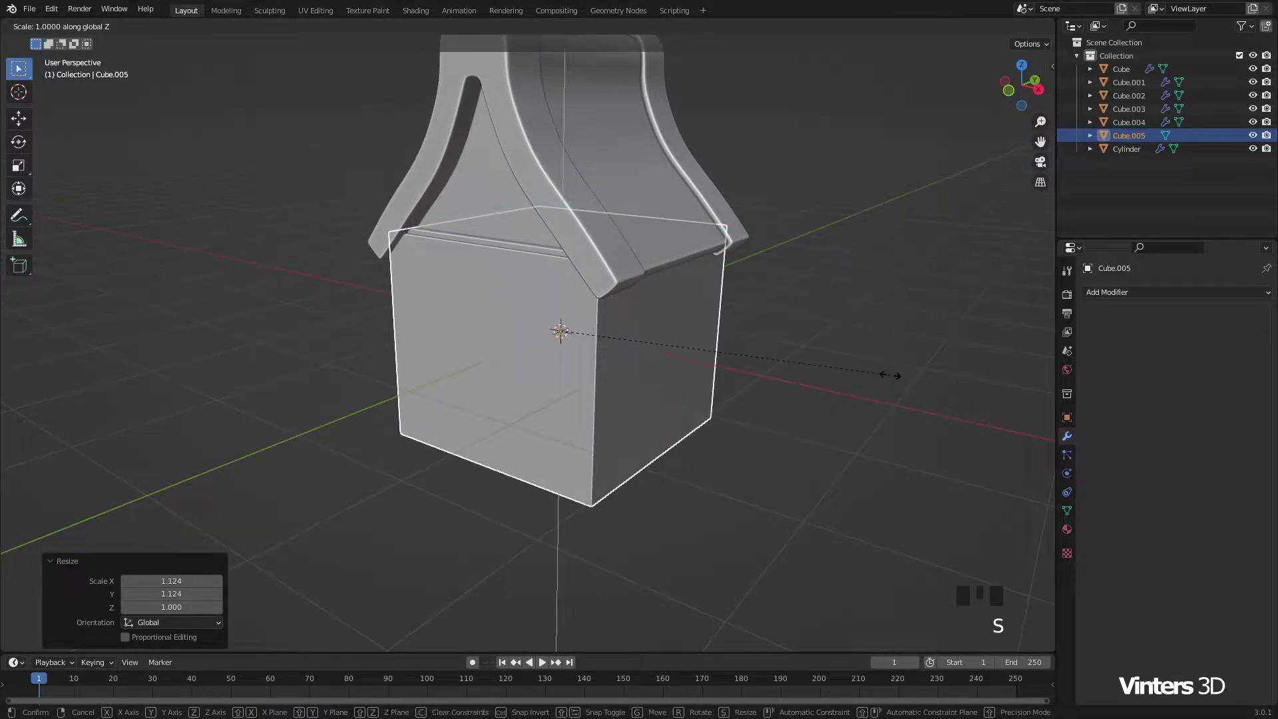
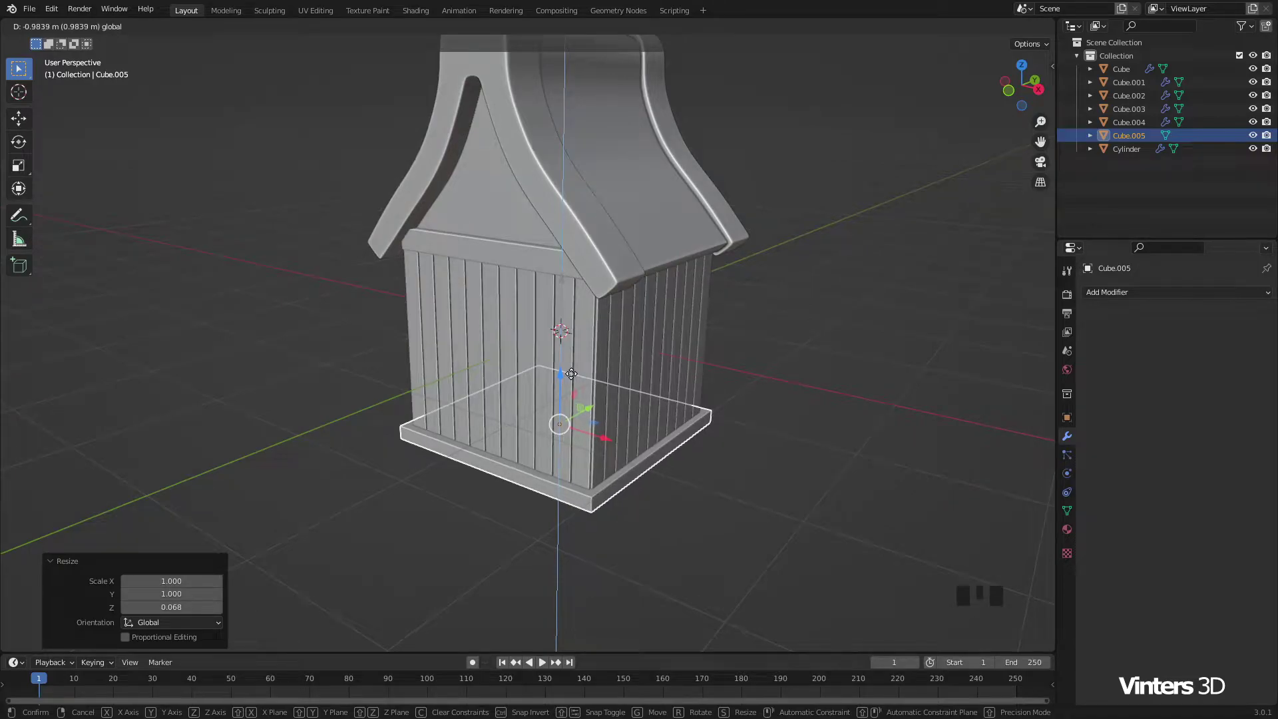
Step: Lower the slab to sit at the bottom of the boarded walls and check it from around the house
drag(654, 399, 589, 329)
scroll(up, 3)
click(574, 325)
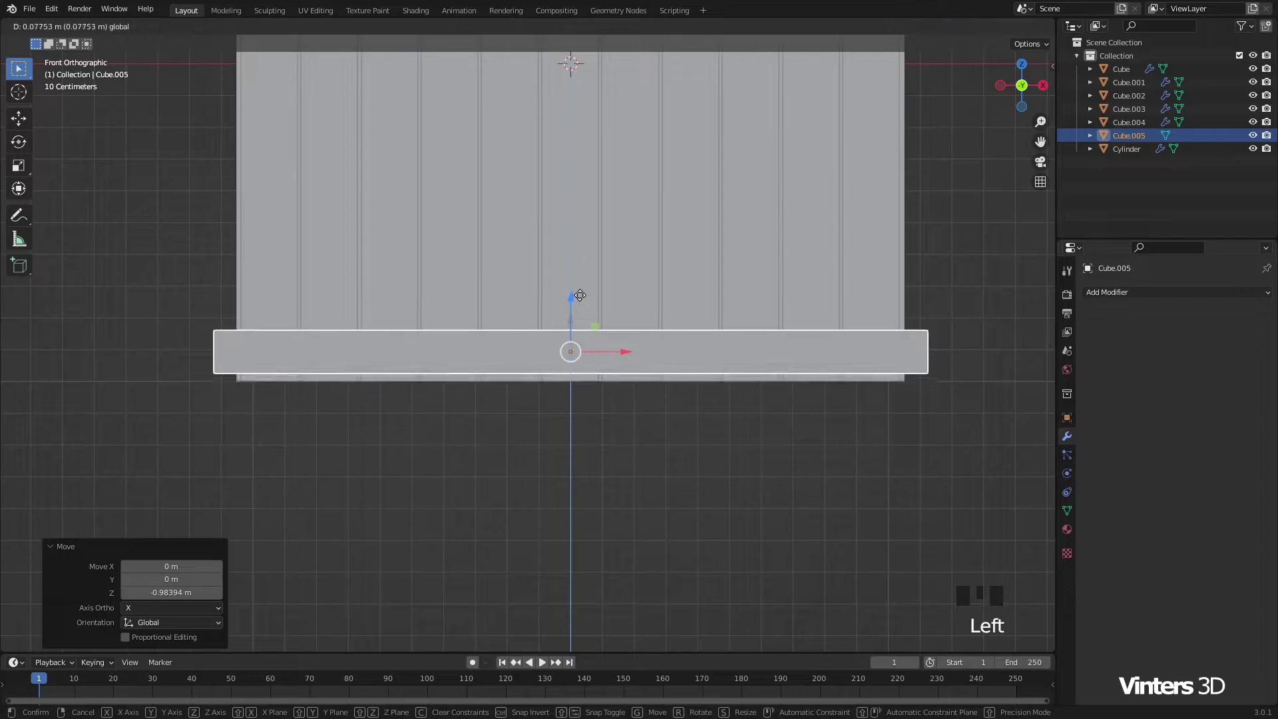
click(1011, 310)
scroll(down, 3)
drag(772, 338, 733, 371)
scroll(down, 3)
drag(697, 364, 685, 385)
drag(685, 386, 731, 390)
Step: Apply the slab's scale and deselect everything, viewing the whole house
key(ctrl+a)
click(788, 386)
scroll(down, 3)
drag(728, 344, 477, 430)
scroll(down, 3)
key(x)
key(shift+a)
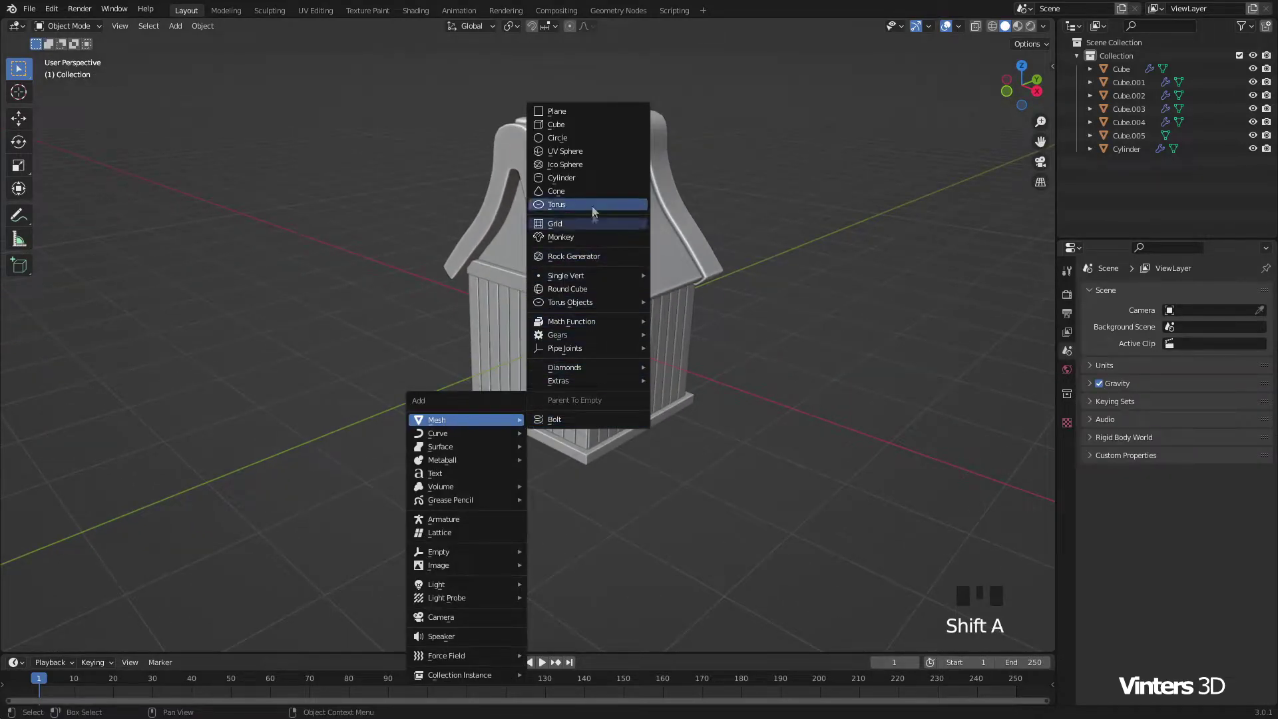
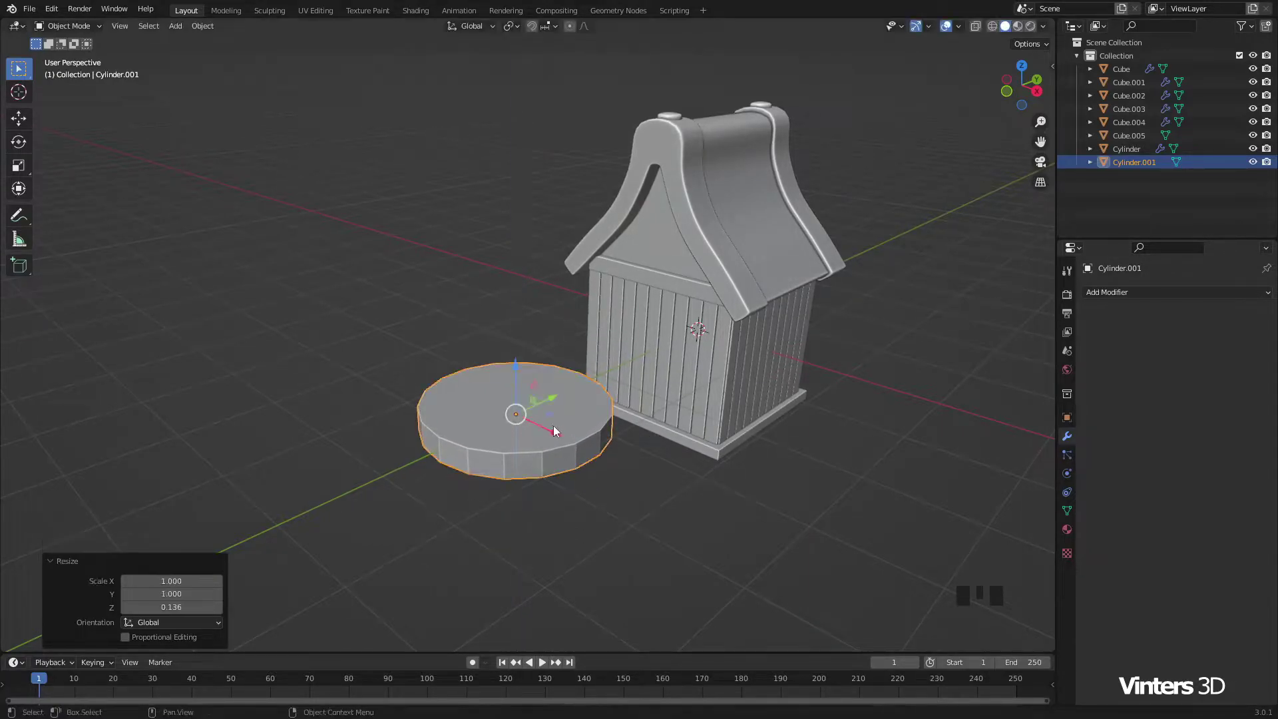
Step: Flatten the new 18-sided cylinder beside the house into a thin disc and apply its scale
drag(547, 449, 547, 412)
key(ctrl+a)
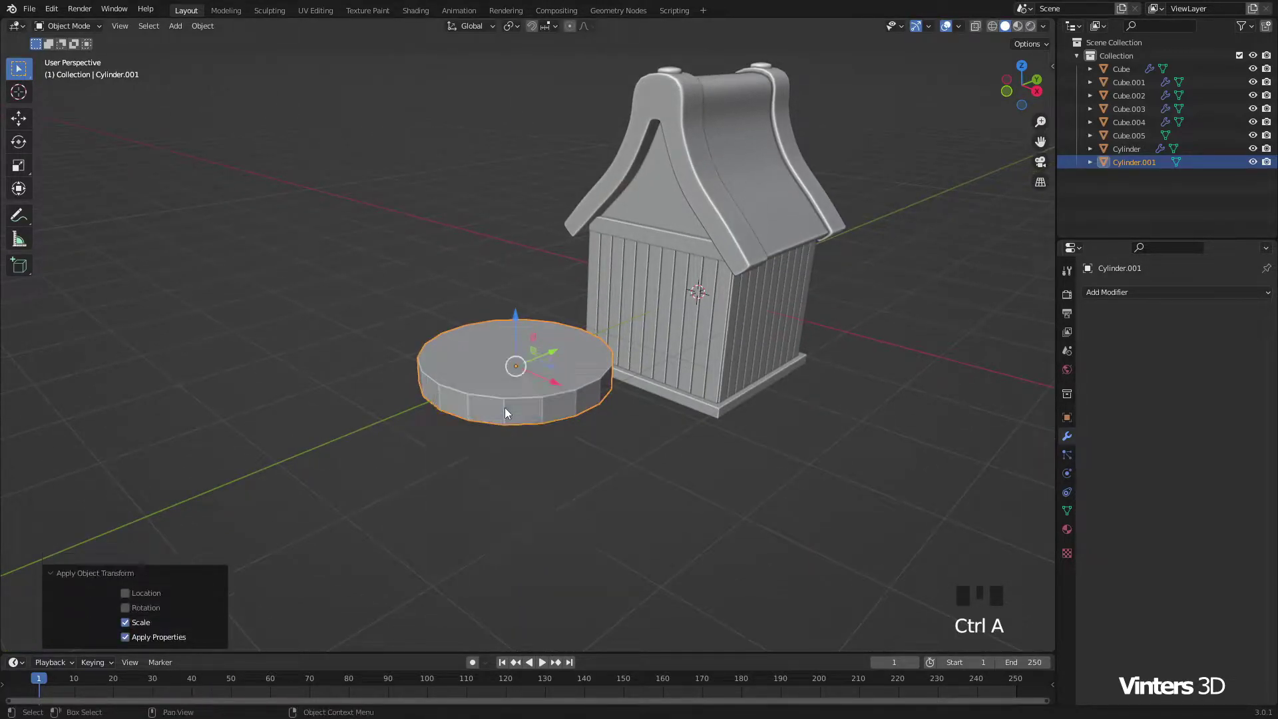
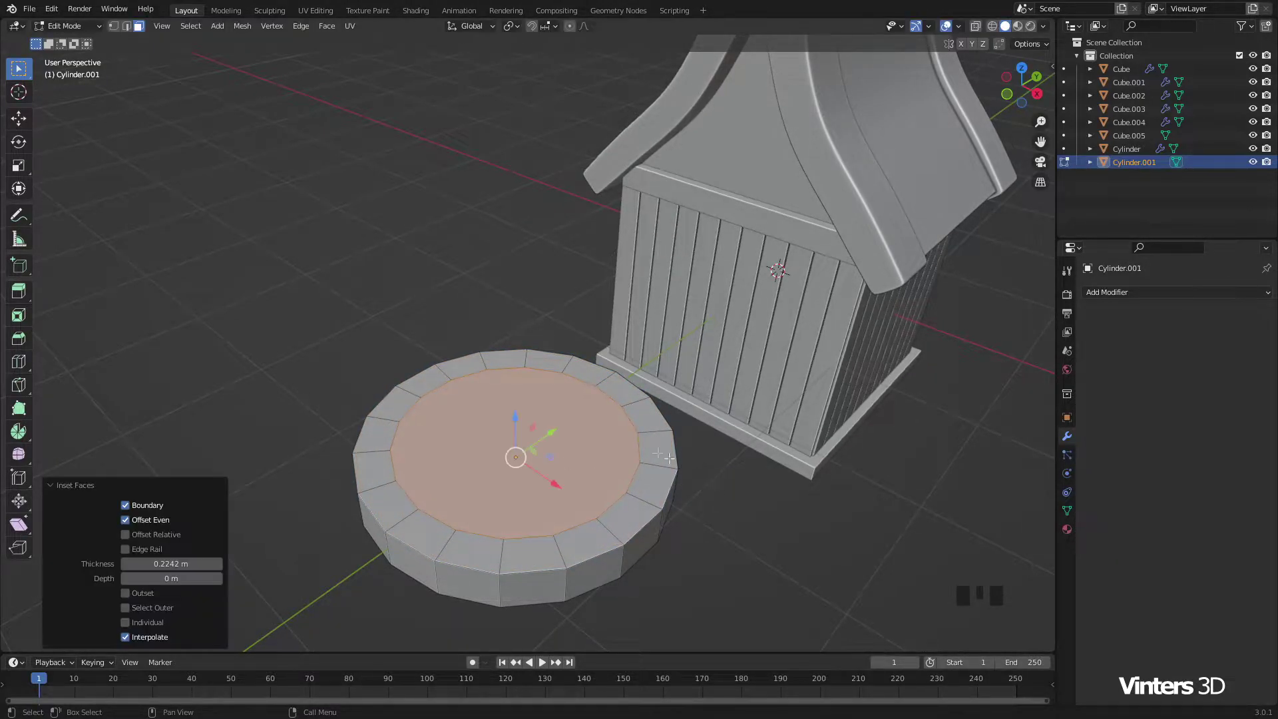
Step: Delete the inset centre face, bridge the inner wall, fill a sunken floor and leave Edit Mode
key(x)
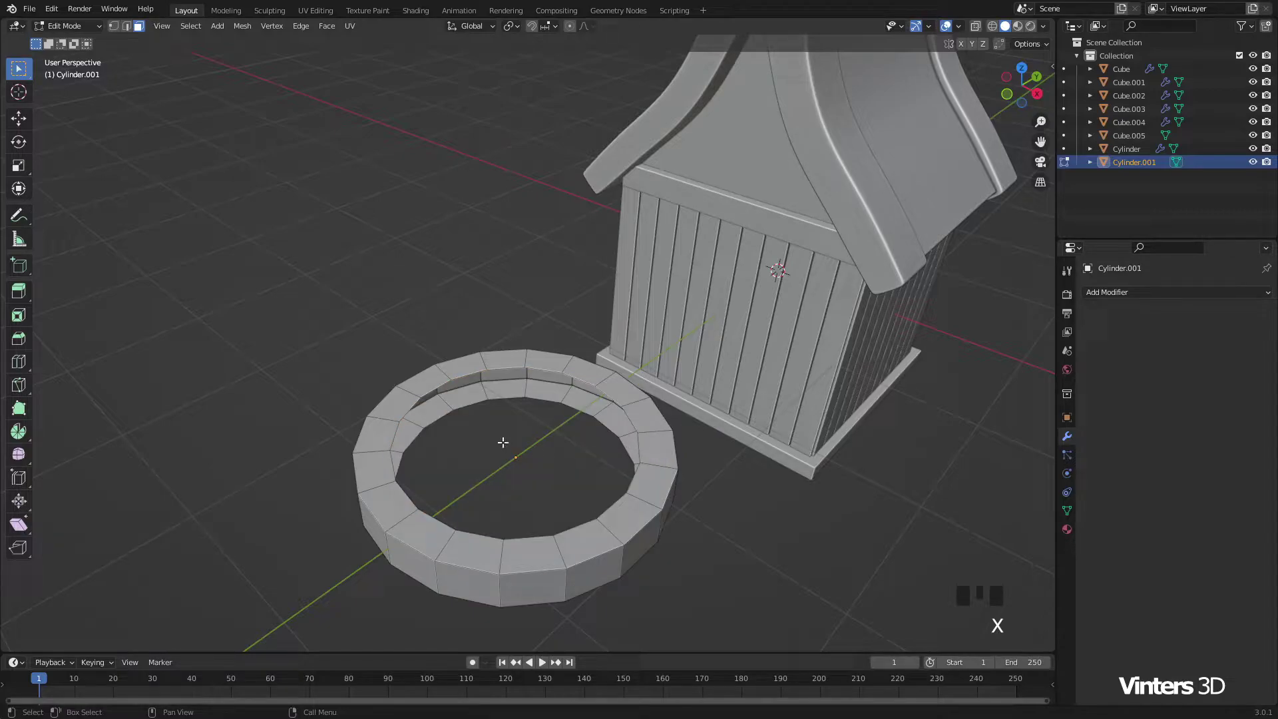
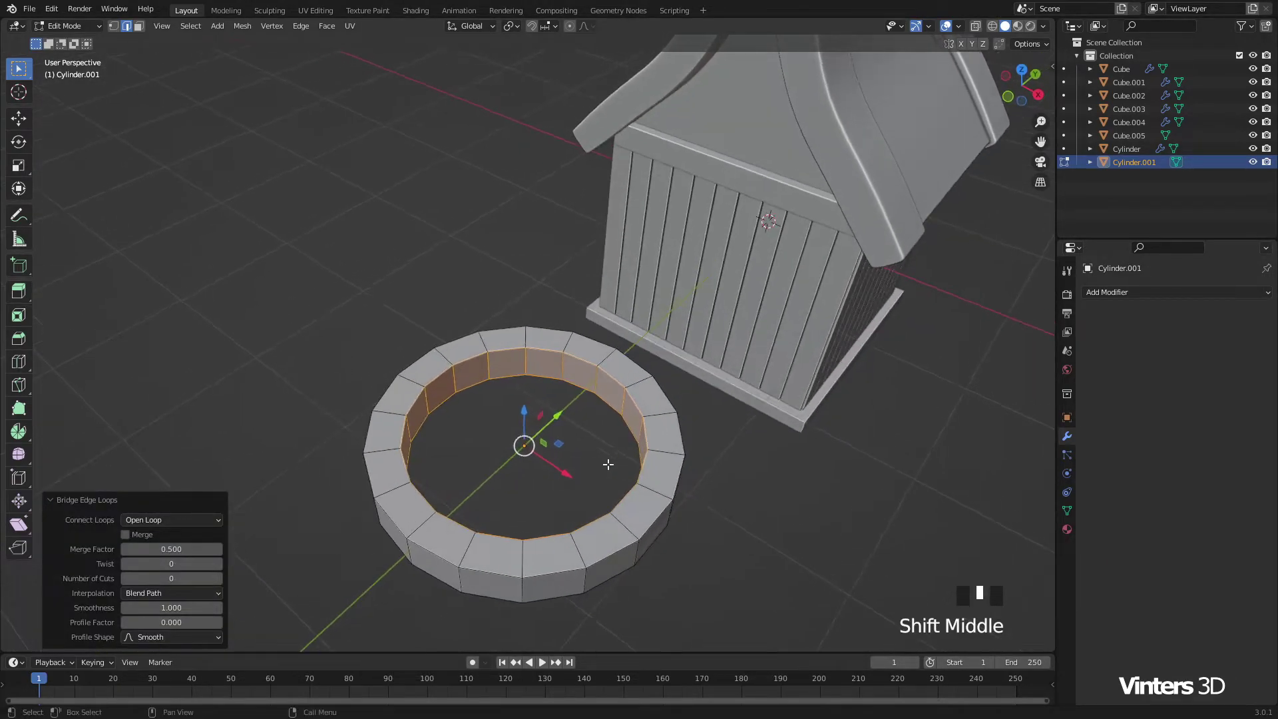
scroll(up, 3)
key(2)
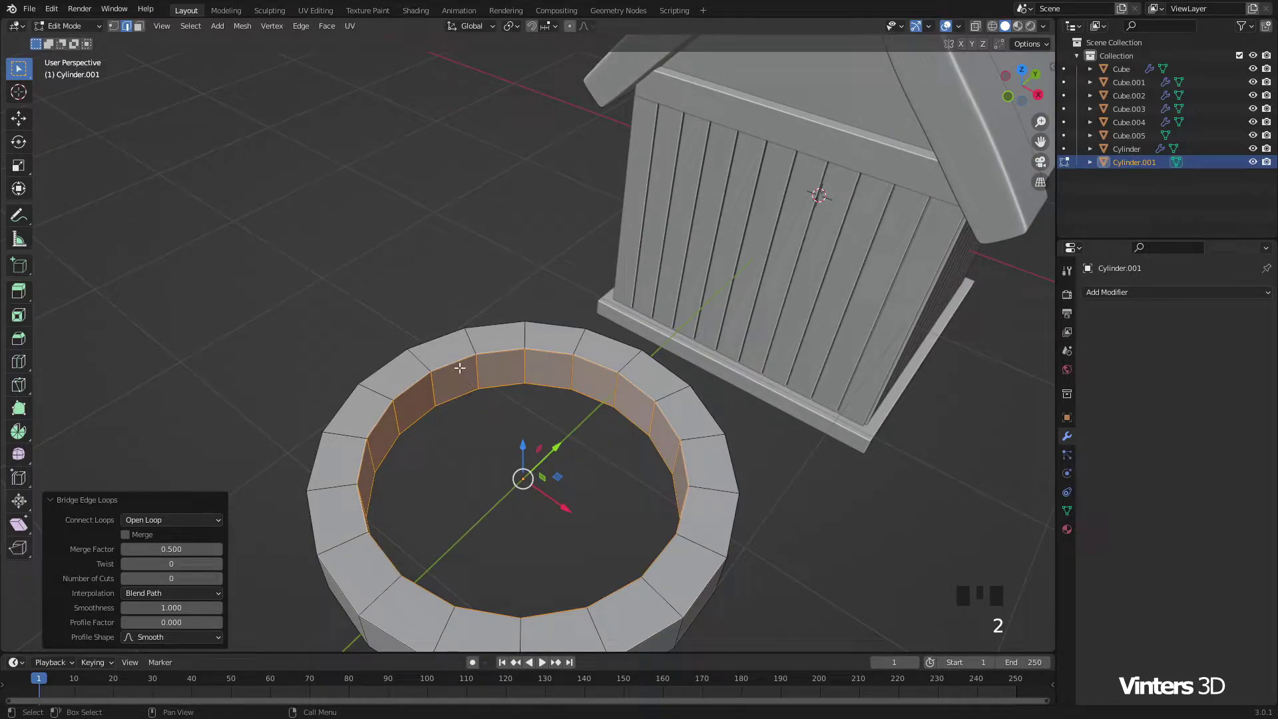
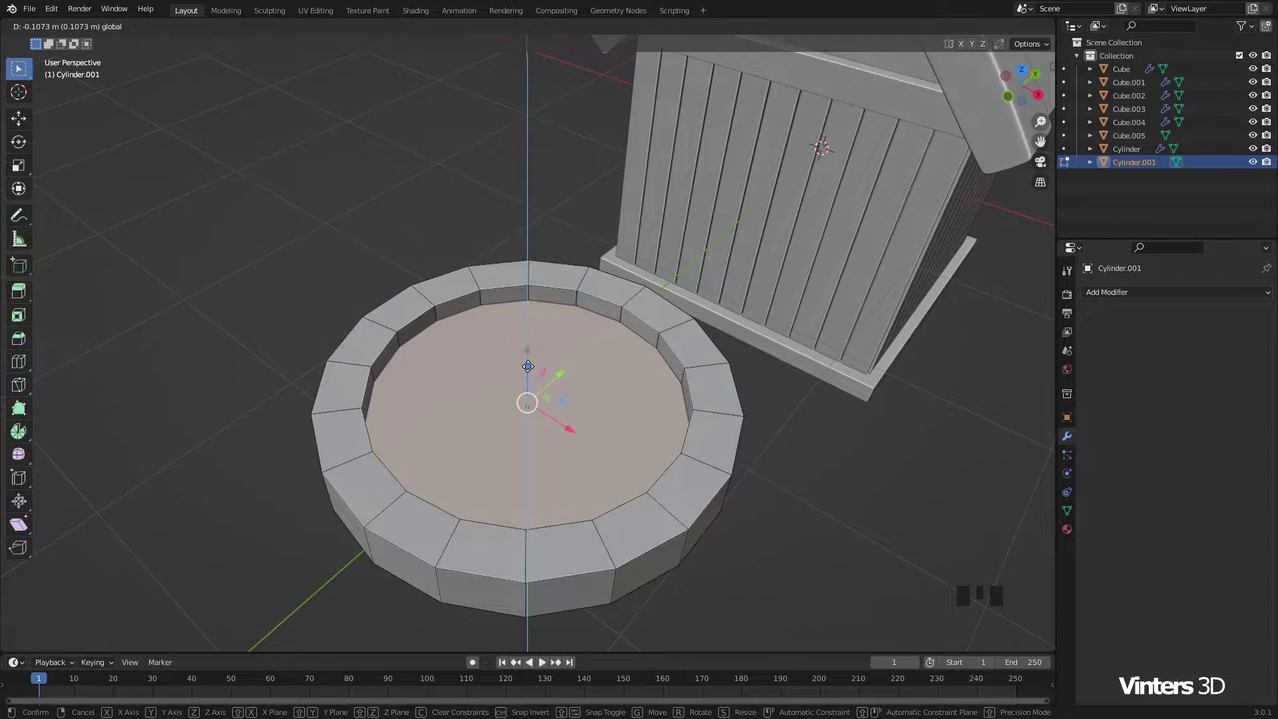
key(Tab)
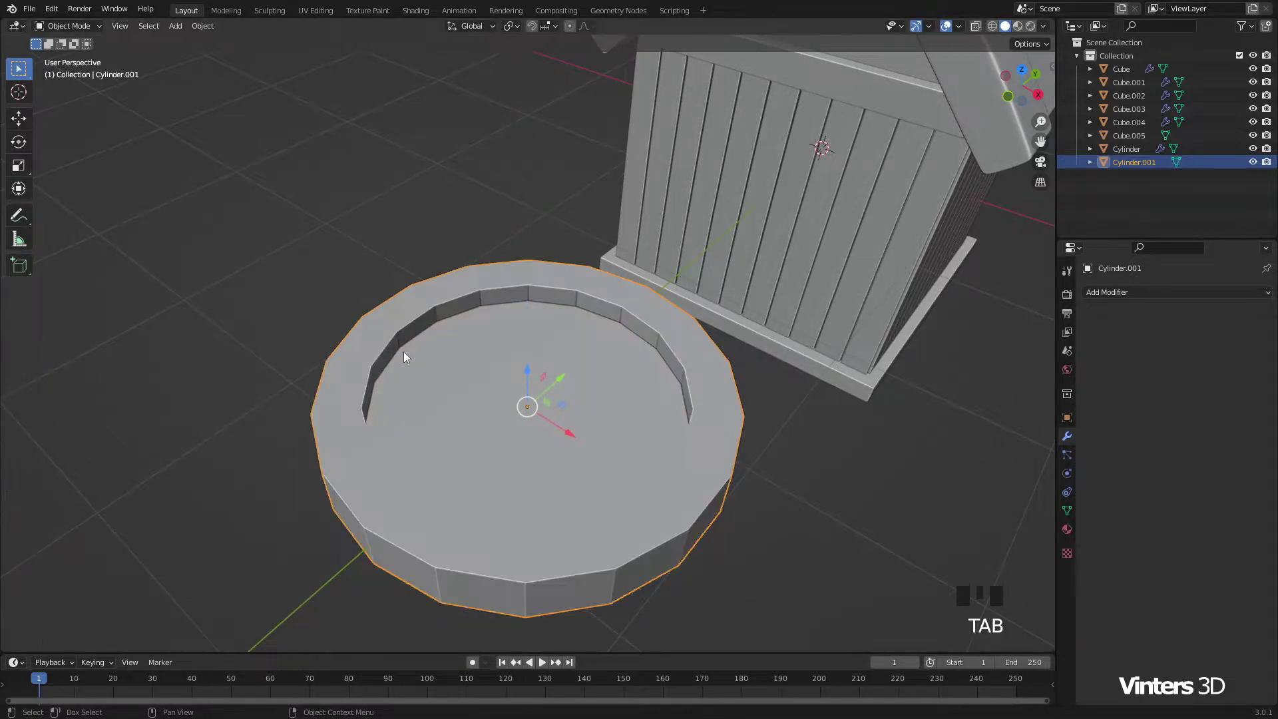
Step: Rotate the round frame 90° to stand upright and shrink it to window size from front view
click(409, 356)
scroll(down, 3)
scroll(down, 3)
drag(578, 397, 685, 378)
key(r)
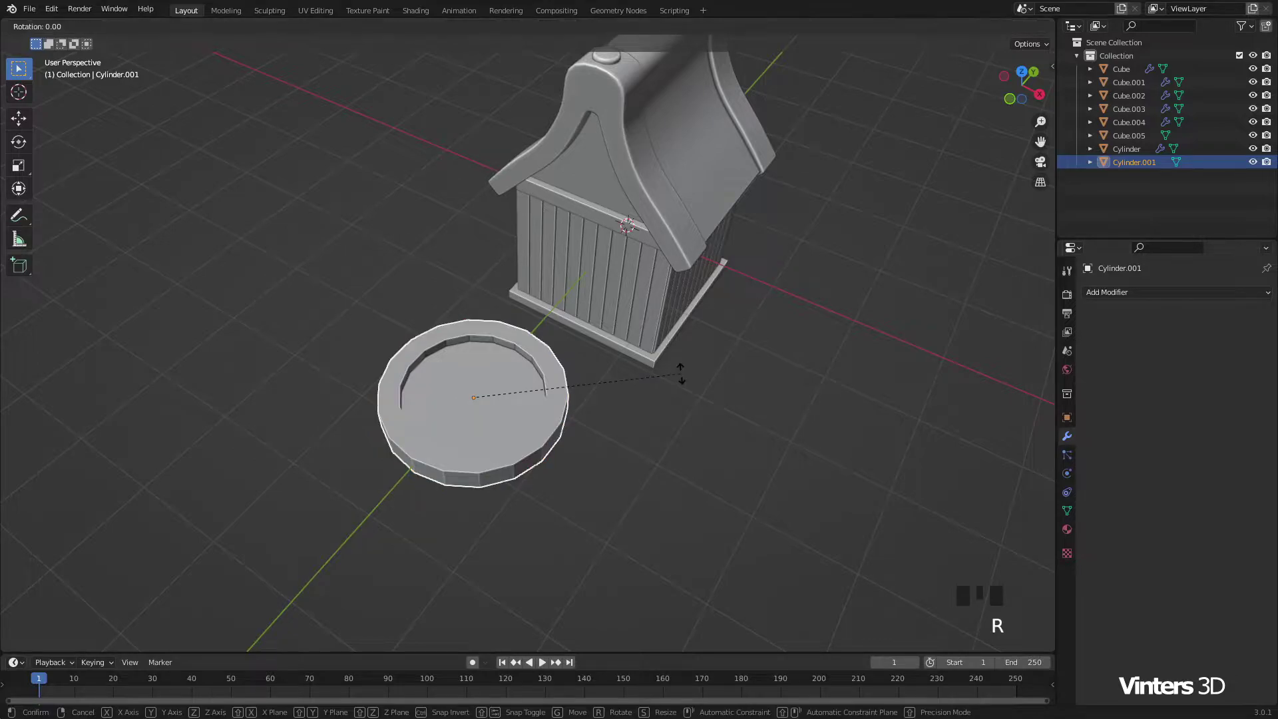
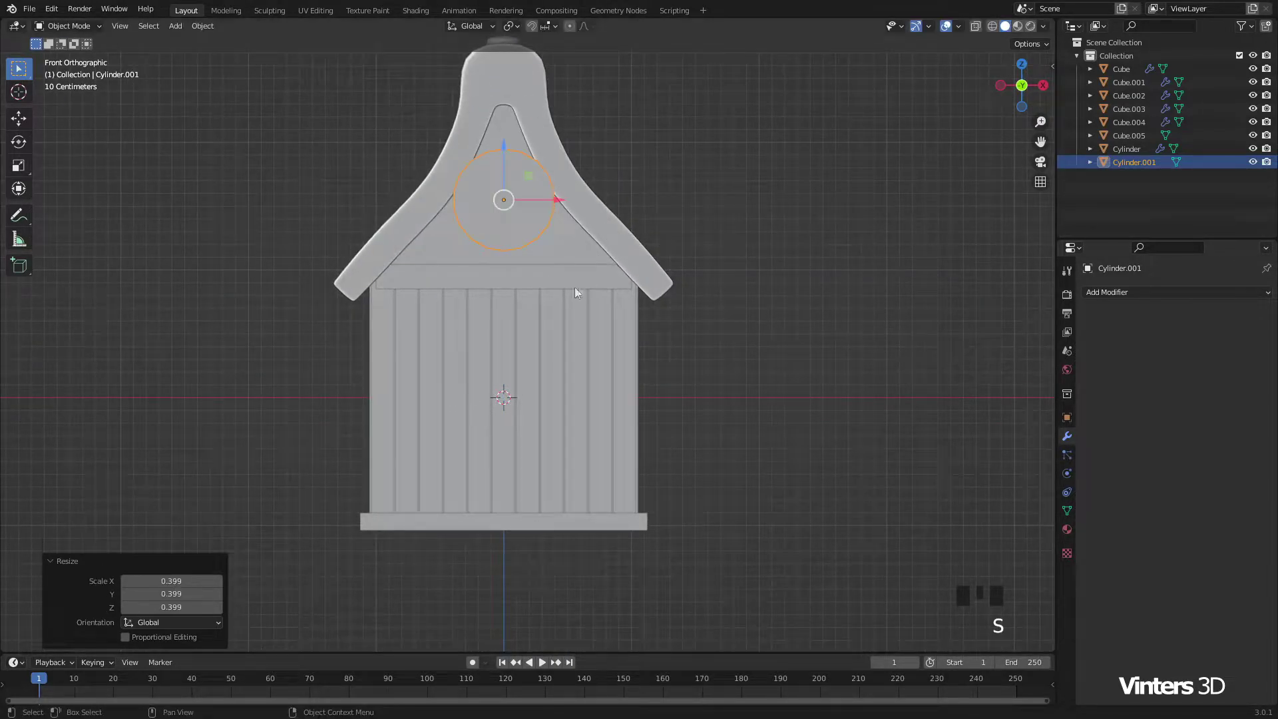
drag(573, 297, 578, 349)
scroll(up, 3)
click(516, 187)
scroll(up, 3)
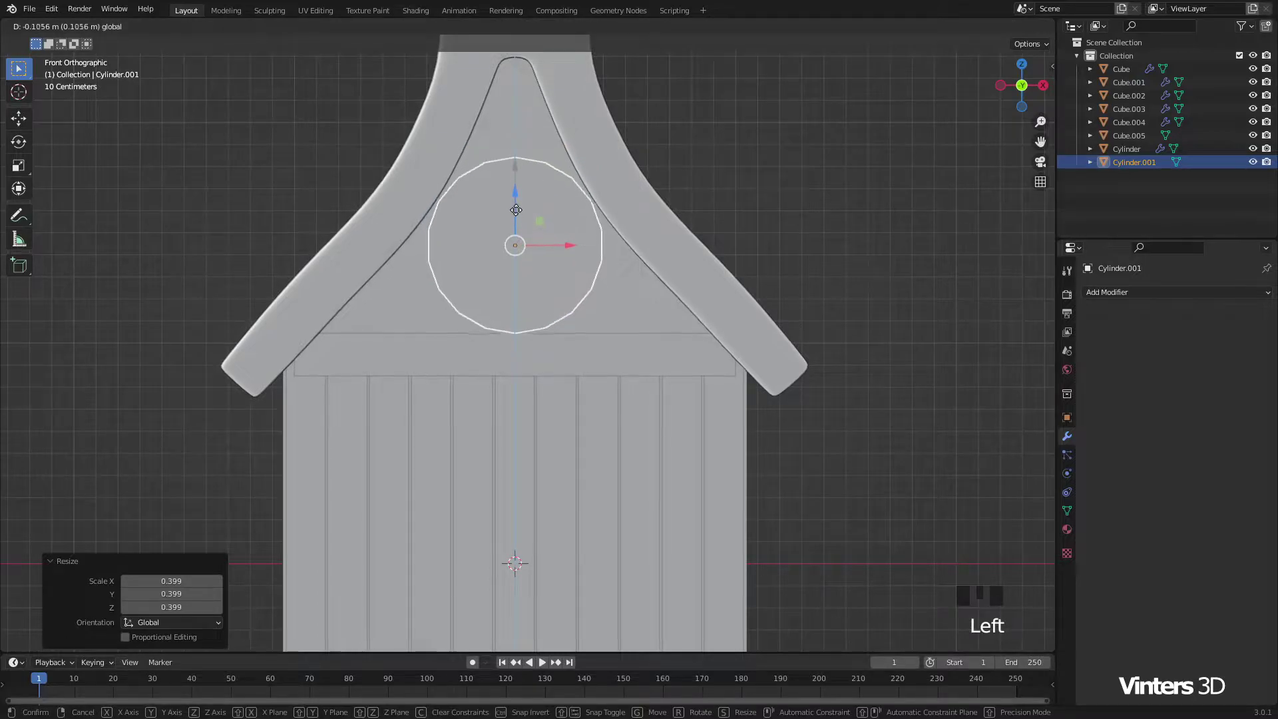
key(s)
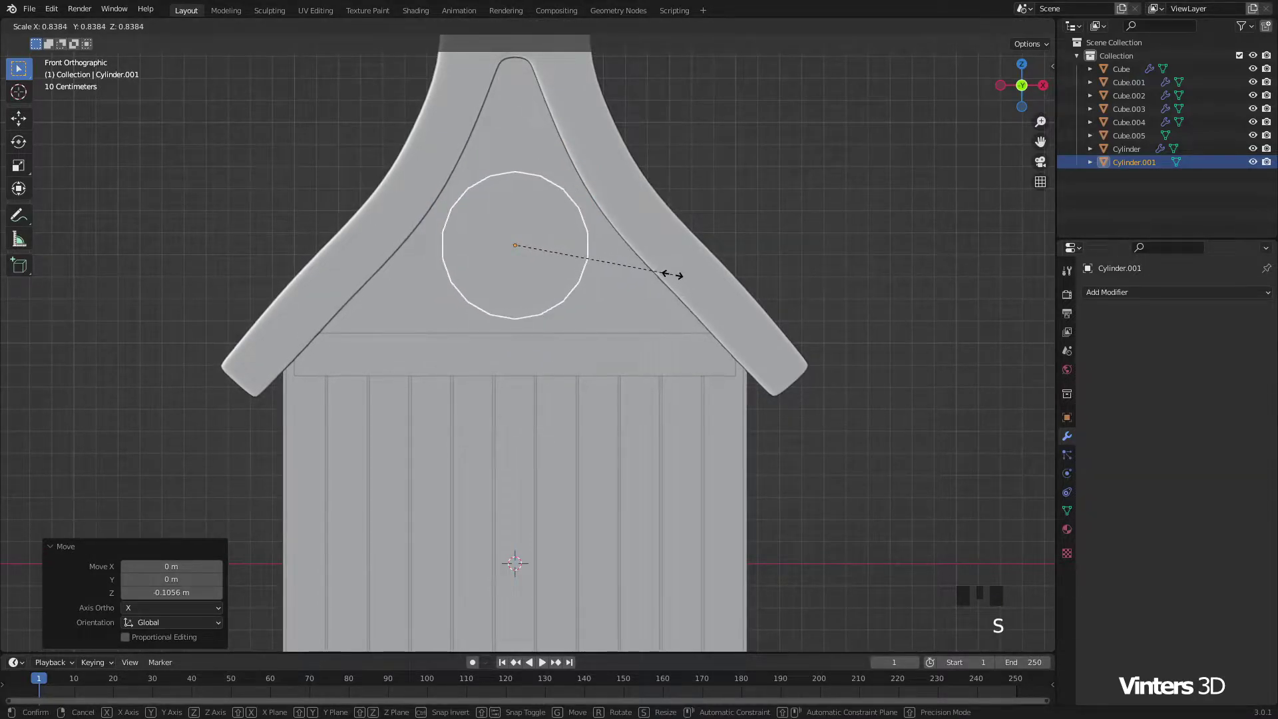
Step: Move the frame into the front gable as a round window and fine-tune its depth in the wall
drag(601, 260, 109, 393)
click(109, 393)
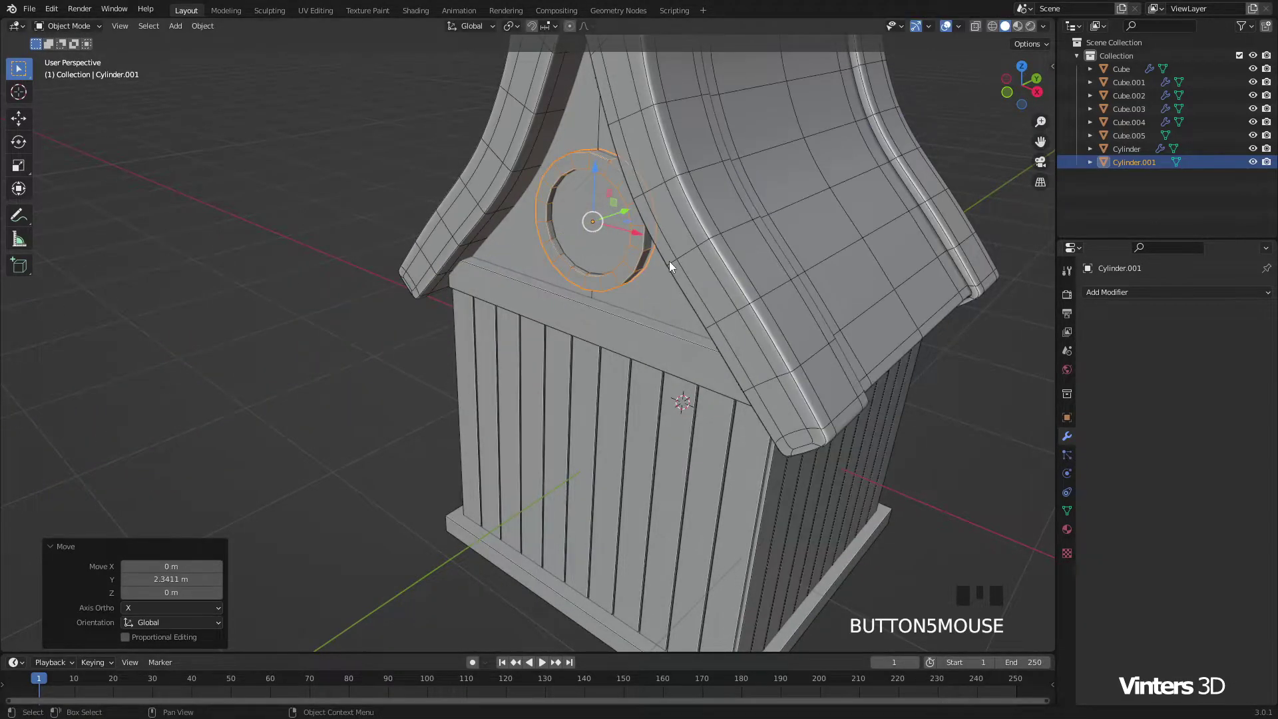
drag(644, 257, 554, 289)
scroll(up, 3)
drag(497, 297, 564, 309)
click(563, 309)
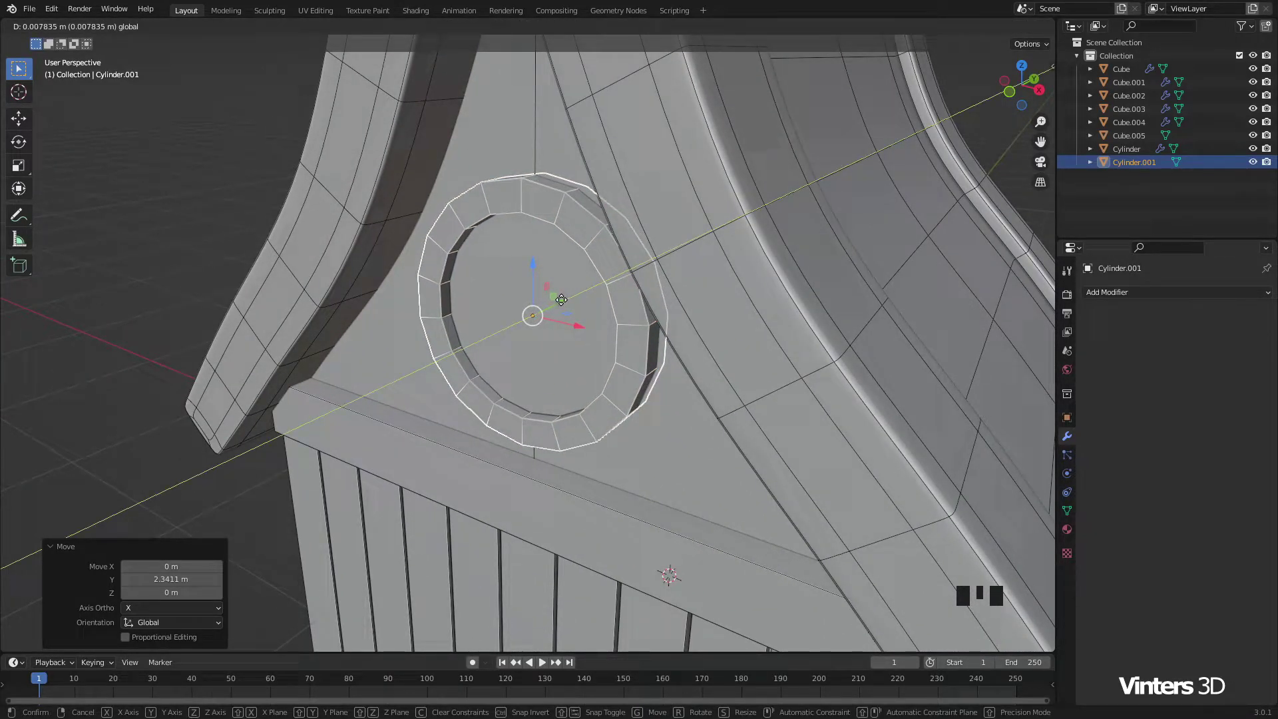
click(202, 215)
scroll(down, 3)
drag(548, 357, 581, 344)
scroll(up, 3)
Step: Duplicate a trim bar and scale it thin, short and low to crossbar size for the round window
key(shift+a)
click(458, 384)
scroll(down, 3)
key(shift+d)
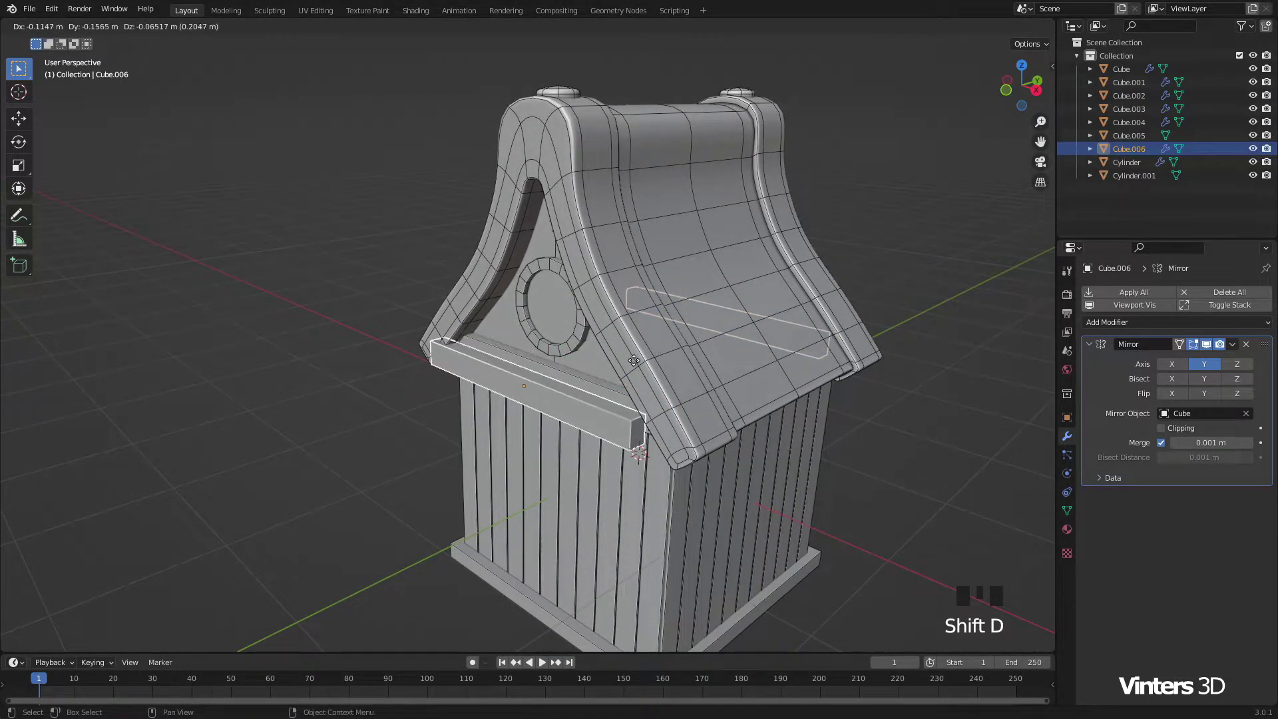
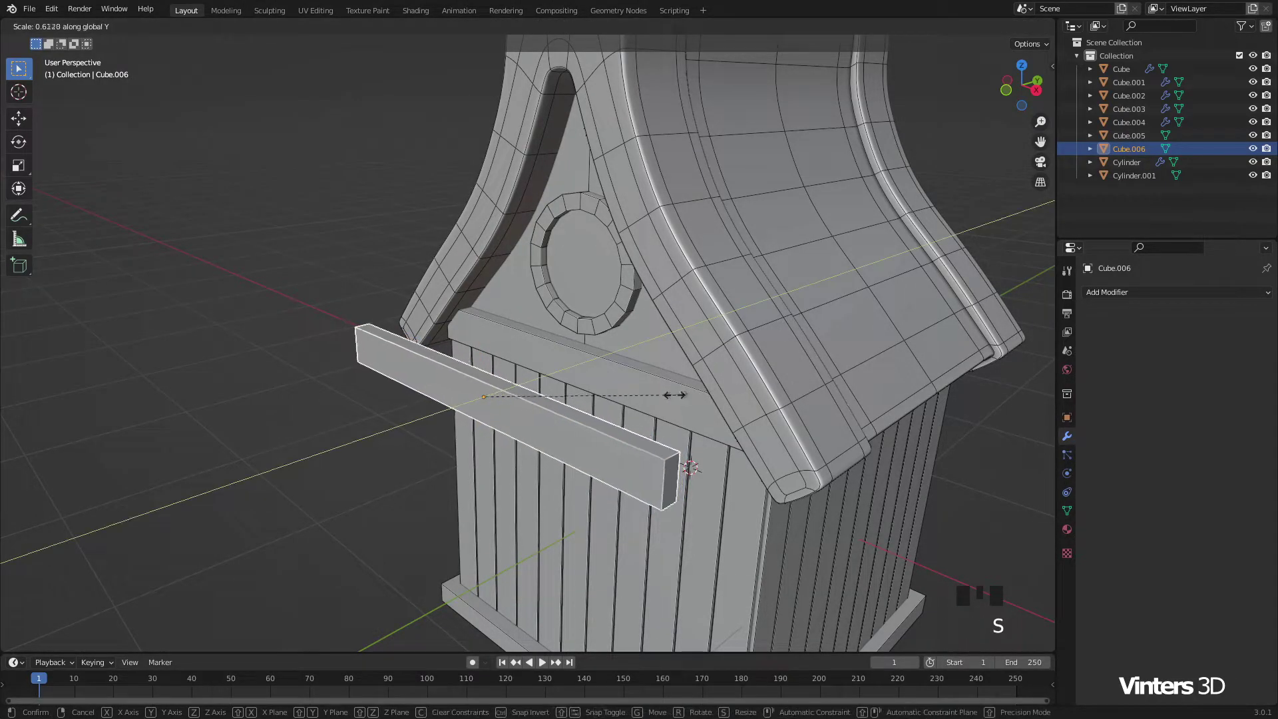
key(s)
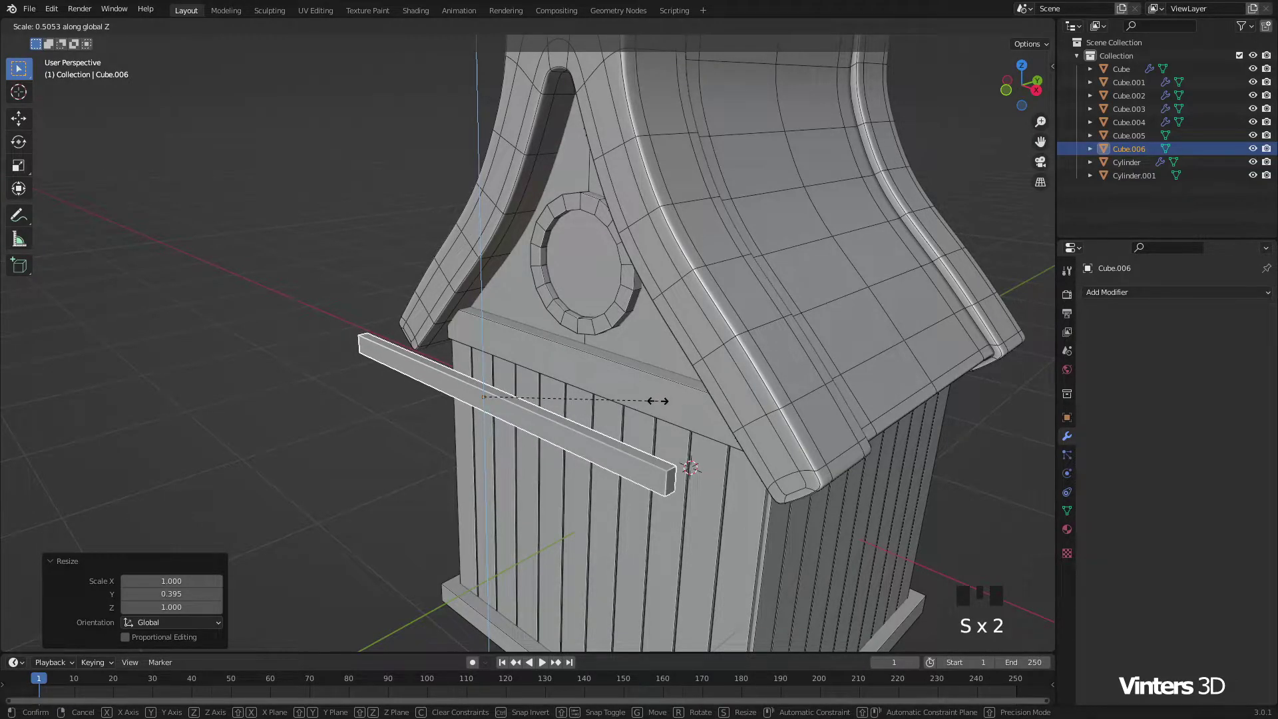
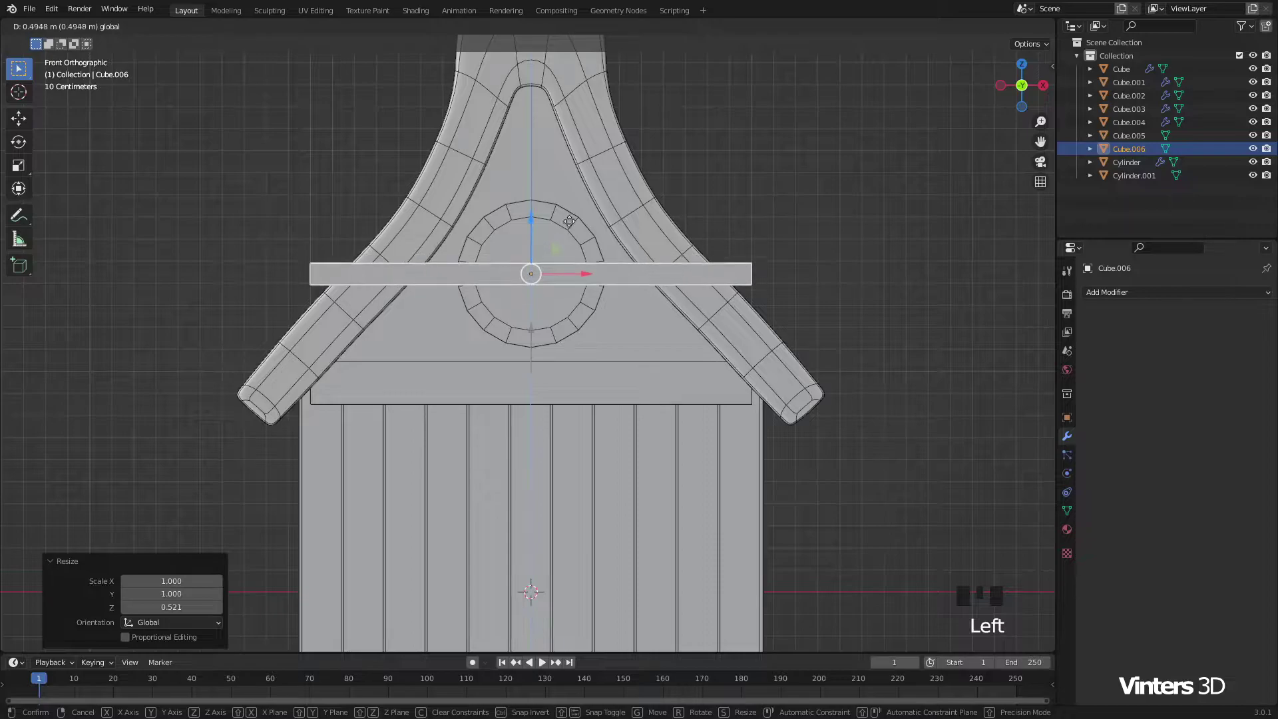
scroll(up, 3)
drag(641, 298, 860, 375)
key(s)
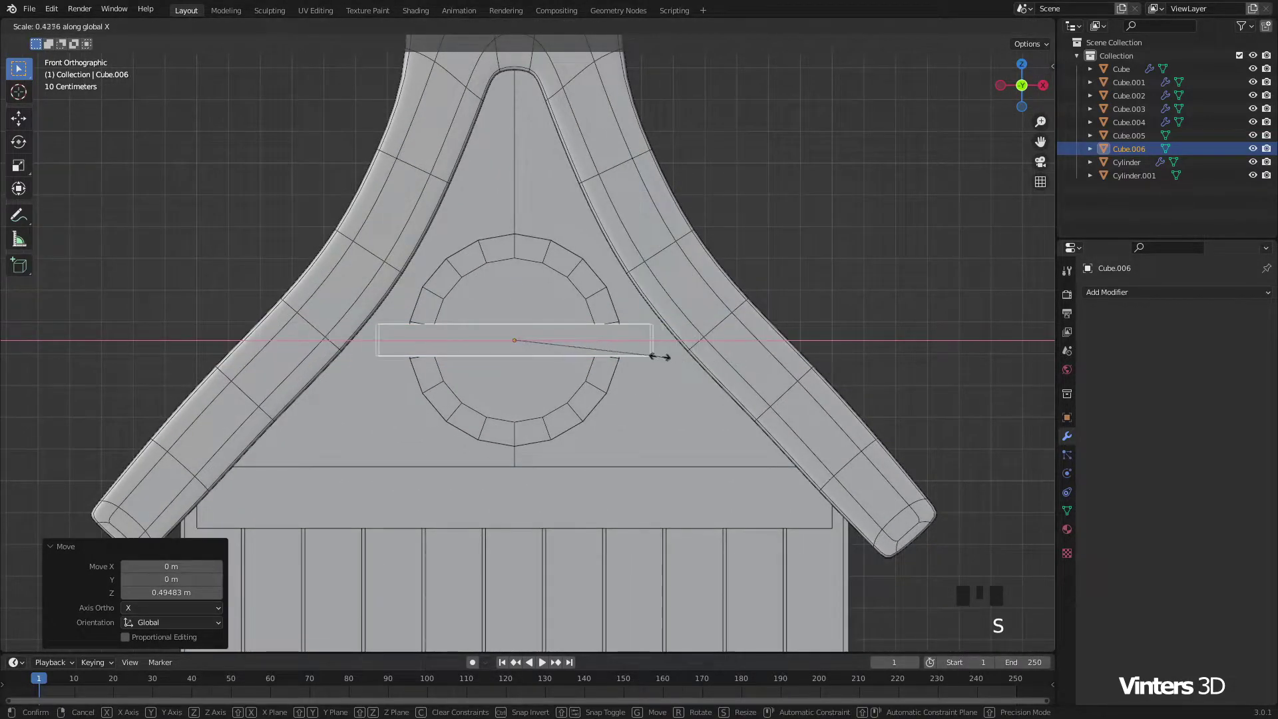
key(s)
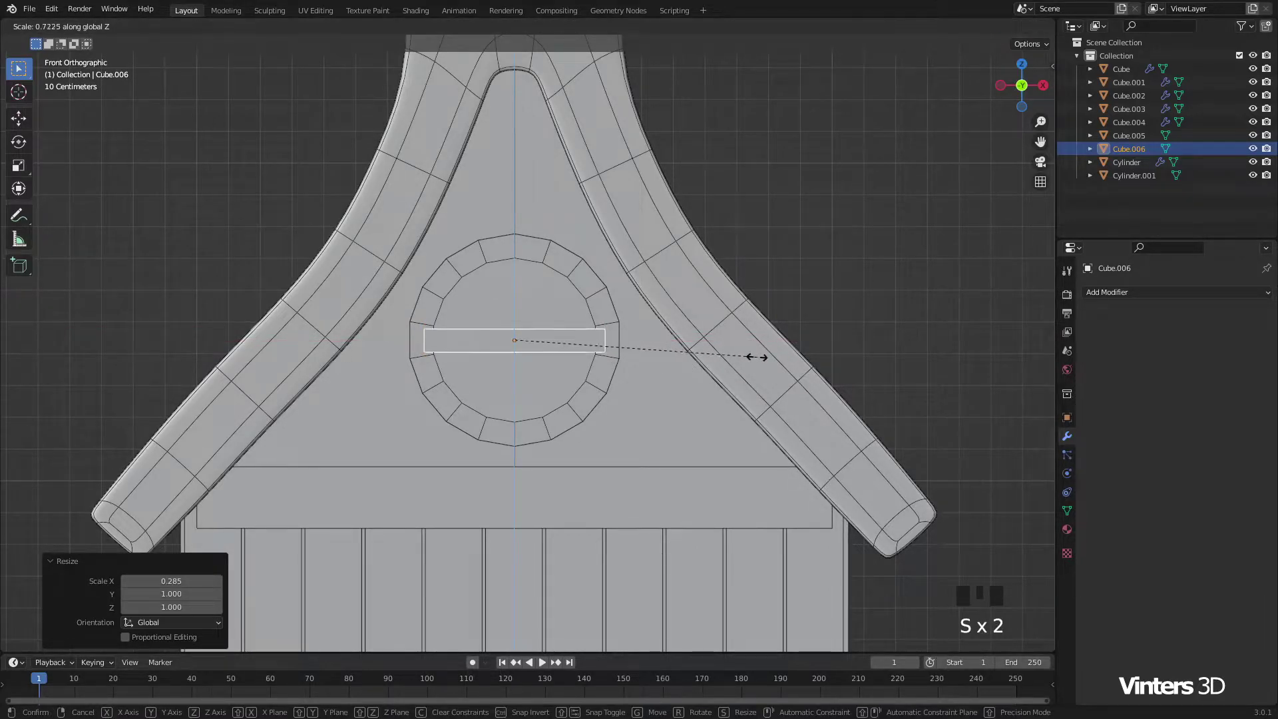
Step: Set the crossbar across the window centre at the right depth, apply its scale and make a copy
drag(524, 413, 531, 395)
scroll(up, 3)
drag(535, 394, 406, 412)
click(406, 412)
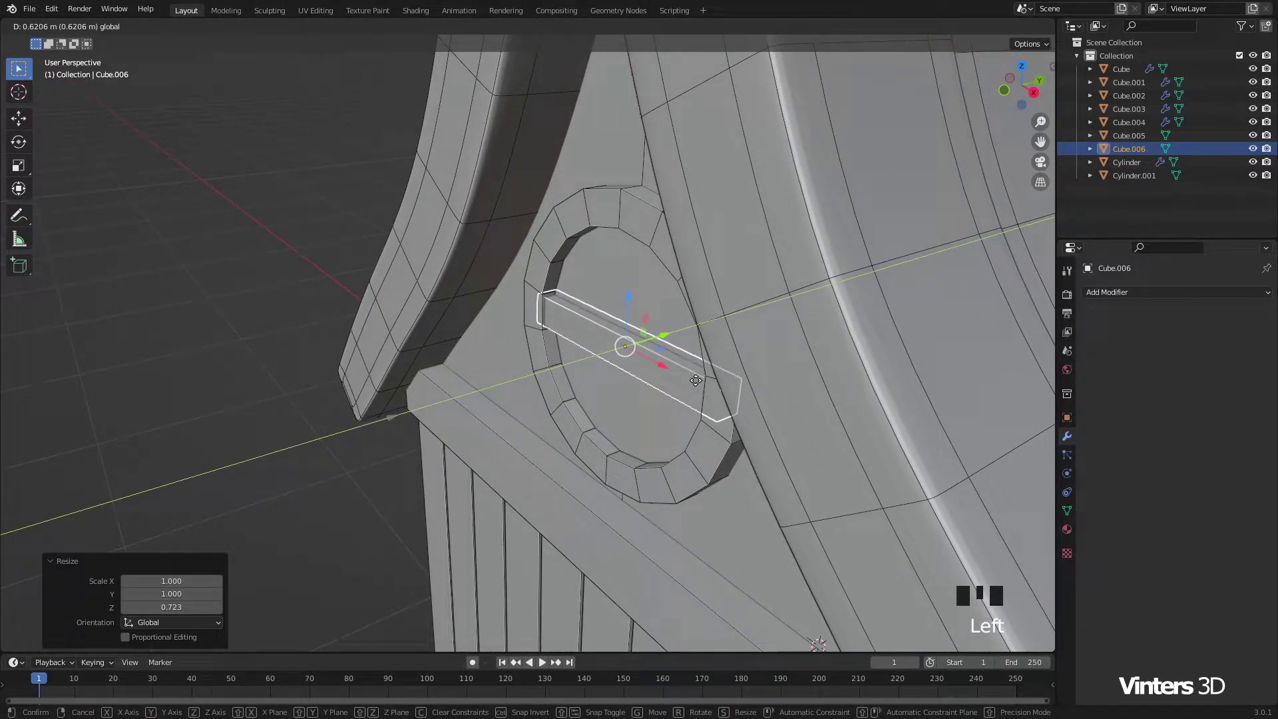
drag(686, 399, 629, 385)
key(ctrl+a)
drag(535, 394, 655, 399)
scroll(up, 3)
drag(688, 405, 706, 396)
Step: Duplicate the crossbar and rotate it 90° on Y to form a cross in the gable window
key(alt+d)
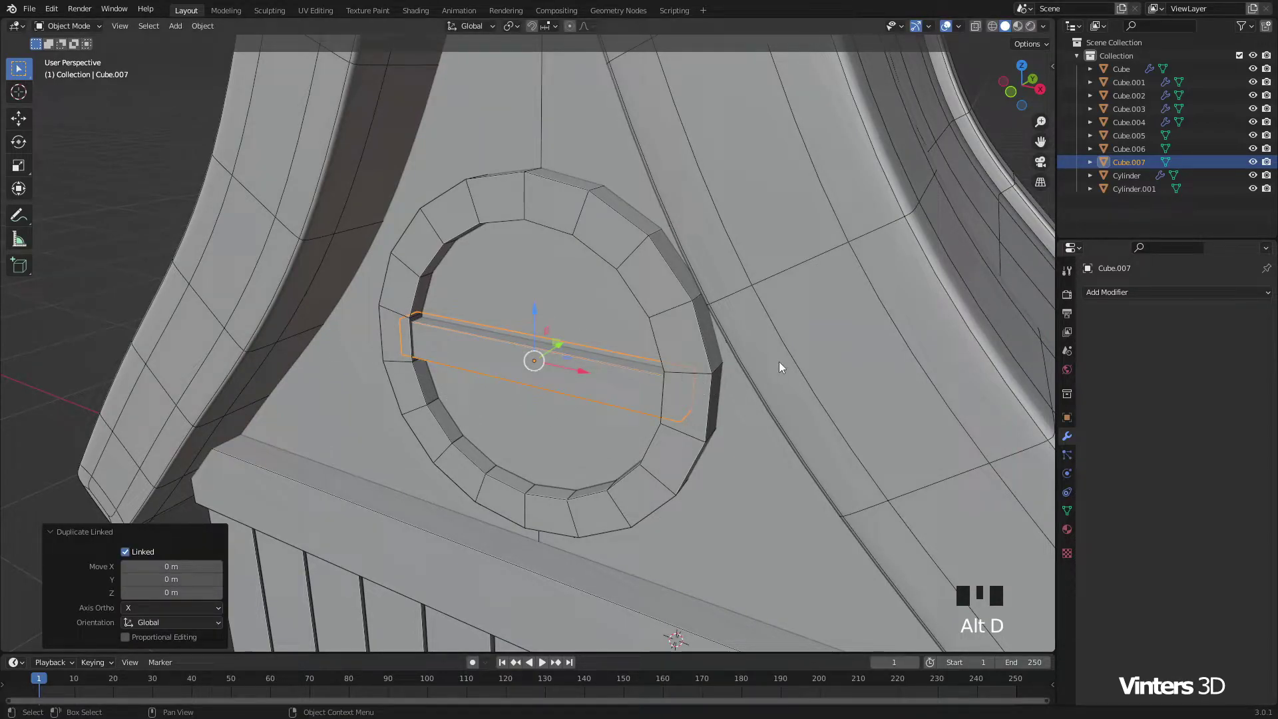
key(r)
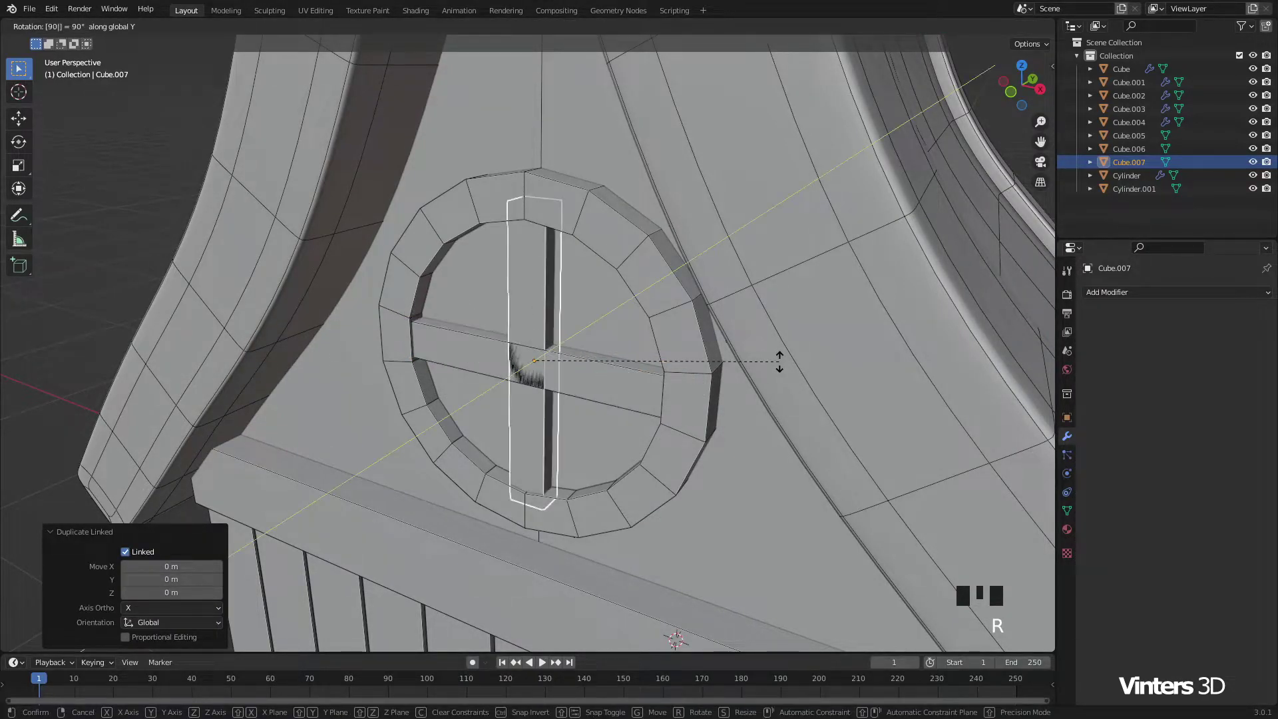
drag(601, 350, 596, 338)
click(596, 338)
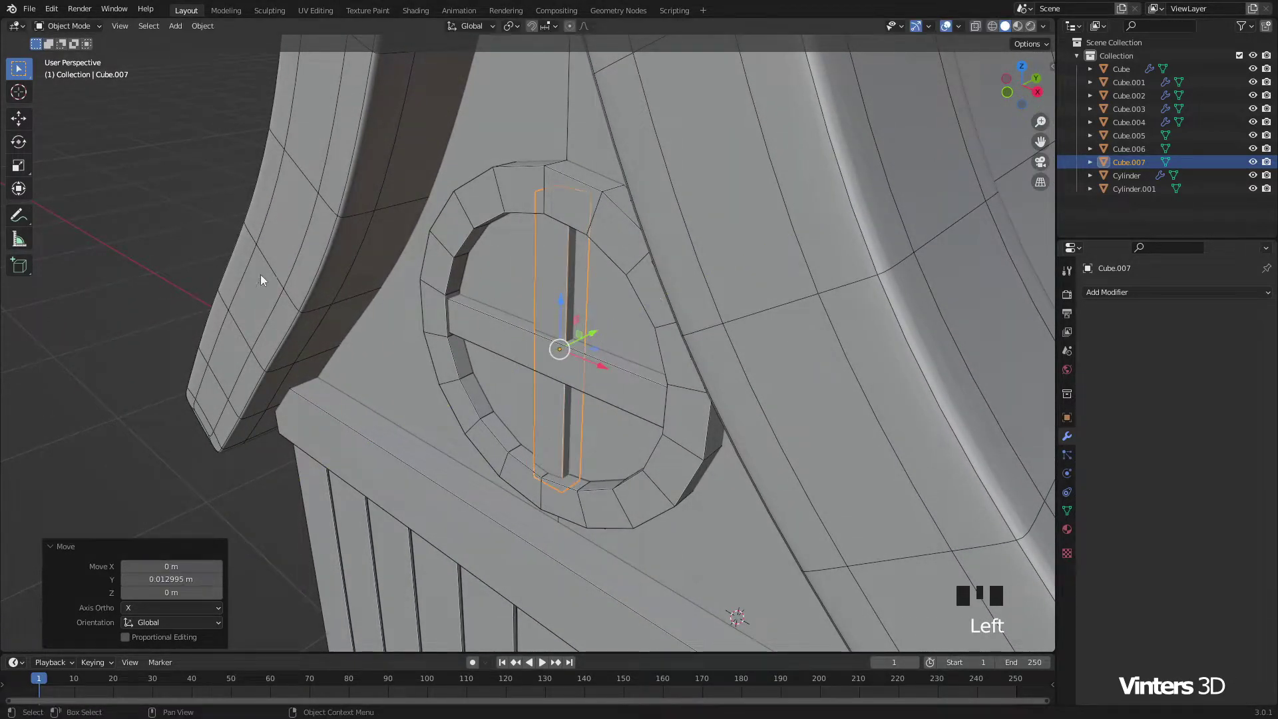
Step: Select the frame with both bars, make a linked copy and start moving and rotating it toward the side wall
click(166, 249)
scroll(down, 3)
drag(605, 416, 584, 384)
scroll(up, 3)
drag(537, 329, 565, 378)
scroll(down, 3)
drag(632, 396, 682, 375)
key(alt+d)
drag(573, 429, 718, 396)
key(r)
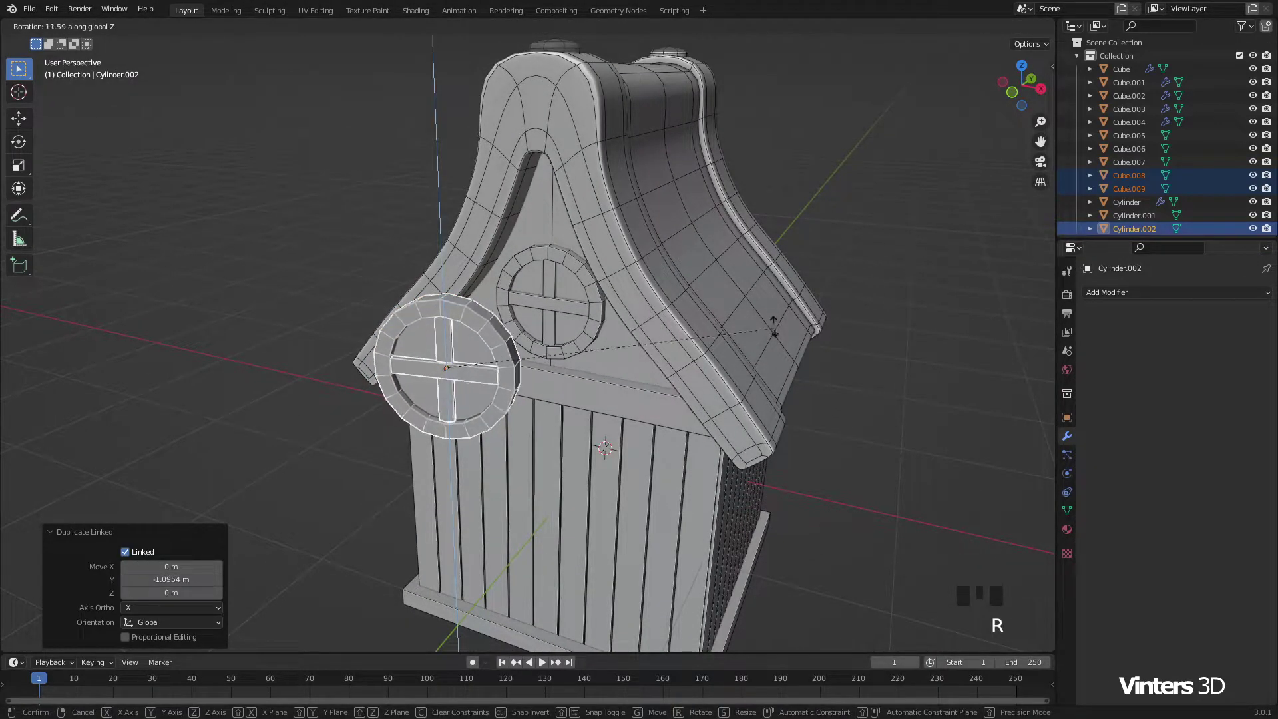
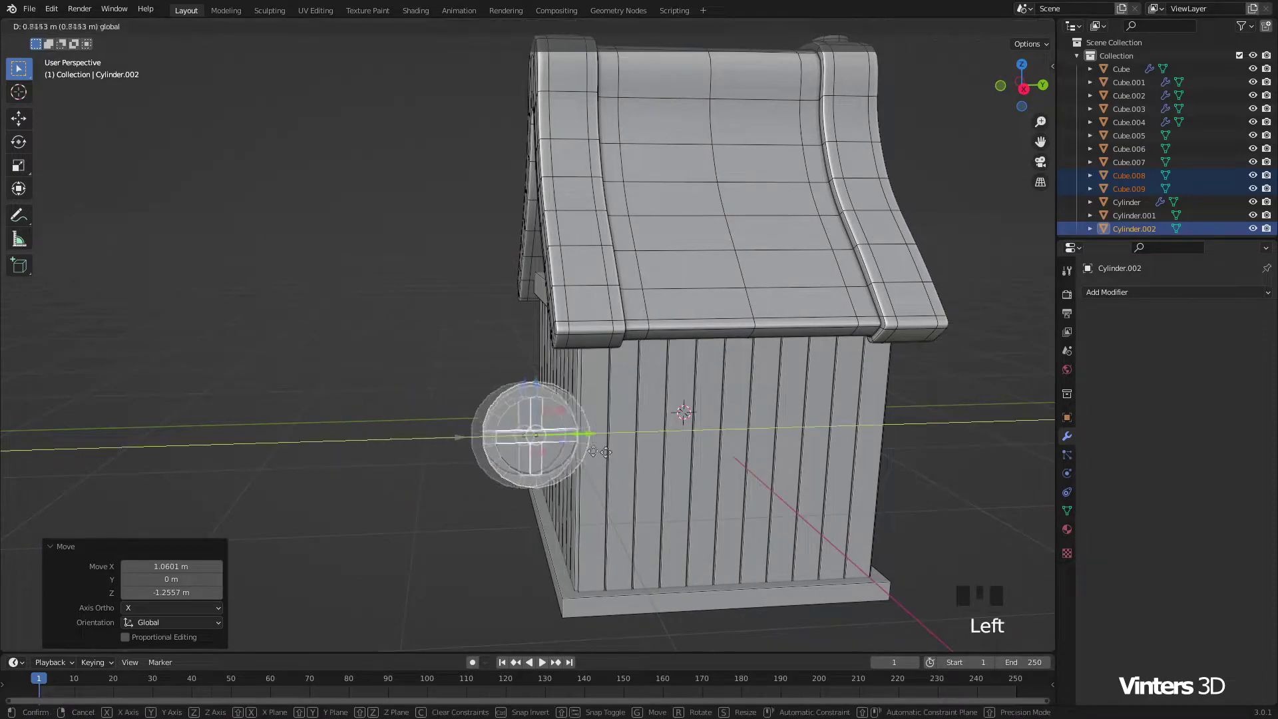
Step: Move the copied round window onto the side wall and centre it in Right Orthographic view
drag(777, 493, 546, 396)
scroll(up, 3)
click(541, 334)
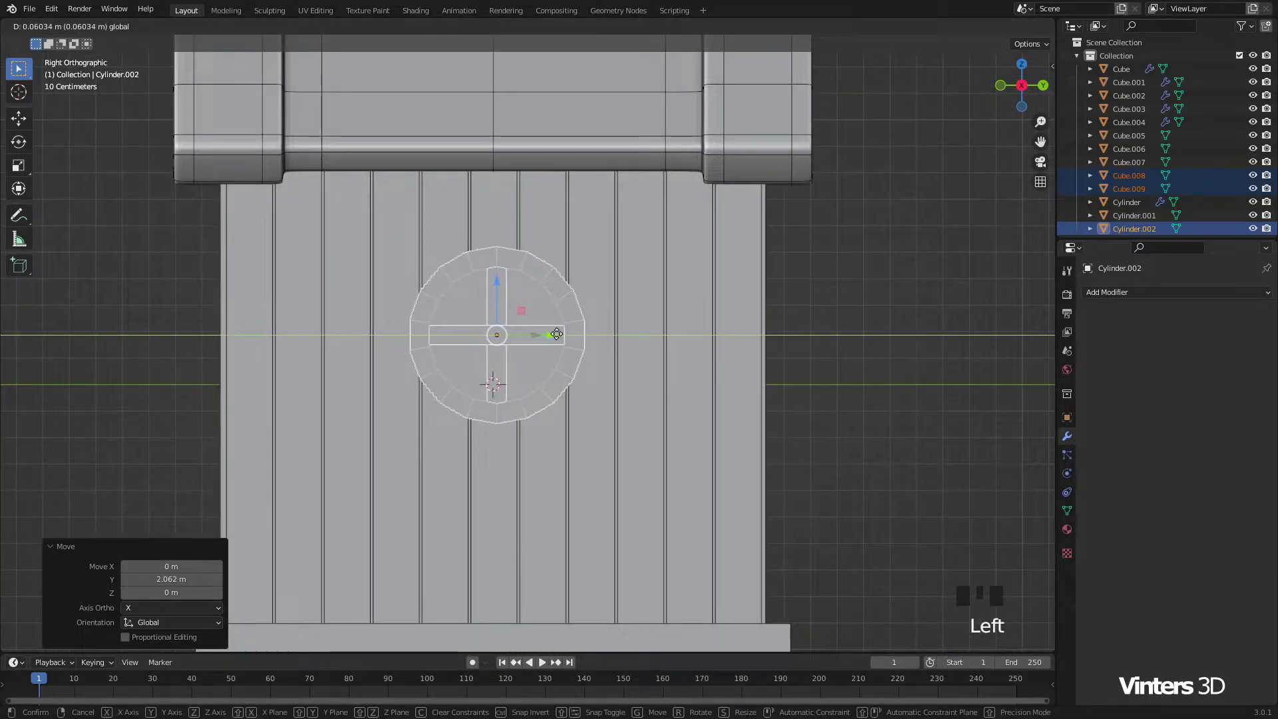
click(500, 301)
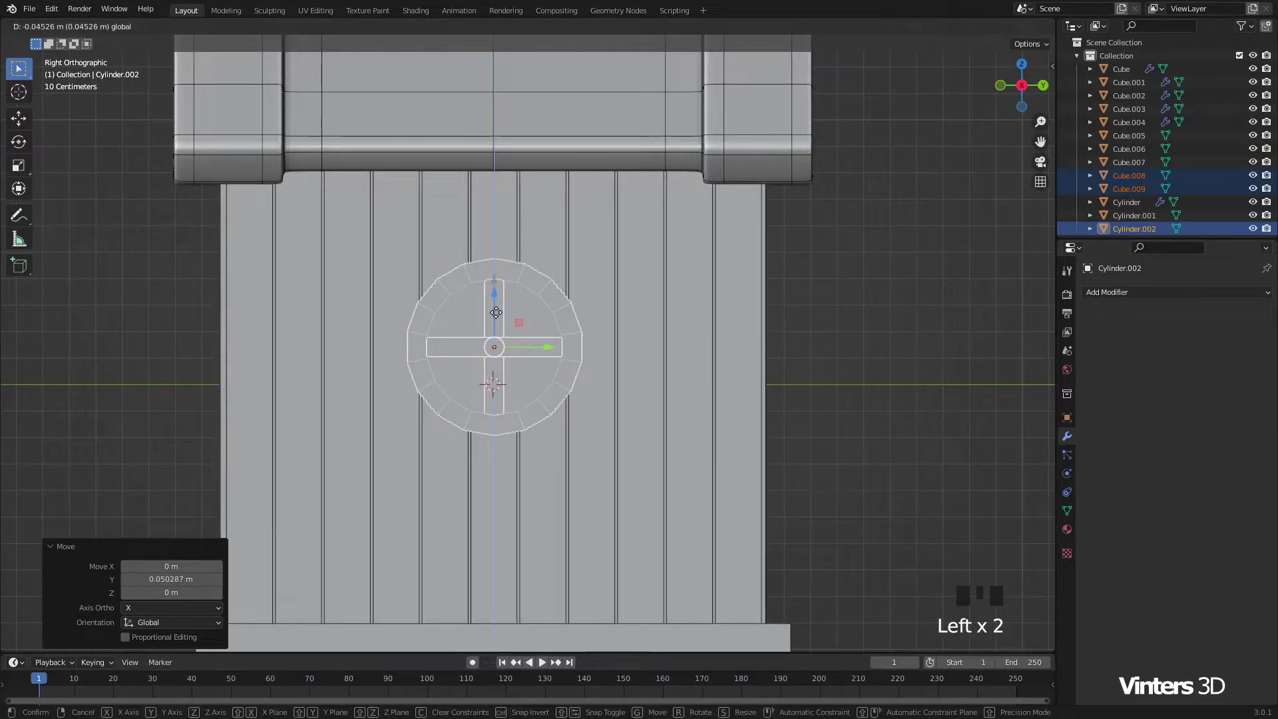
Step: Adjust the window's height and set it into the side wall surface
scroll(down, 3)
drag(577, 421, 676, 439)
scroll(down, 3)
scroll(up, 3)
scroll(up, 3)
click(665, 376)
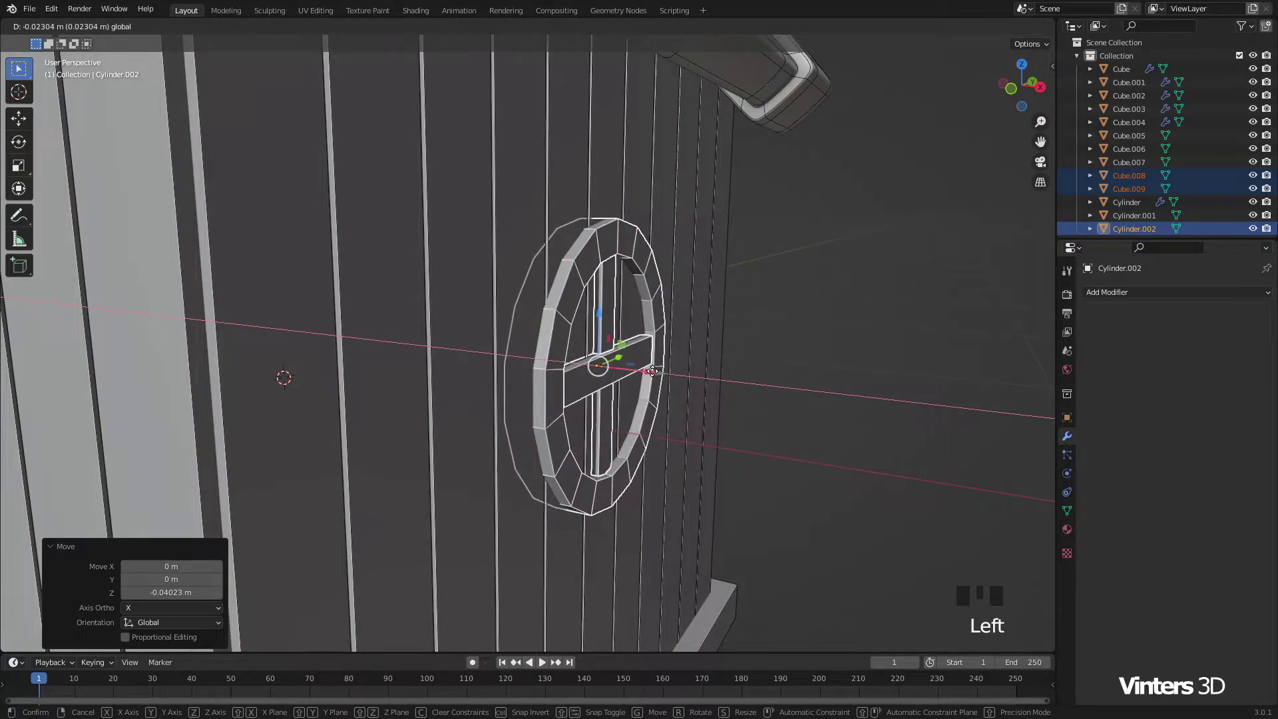
click(859, 402)
scroll(down, 3)
Step: Orbit around the house to check the window, then begin enlarging it
middle_click(617, 419)
scroll(down, 3)
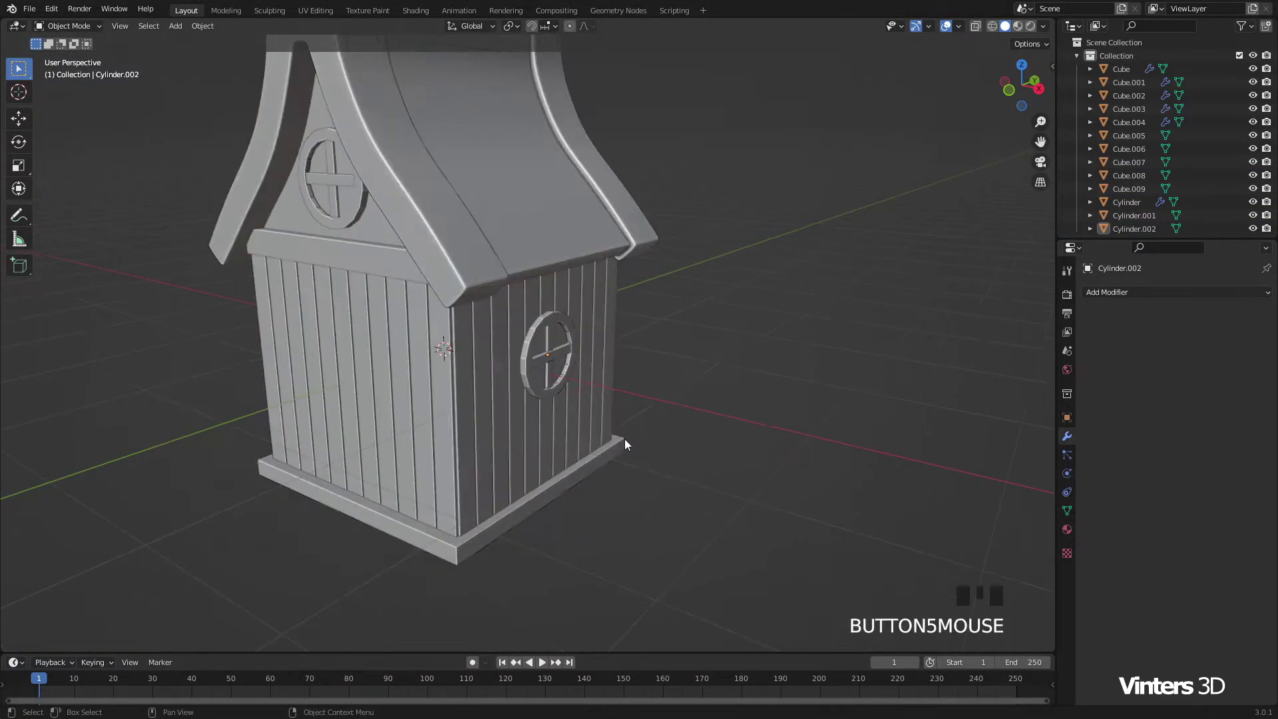
scroll(down, 3)
scroll(down, 3)
drag(591, 431, 594, 404)
scroll(up, 3)
drag(571, 347, 568, 415)
scroll(down, 3)
drag(576, 427, 674, 418)
scroll(down, 3)
key(s)
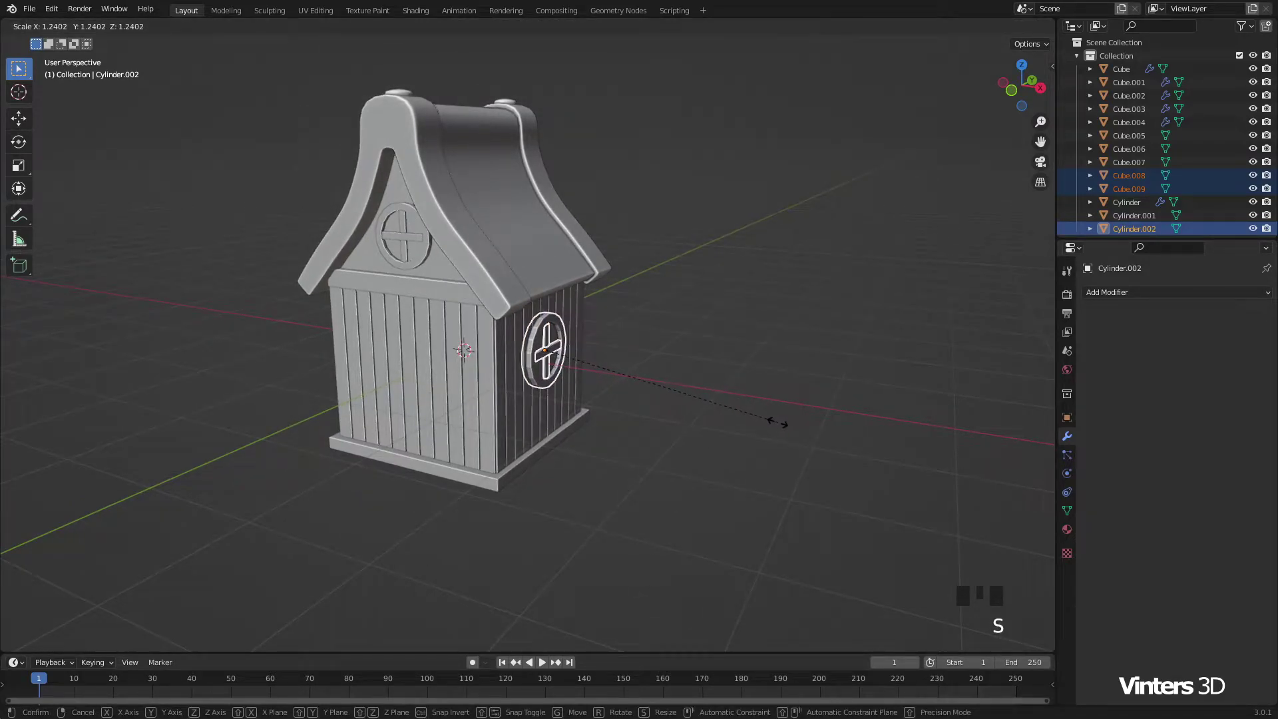
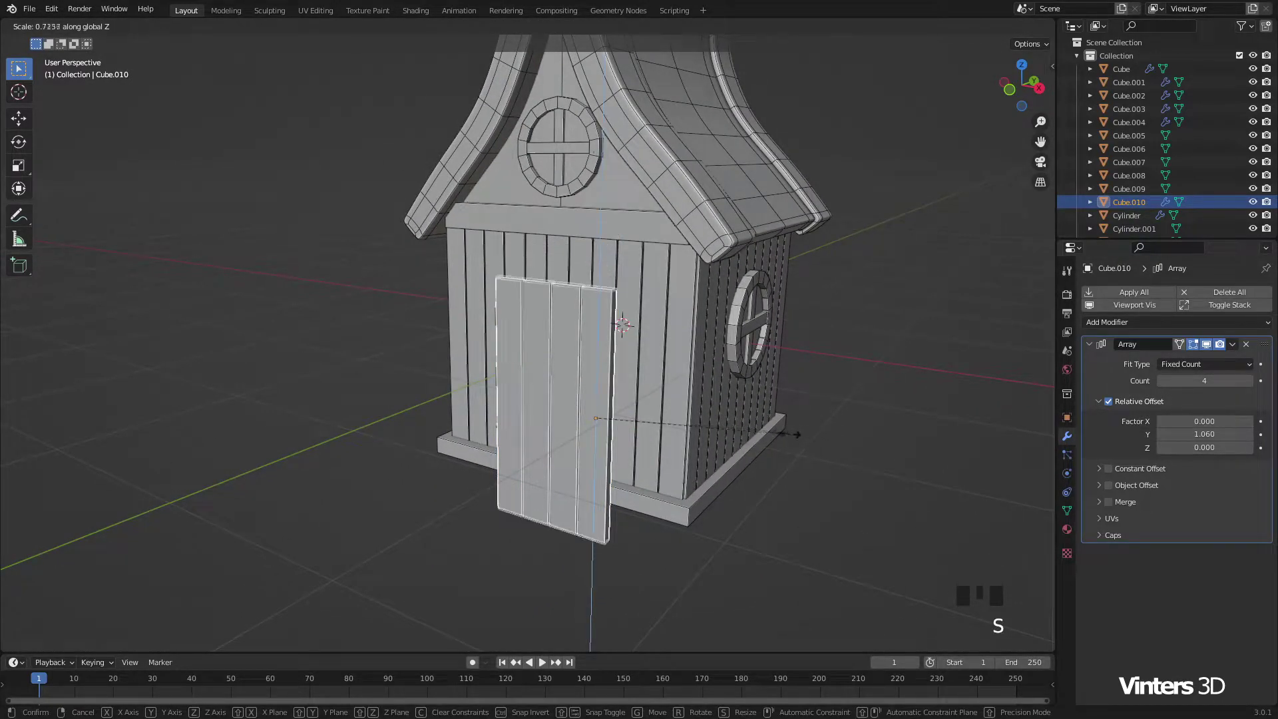
Step: Shorten the four-plank door and centre it on the front wall at floor level
drag(689, 445, 784, 423)
scroll(up, 3)
click(817, 339)
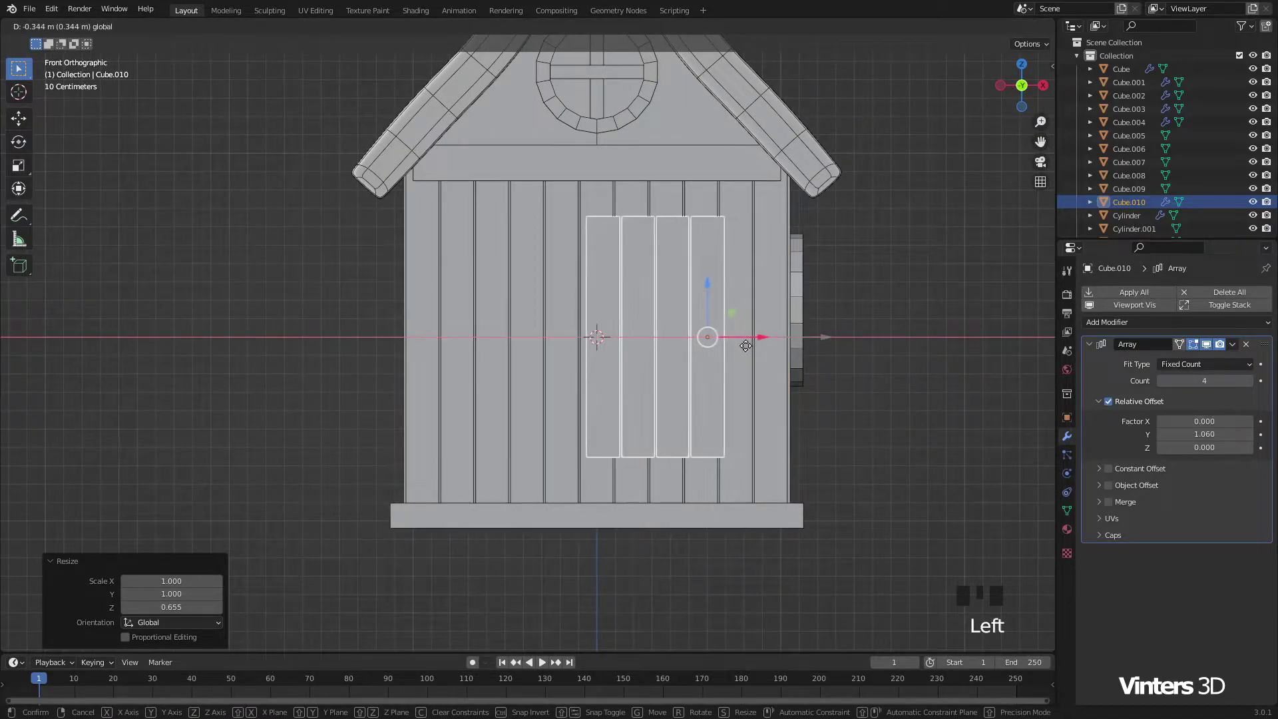
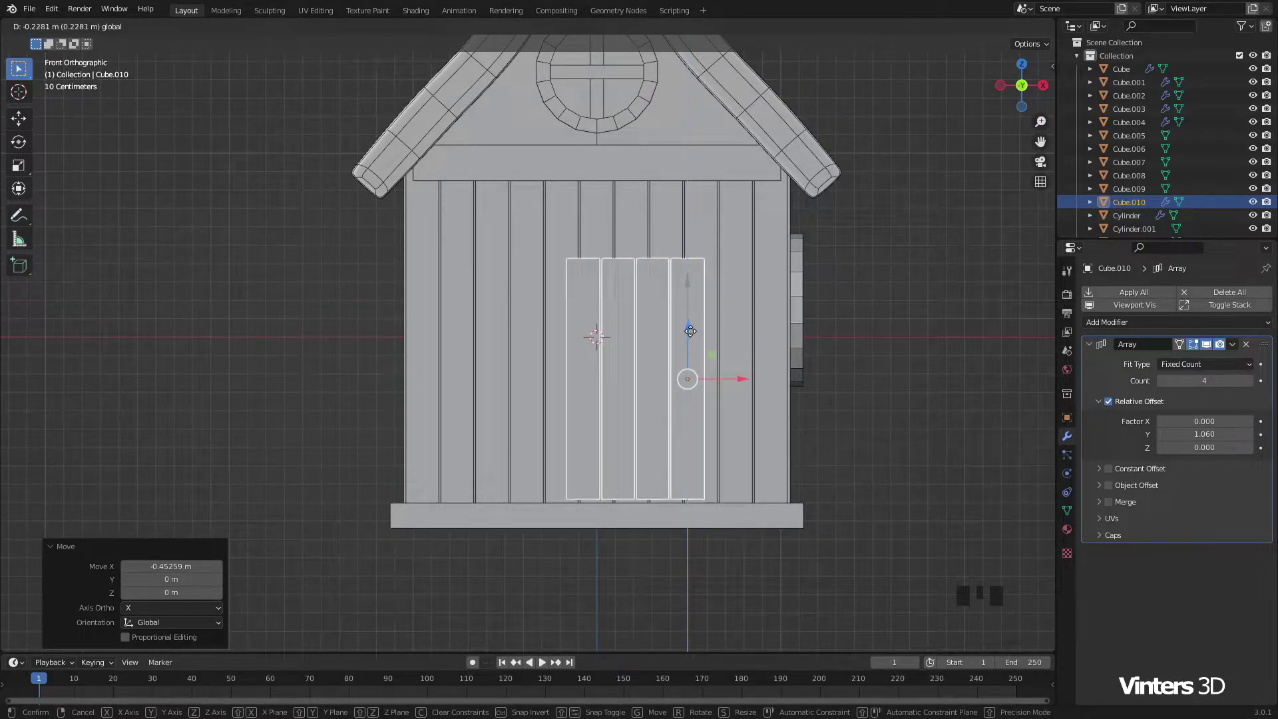
scroll(down, 3)
drag(696, 351, 490, 418)
drag(491, 418, 605, 396)
scroll(up, 3)
drag(606, 391, 724, 368)
Step: Resize the door again and slide it toward the front wall
key(s)
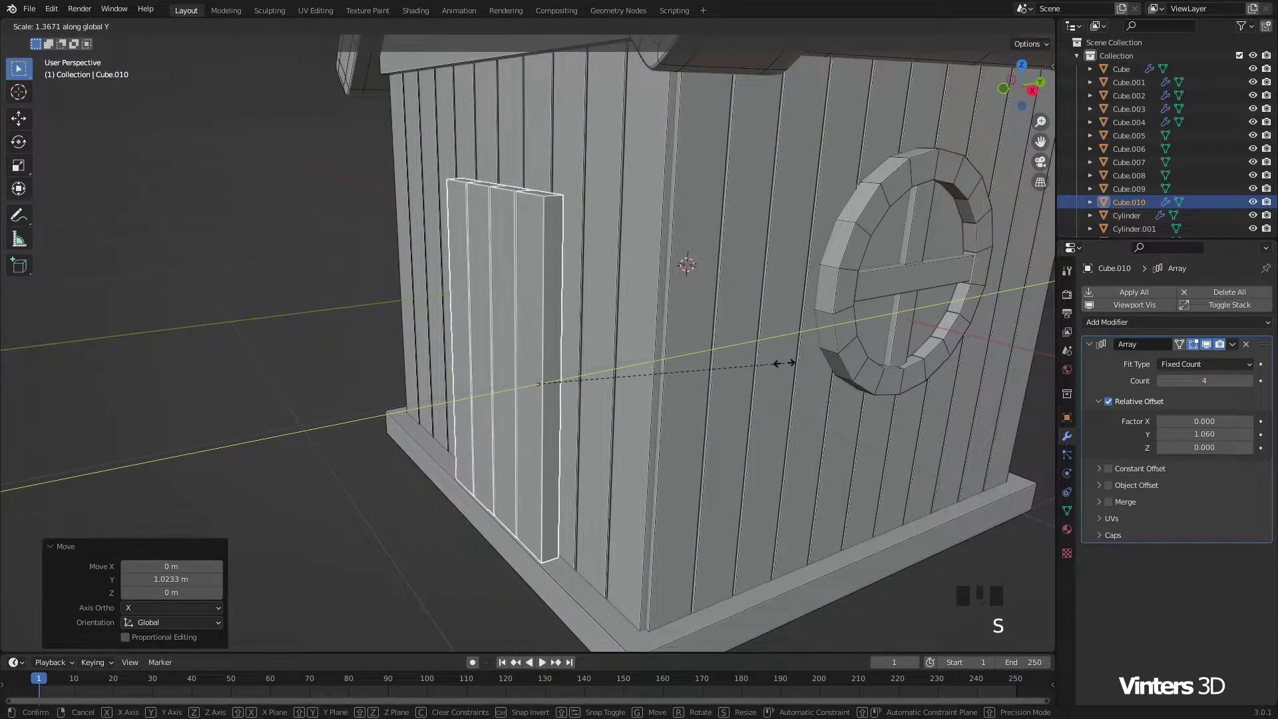
click(583, 381)
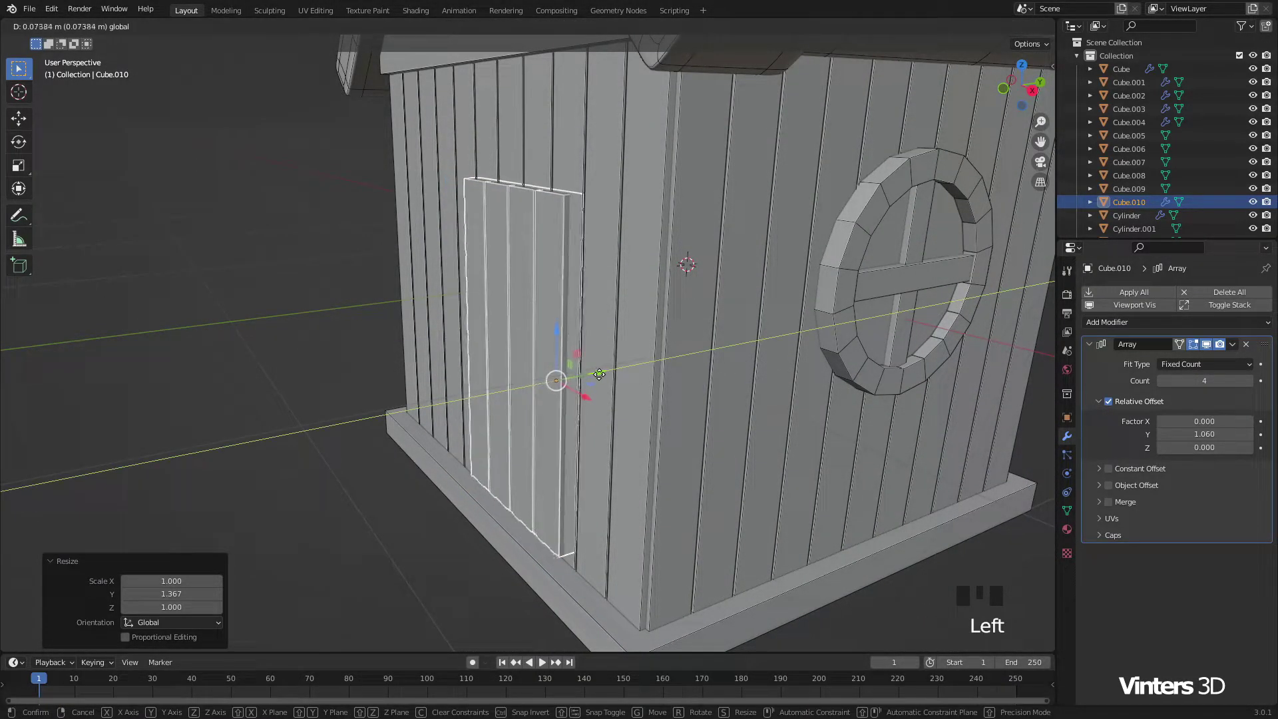
drag(562, 397, 627, 372)
scroll(up, 3)
scroll(down, 3)
click(603, 343)
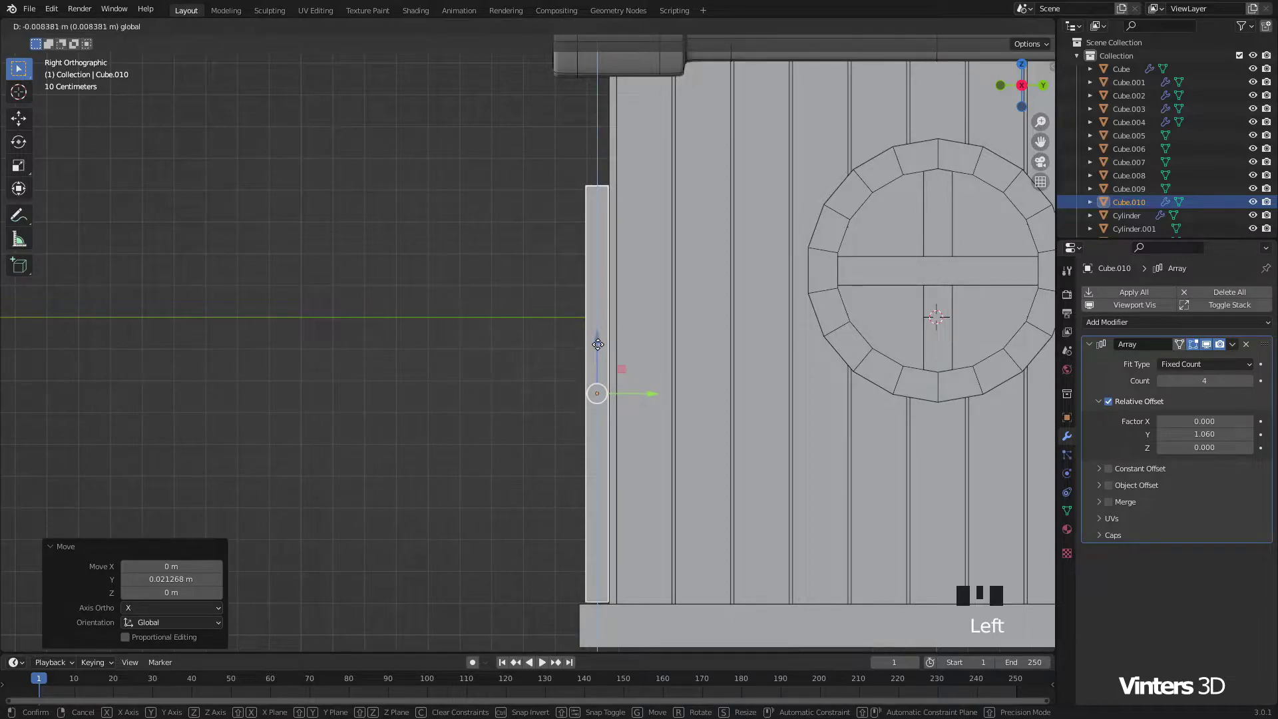
Step: Push the door flush against the front wall, then select the roof trim beam
scroll(down, 3)
drag(621, 376, 986, 415)
click(986, 415)
scroll(down, 3)
scroll(down, 3)
drag(762, 420, 670, 376)
scroll(up, 3)
click(669, 376)
scroll(up, 3)
Step: Duplicate the roof trim beam and move the copy down toward the door
key(ctrl+a)
drag(657, 406, 613, 171)
drag(613, 171, 668, 254)
key(shift+d)
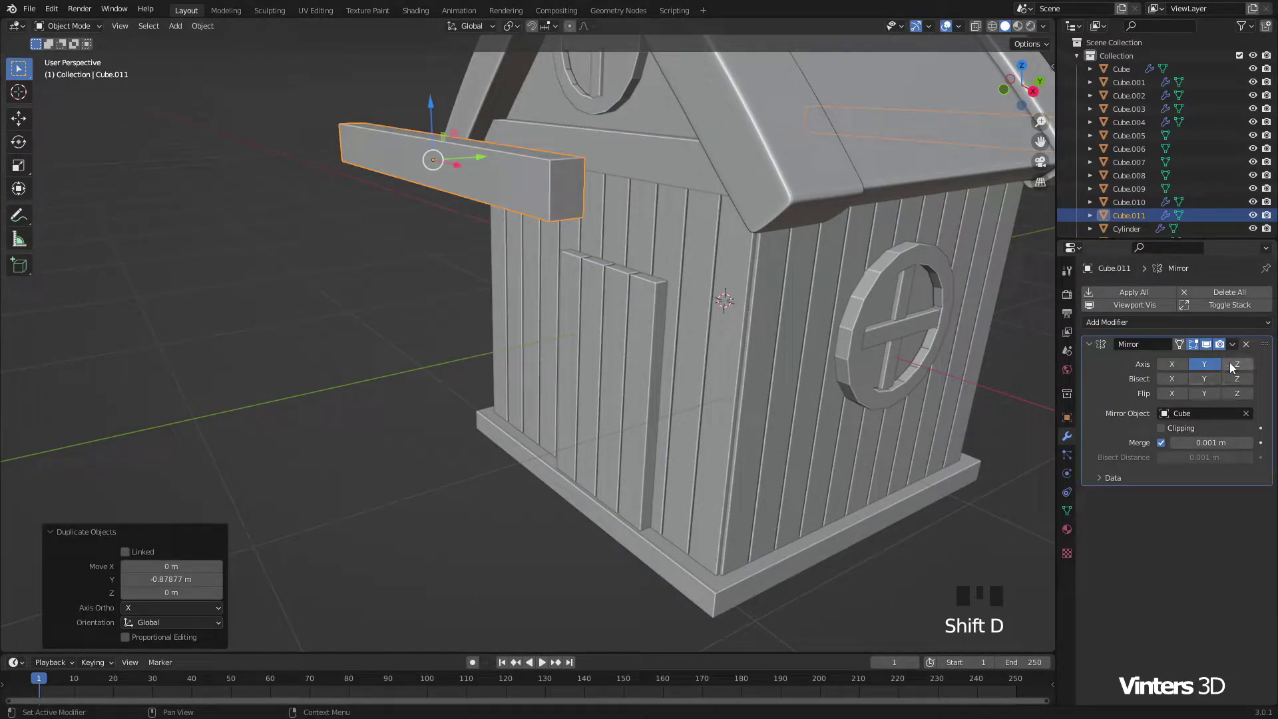
drag(1252, 349, 659, 293)
scroll(down, 3)
drag(633, 288, 730, 272)
scroll(up, 3)
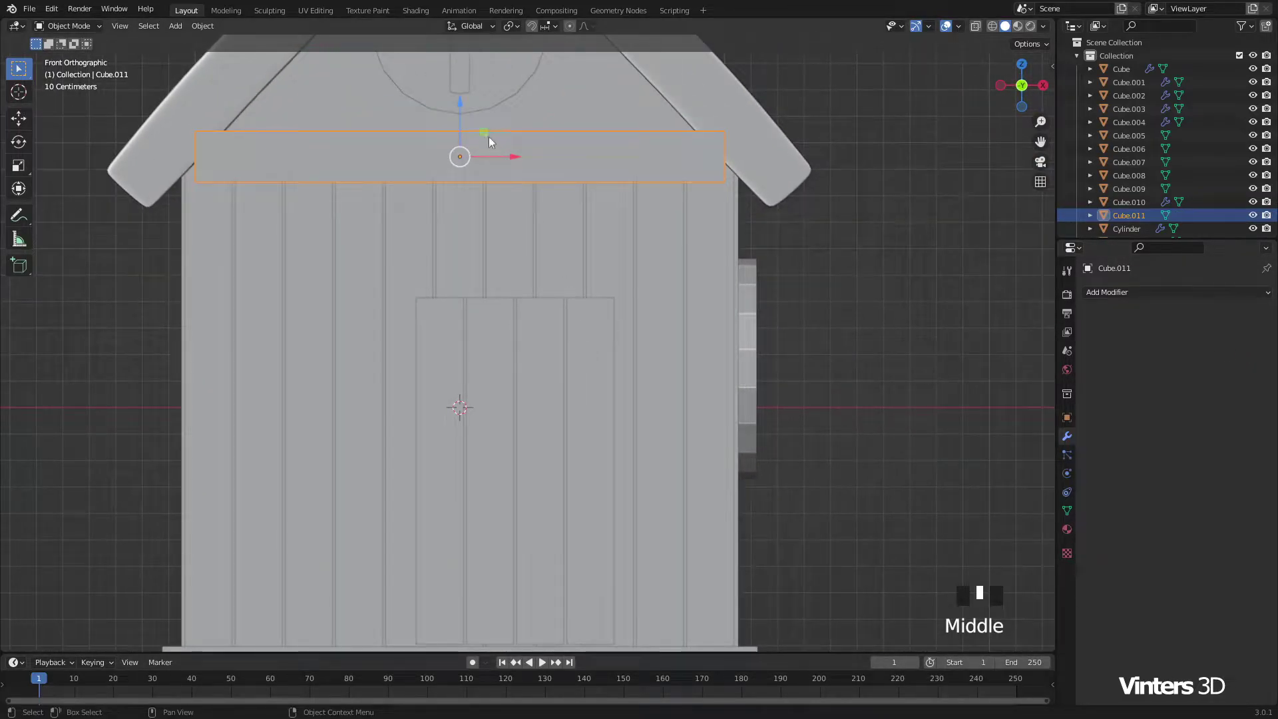
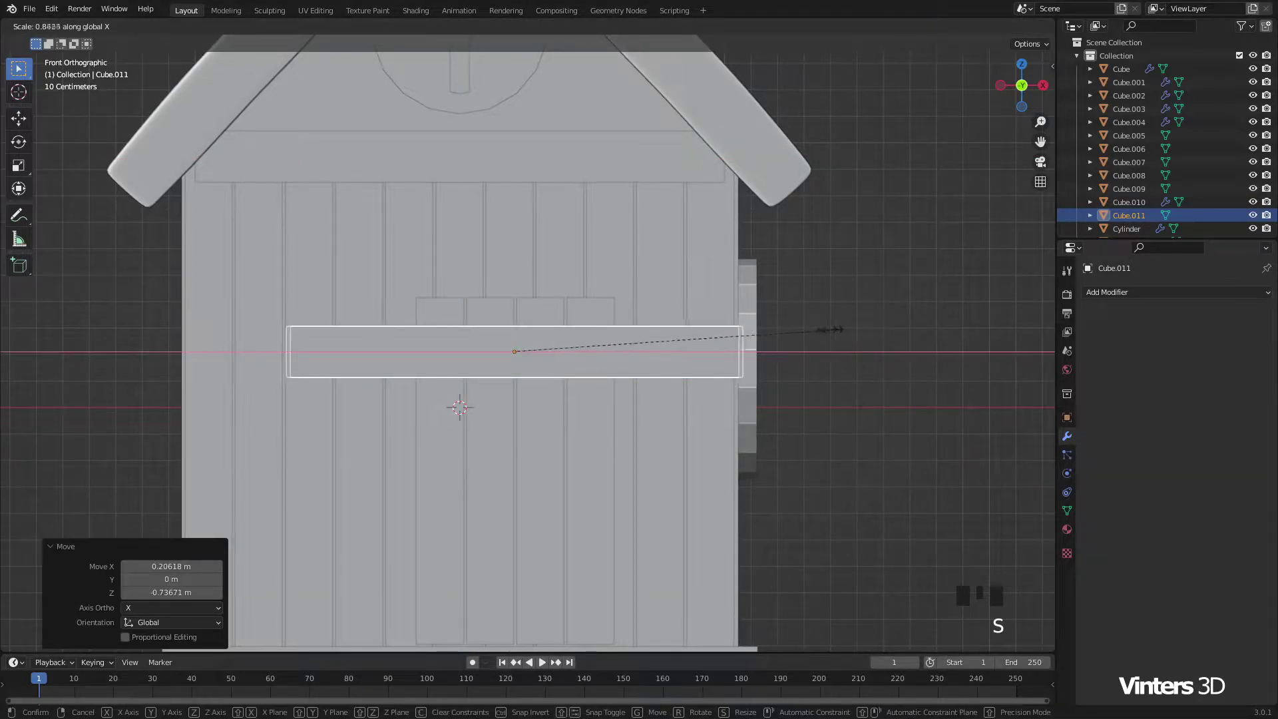
Step: Shrink the beam into a crossbar across the door top and apply its scale
key(s)
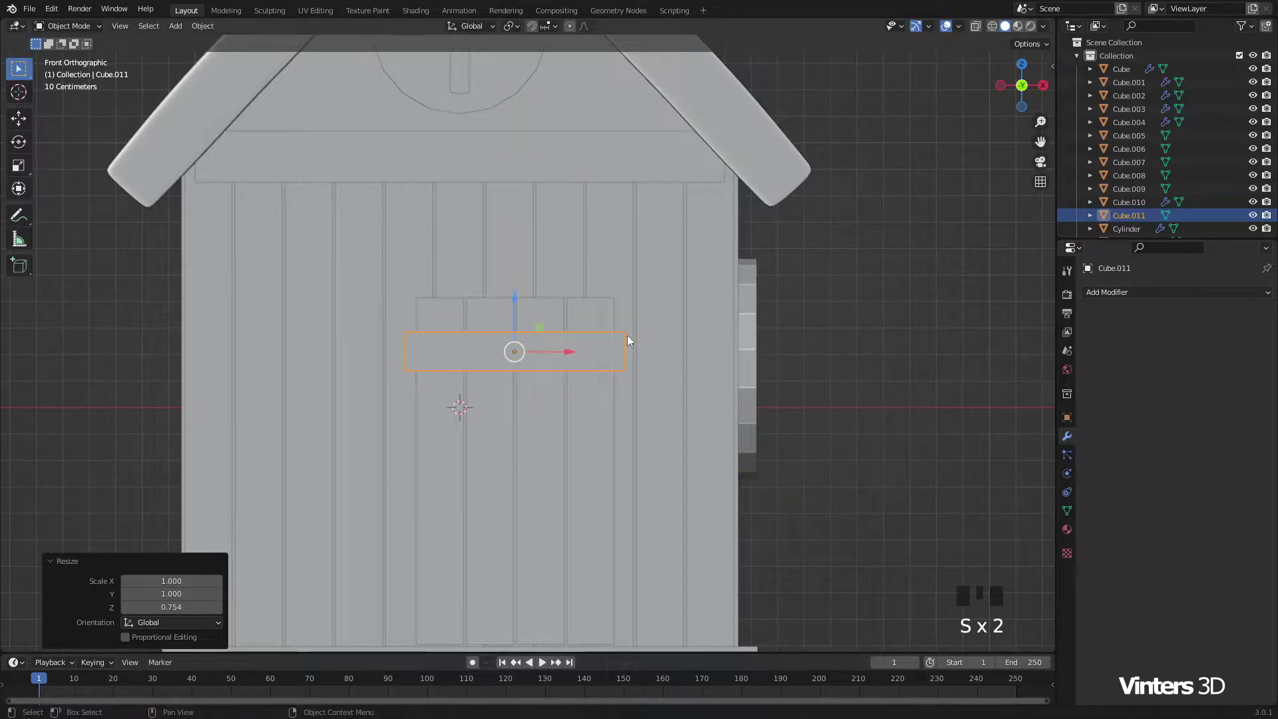
drag(632, 331, 510, 376)
key(ctrl+a)
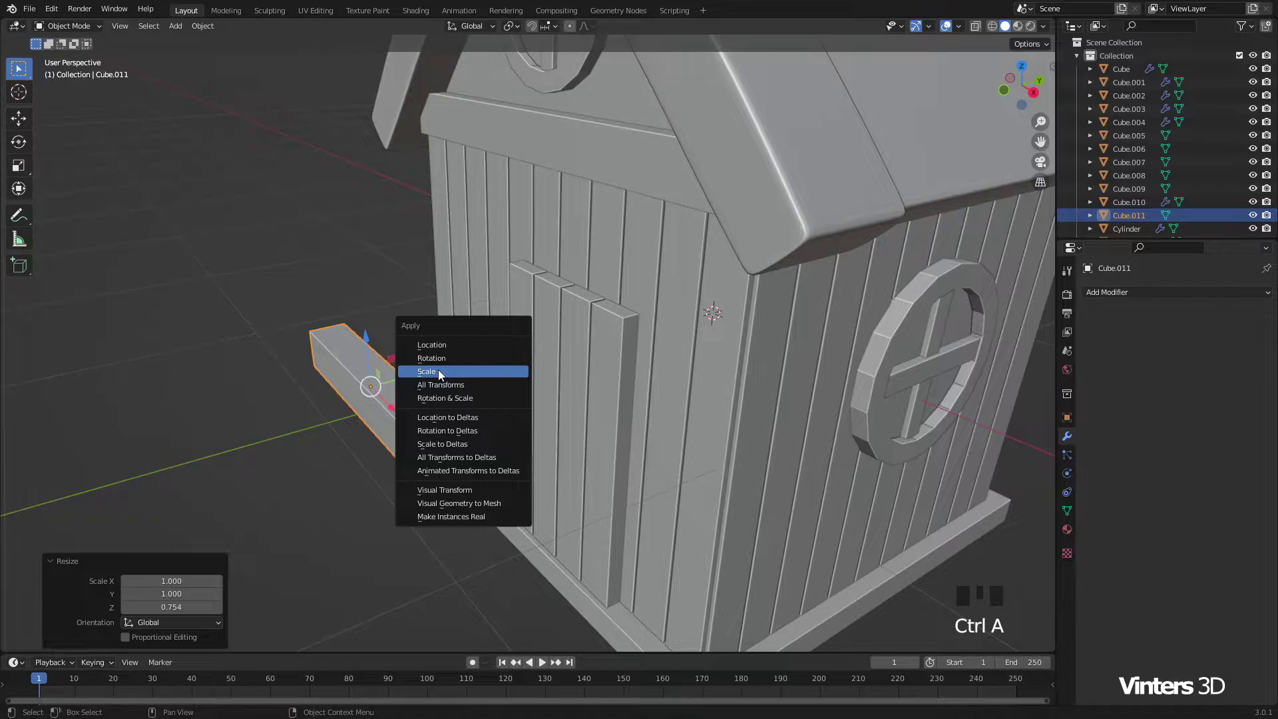
click(423, 378)
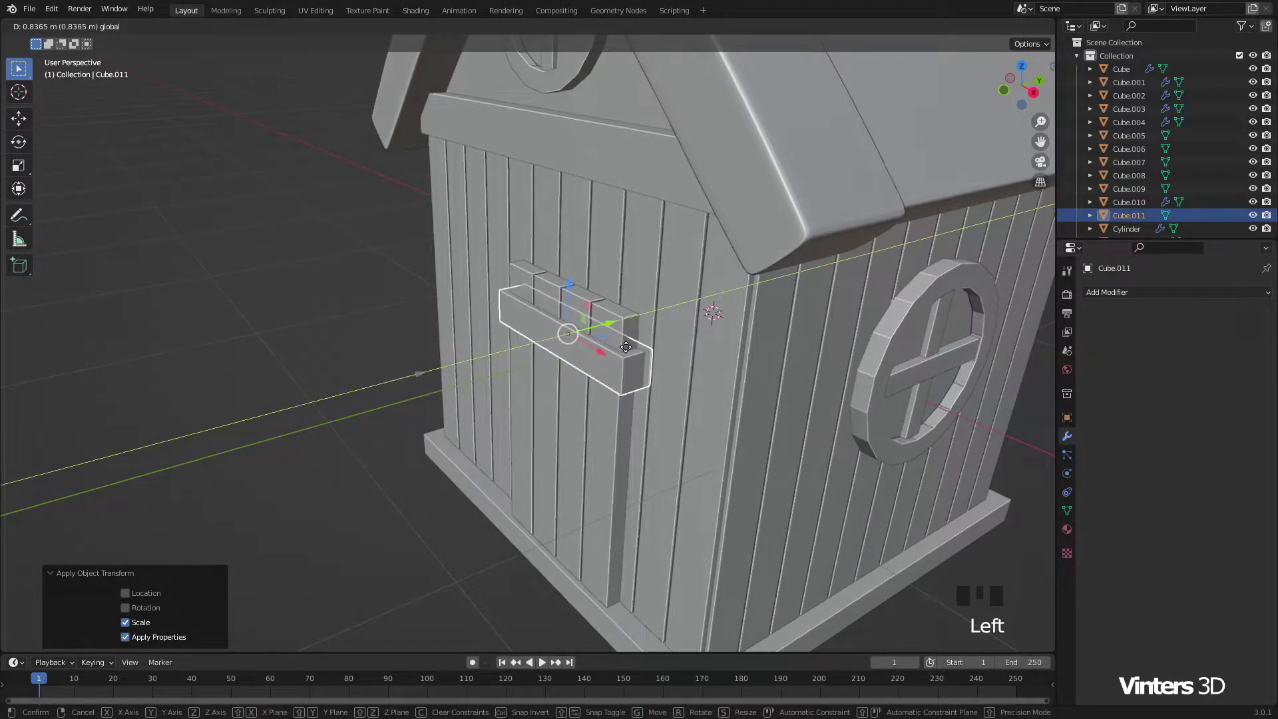
click(628, 350)
Step: Place a crossbar copy across the bottom of the door and duplicate it once more
click(357, 365)
click(611, 369)
drag(649, 393, 675, 254)
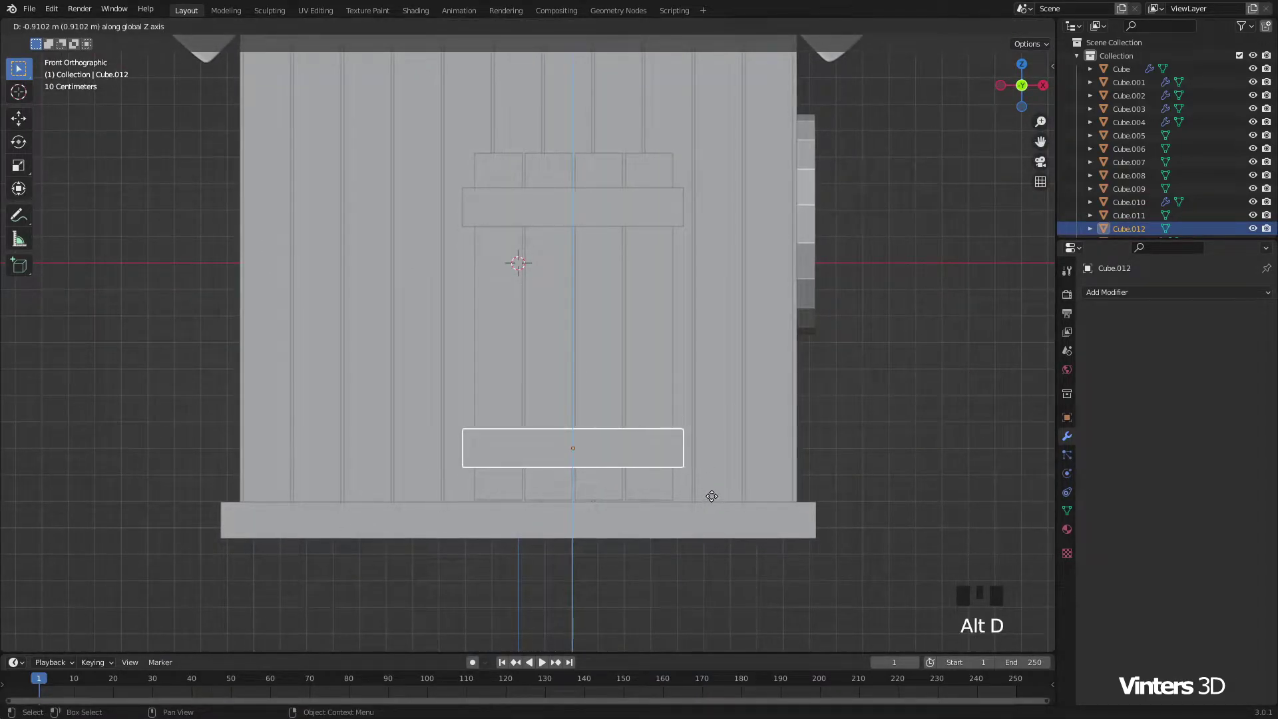
drag(868, 416, 804, 423)
scroll(down, 3)
drag(754, 407, 582, 282)
click(582, 283)
scroll(up, 3)
key(shift+d)
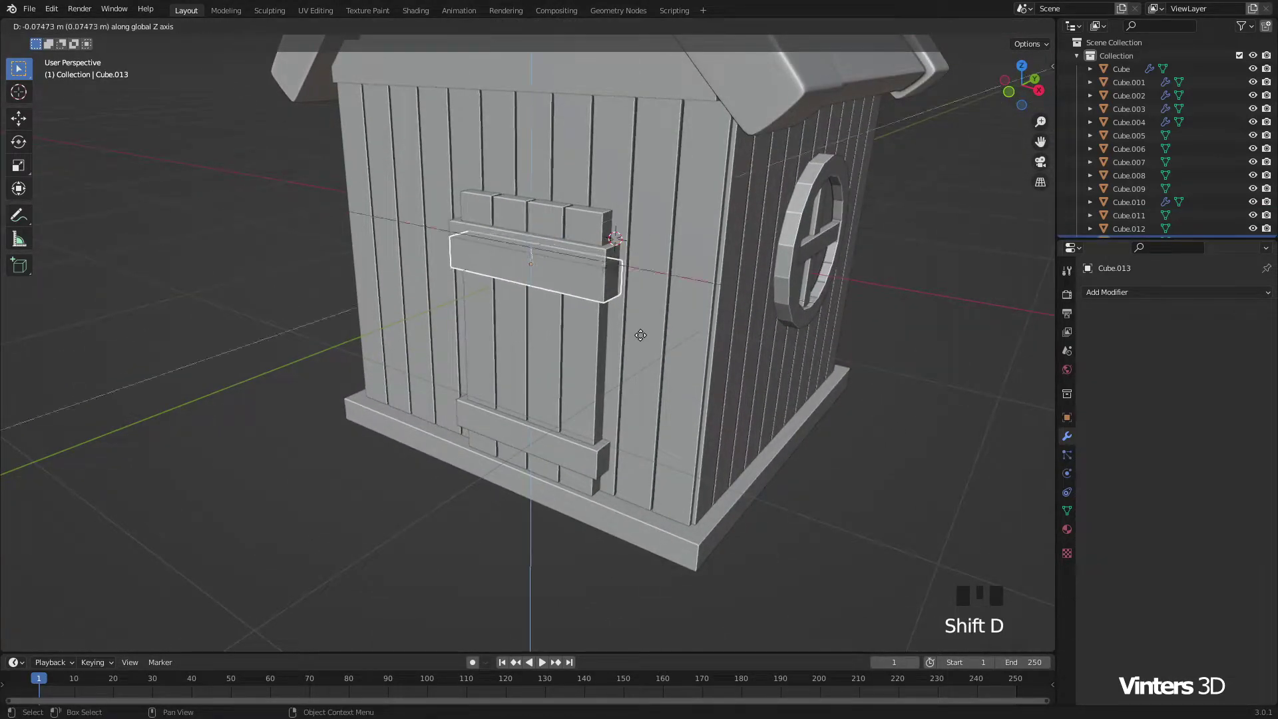
Step: Shrink the copied crossbar into a small handle block and move it onto the door
scroll(up, 3)
drag(638, 384, 574, 310)
click(581, 312)
key(s)
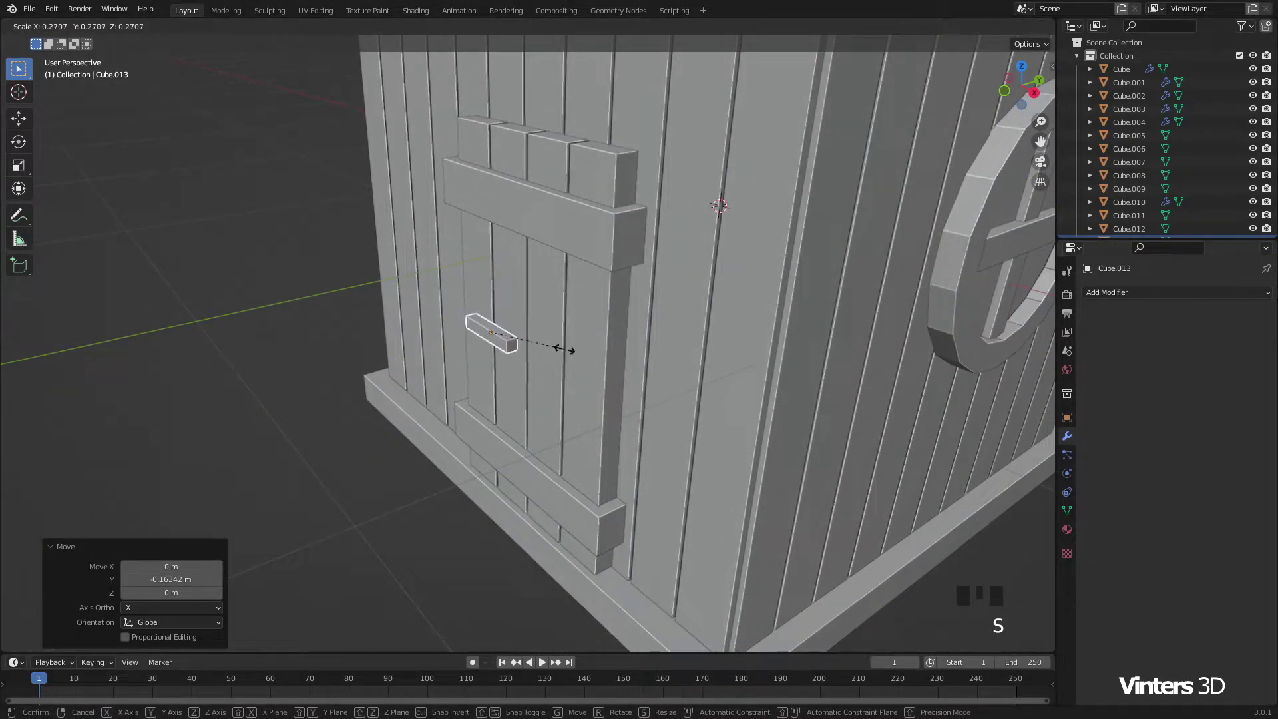
drag(614, 402, 561, 301)
drag(560, 301, 614, 319)
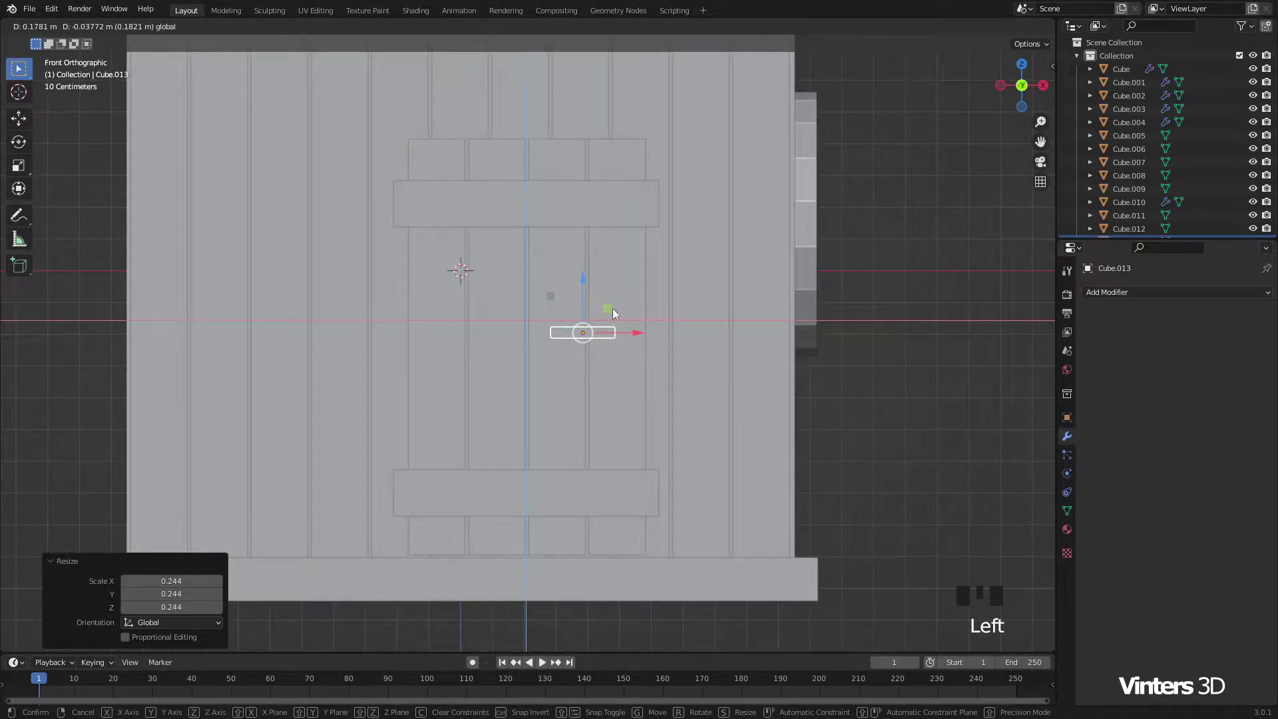
Step: Position the handle block mid-door and orbit in closer to it
drag(623, 386, 526, 415)
scroll(up, 3)
scroll(up, 3)
click(548, 362)
drag(590, 382, 548, 344)
click(547, 344)
drag(593, 369, 643, 386)
Step: Enter Edit Mode on the handle and insert a loop cut across it
key(ctrl+a)
scroll(up, 3)
key(Tab)
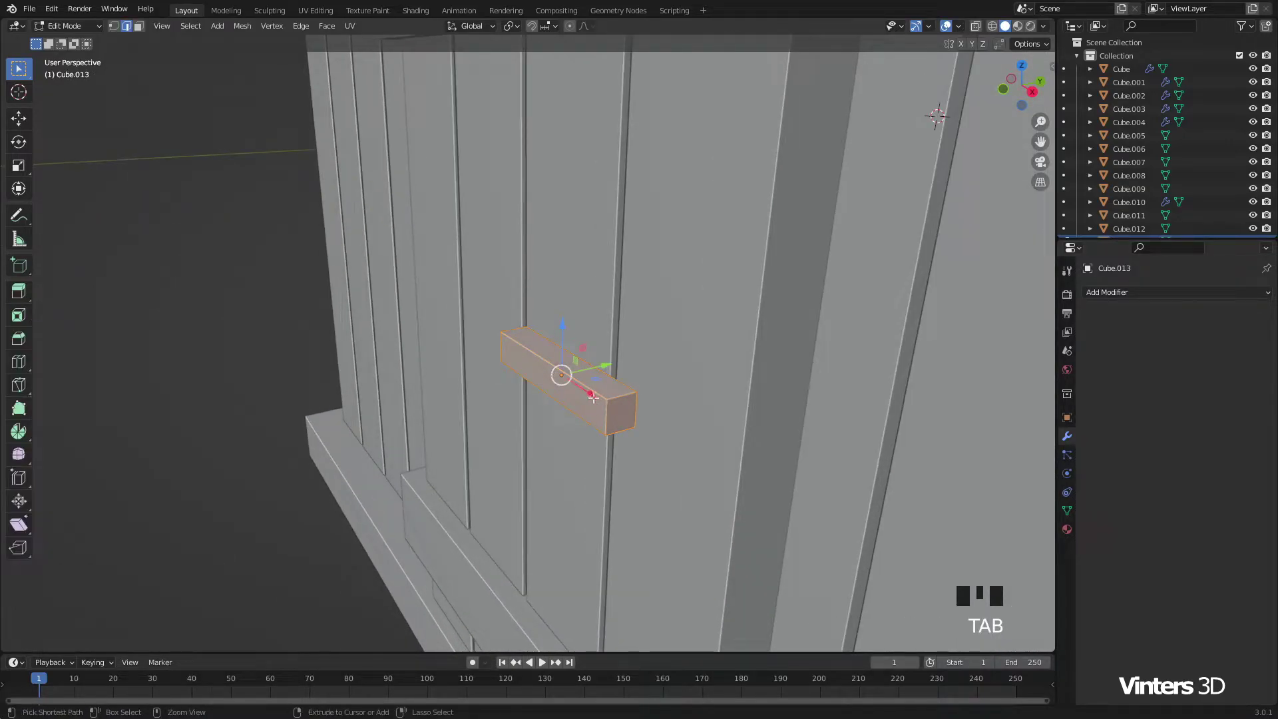
key(ctrl+r)
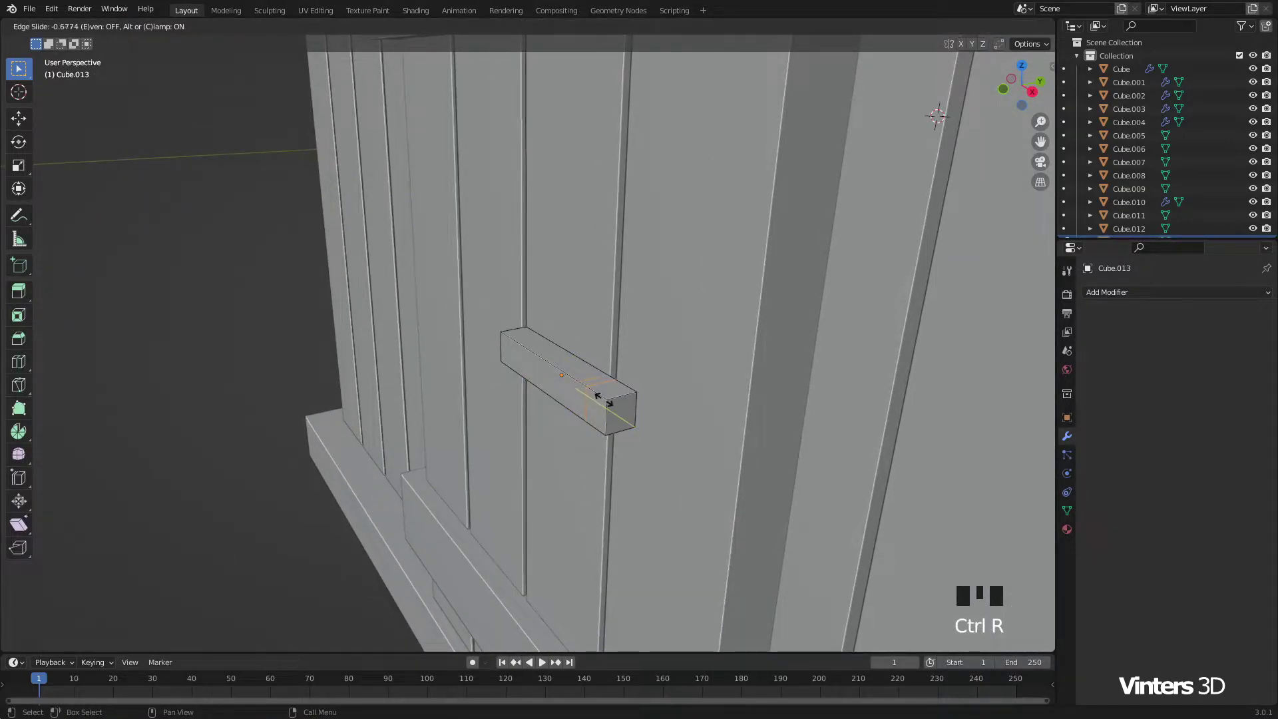
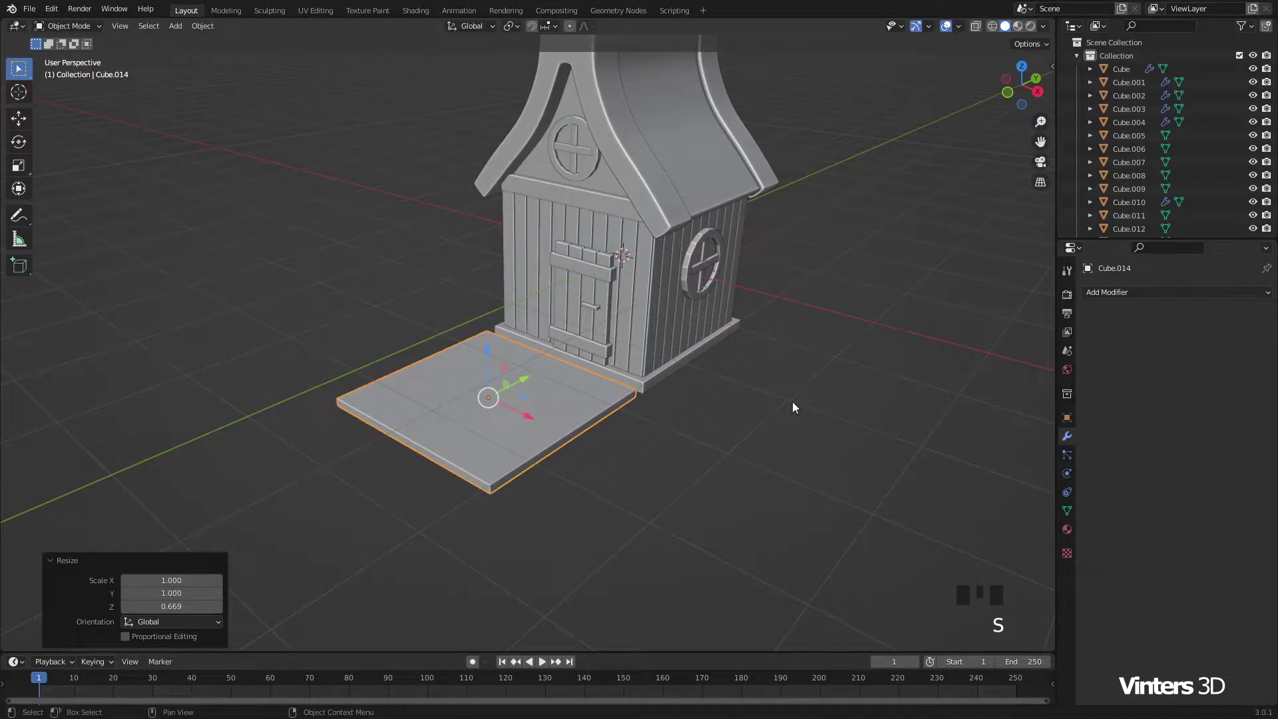
Step: Scale the slab into a single narrow board and move it to the house base
key(s)
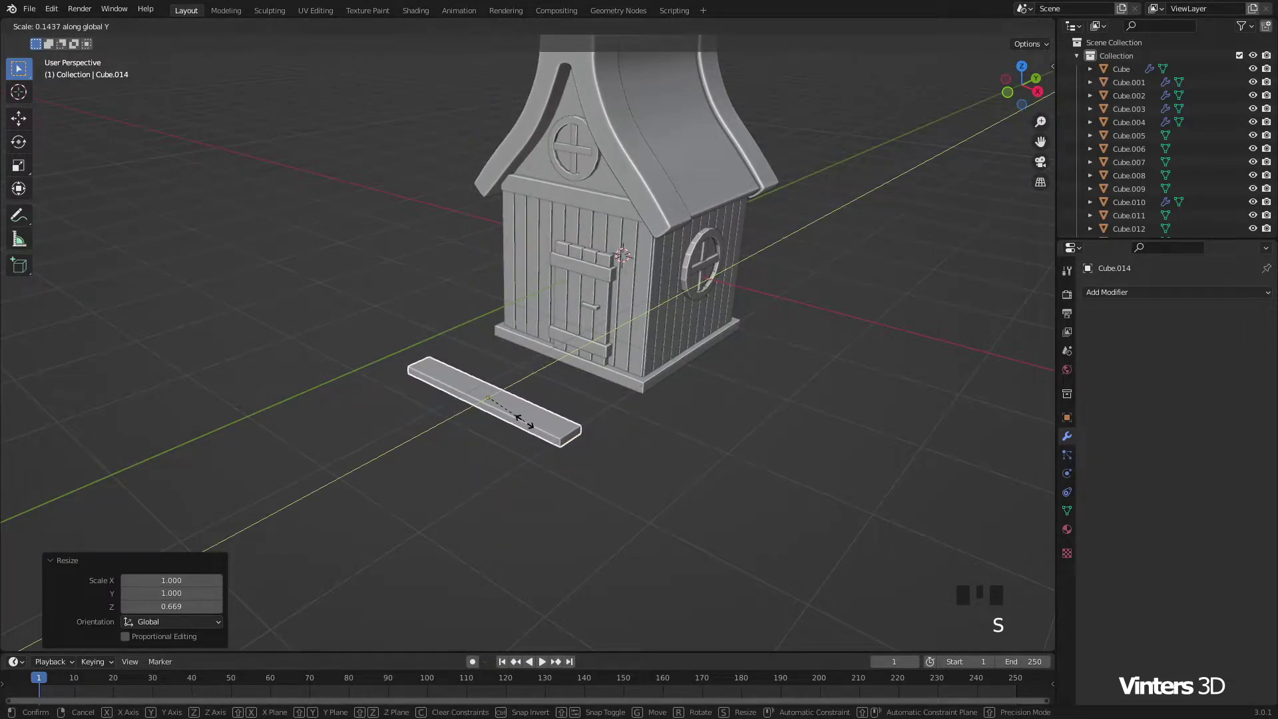
key(s)
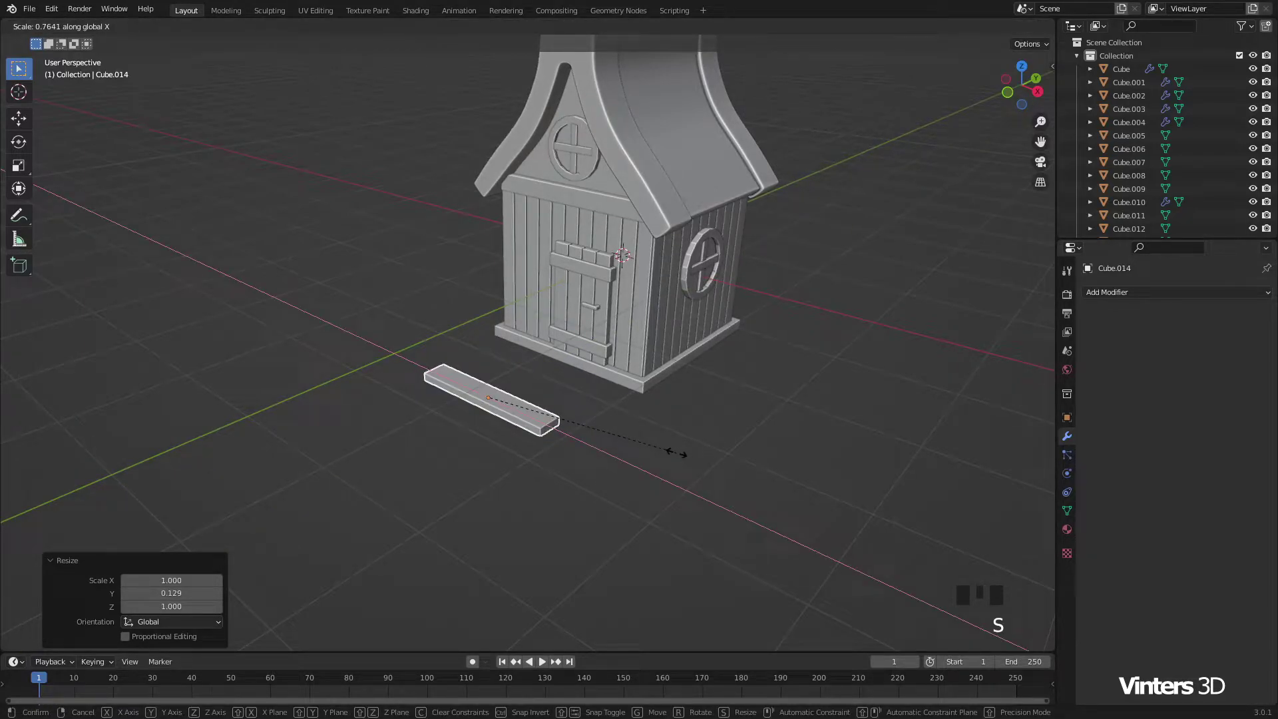
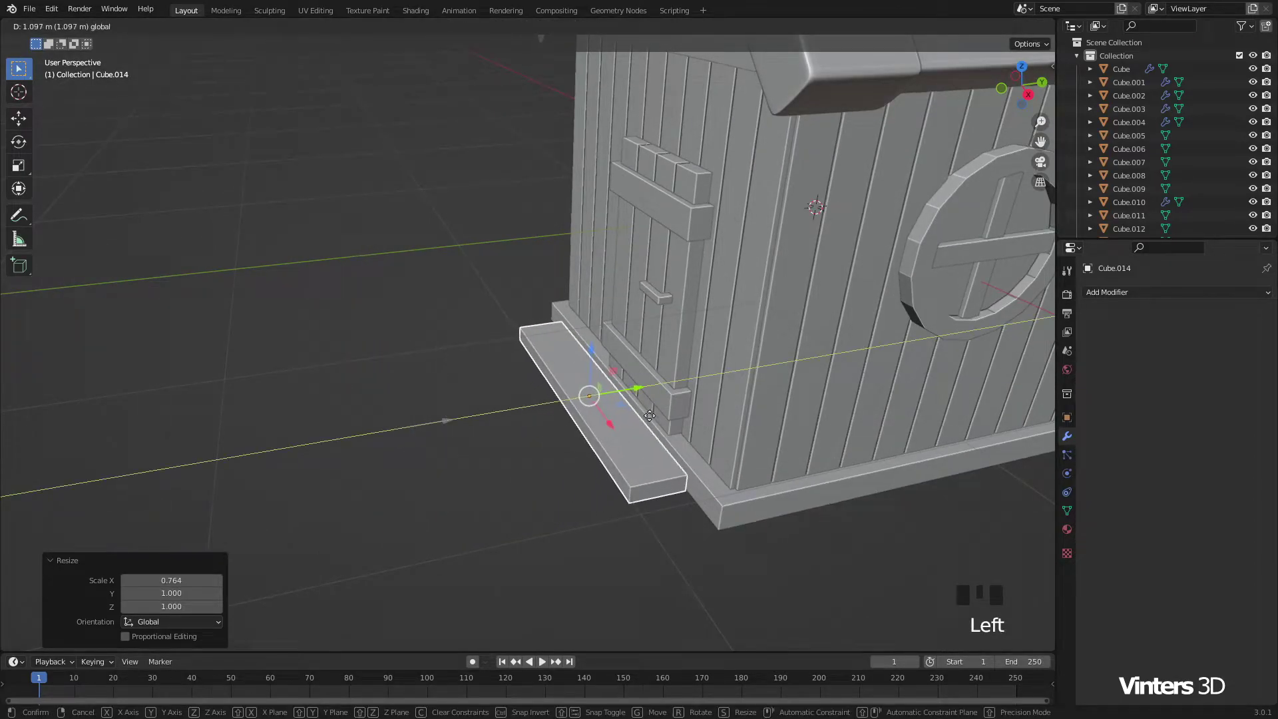
drag(668, 482, 642, 426)
scroll(up, 3)
drag(690, 466, 597, 401)
click(597, 401)
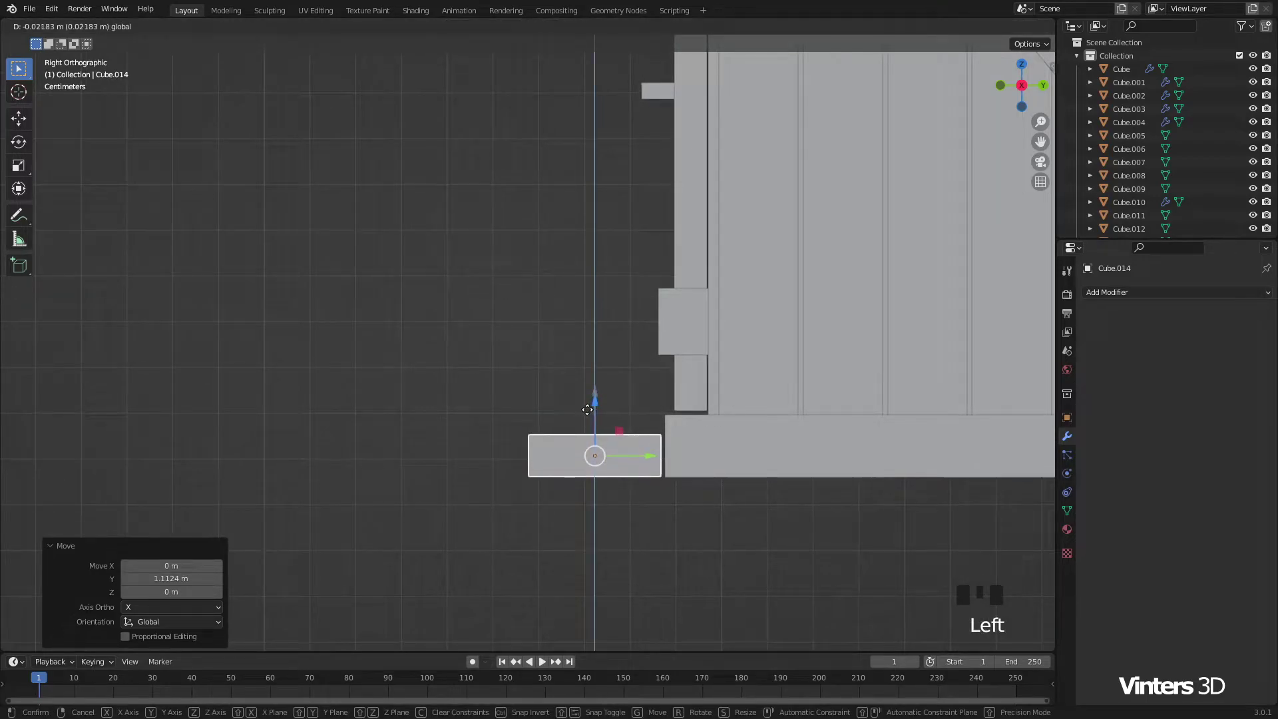
Step: Align the board with the house base in front of the door and apply its scale
scroll(down, 3)
drag(555, 428, 819, 484)
key(s)
drag(770, 500, 732, 507)
scroll(down, 3)
scroll(down, 3)
drag(683, 483, 661, 497)
scroll(up, 3)
click(592, 390)
key(ctrl+a)
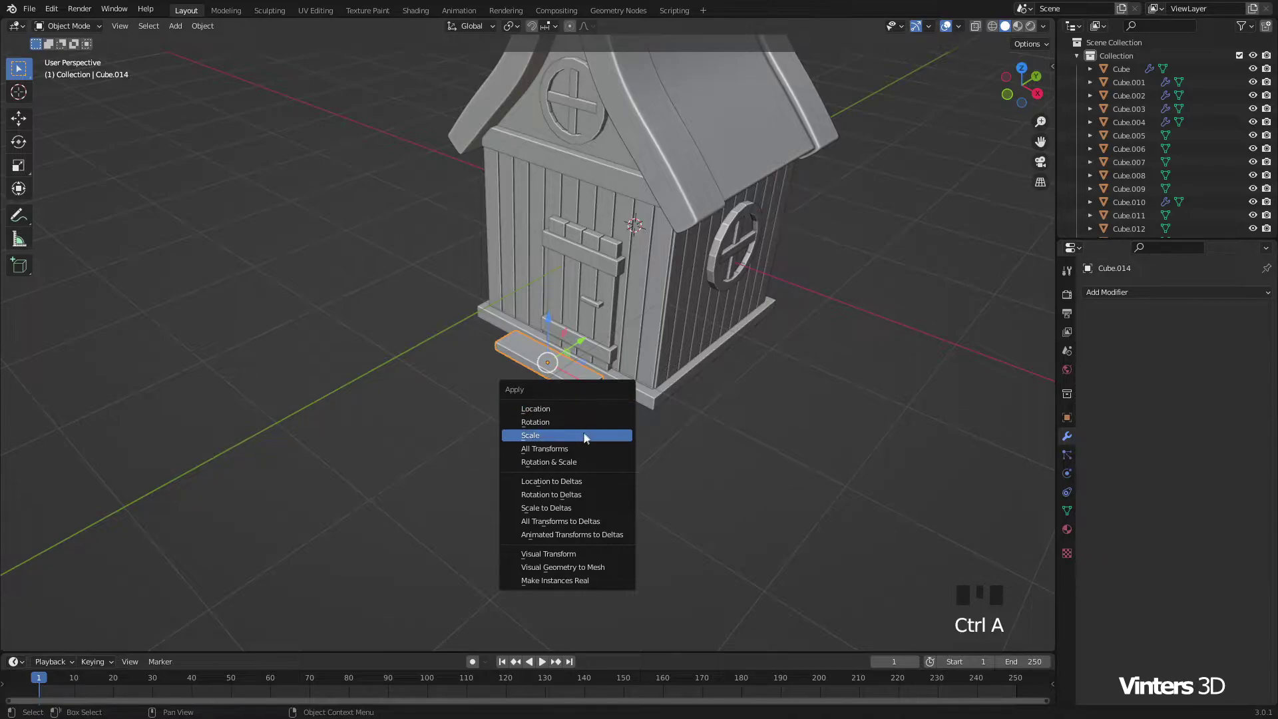
drag(595, 431, 541, 412)
scroll(up, 3)
Step: Make linked copies of the board (Alt+D) and lay them side by side as porch planks
key(alt+d)
scroll(up, 3)
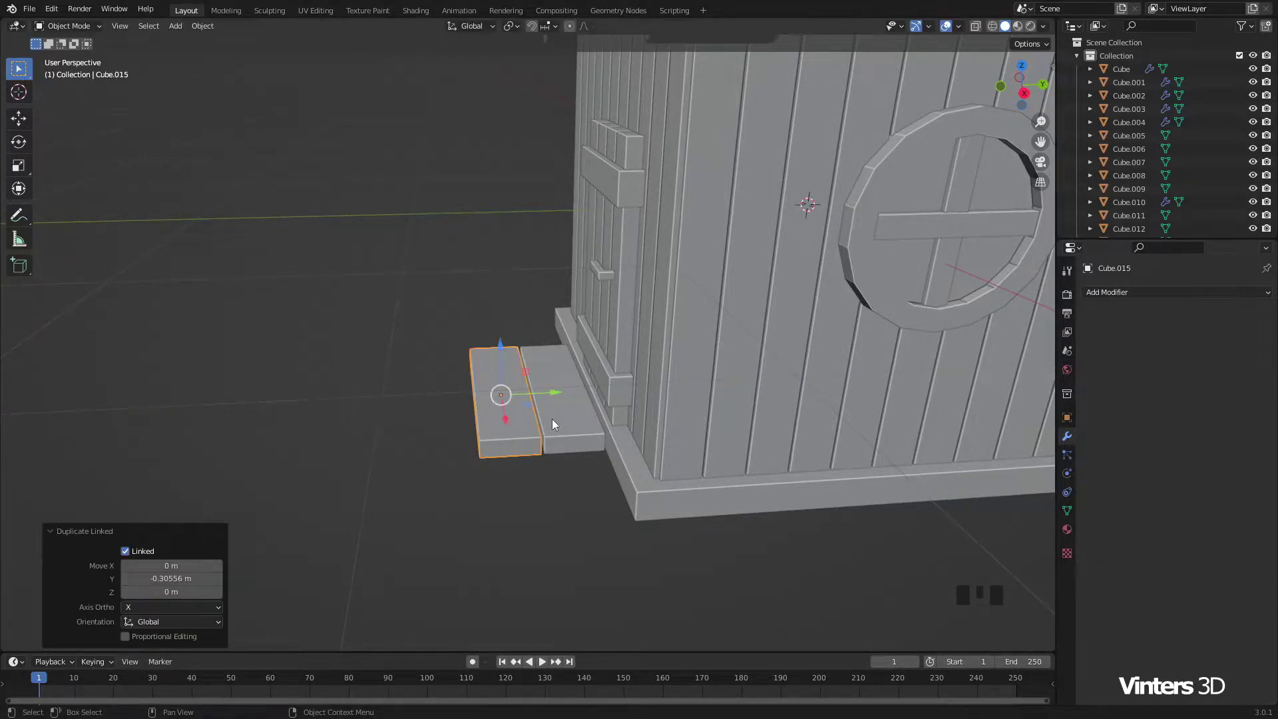
click(563, 429)
key(alt+d)
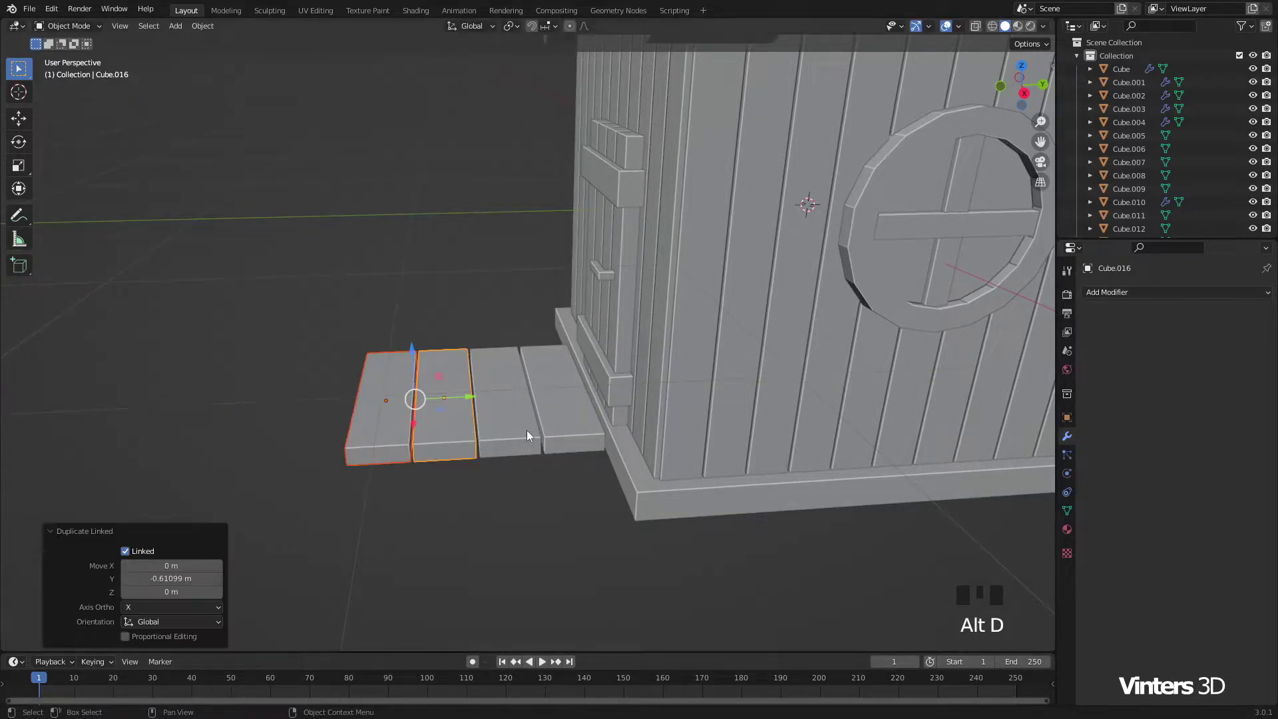
drag(501, 322, 495, 357)
scroll(down, 3)
drag(502, 399, 587, 422)
Step: Place the remaining plank to complete the four-plank deck and make one more linked copy
scroll(up, 3)
drag(544, 434, 490, 408)
click(491, 408)
scroll(down, 3)
drag(576, 418, 603, 409)
key(alt+d)
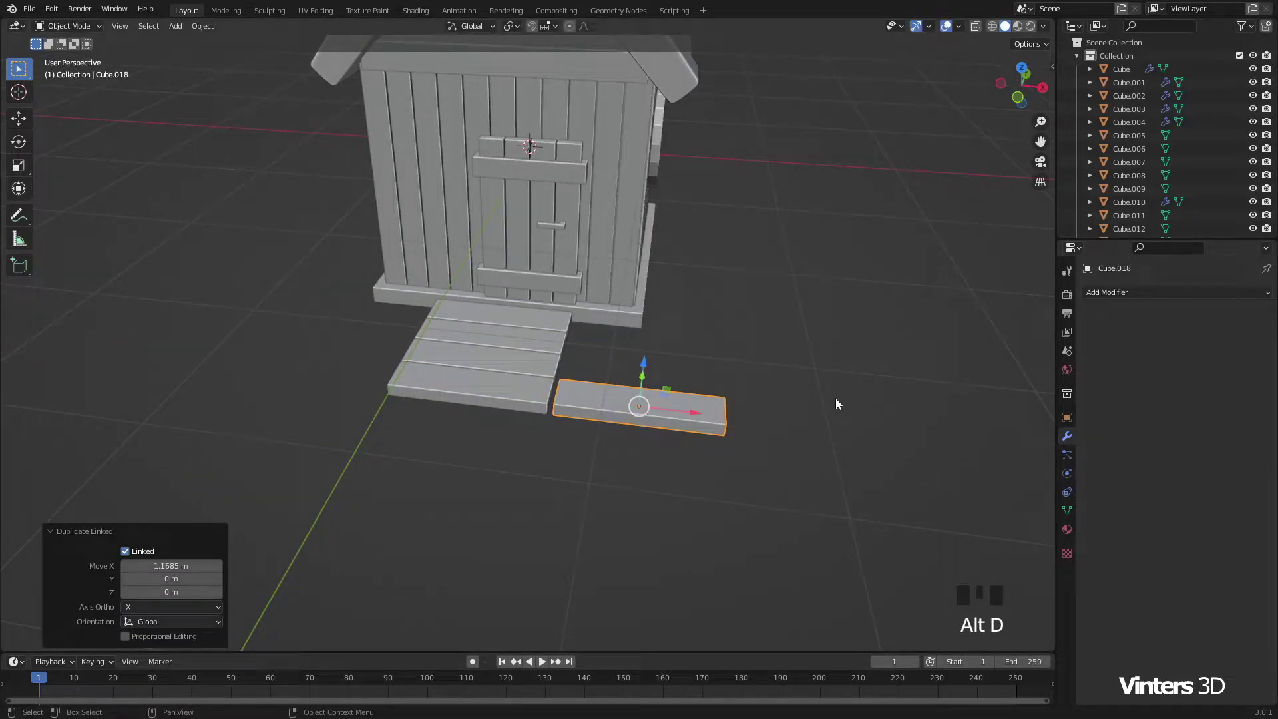
Step: Rotate the extra plank 90° on Z and slide it against the porch deck
key(r)
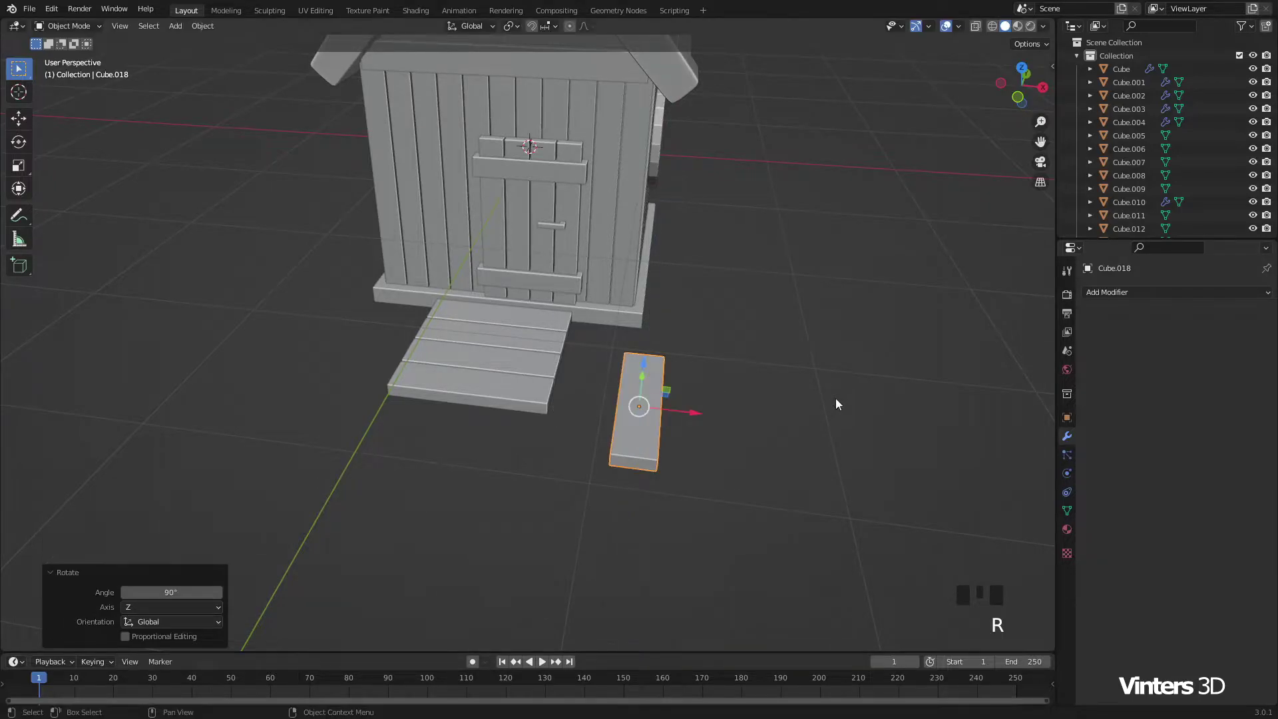
drag(630, 405, 552, 398)
scroll(up, 3)
scroll(up, 3)
click(575, 391)
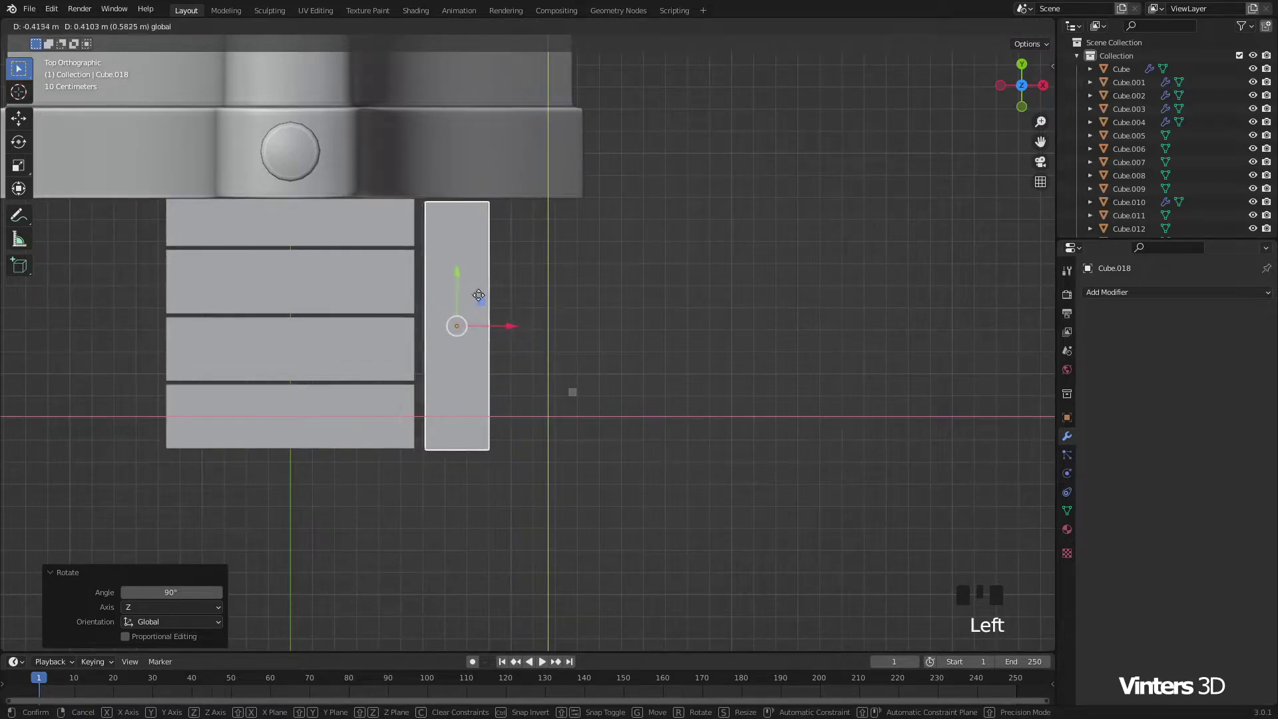
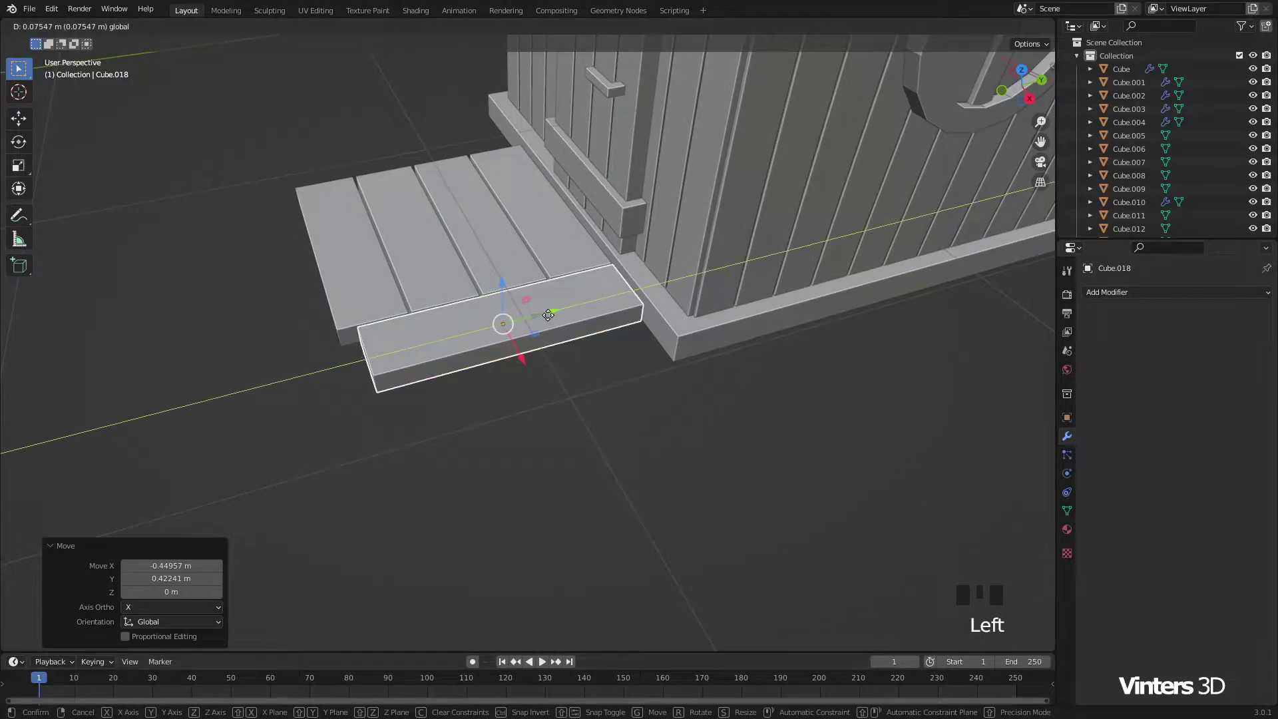
drag(557, 339, 520, 365)
click(520, 364)
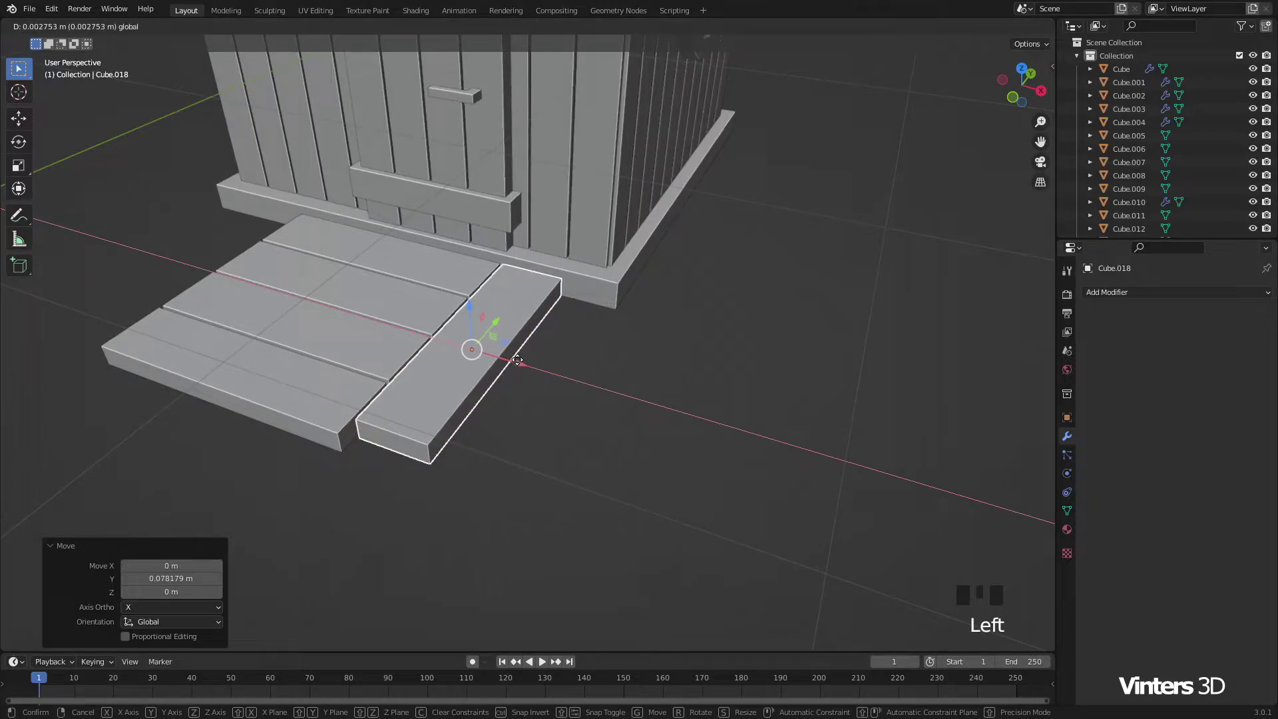
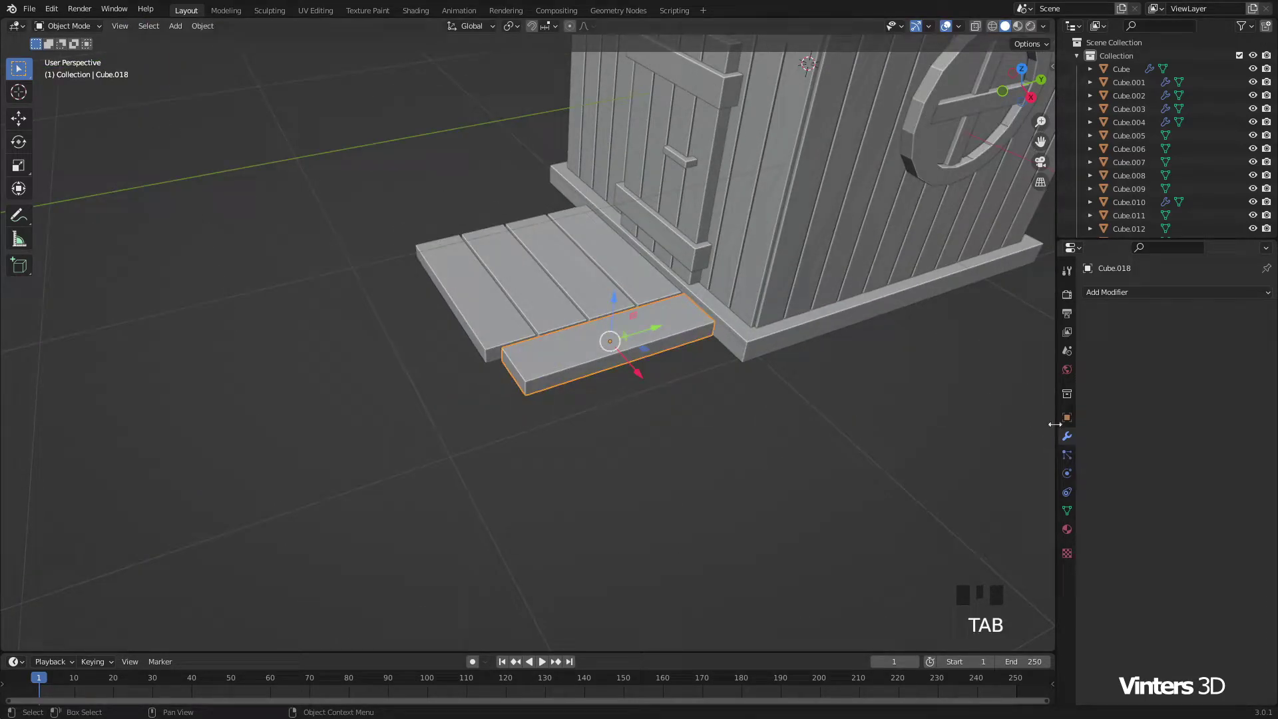
Step: Edit the plank's mesh to move its end edge and change its length
click(1070, 515)
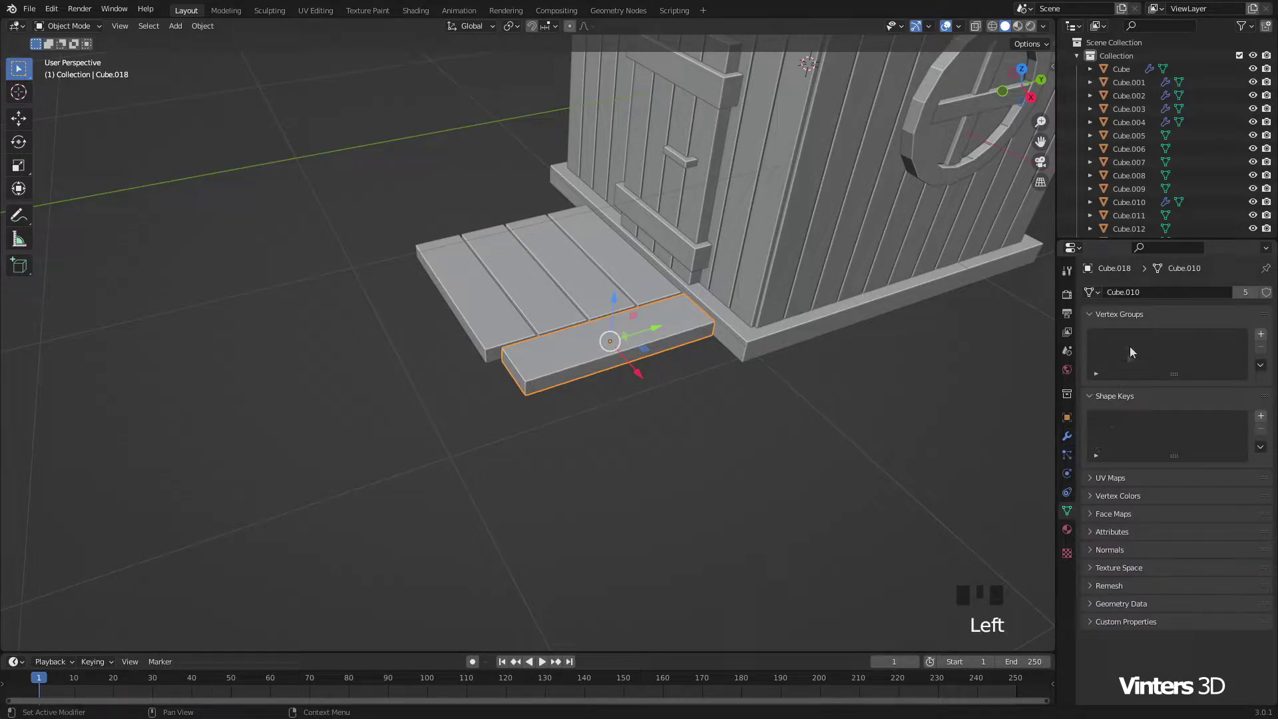
drag(1252, 298, 581, 364)
key(Tab)
scroll(up, 3)
click(569, 372)
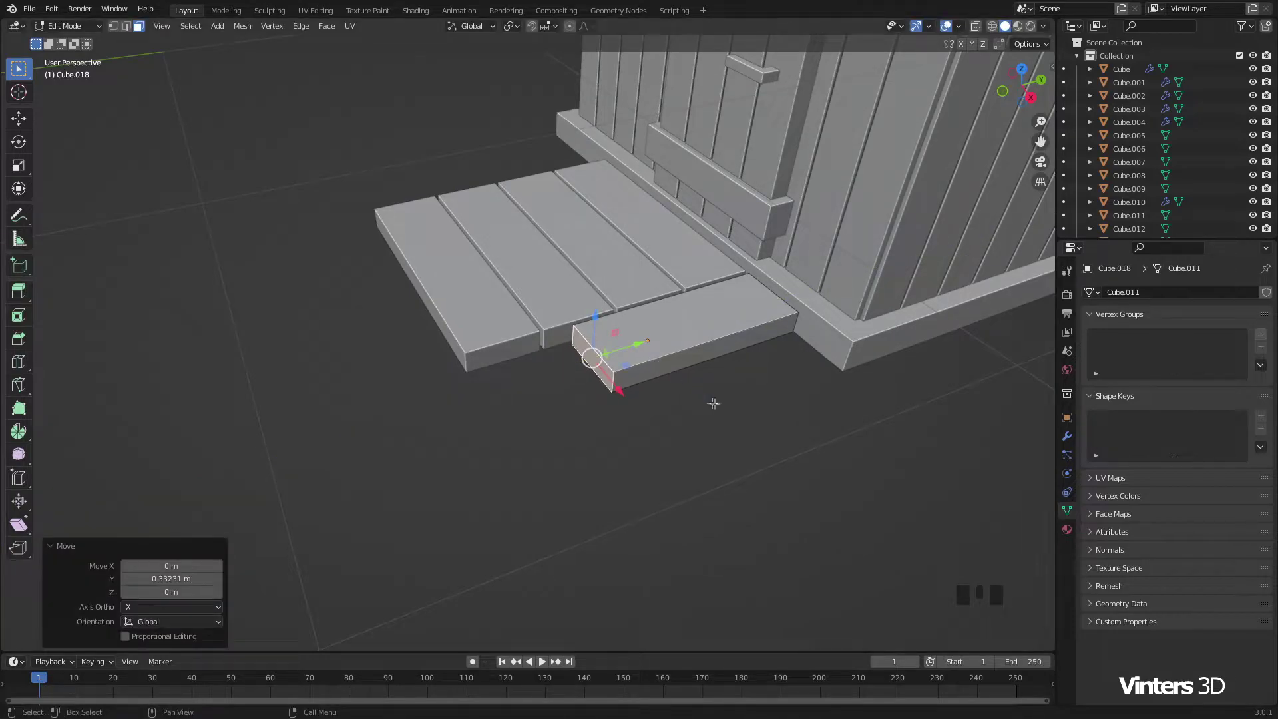
key(Tab)
scroll(down, 3)
Step: Duplicate and turn the plank sideways, then line it up along the porch front edge in top view
key(shift+d)
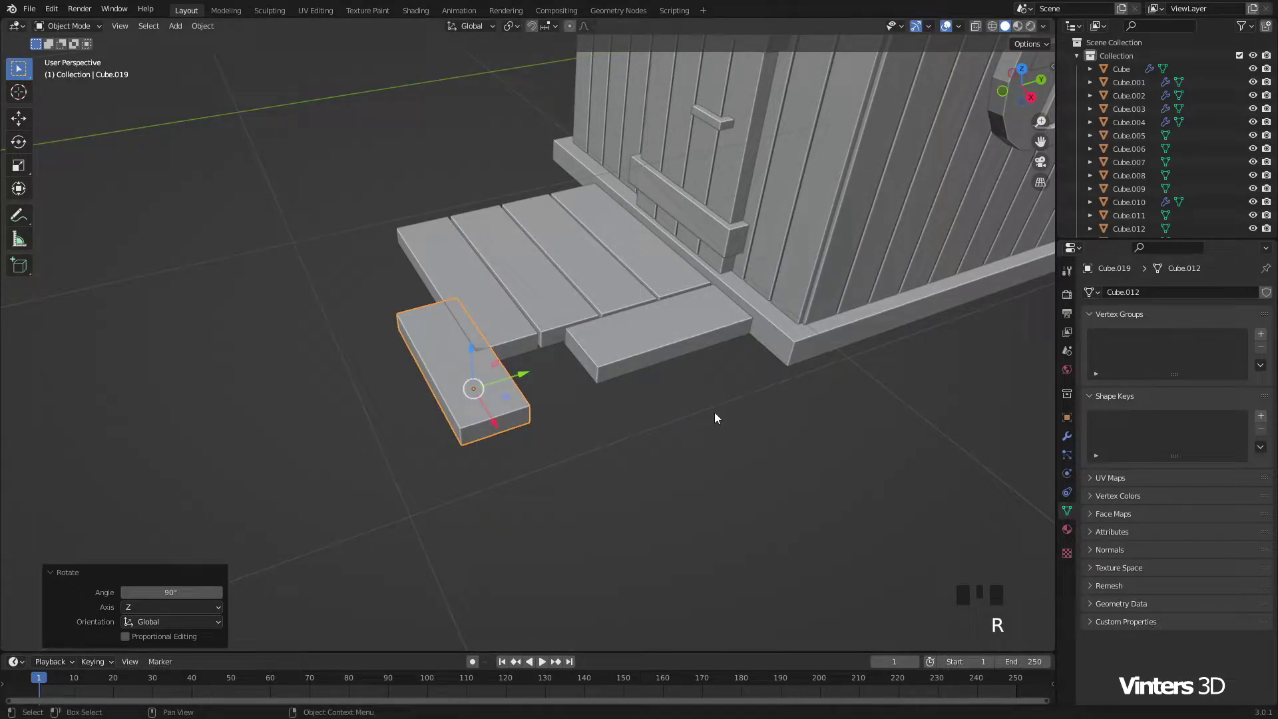
click(509, 401)
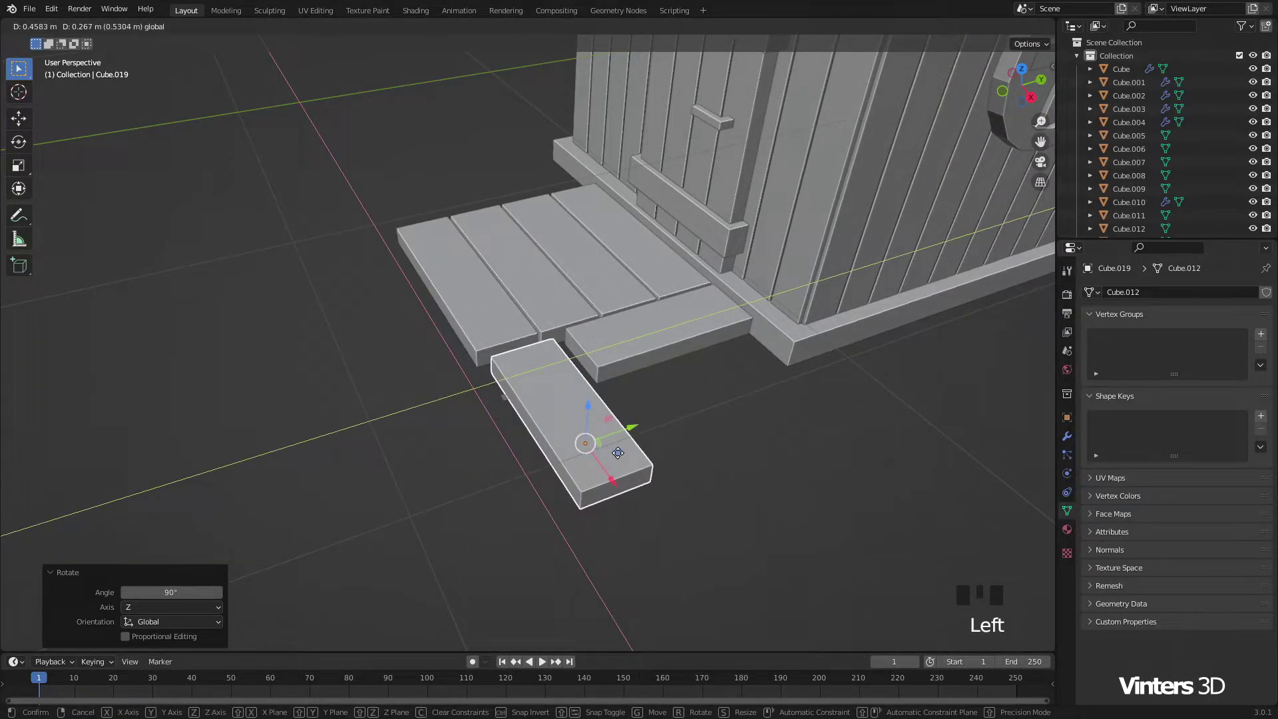
drag(647, 431, 601, 503)
drag(598, 444, 614, 388)
scroll(up, 3)
scroll(up, 3)
drag(542, 516, 512, 454)
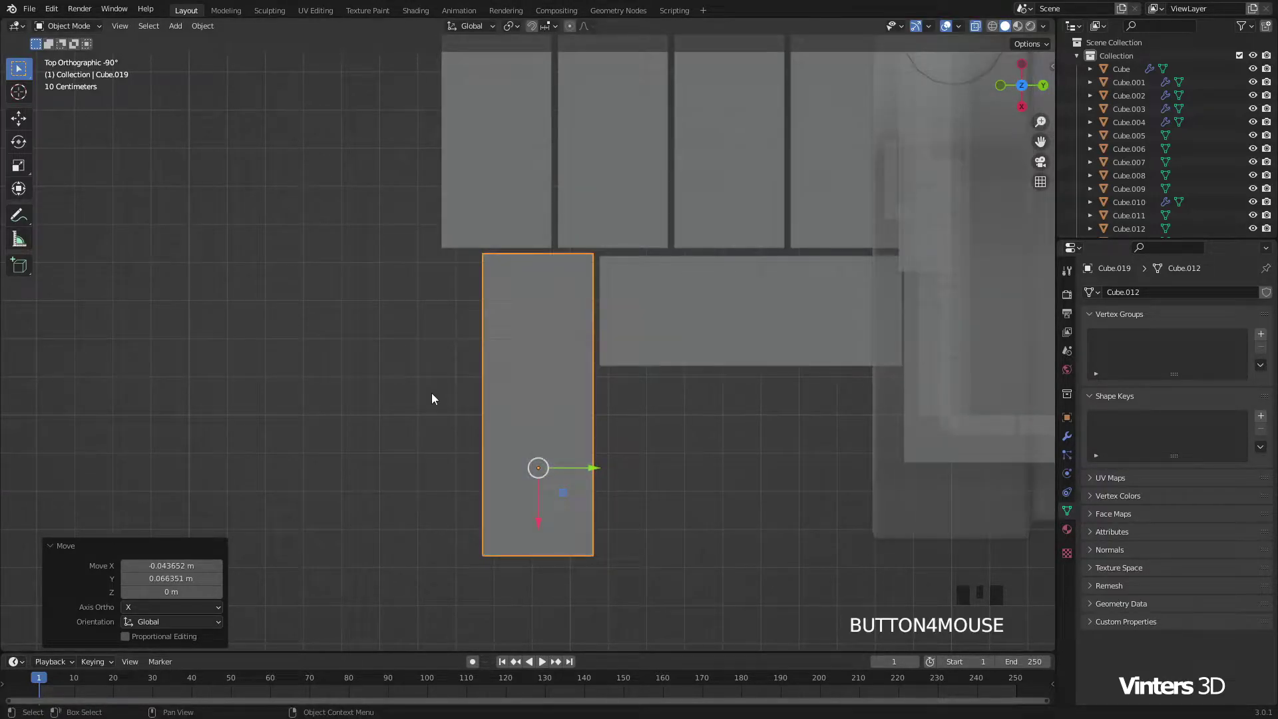
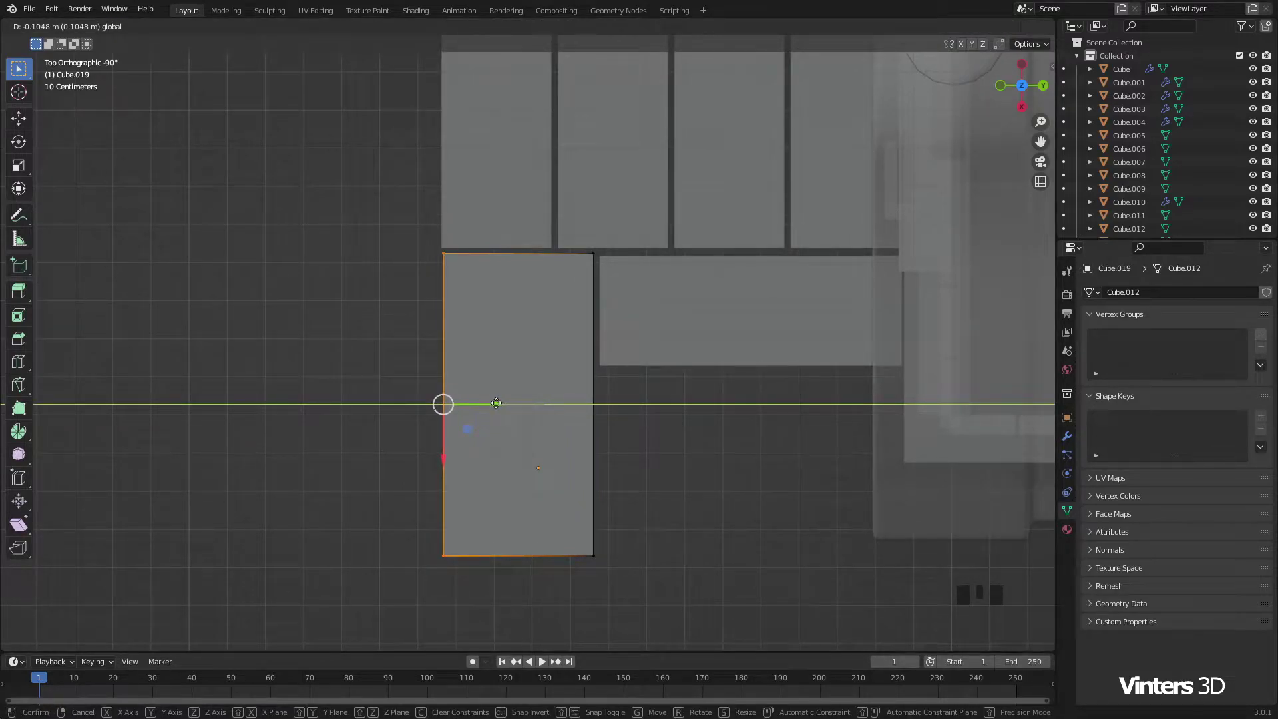
scroll(down, 3)
key(Tab)
Step: Add a linked plank copy along X to cap the end of the porch's side strip
drag(630, 431, 705, 326)
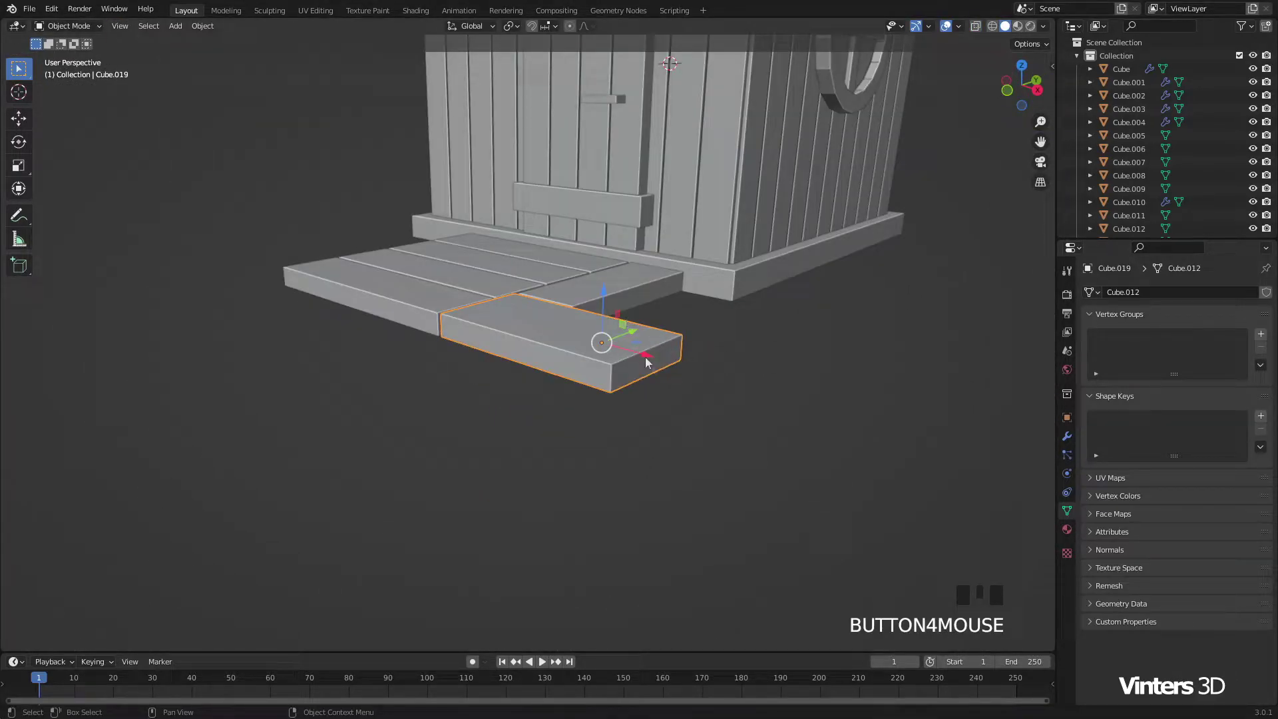
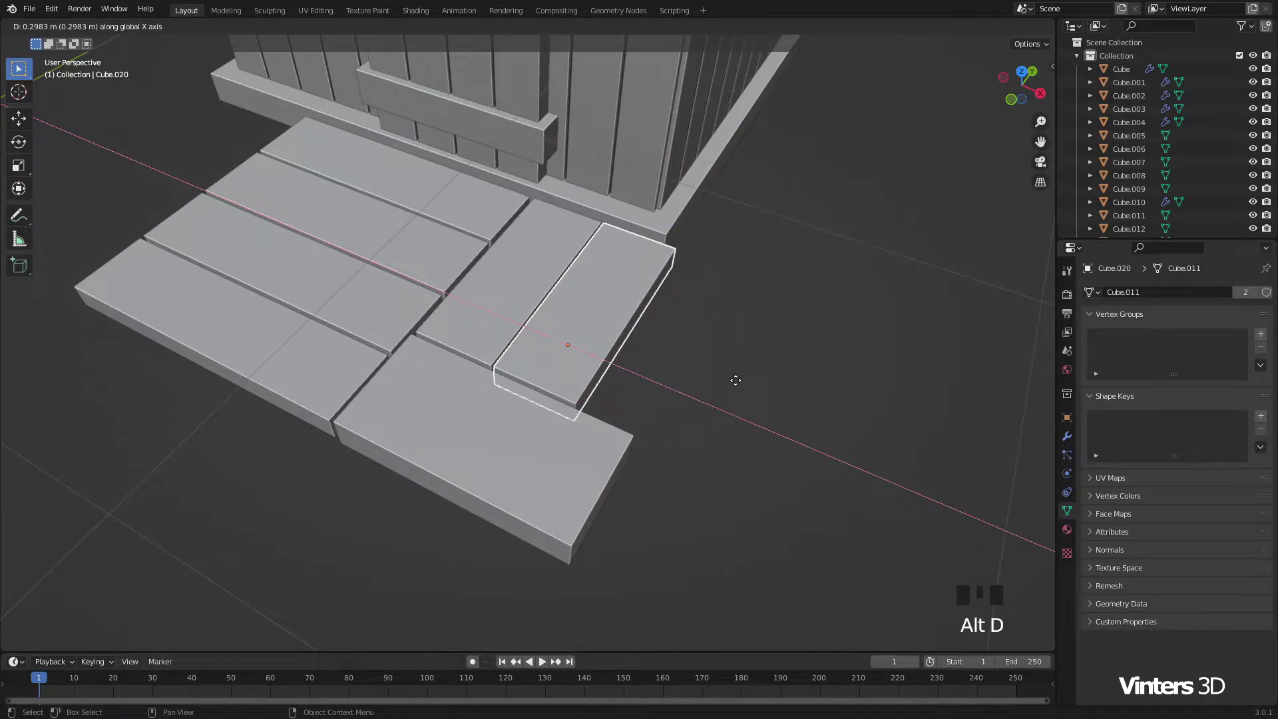
scroll(up, 3)
key(alt+d)
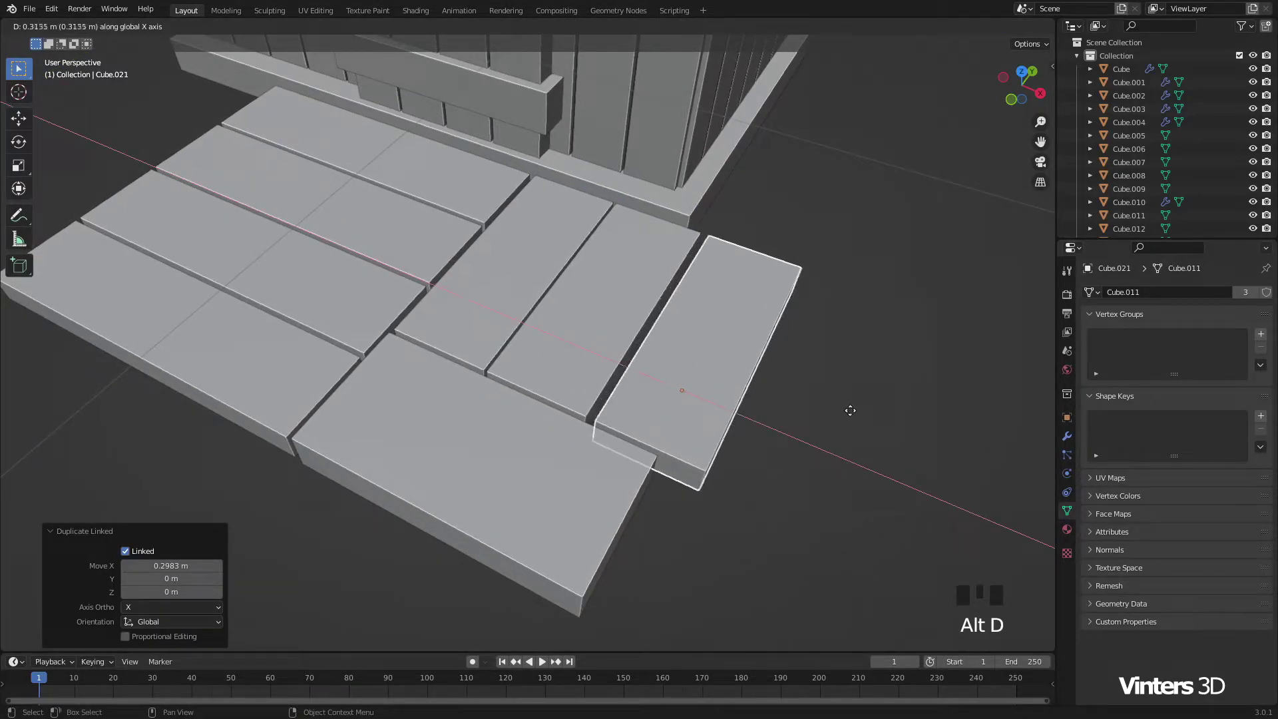
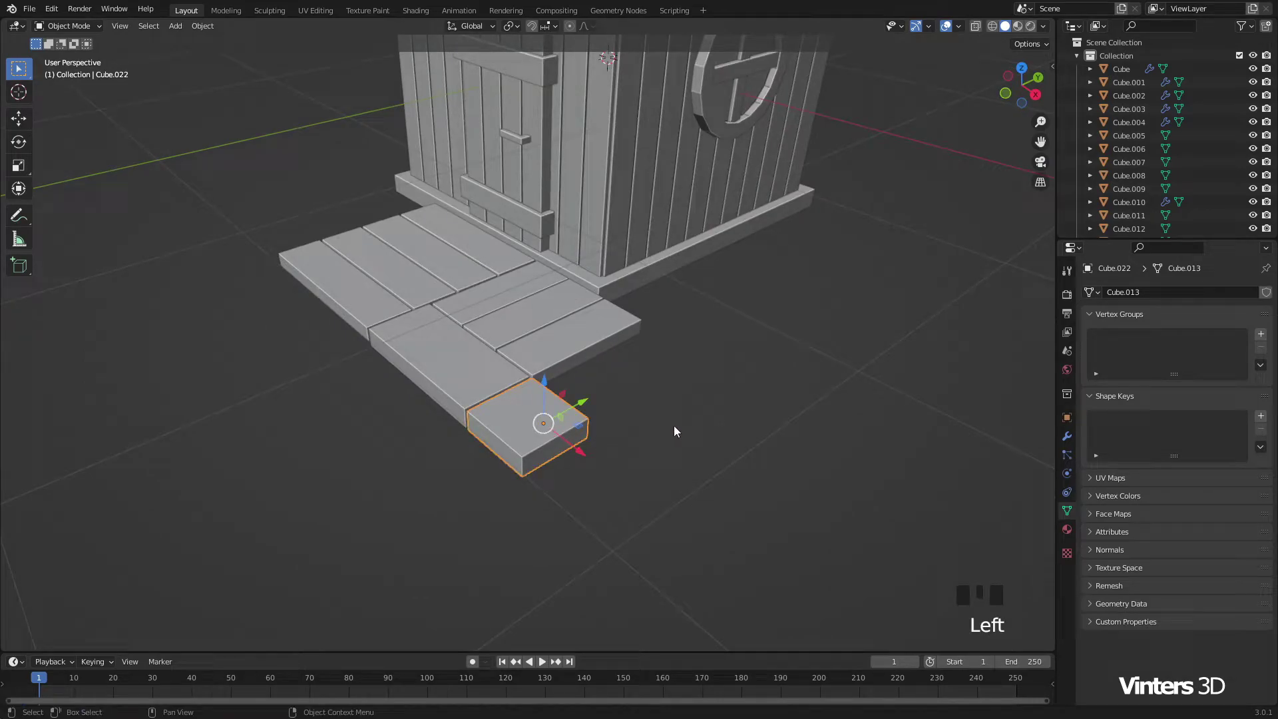
drag(649, 418, 648, 401)
scroll(up, 3)
scroll(up, 3)
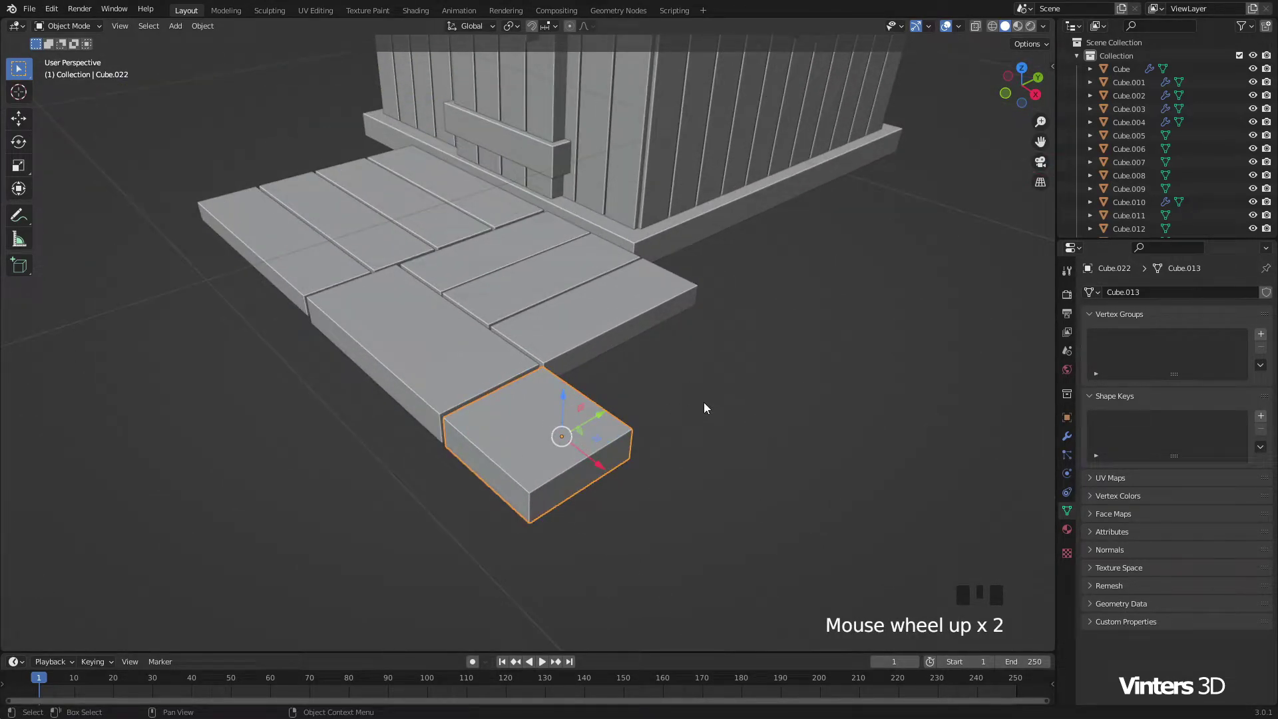
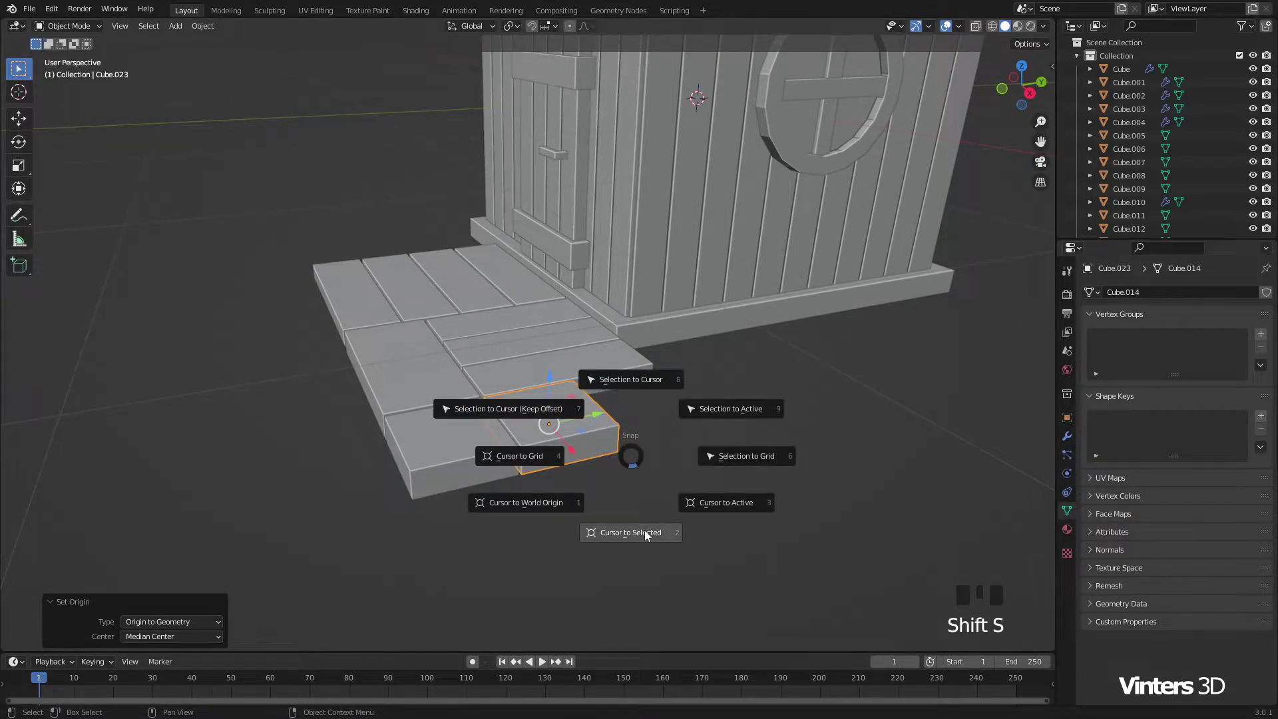
Step: In Edit Mode, duplicate the corner block's geometry and raise it about a quarter meter to start a post
key(Tab)
scroll(up, 3)
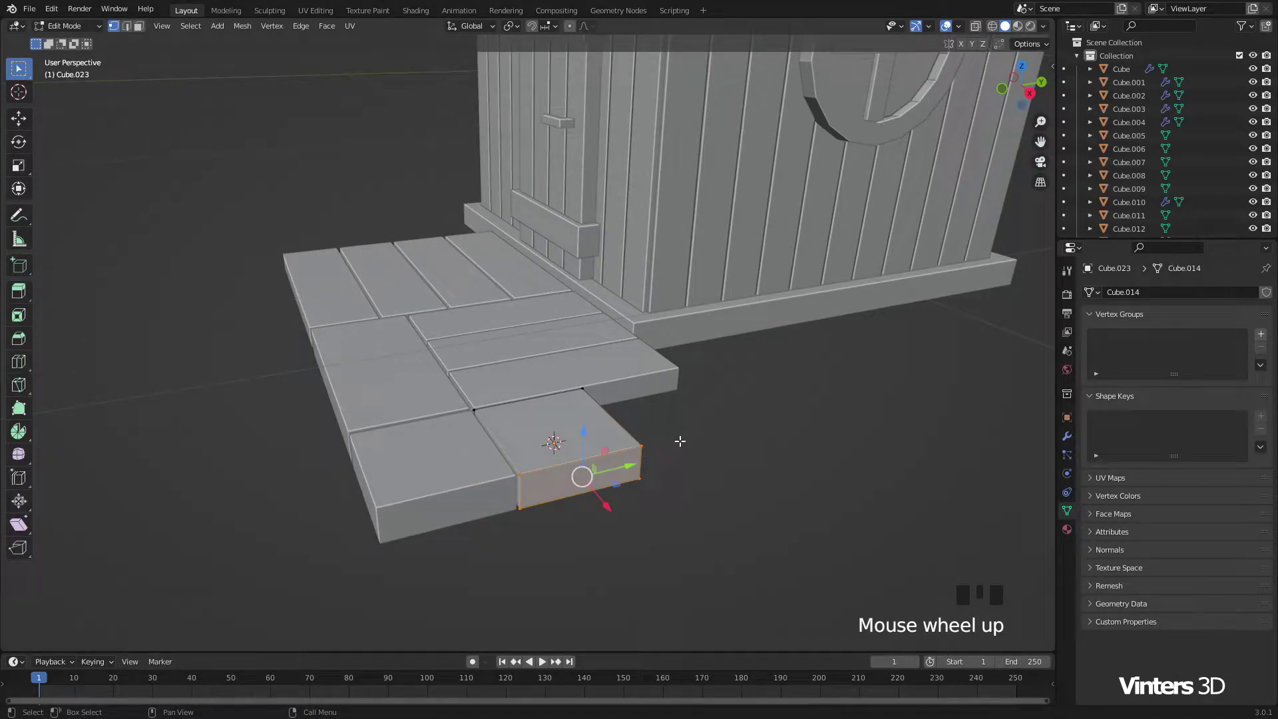
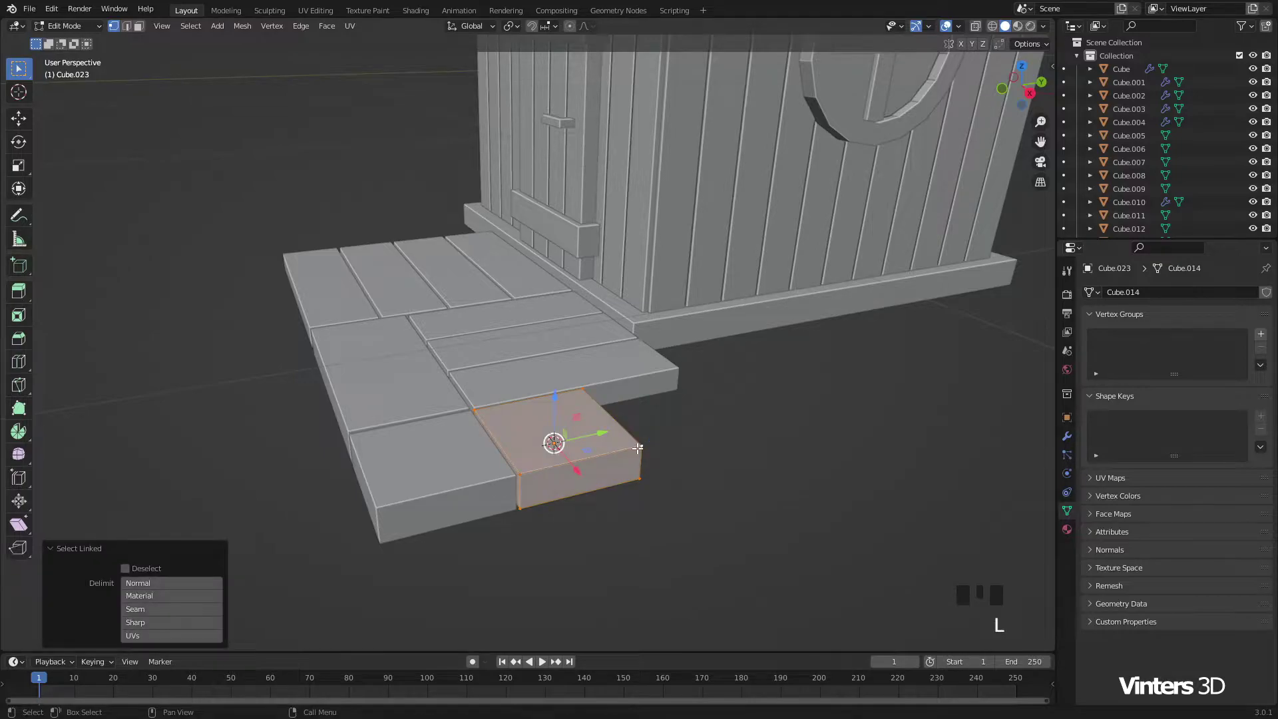
key(shift+d)
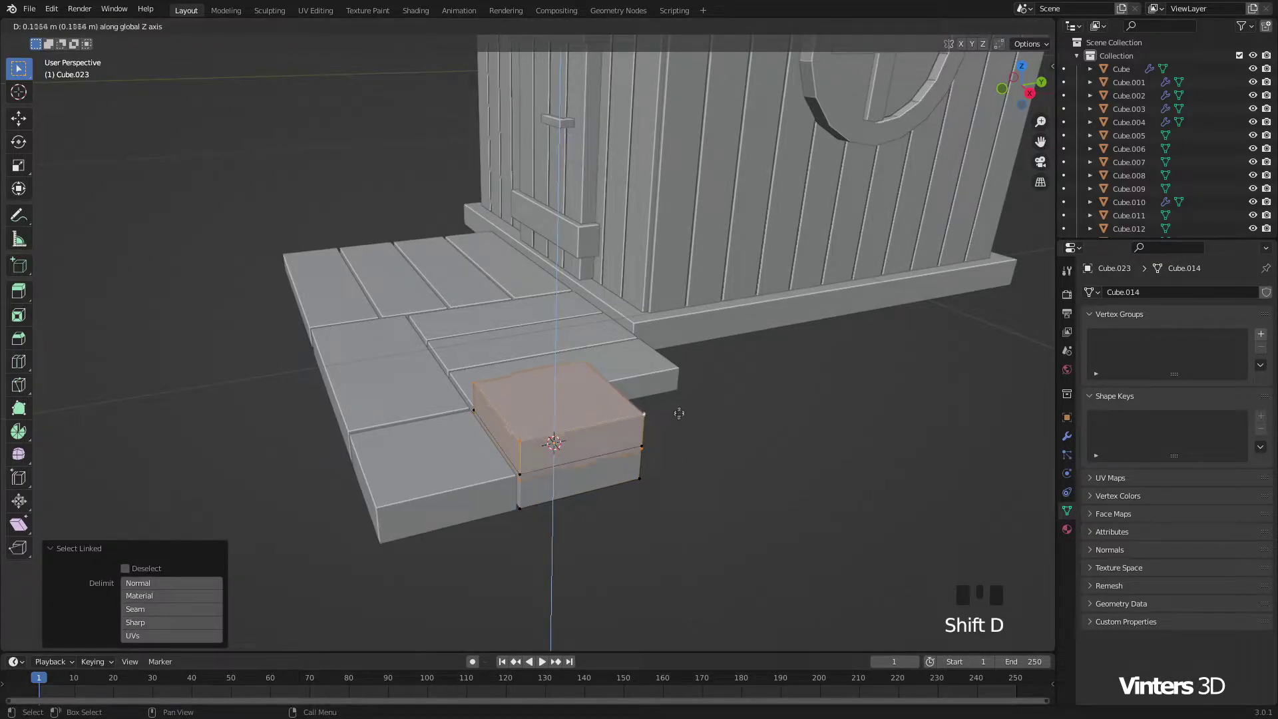
key(s)
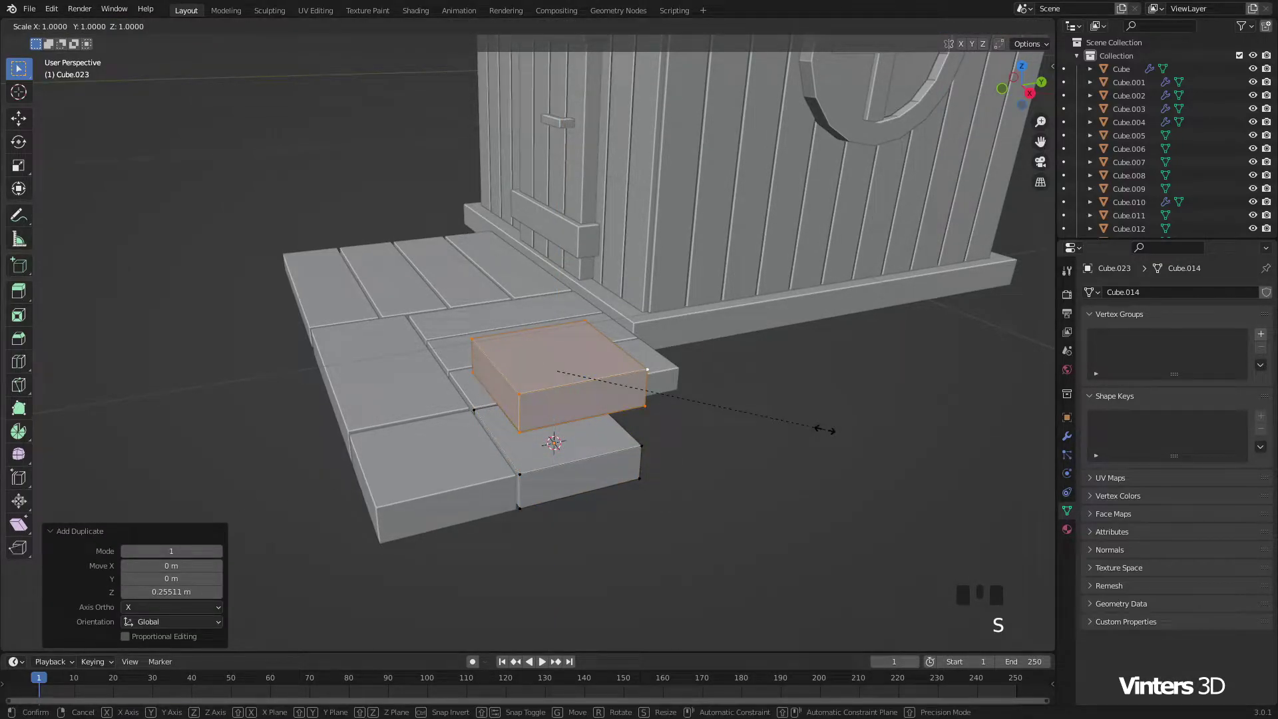
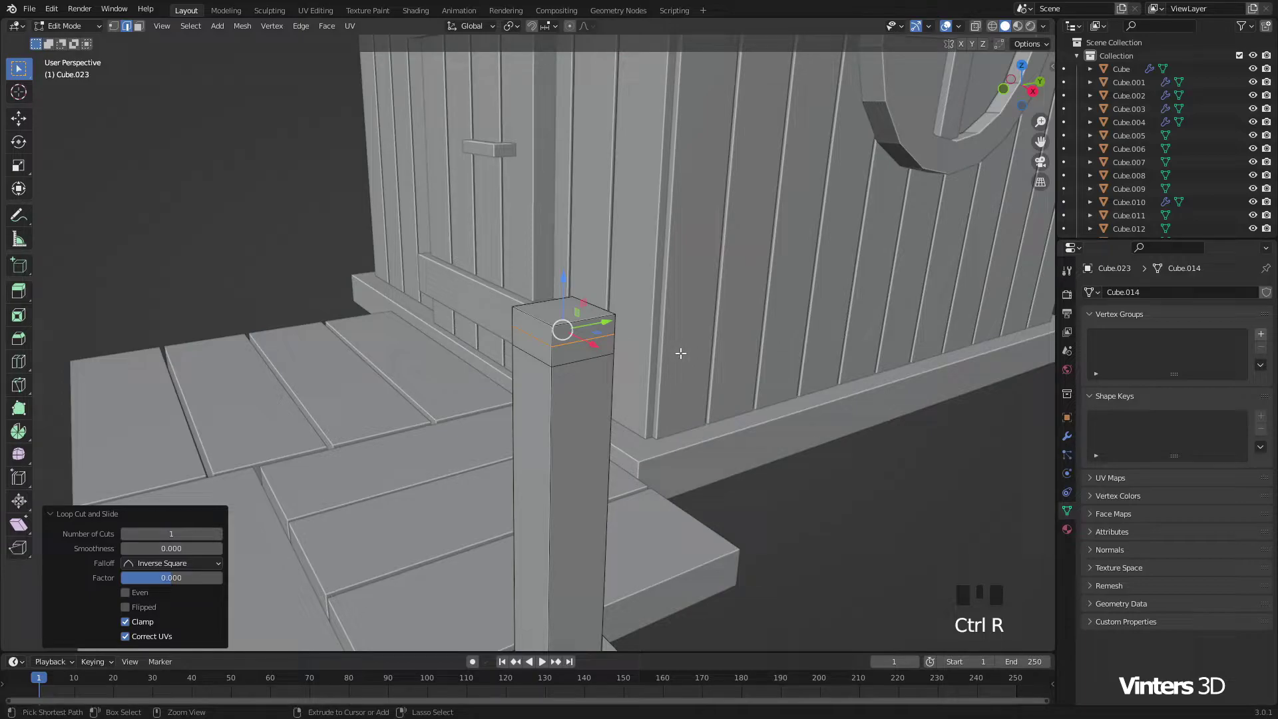
Step: Fatten and bevel the post's top into a cap, ring and bevel the lower leg, and extrude a foot
key(alt+s)
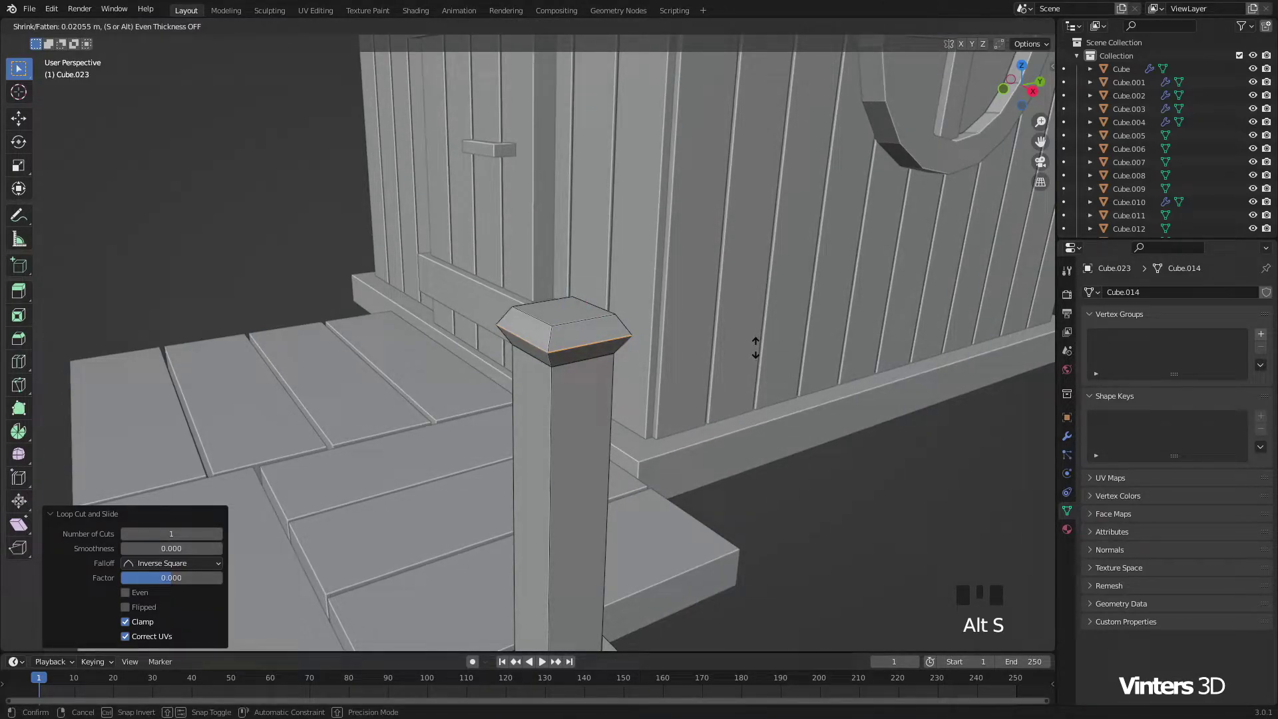
key(ctrl+b)
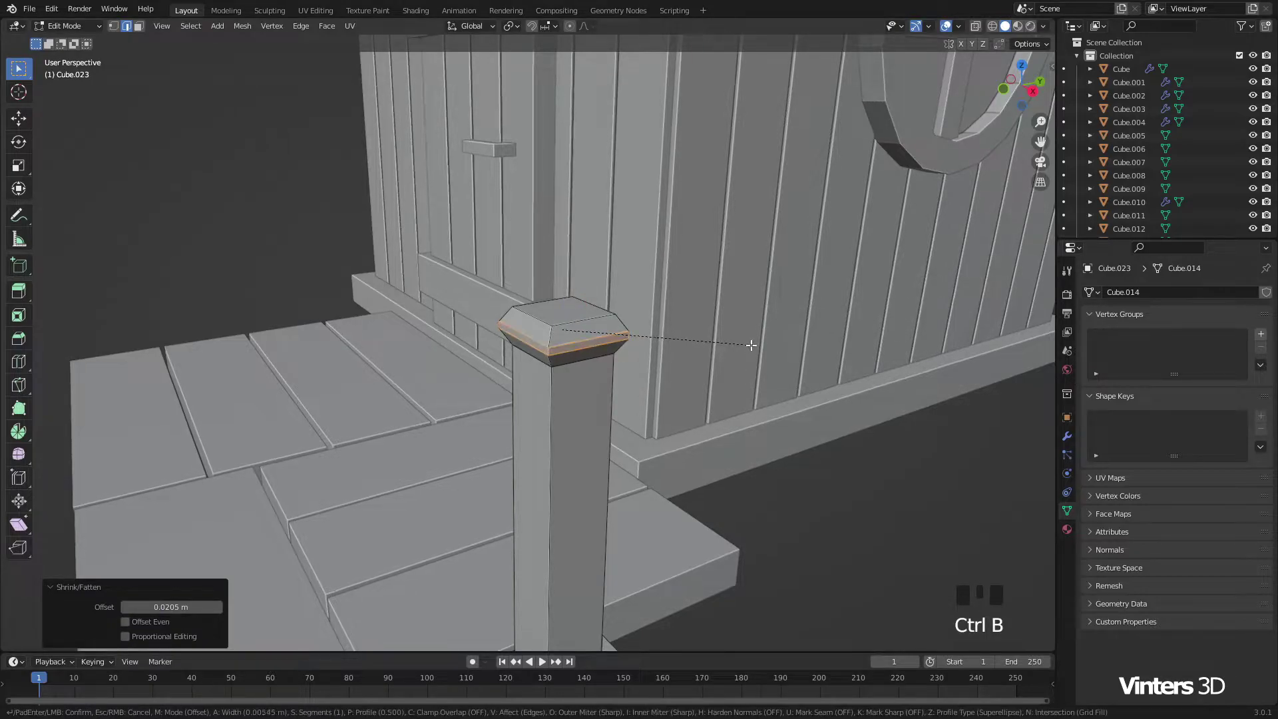
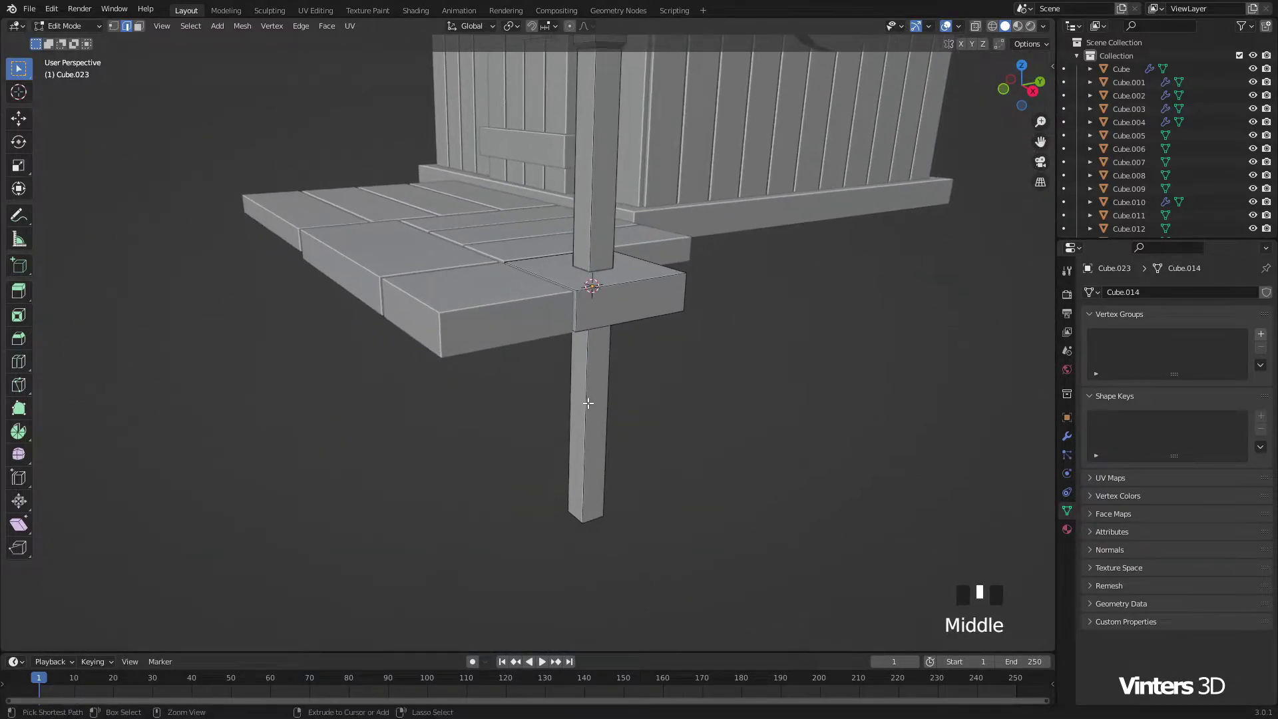
key(ctrl+r)
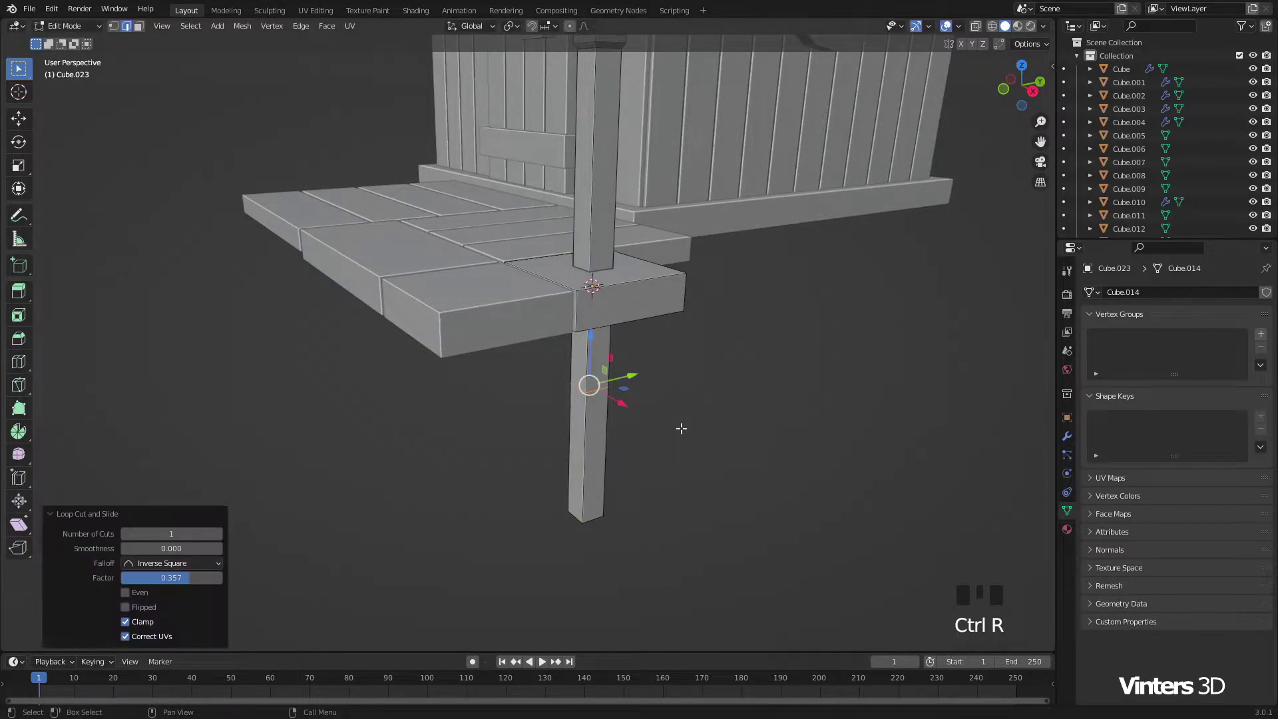
scroll(up, 3)
scroll(up, 3)
key(ctrl+b)
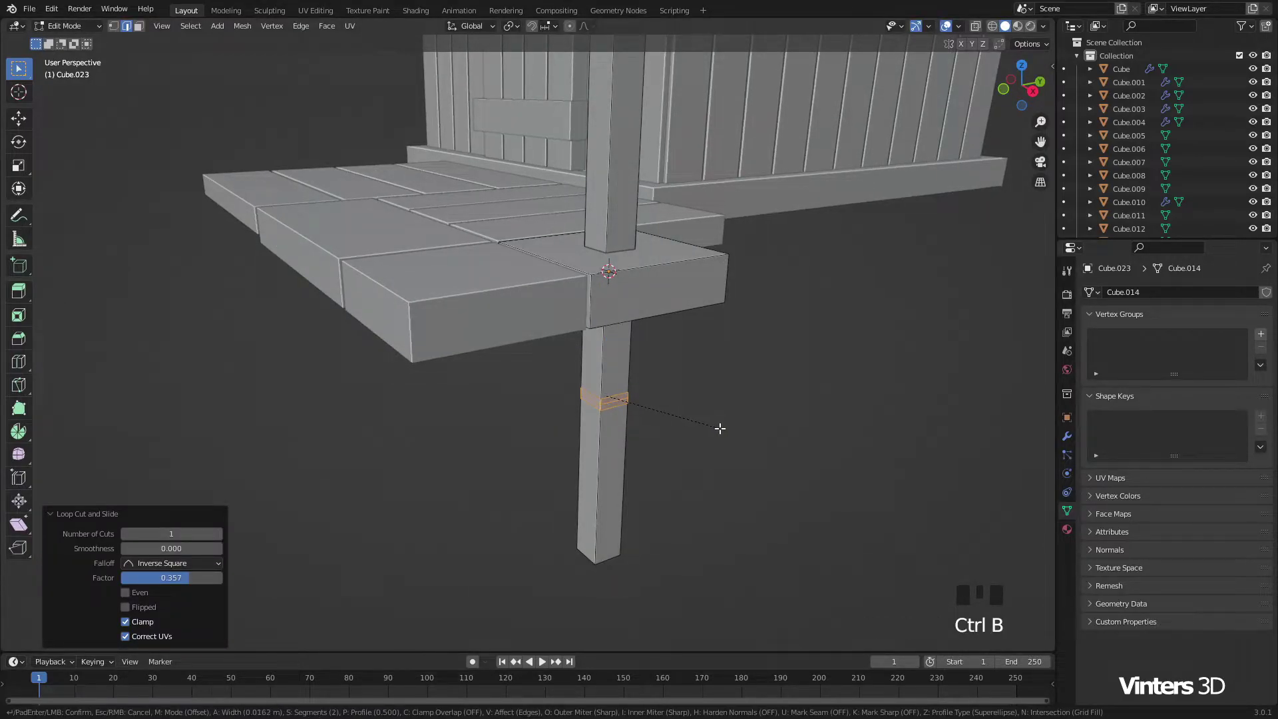
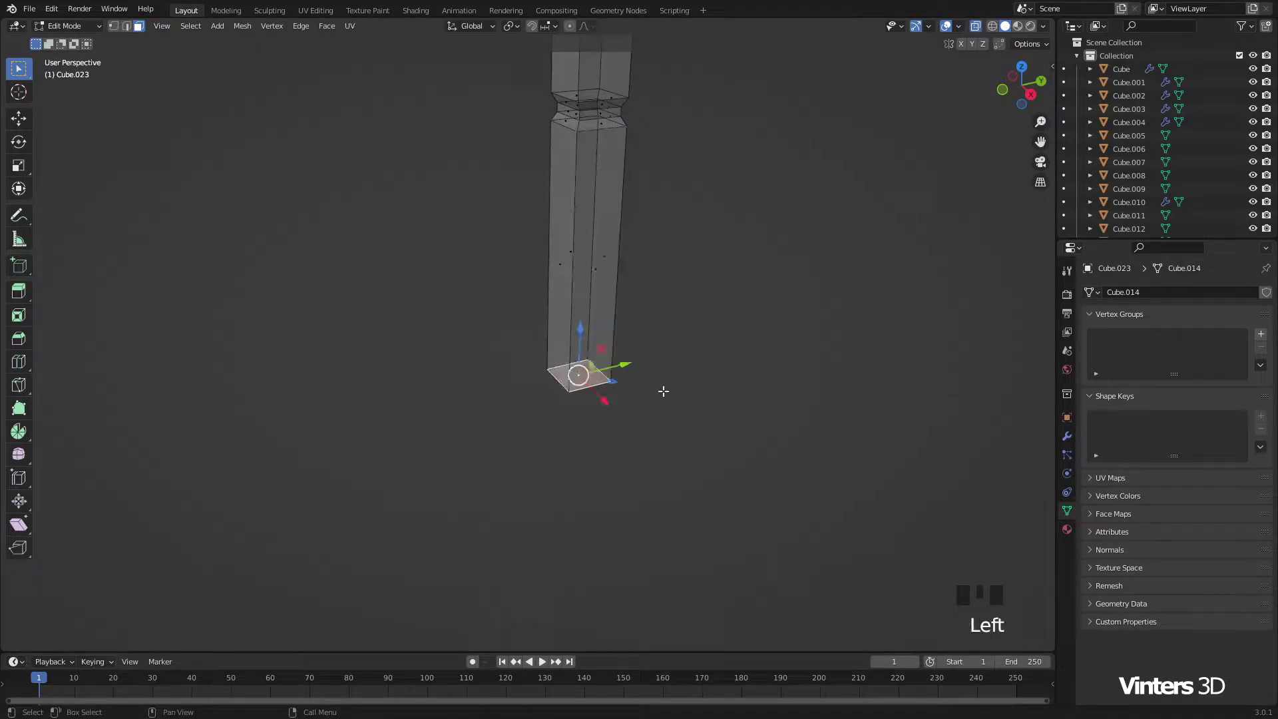
key(KP_Decimal)
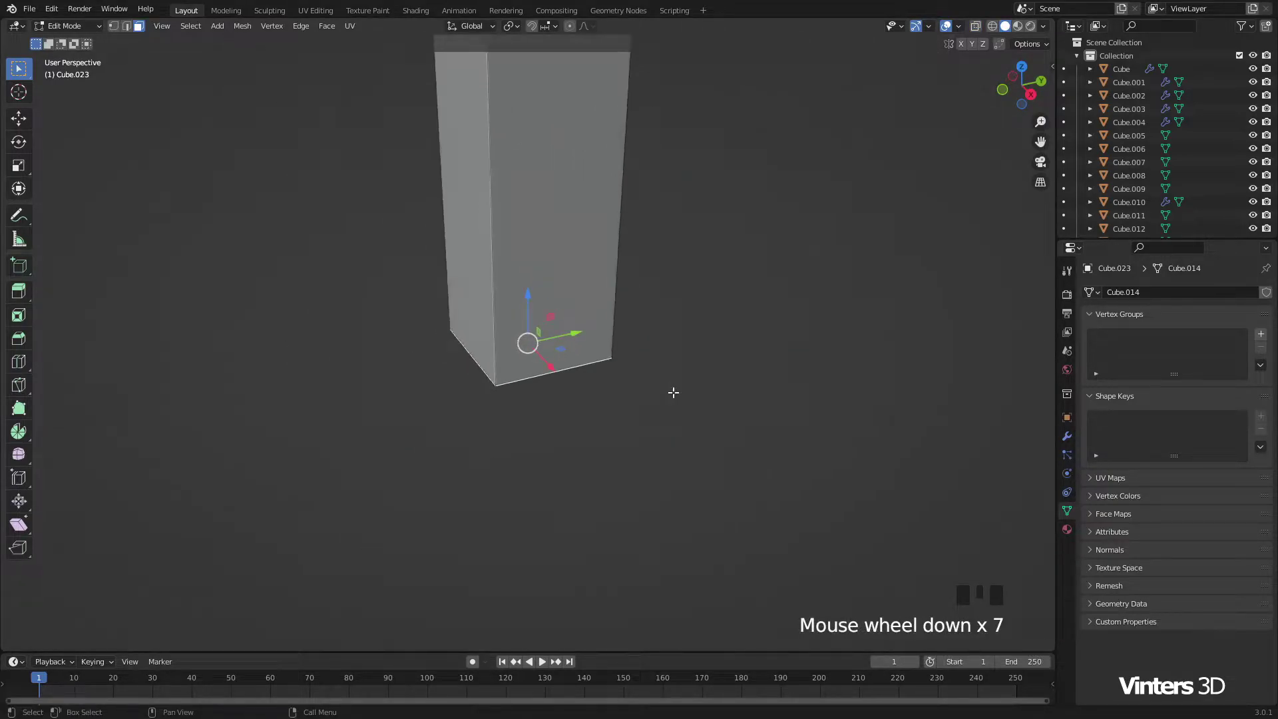
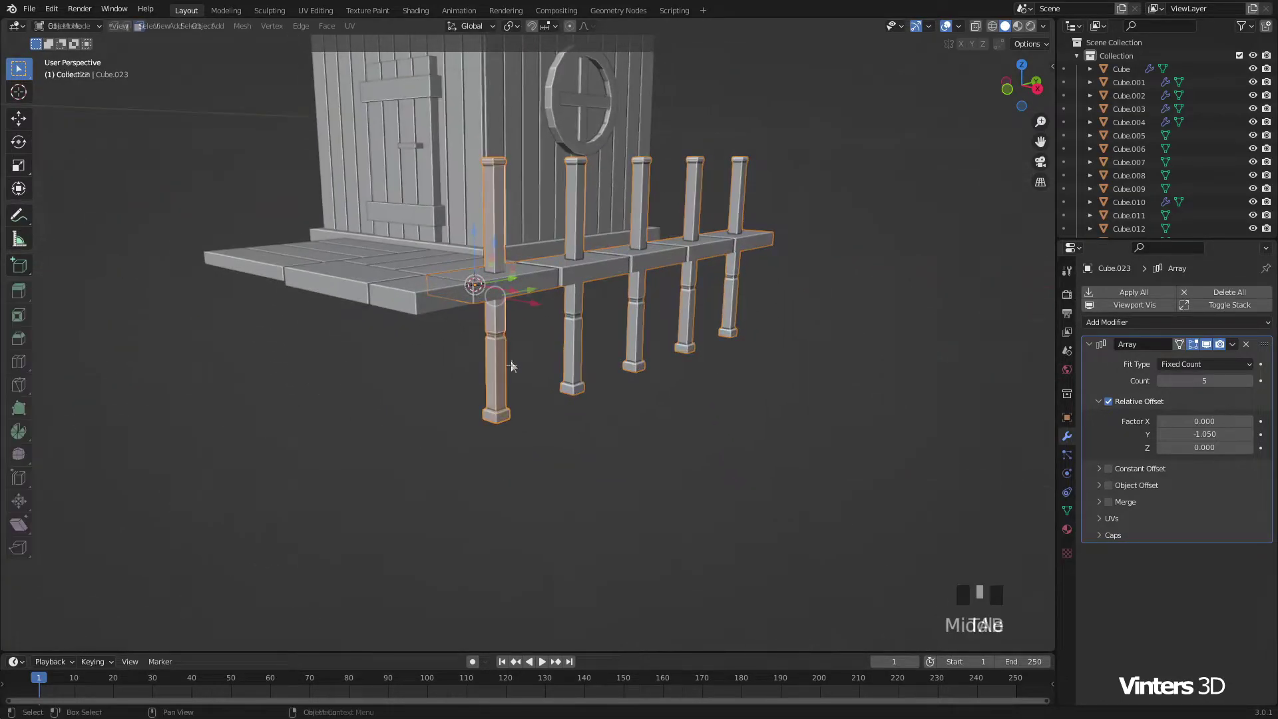
Step: Set the post's Array count to 5 so the row lines the porch's side edge
scroll(up, 3)
Step: Scale the post's foot block up to about 1.26 times its size
scroll(up, 3)
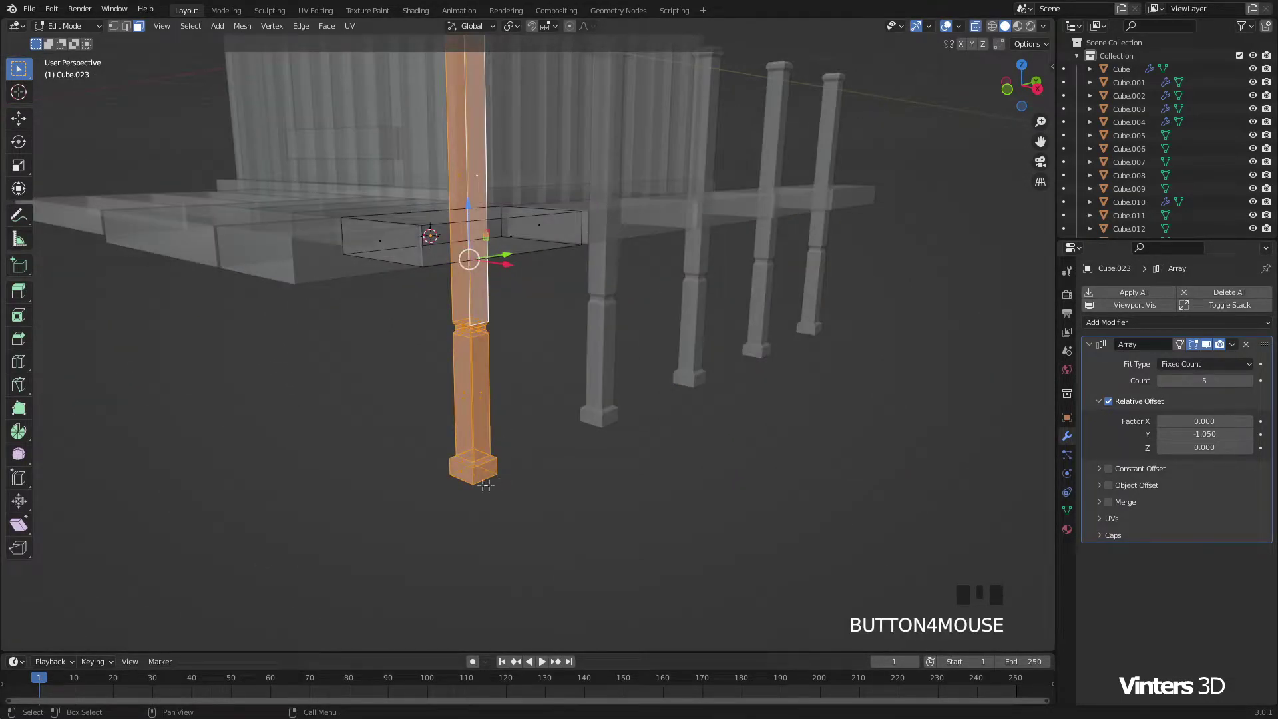
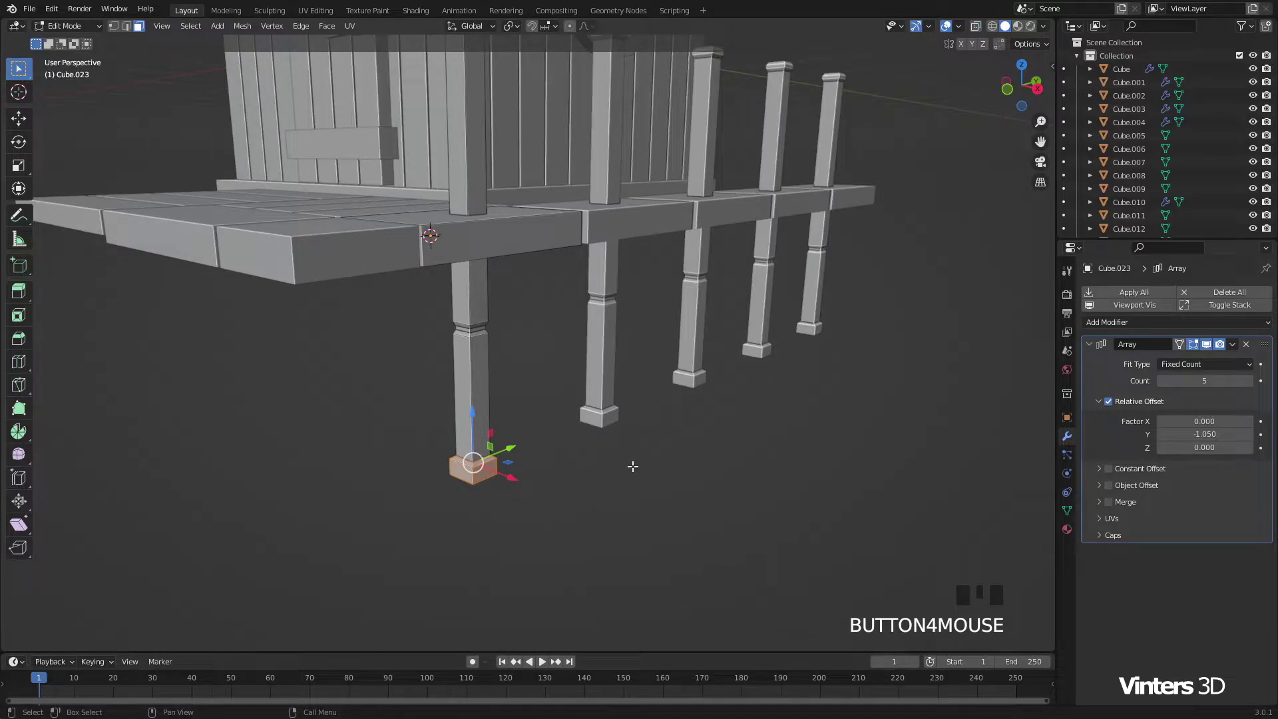
key(s)
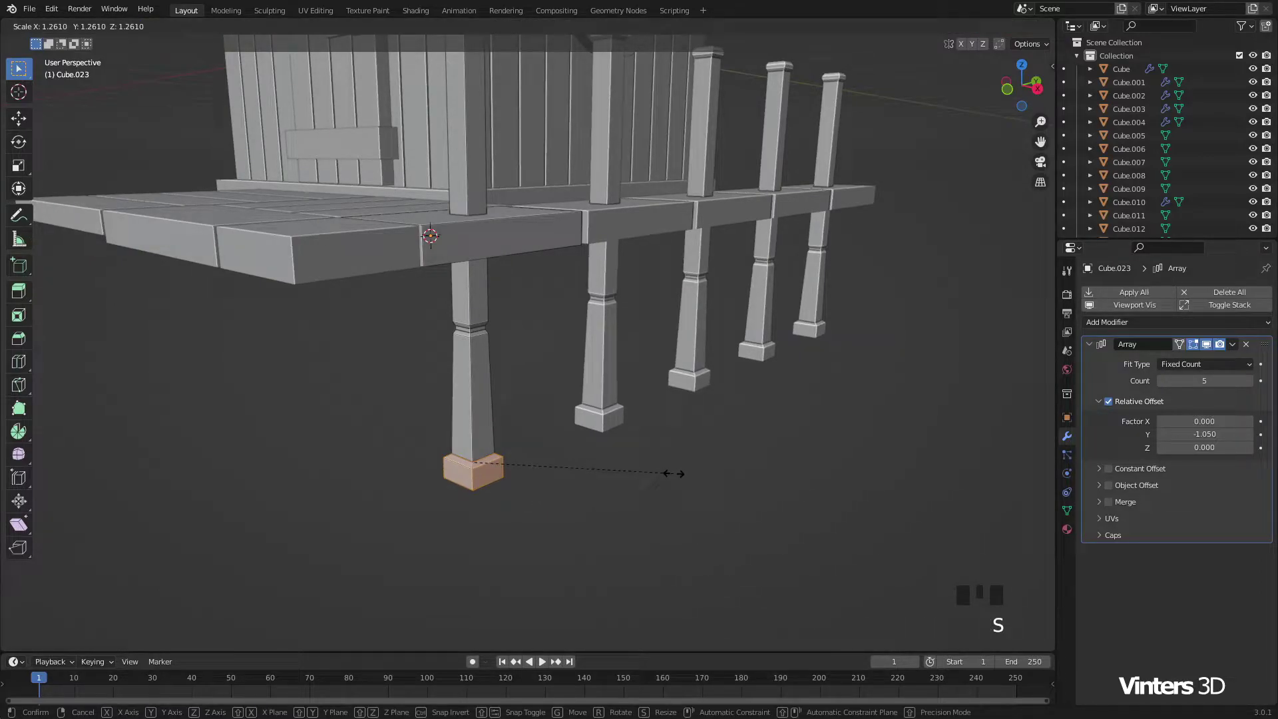
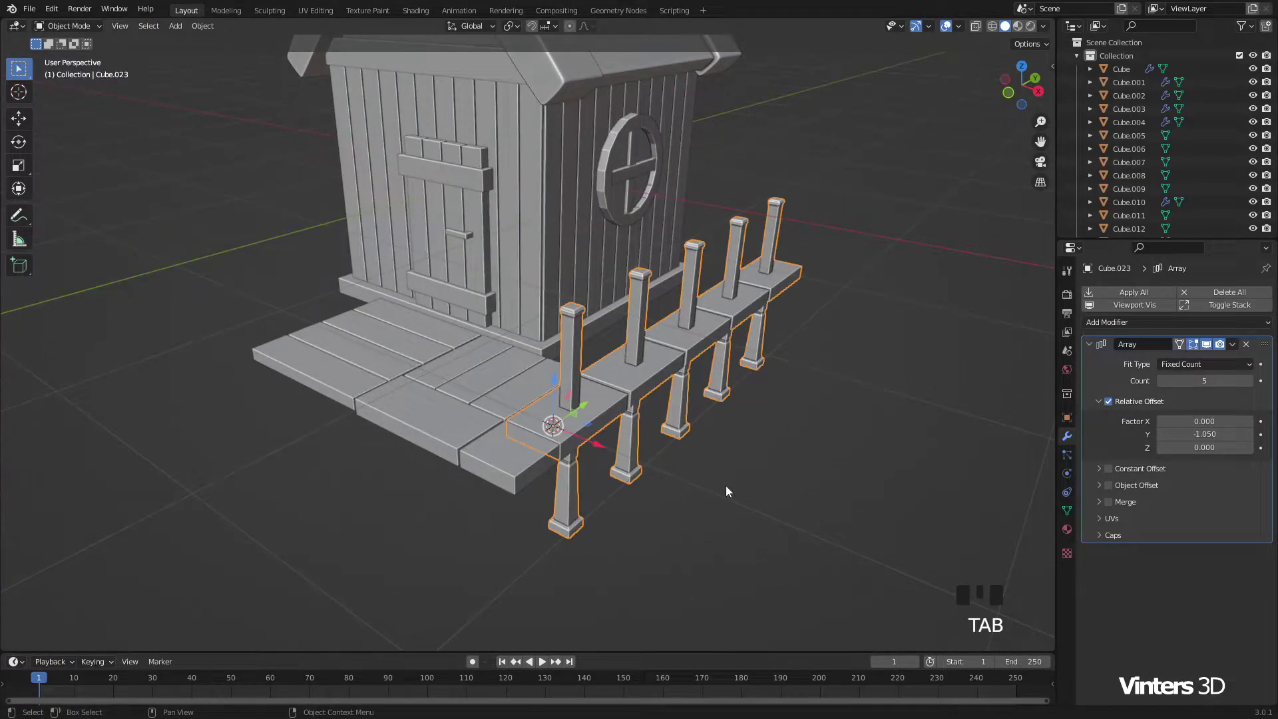
Step: Select a porch plank and bring the posted side of the porch into view
click(743, 510)
drag(600, 415, 852, 416)
drag(852, 417, 720, 428)
drag(720, 429, 597, 393)
scroll(up, 3)
scroll(up, 3)
drag(573, 346, 614, 367)
drag(614, 367, 498, 402)
drag(498, 403, 713, 414)
drag(713, 414, 612, 392)
scroll(down, 3)
drag(689, 402, 604, 399)
Step: Make three linked plank copies along Y, placing each beneath the next post
key(alt+d)
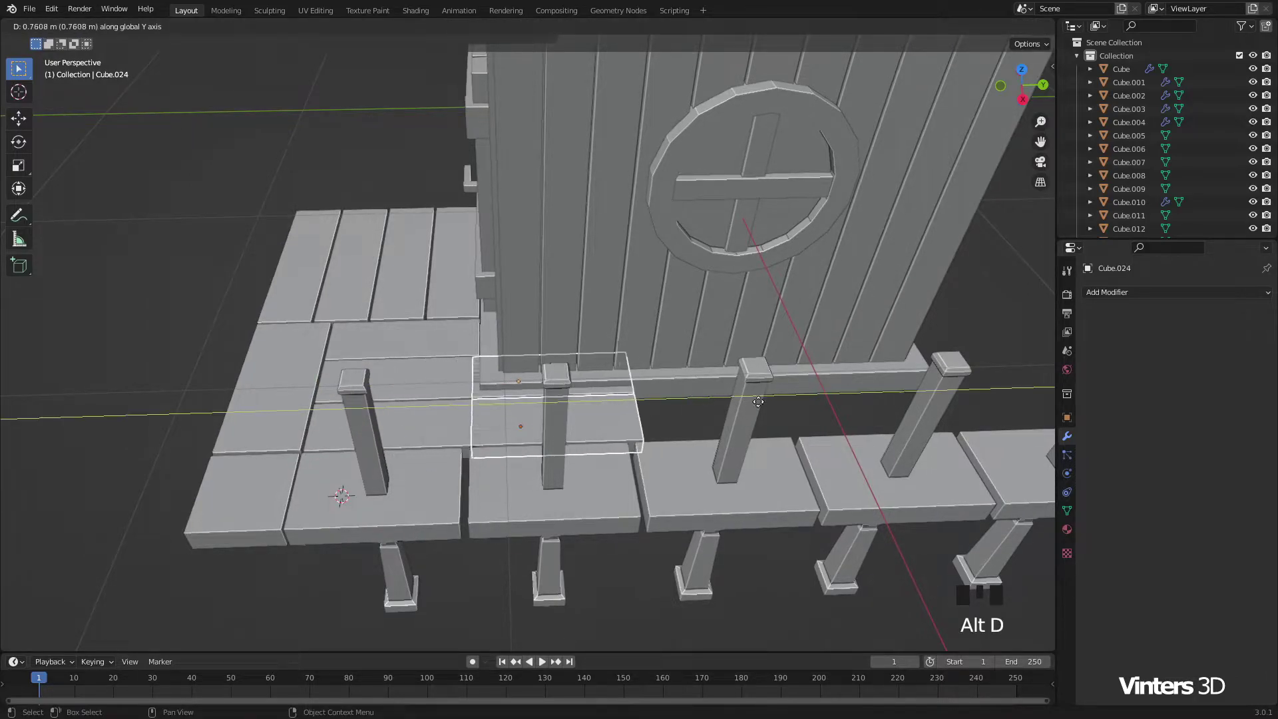
scroll(up, 3)
drag(748, 406, 620, 412)
key(alt+d)
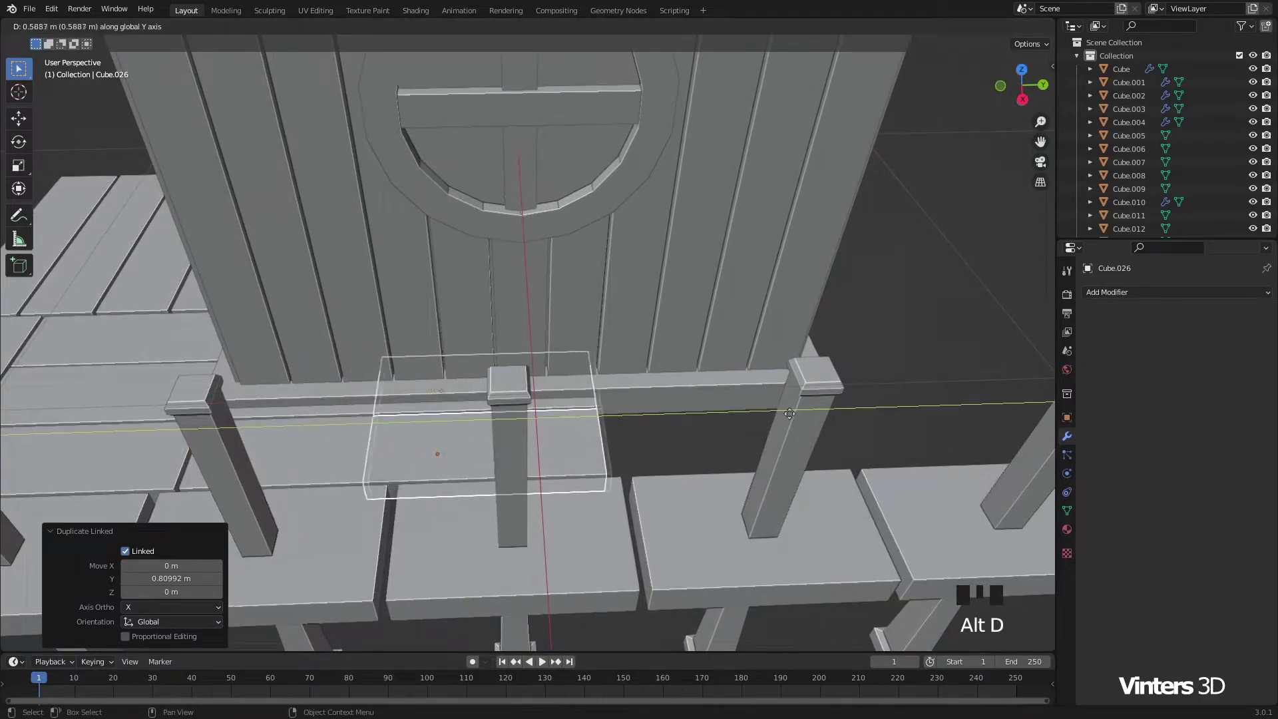
drag(835, 430, 624, 435)
key(alt+d)
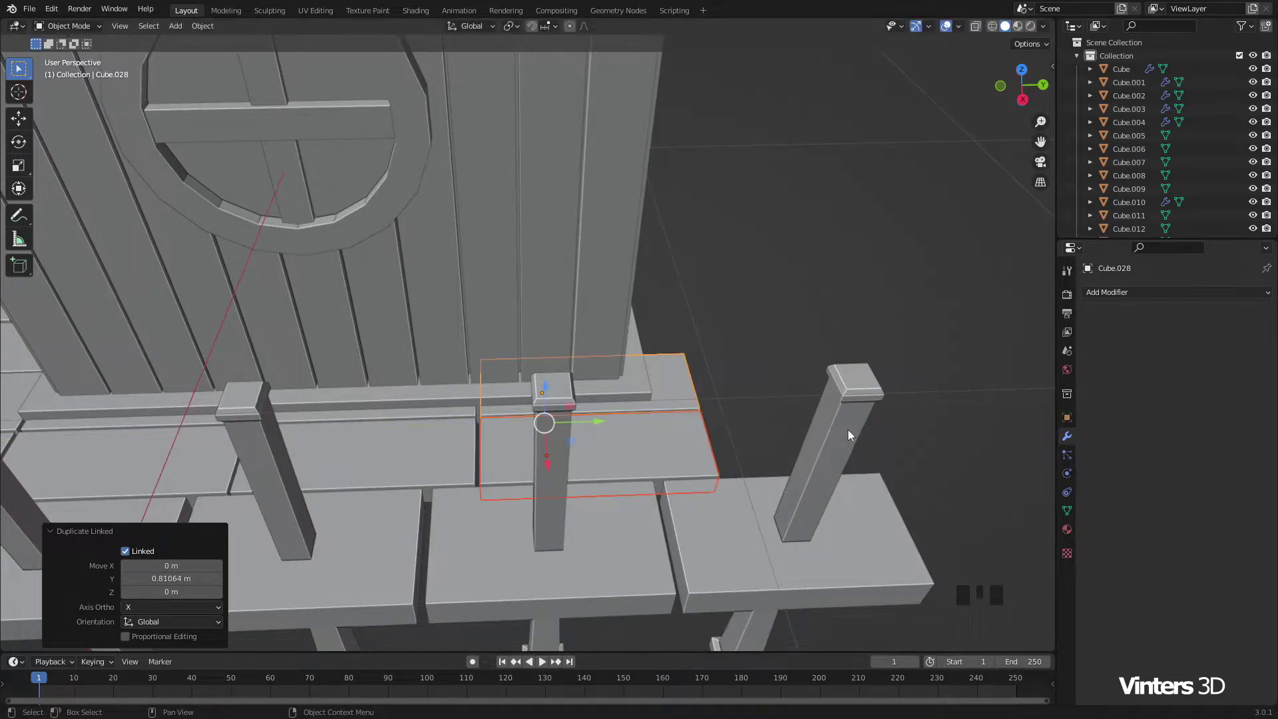
click(774, 325)
Step: Orbit back out over the porch and select the front porch plank
scroll(down, 3)
drag(516, 400, 669, 355)
scroll(down, 3)
drag(680, 394, 537, 482)
click(537, 481)
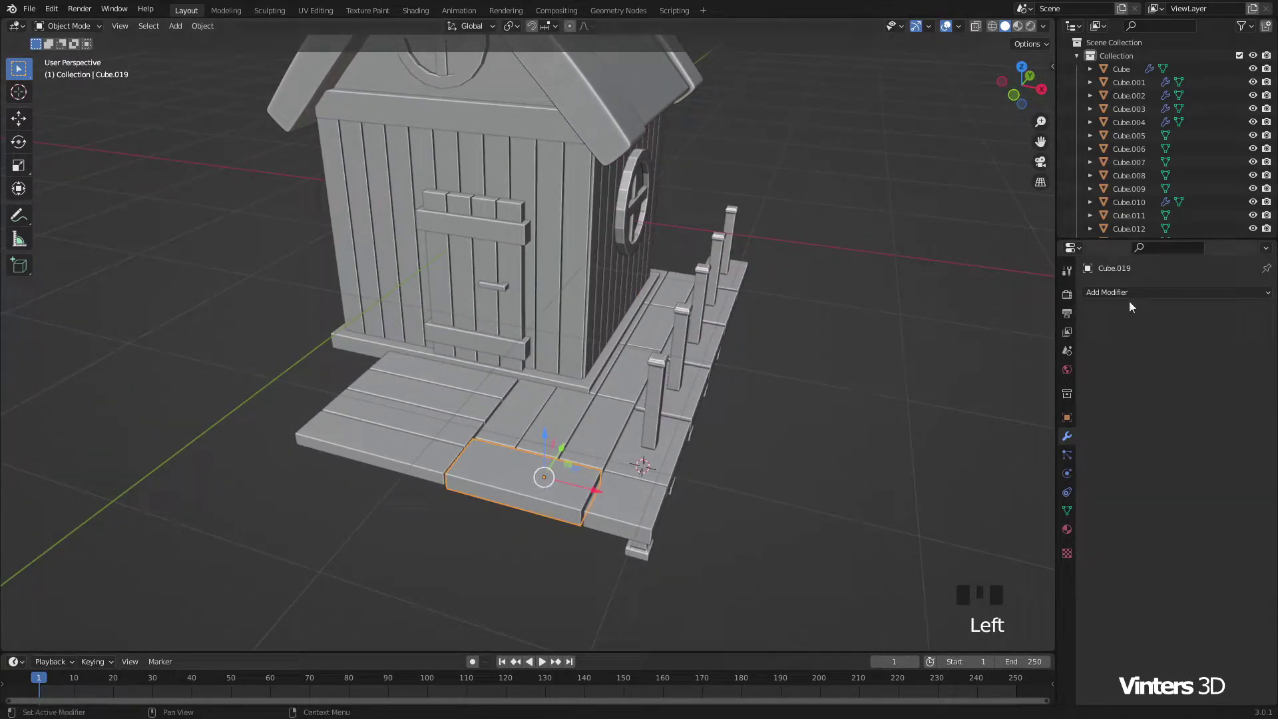
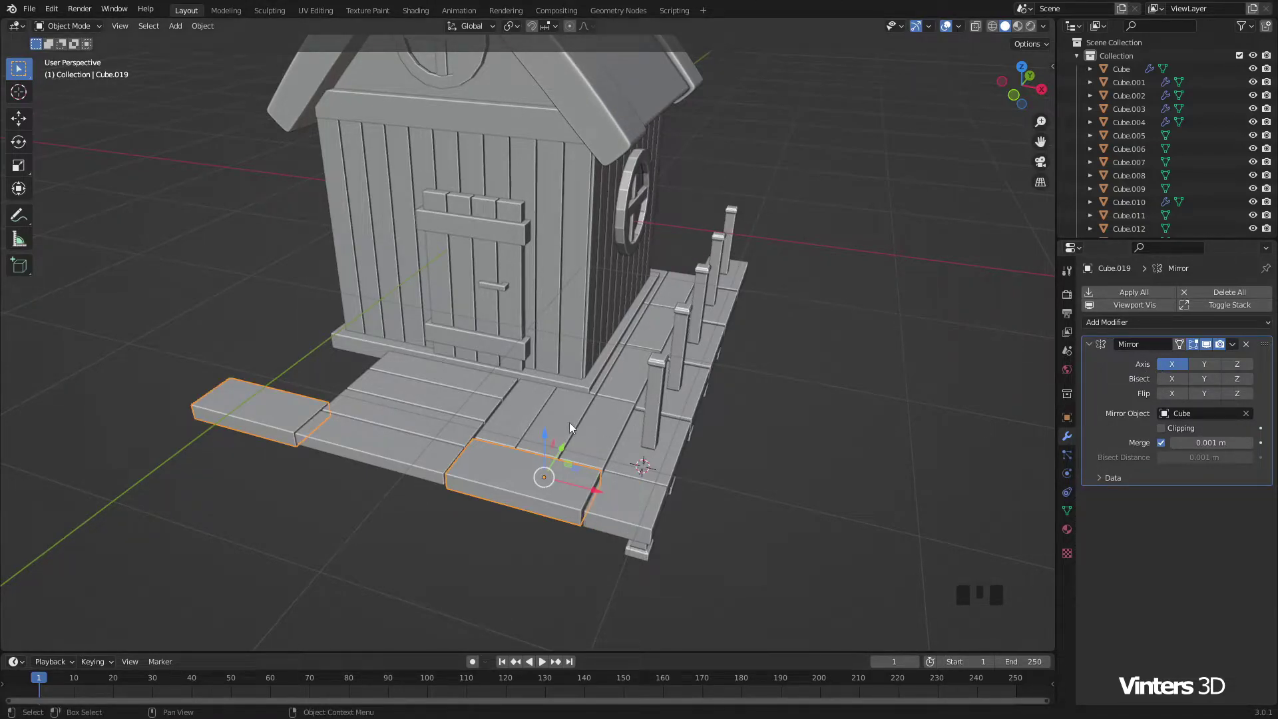
Step: Add all the porch planks, including the side strip beneath the posts, to the selection
scroll(up, 3)
drag(532, 429, 639, 449)
click(654, 378)
click(675, 329)
click(700, 276)
click(686, 283)
click(660, 333)
click(653, 340)
click(654, 340)
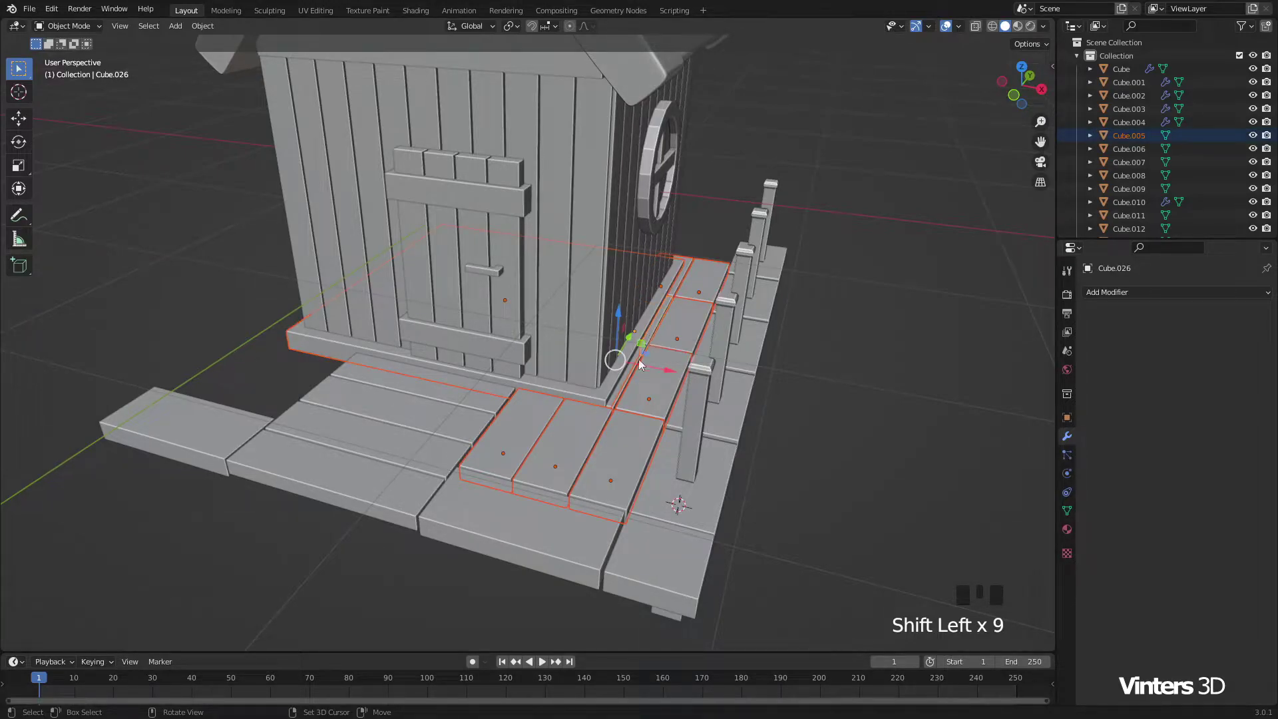
click(273, 298)
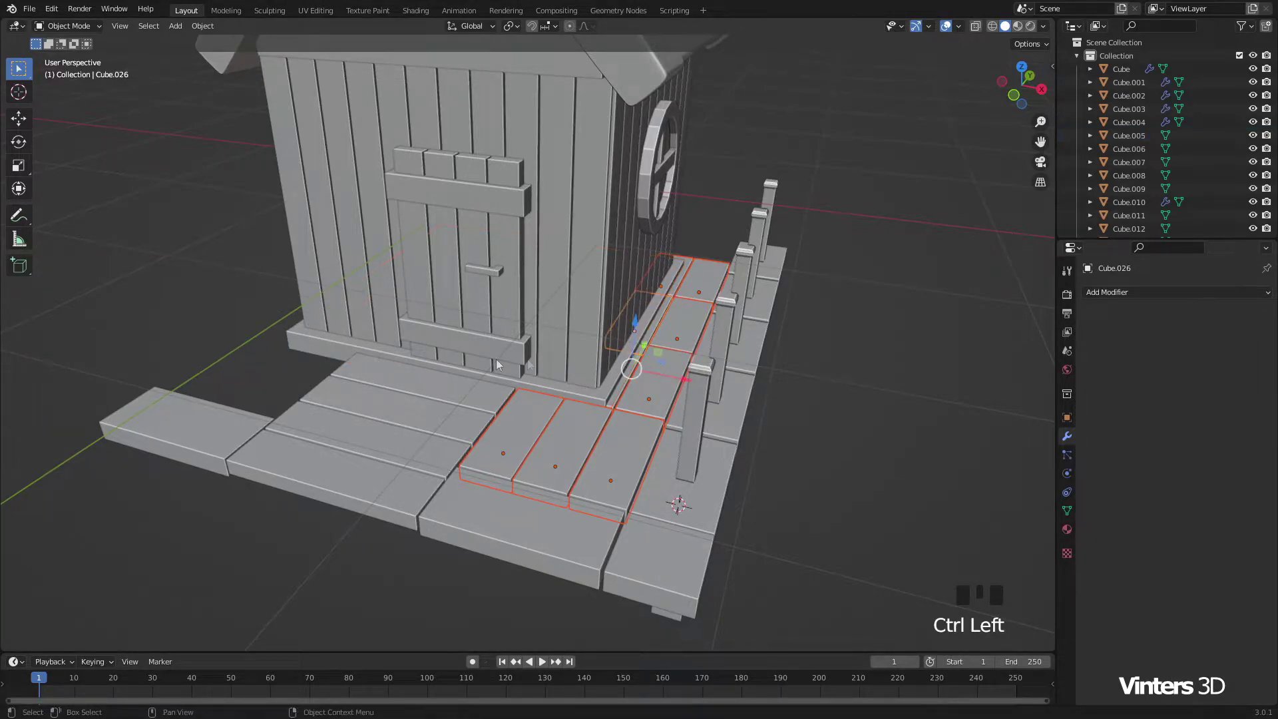
scroll(up, 3)
click(731, 456)
Step: Bring up the Link/Transfer Data options (Ctrl+L) for the selected planks
scroll(up, 3)
scroll(down, 3)
scroll(down, 3)
drag(553, 500, 676, 452)
middle_click(656, 476)
drag(410, 475, 446, 461)
drag(447, 462, 558, 443)
key(ctrl+l)
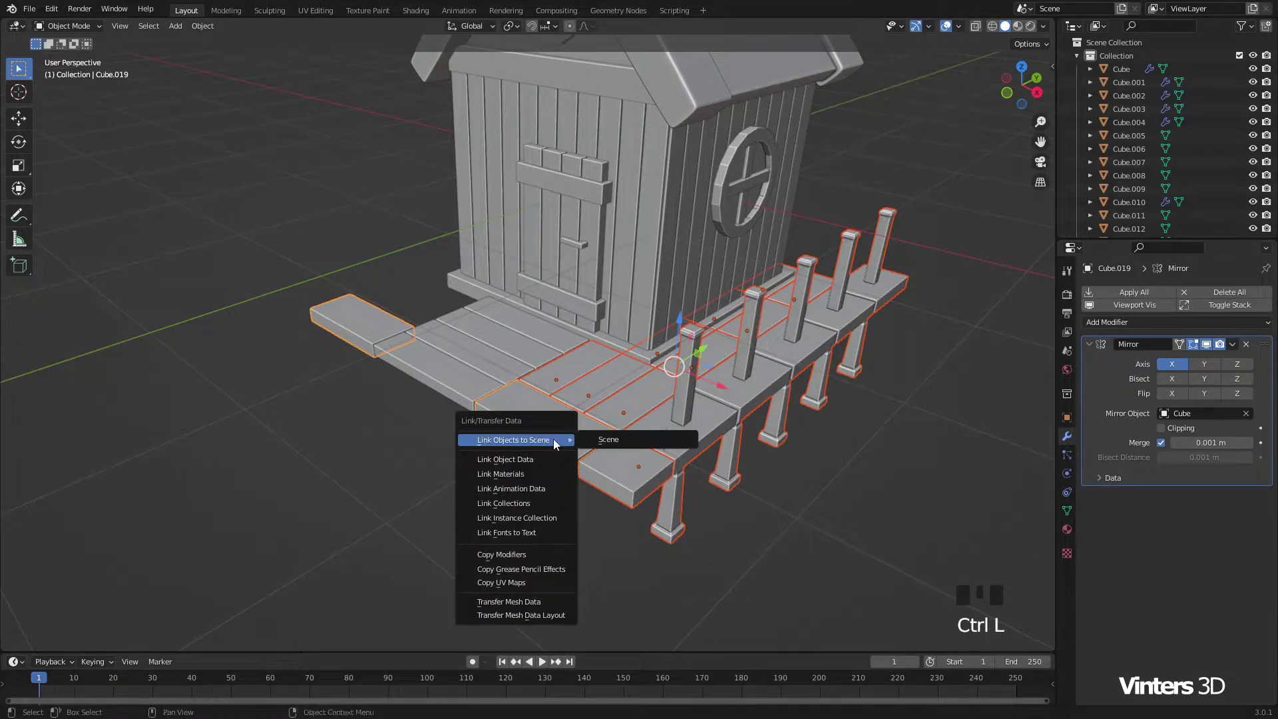
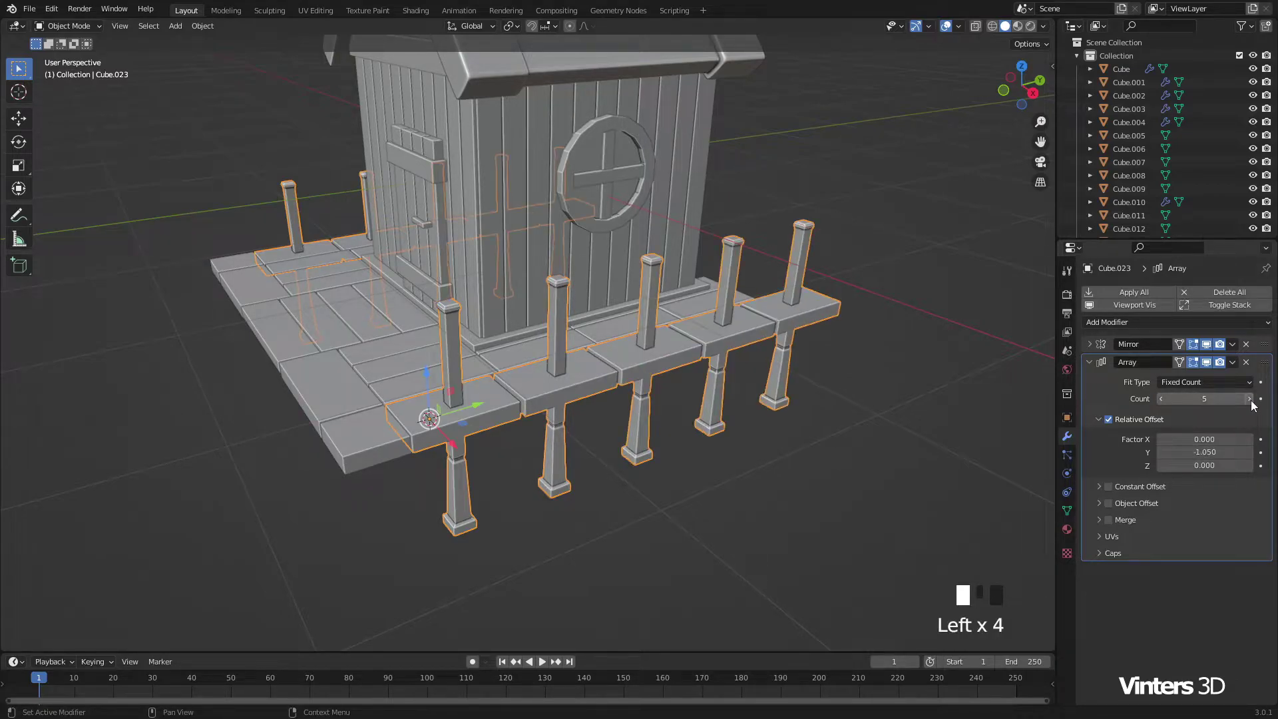
Step: Slide a linked copy of a porch plank along the porch side to sit beside the house wall
drag(862, 388, 886, 386)
click(886, 387)
scroll(down, 3)
drag(758, 369, 778, 424)
scroll(up, 3)
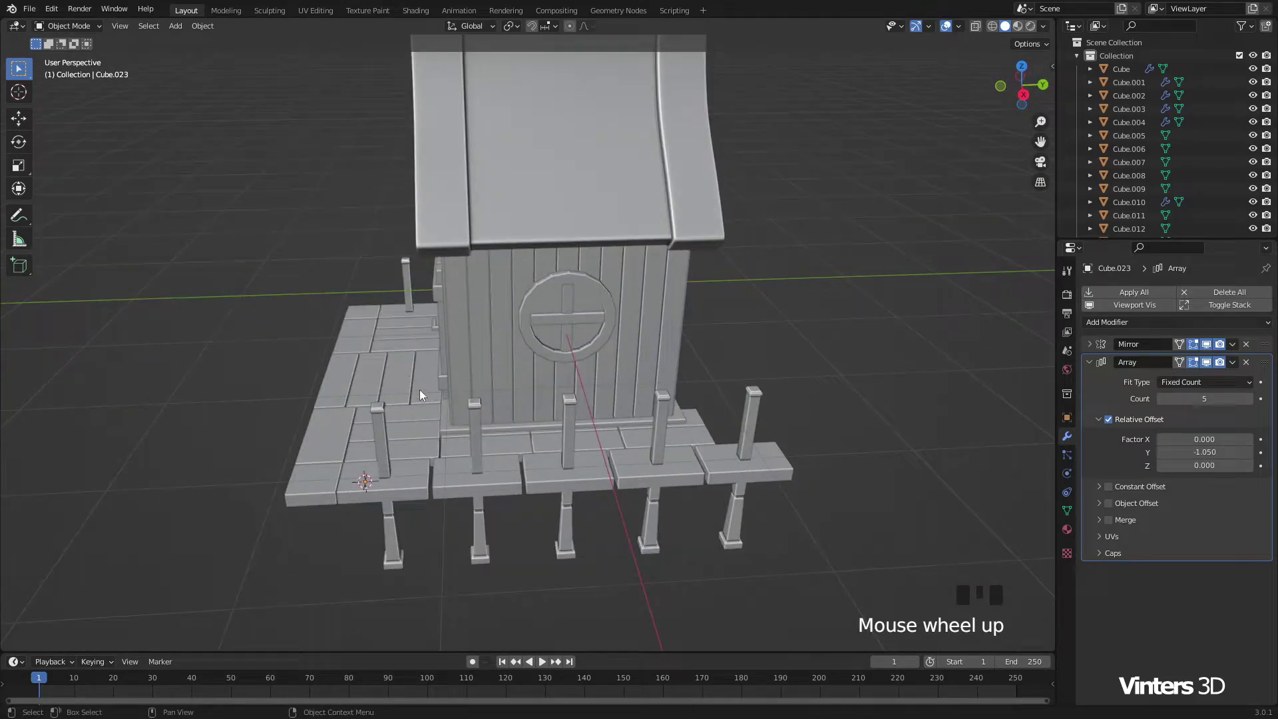
click(426, 396)
drag(696, 387, 585, 371)
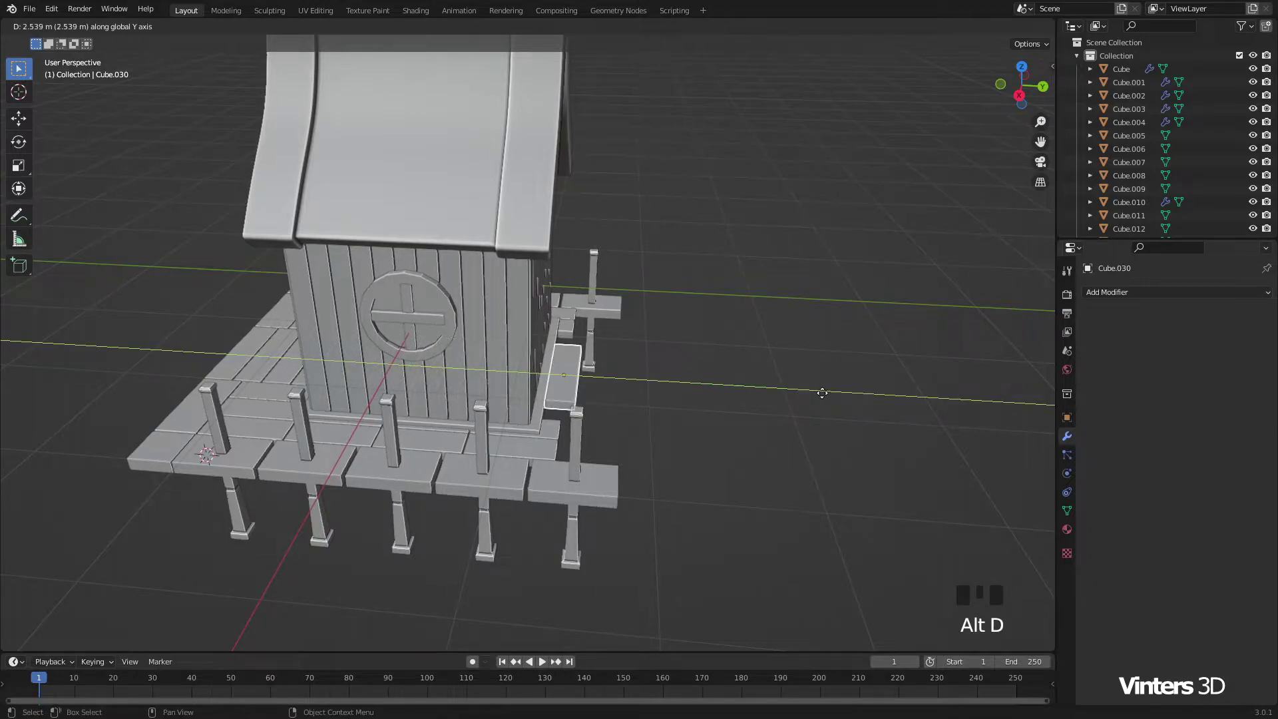
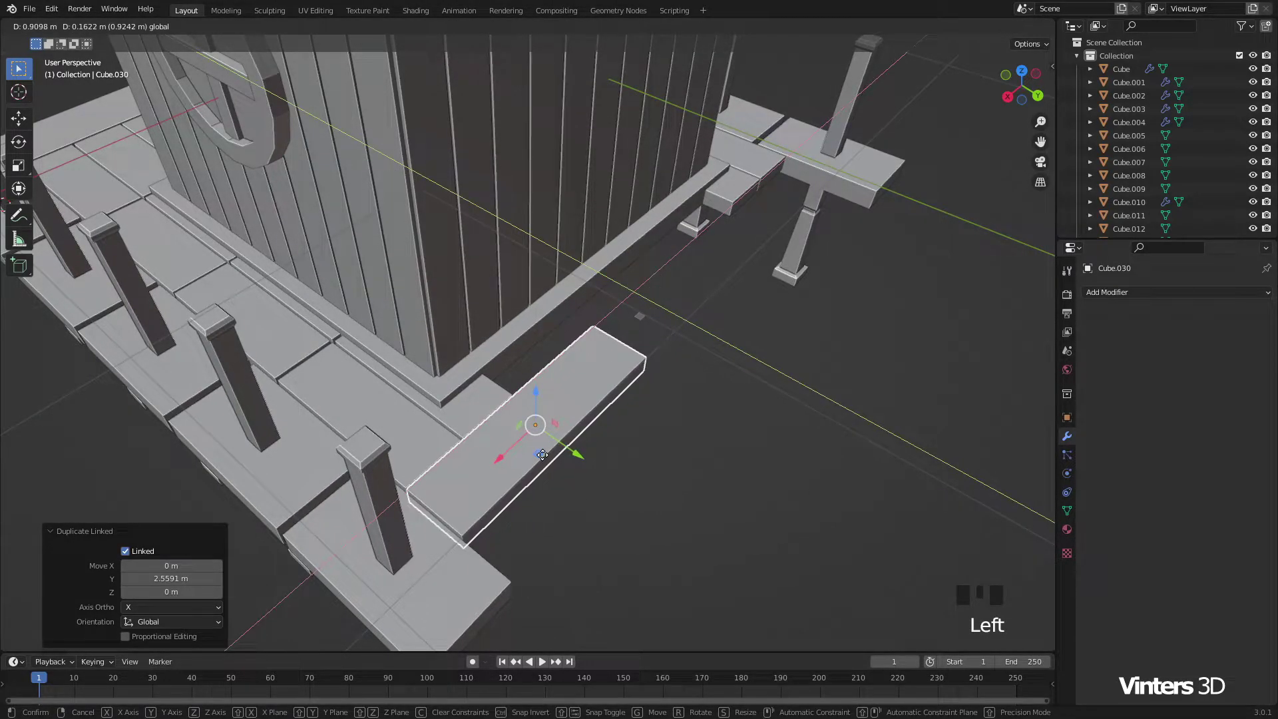
drag(626, 365, 666, 355)
Step: Duplicate another plank (Alt+D) and position it in the gap along the side wall
scroll(up, 3)
scroll(up, 3)
drag(633, 388, 716, 371)
drag(716, 371, 742, 365)
key(alt+d)
scroll(down, 3)
drag(748, 343, 488, 363)
Step: Select the new planks with the mirrored plank as the active object
click(487, 364)
click(582, 388)
click(598, 424)
click(536, 349)
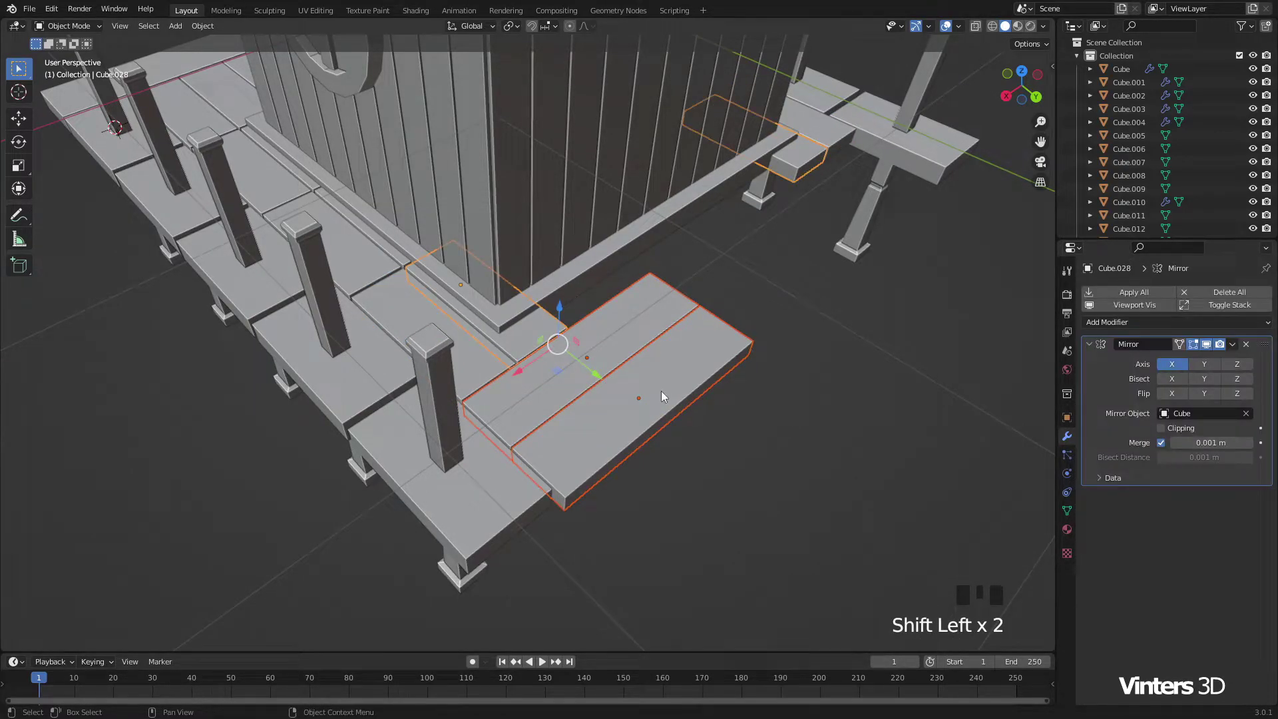
Step: Copy the Mirror modifier onto the selected planks, duplicate a plank into the strip and enable Clipping
key(ctrl+l)
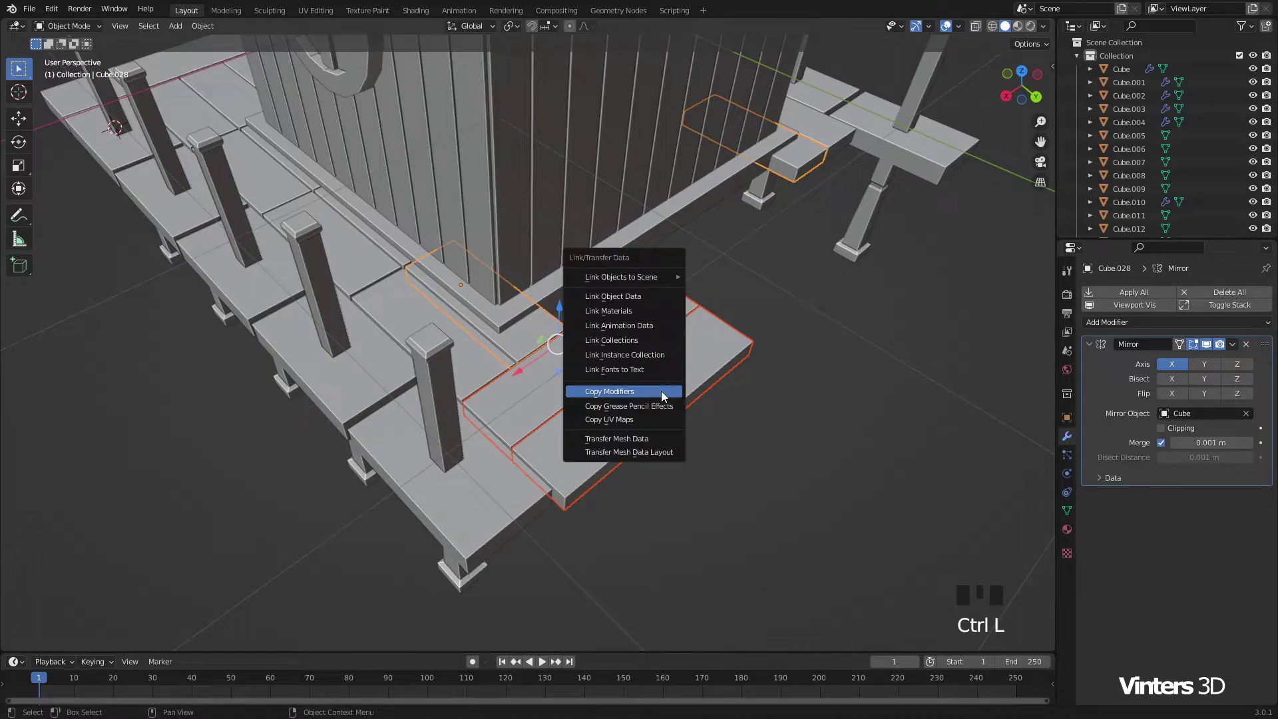
drag(819, 372, 801, 366)
drag(800, 365, 506, 371)
drag(506, 371, 539, 370)
scroll(up, 3)
drag(524, 425, 583, 398)
key(shift+d)
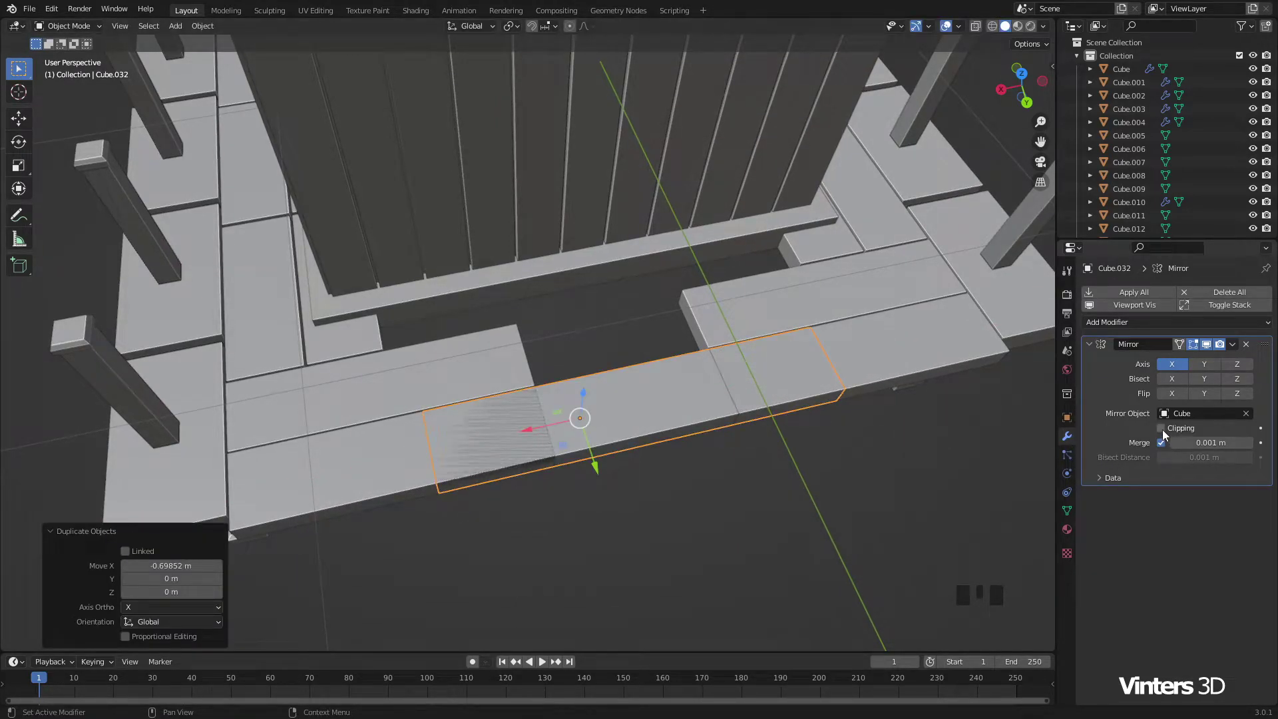
click(1167, 434)
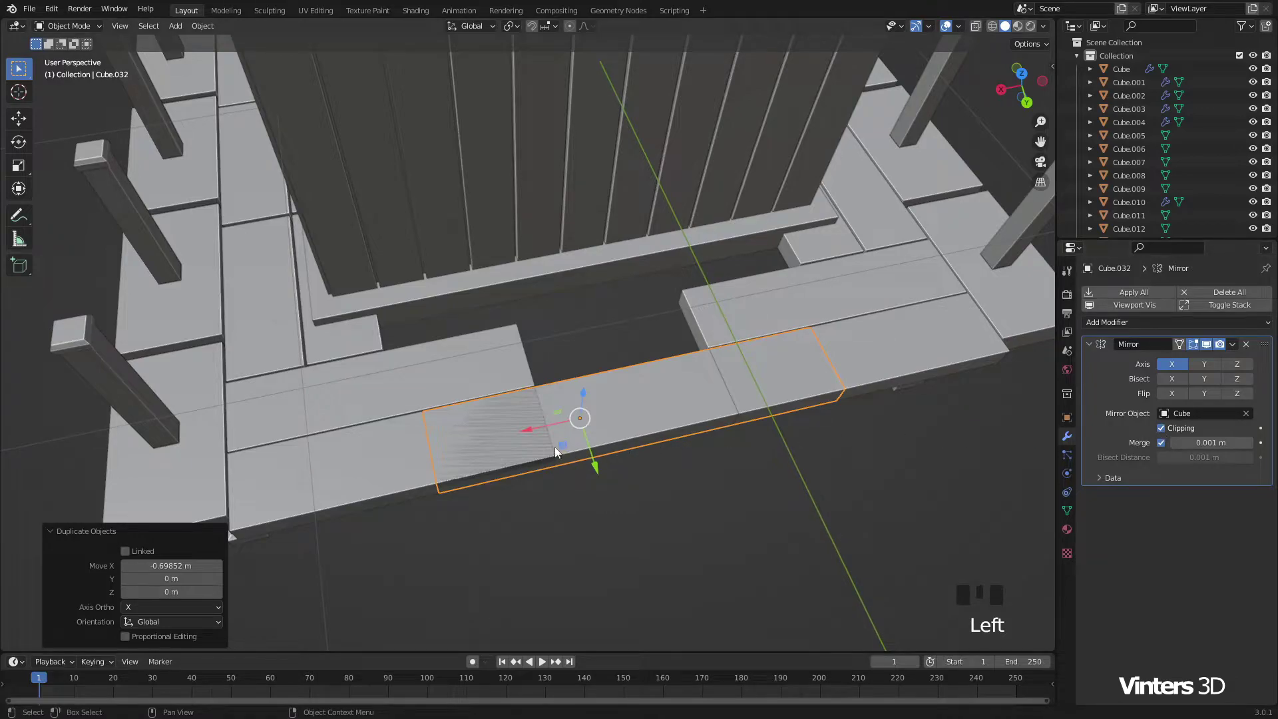
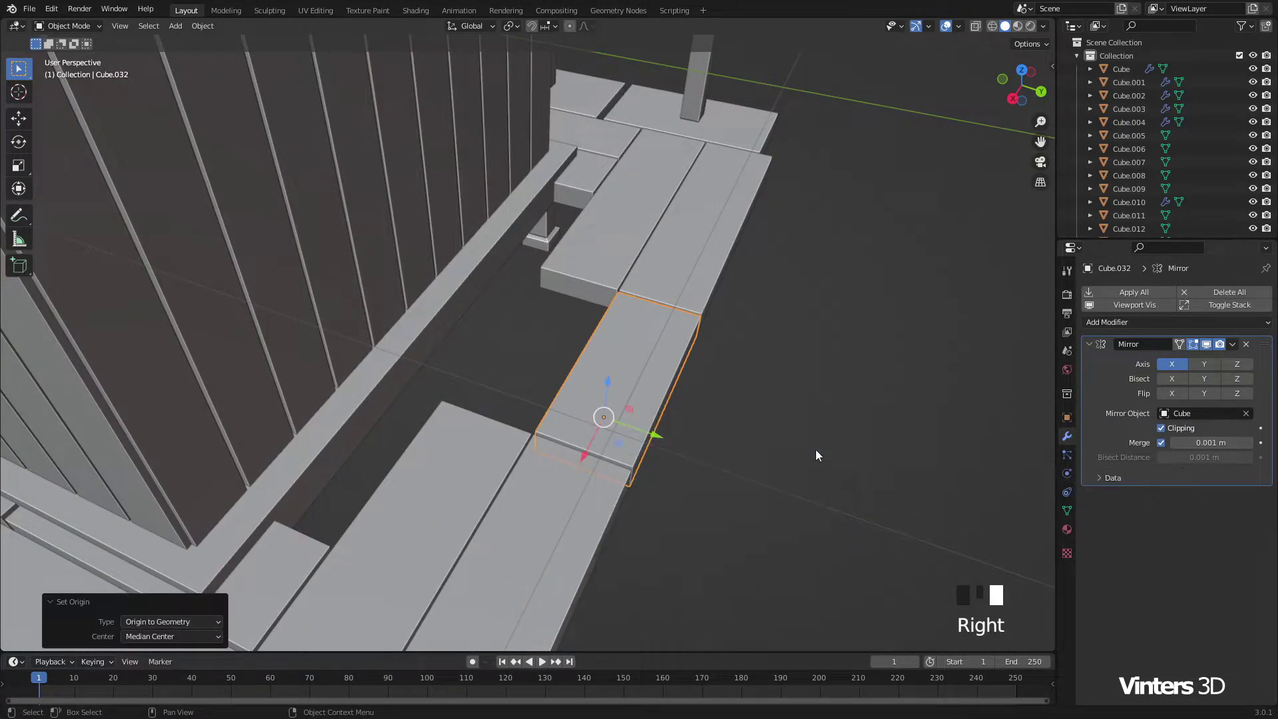
Step: Duplicate more short plank pieces to finish the mirrored strip beside the house wall
drag(749, 452, 763, 460)
key(alt+d)
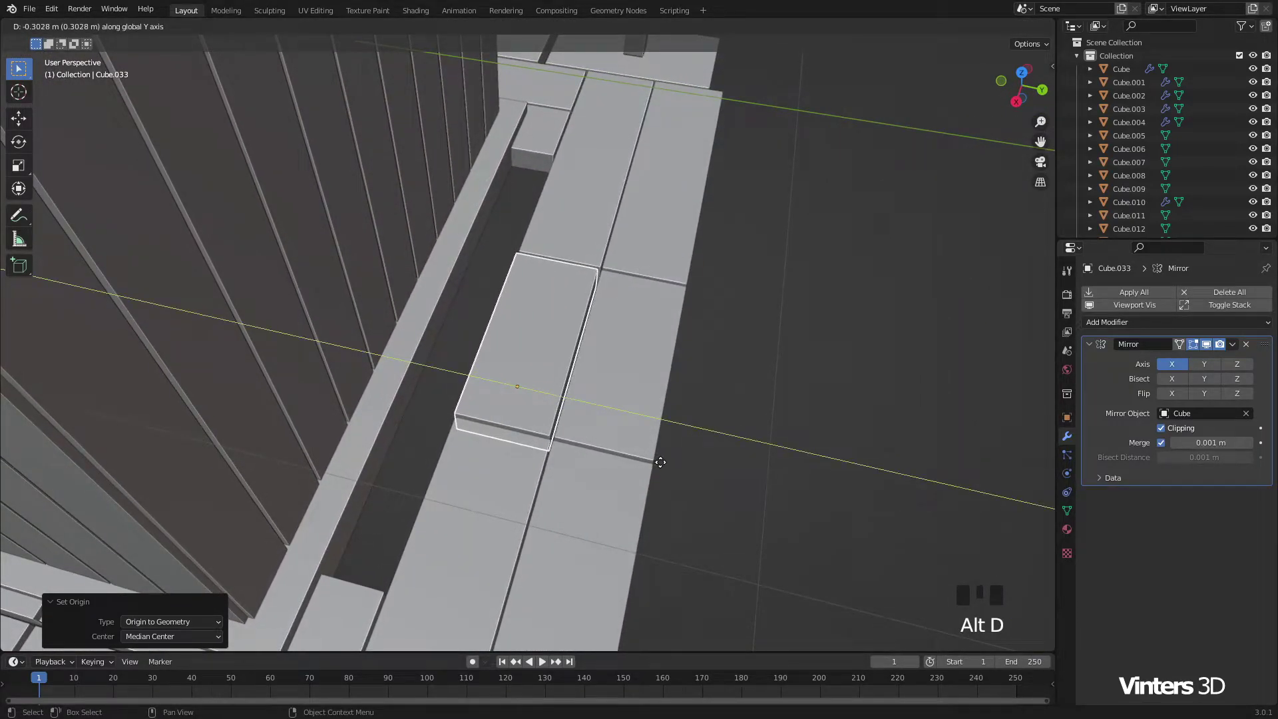
click(751, 420)
scroll(down, 3)
scroll(down, 3)
drag(571, 445, 457, 431)
scroll(up, 3)
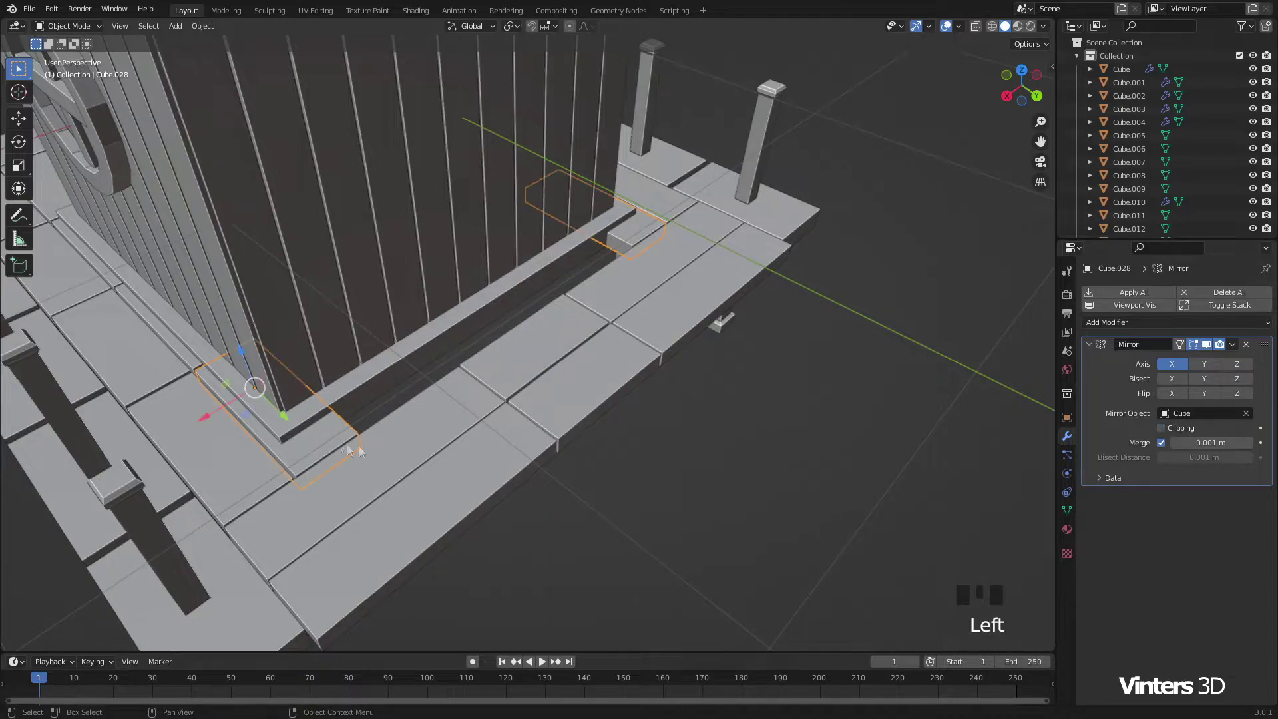
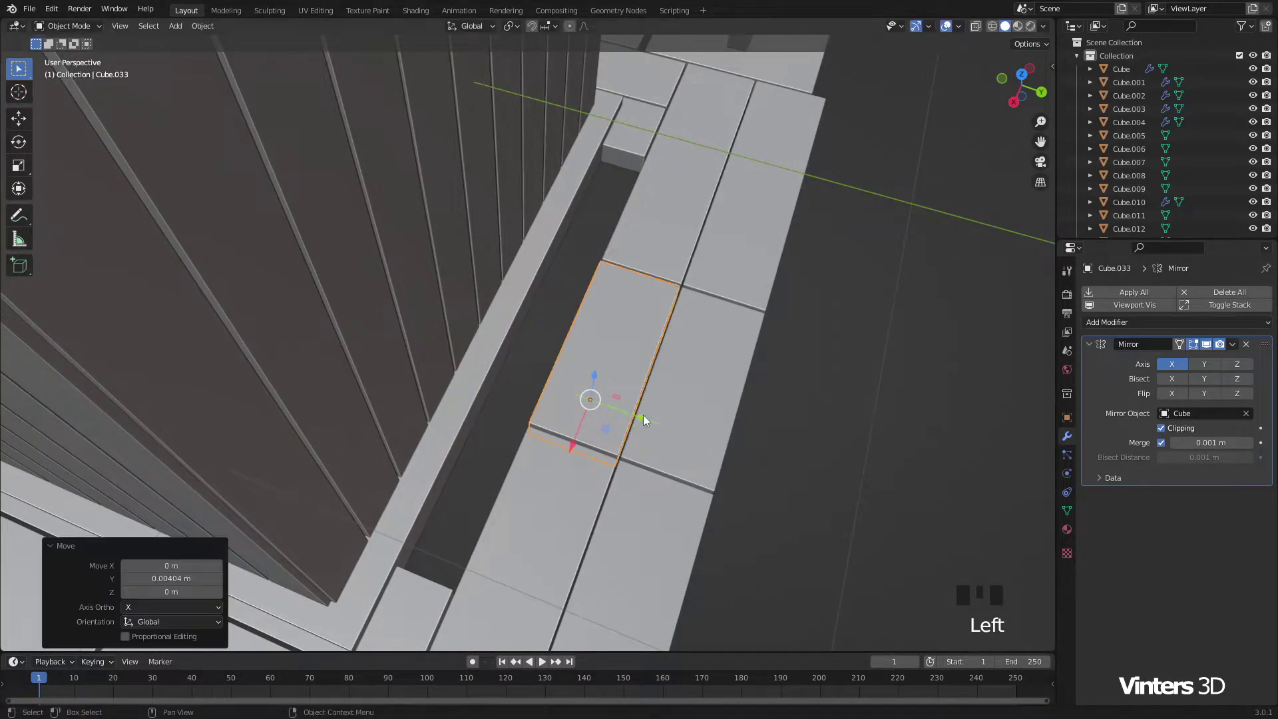
key(shift+d)
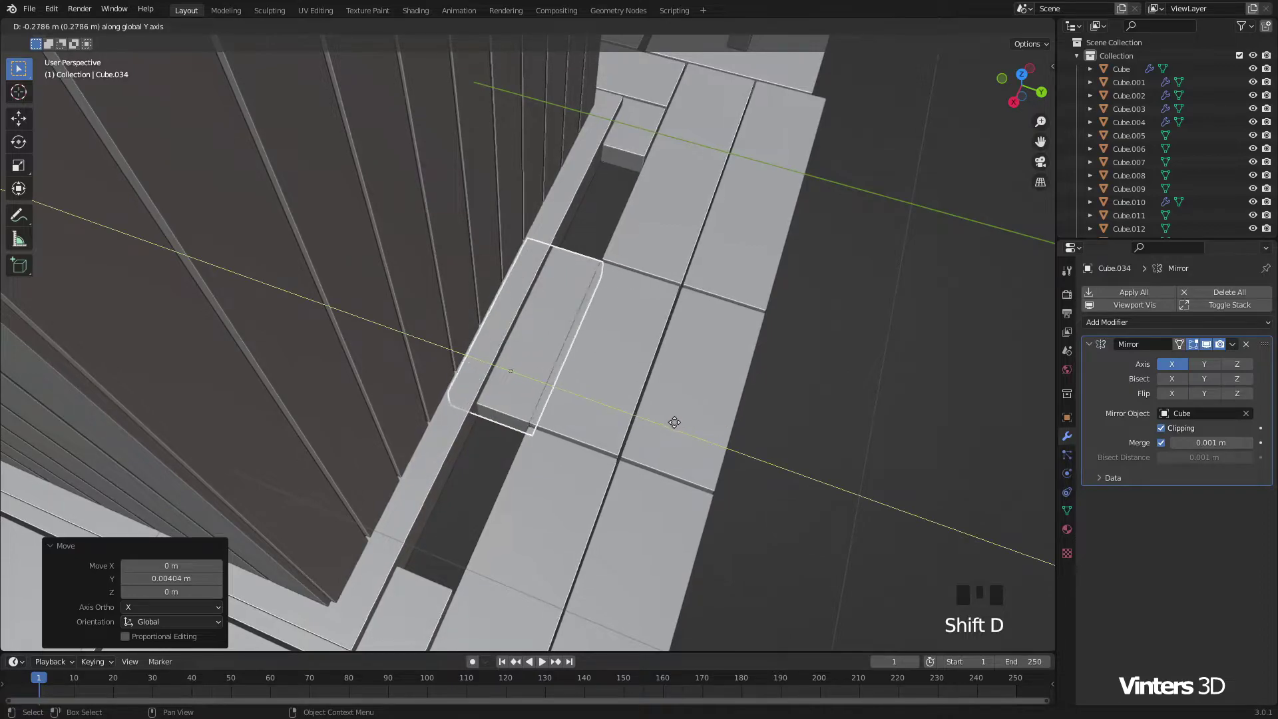
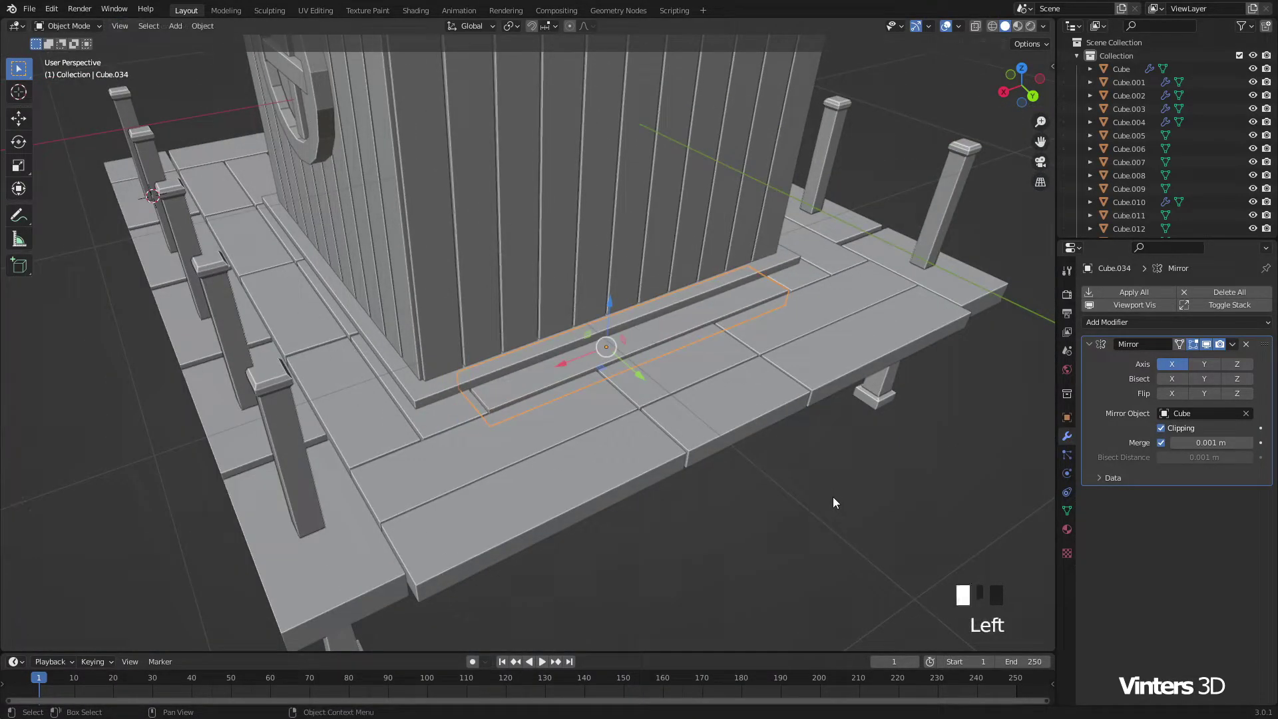
Step: Orbit out over the whole porch and in toward the front porch planks
scroll(down, 3)
drag(457, 407, 652, 376)
scroll(down, 3)
drag(587, 415, 633, 416)
scroll(down, 3)
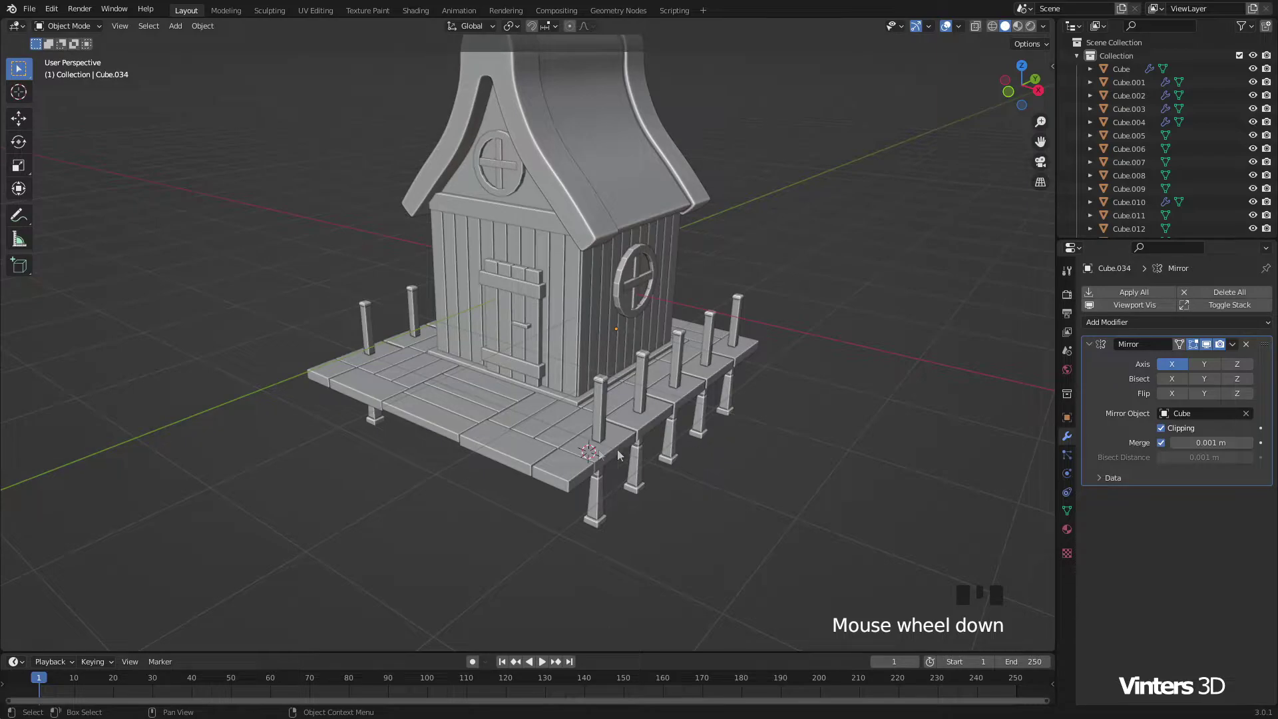
scroll(down, 3)
scroll(up, 3)
drag(543, 455, 541, 404)
scroll(down, 3)
drag(517, 387, 763, 343)
Step: Select two neighbouring front porch planks and sink them a few millimetres for variation
click(341, 386)
click(317, 340)
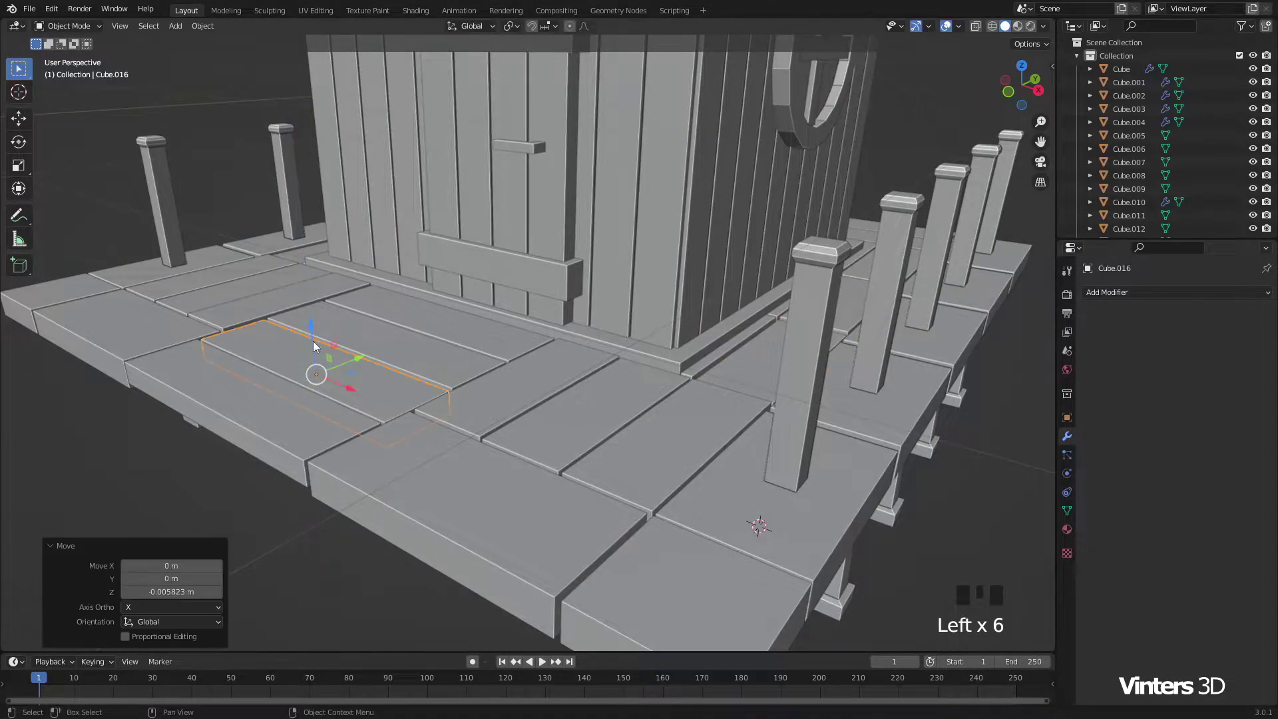
click(250, 408)
click(240, 361)
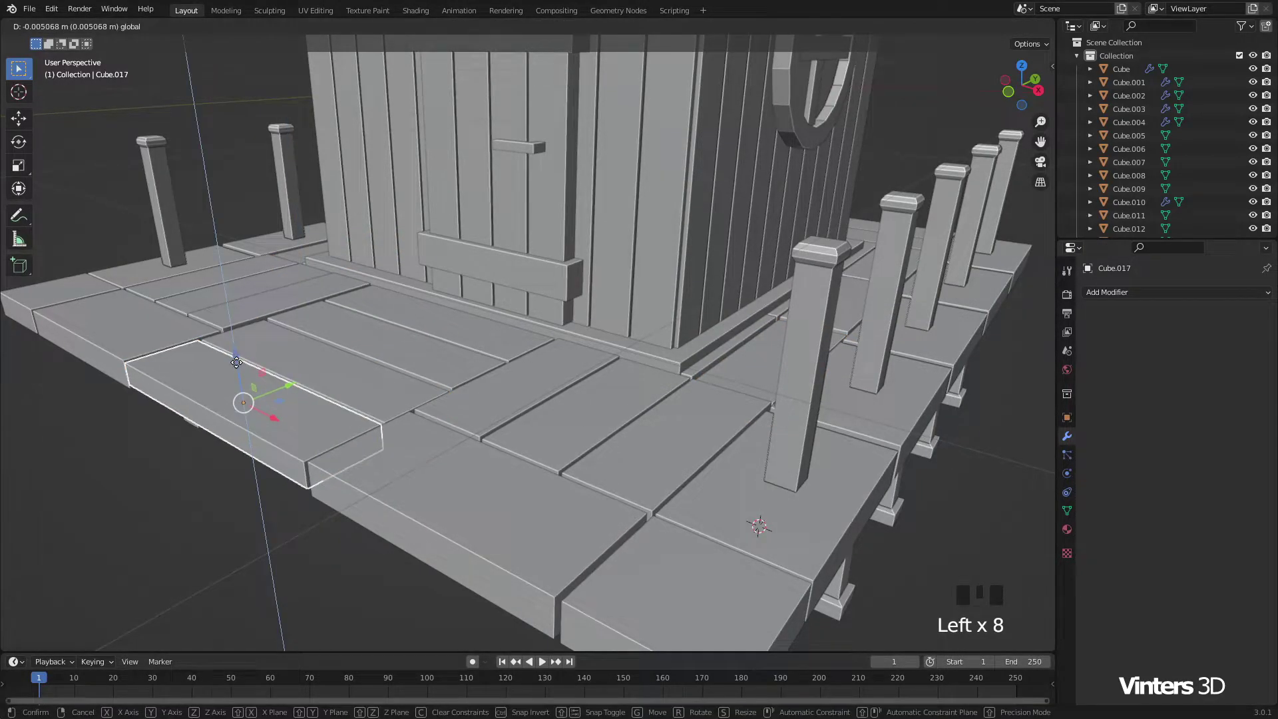
drag(182, 469, 455, 388)
Step: Orbit to view the porch's front edge where a plank copy will jut out
scroll(down, 3)
scroll(down, 3)
drag(498, 412, 443, 381)
drag(443, 380, 488, 410)
drag(489, 410, 577, 412)
scroll(up, 3)
scroll(up, 3)
Step: Duplicate a plank out past the porch front and stretch it along Y into a step tread
key(shift+d)
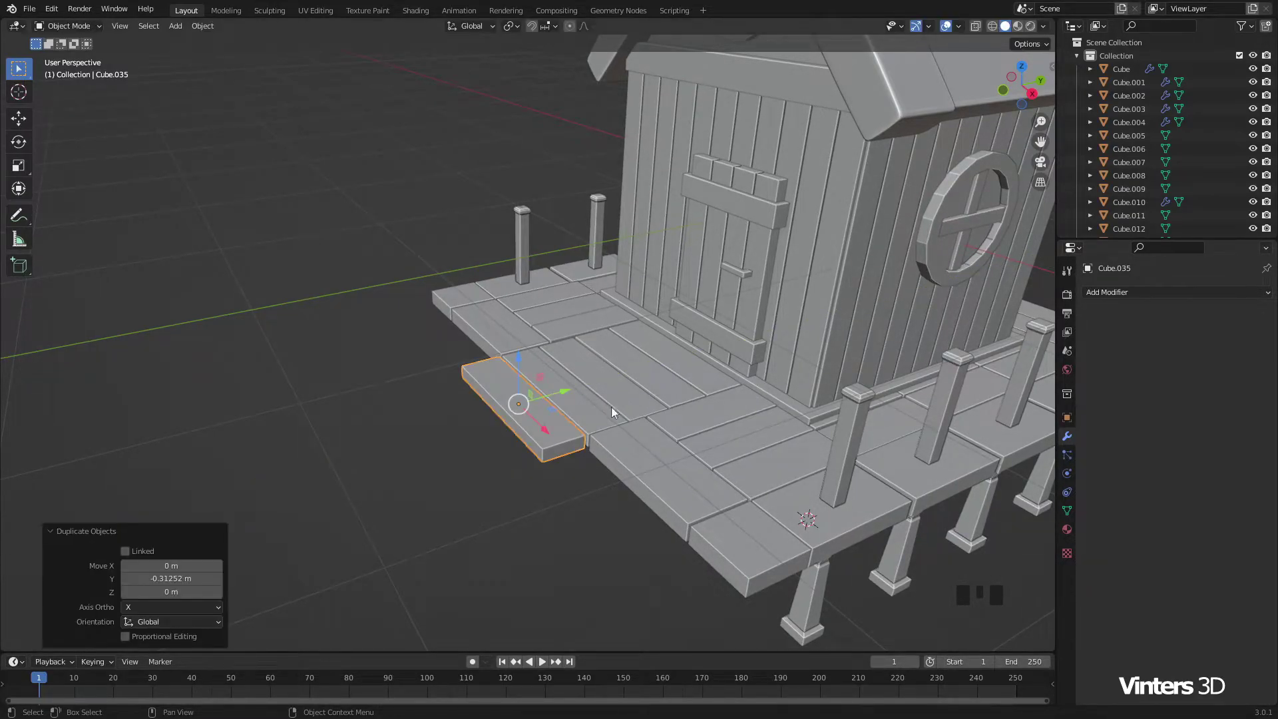
scroll(up, 3)
drag(608, 432, 734, 418)
key(s)
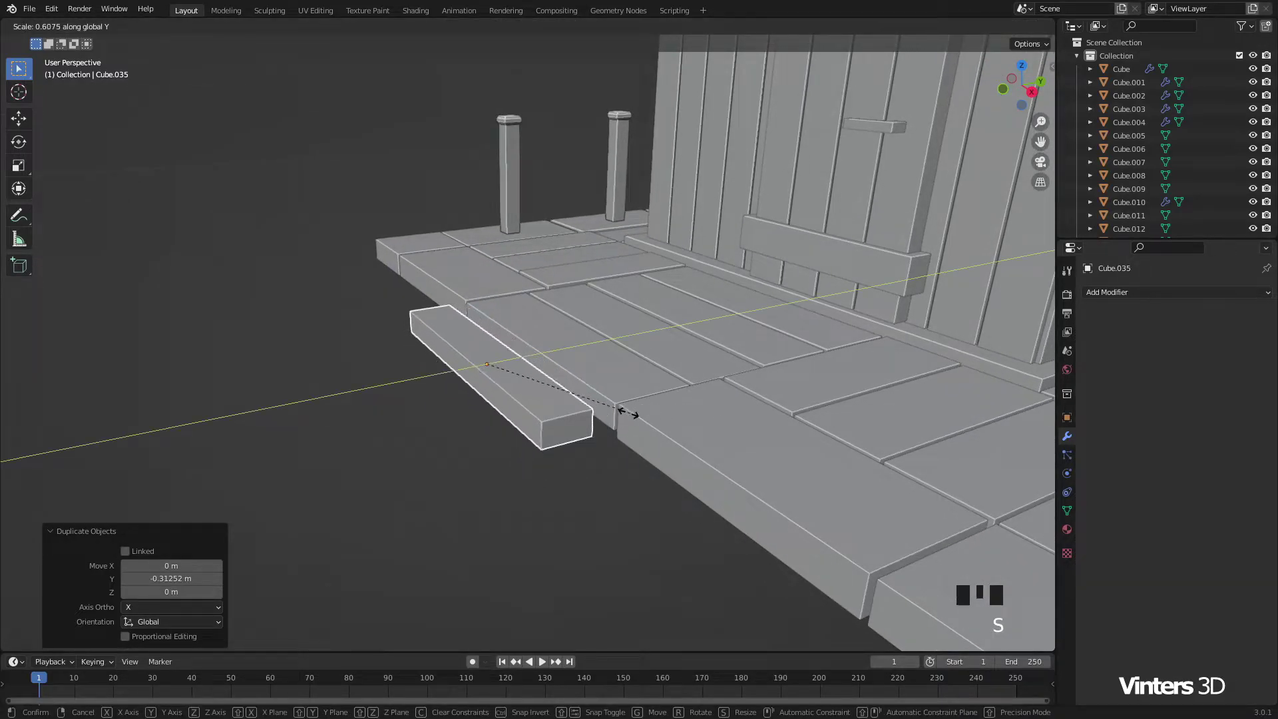
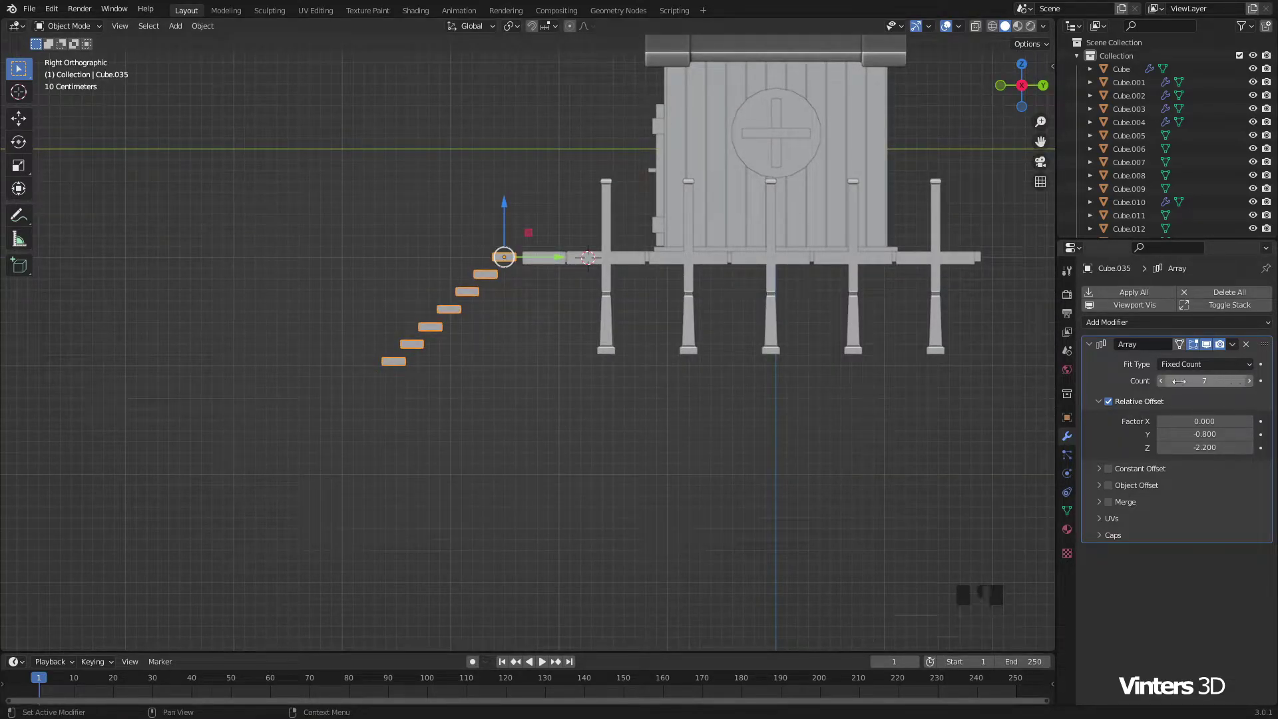
Step: Array the tread with relative offset Y -0.8, Z -2.2 and a count of six steps
drag(1169, 388, 500, 418)
drag(501, 418, 708, 450)
click(708, 450)
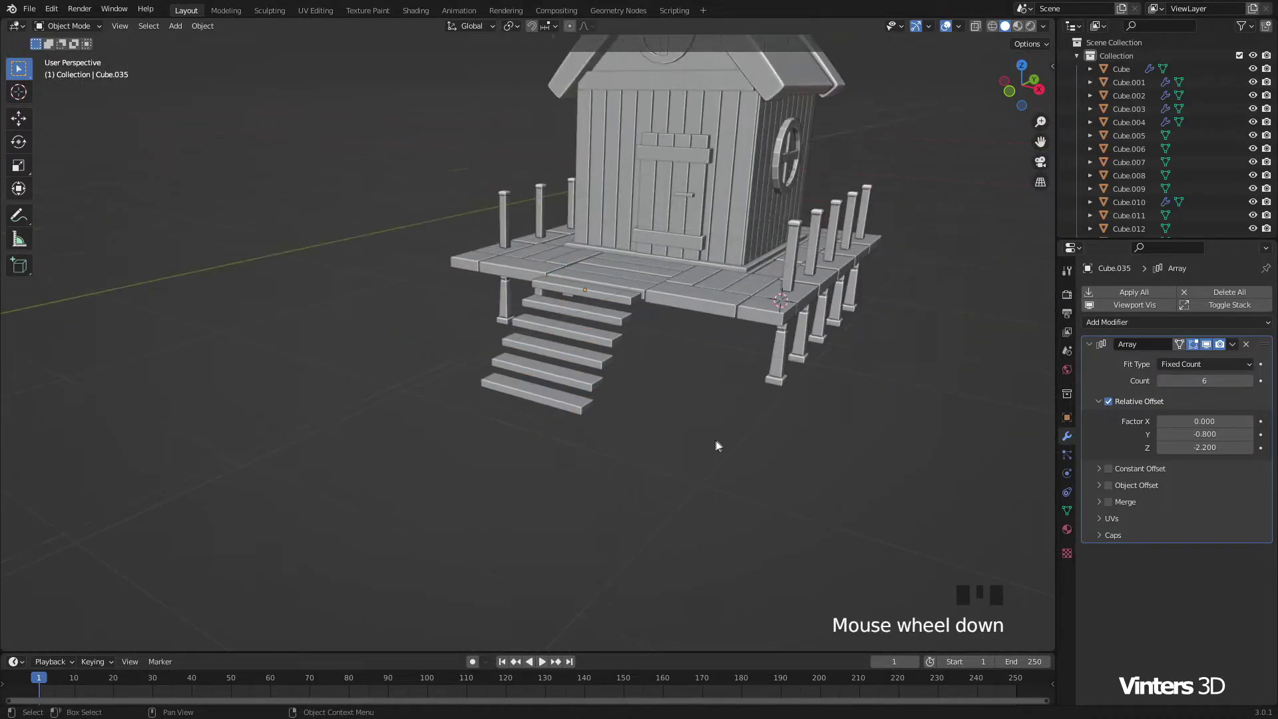
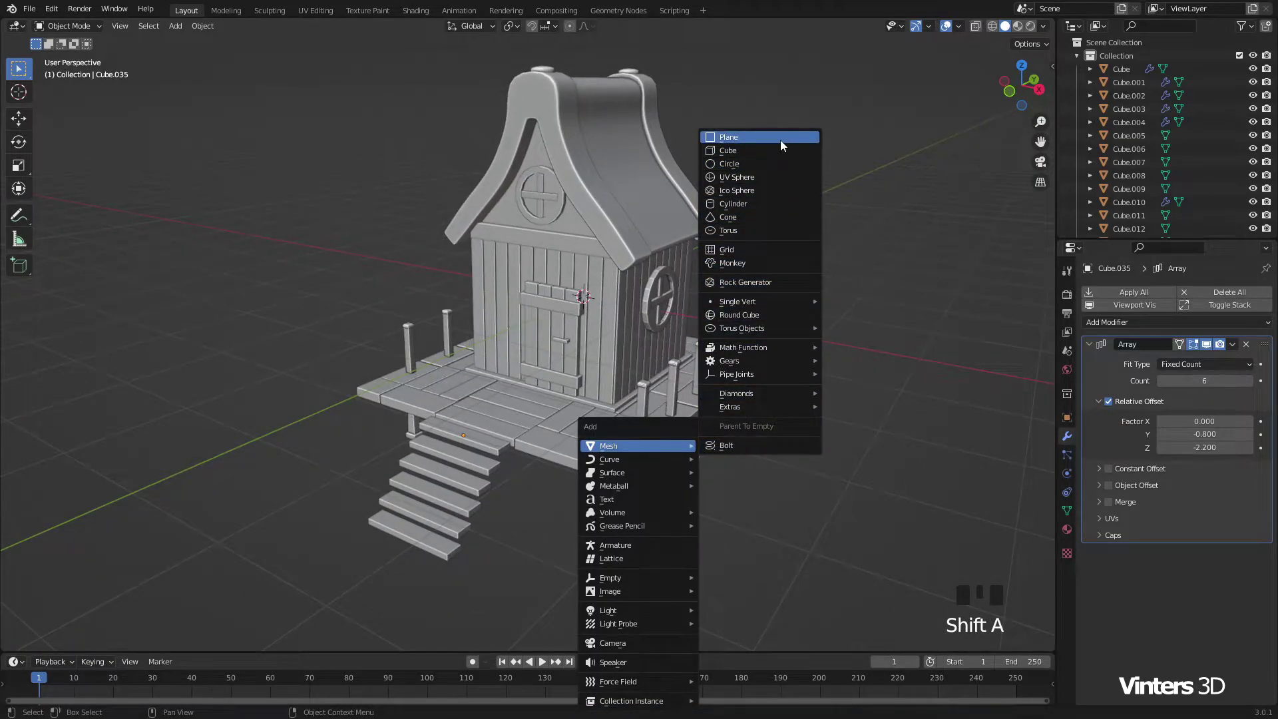
Step: Add a plane under the house and scale it about 10x into a ground at the legs' feet
click(588, 245)
key(s)
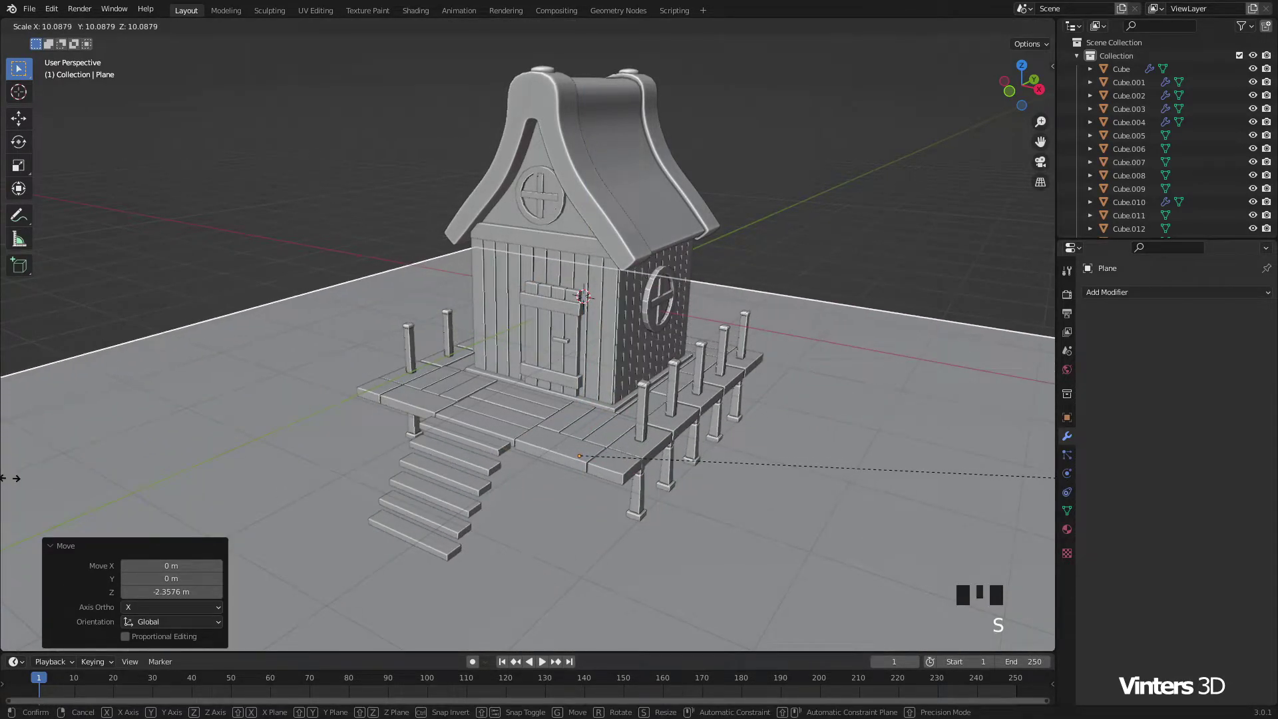
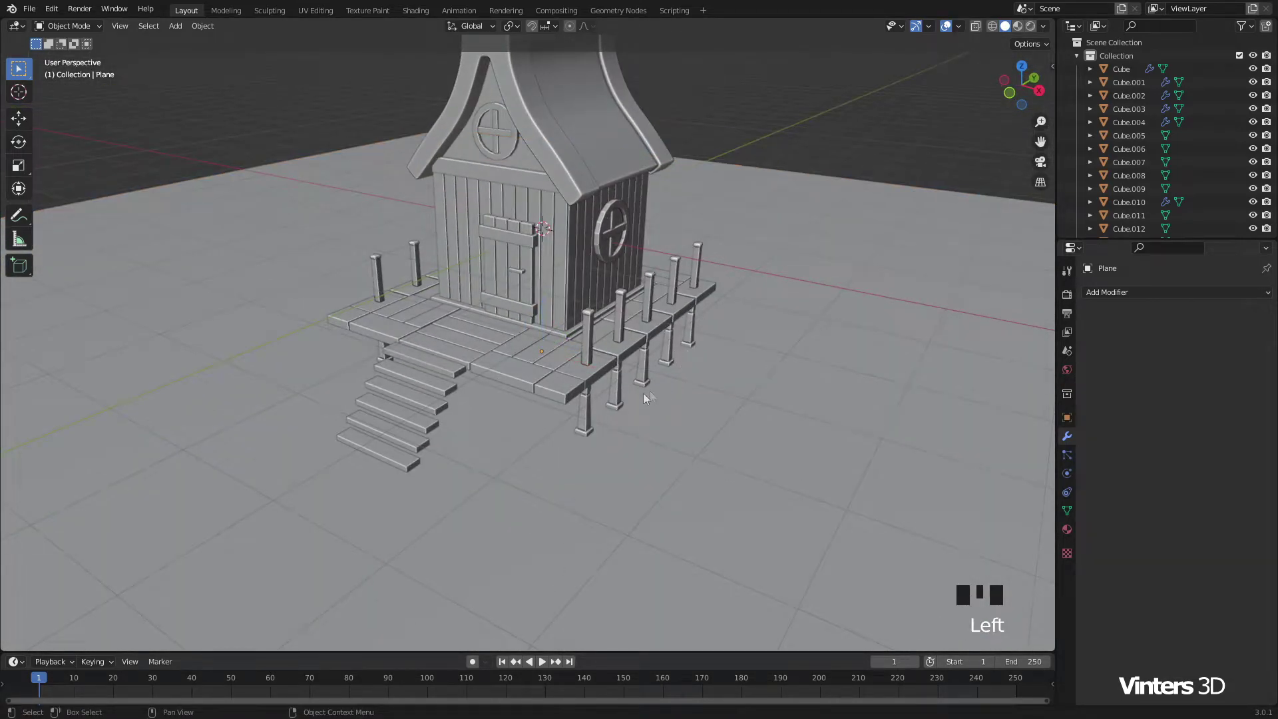
Step: Duplicate the top step, turn it a quarter turn and lengthen it along the stairs as a stringer
drag(598, 394, 624, 411)
scroll(up, 3)
drag(418, 427, 491, 388)
scroll(up, 3)
click(554, 340)
drag(535, 413, 689, 394)
key(shift+d)
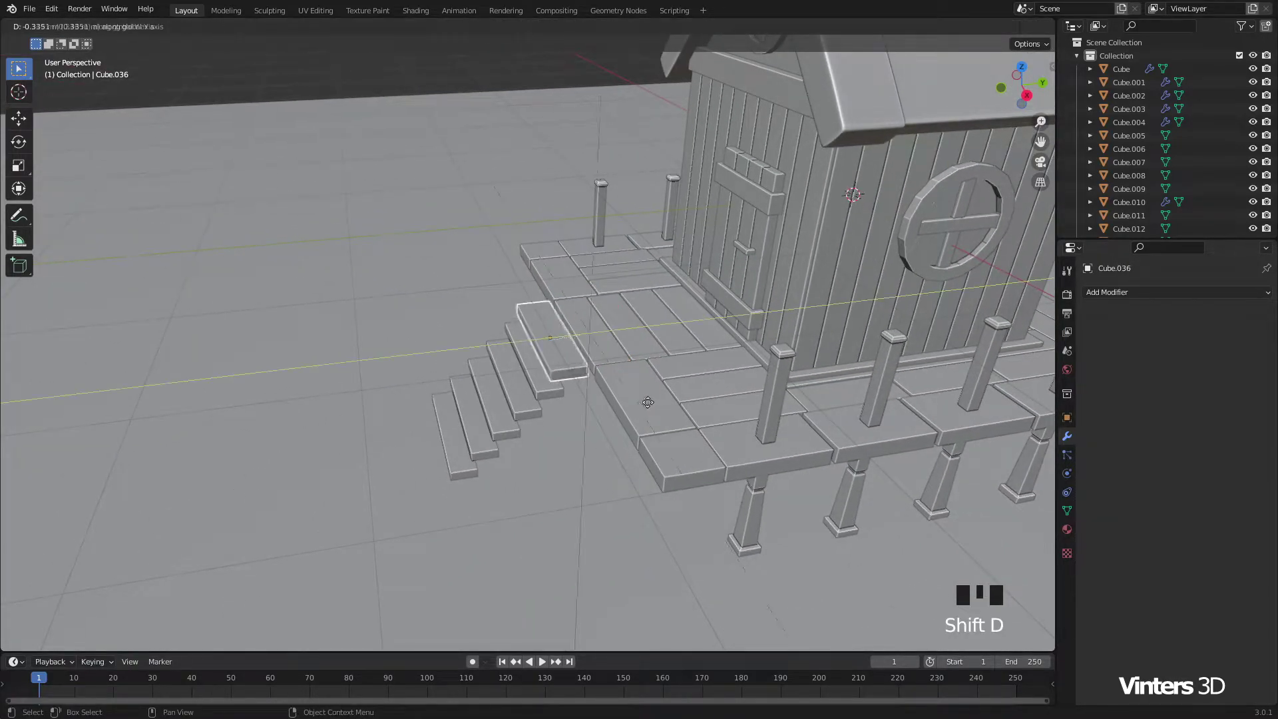
drag(613, 421, 658, 412)
scroll(up, 3)
drag(703, 410, 764, 400)
key(e)
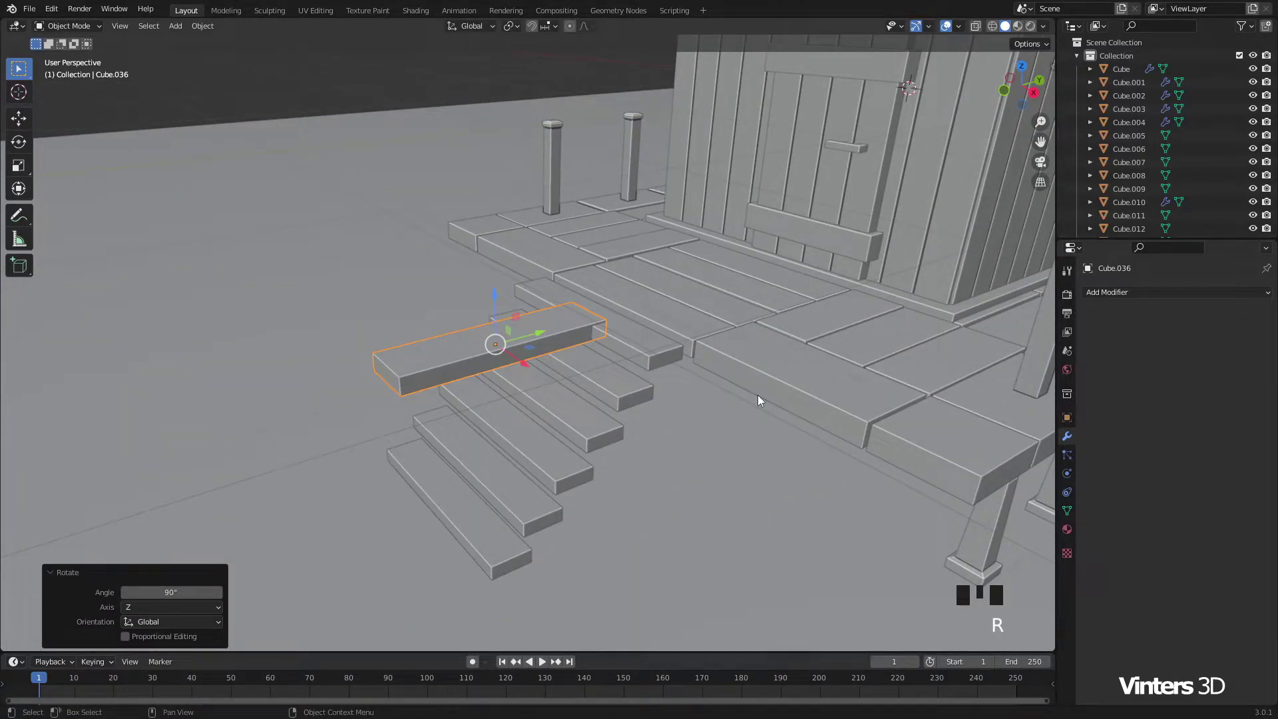
key(s)
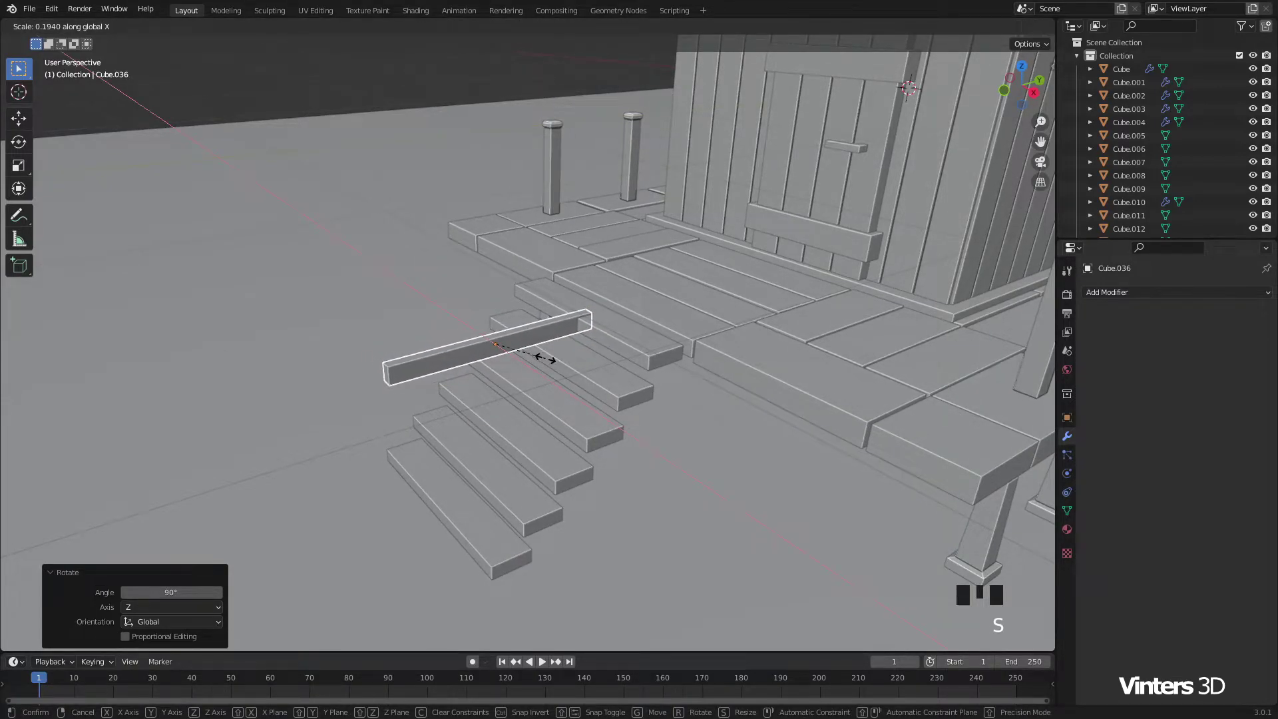
Step: In Right Orthographic, tilt the stringer to the stair slope and resize its length to fit
drag(543, 404, 574, 385)
scroll(up, 3)
click(508, 256)
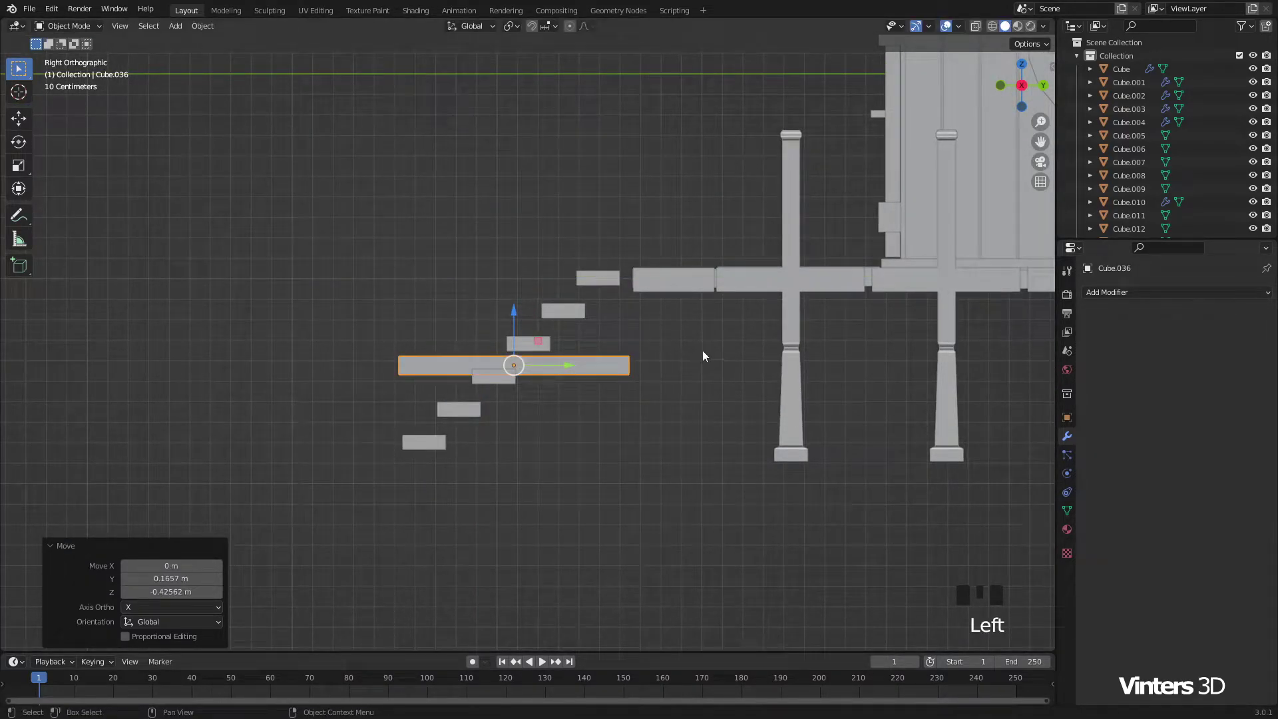
key(ctrl+a)
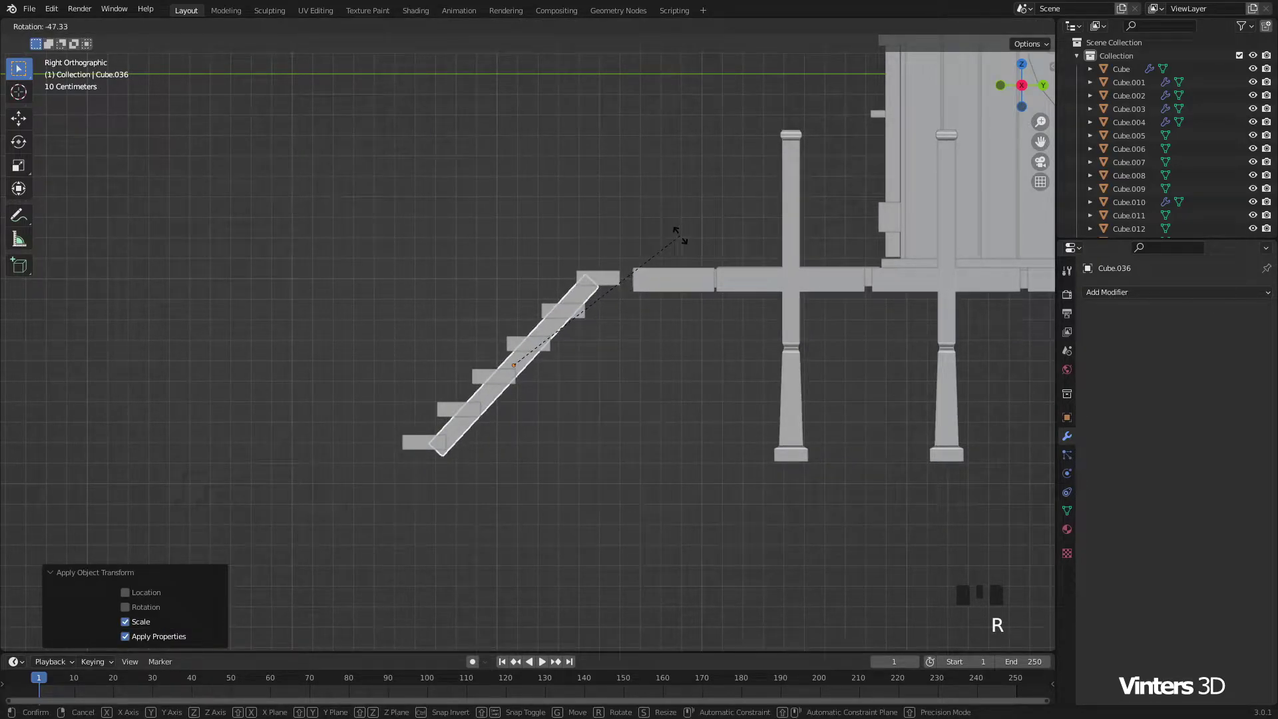
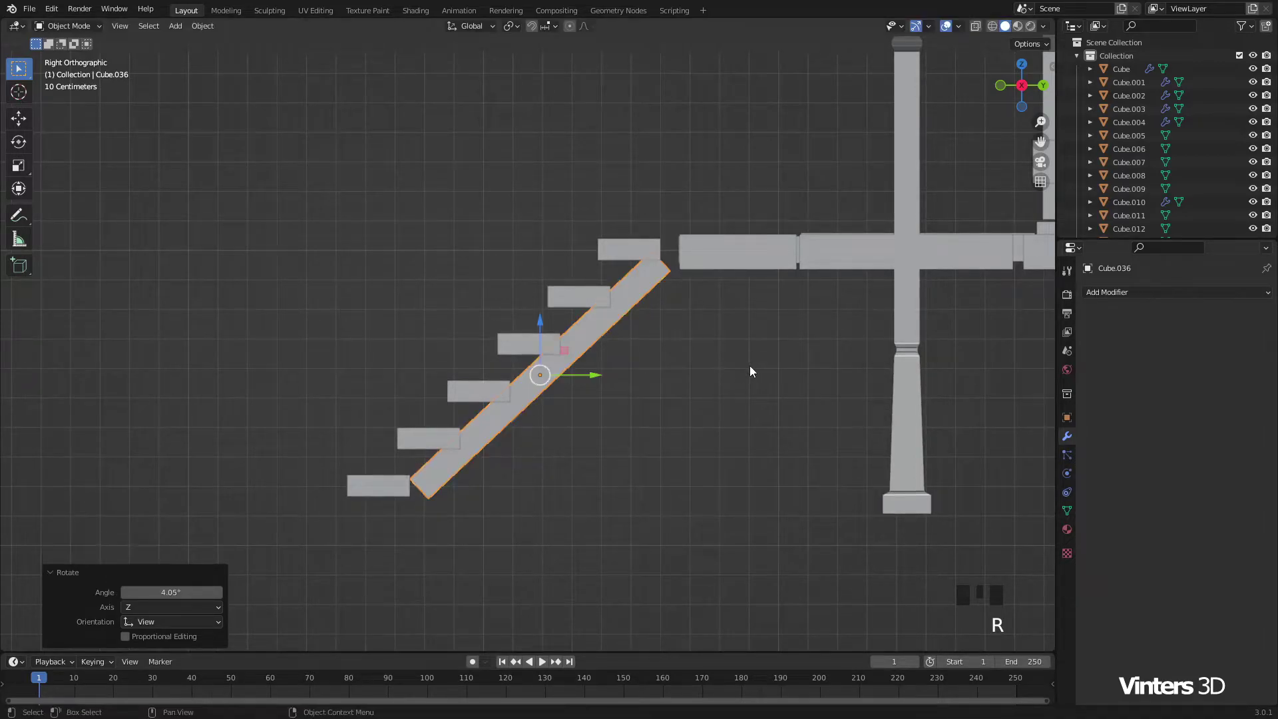
key(s)
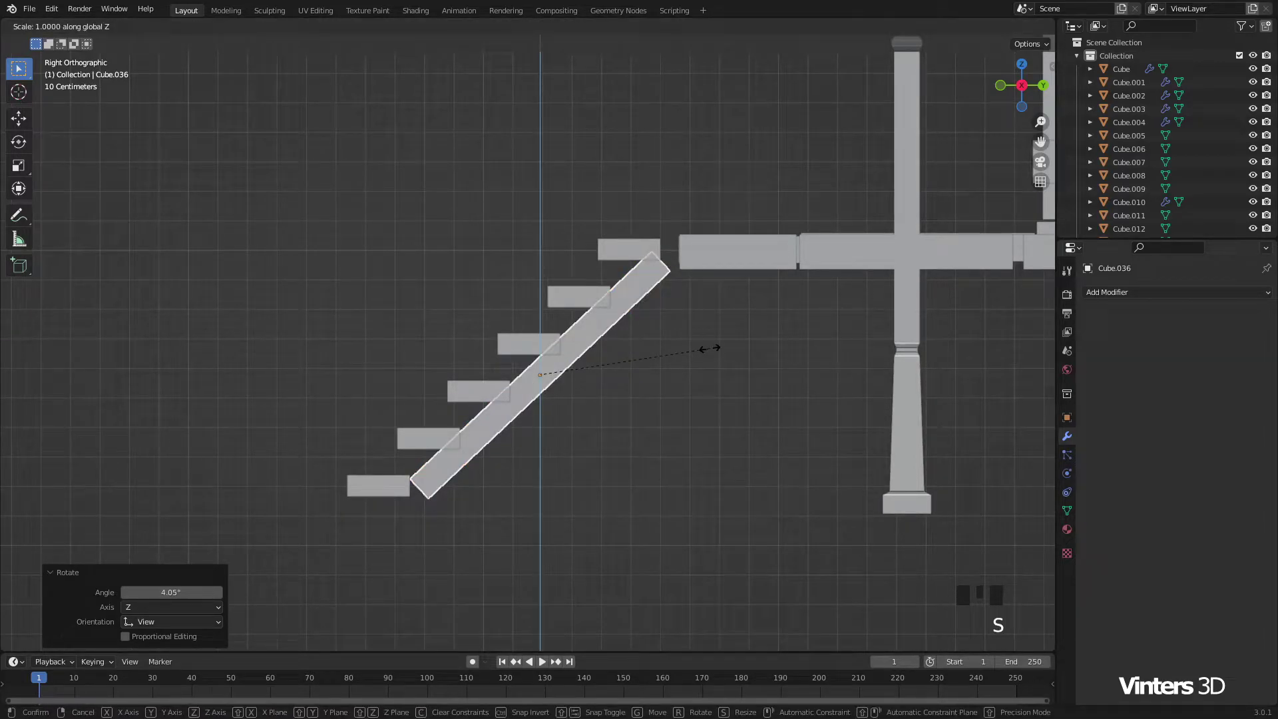
key(s)
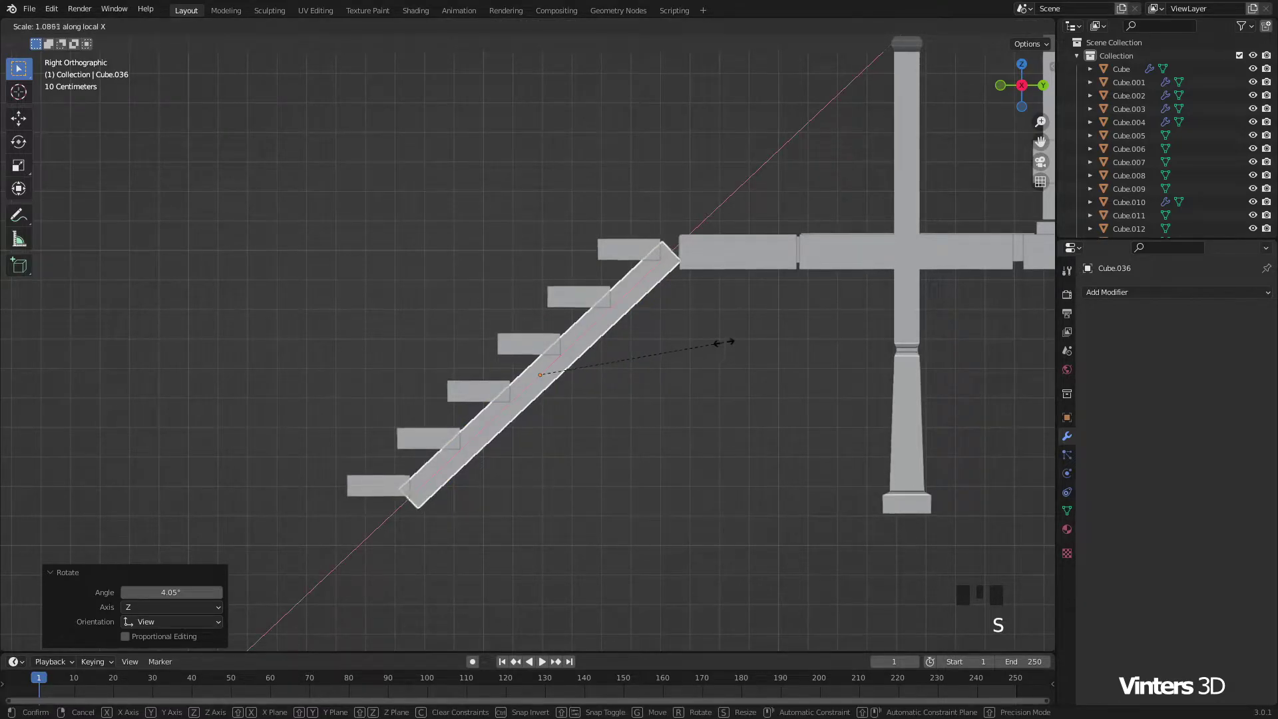
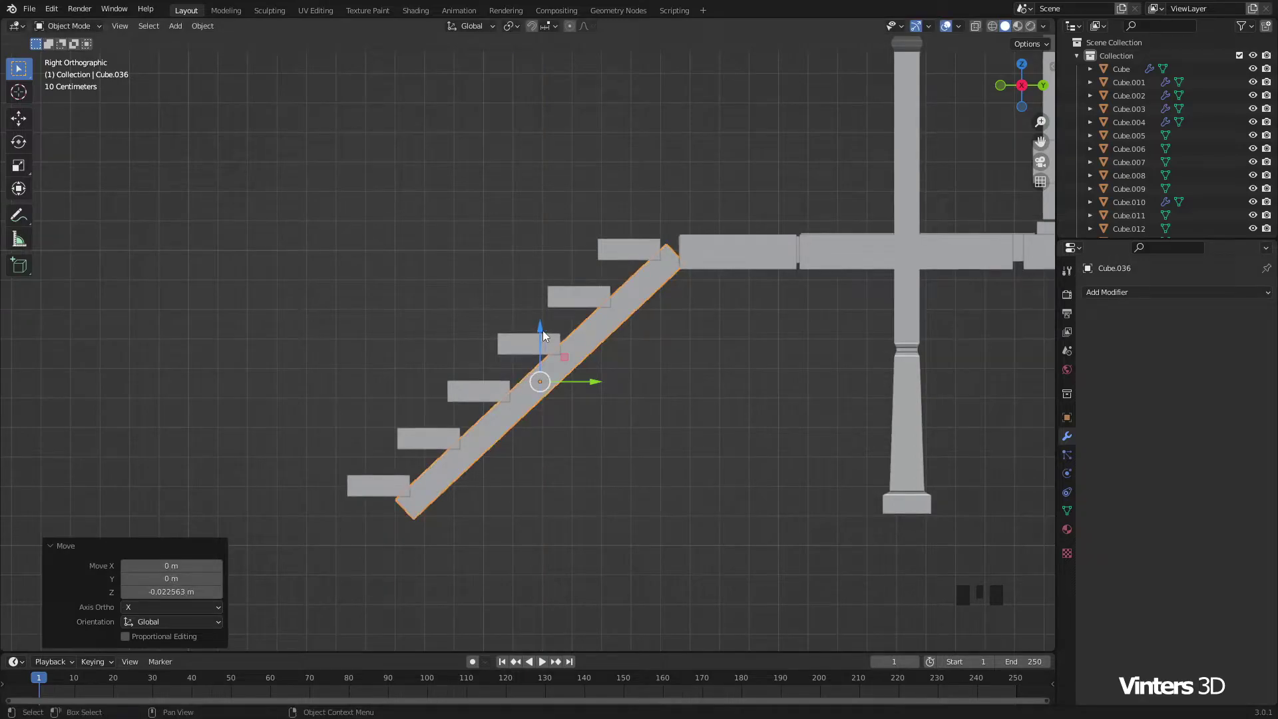
click(546, 334)
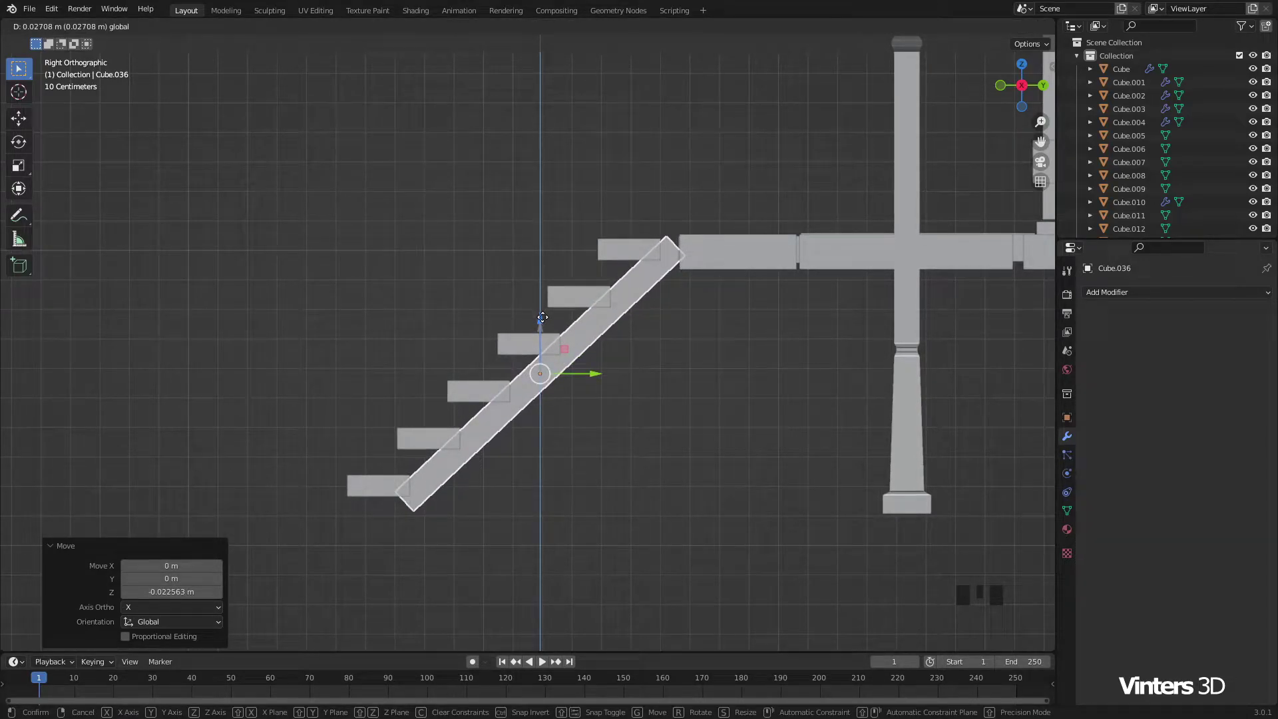
Step: Shift the support board about 0.42 m along X to sit under one side of the treads
click(686, 435)
scroll(down, 3)
drag(601, 401, 483, 405)
drag(483, 405, 588, 400)
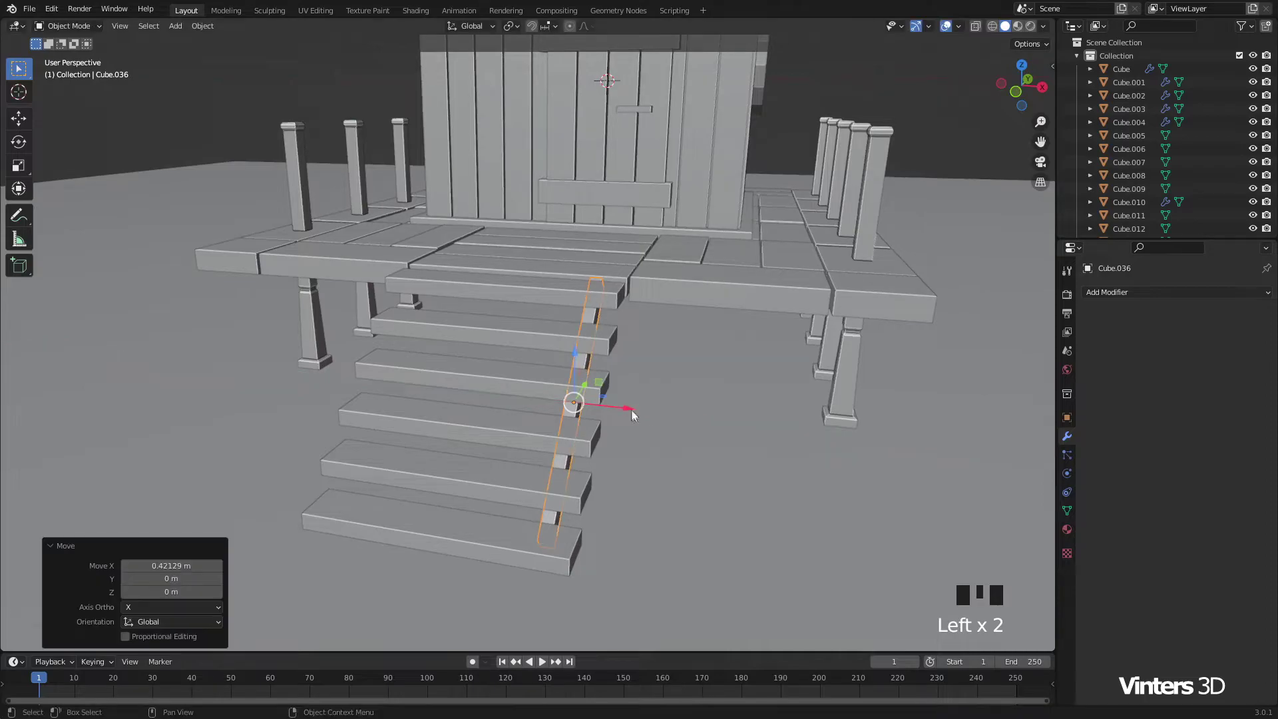
drag(683, 455, 613, 415)
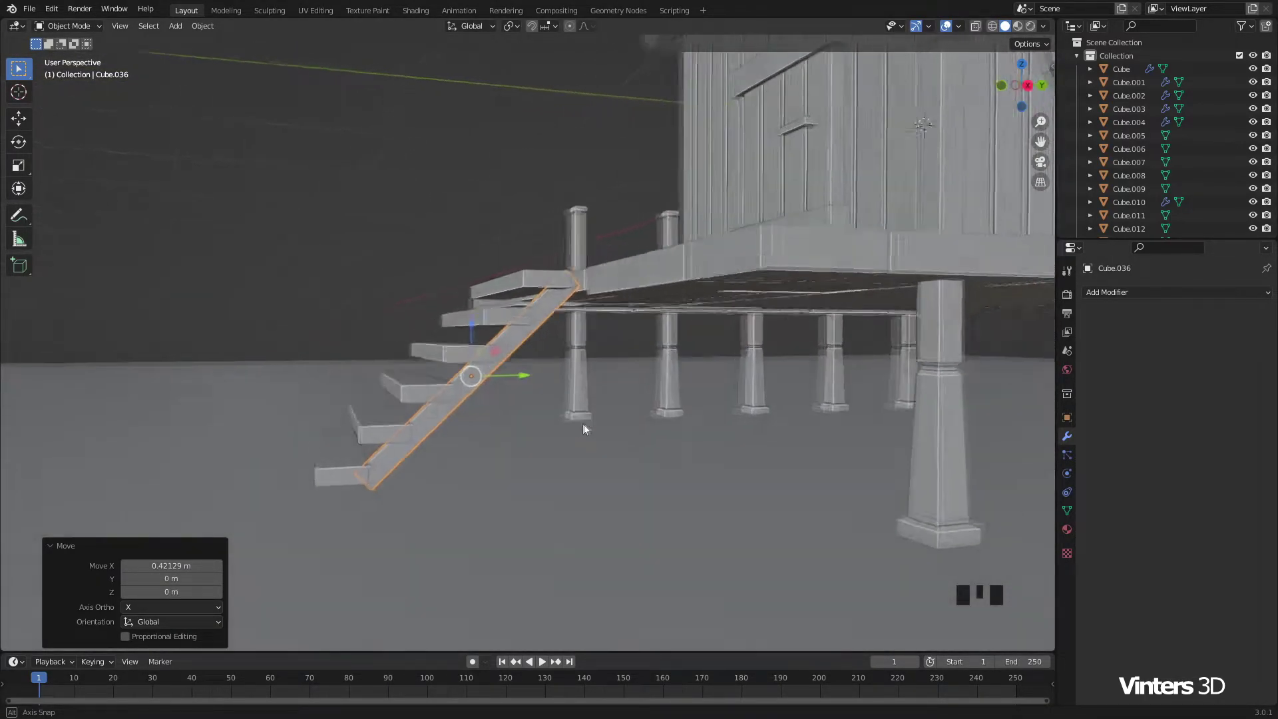
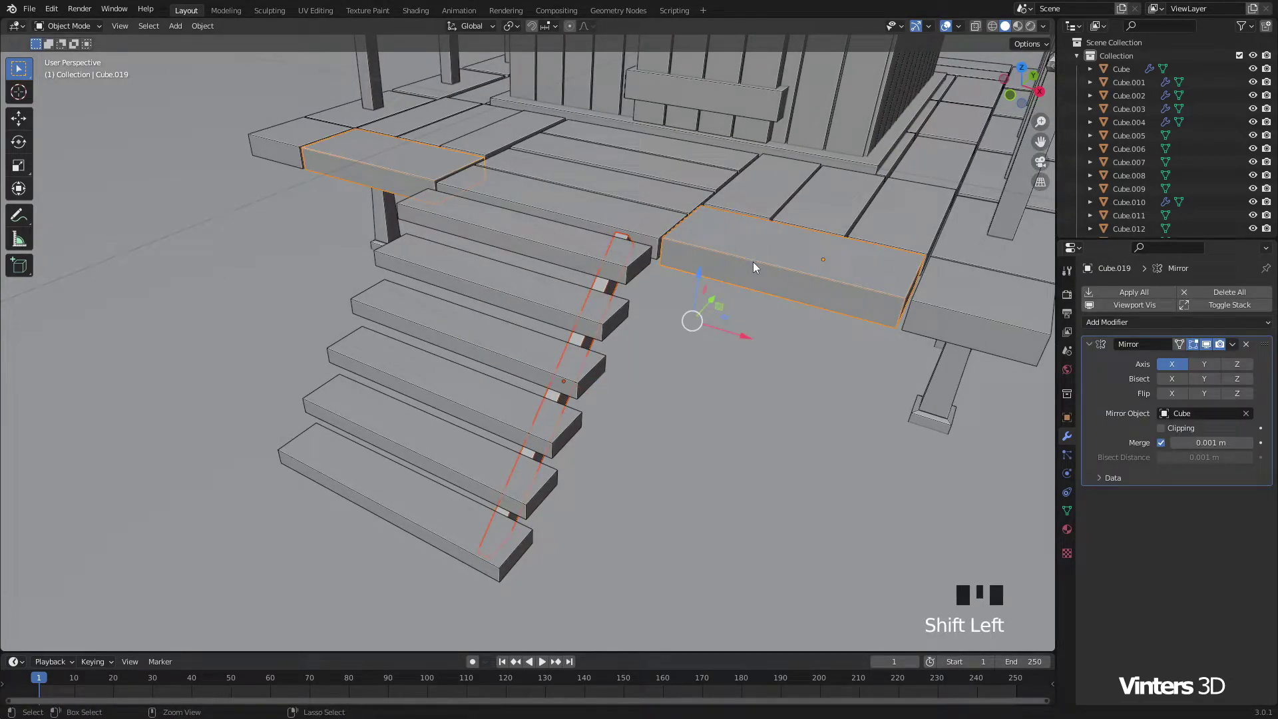
Step: Copy the mirrored plank's Mirror modifier onto the stringer, then zoom out to a three-quarter view of the house
key(ctrl+l)
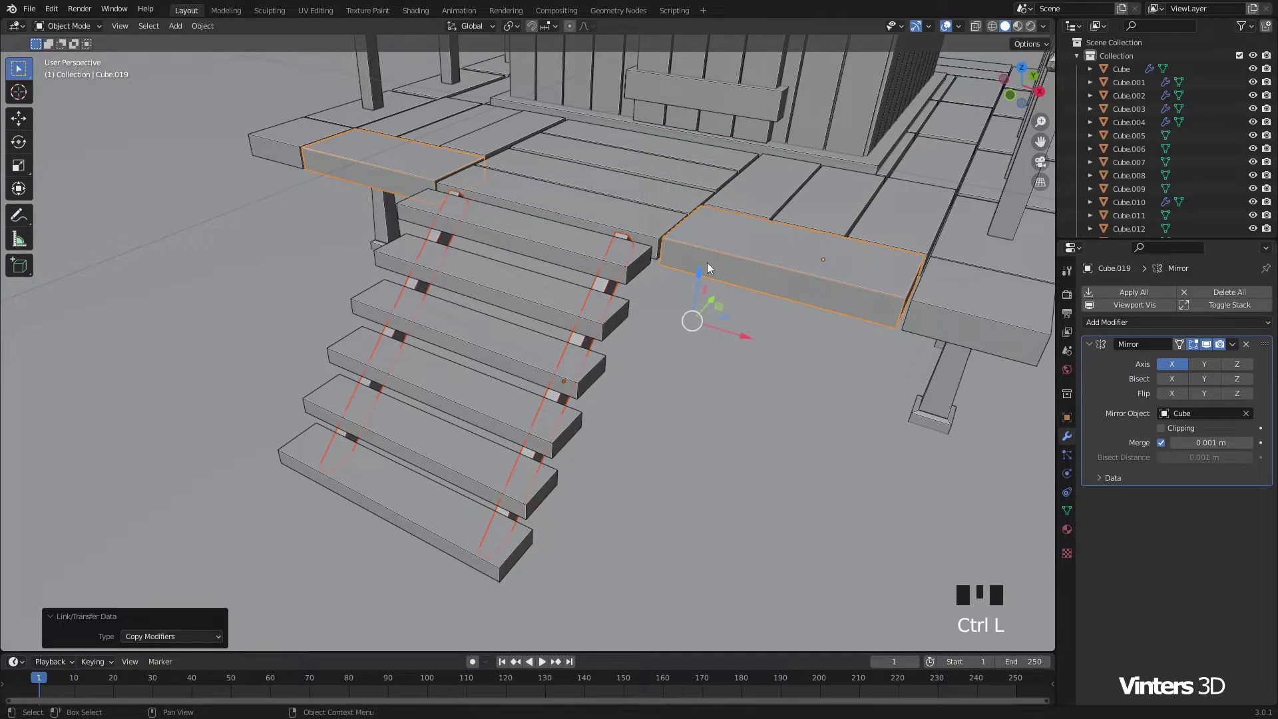
click(295, 318)
scroll(down, 3)
scroll(down, 3)
drag(569, 420, 576, 372)
scroll(up, 3)
drag(595, 296, 644, 355)
scroll(down, 3)
drag(699, 394, 813, 173)
click(813, 173)
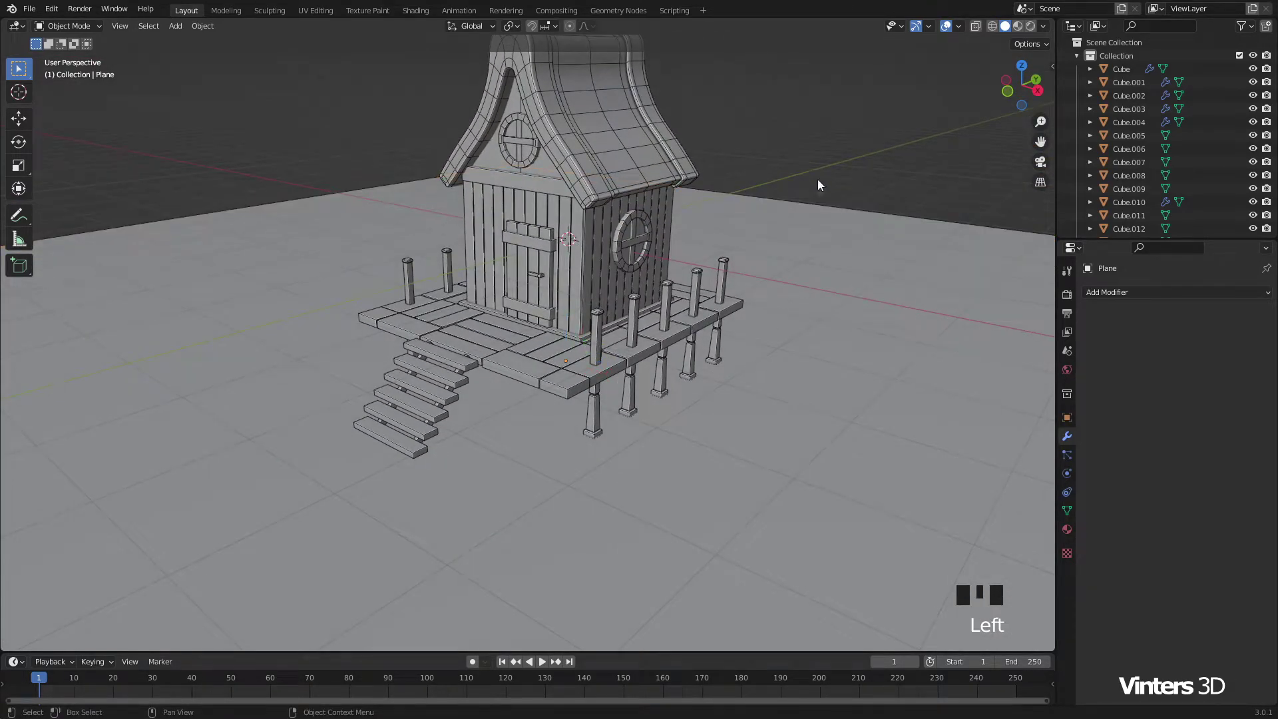
drag(668, 359, 545, 433)
Step: Add a cylinder, move it under the front porch corner and shrink it into a thick post
key(shift+a)
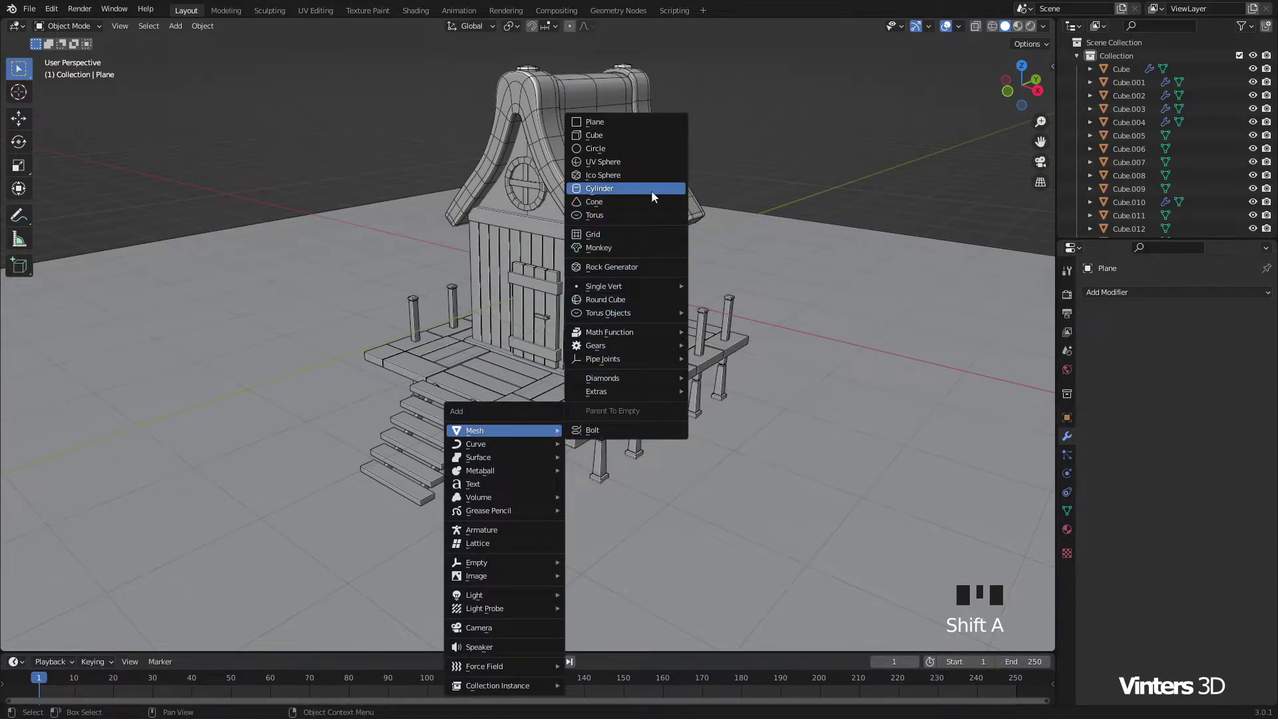
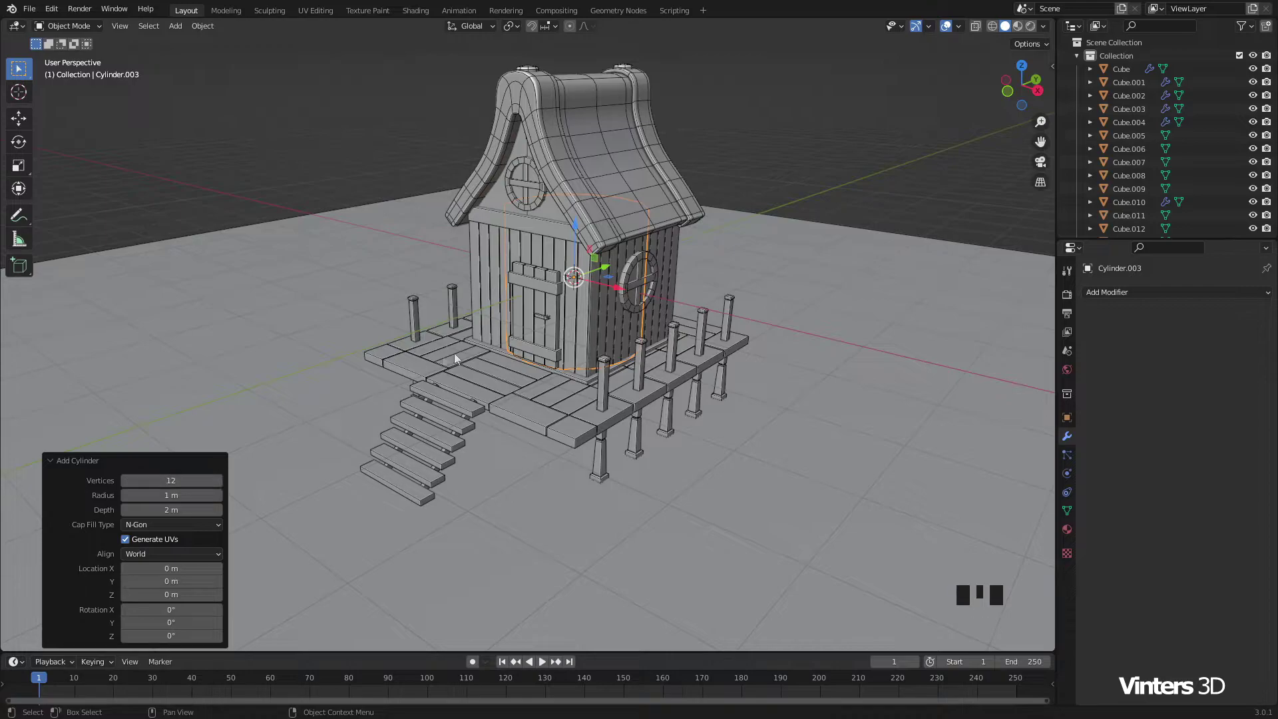
drag(601, 335, 631, 259)
click(631, 258)
key(s)
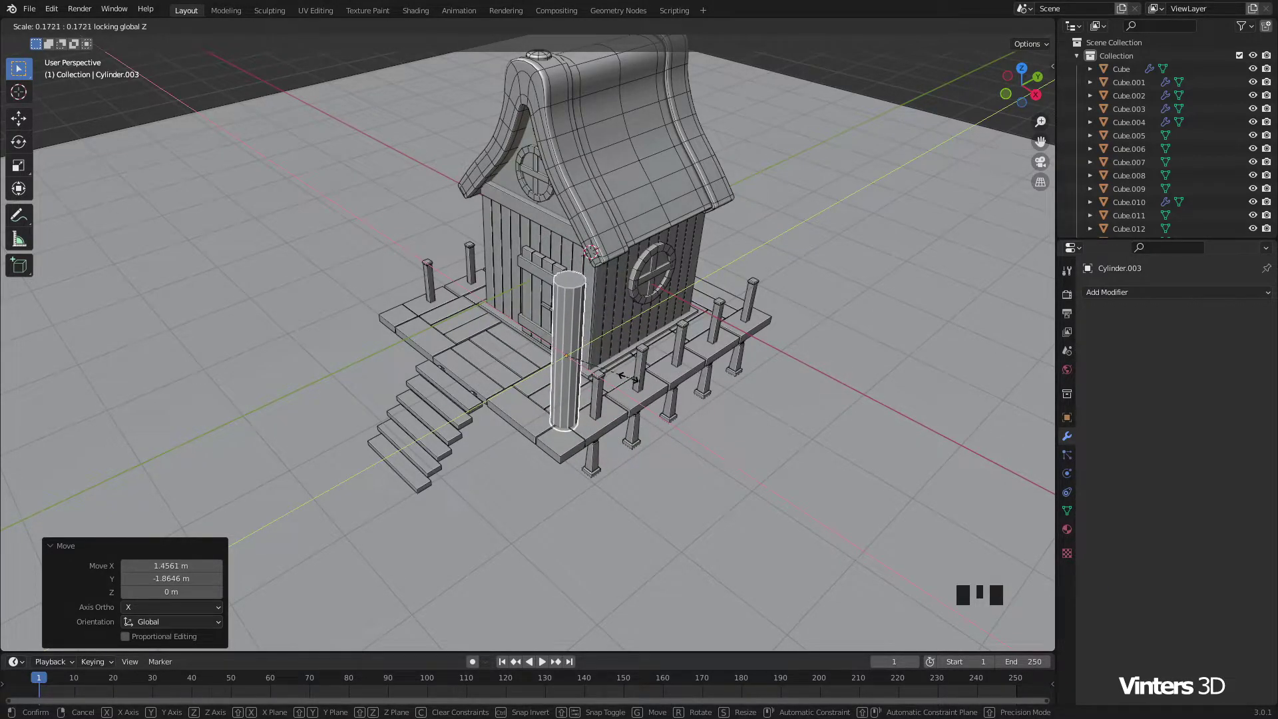
click(573, 319)
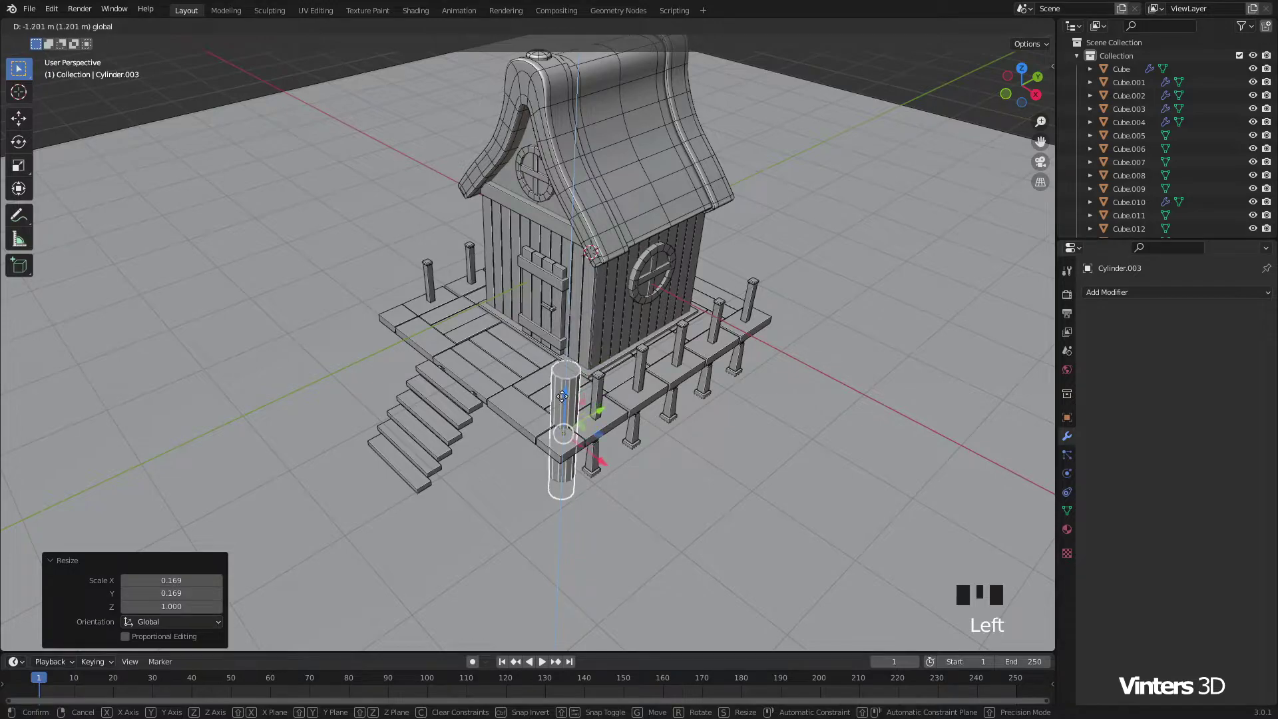
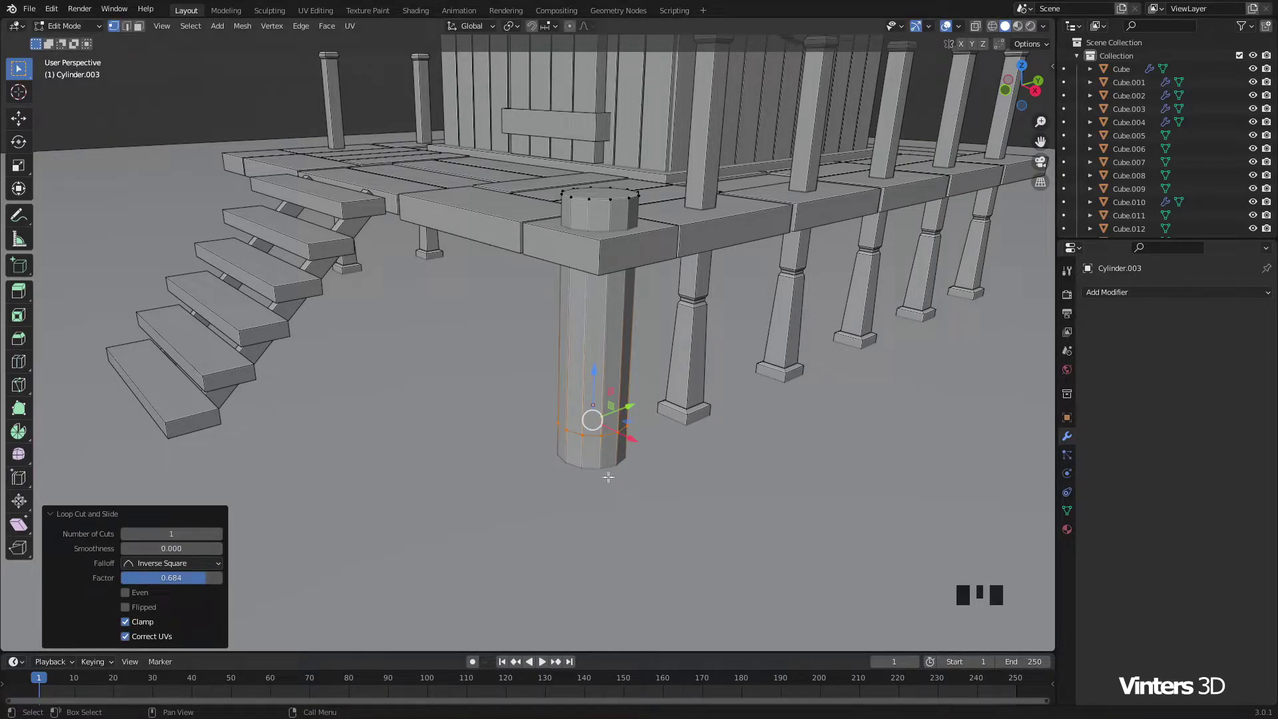
Step: Loop-cut the post, widen its bottom ring into a flared foot and apply its scale
key(s)
key(ctrl+r)
key(ctrl+s)
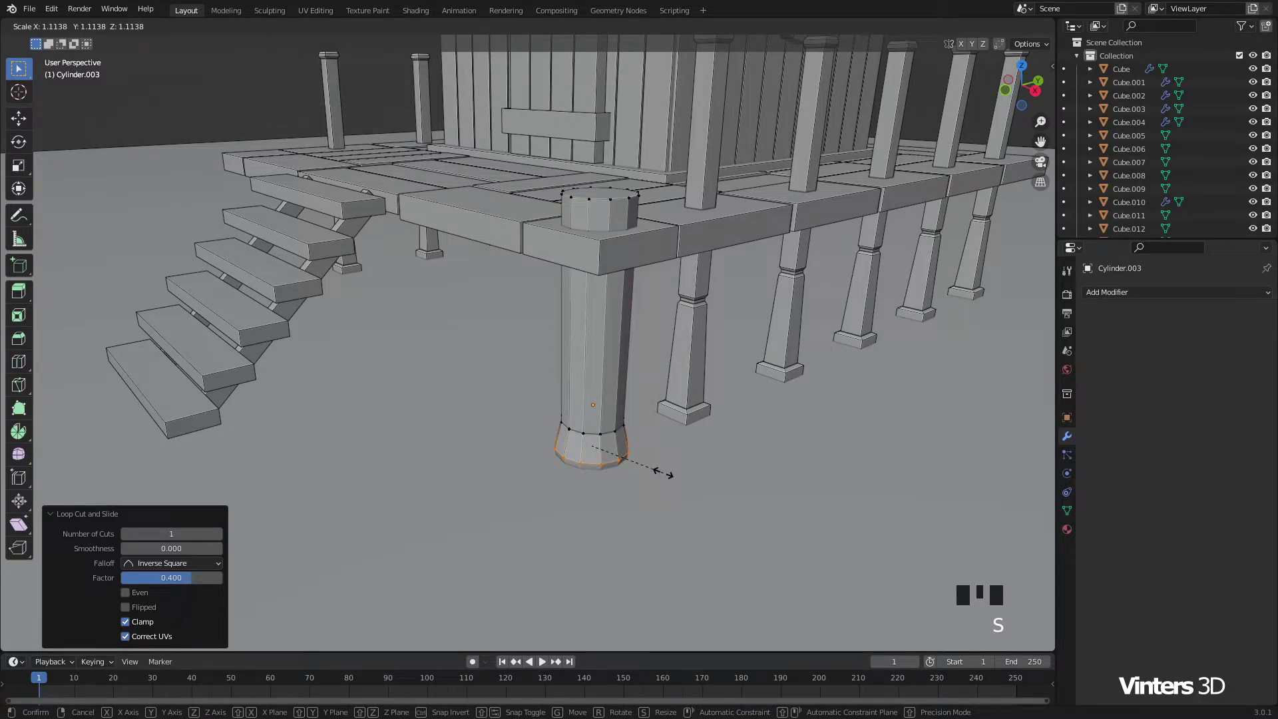
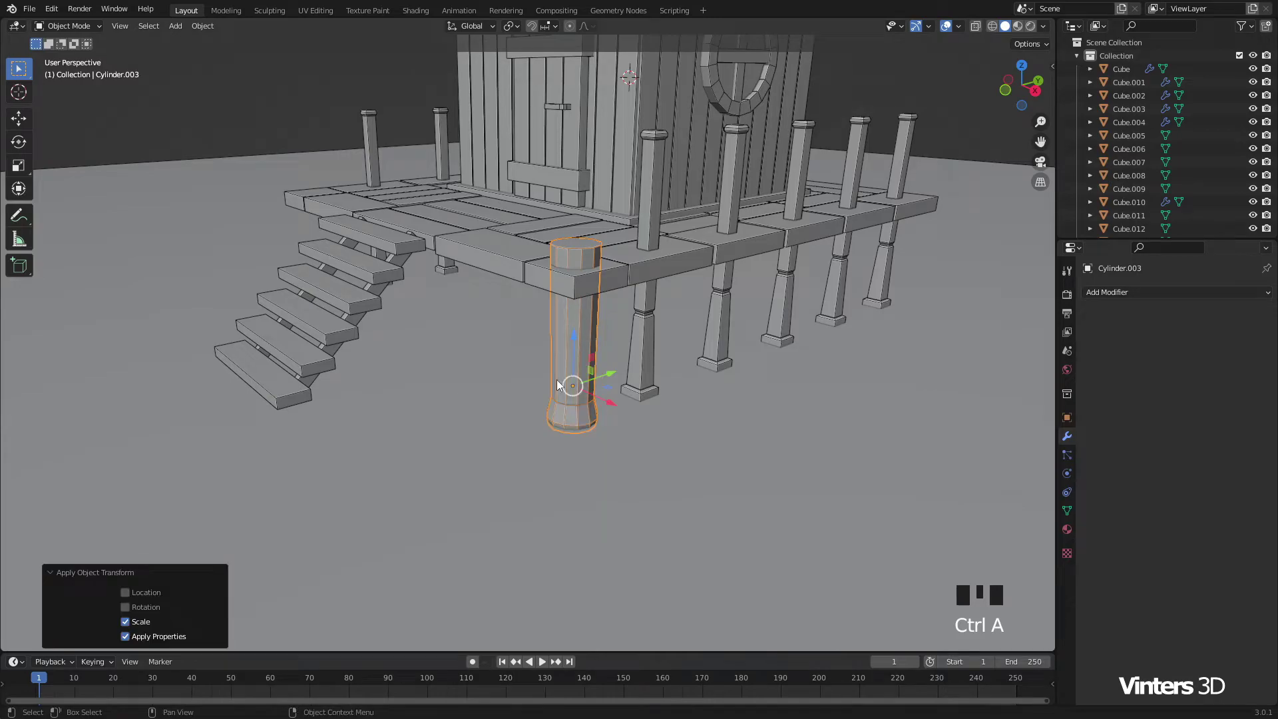
click(686, 463)
Step: Select the round post together with the mirrored porch plank
scroll(down, 3)
scroll(down, 3)
drag(575, 440, 596, 464)
scroll(up, 3)
click(516, 336)
scroll(up, 3)
click(587, 341)
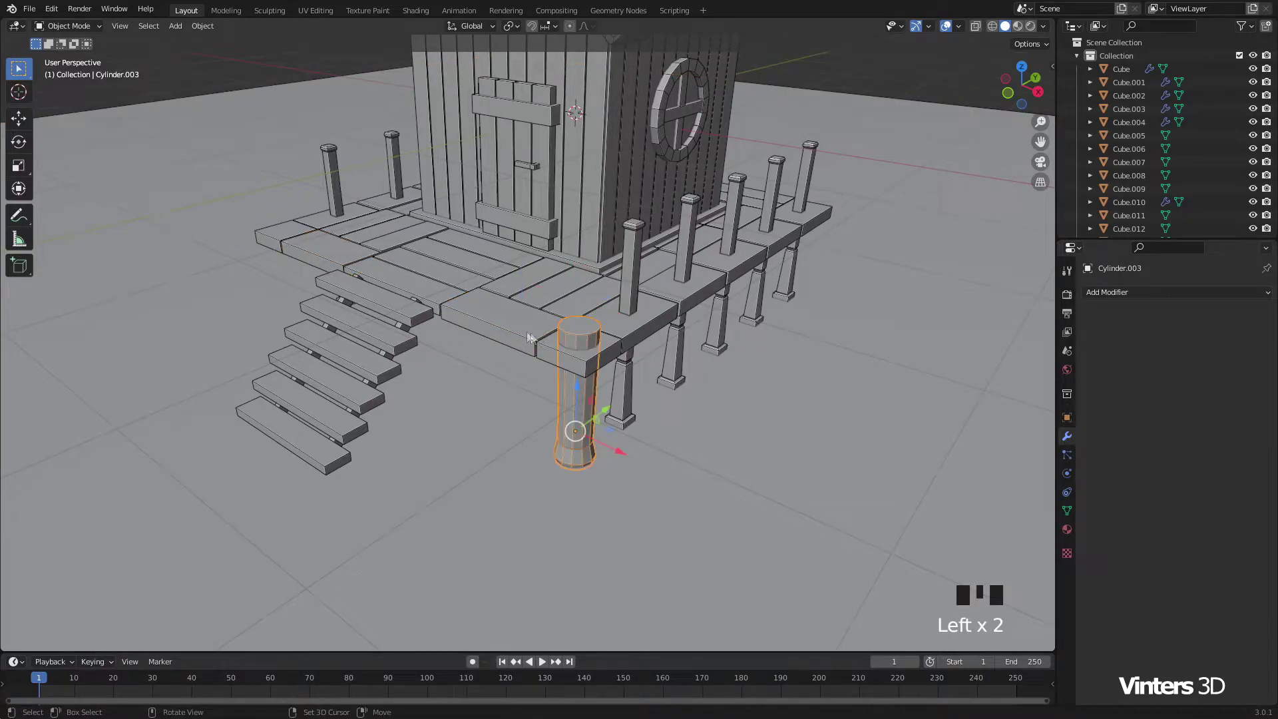
Step: Copy the Mirror modifier onto the post so both front corners get one, then select the plank above the steps
key(ctrl+l)
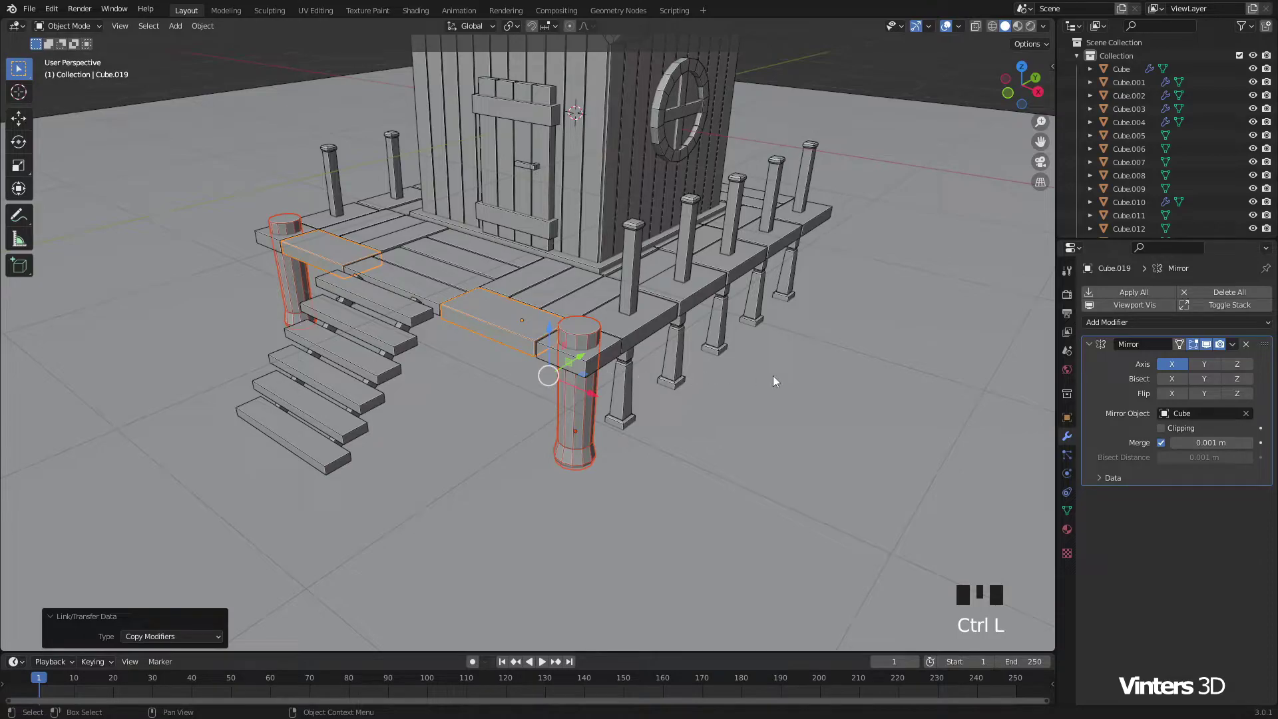
click(776, 379)
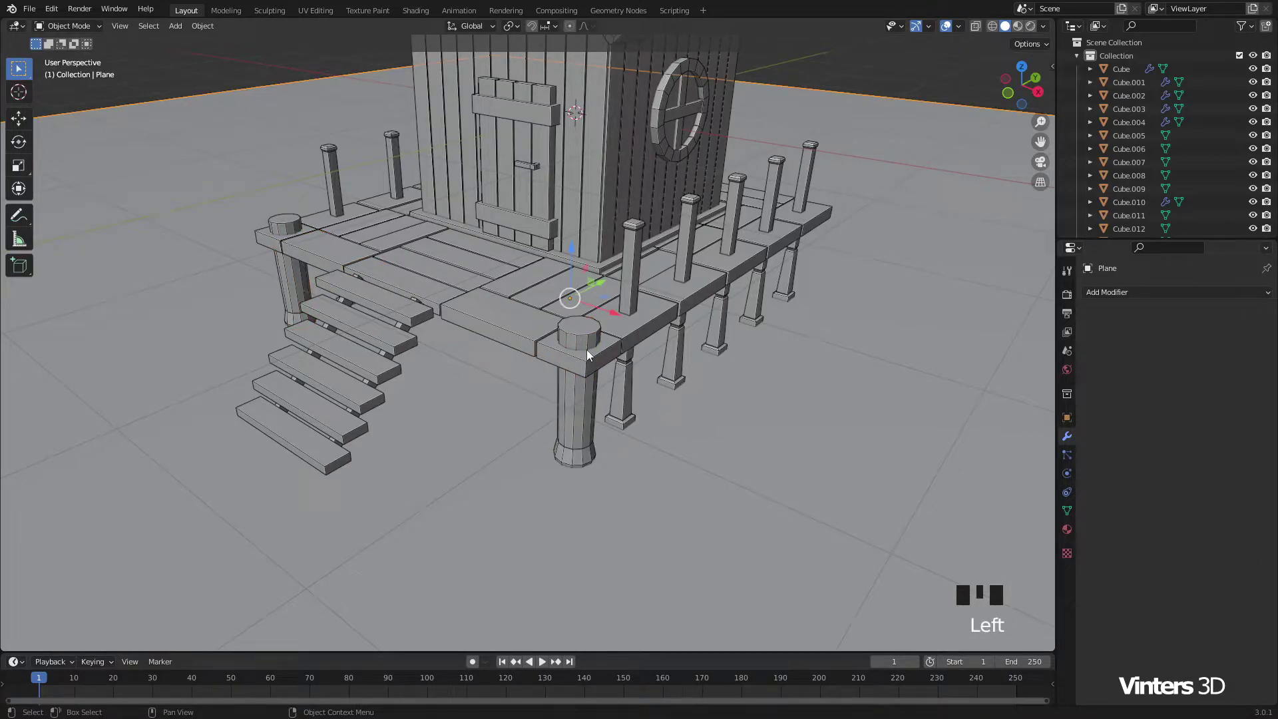
click(878, 85)
scroll(down, 3)
drag(555, 398, 583, 463)
scroll(up, 3)
drag(675, 452, 428, 395)
click(428, 395)
drag(562, 433, 639, 436)
Step: Duplicate the plank and move the copy toward the side corner post
key(shift+d)
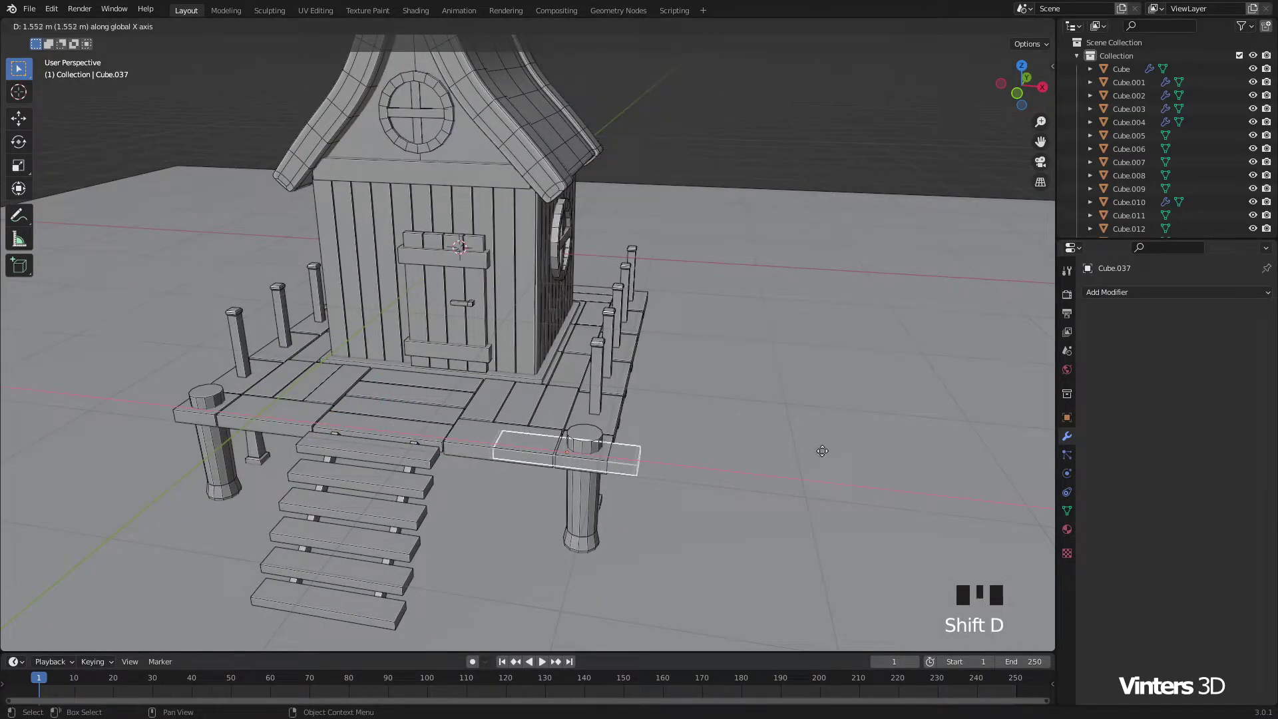
drag(761, 470, 750, 435)
scroll(up, 3)
drag(761, 454, 560, 394)
click(559, 394)
scroll(up, 3)
drag(650, 343, 590, 384)
scroll(up, 3)
Step: Shrink the plank copy into a small squat block sitting against the post
drag(595, 360, 812, 460)
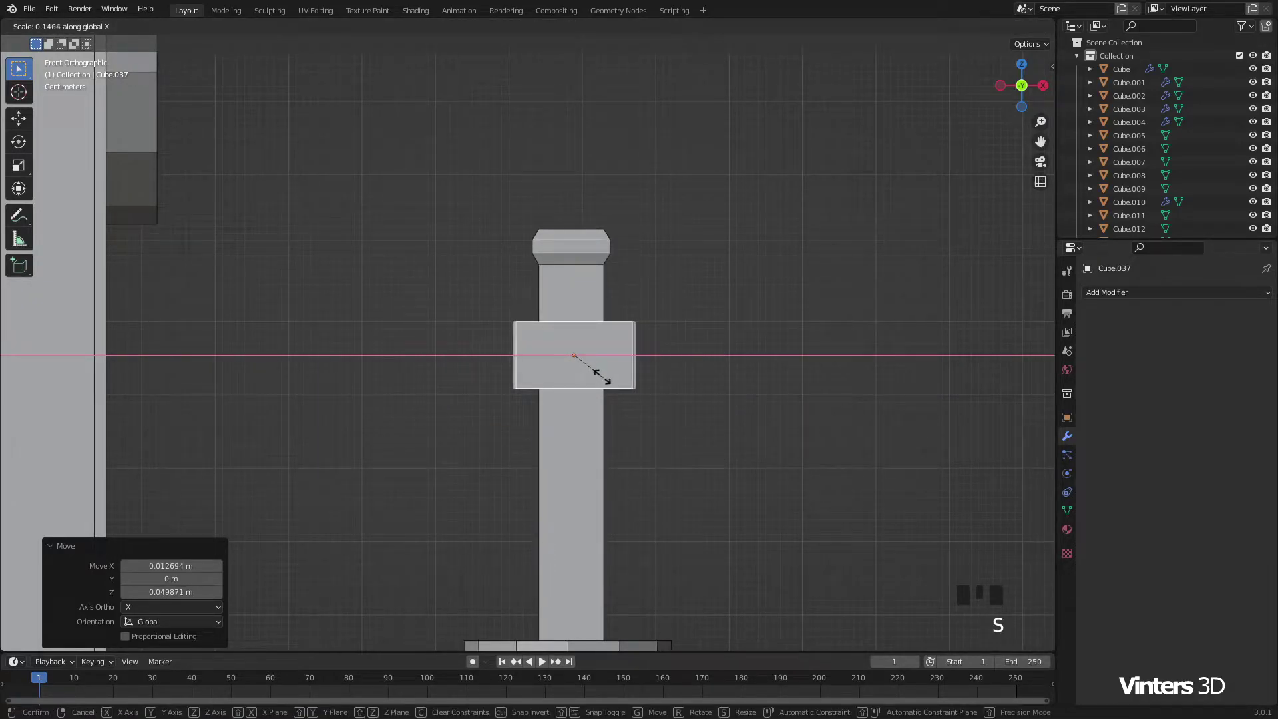
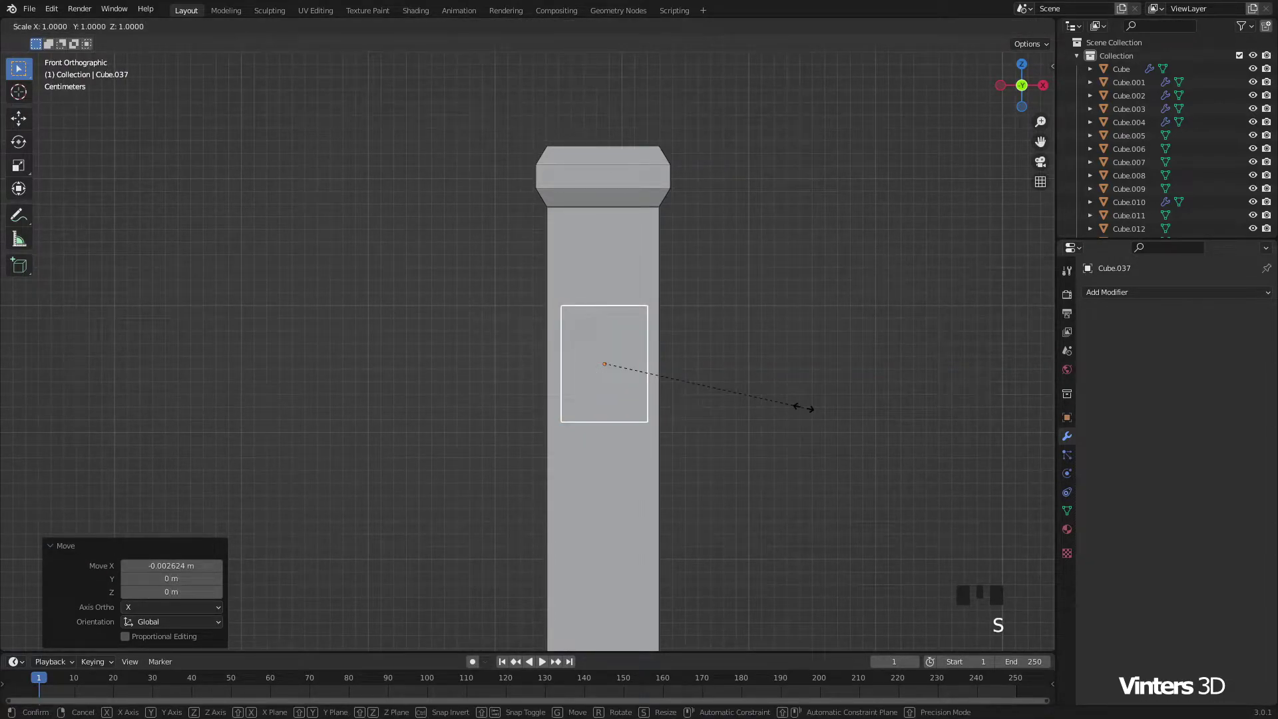
scroll(down, 3)
drag(735, 423, 257, 414)
click(257, 414)
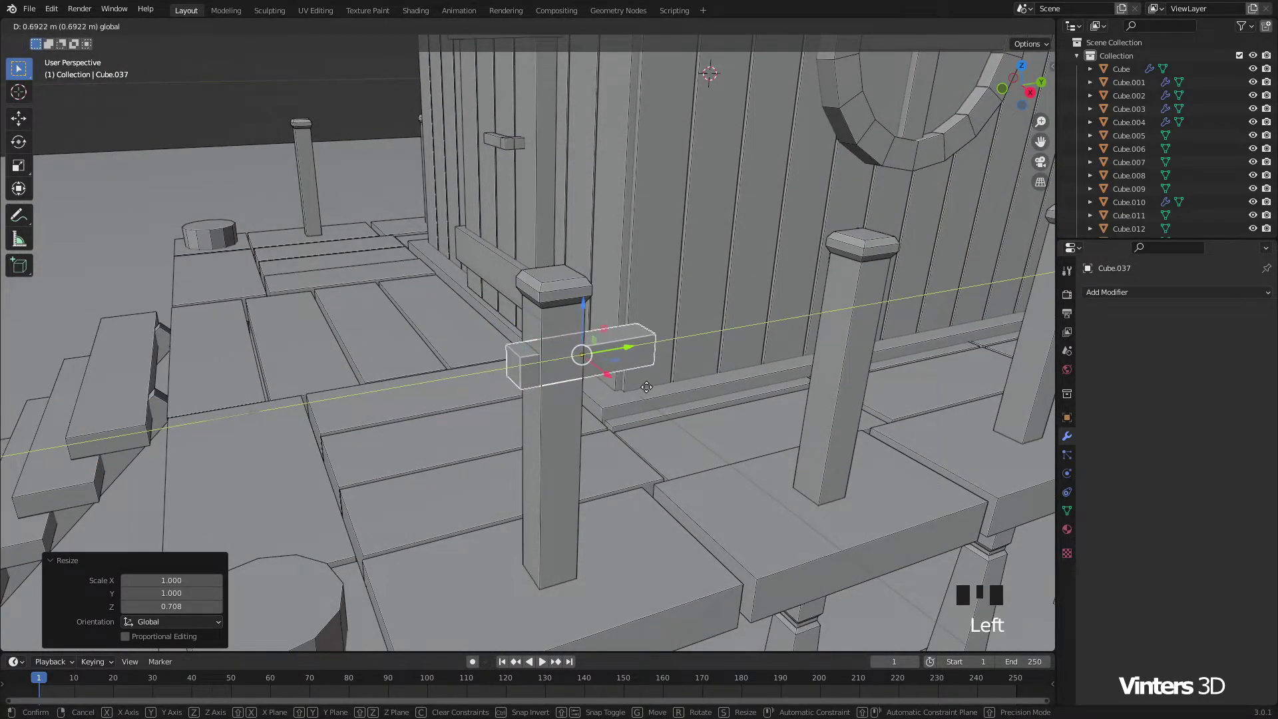
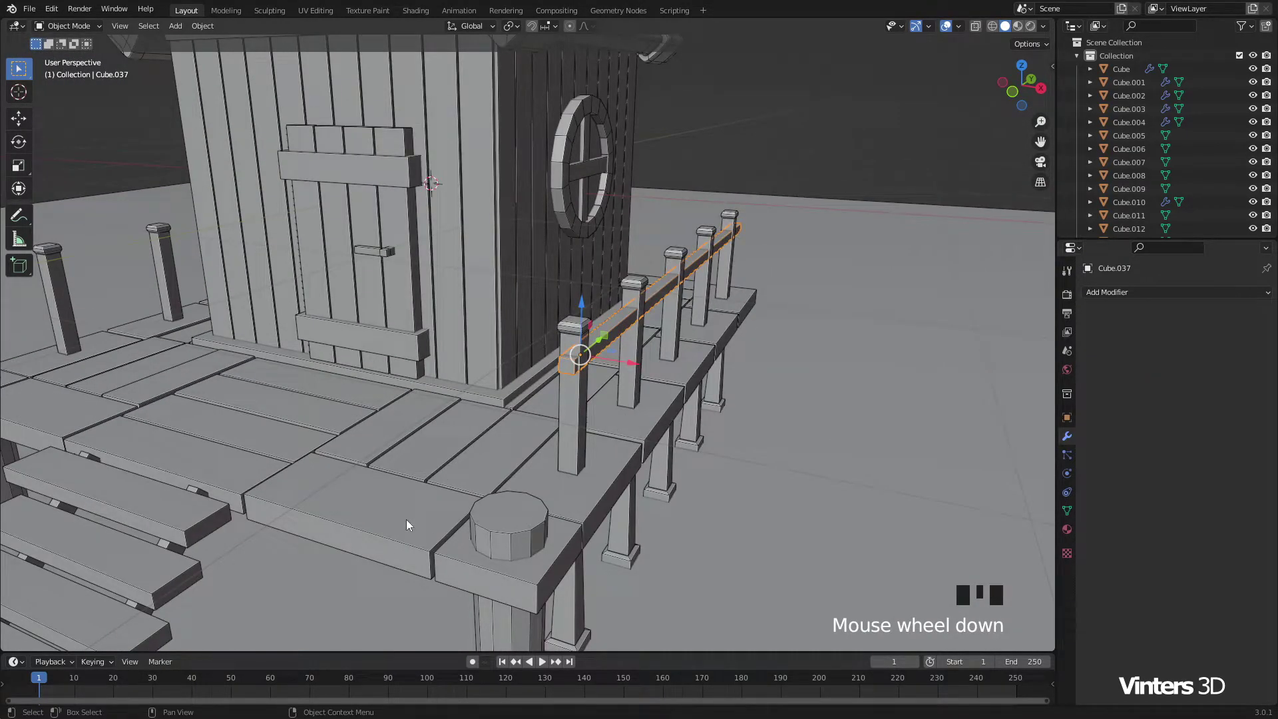
Step: Copy the Mirror modifier onto the rail so a matching railing runs along the other side
click(393, 517)
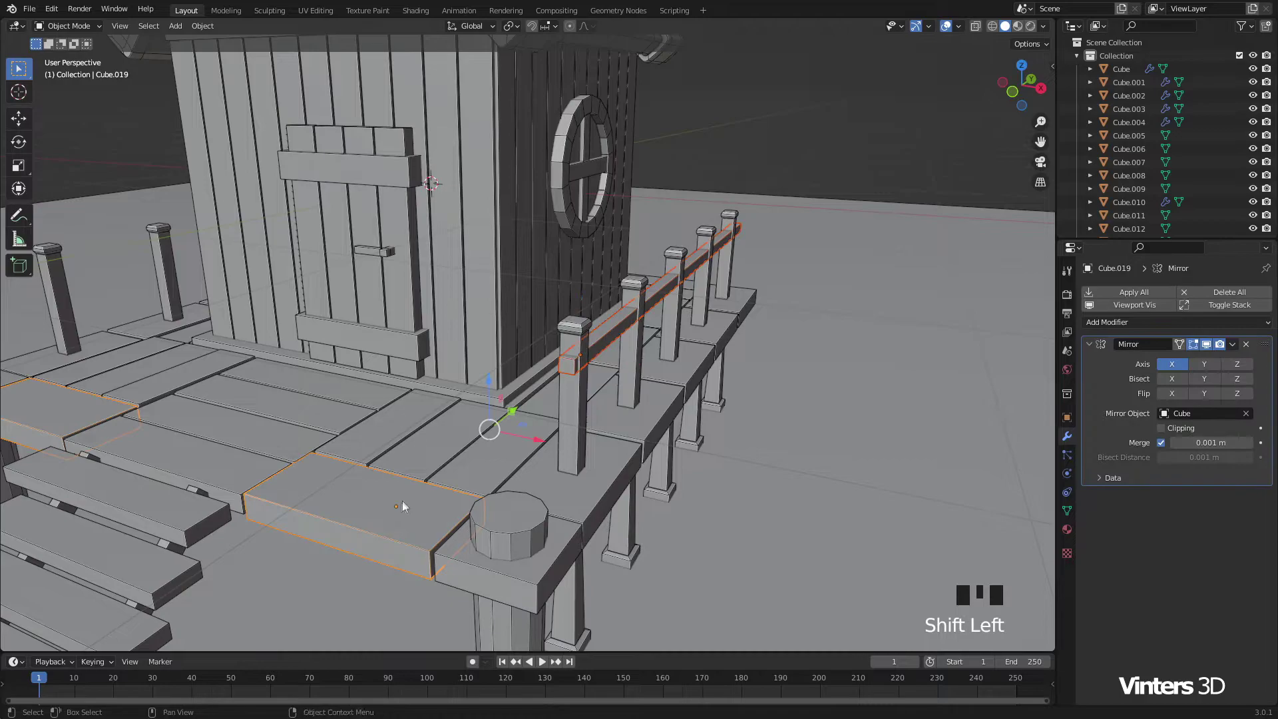
key(ctrl+l)
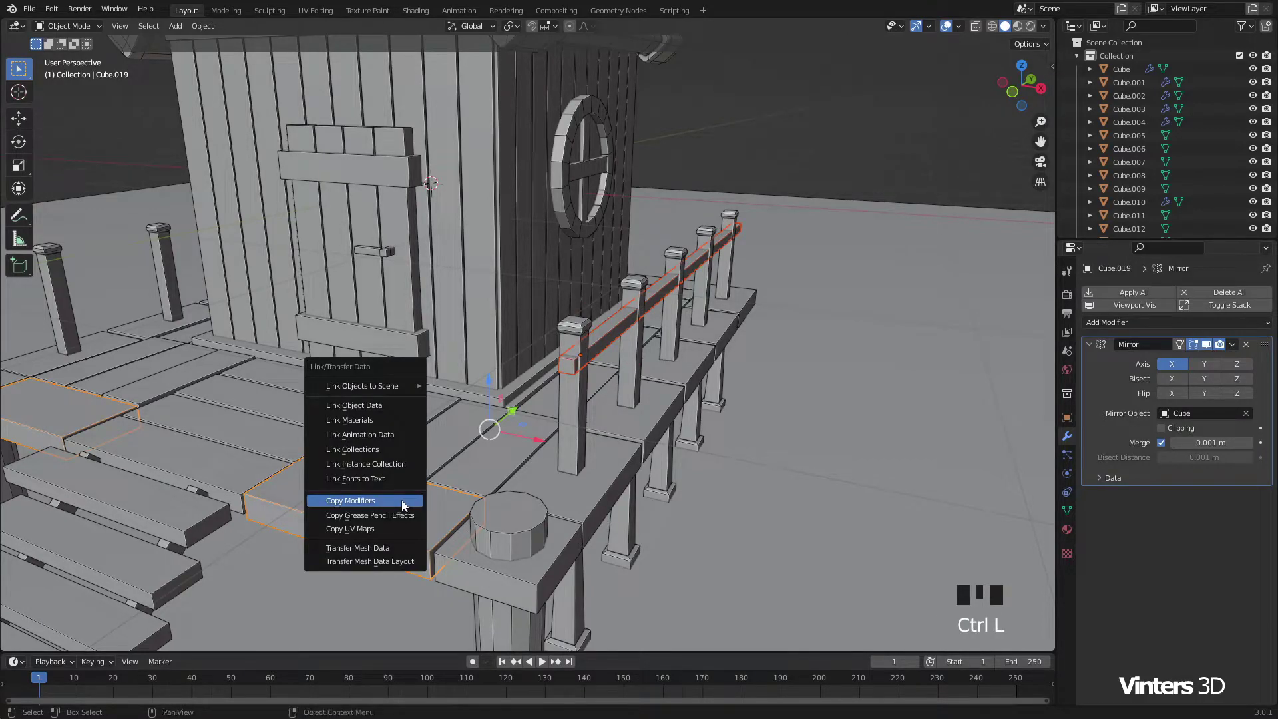
click(774, 153)
scroll(down, 3)
drag(427, 408, 616, 420)
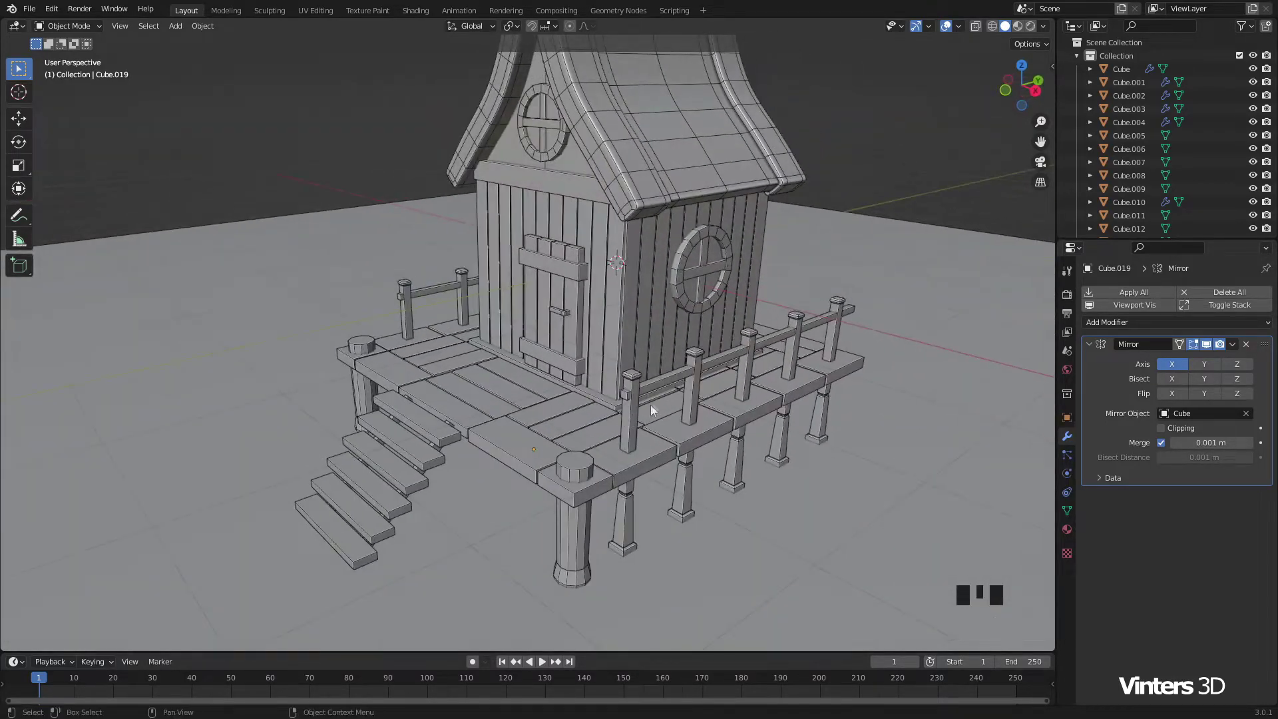
drag(659, 387, 692, 403)
Step: Duplicate the railing bar, rotate it 90° on Z and move it against a post
key(shift+d)
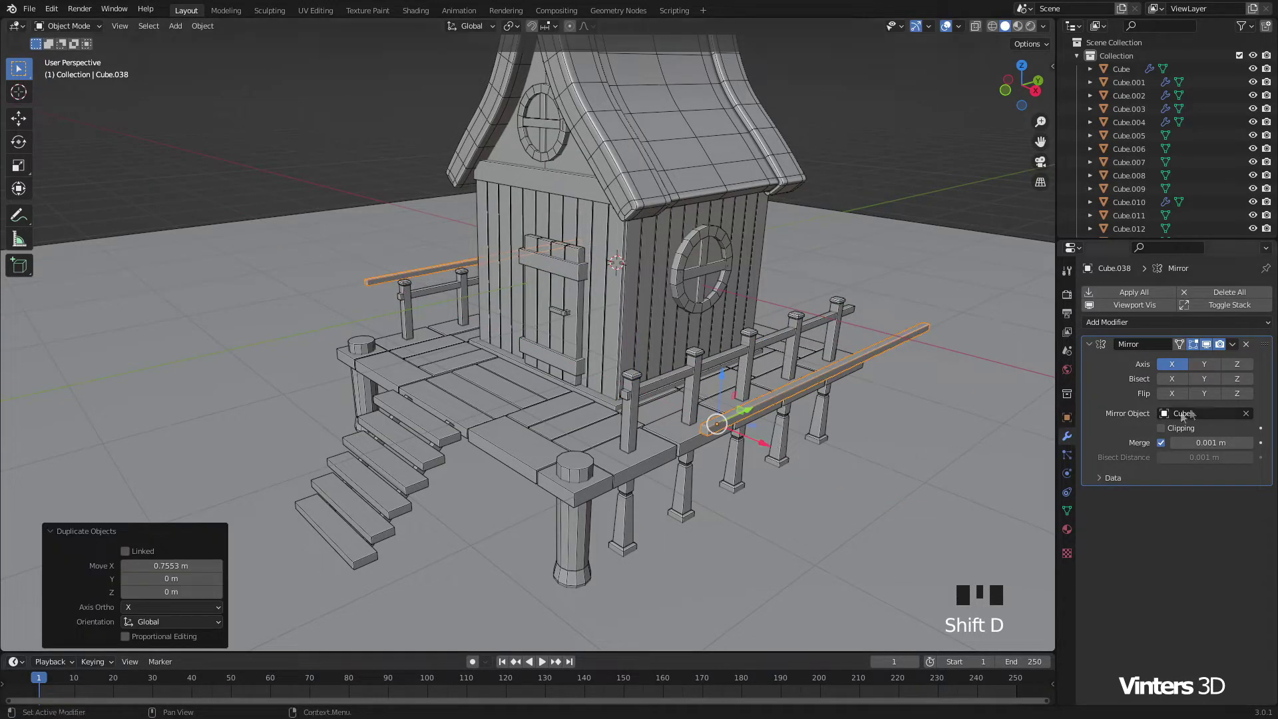
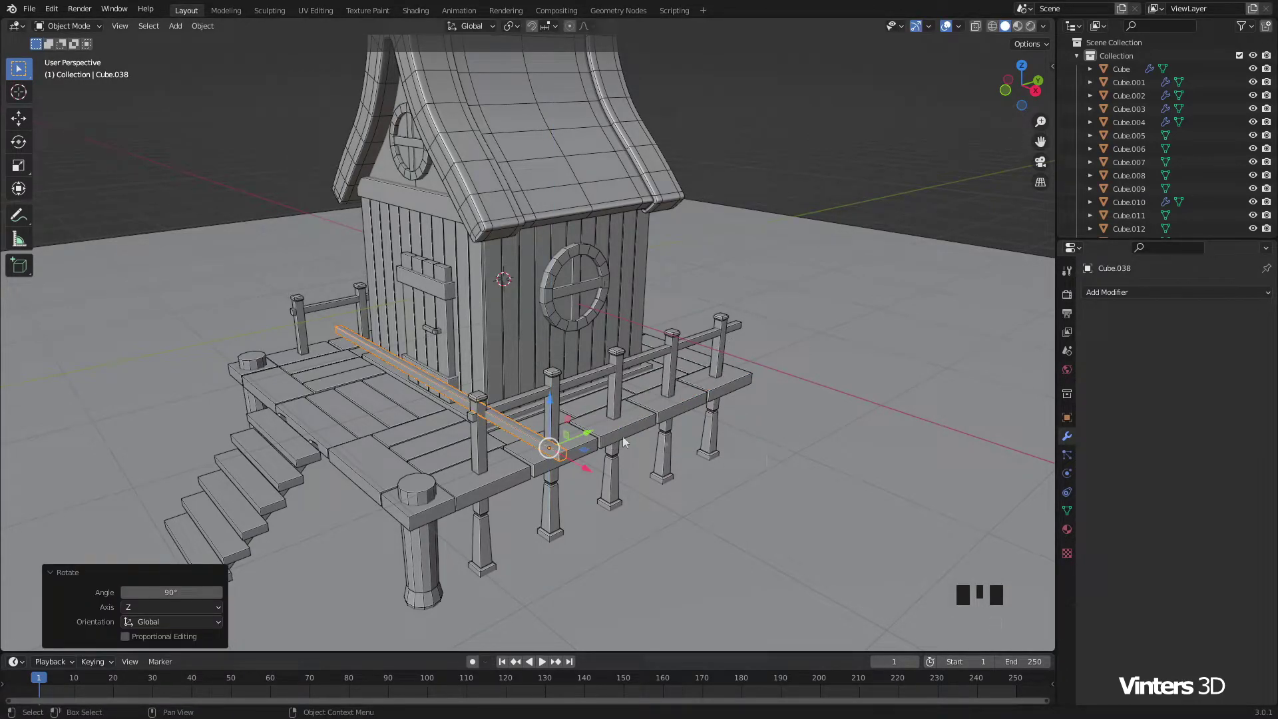
drag(671, 416, 395, 369)
scroll(up, 3)
drag(237, 354, 194, 331)
click(193, 332)
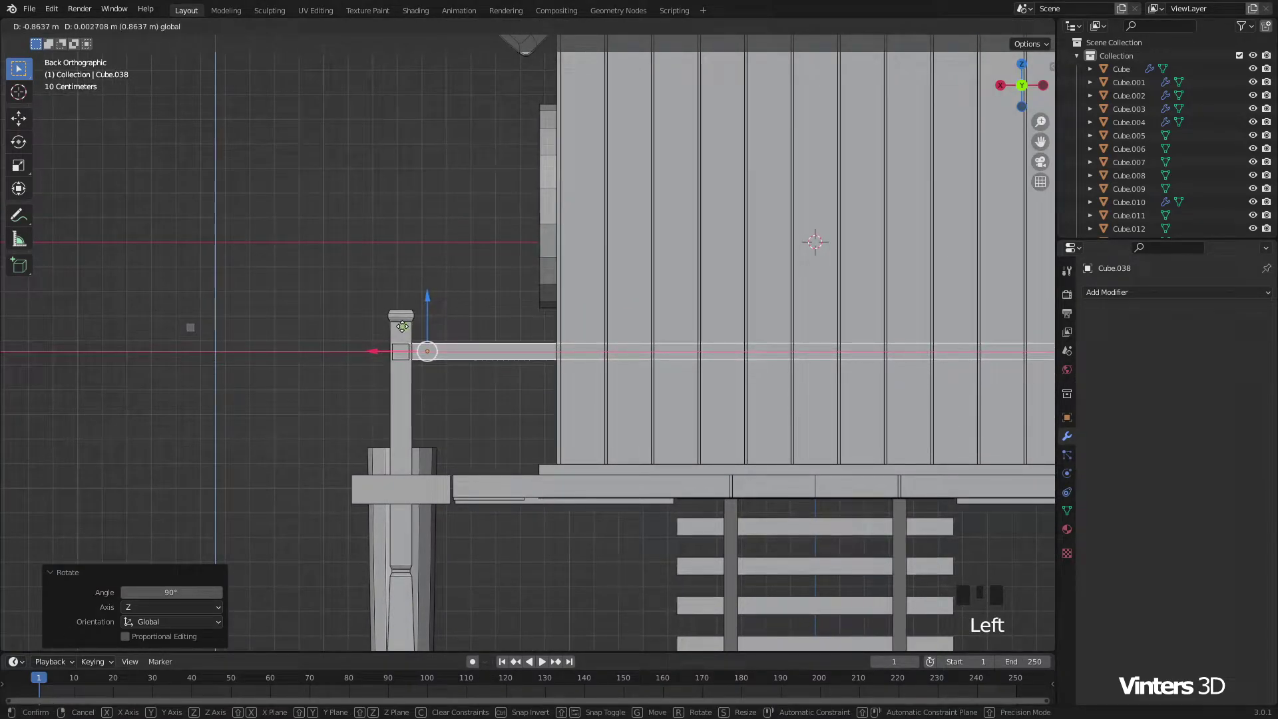
scroll(up, 3)
drag(315, 364, 571, 396)
Step: Slide the new rail along the porch edge and stretch it to span the posts crosswise
scroll(up, 3)
scroll(up, 3)
drag(692, 441, 657, 402)
scroll(down, 3)
drag(666, 399, 349, 320)
drag(349, 320, 903, 459)
drag(903, 460, 575, 375)
click(574, 375)
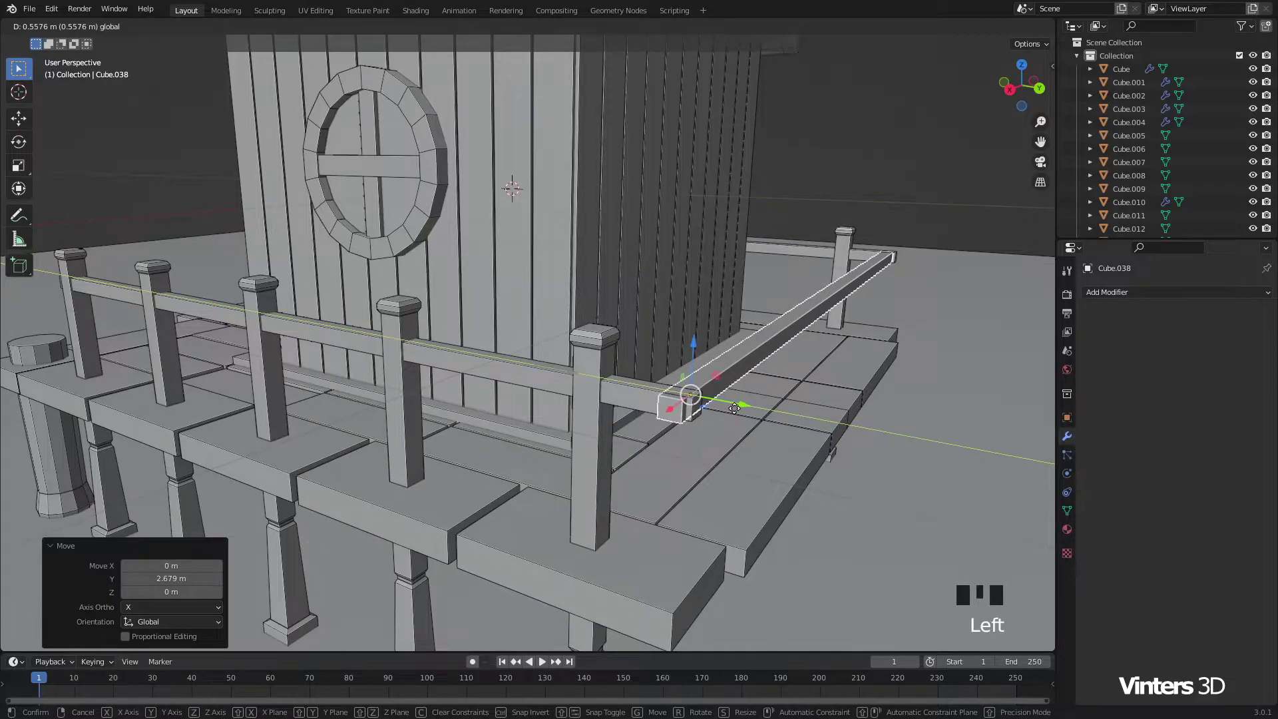
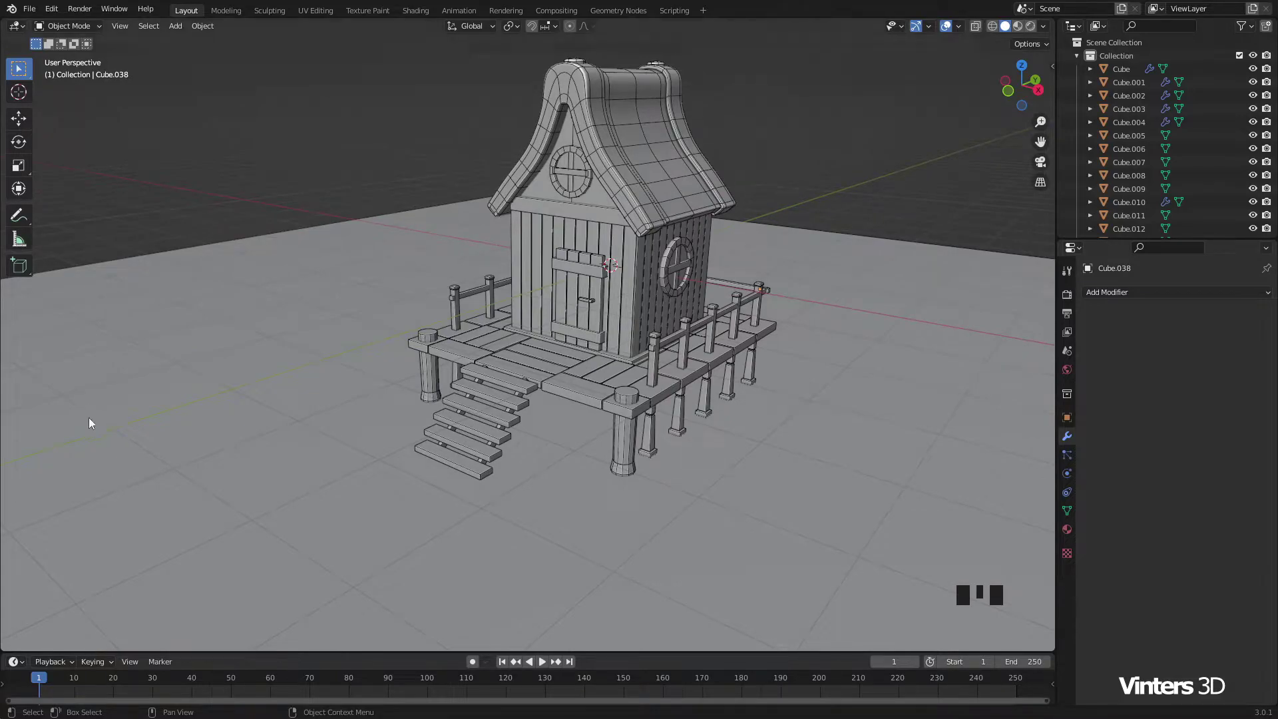
Step: Duplicate the top step plank and move the copy out in front of the porch
drag(305, 405, 368, 414)
scroll(down, 3)
drag(377, 408, 508, 390)
click(506, 386)
drag(444, 414, 506, 360)
scroll(up, 3)
drag(618, 357, 679, 332)
key(shift+d)
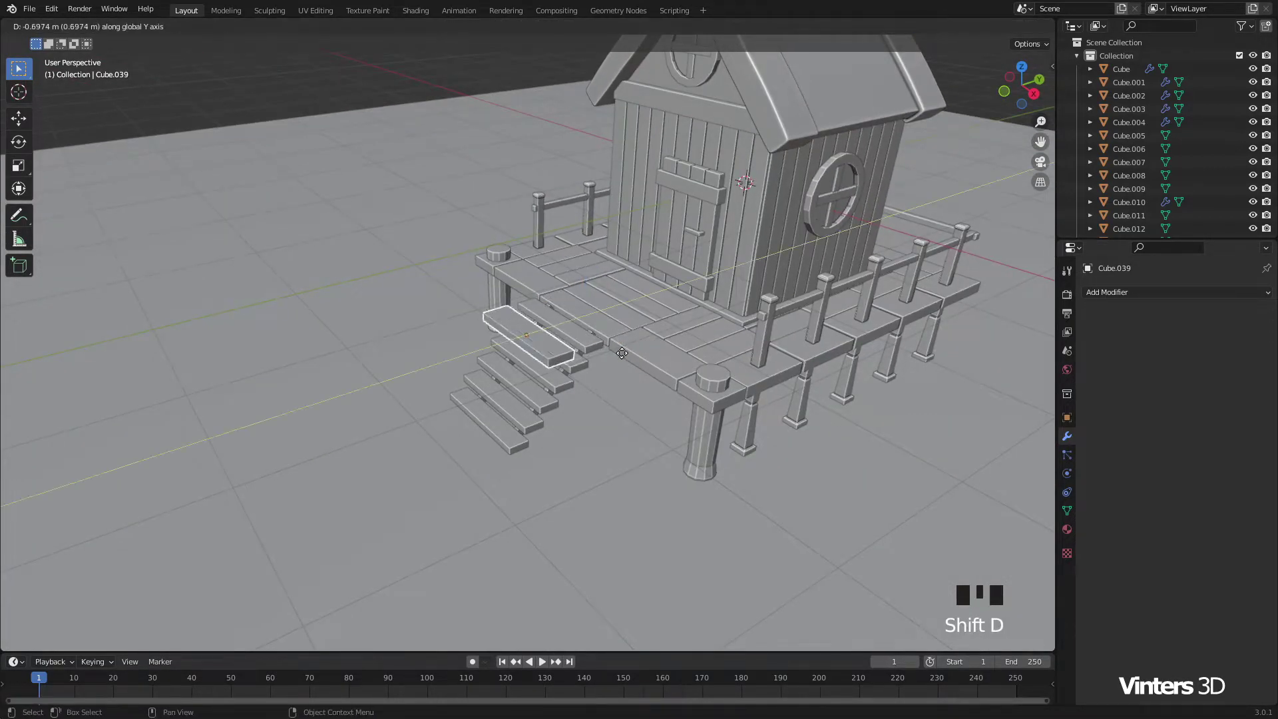
drag(471, 375, 723, 368)
key(KP_Decimal)
Step: Rotate the copy 90° on Y to stand upright and thicken it into a square post
scroll(down, 3)
drag(657, 365, 751, 352)
key(r)
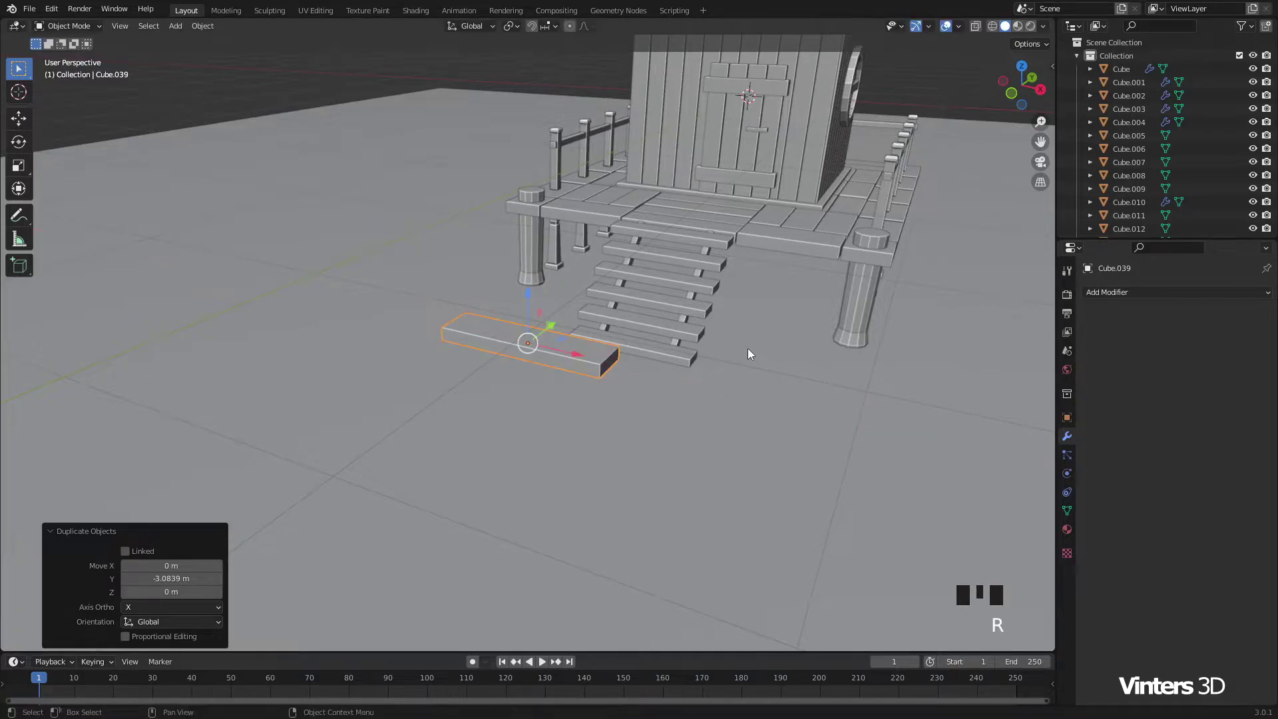
key(r)
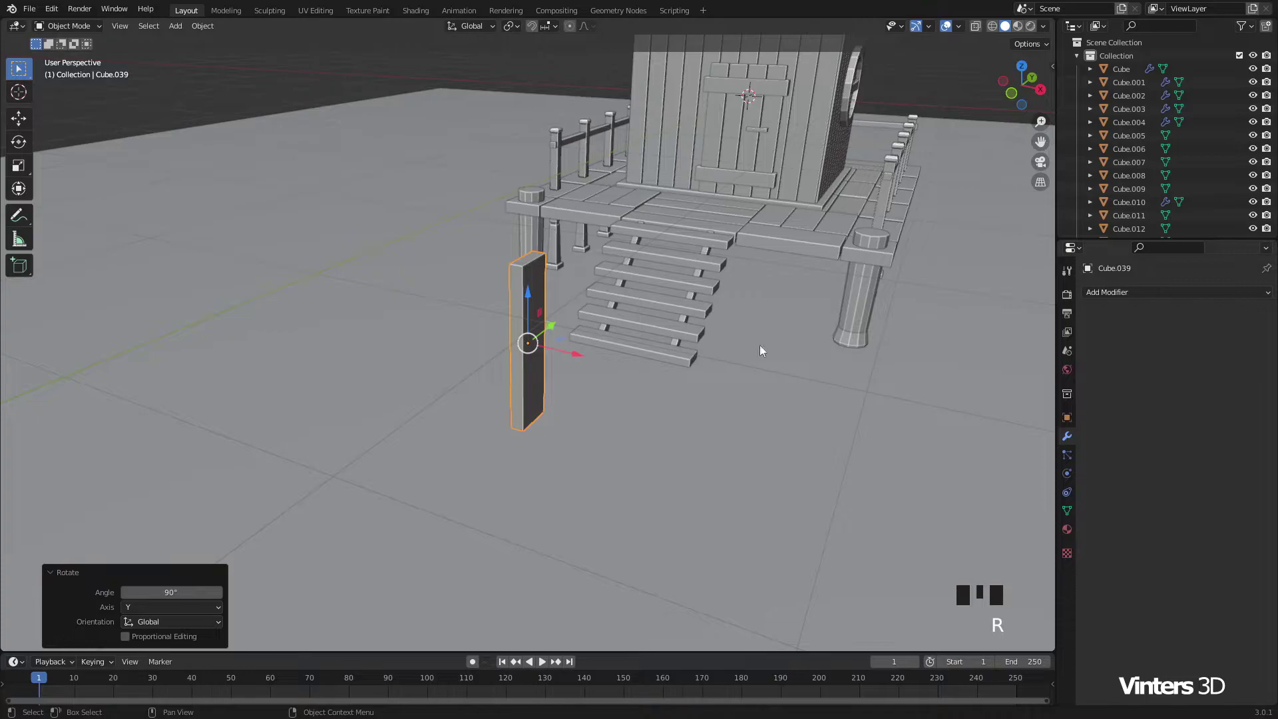
drag(664, 364, 749, 364)
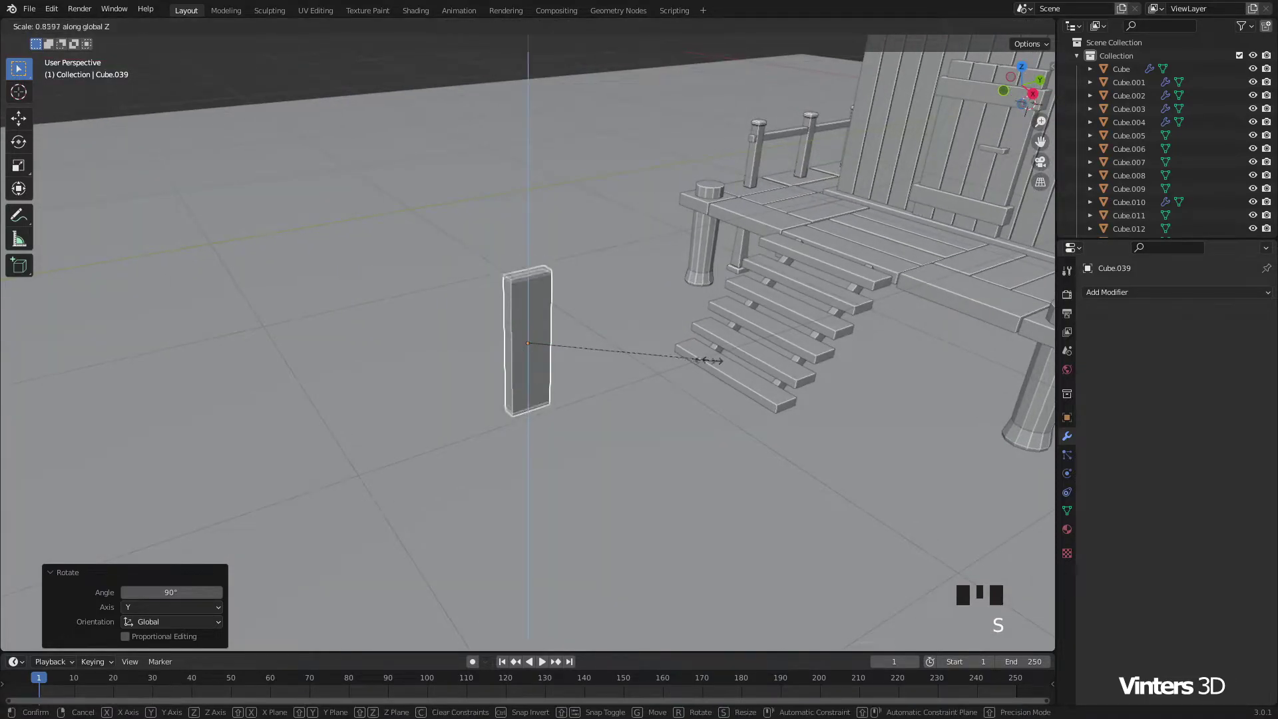
key(s)
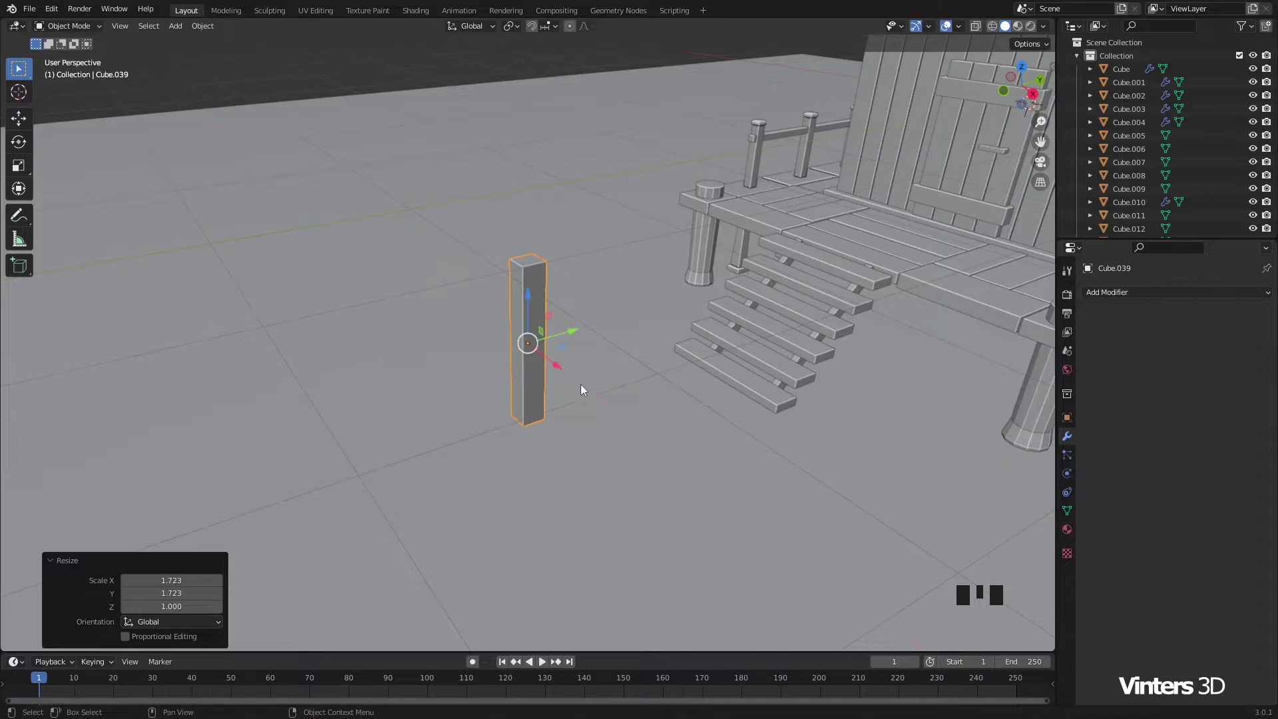
Step: In front view, place the post on the ground to the left of the porch
scroll(down, 3)
drag(556, 354, 715, 331)
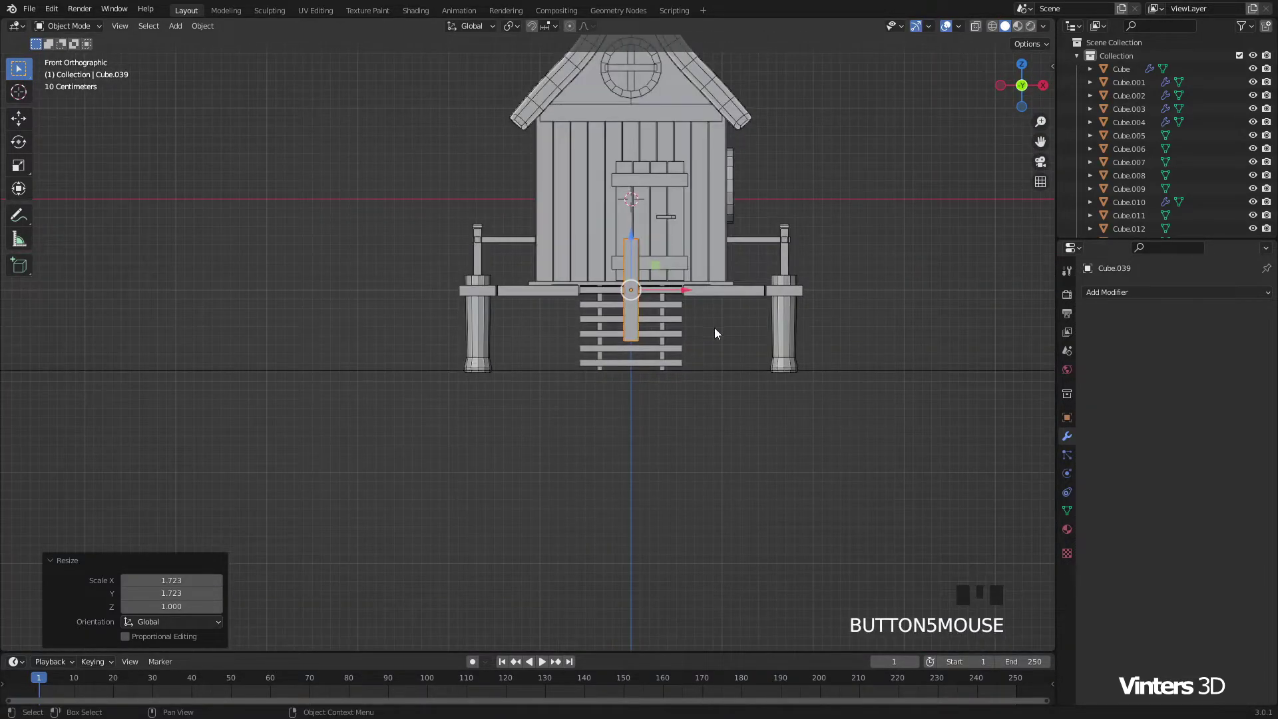
scroll(up, 3)
scroll(up, 3)
click(727, 225)
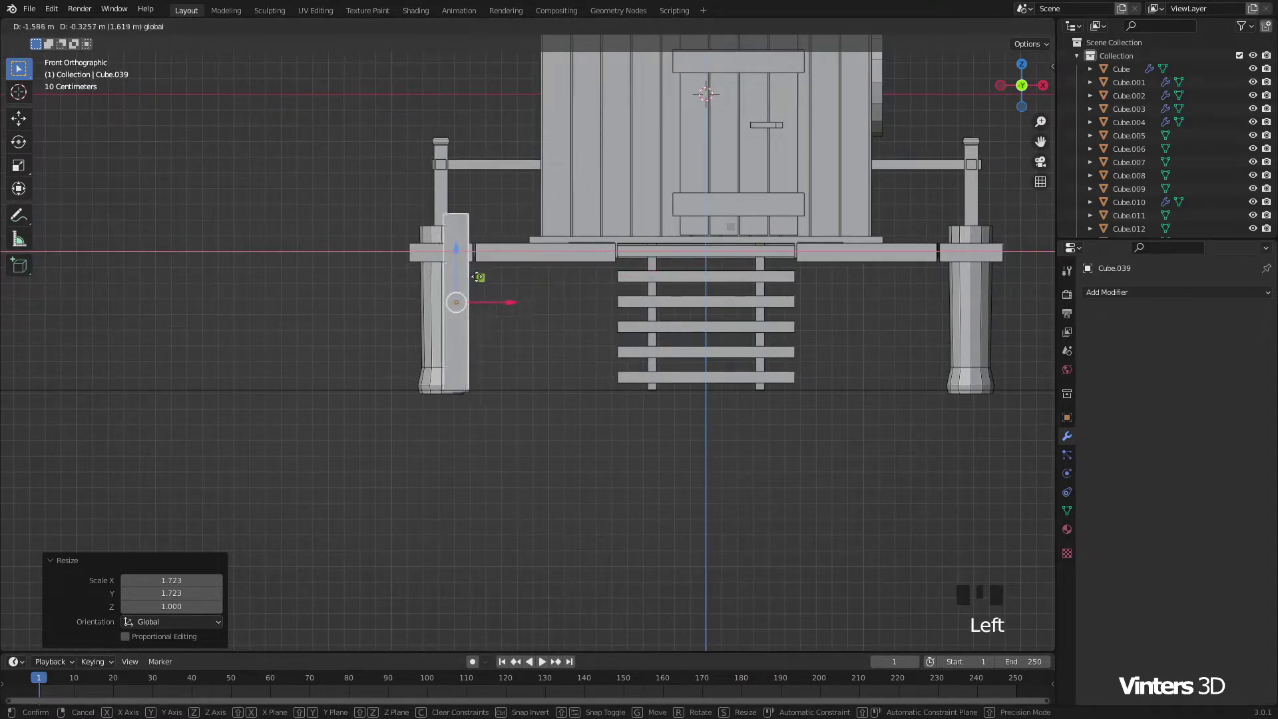
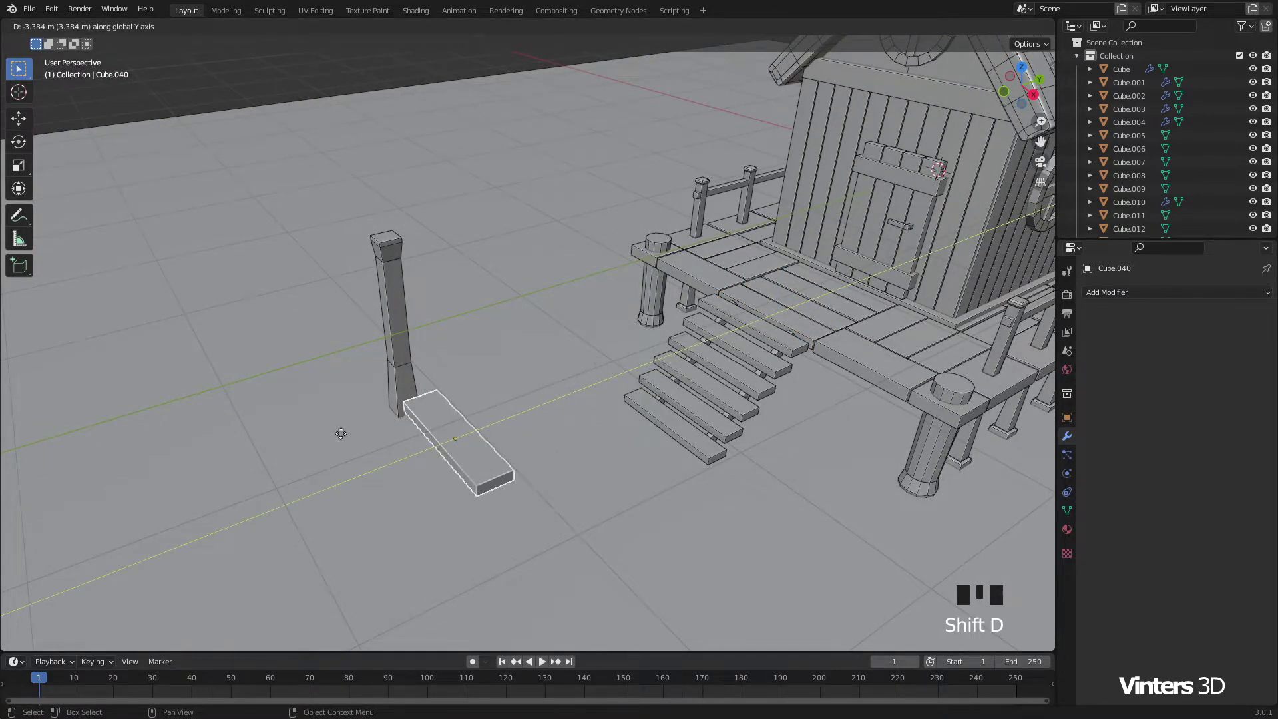
Step: Narrow the plank copy on Y into a slim beam and raise it to the post top in Right view
drag(665, 376, 781, 390)
key(s)
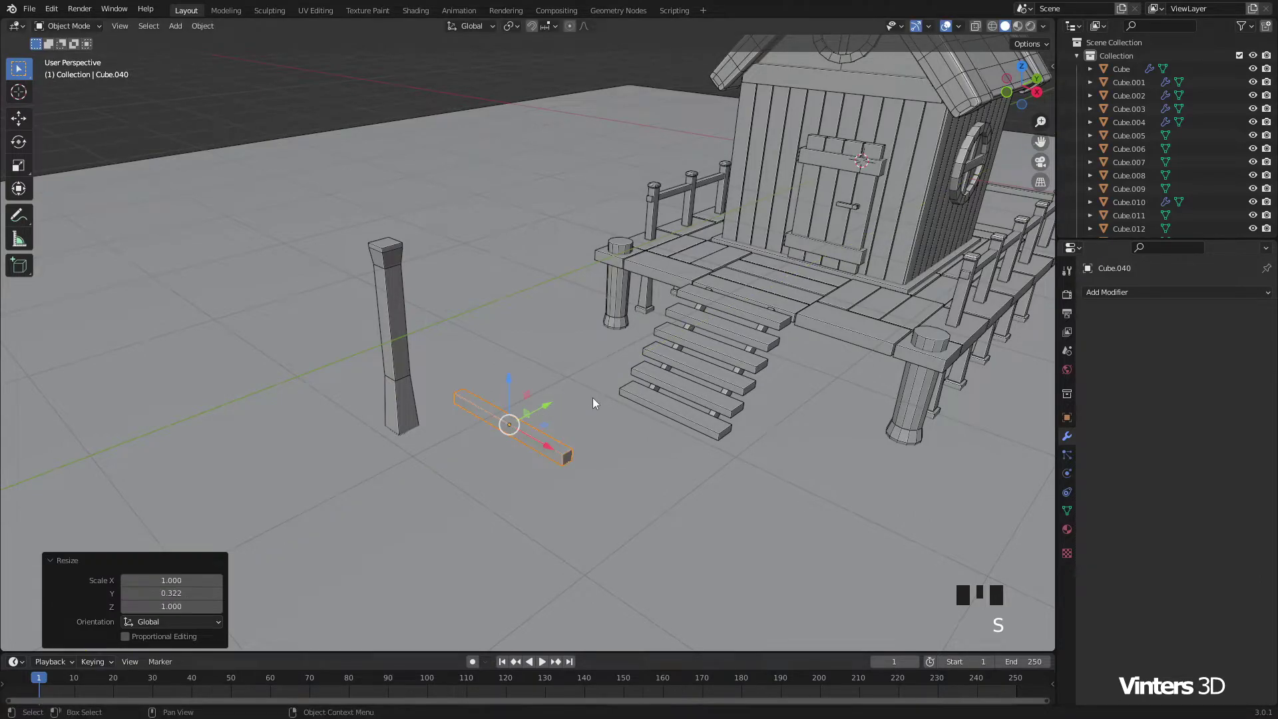
drag(575, 396, 550, 390)
scroll(up, 3)
click(474, 490)
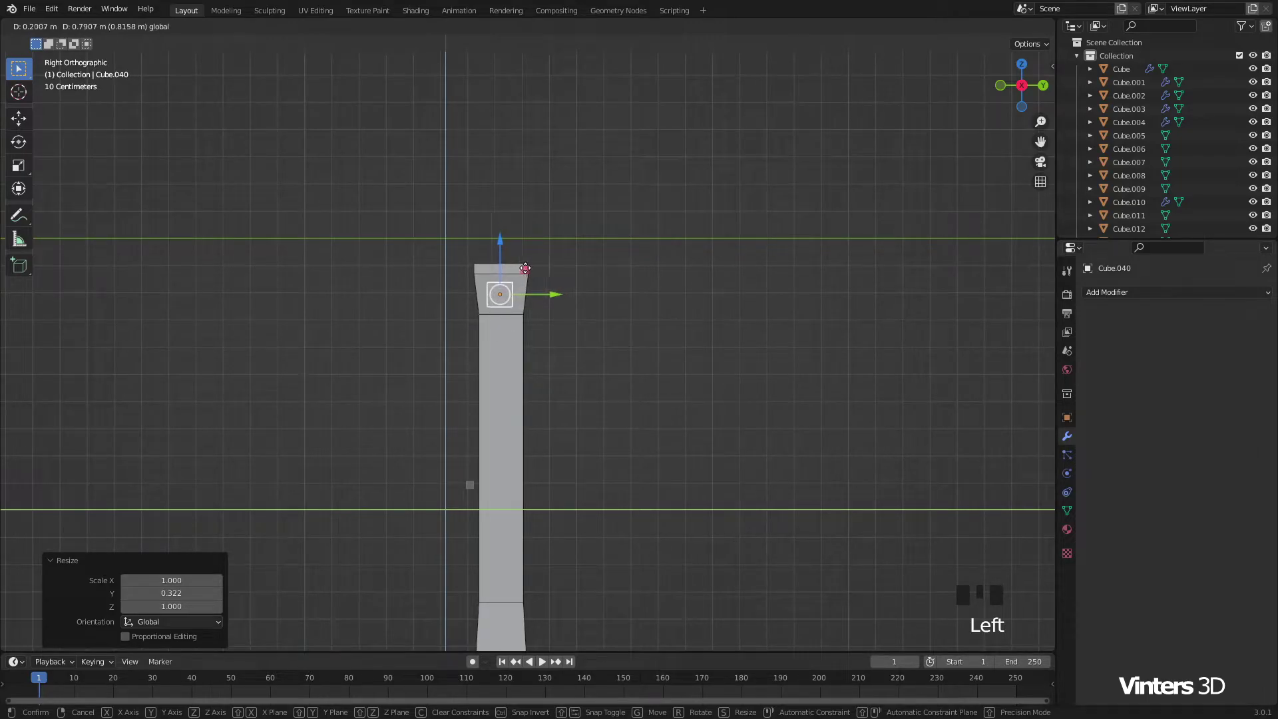
scroll(up, 3)
drag(464, 316, 552, 368)
scroll(up, 3)
scroll(up, 3)
click(547, 299)
Step: Slide the beam out along X so it juts sideways from the post top as an arm
scroll(down, 3)
drag(577, 344, 690, 369)
scroll(down, 3)
drag(780, 366, 590, 376)
drag(586, 377, 635, 376)
scroll(up, 3)
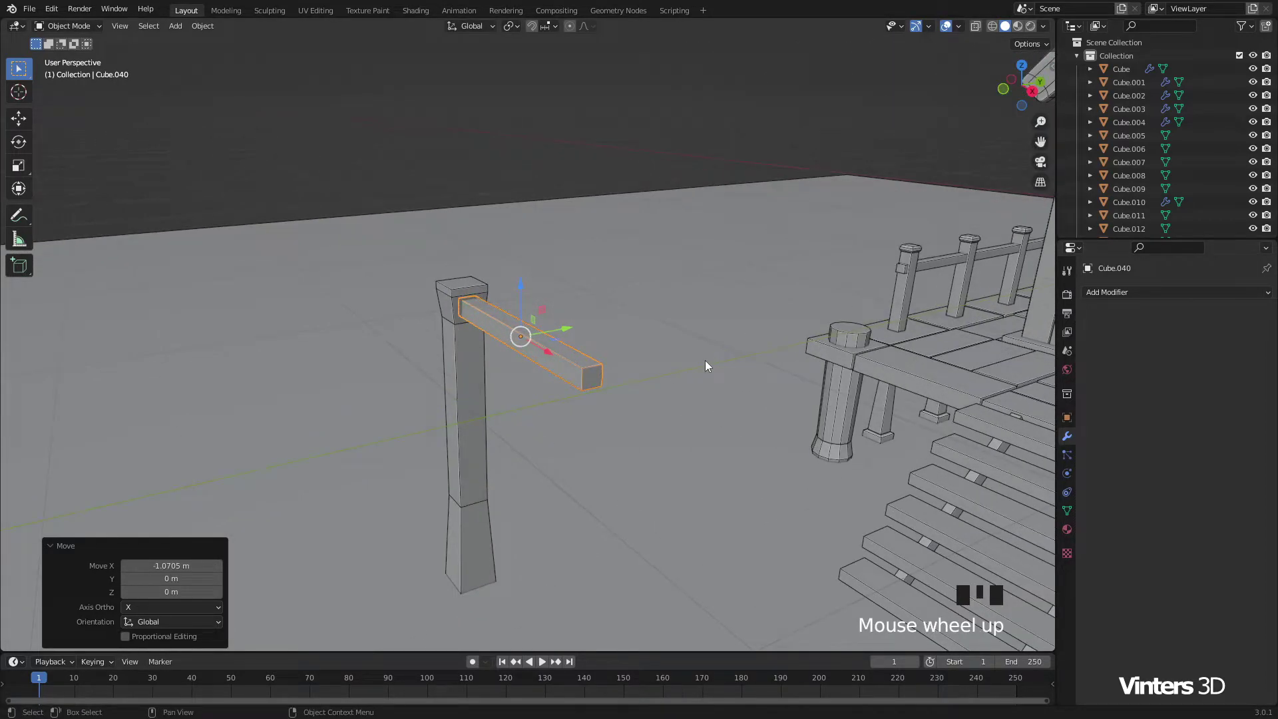
Step: Shorten and reposition the arm, then scale it on Y/Z to 0.884 to slim it
key(s)
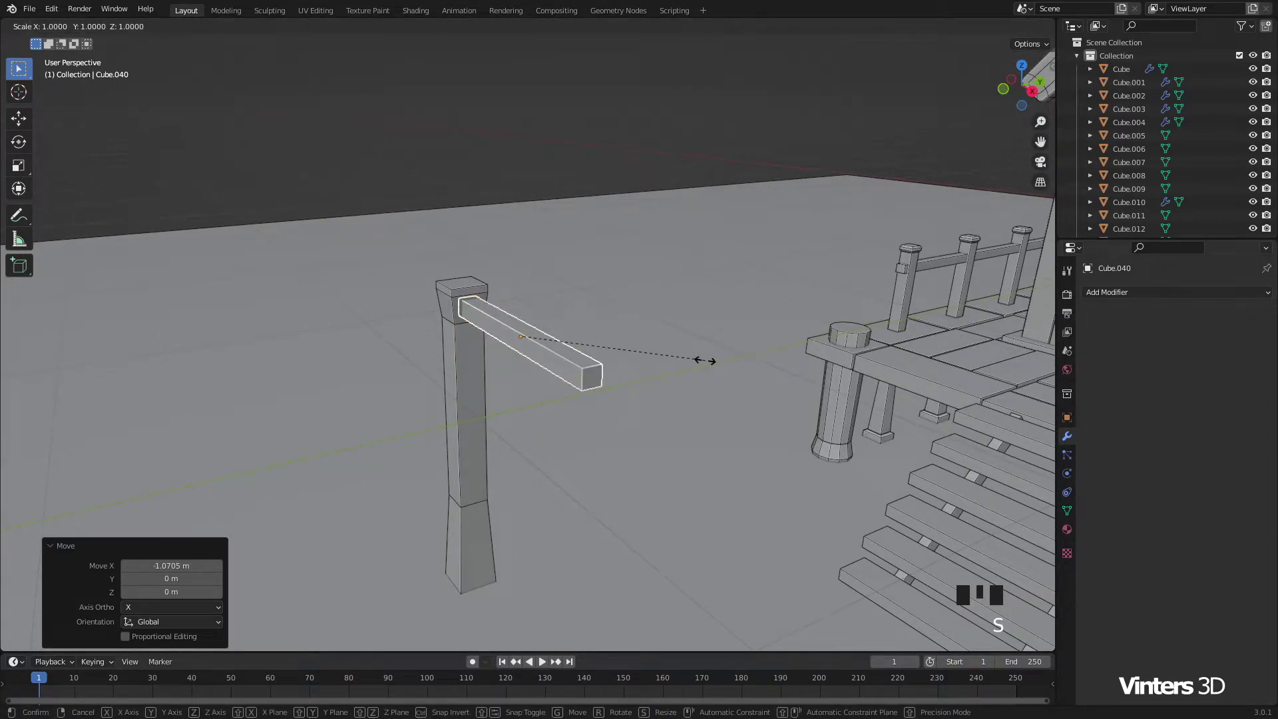
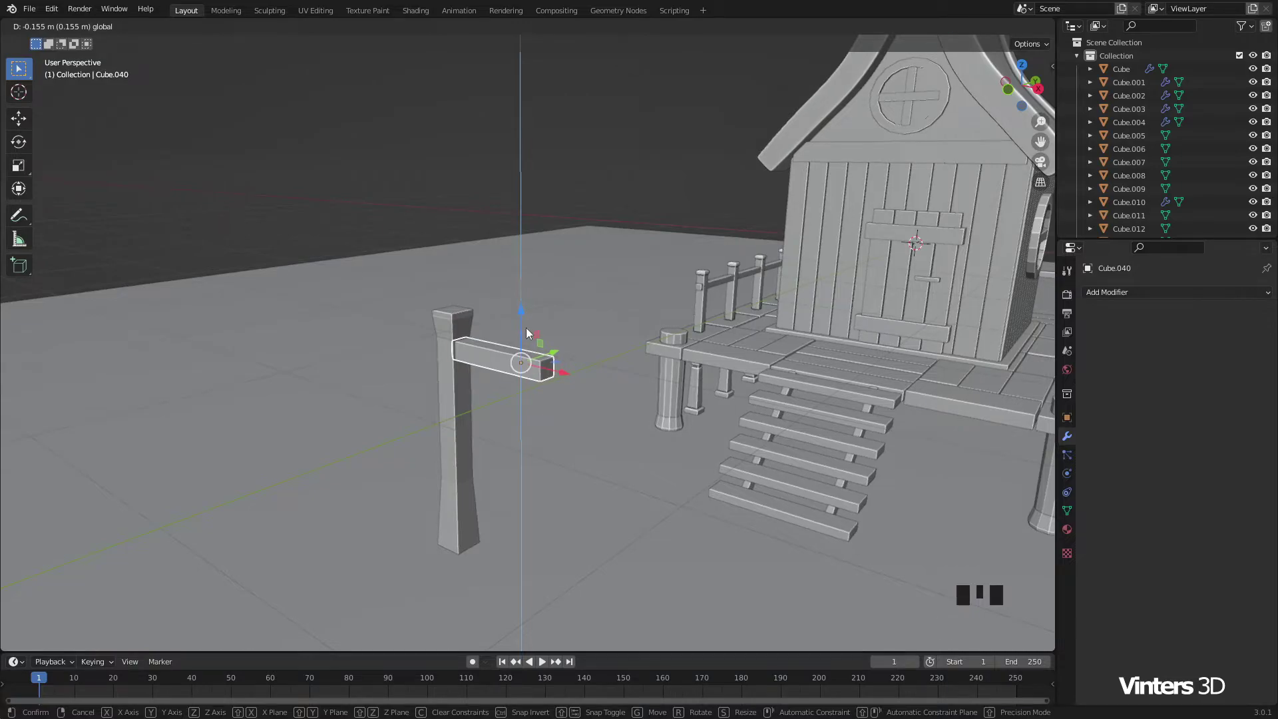
scroll(up, 3)
drag(585, 388, 496, 196)
click(496, 197)
scroll(up, 3)
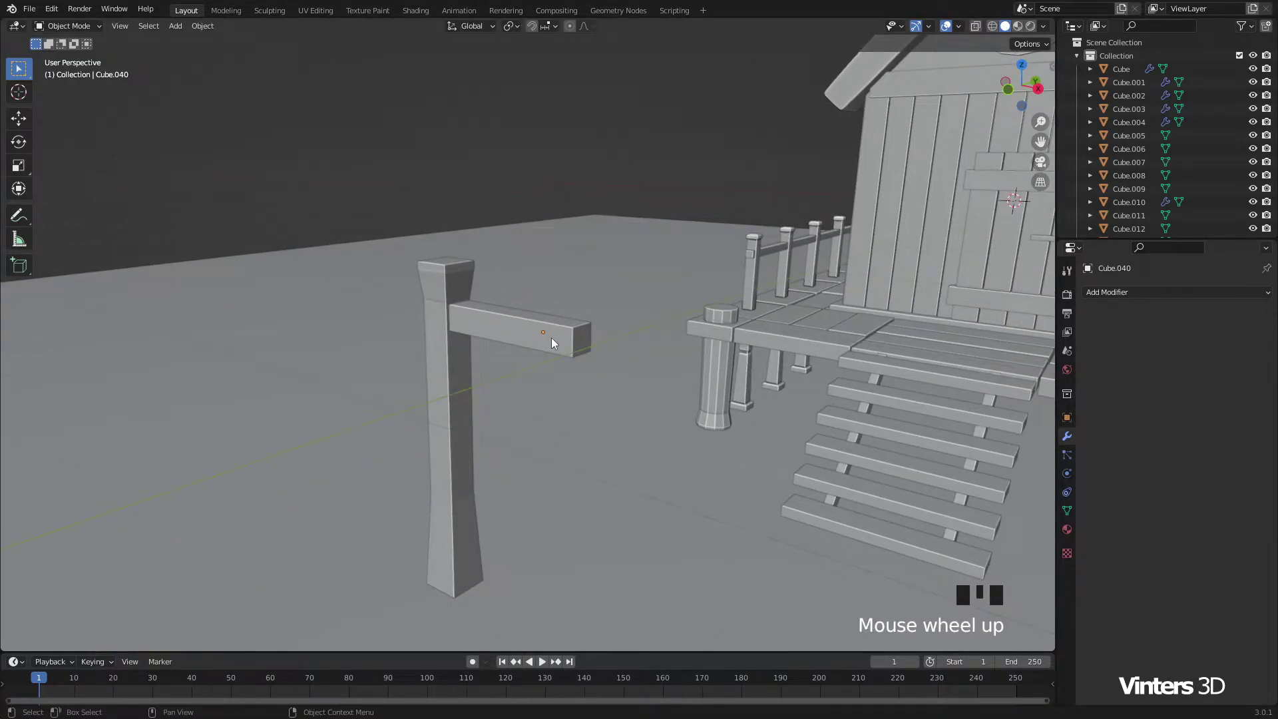
drag(555, 341, 737, 373)
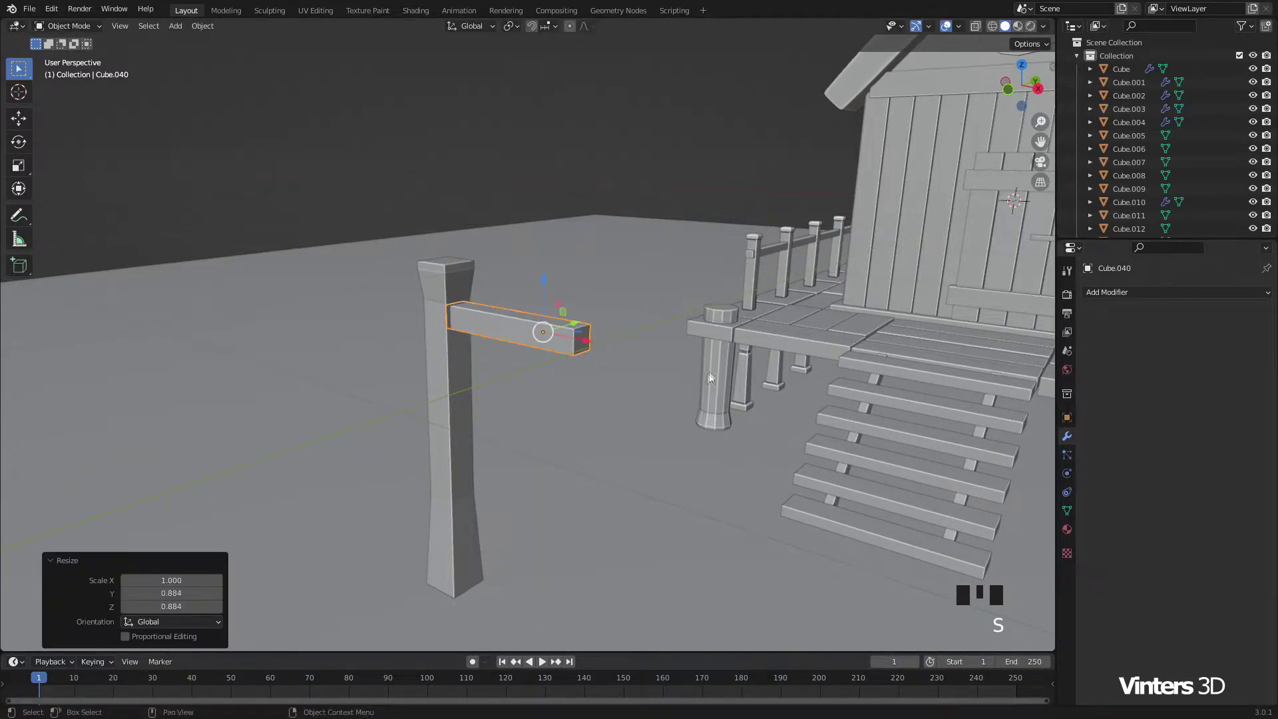
drag(661, 421, 734, 369)
Step: Duplicate the arm with Shift+D and tilt the copy 45 degrees about Y
key(shift+d)
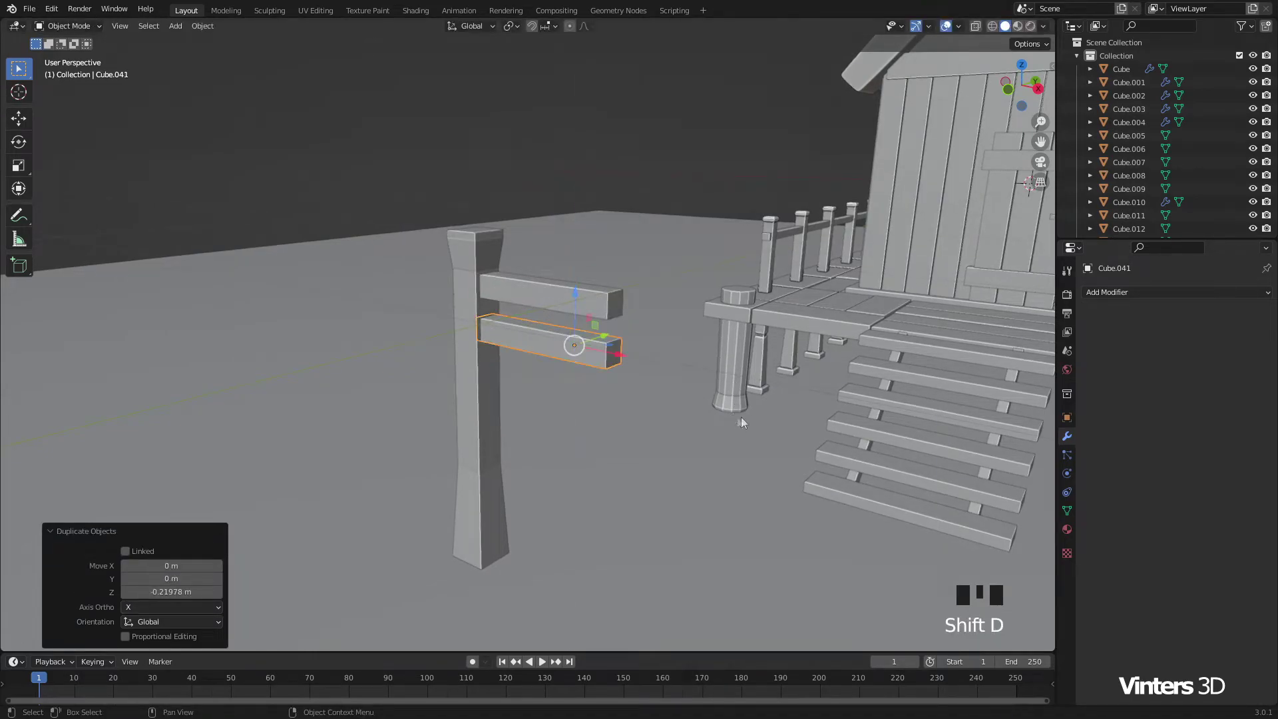
drag(779, 397, 641, 403)
drag(640, 404, 706, 396)
key(r)
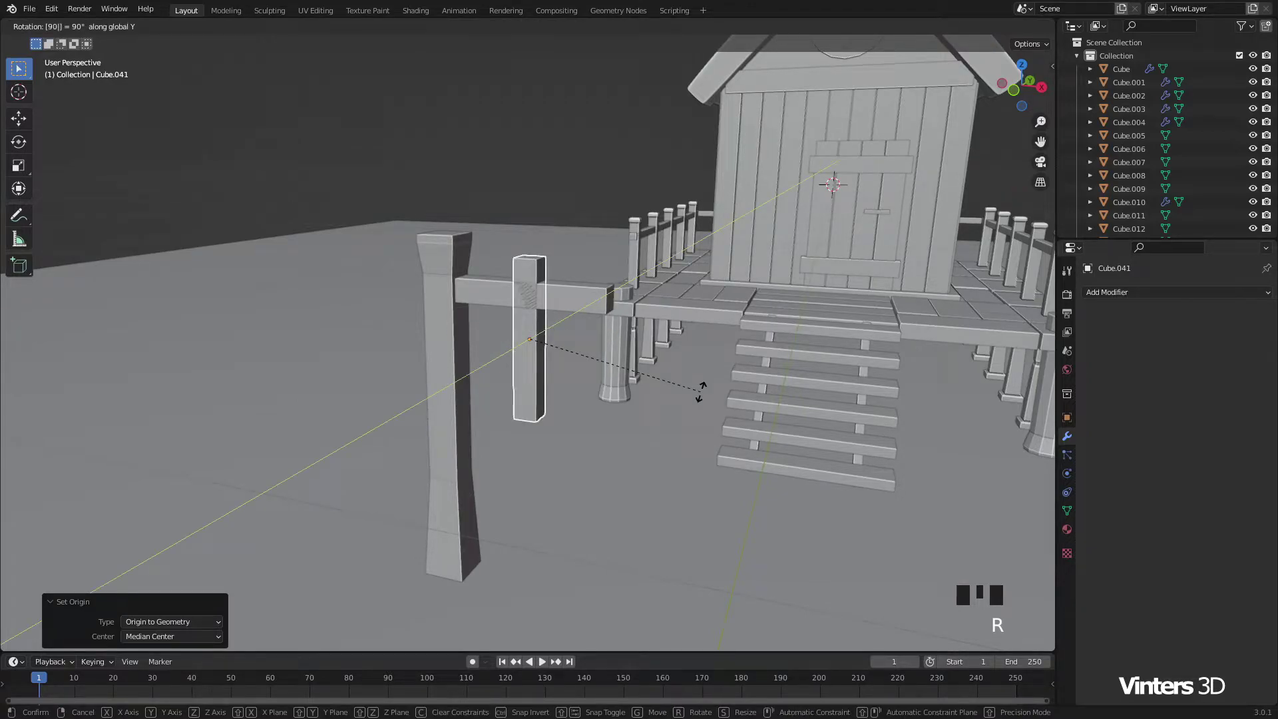
key(r)
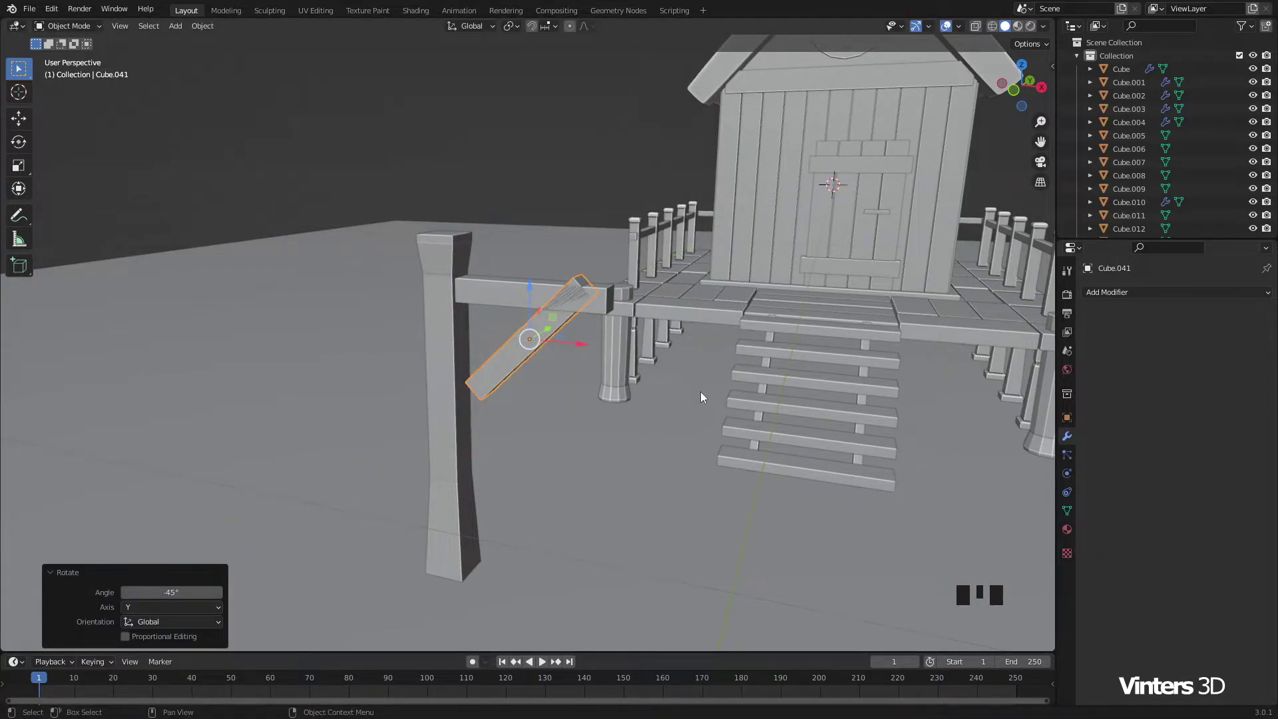
scroll(up, 3)
Step: Thin and shorten the brace and seat it between the post and the arm's underside in Front view
key(s)
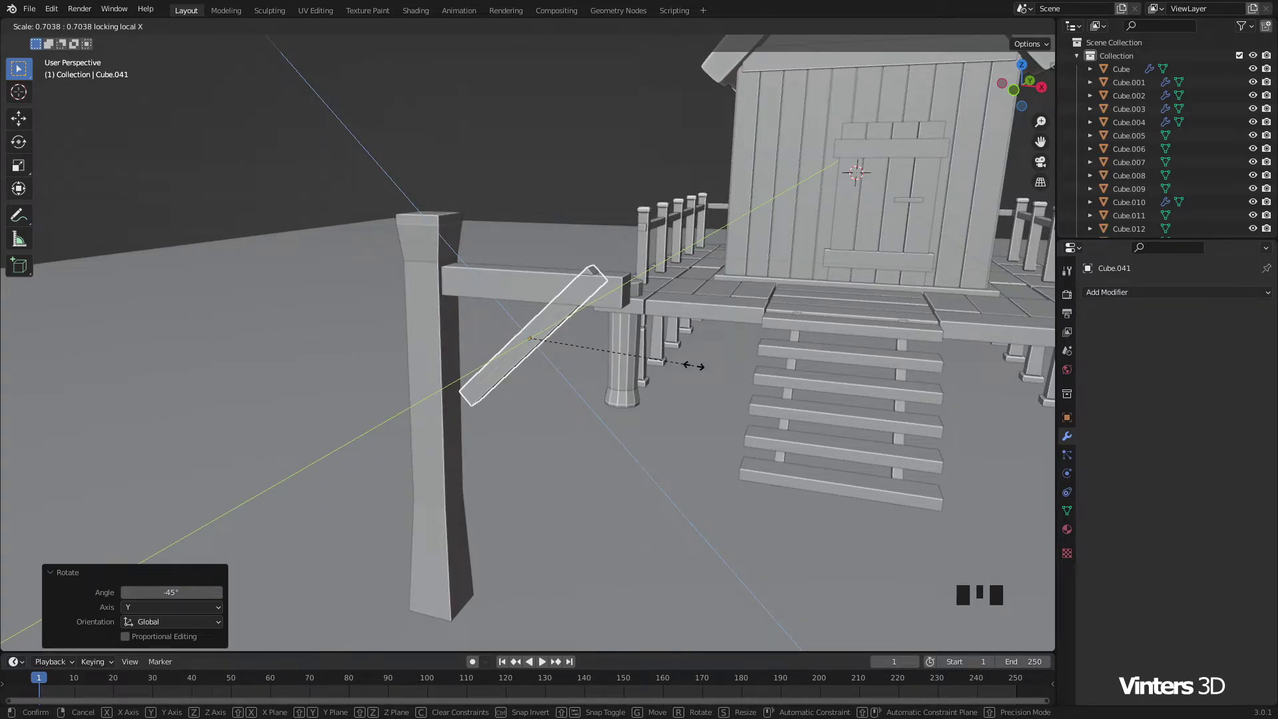
drag(716, 382, 526, 331)
drag(526, 331, 458, 318)
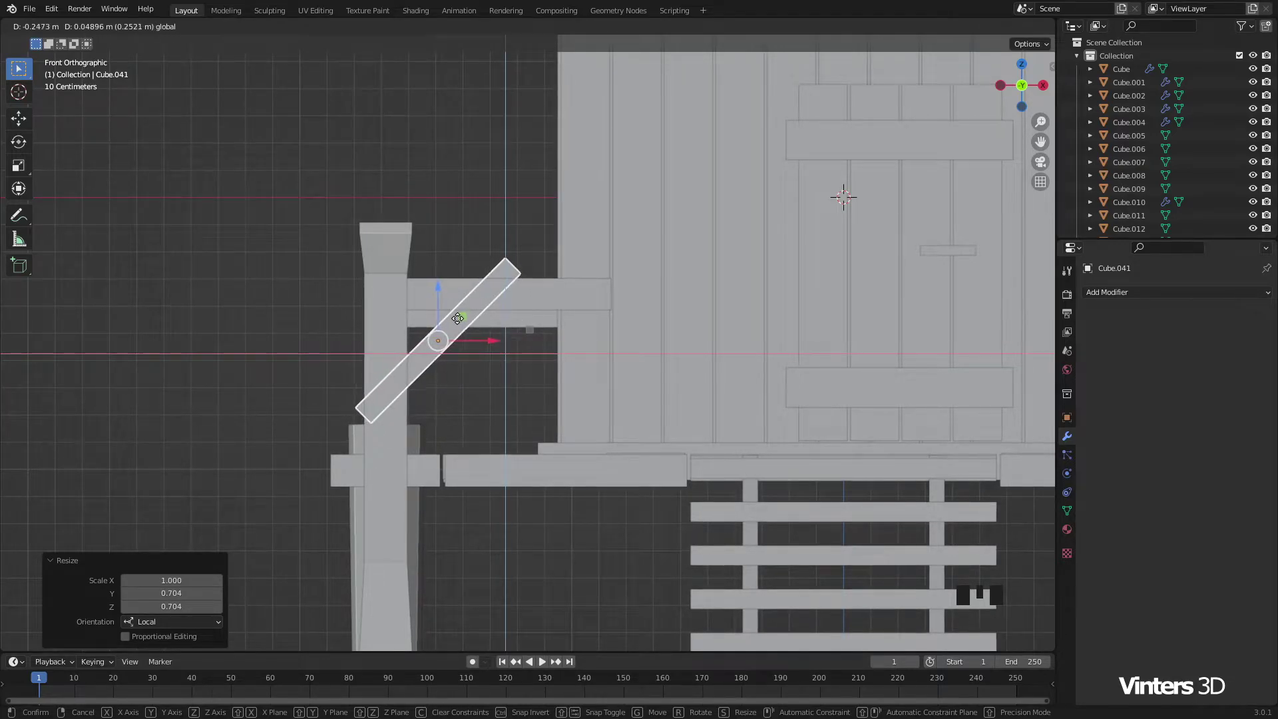
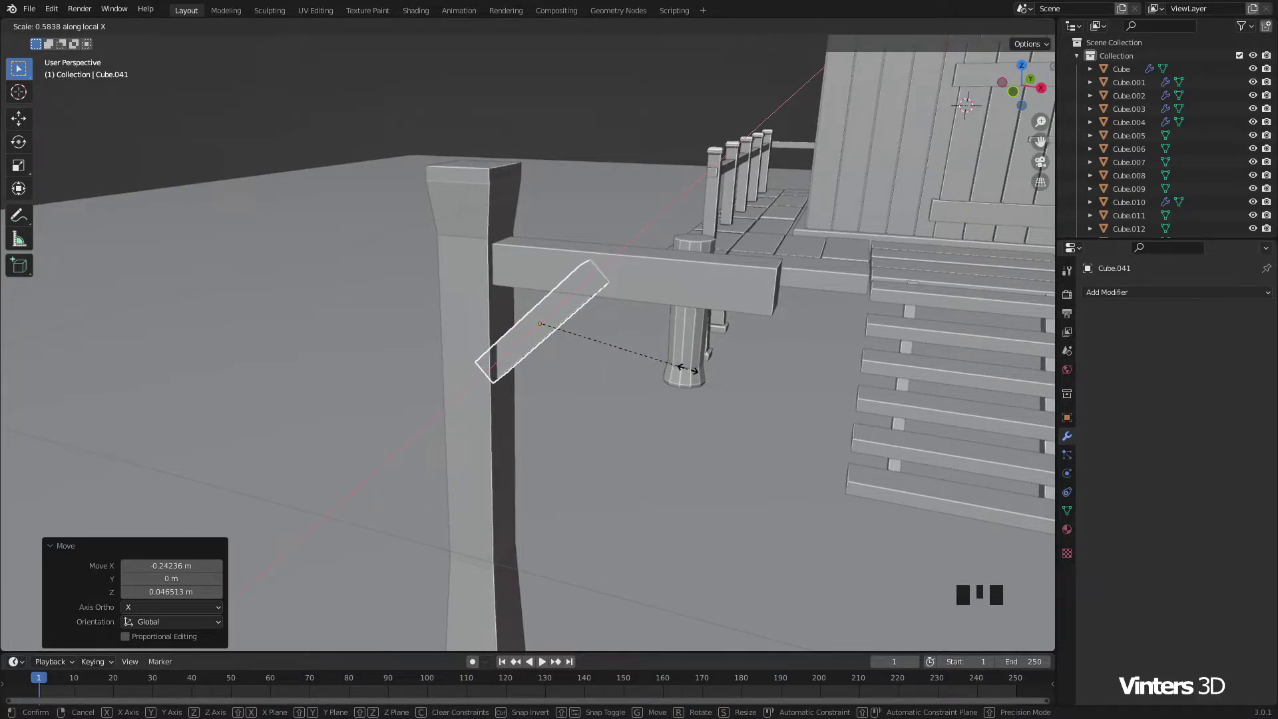
click(613, 128)
scroll(down, 3)
Step: Duplicate the finished diagonal brace with Shift+D to start the base strut
drag(629, 405, 536, 349)
click(537, 349)
drag(628, 420, 651, 348)
key(shift+d)
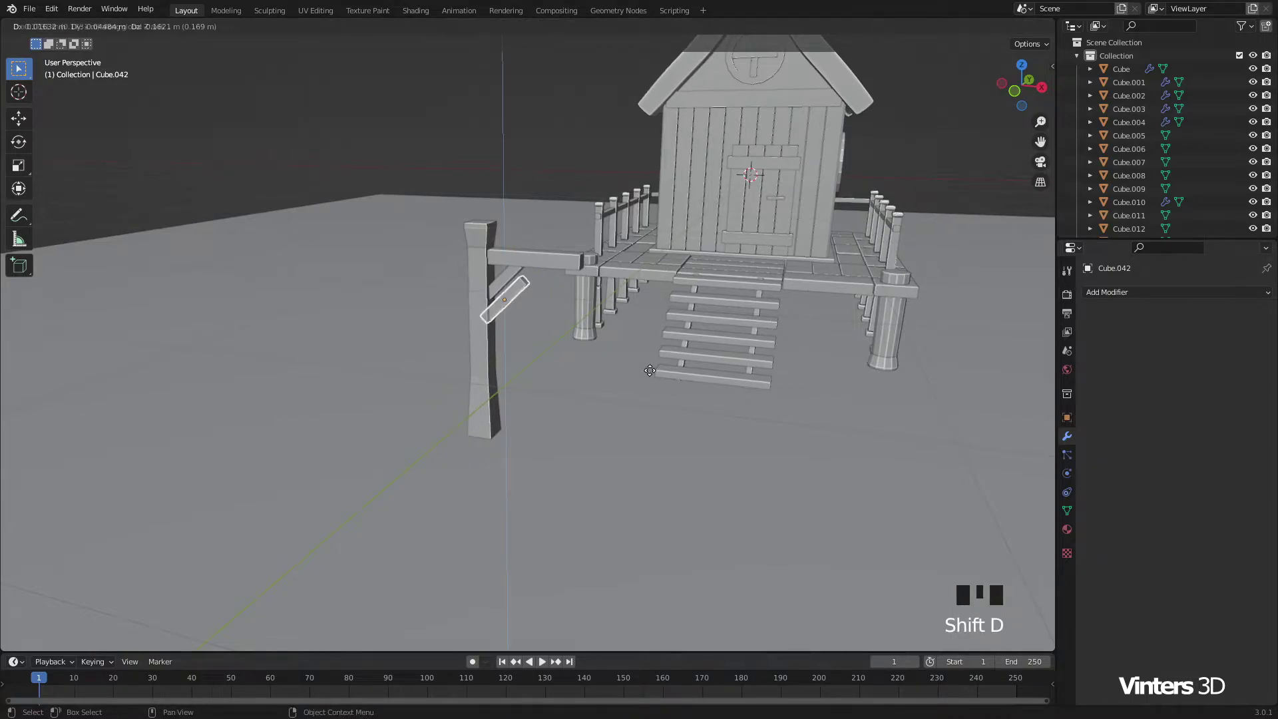
Step: Rotate the brace copy 90 degrees about Y and set it down near the post base
scroll(up, 3)
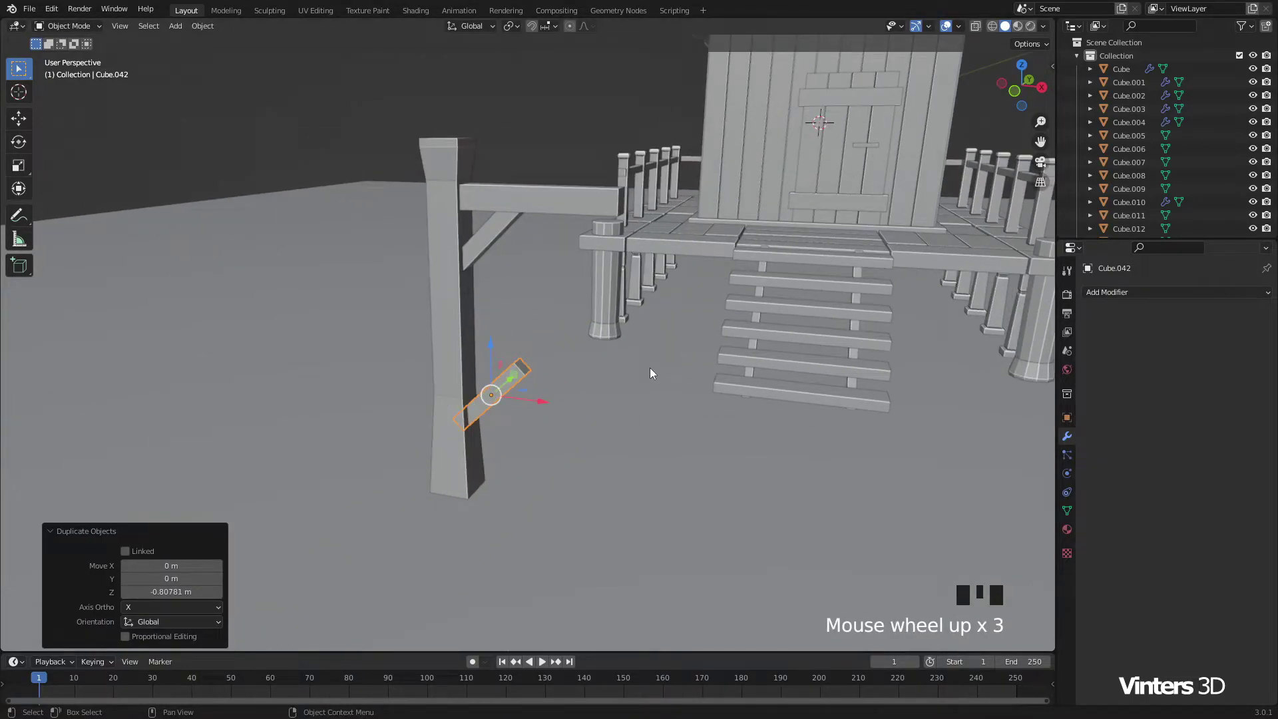
scroll(up, 3)
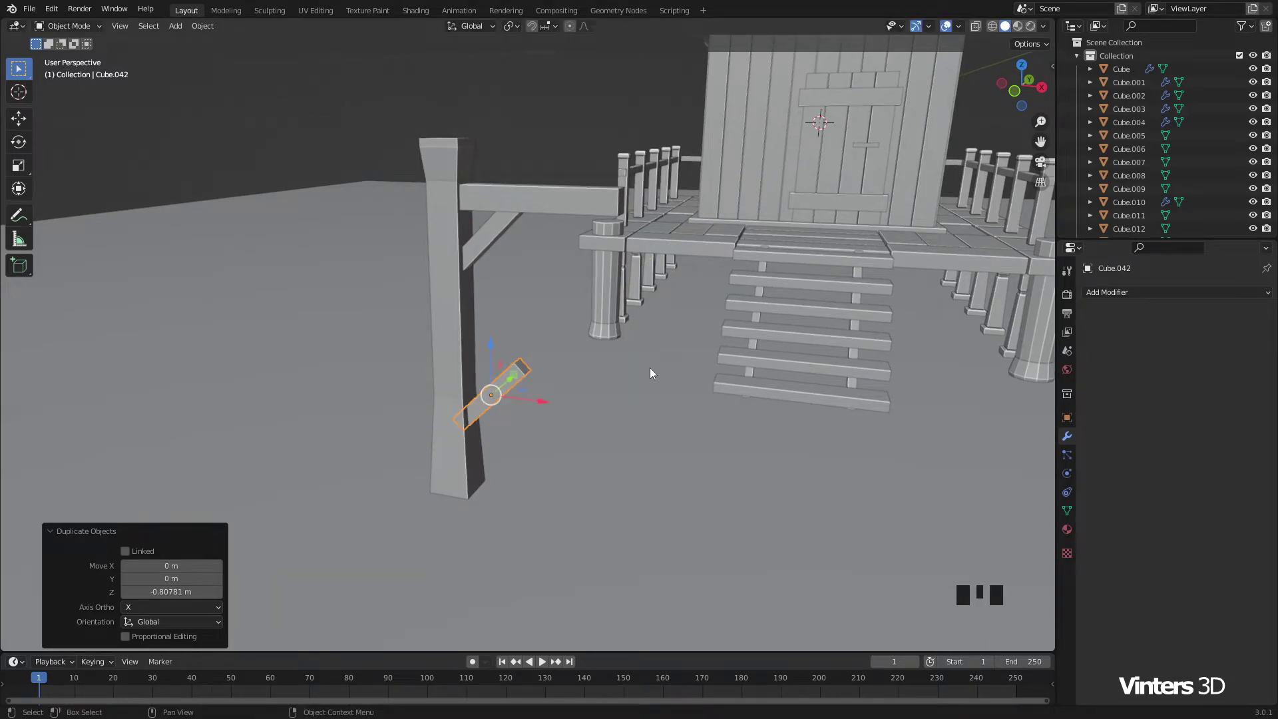
key(r)
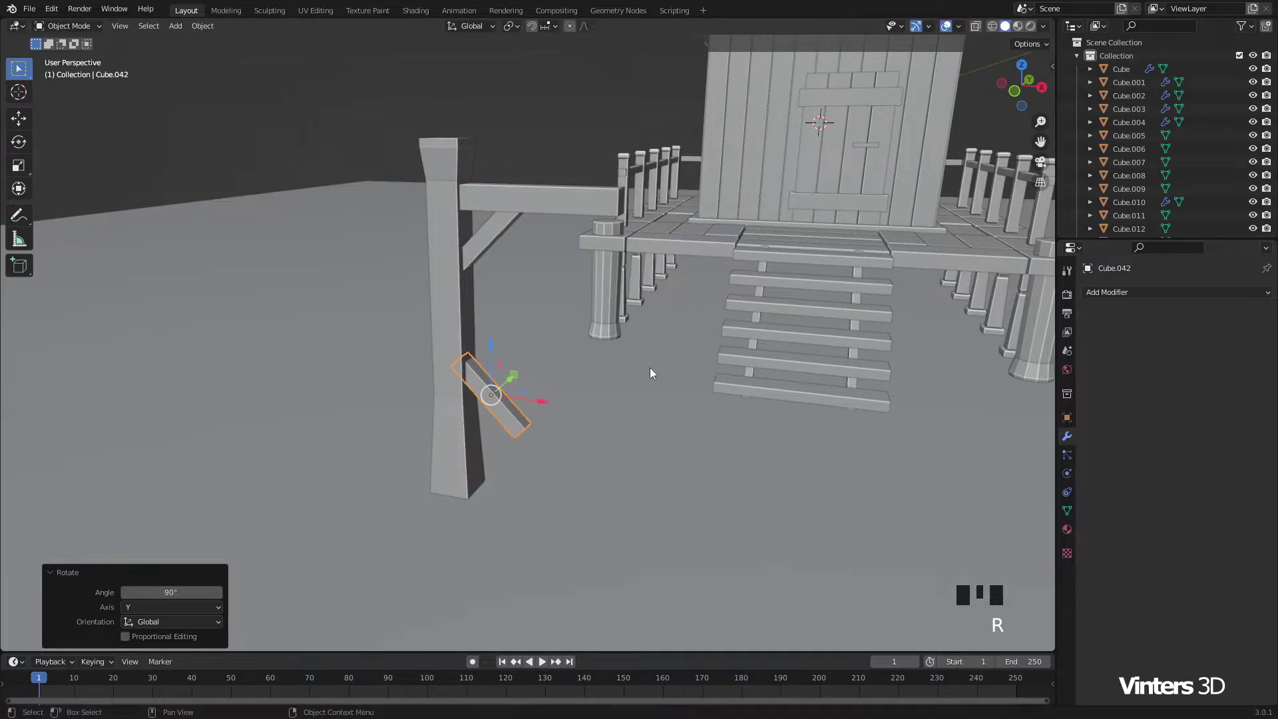
click(495, 347)
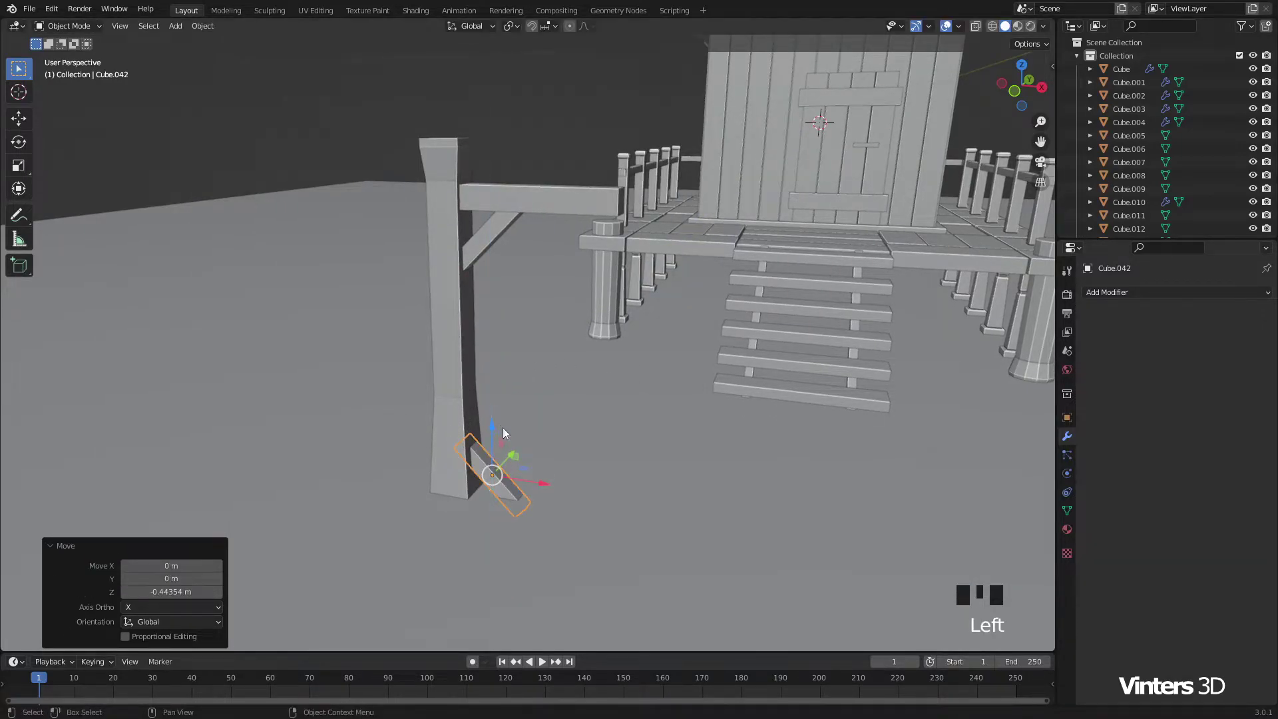
scroll(up, 3)
Step: Lengthen the foot strut by scaling X to 1.463
drag(523, 476, 463, 424)
drag(463, 424, 551, 421)
drag(507, 454, 590, 392)
scroll(down, 3)
drag(657, 392, 572, 424)
scroll(down, 3)
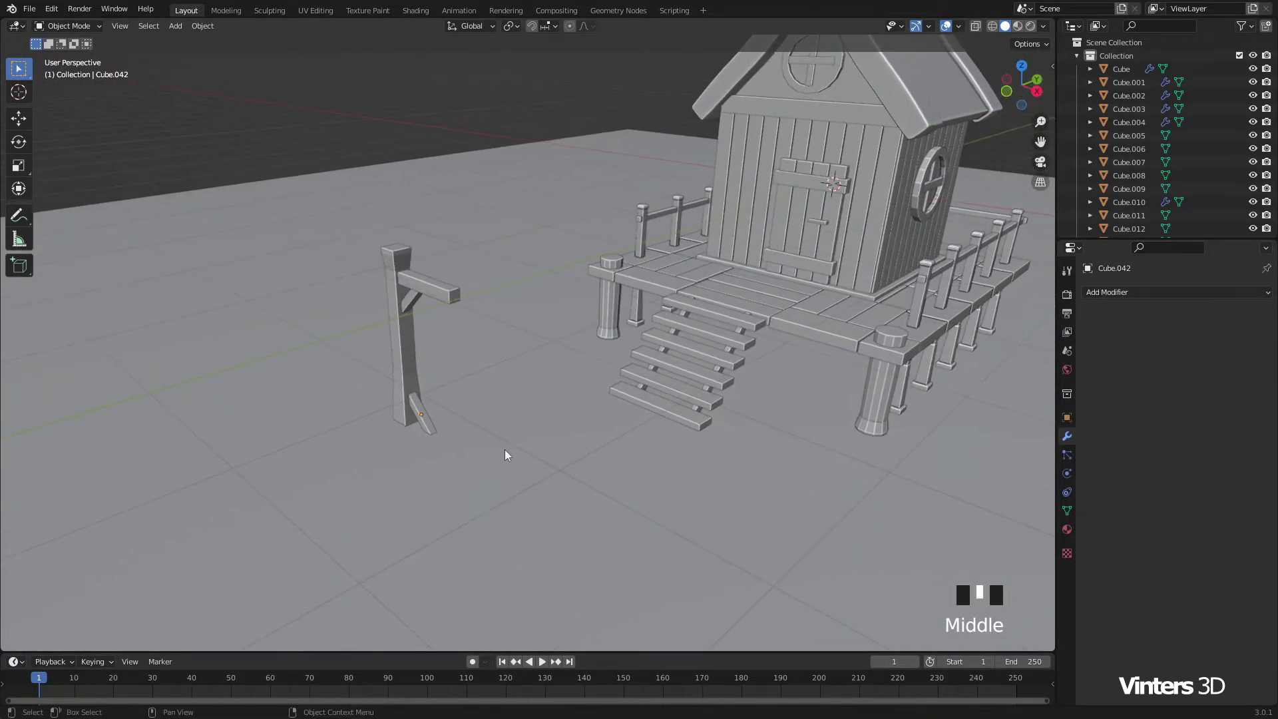
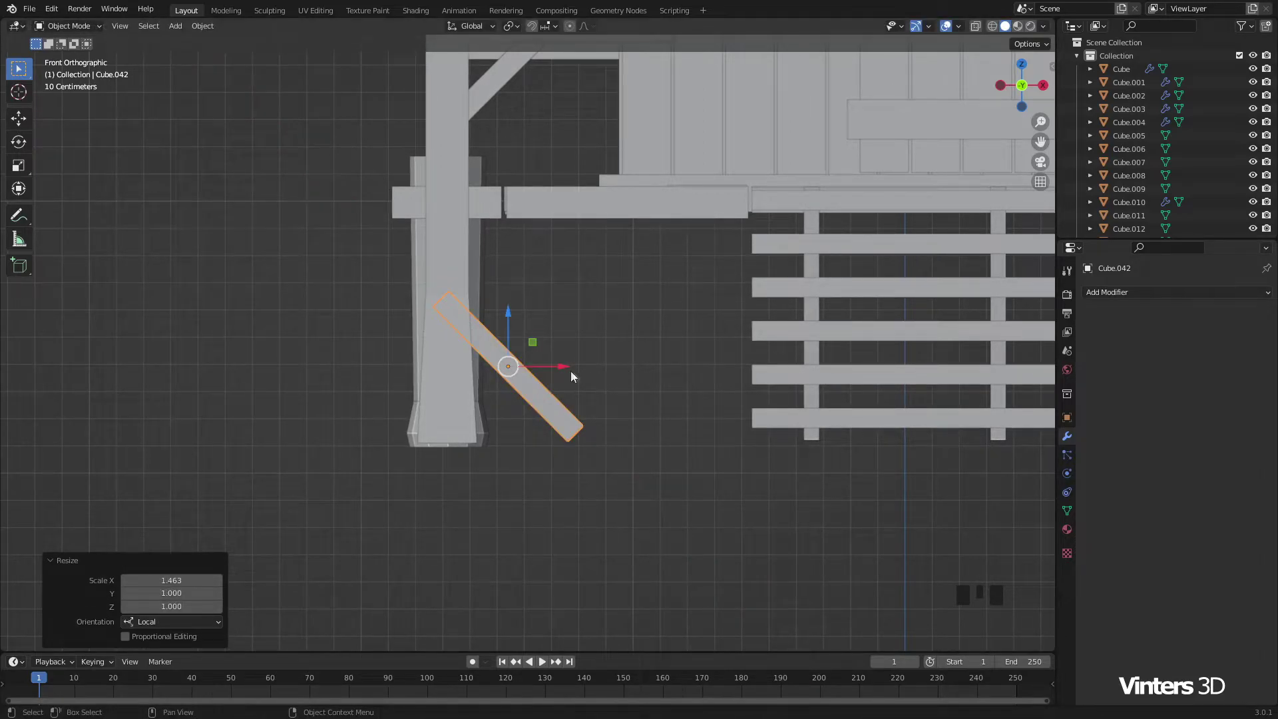
click(564, 368)
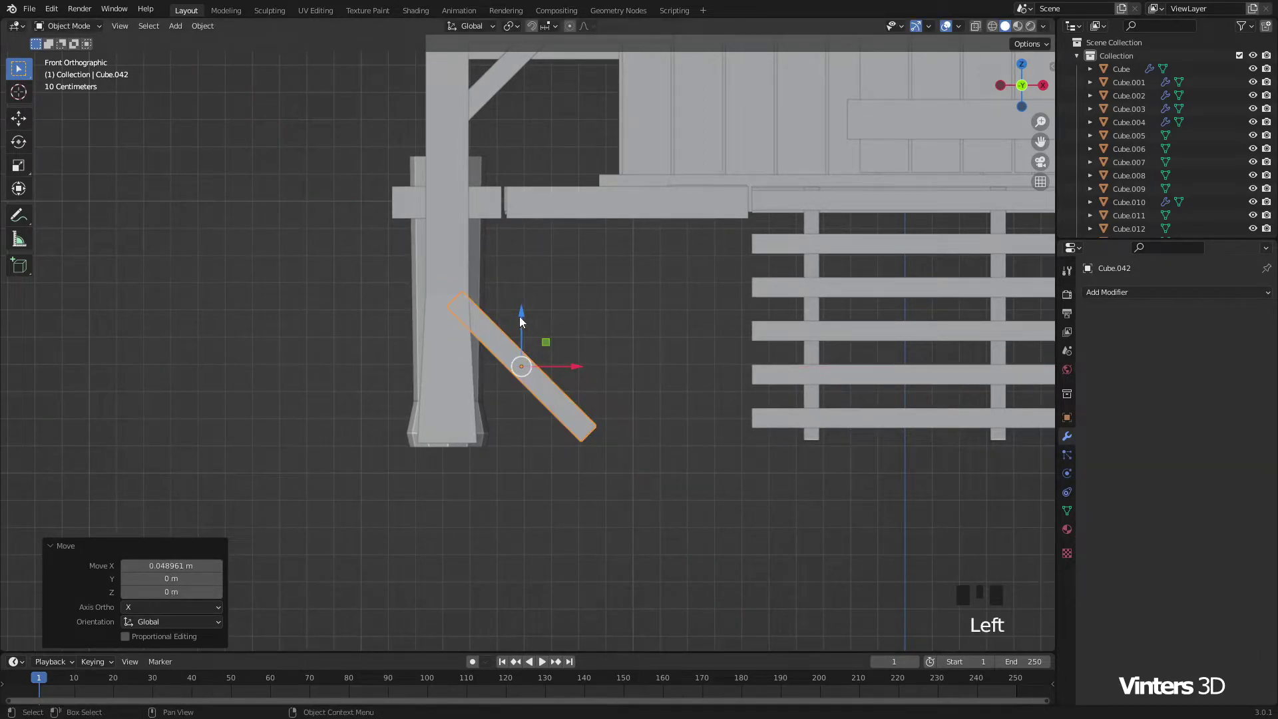
Step: Nudge the strut sideways against the post and lower it to meet the ground in Front view
click(526, 317)
click(564, 388)
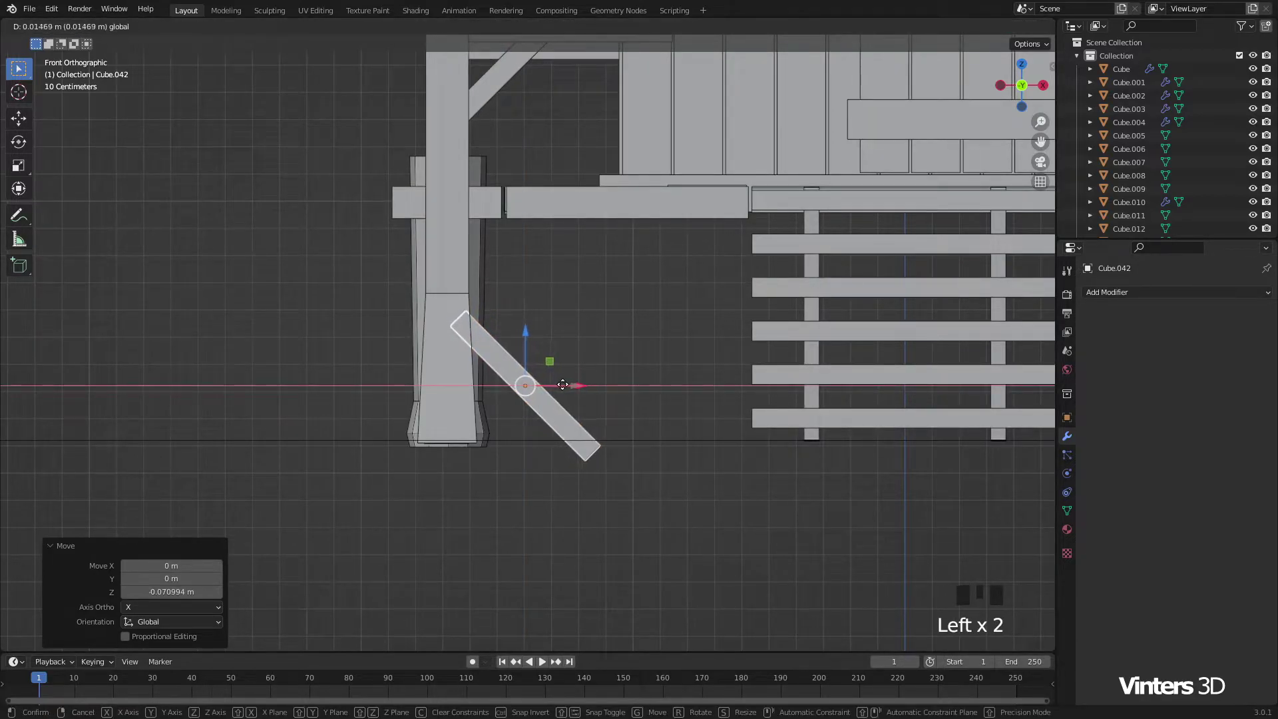
drag(522, 339, 606, 354)
click(607, 354)
scroll(down, 3)
Step: Orbit around the signpost to inspect the struts and select the arm beam
drag(714, 389, 620, 426)
scroll(down, 3)
click(515, 140)
scroll(down, 3)
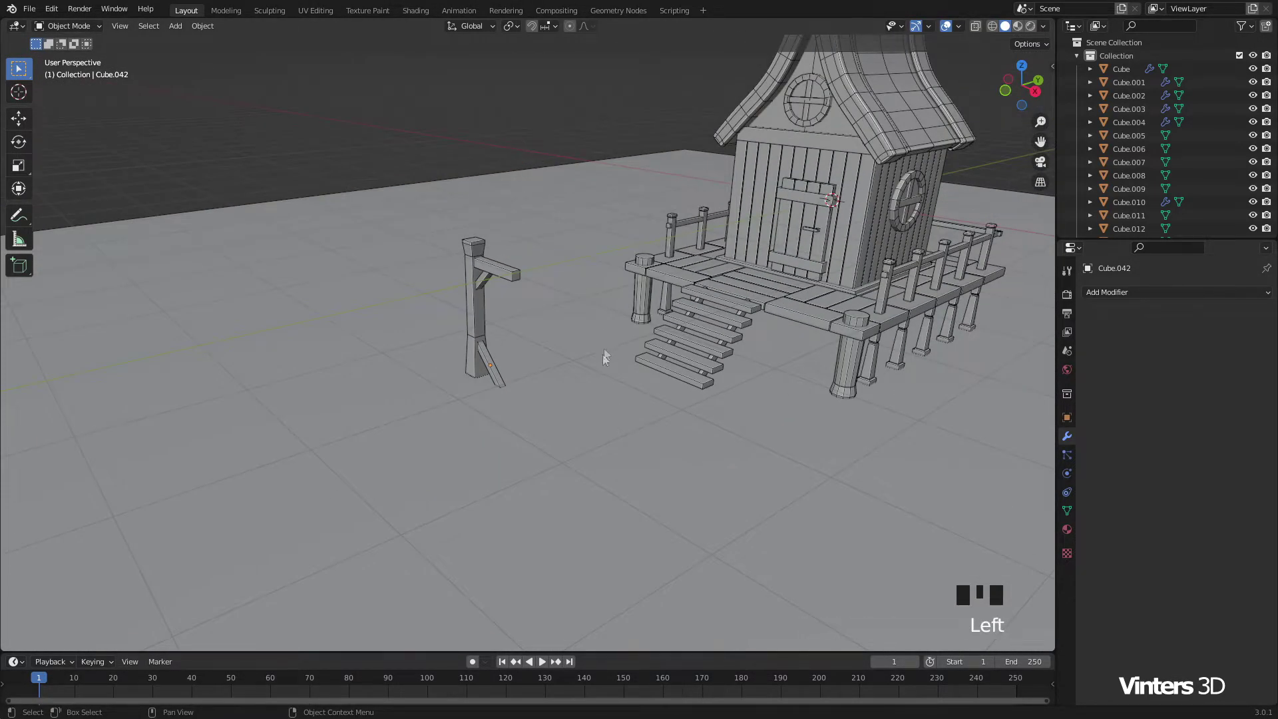
drag(621, 358, 546, 337)
scroll(up, 3)
drag(545, 336, 555, 240)
click(555, 240)
drag(579, 299, 613, 313)
Step: Duplicate the arm, shrink the copy into a short block and place it along X at the arm's outer end
key(shift+d)
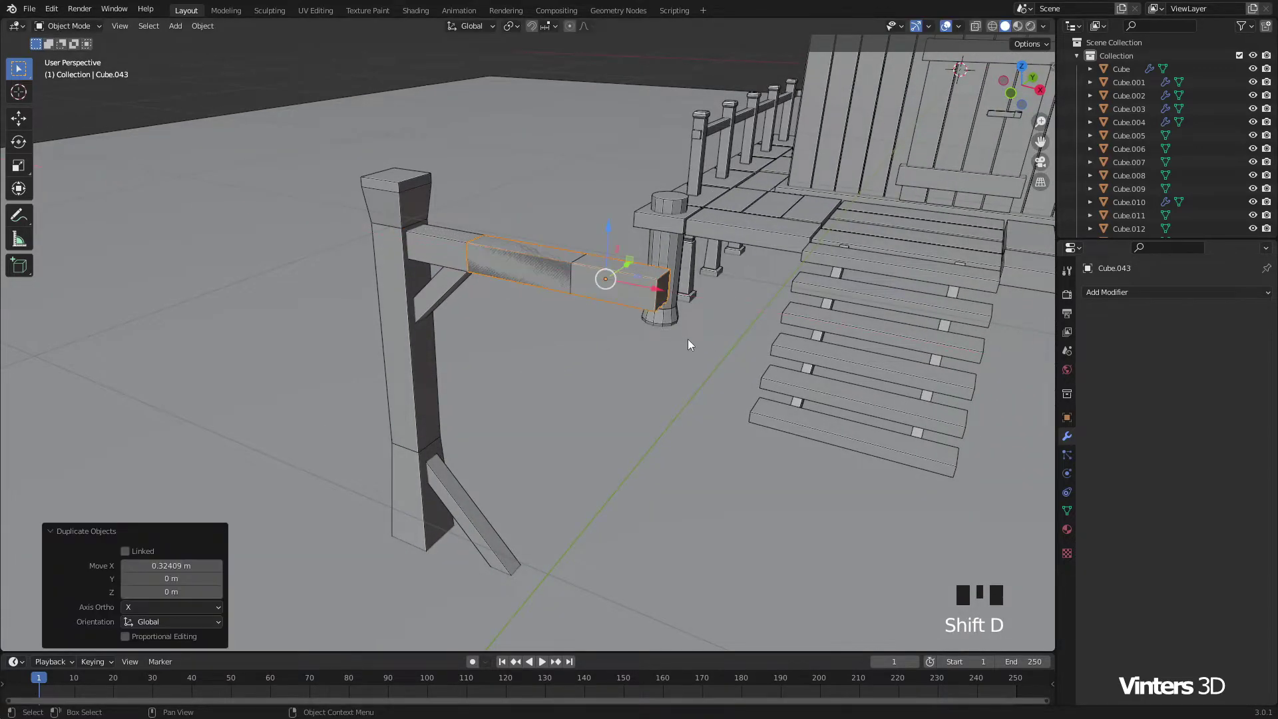
drag(660, 383, 832, 366)
key(s)
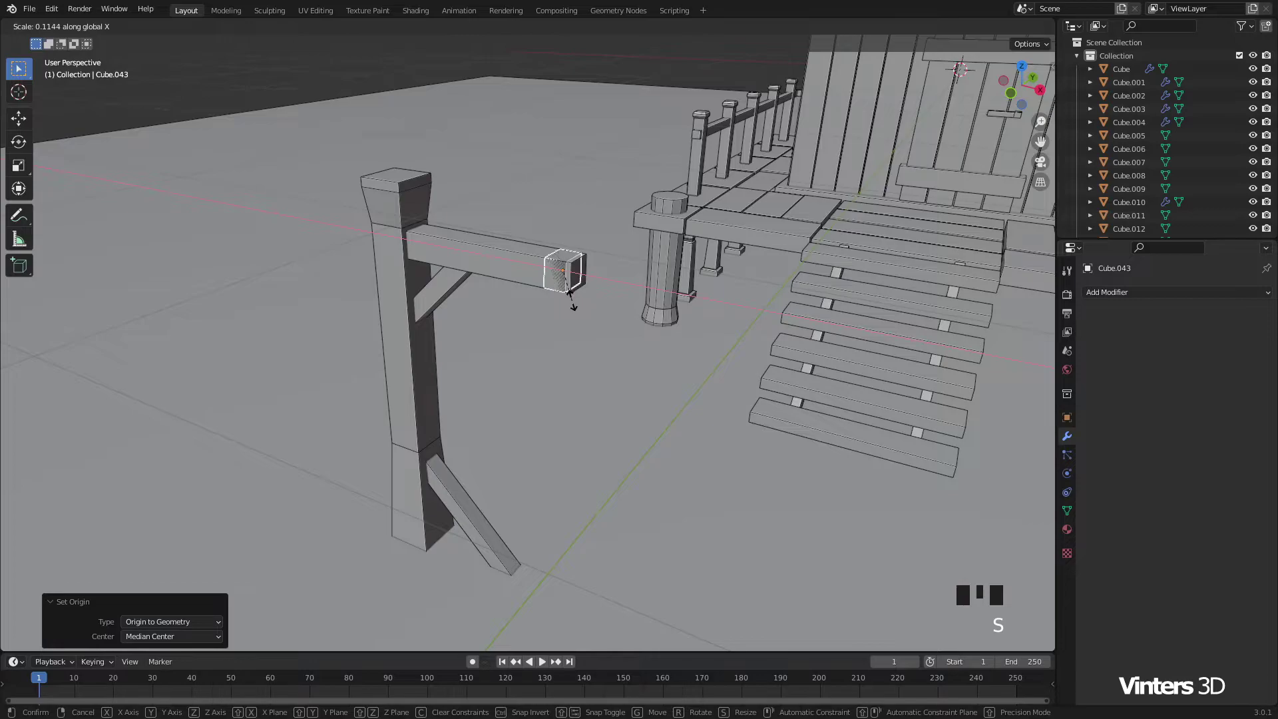
click(611, 283)
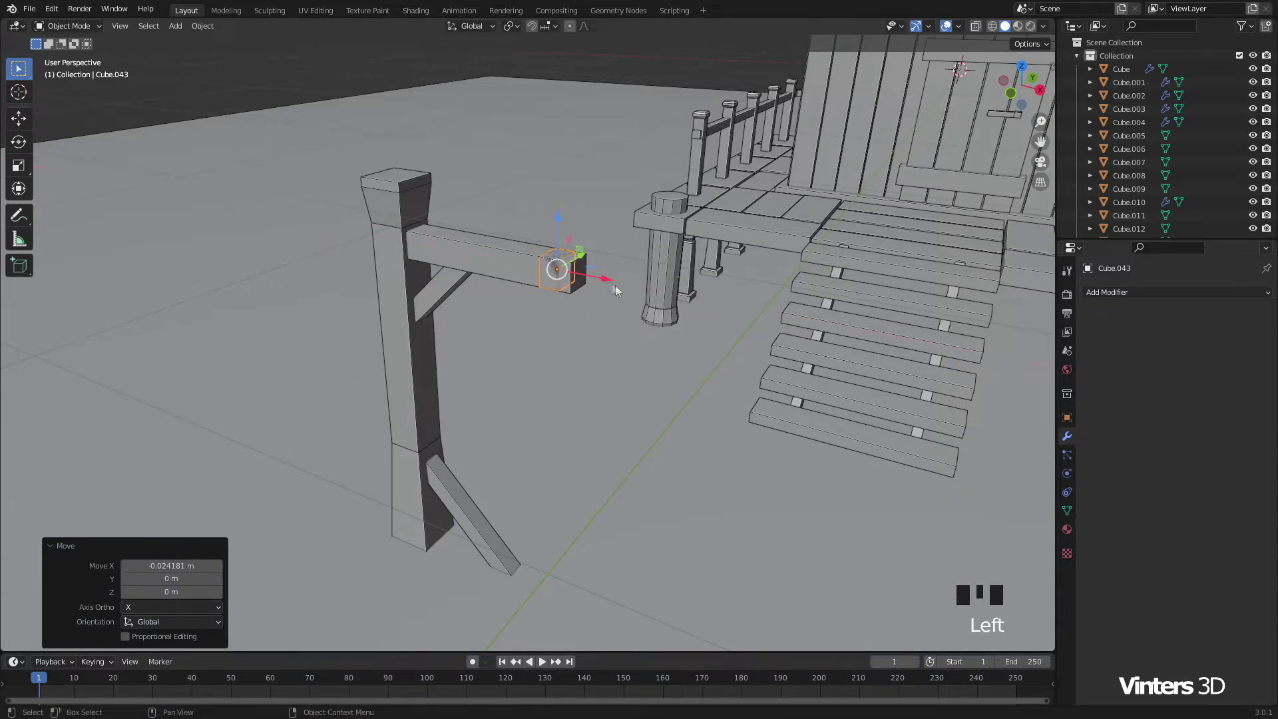
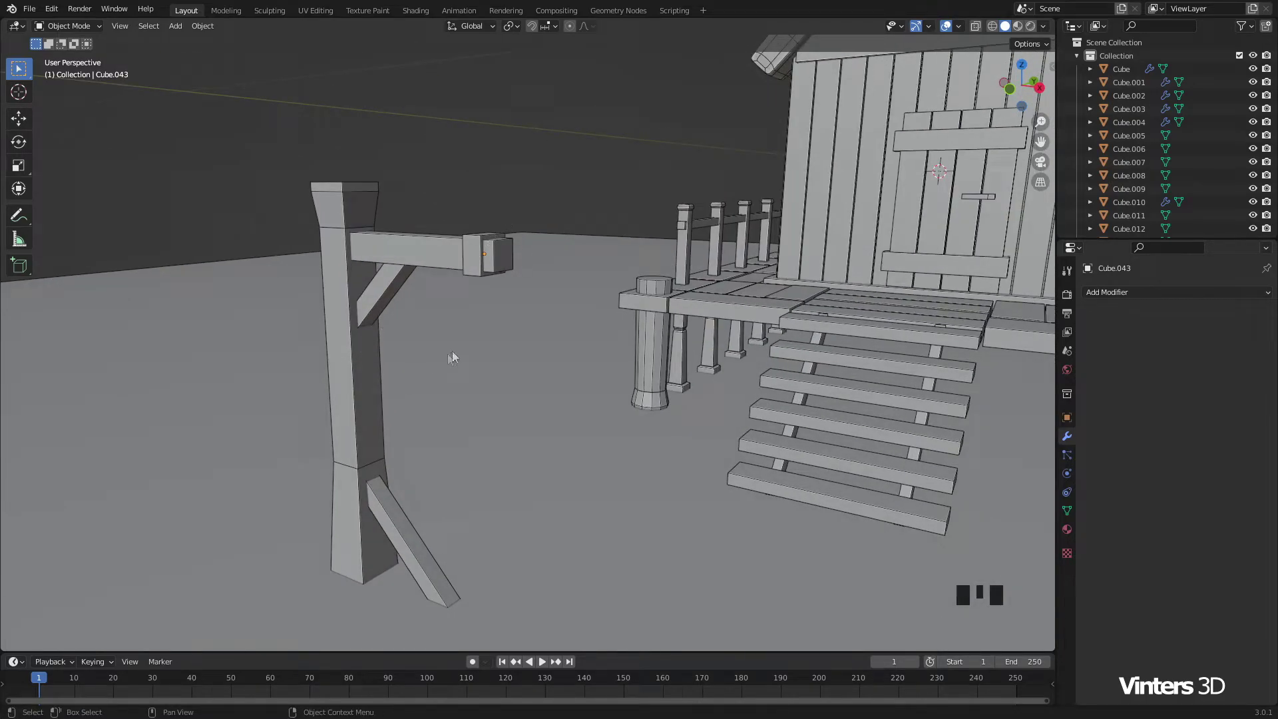
click(479, 272)
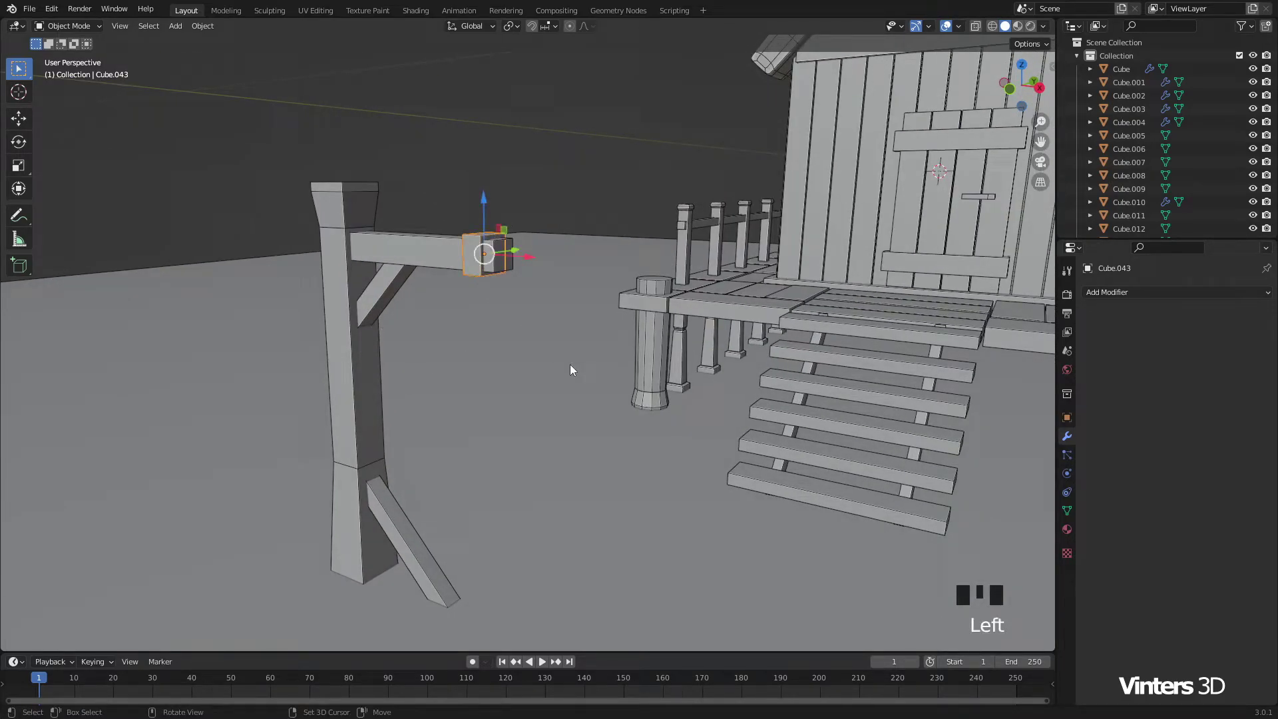
Step: Snap the cursor to the selected block and duplicate it as a copy lowered below the arm's end
key(shift+s)
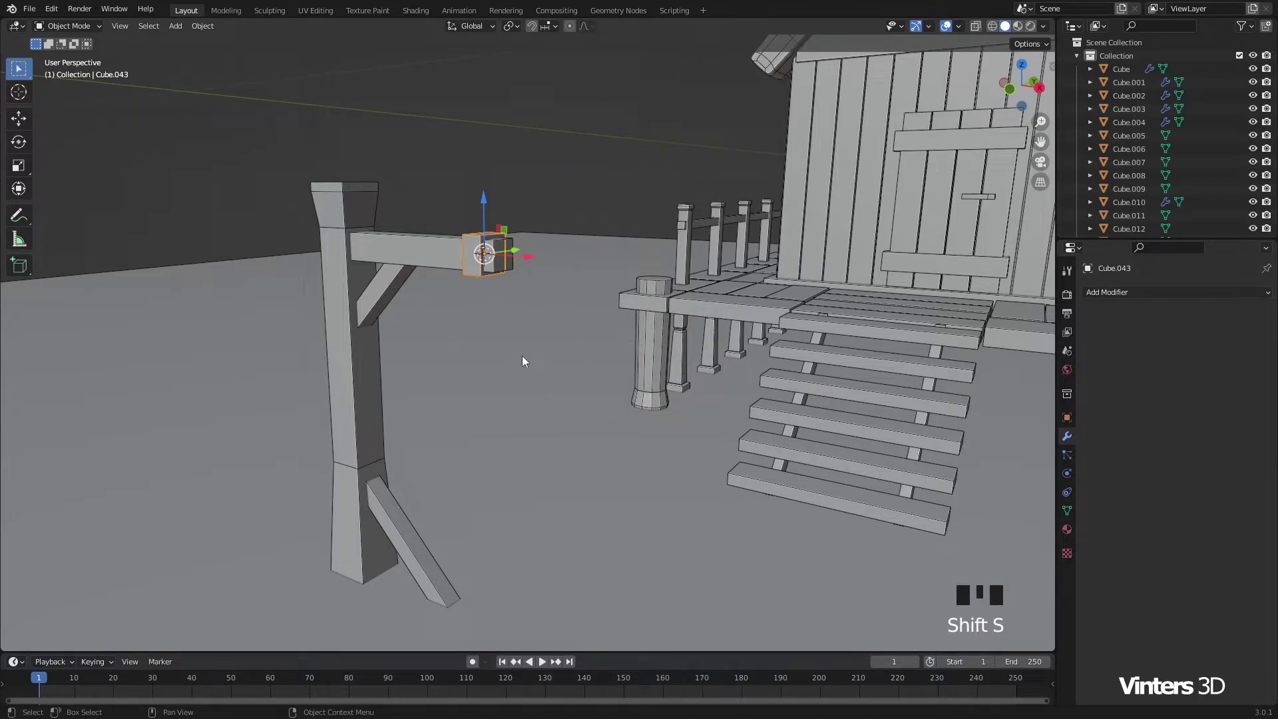
scroll(up, 3)
drag(509, 341, 642, 322)
key(shift+d)
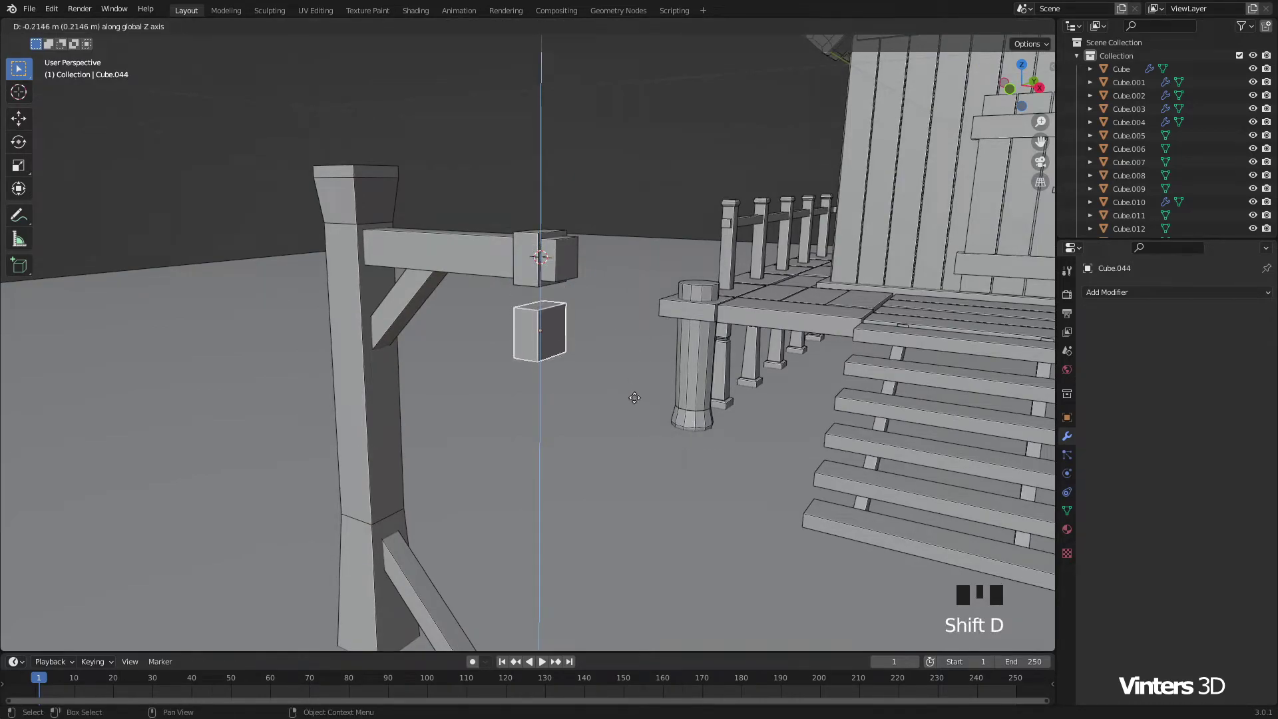
drag(621, 390, 525, 367)
scroll(up, 3)
Step: Shrink the copy to about a third, stretch it taller into a link blank and apply its scale
drag(470, 359, 557, 345)
scroll(up, 3)
drag(580, 343, 782, 411)
key(s)
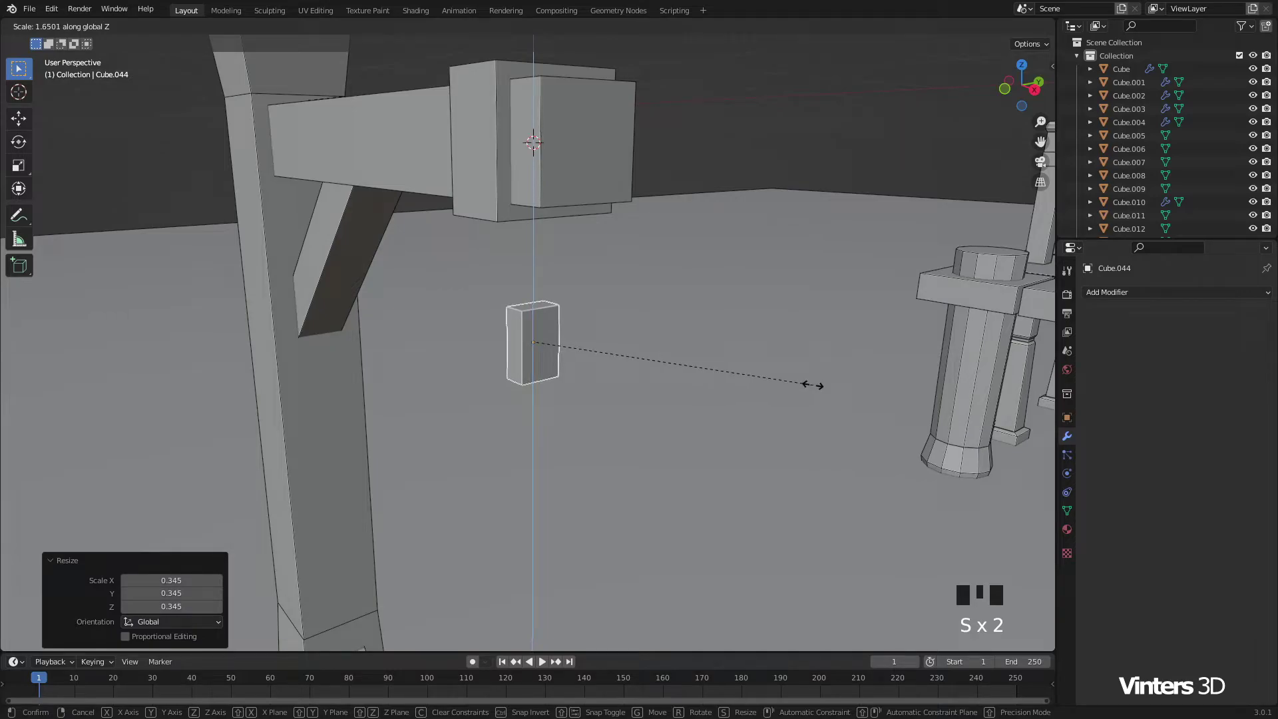
key(s)
key(ctrl+a)
scroll(up, 3)
scroll(down, 3)
key(KP_Decimal)
scroll(down, 3)
drag(606, 379, 542, 231)
Step: Add a centred loop cut, scale the middle edges into pointed ends, inset the faces and delete the centre
key(ctrl+r)
key(Tab)
key(ctrl+r)
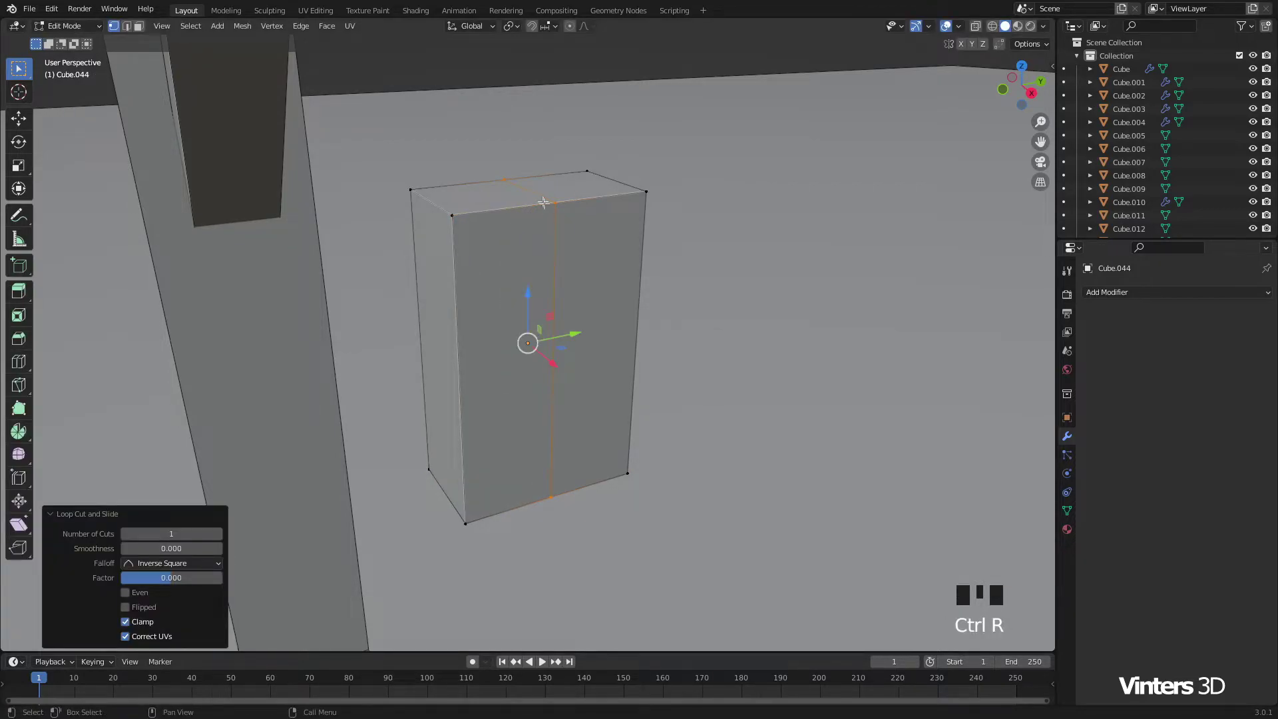
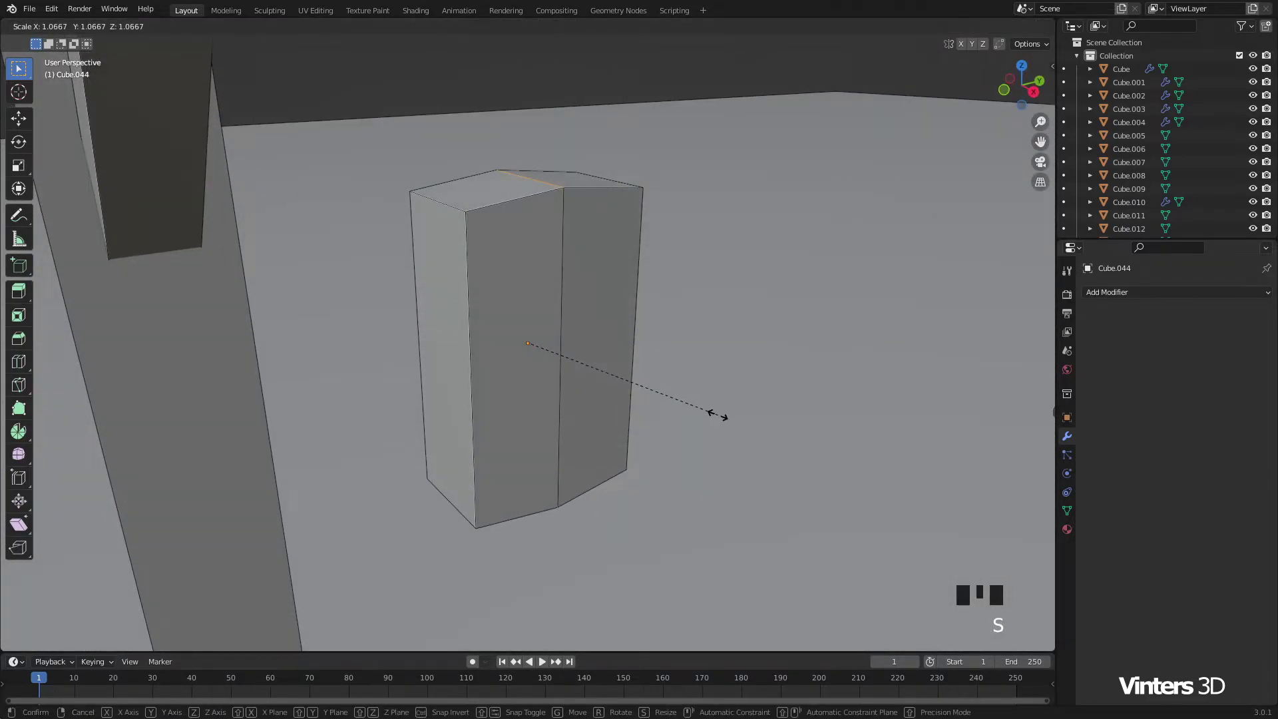
key(s)
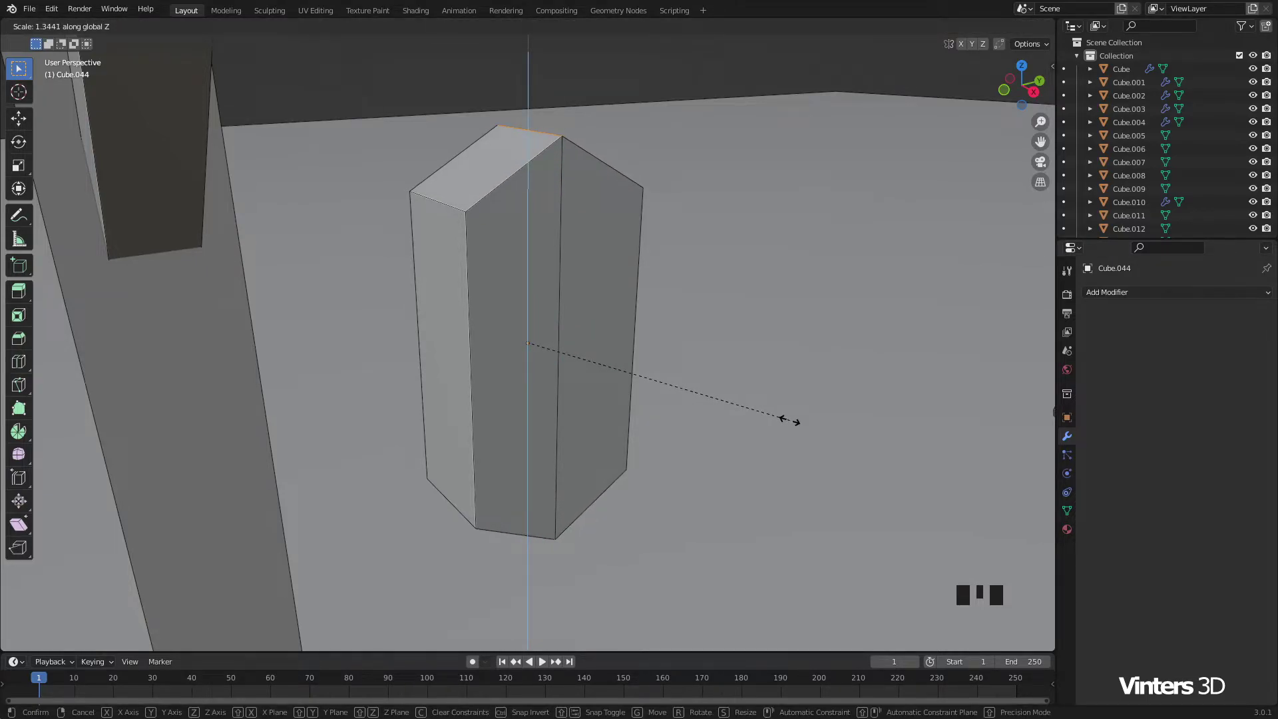
scroll(down, 3)
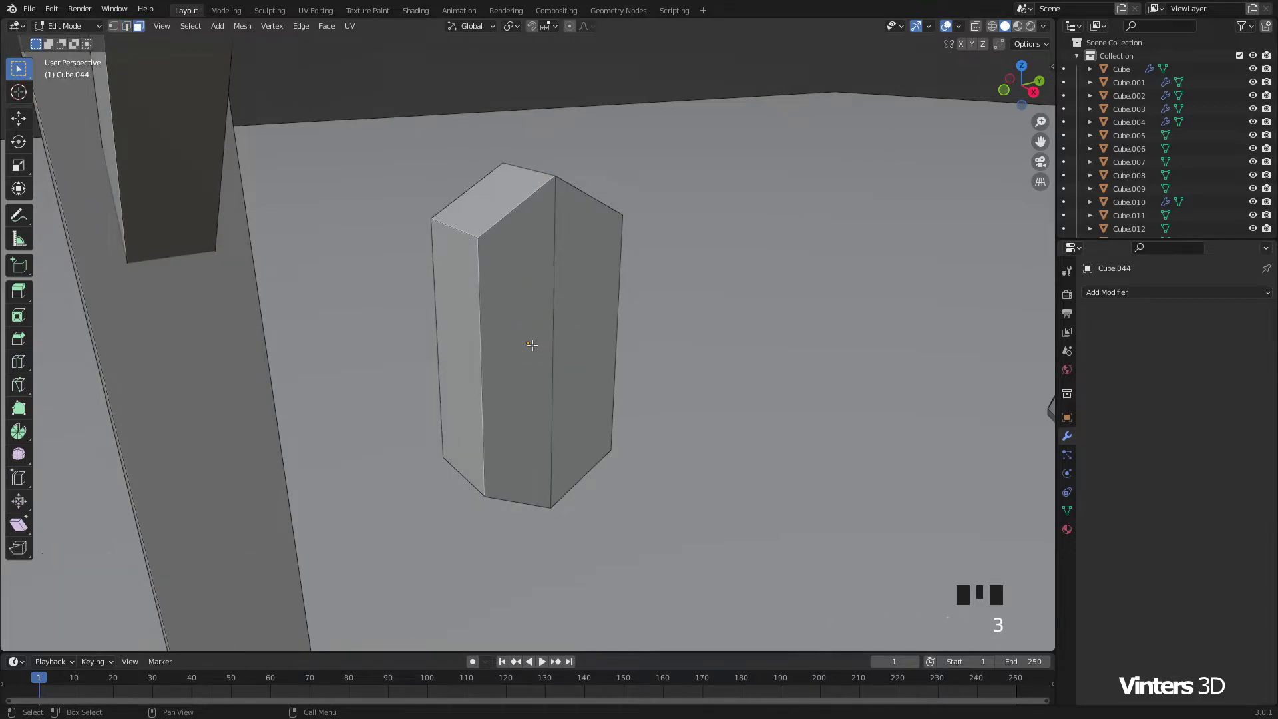
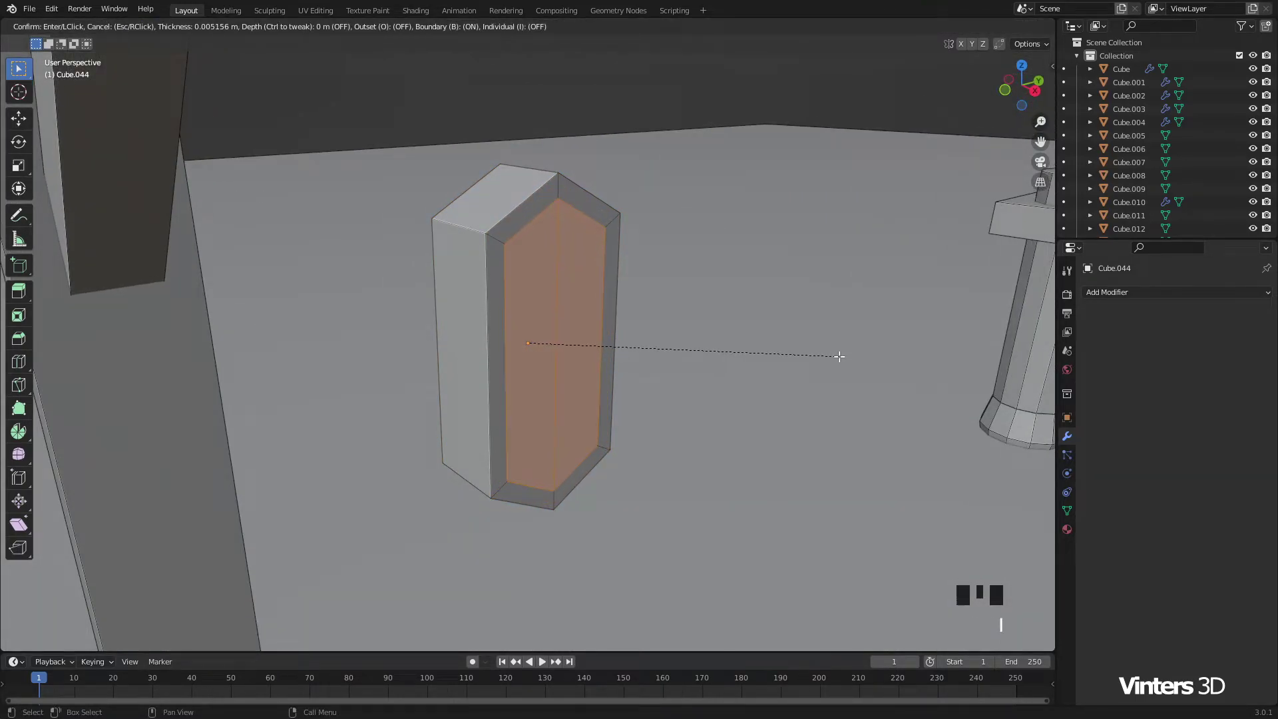
key(x)
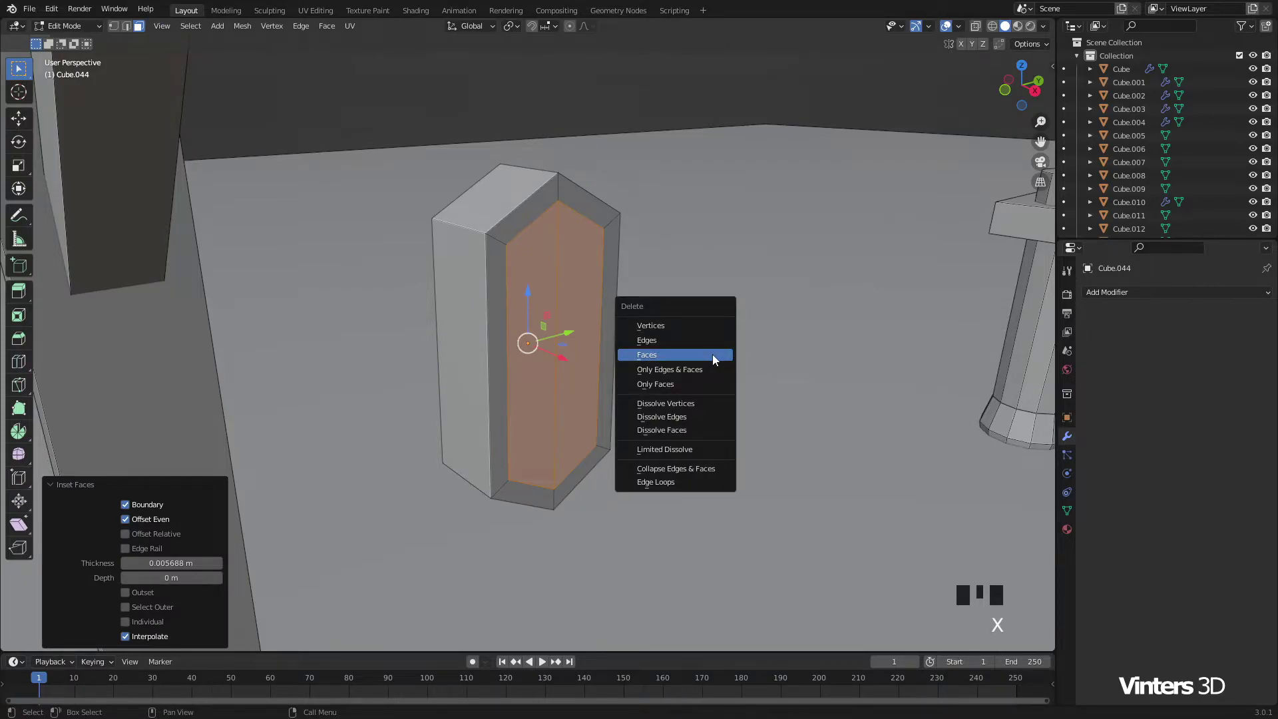
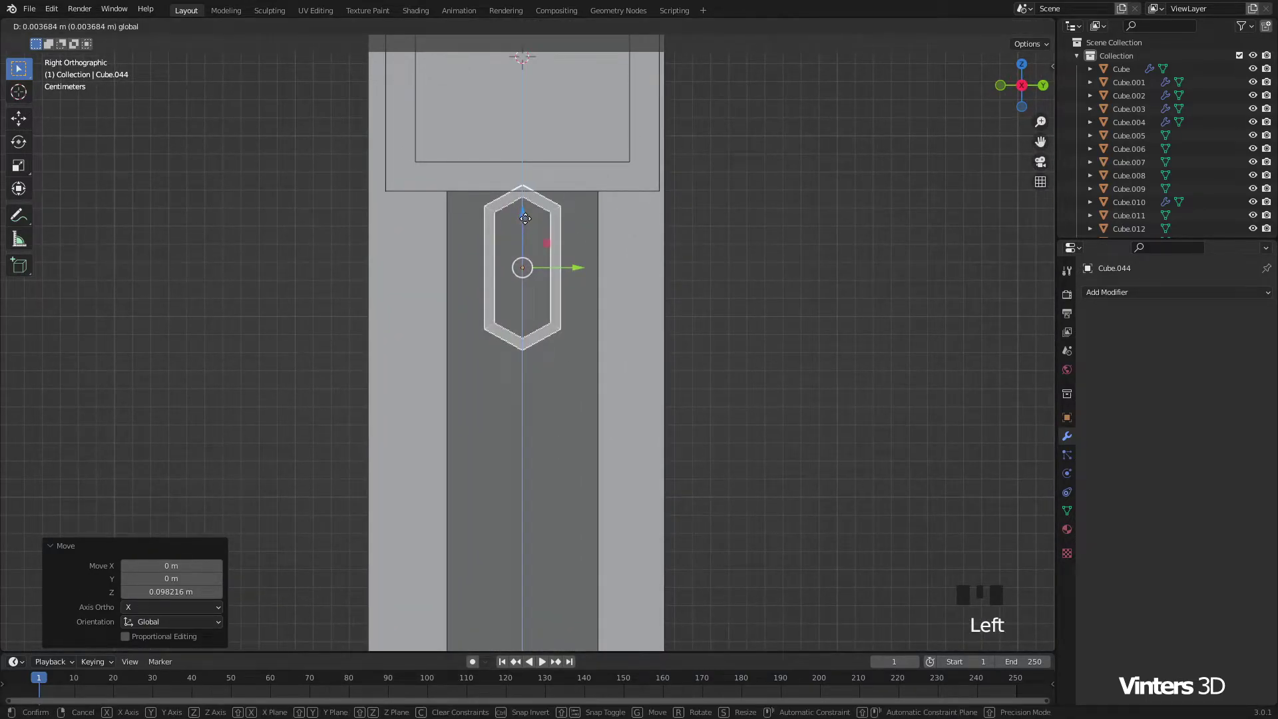
Step: Make a linked copy of the link with Alt+D, turn it 90 degrees about Z and lower it to hang below the first
scroll(down, 3)
drag(595, 304, 683, 322)
scroll(up, 3)
key(alt+d)
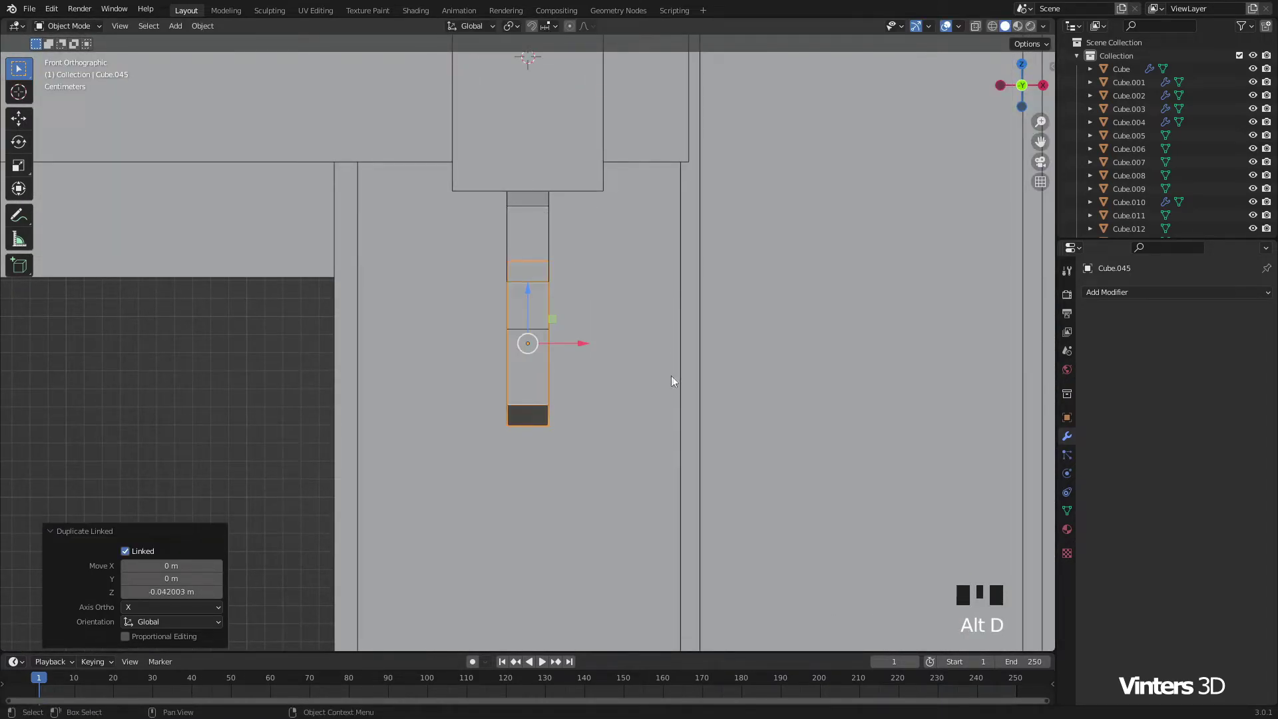
key(r)
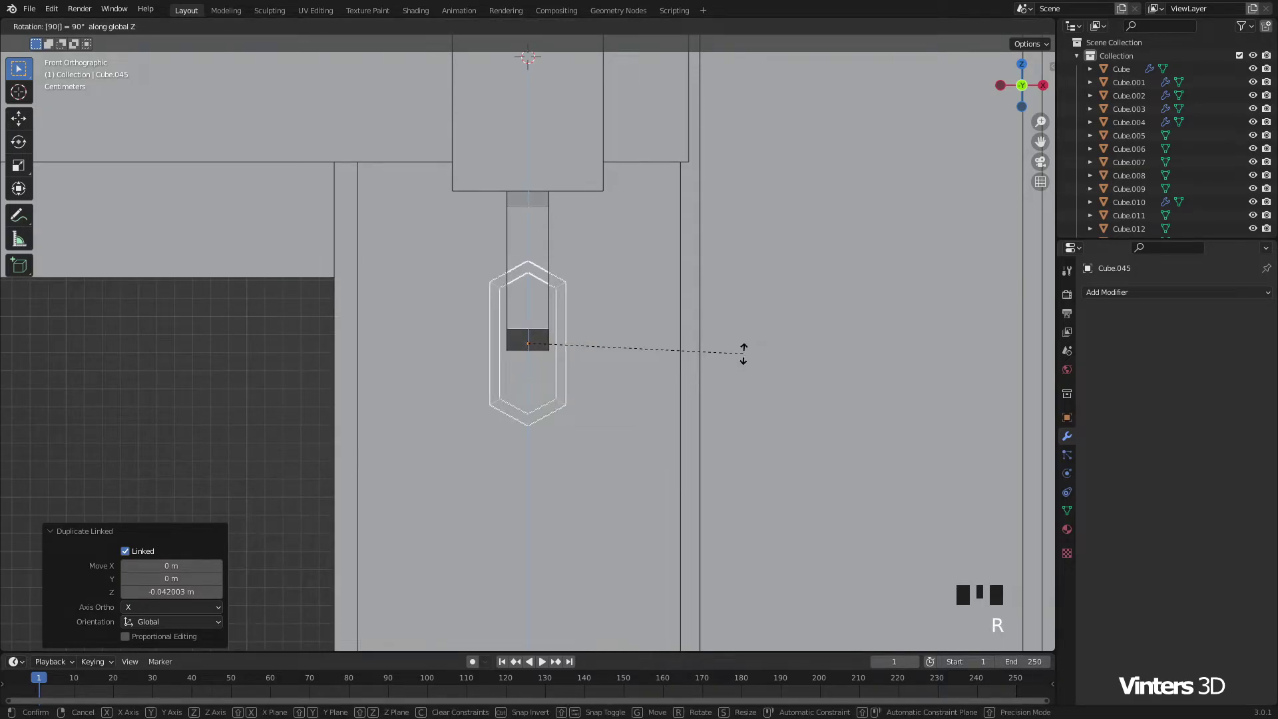
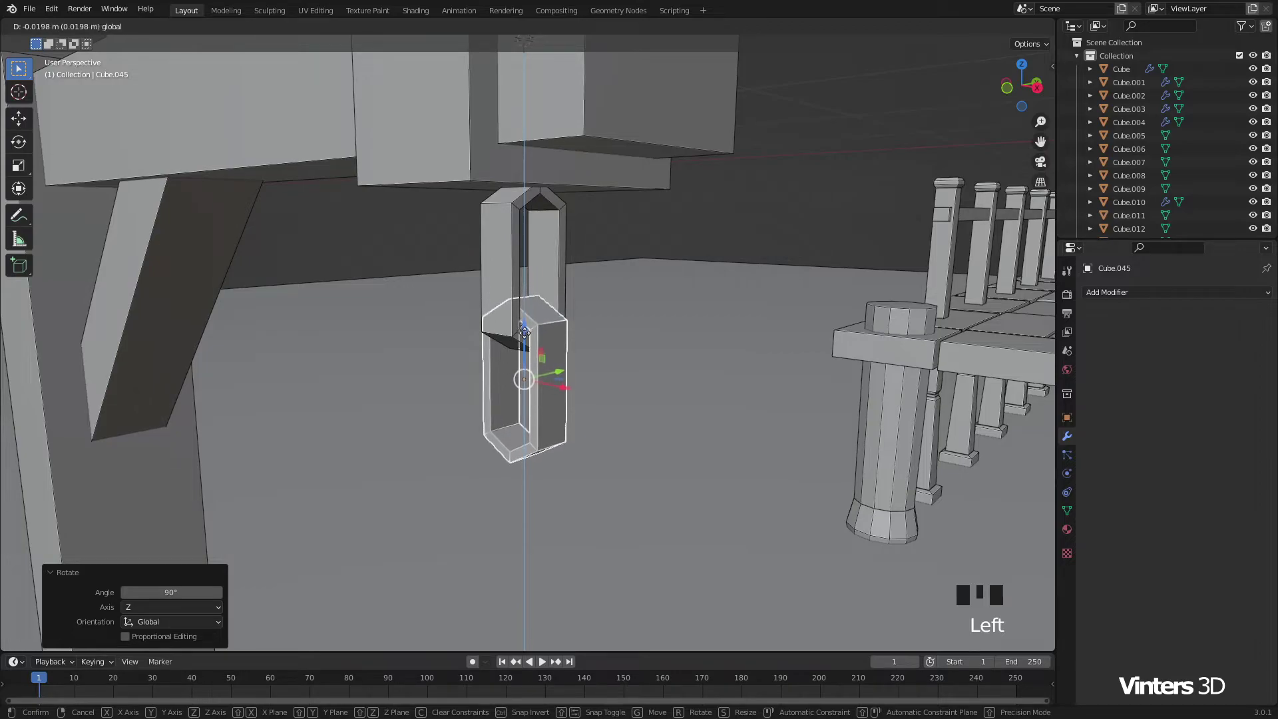
click(702, 241)
Step: Orbit around the chain to check the two interlocked links under the arm
scroll(down, 3)
drag(583, 388, 444, 380)
scroll(down, 3)
drag(449, 379, 577, 379)
scroll(down, 3)
scroll(up, 3)
drag(570, 380, 554, 340)
scroll(up, 3)
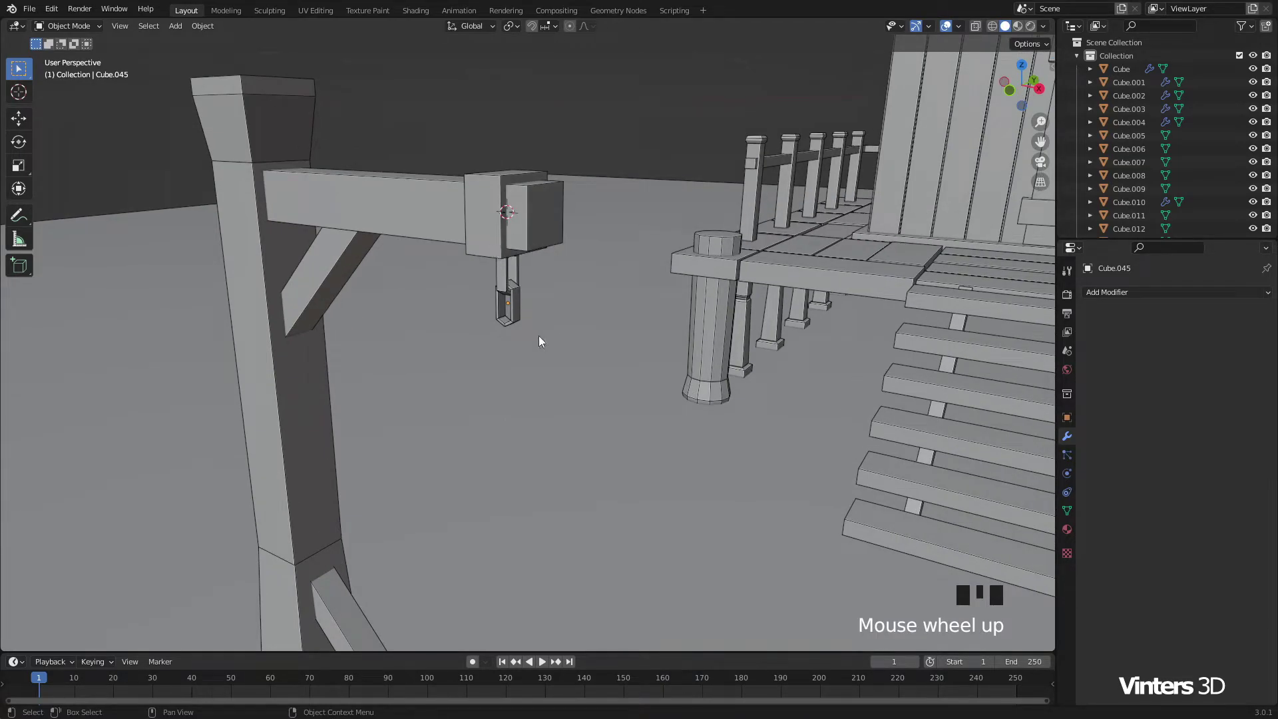
Step: Add a mesh cylinder via Shift+A and enlarge it into a lantern body hanging below the chain
key(shift+a)
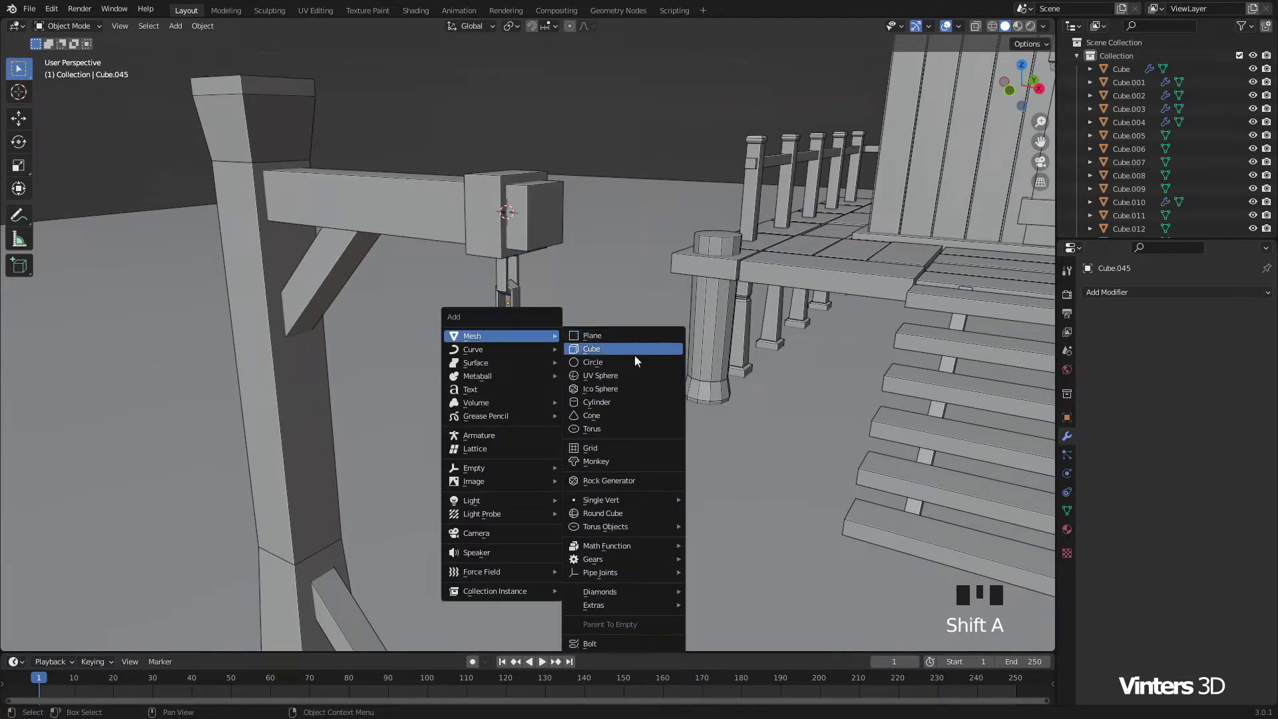
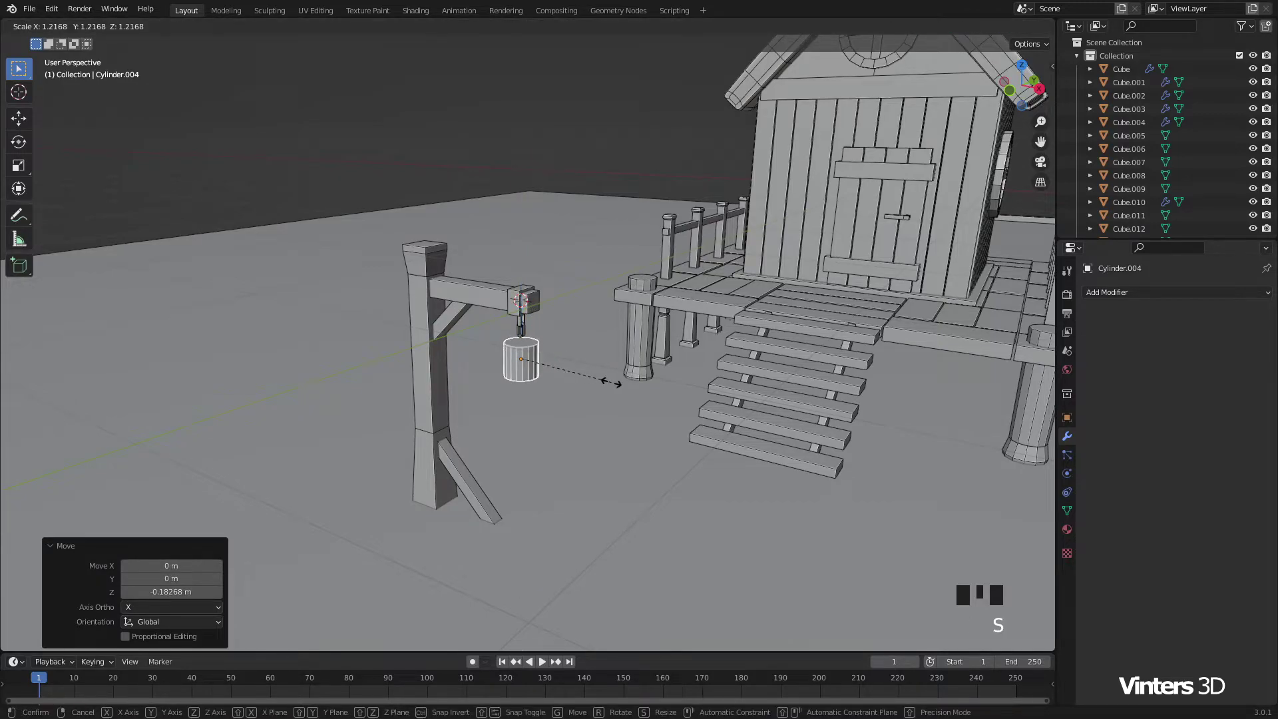
drag(542, 356, 547, 318)
scroll(up, 3)
scroll(up, 3)
drag(560, 322, 545, 325)
drag(535, 287, 634, 347)
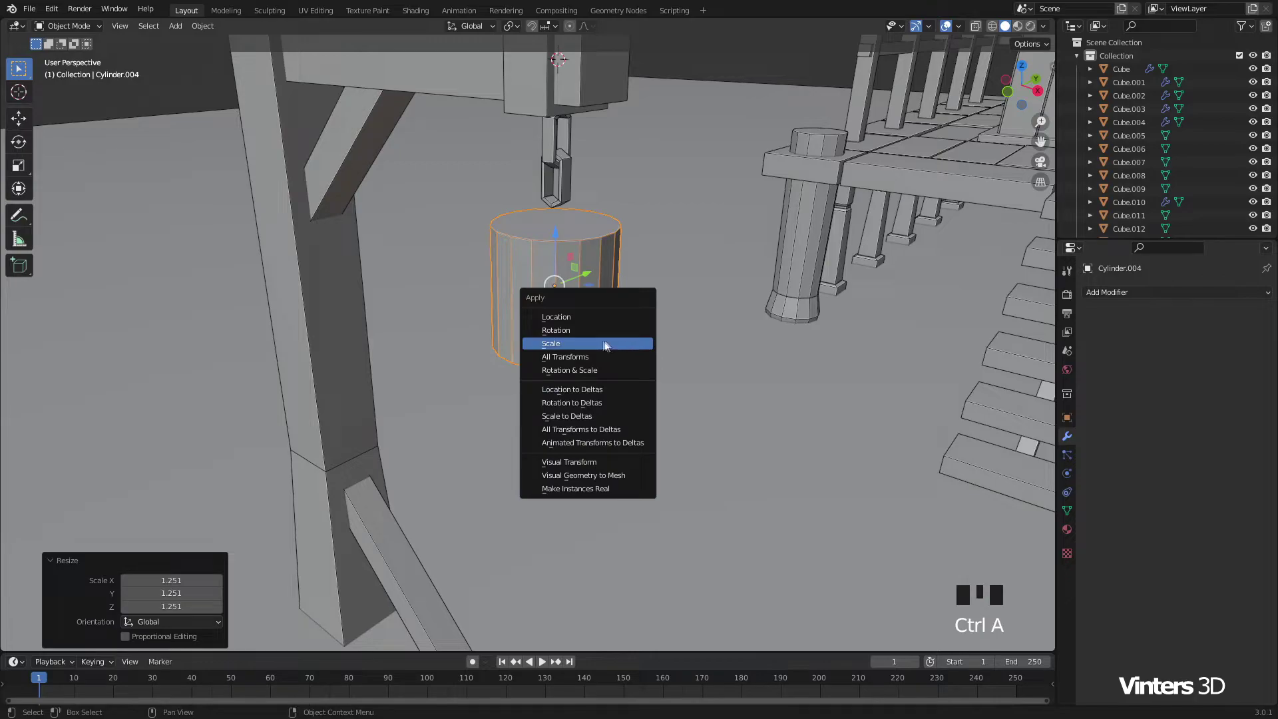
Step: Apply the cylinder's scale with Ctrl+A so it is permanent before editing
drag(610, 319, 612, 342)
scroll(up, 3)
drag(608, 328, 550, 324)
scroll(up, 3)
Step: In Edit Mode, loop cut the cylinder into rings near top and bottom and push them outward with Alt+S into raised rims
key(Tab)
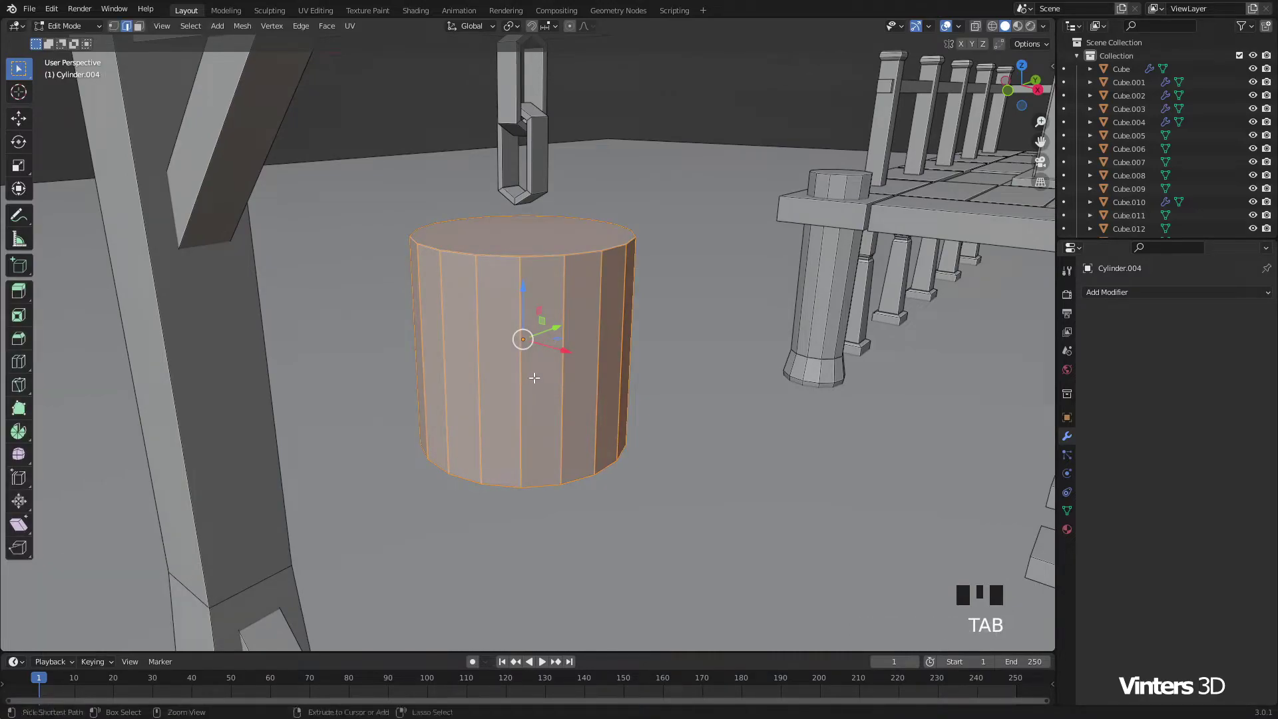
key(ctrl+r)
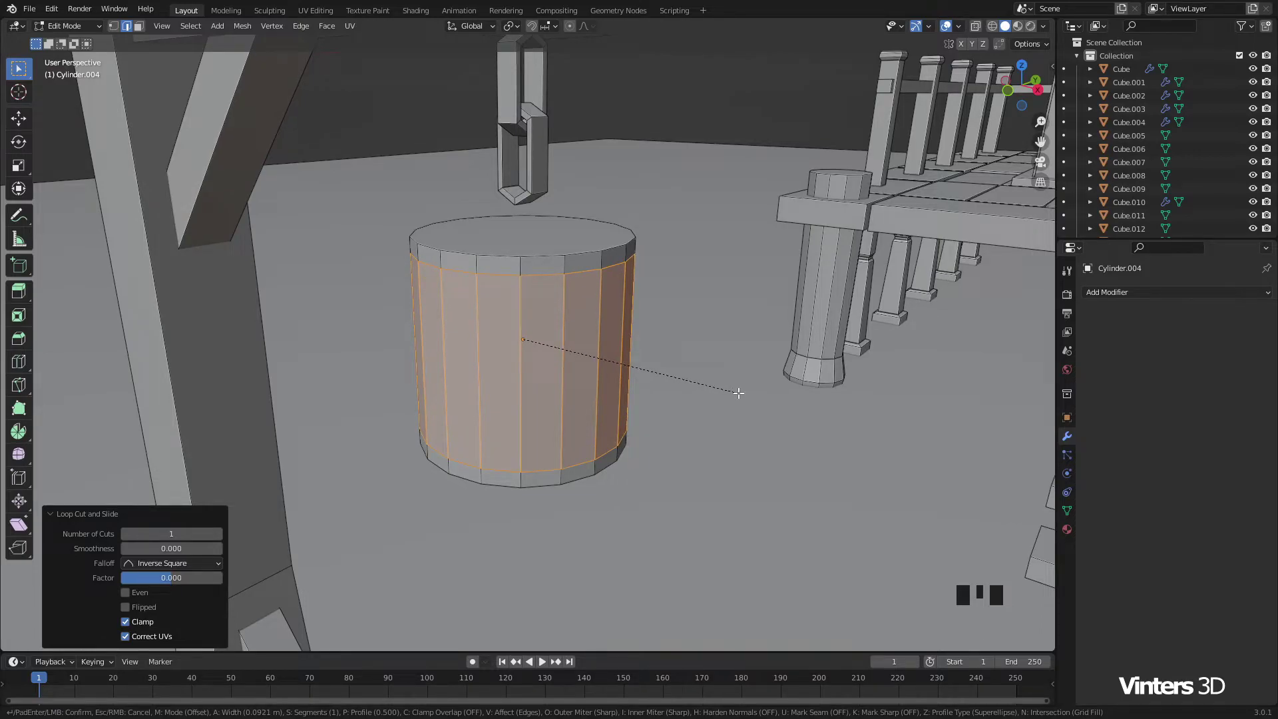
key(e)
key(alt+s)
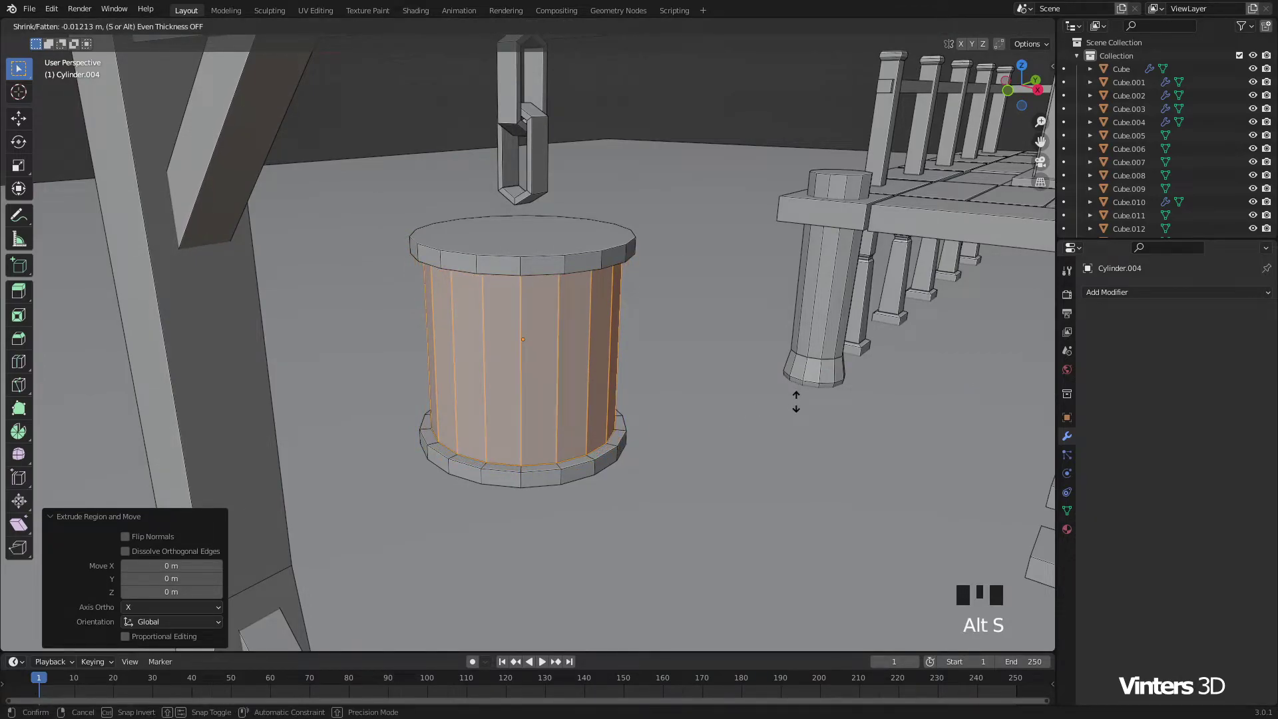
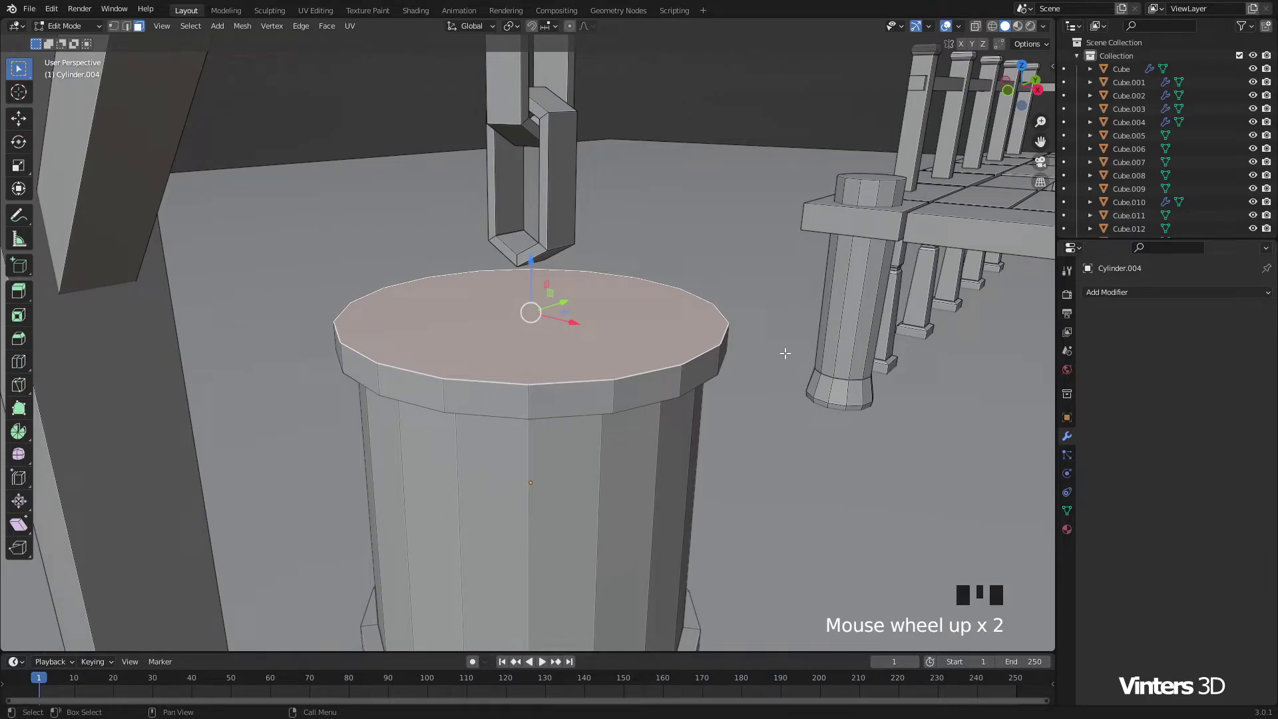
Step: Inset the top face and extrude it up twice into a stepped cap with a small knob meeting the chain
key(i)
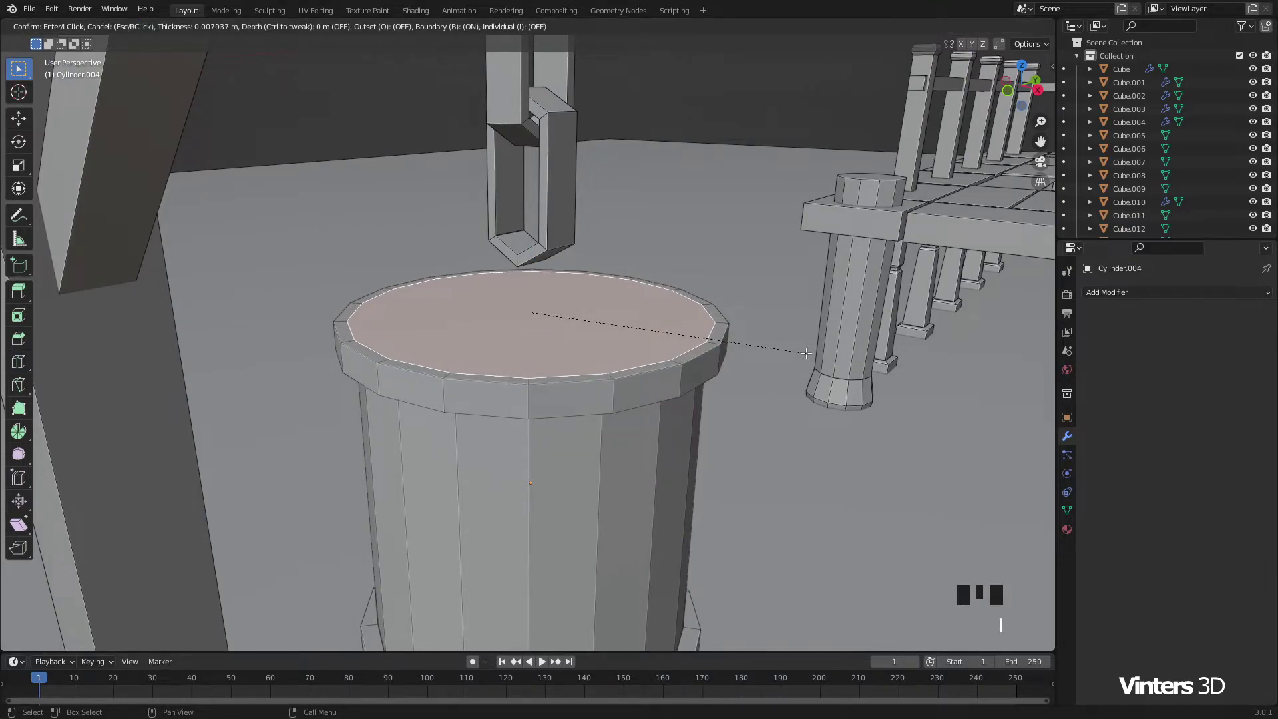
key(e)
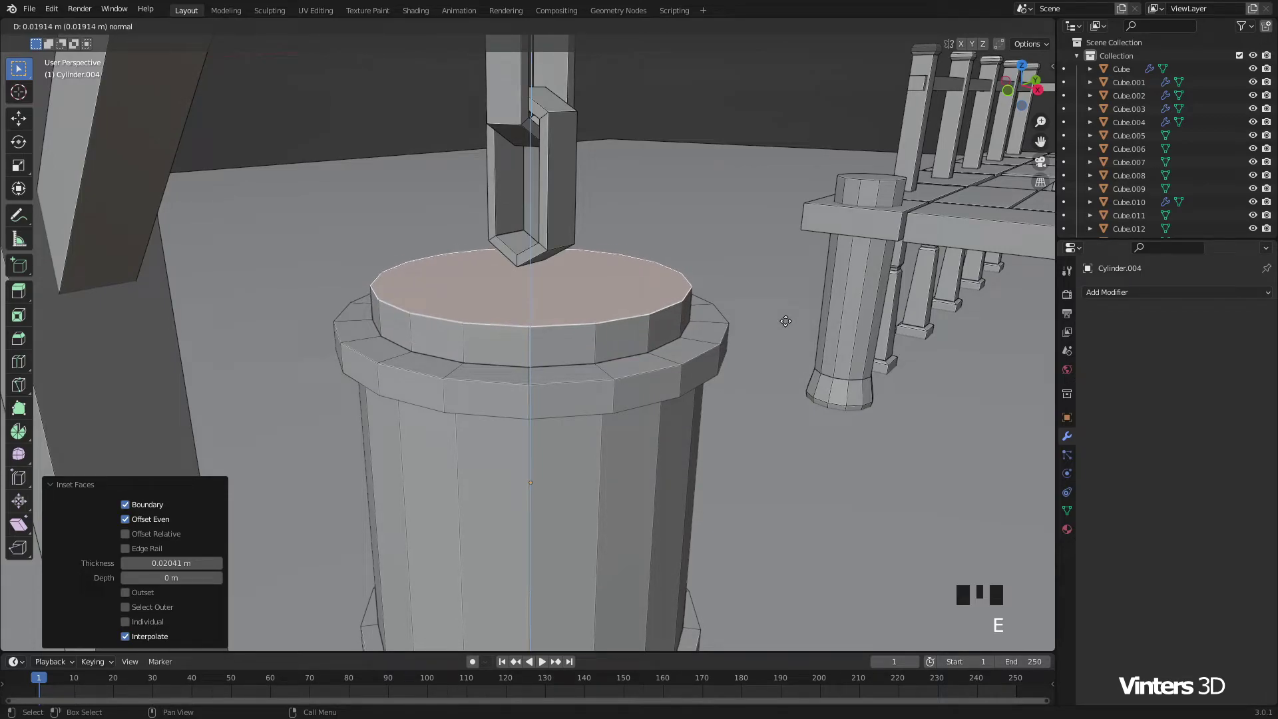
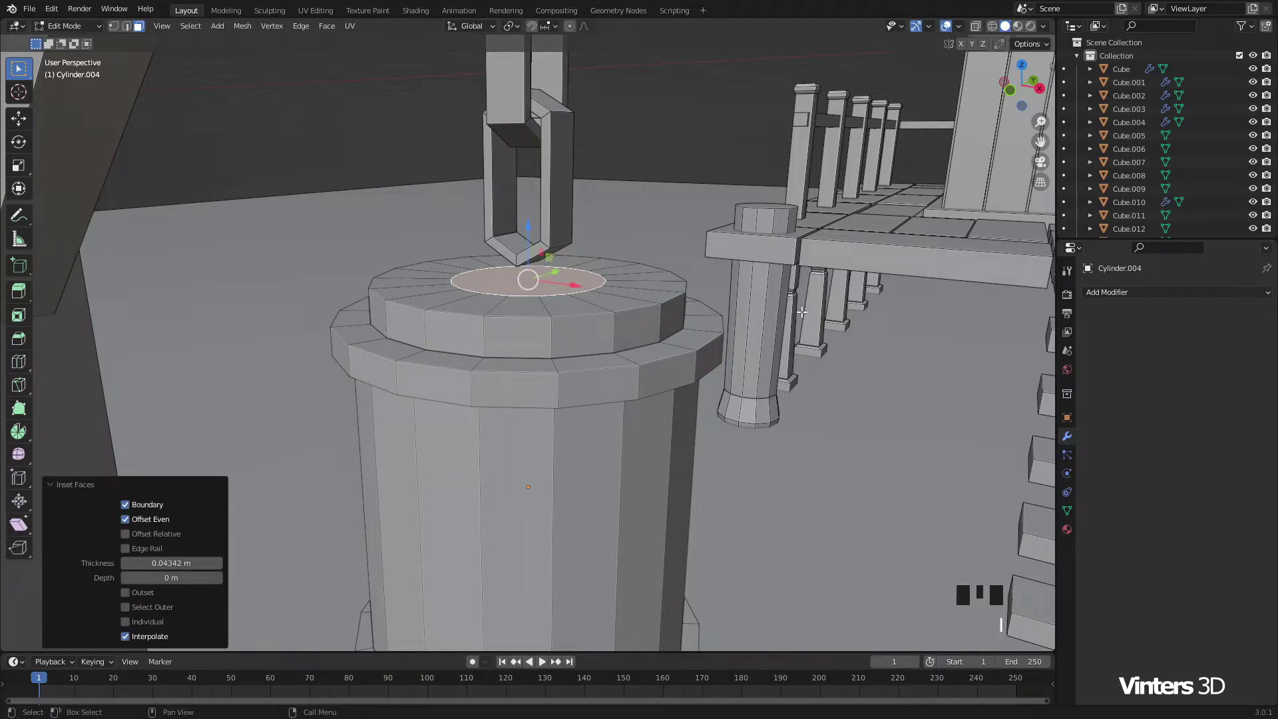
key(e)
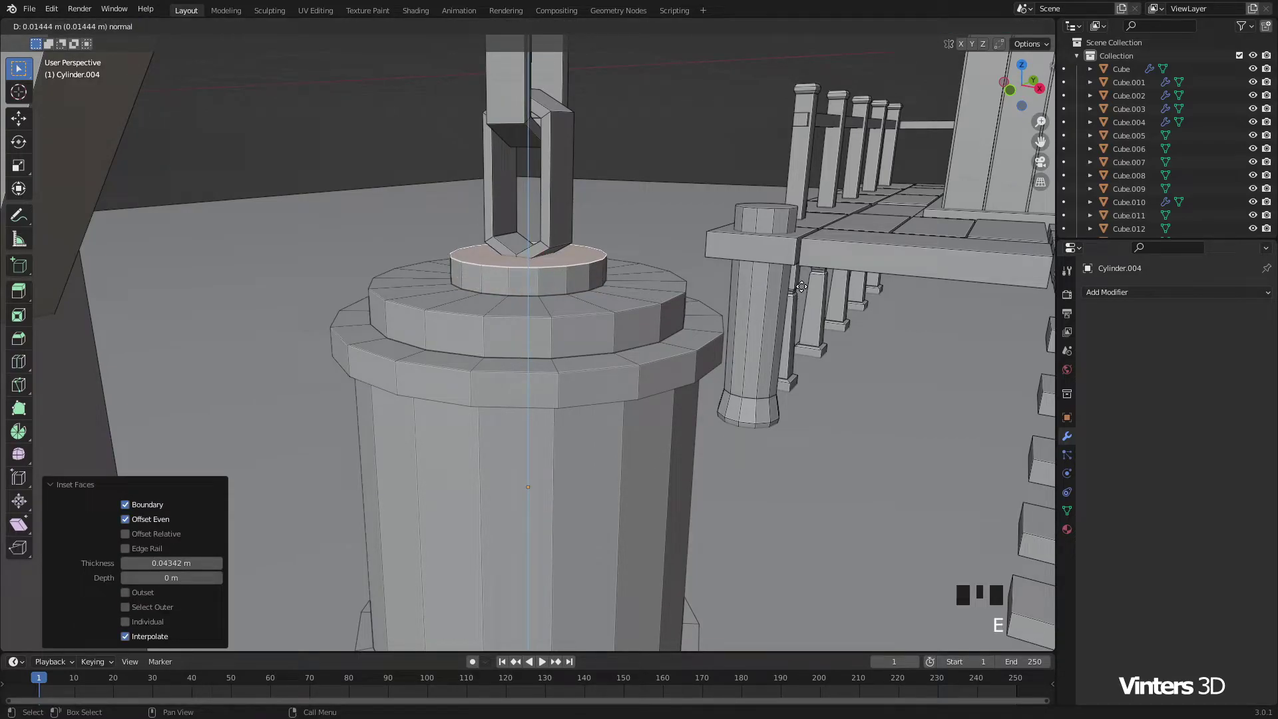
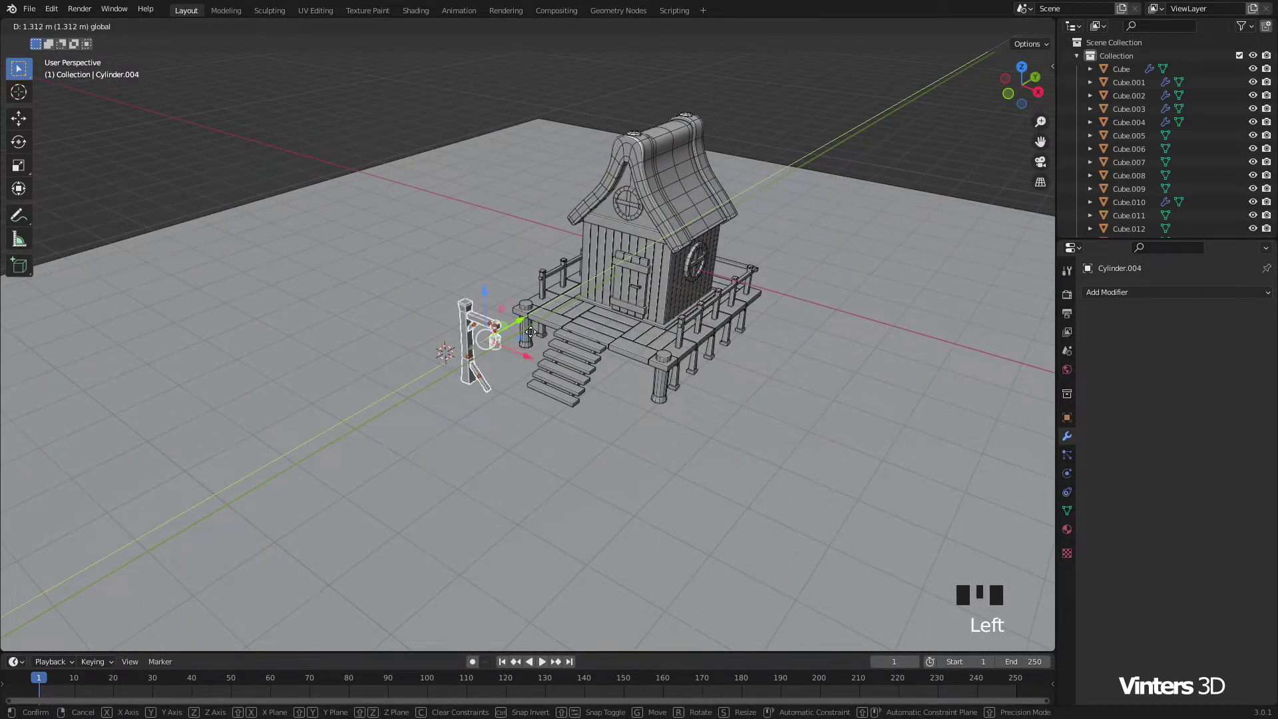
Step: Turn on automatic smooth shading for the signpost lantern's mesh
scroll(up, 3)
drag(545, 392, 598, 338)
drag(592, 344, 527, 401)
scroll(down, 3)
drag(593, 383, 831, 239)
click(830, 239)
drag(757, 417, 737, 435)
drag(638, 442, 396, 377)
scroll(up, 3)
drag(338, 393, 542, 379)
scroll(up, 3)
click(521, 372)
drag(521, 372, 1073, 515)
click(1073, 516)
drag(1096, 556, 1166, 577)
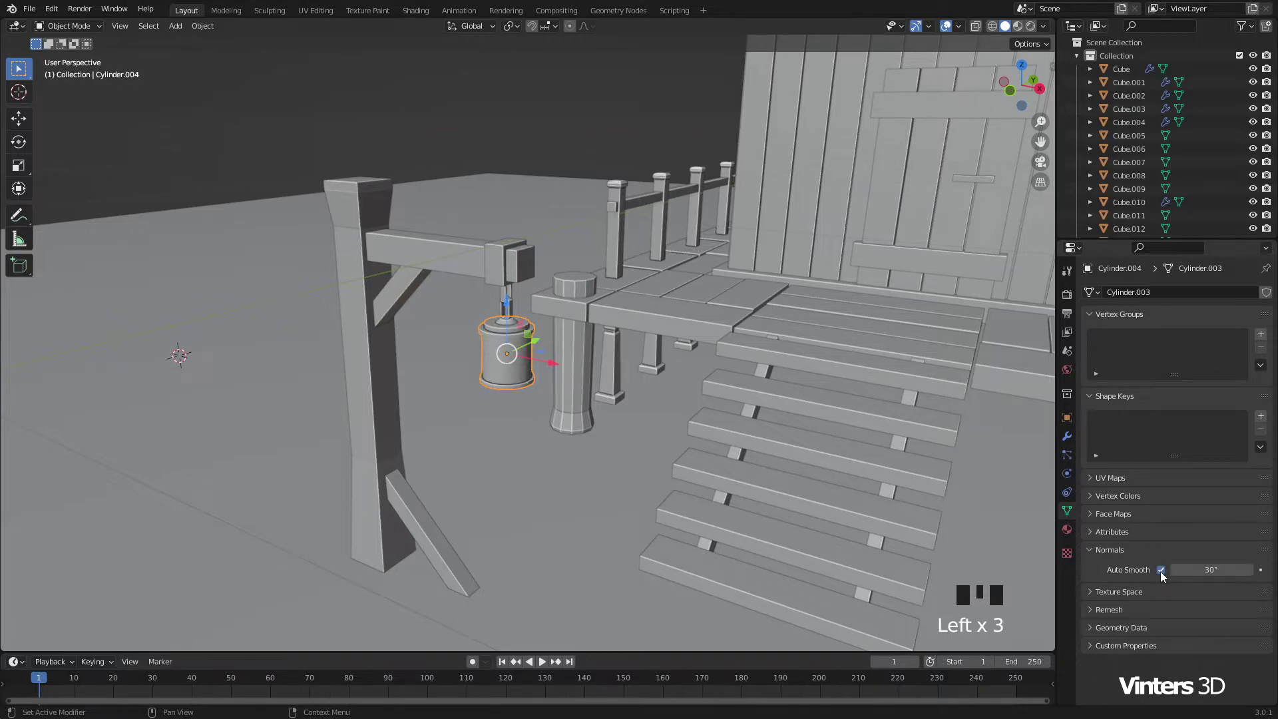
click(567, 121)
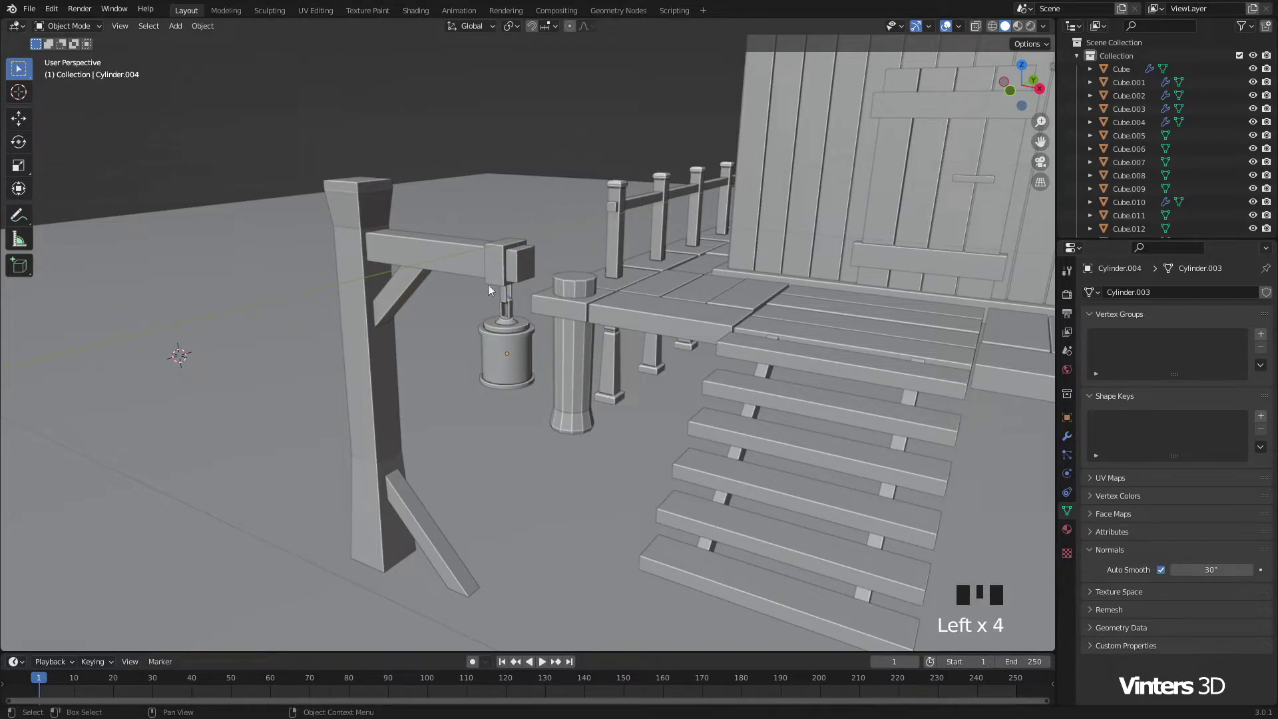
Step: Zoom and orbit out to frame the whole house and porch
scroll(down, 3)
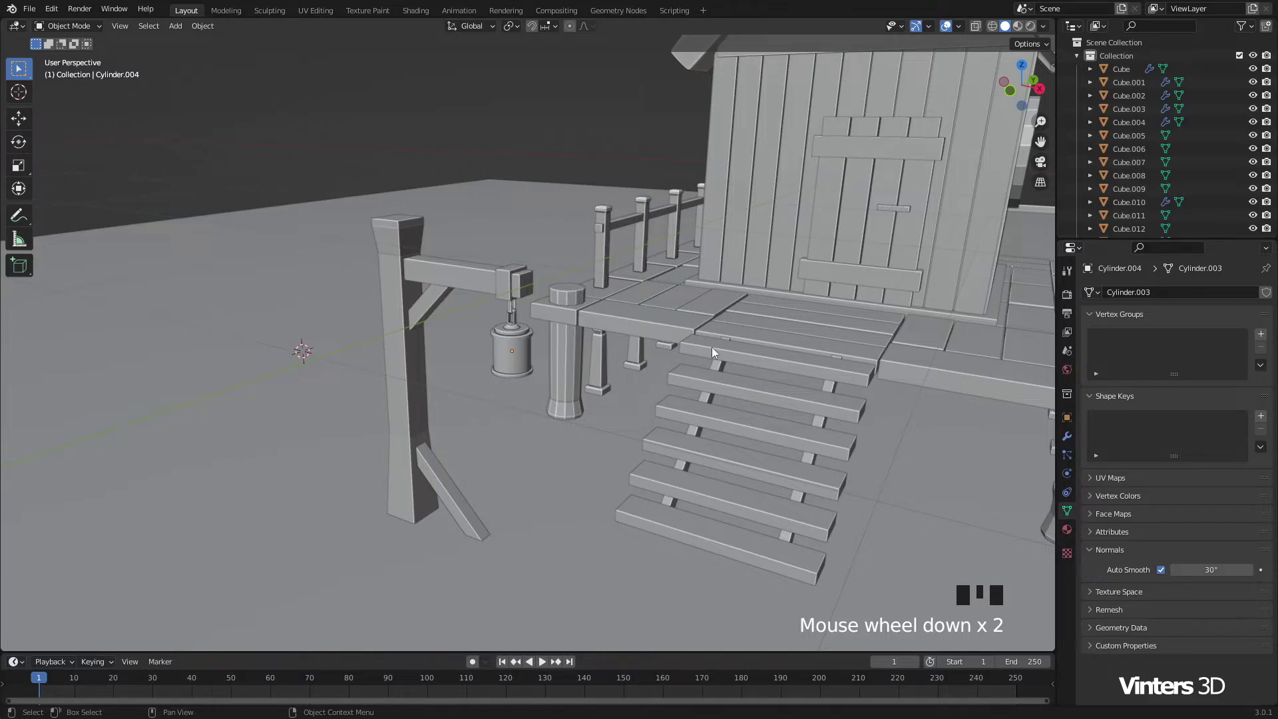
drag(719, 353, 578, 356)
scroll(down, 3)
drag(648, 344, 608, 395)
scroll(down, 3)
drag(640, 381, 794, 425)
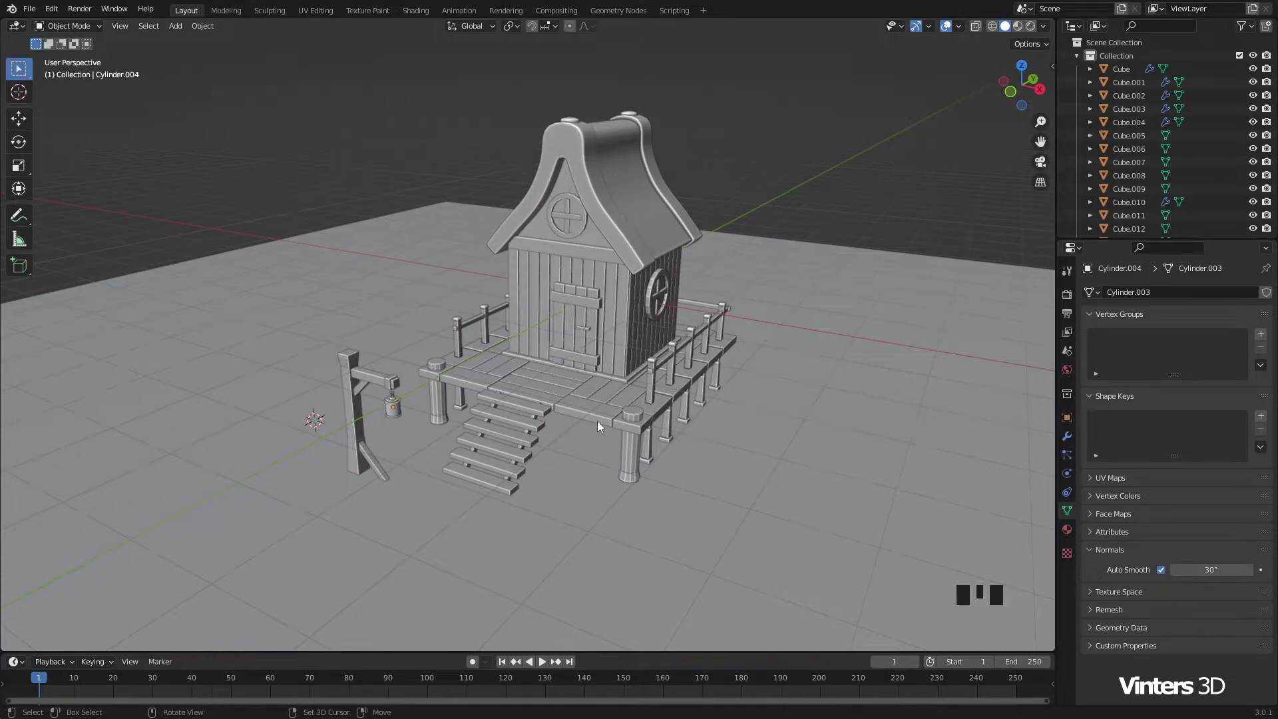
key(shift+c)
scroll(up, 3)
drag(555, 421, 560, 350)
Step: Add a UV sphere and move it aside, away from the house
key(shift+a)
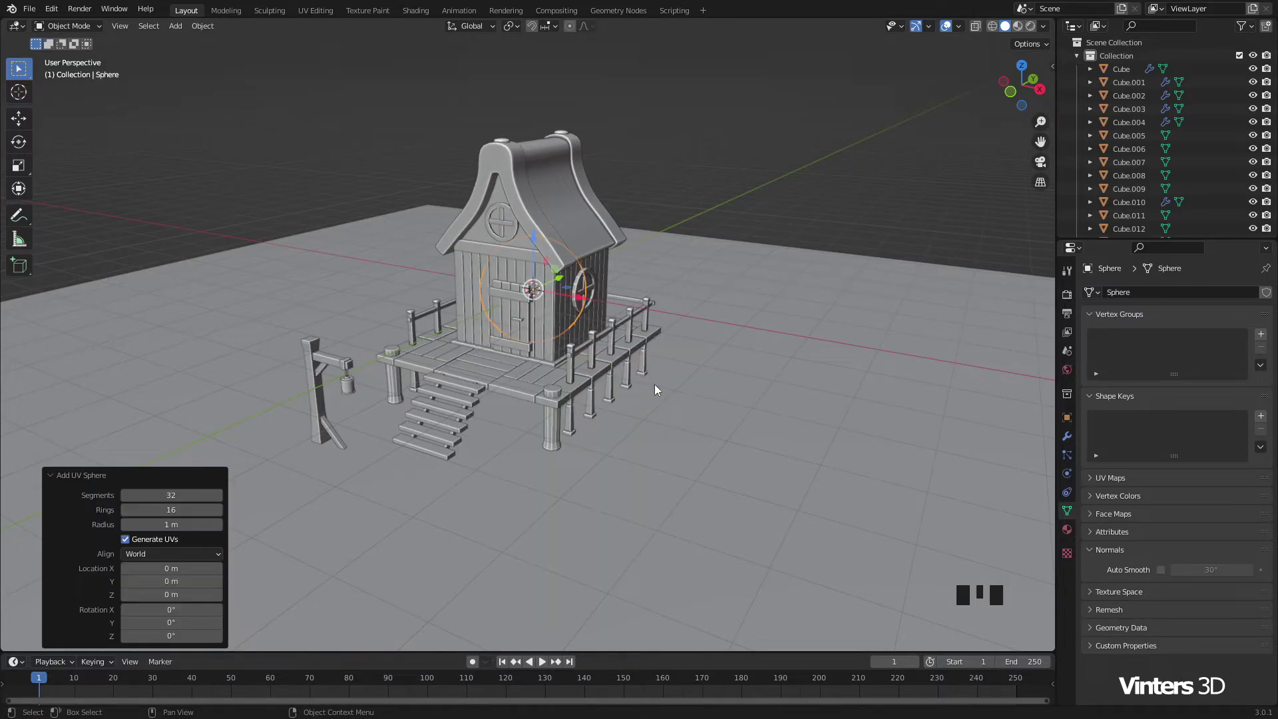
click(584, 302)
drag(725, 386, 573, 423)
scroll(up, 3)
drag(542, 428, 634, 379)
Step: Give the sphere a Subdivision modifier for a smooth surface
click(635, 379)
drag(652, 426, 665, 438)
drag(665, 437, 1084, 407)
click(1075, 446)
drag(1140, 296, 650, 381)
scroll(up, 3)
Step: Bevel the sphere's equator loop into a narrow band and scale it inward
key(Tab)
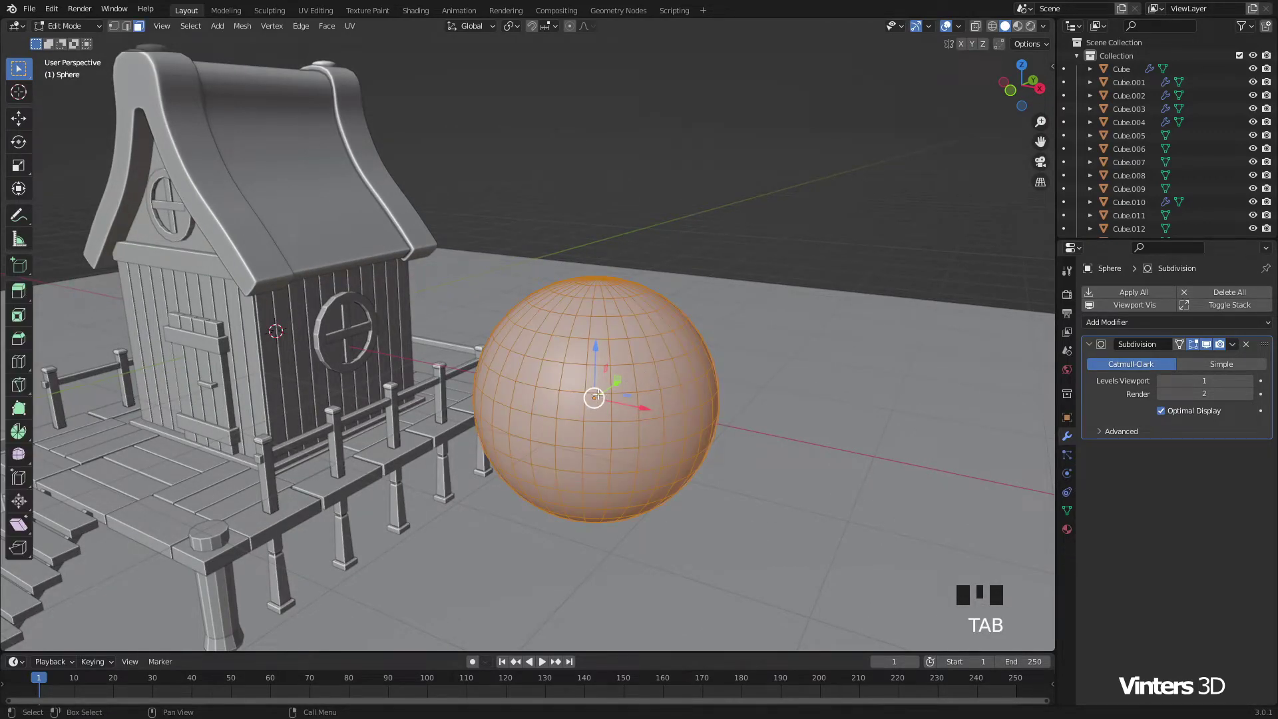
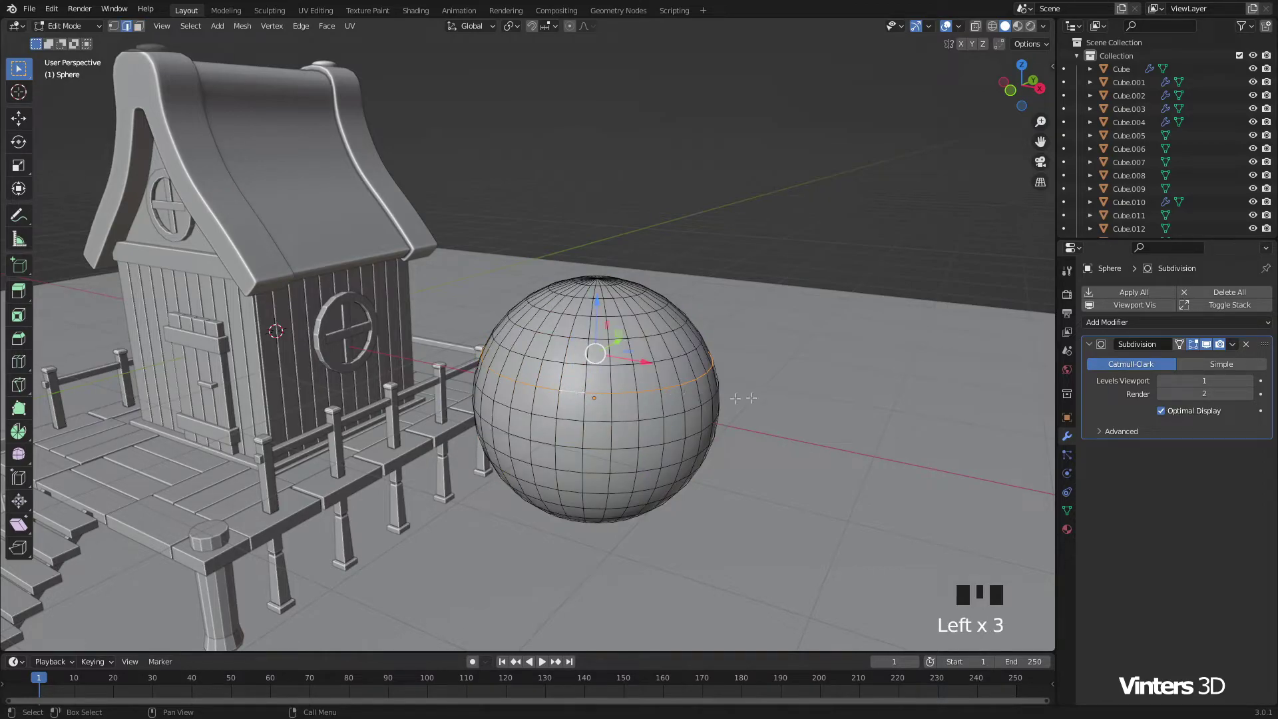
key(ctrl+b)
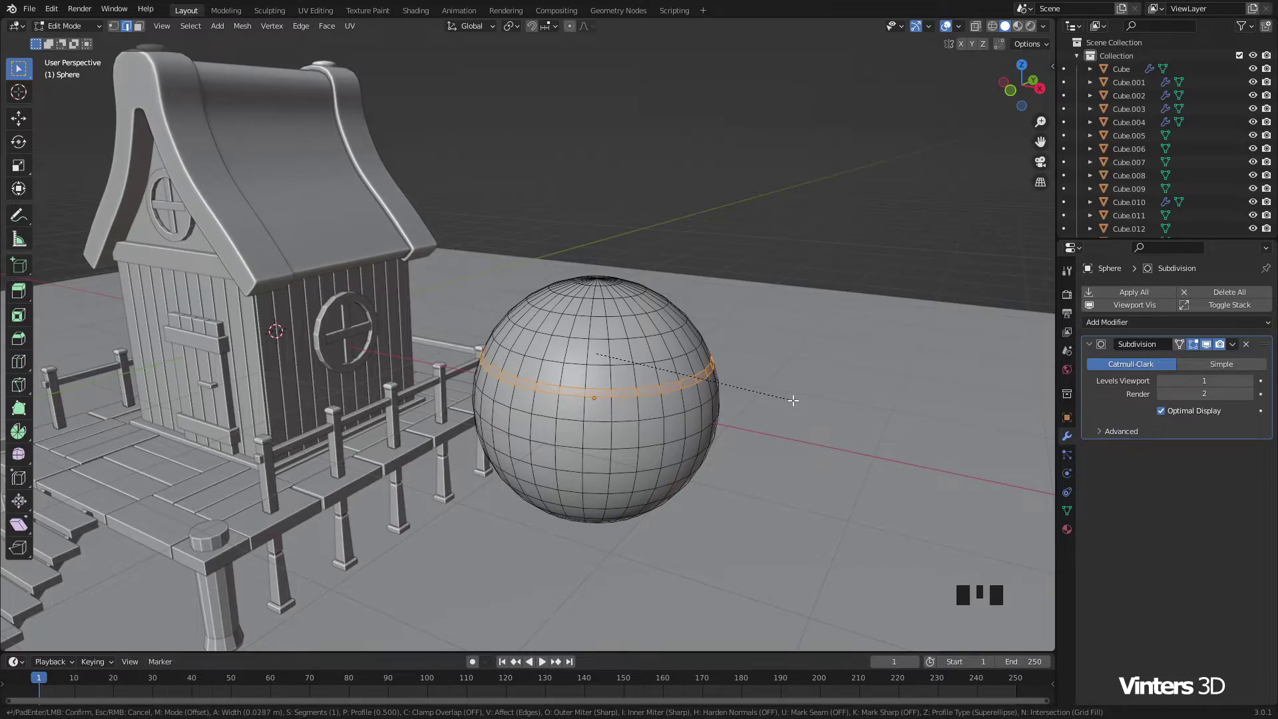
key(s)
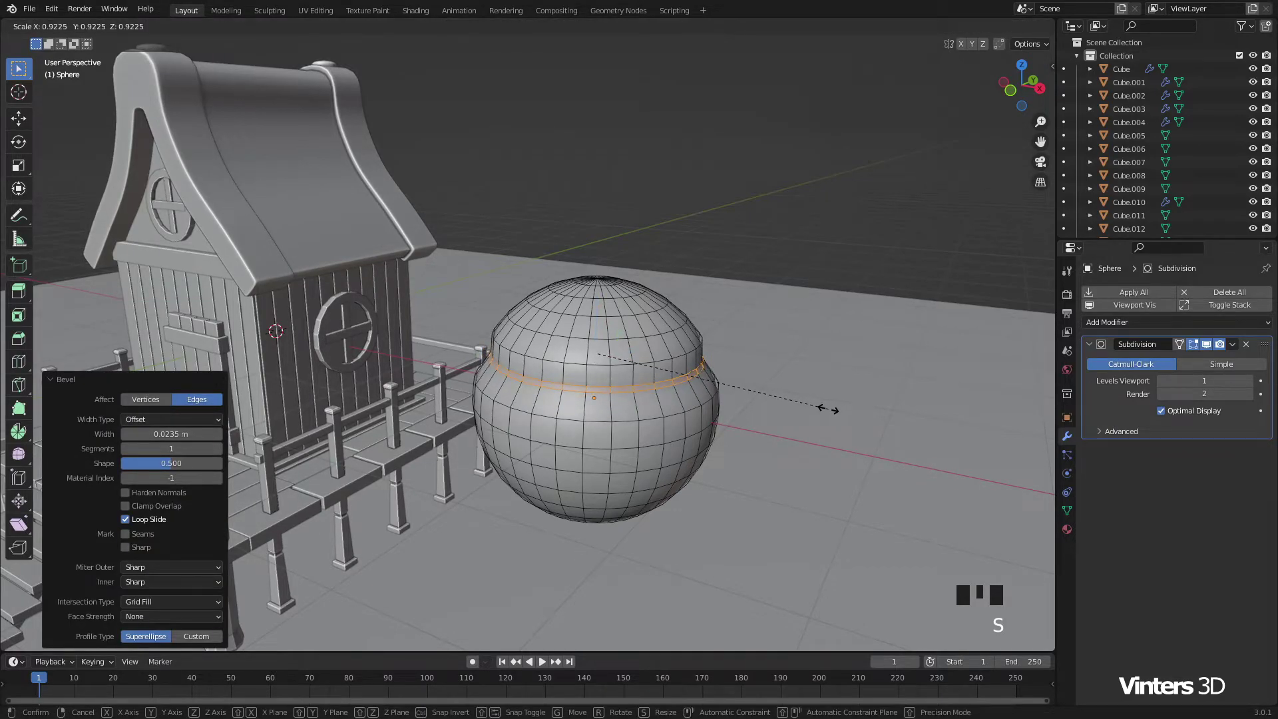
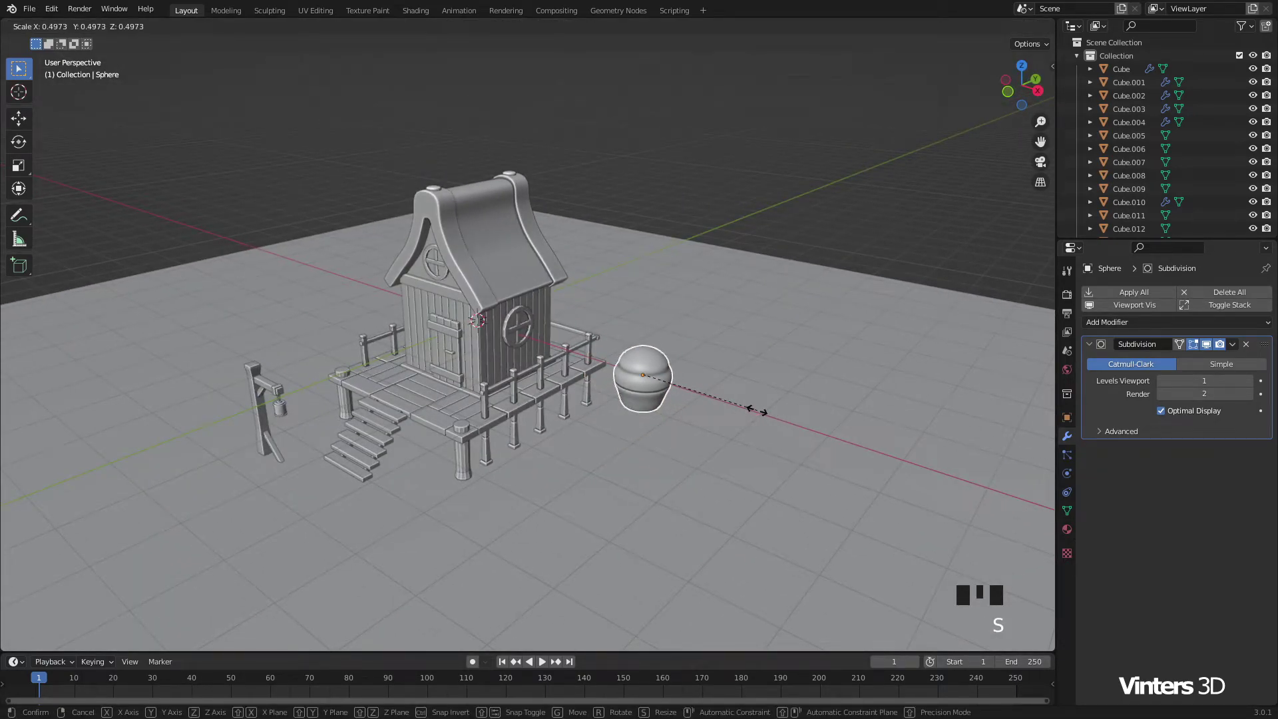
Step: Move the small rounded shape onto the porch in front of the door
scroll(up, 3)
drag(731, 424, 806, 288)
drag(806, 289, 612, 479)
drag(611, 478, 844, 409)
key(s)
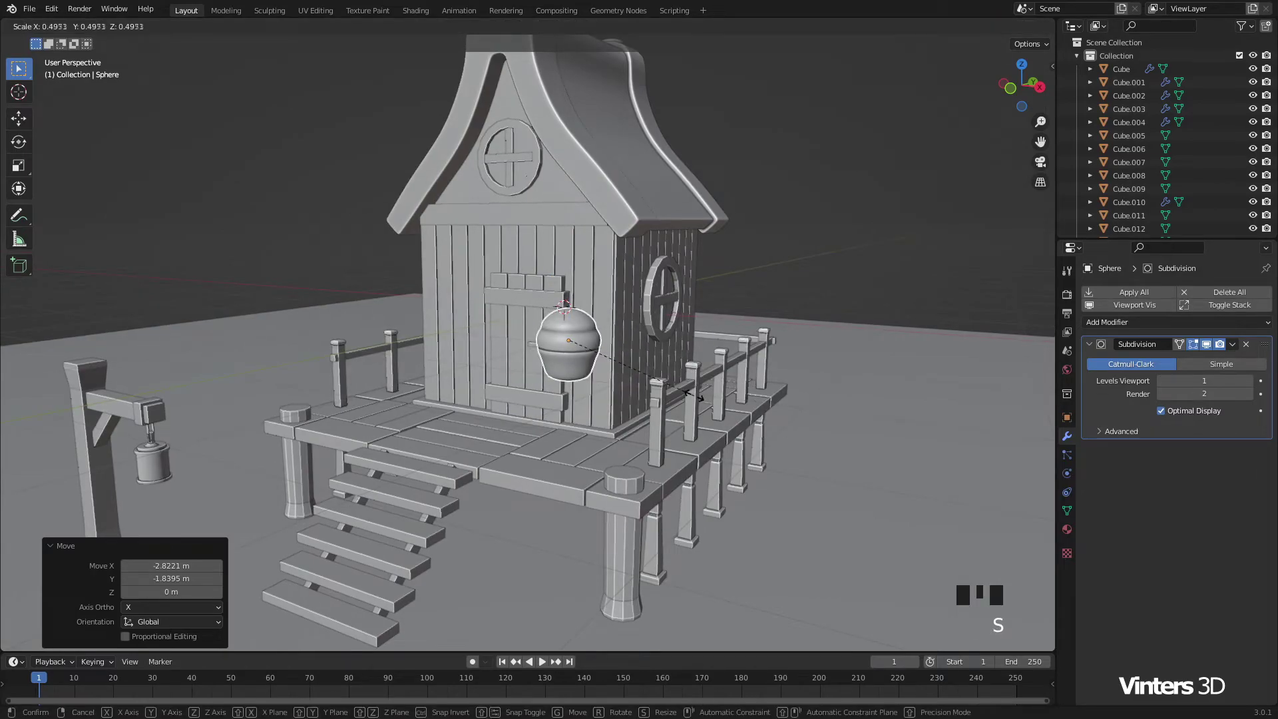
drag(667, 423, 539, 340)
click(539, 340)
drag(612, 424, 624, 387)
scroll(up, 3)
key(shift+s)
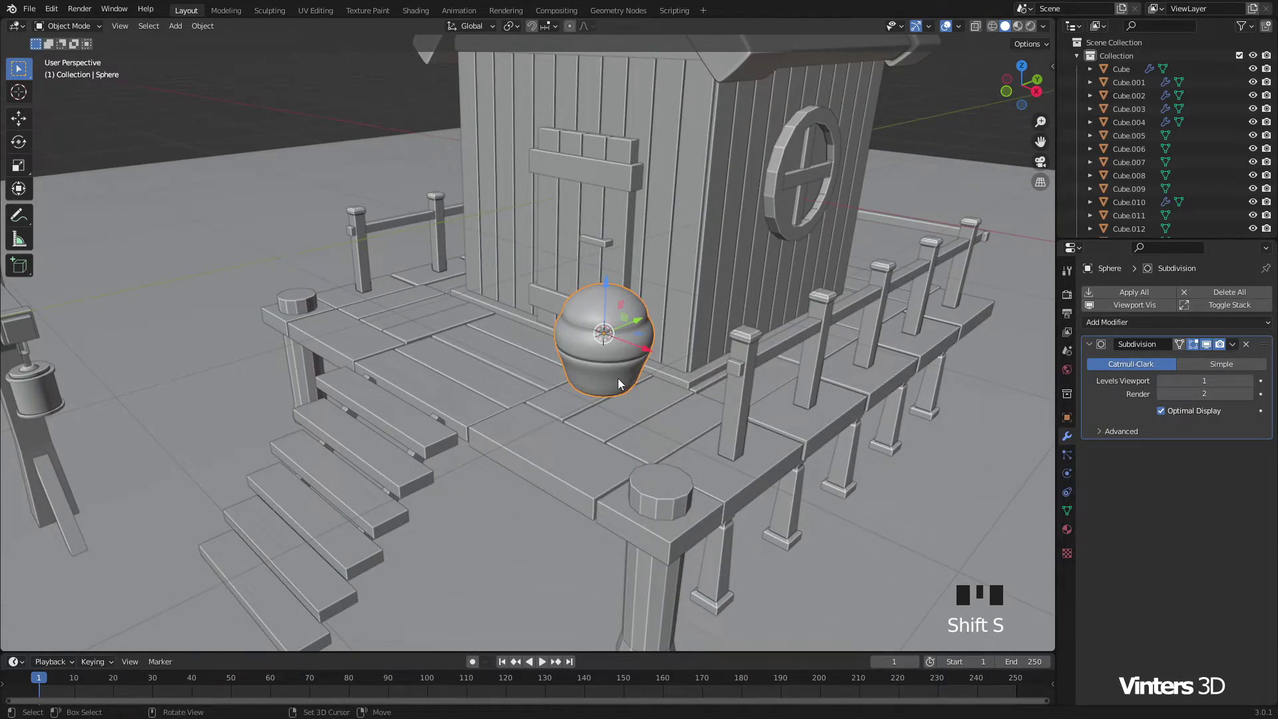
Step: Add a cylinder, shrink it and lower it beneath the rounded shape as a pot
key(shift+a)
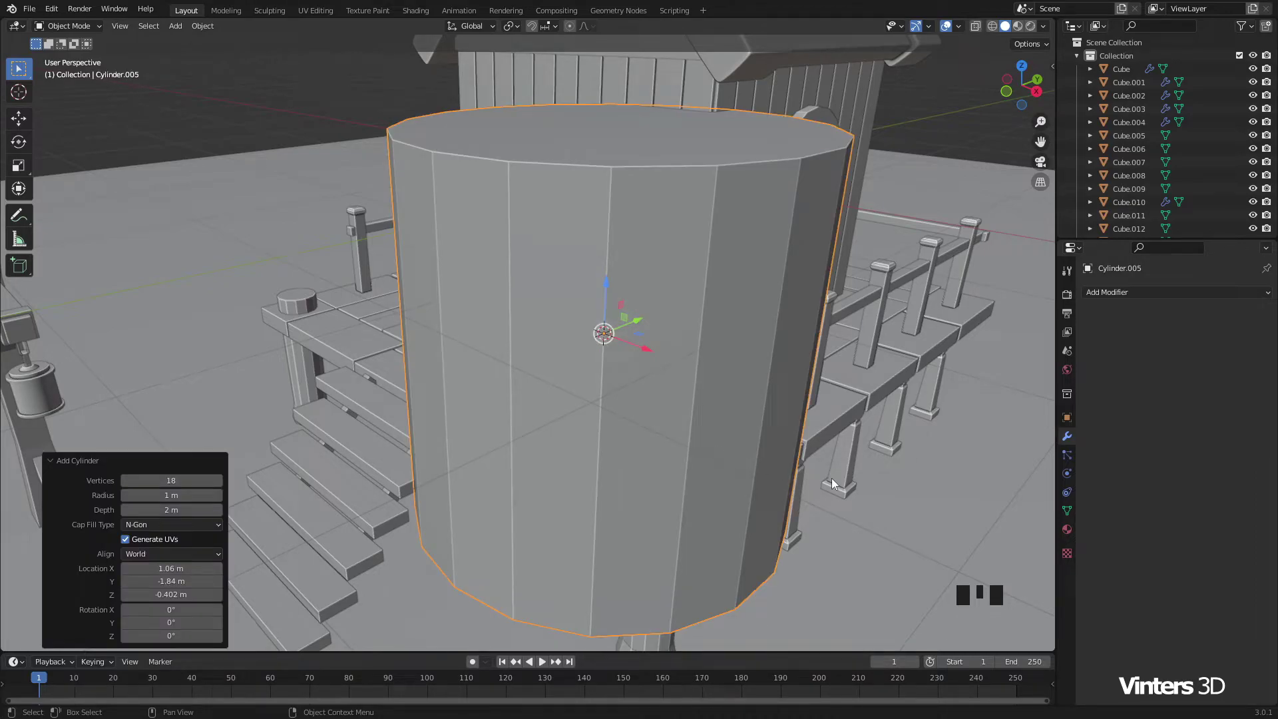
key(s)
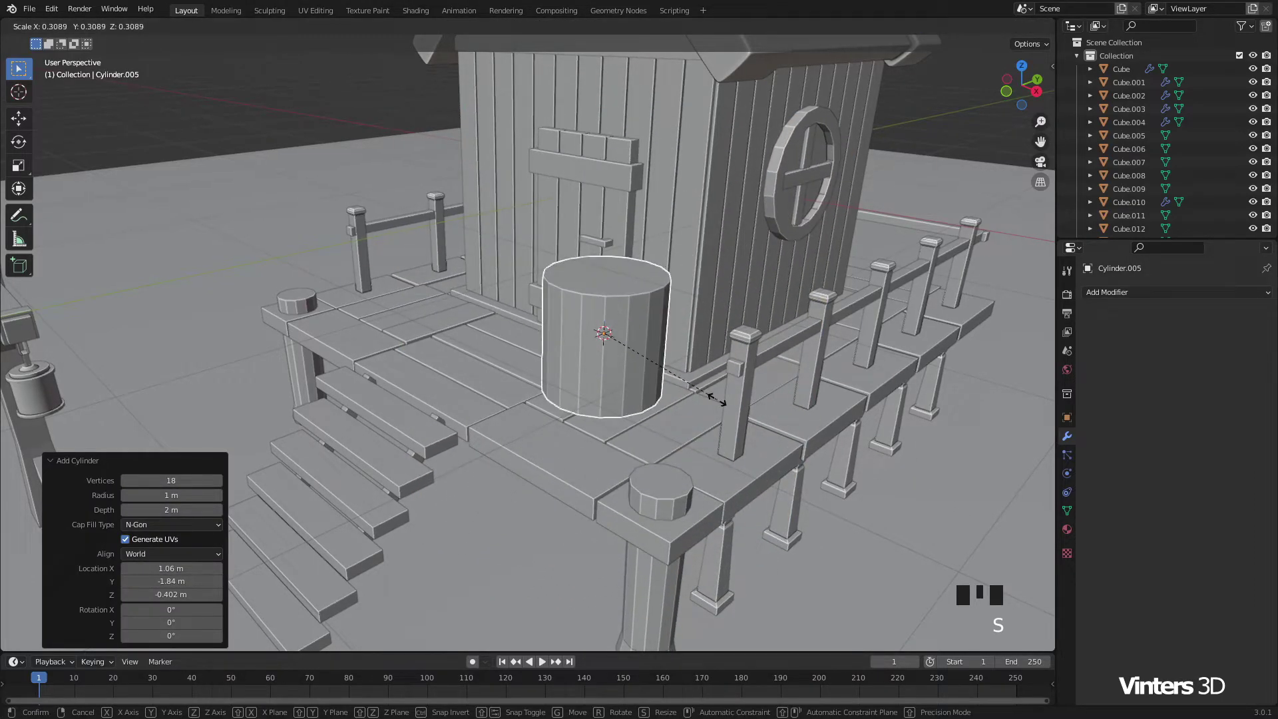
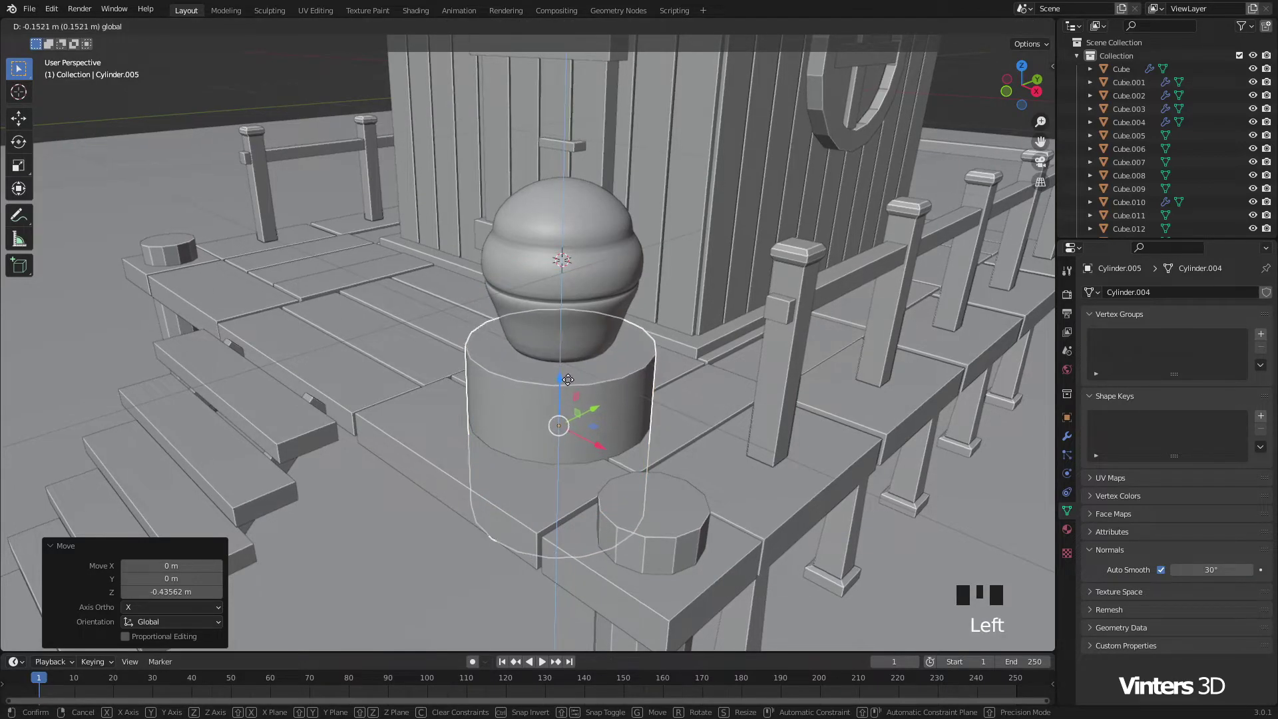
drag(603, 401, 685, 415)
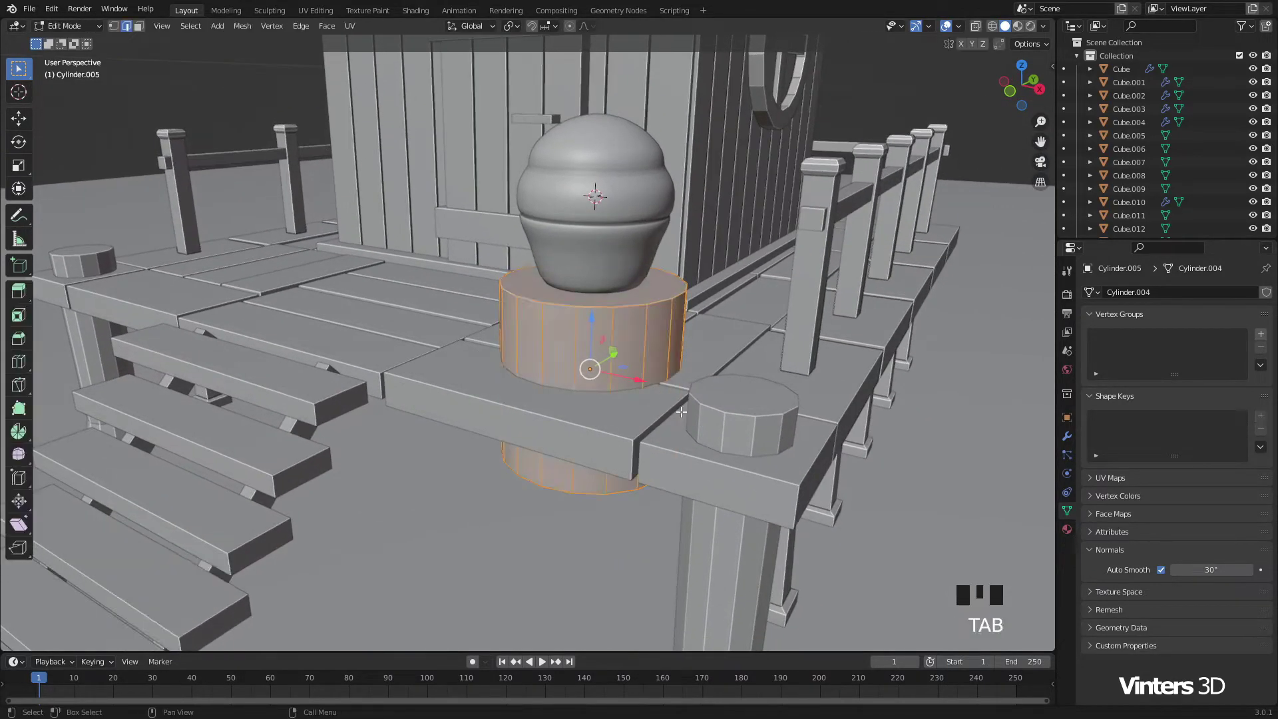
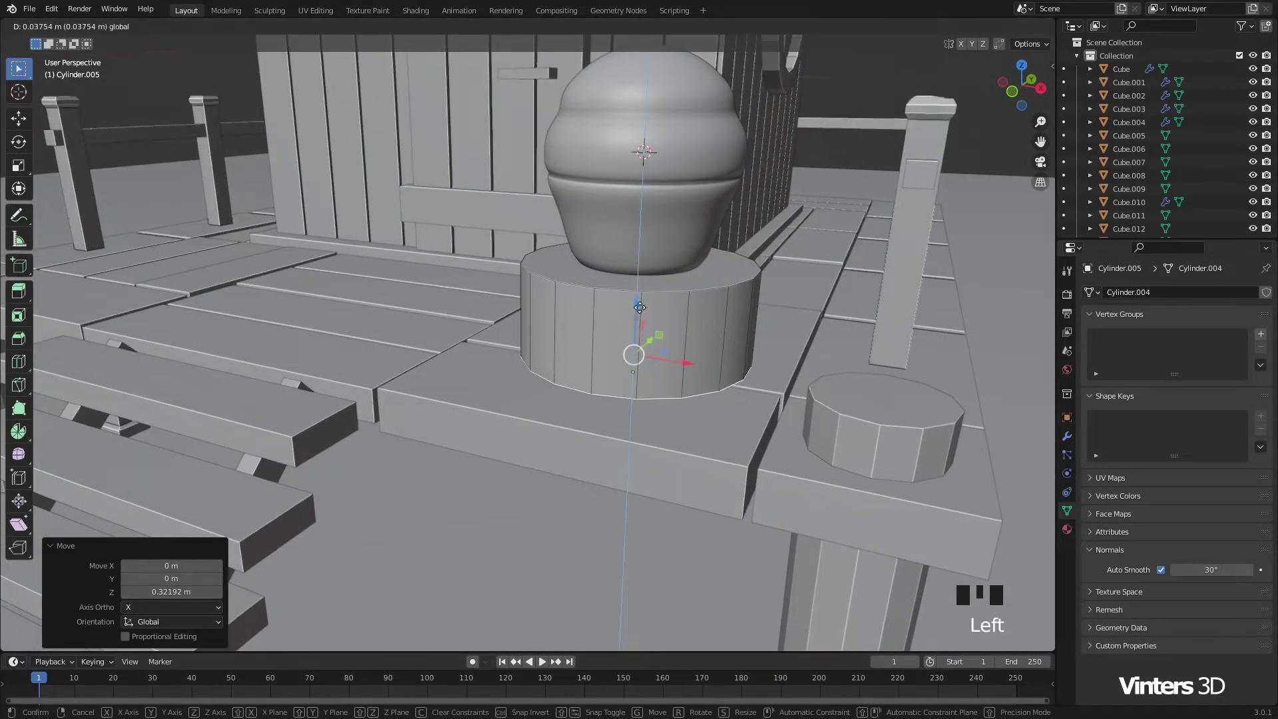
Step: Taper the pot's bottom and sink its inset top face into a rim
key(s)
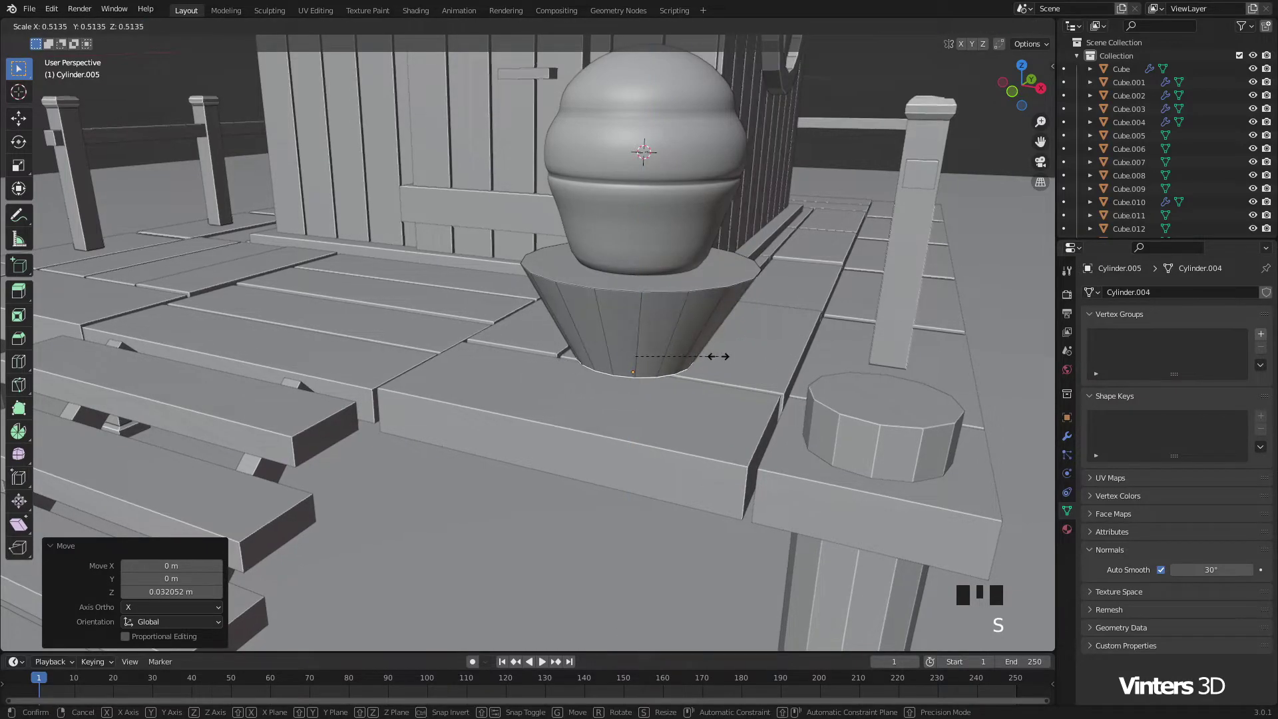
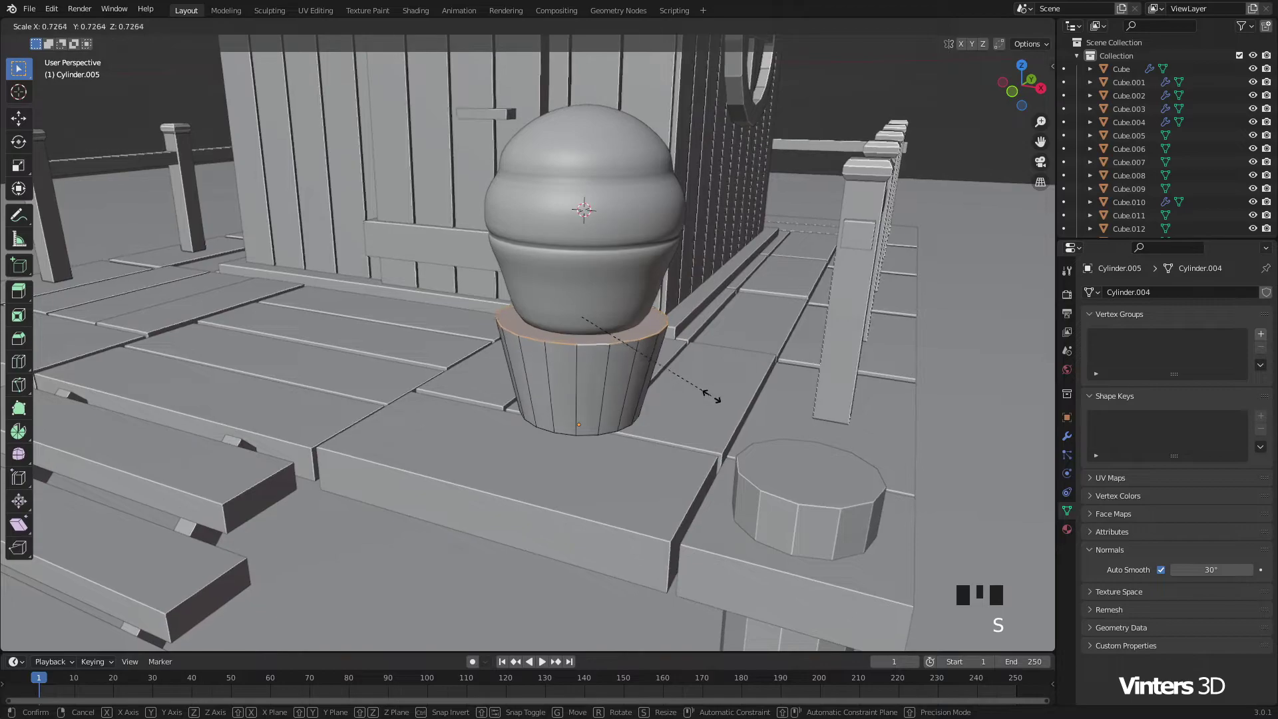
scroll(up, 3)
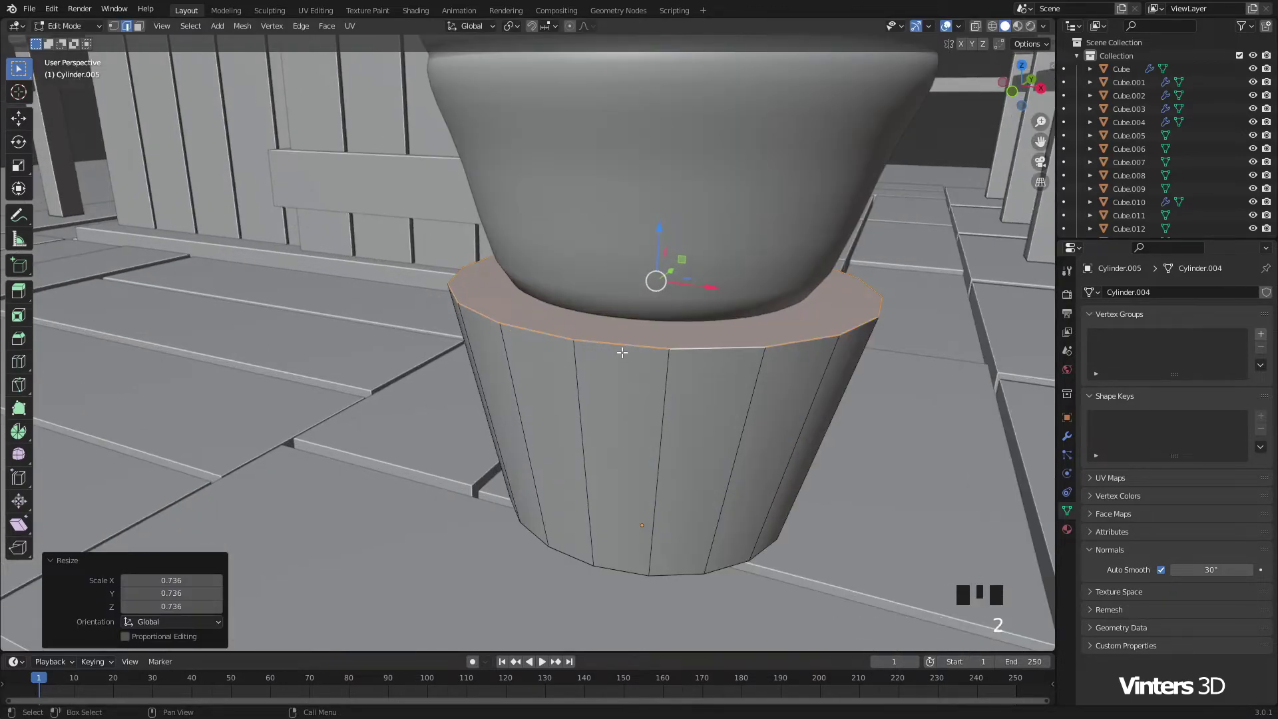
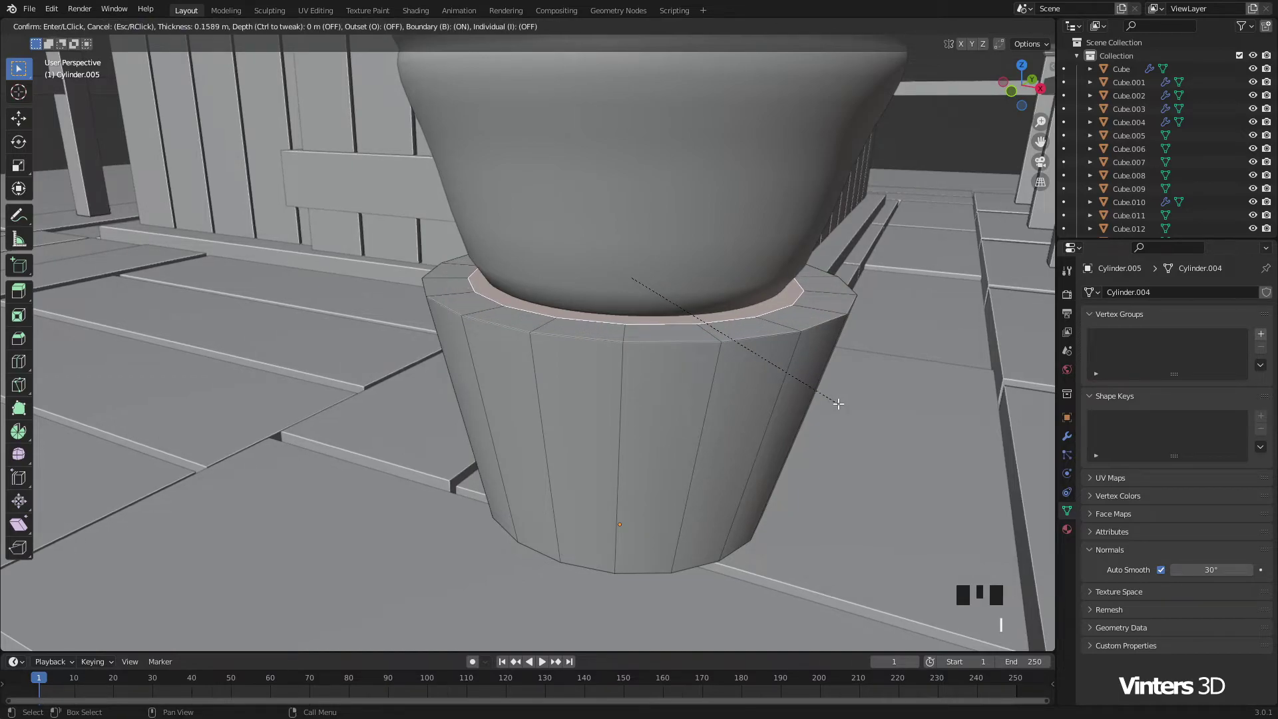
key(e)
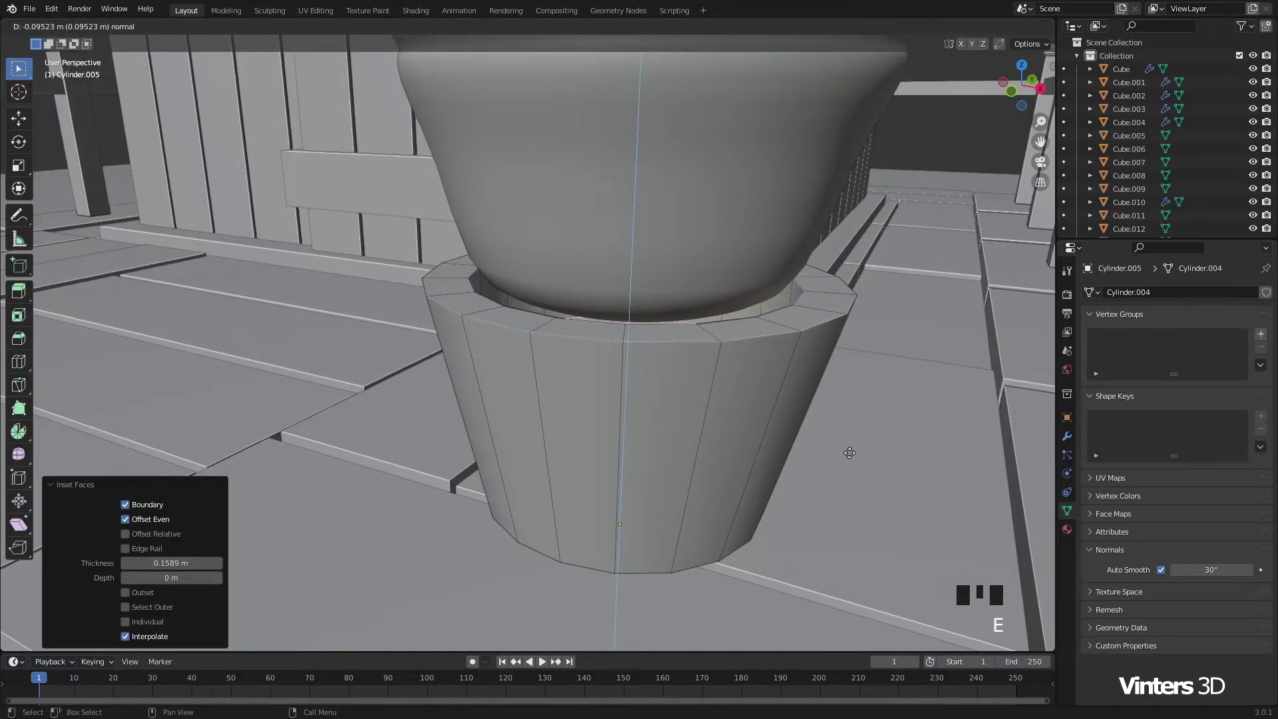
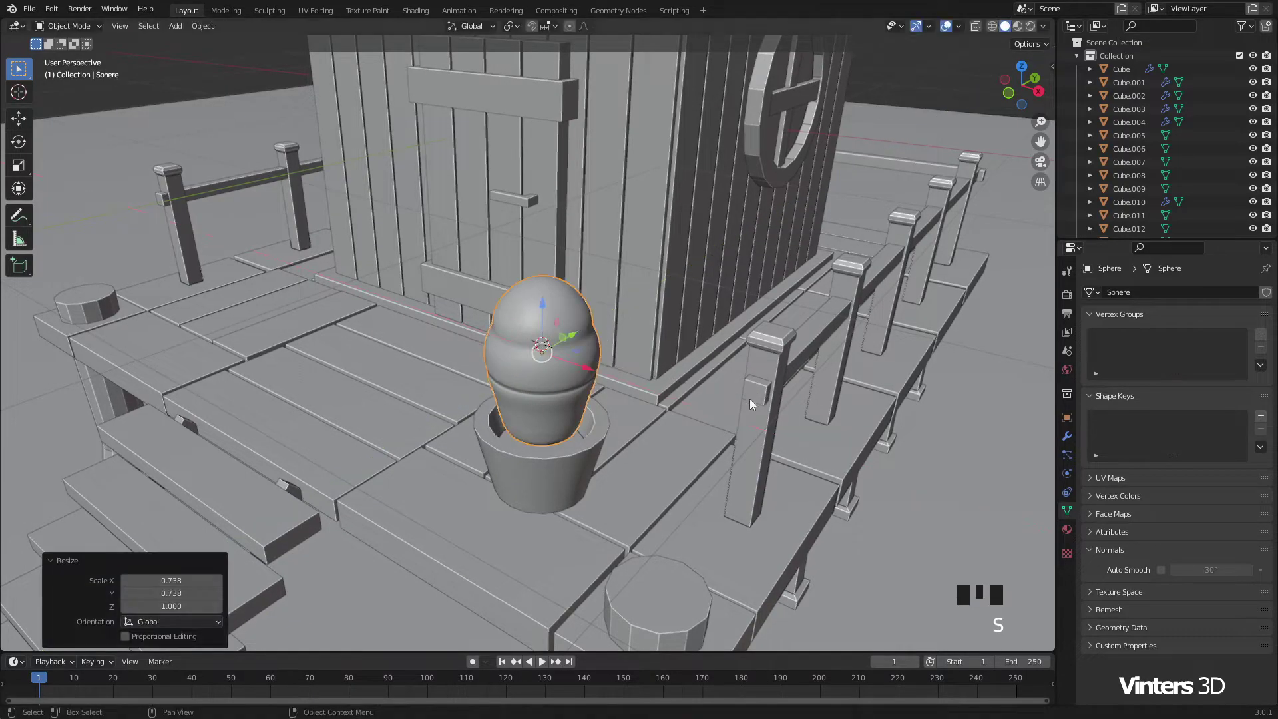
Step: Lower the plant into its pot and slide the potted plant along the porch by the door
drag(679, 420, 603, 279)
click(603, 278)
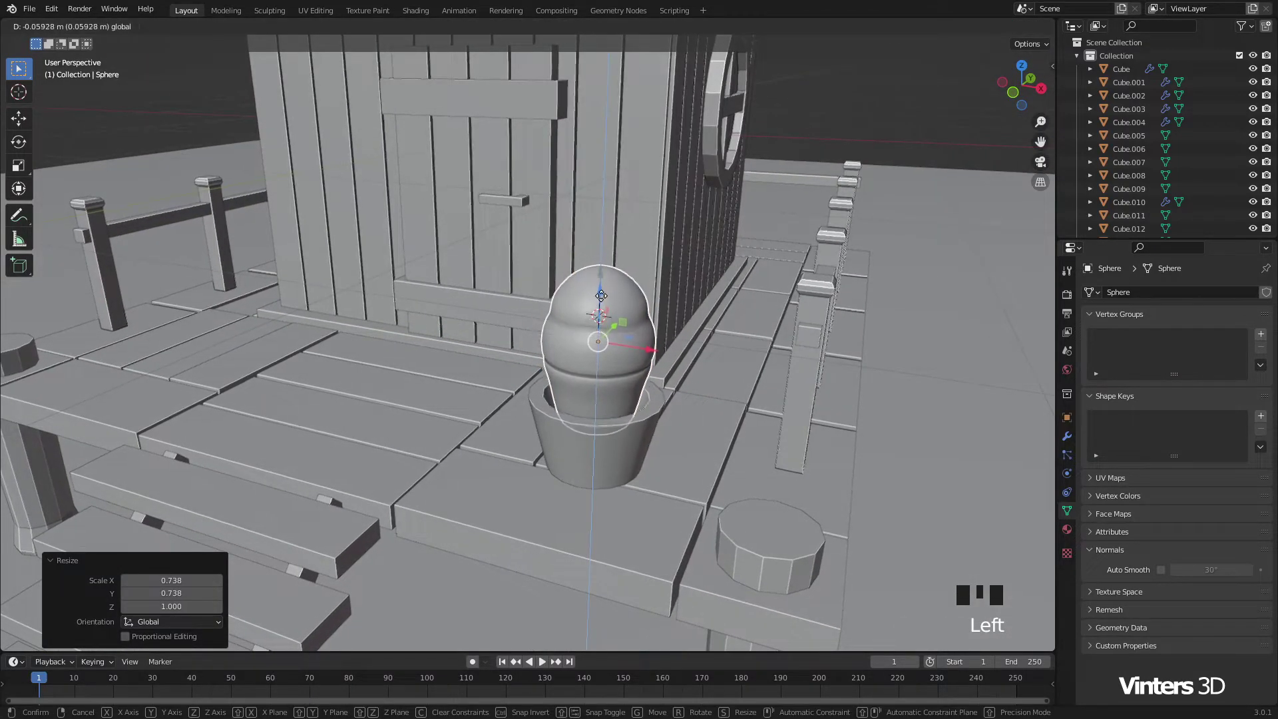
click(833, 134)
scroll(down, 3)
drag(602, 462, 548, 388)
drag(547, 388, 576, 431)
drag(575, 433, 497, 416)
click(496, 416)
drag(525, 453, 618, 366)
scroll(up, 3)
scroll(up, 3)
drag(601, 393, 547, 401)
Step: Select the pot, plant and a porch board and copy modifiers between them with Ctrl+L
click(546, 401)
click(568, 430)
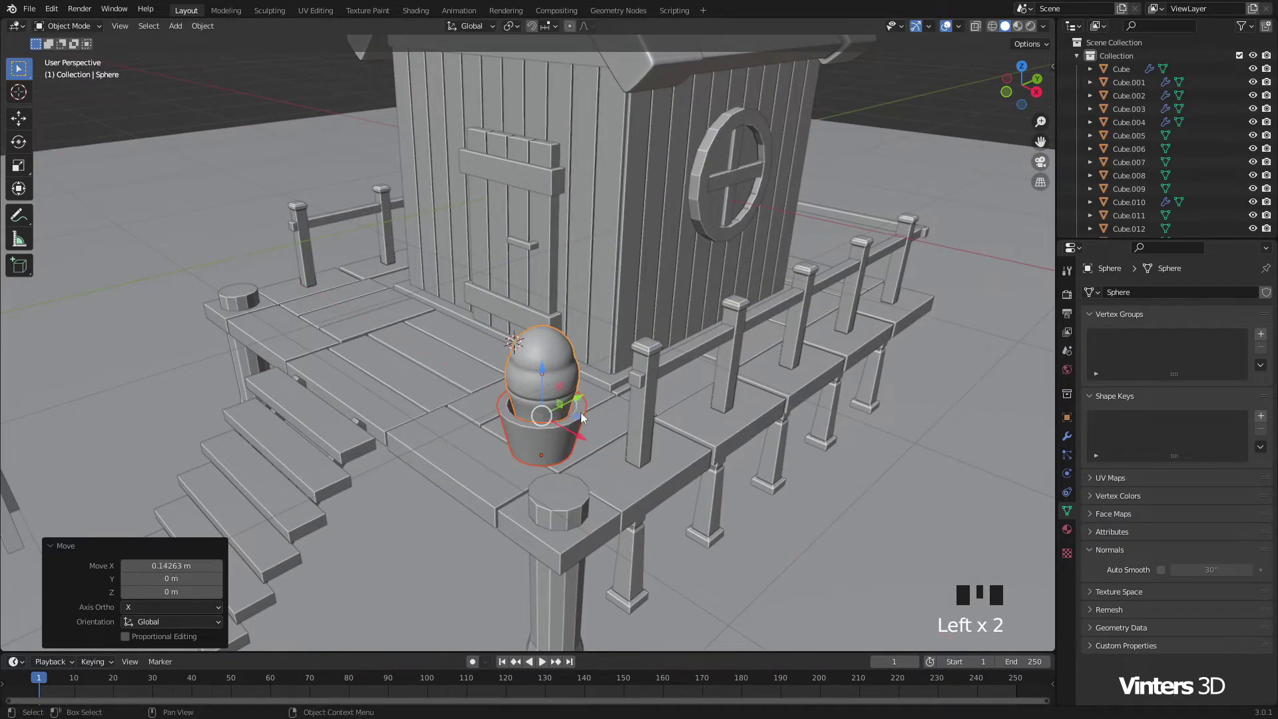
click(583, 404)
drag(627, 448, 486, 483)
click(486, 483)
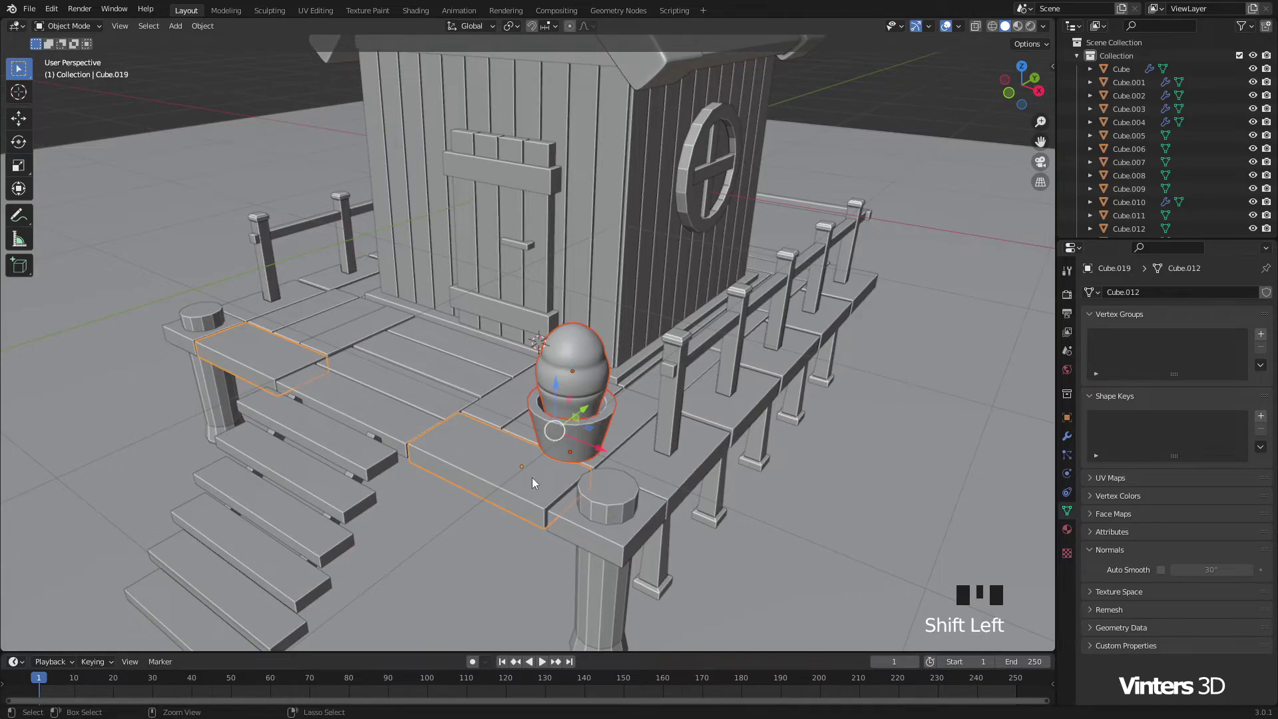
key(ctrl+l)
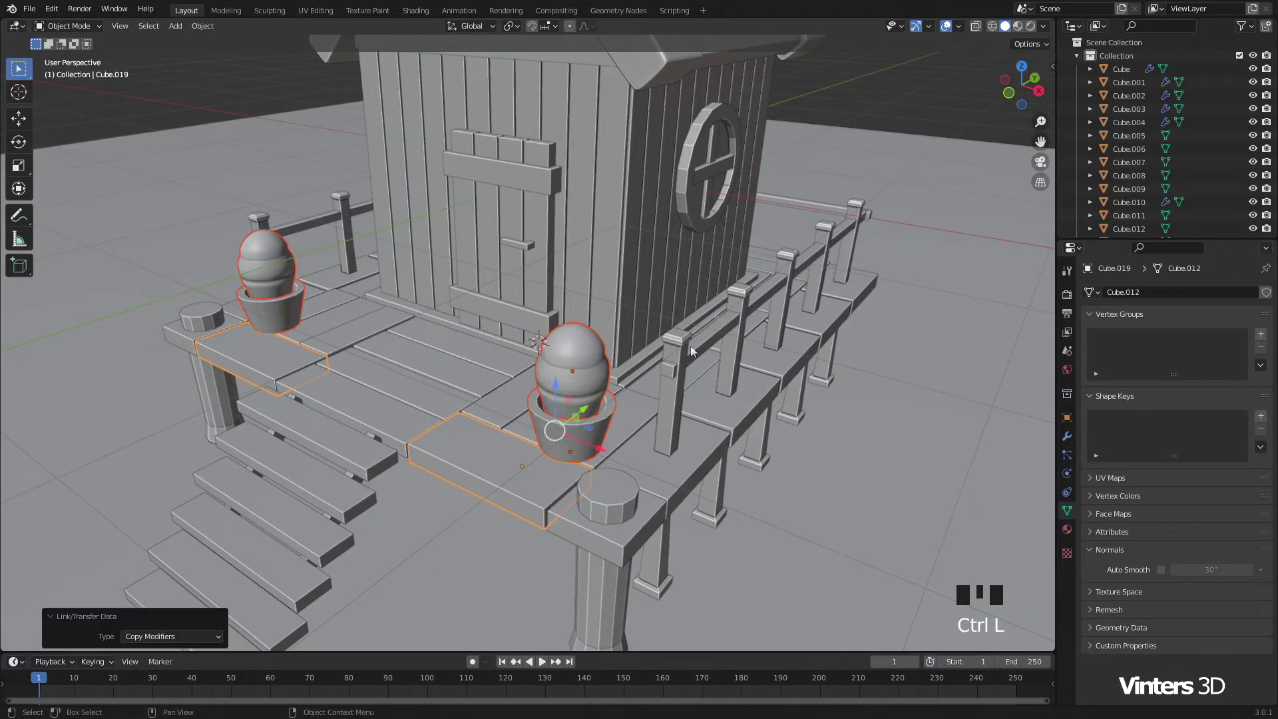
click(872, 108)
Step: Duplicate the potted plant to the porch's far corner
scroll(down, 3)
scroll(up, 3)
drag(576, 387, 581, 375)
click(581, 375)
click(574, 398)
middle_click(560, 398)
click(552, 361)
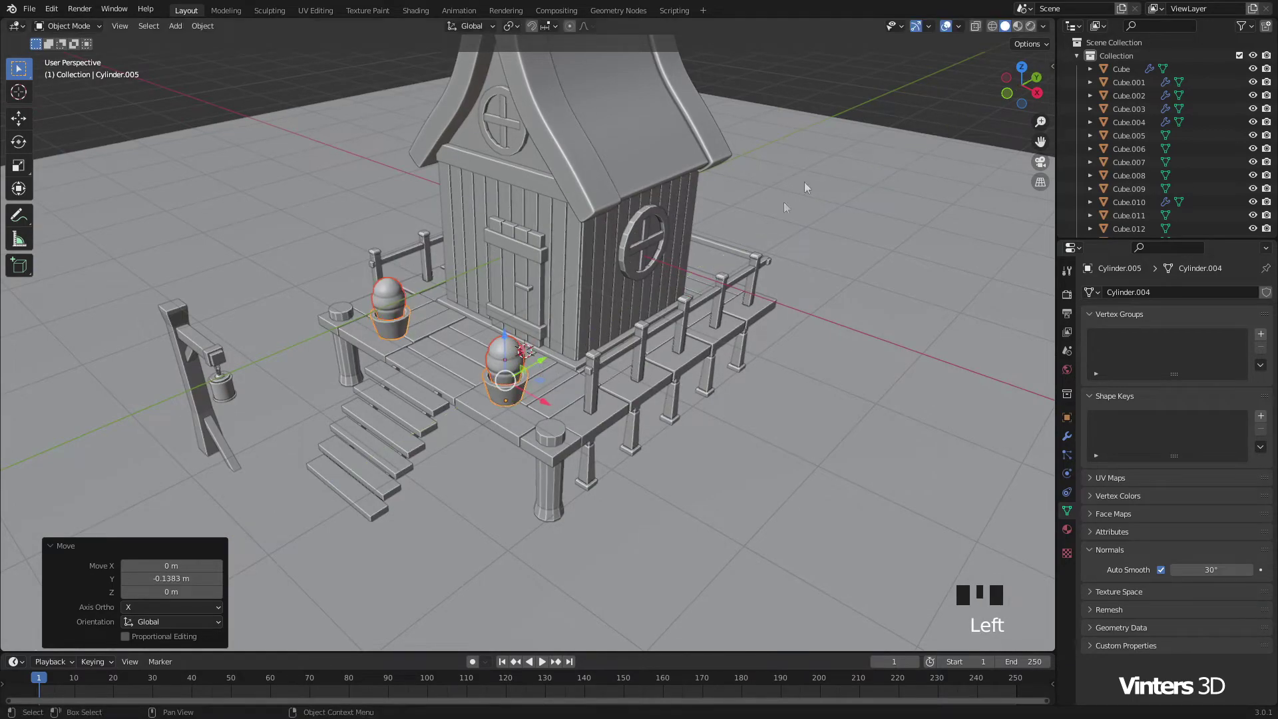
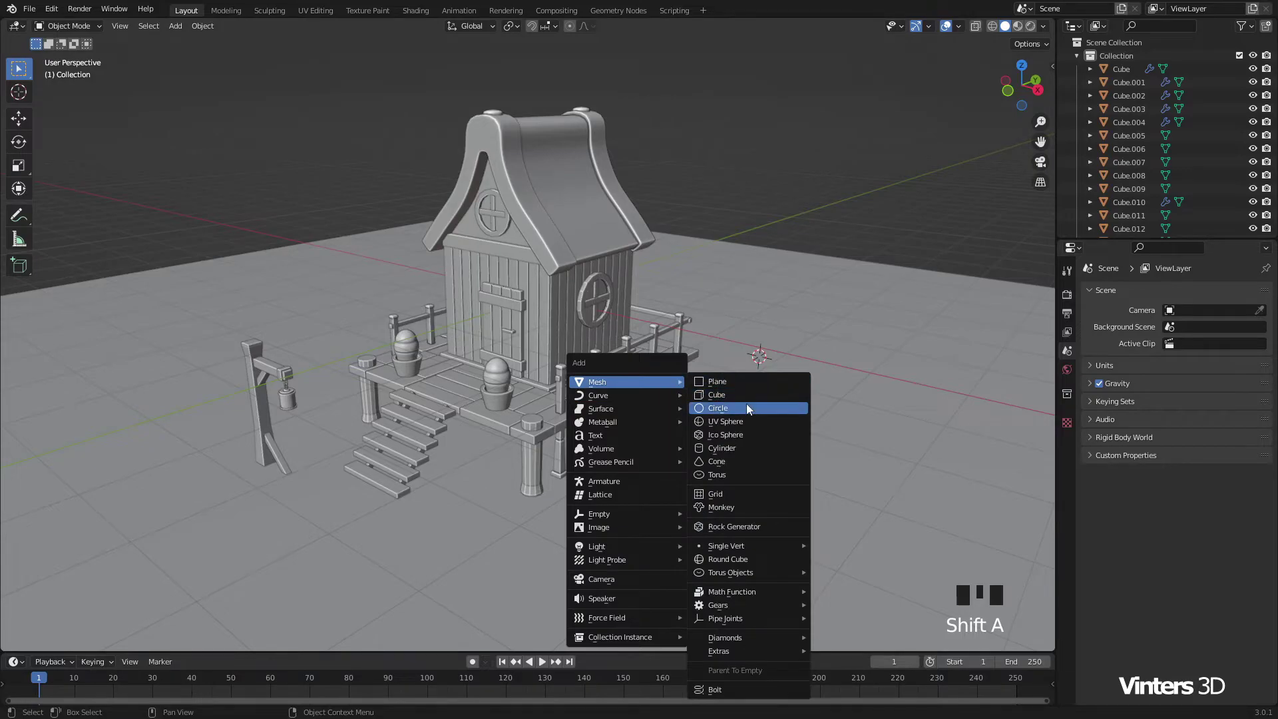
Step: Add a UV sphere beside the house, stretch it tall on Z and shrink it to a slim oval
drag(770, 424, 656, 398)
right_click(656, 398)
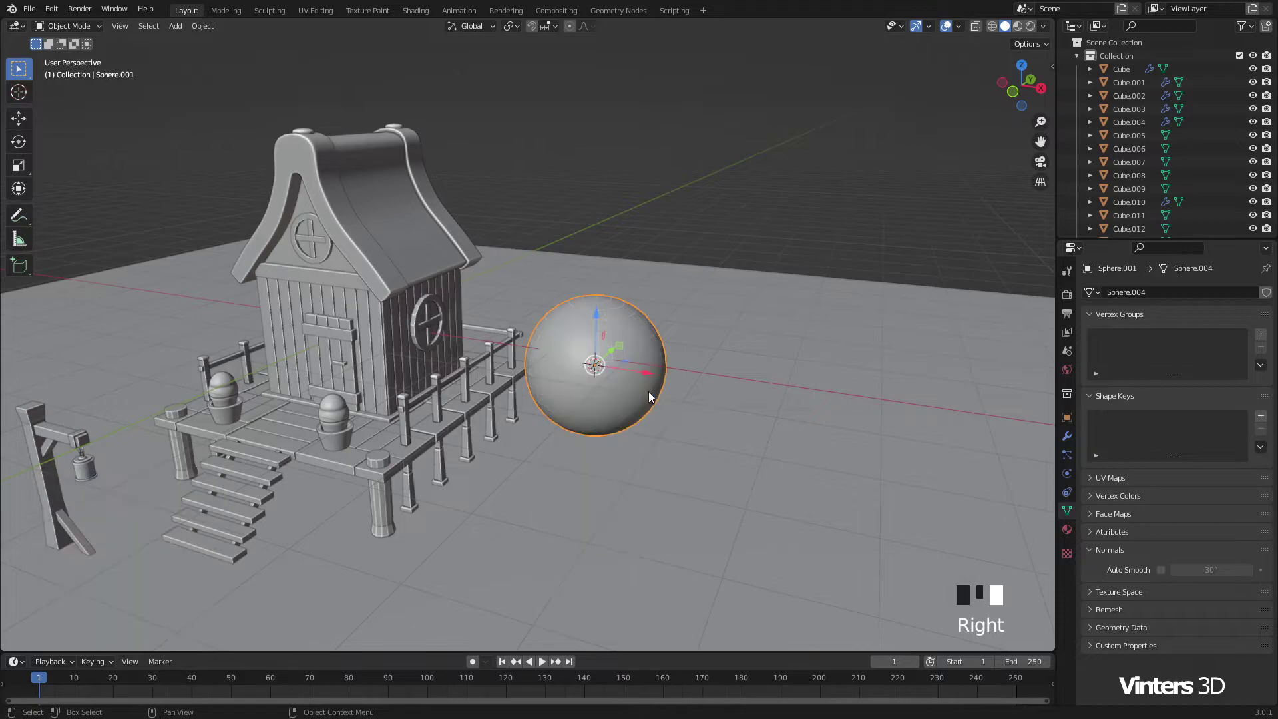
drag(684, 420, 798, 406)
key(s)
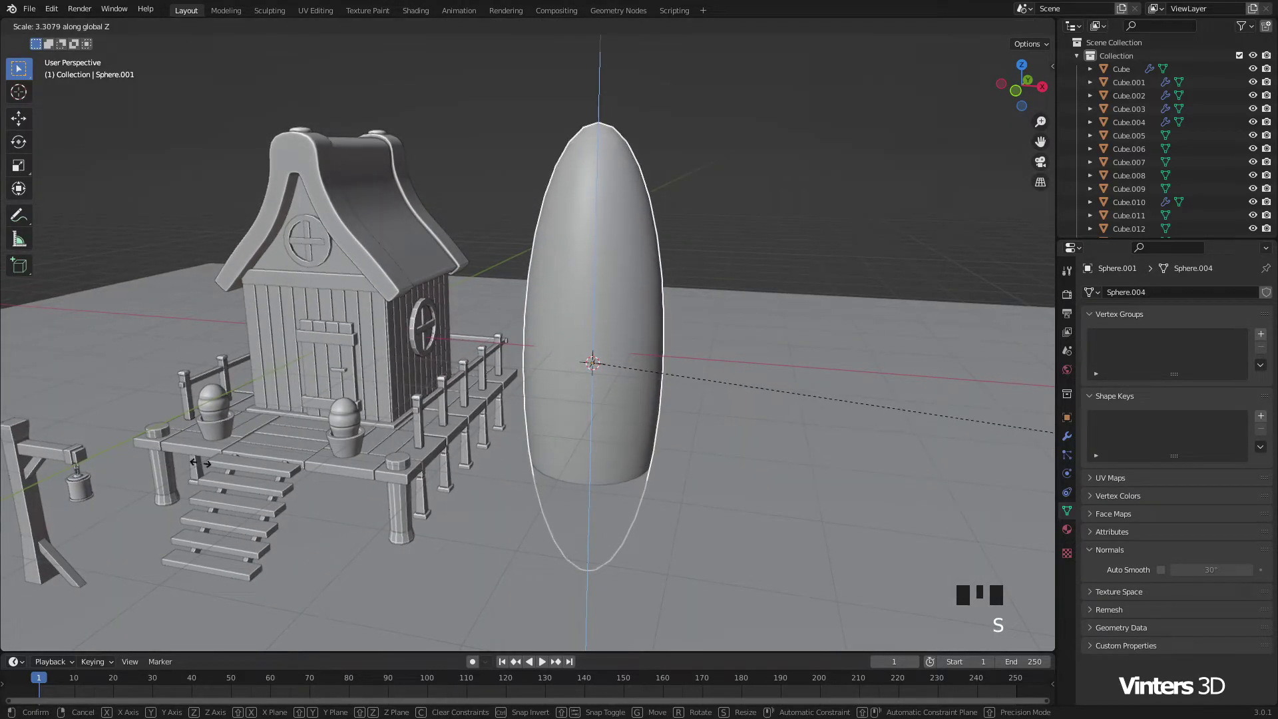
key(s)
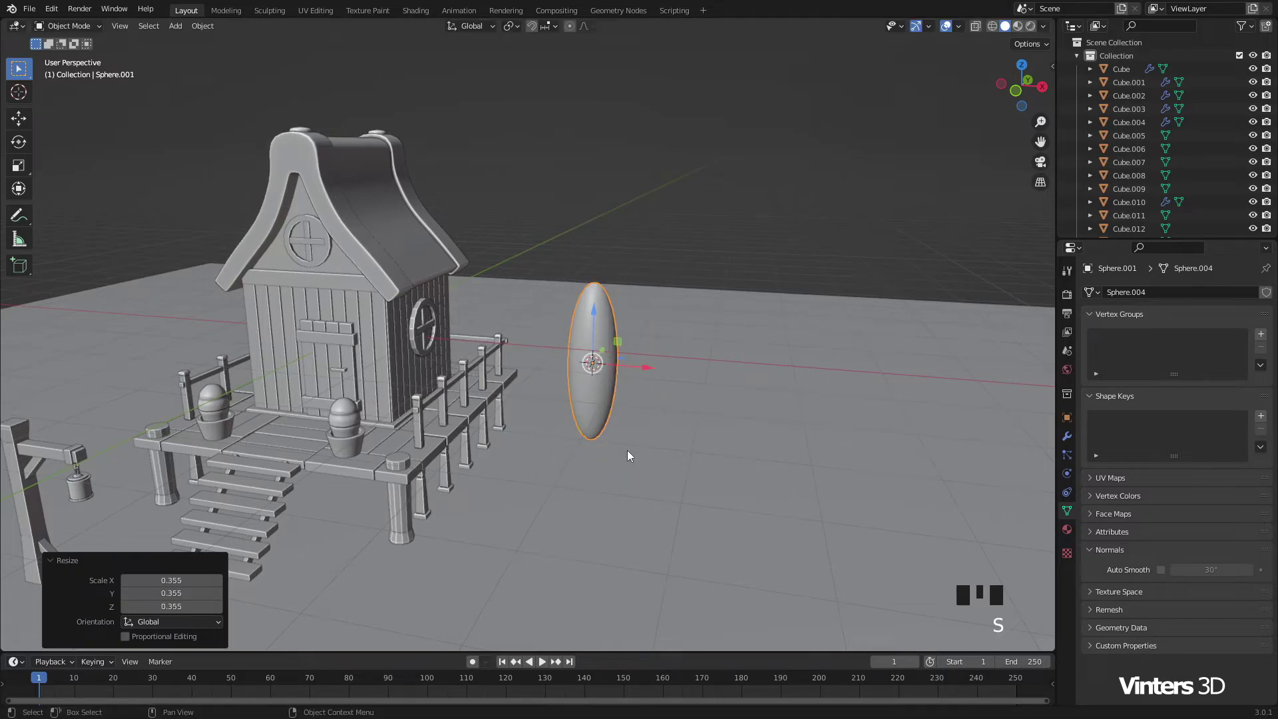
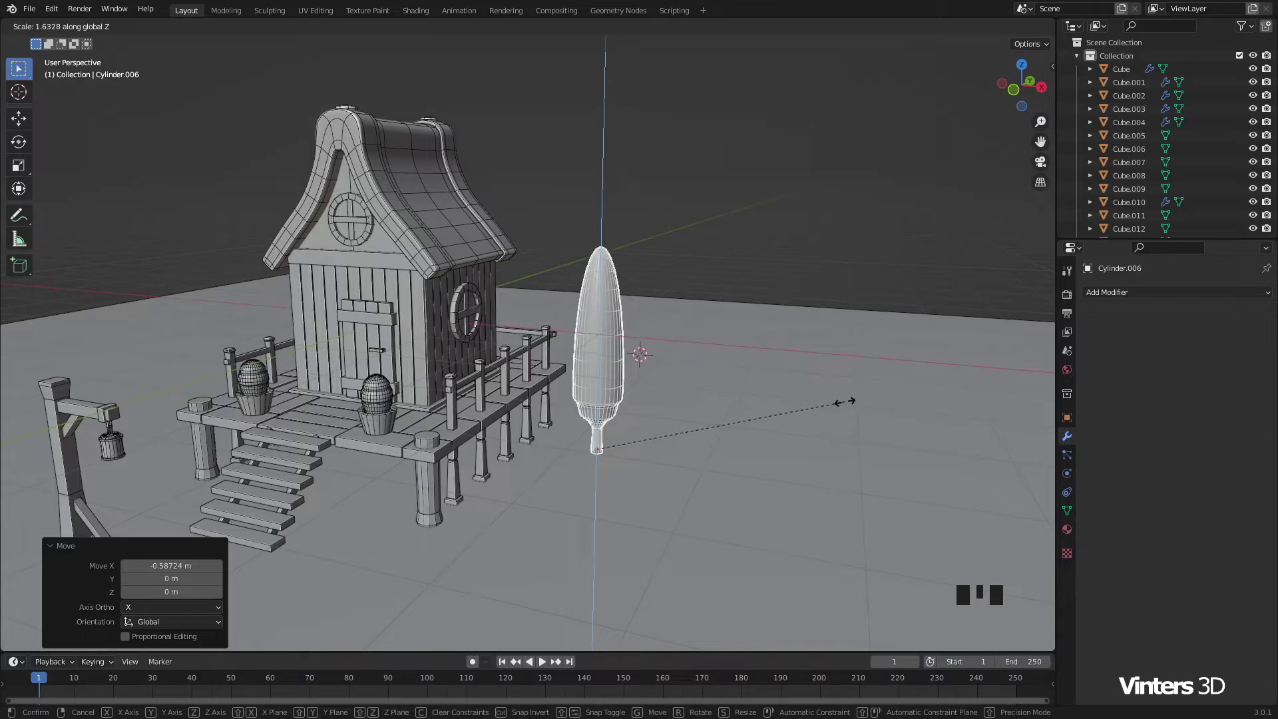
Step: Enlarge the tall tree, nudge it along X and set a duplicate beside it
click(735, 225)
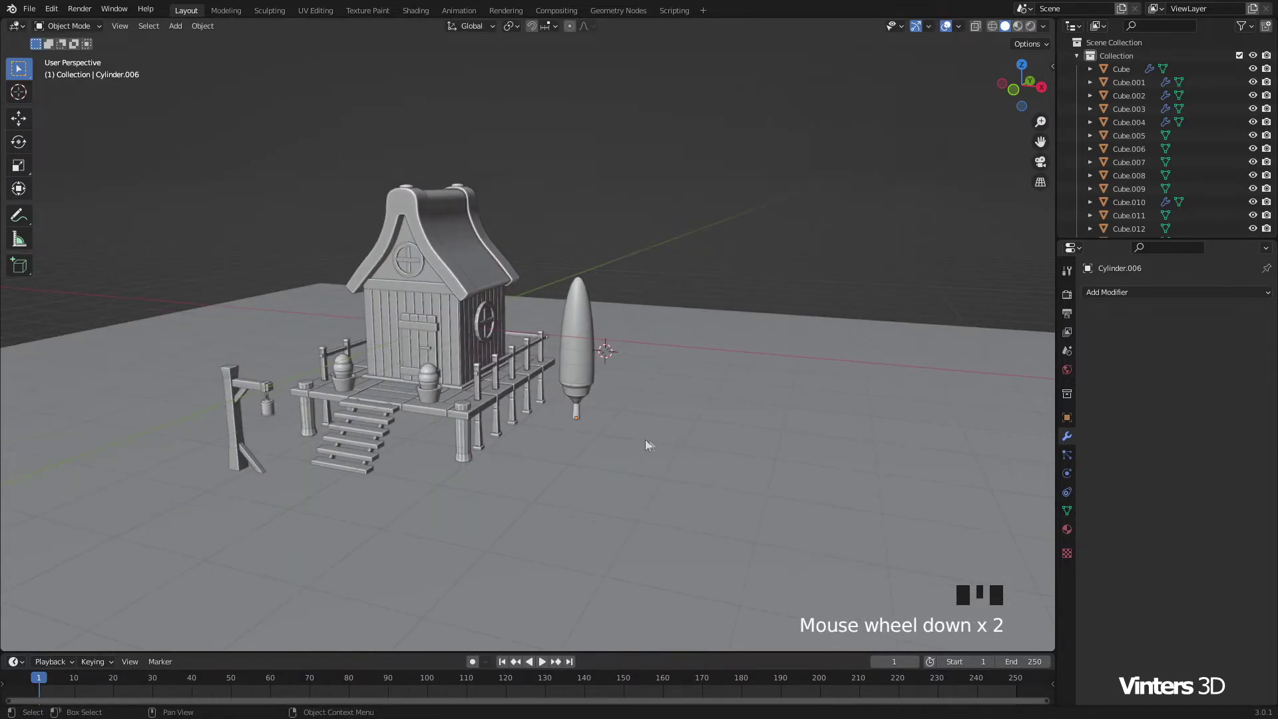
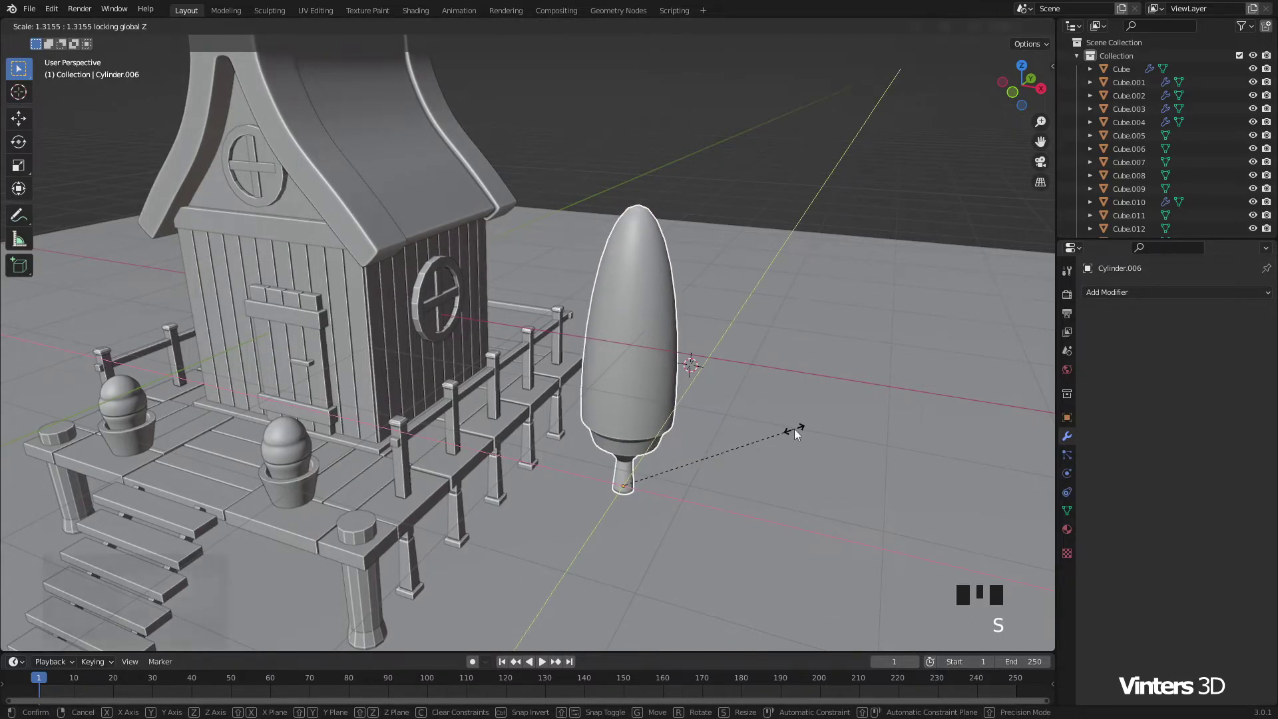
click(677, 497)
drag(667, 475, 657, 485)
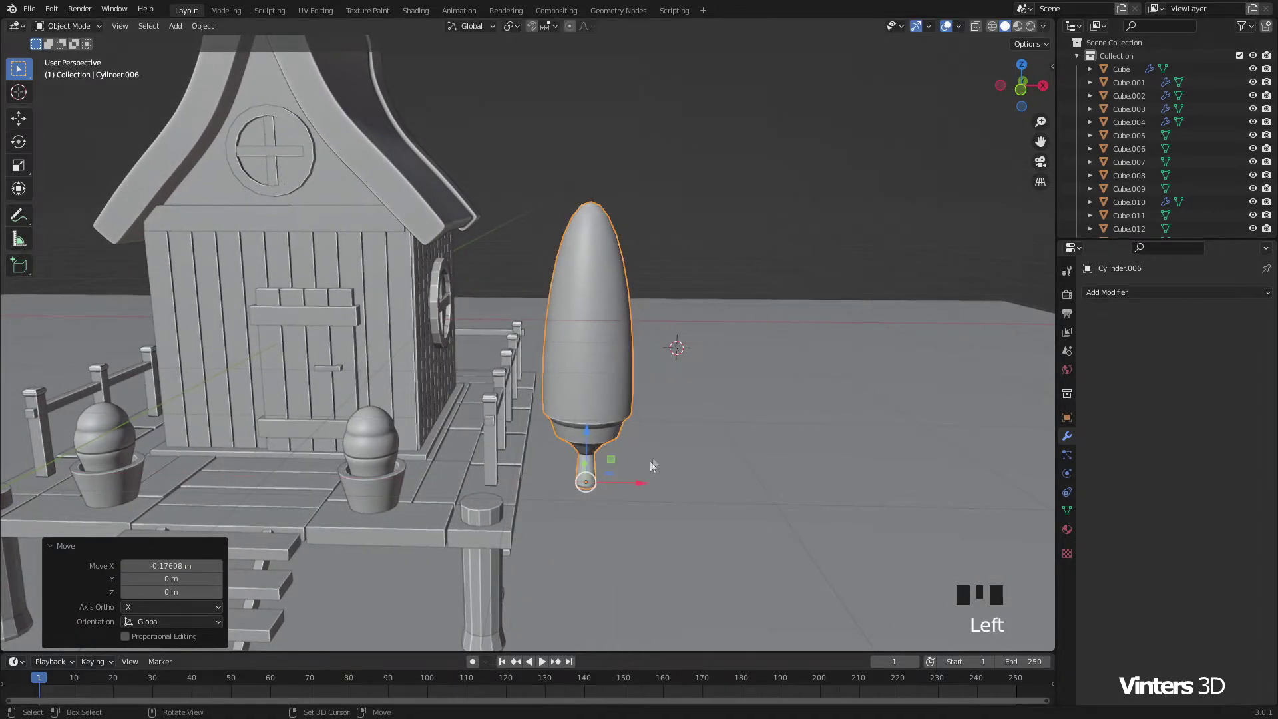
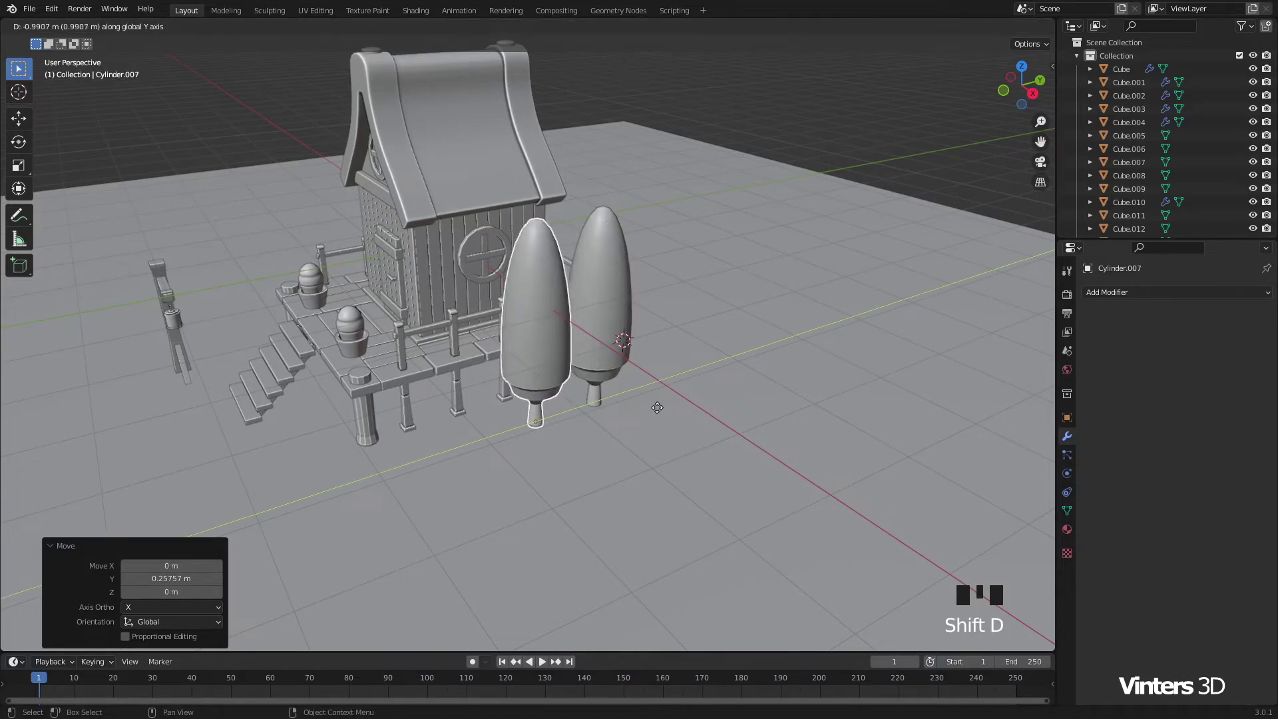
Step: Squash the copied tree's height into a short rounded bush
key(s)
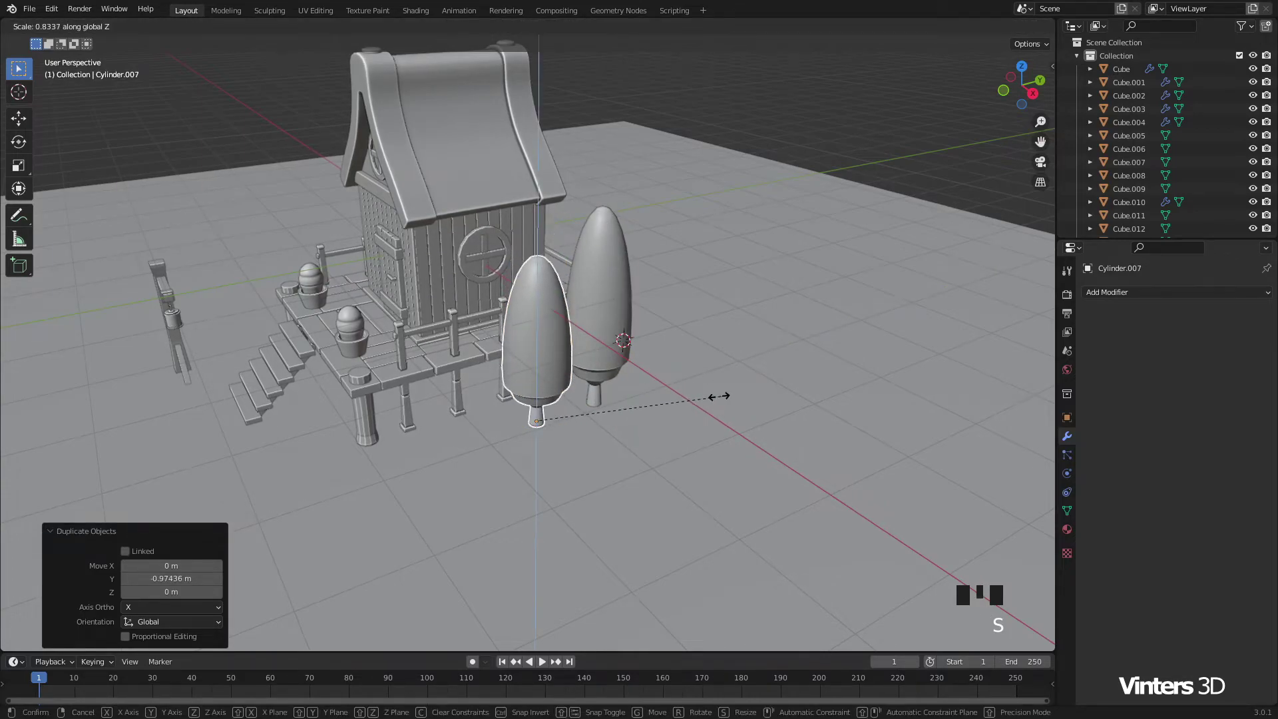
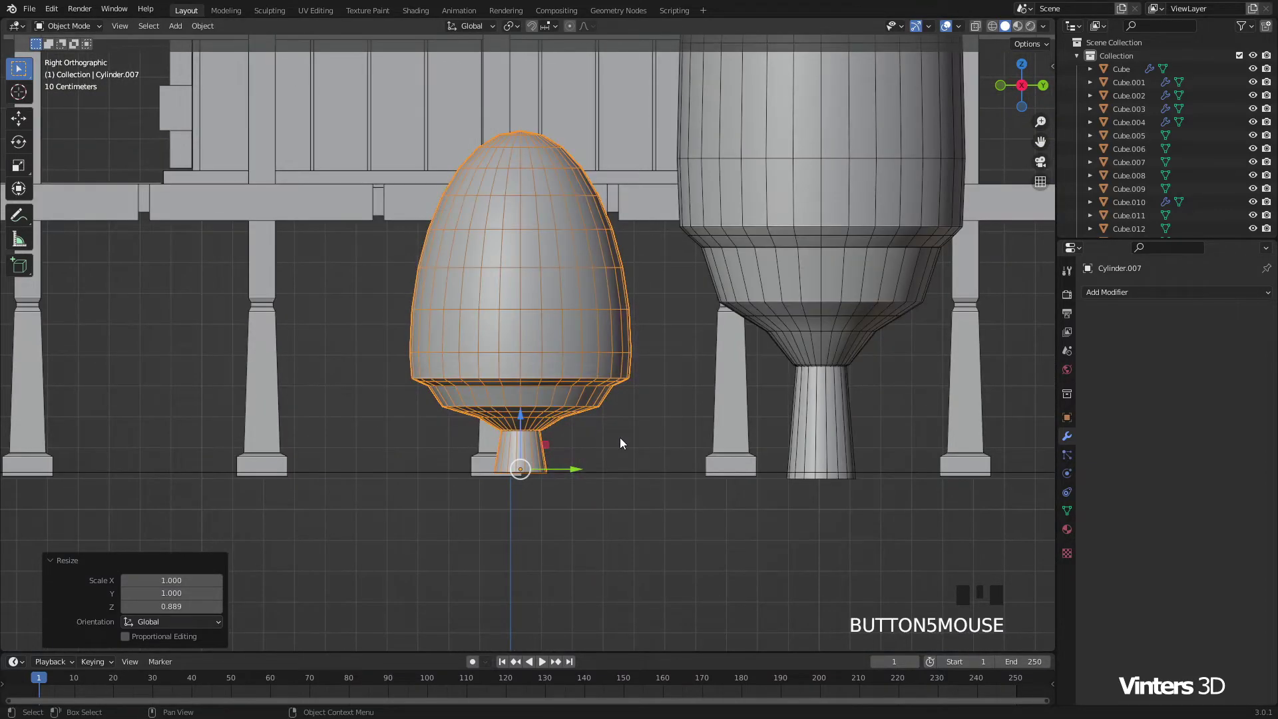
drag(527, 427, 629, 417)
scroll(down, 3)
drag(642, 380, 634, 436)
click(634, 436)
drag(651, 439, 590, 415)
Step: Duplicate the bush and set the second one beside the first at the tall tree's base
key(alt+d)
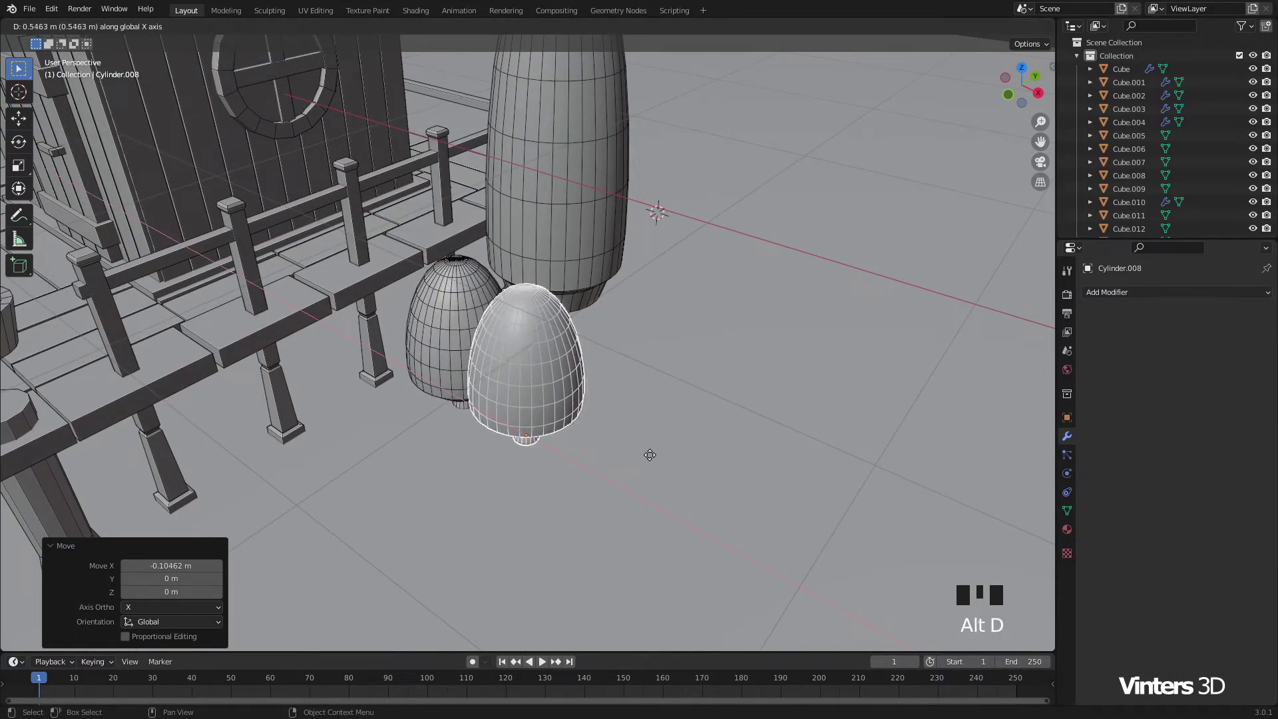
click(587, 424)
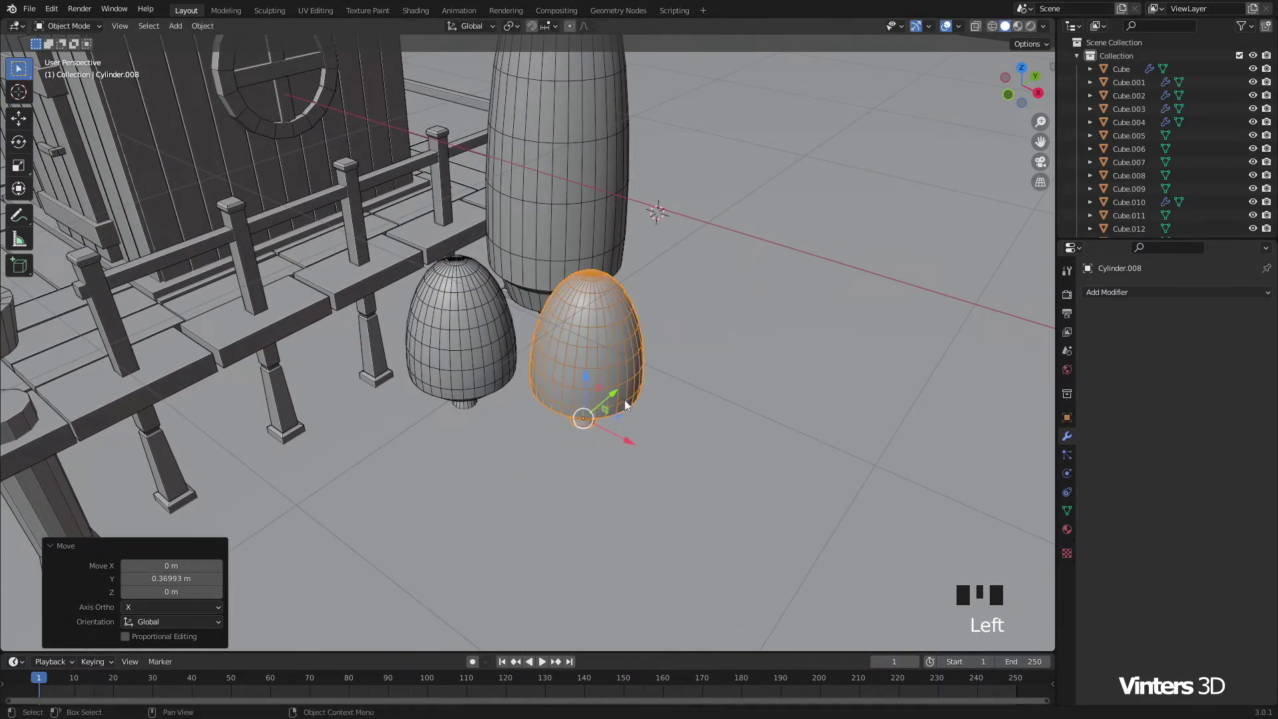
key(s)
drag(702, 458, 556, 448)
click(556, 447)
Step: Select both bushes and enter Edit Mode on their mesh
scroll(down, 3)
drag(592, 443, 588, 376)
click(588, 376)
scroll(down, 3)
click(711, 156)
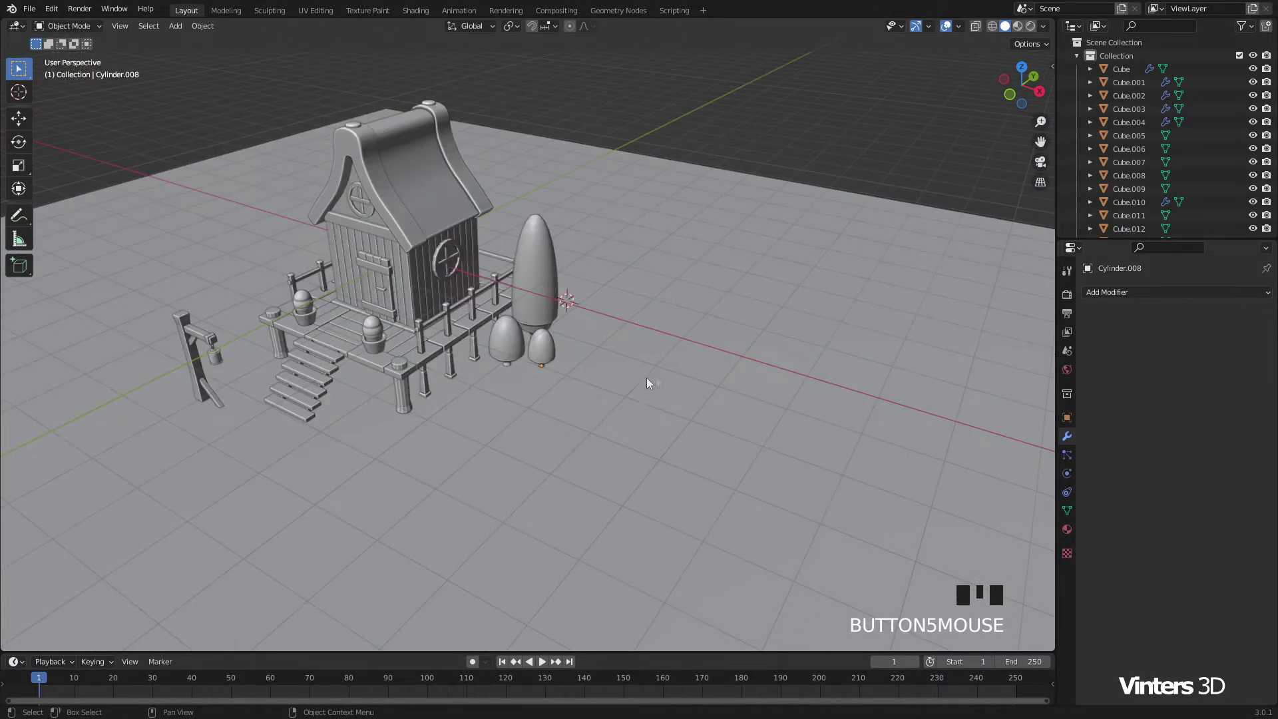
drag(599, 381, 689, 381)
scroll(up, 3)
drag(762, 400, 528, 393)
scroll(up, 3)
drag(527, 369, 462, 388)
click(462, 388)
drag(496, 365, 602, 354)
key(Tab)
scroll(up, 3)
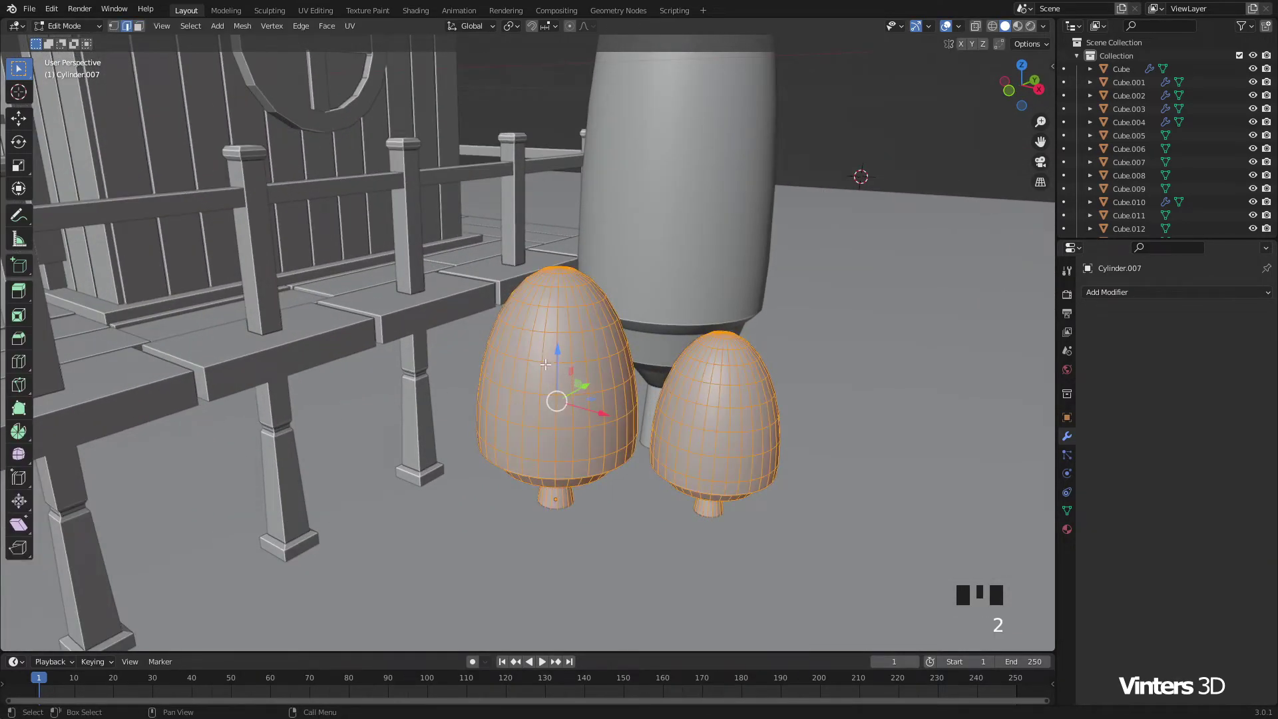
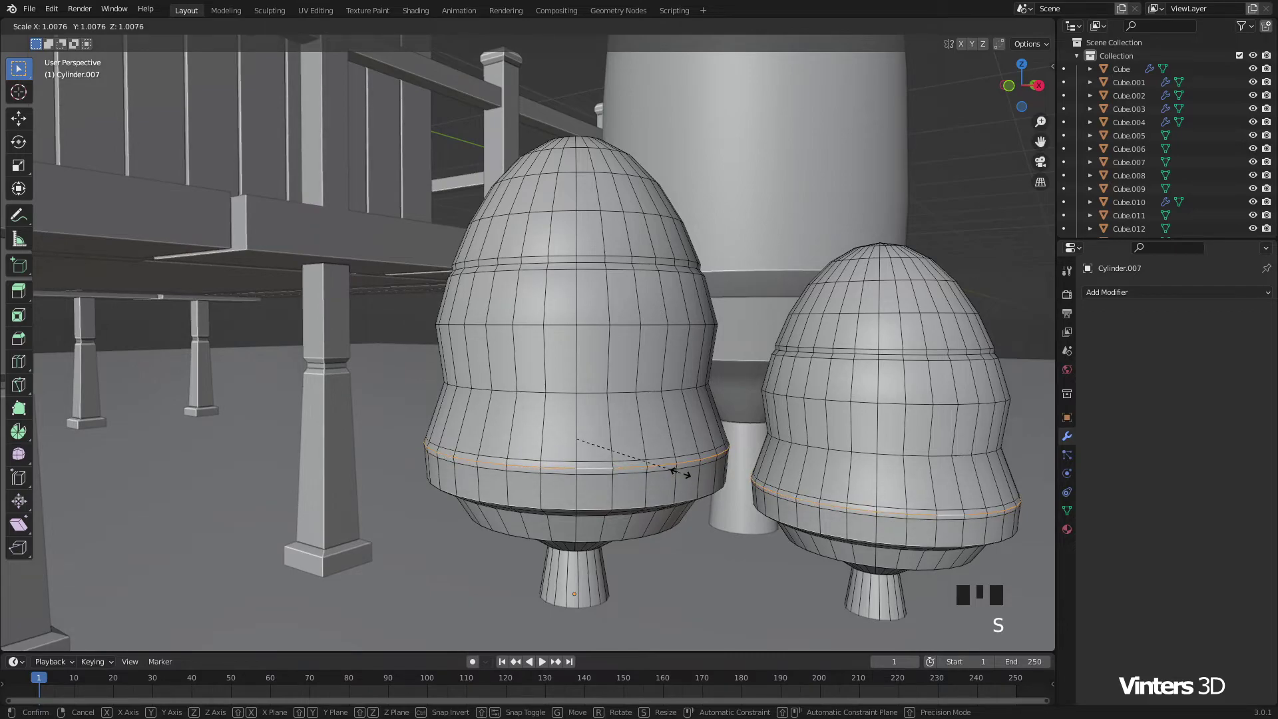
Step: Bulge the bushes' lower edge loops into tiered rings and return to Object Mode
scroll(down, 3)
key(Tab)
drag(864, 288, 750, 395)
scroll(down, 3)
drag(614, 437, 649, 442)
scroll(down, 3)
Step: Select the trees, bushes and the mirrored corner trim, then bring up the Link/Transfer Data options
click(701, 339)
click(648, 395)
click(701, 406)
click(466, 416)
key(ctrl+1)
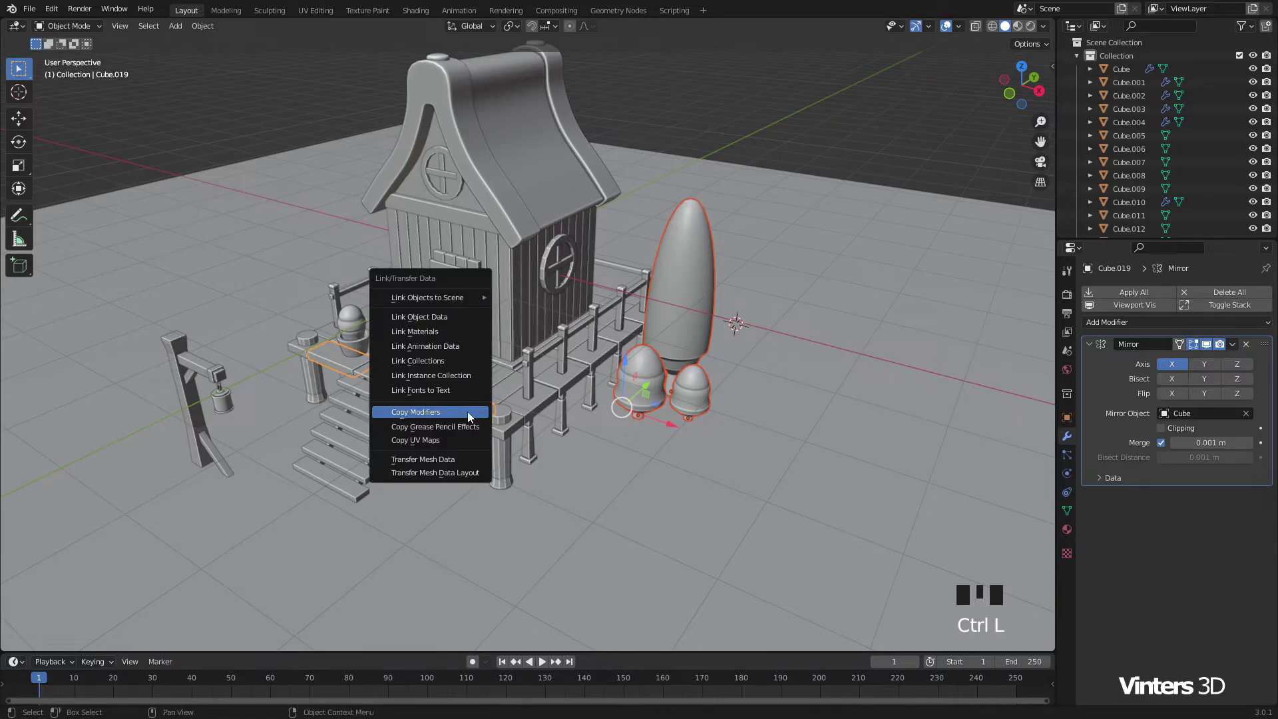
Step: Copy the mirror modifier onto the trees and bushes so they appear on the house's other side
click(781, 124)
scroll(down, 3)
drag(485, 376, 653, 375)
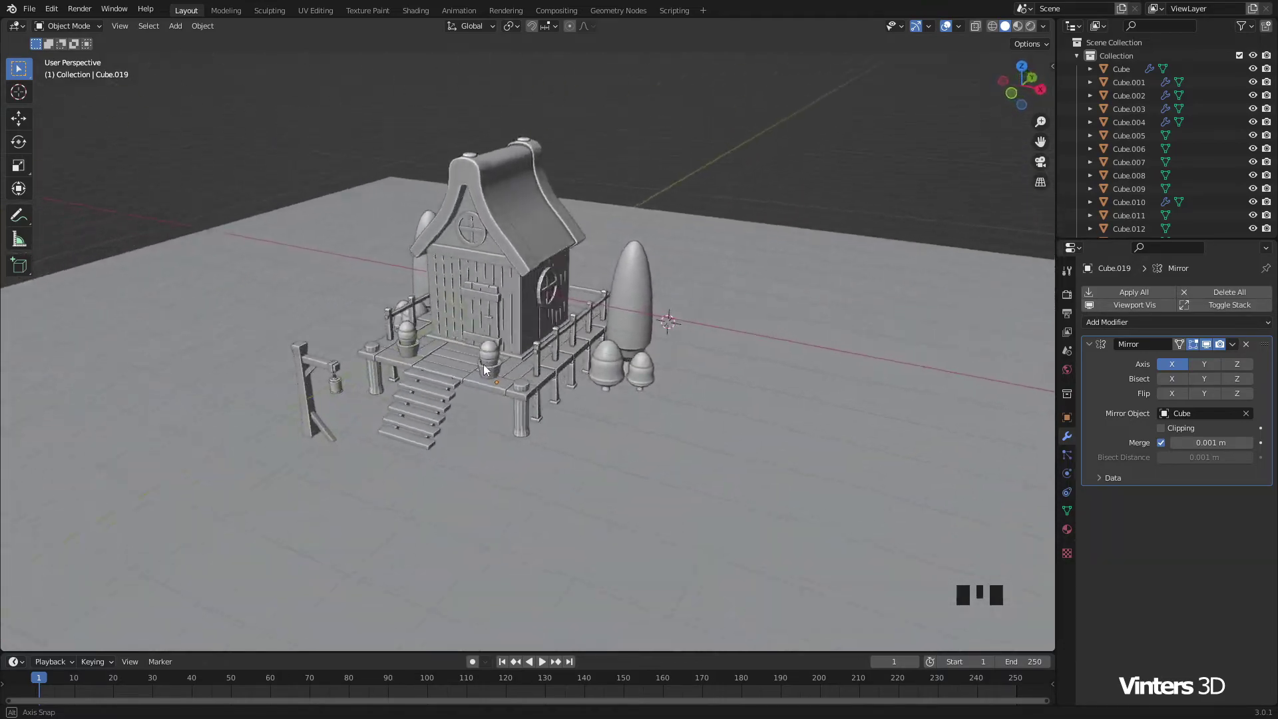
drag(500, 386, 590, 406)
scroll(up, 3)
drag(609, 415, 660, 403)
scroll(down, 3)
drag(677, 397, 635, 415)
key(shift+c)
key(shift+a)
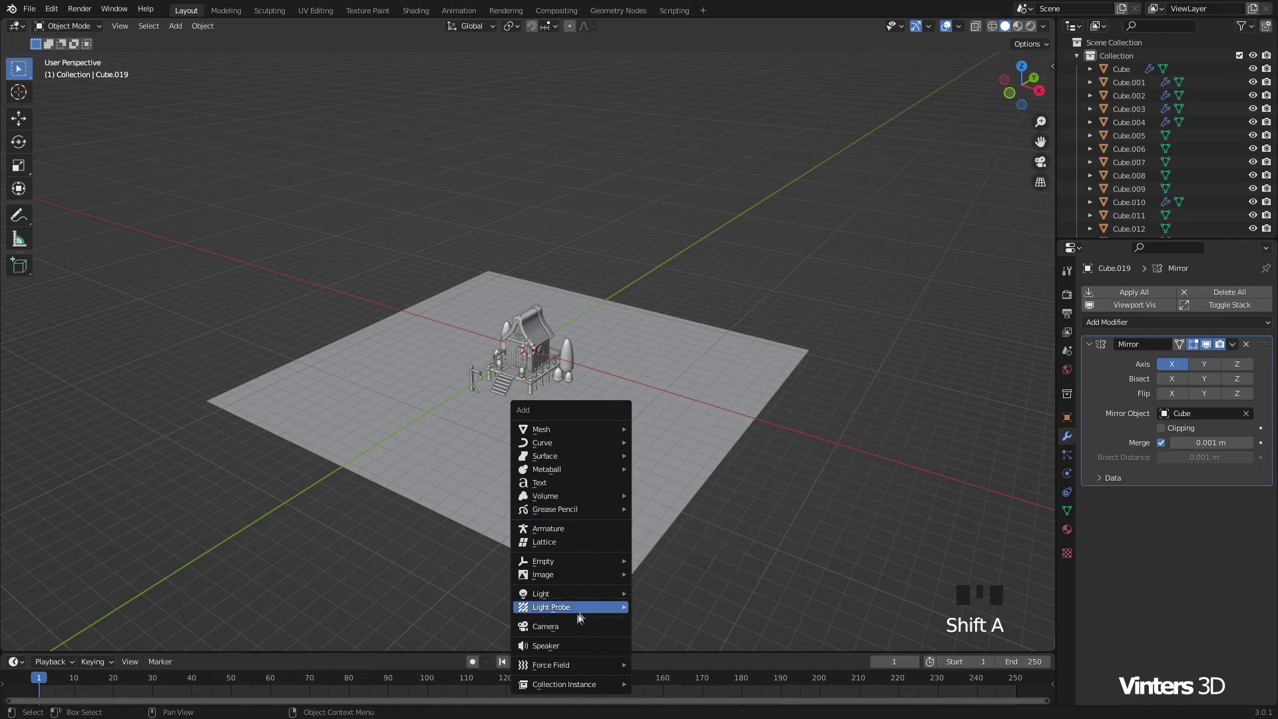
Step: Add a camera, look through it and lock the camera to the viewport view
scroll(up, 3)
key(KP_0)
key(n)
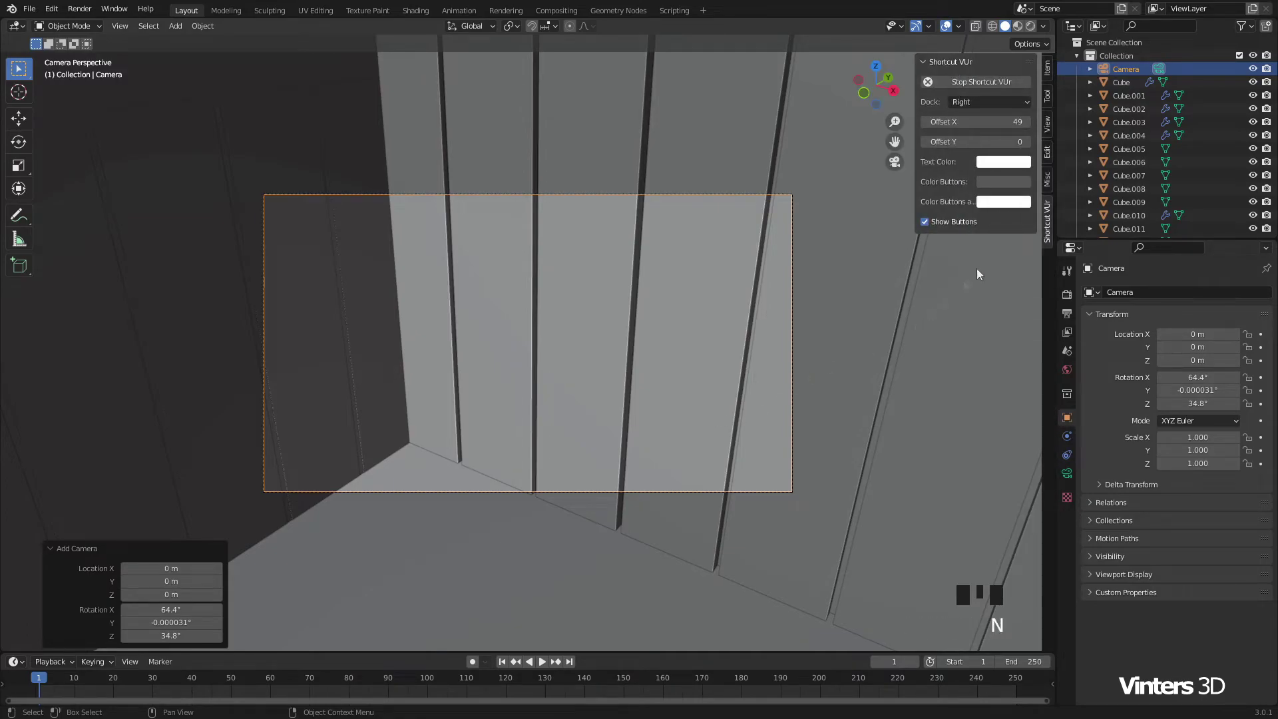
click(1051, 126)
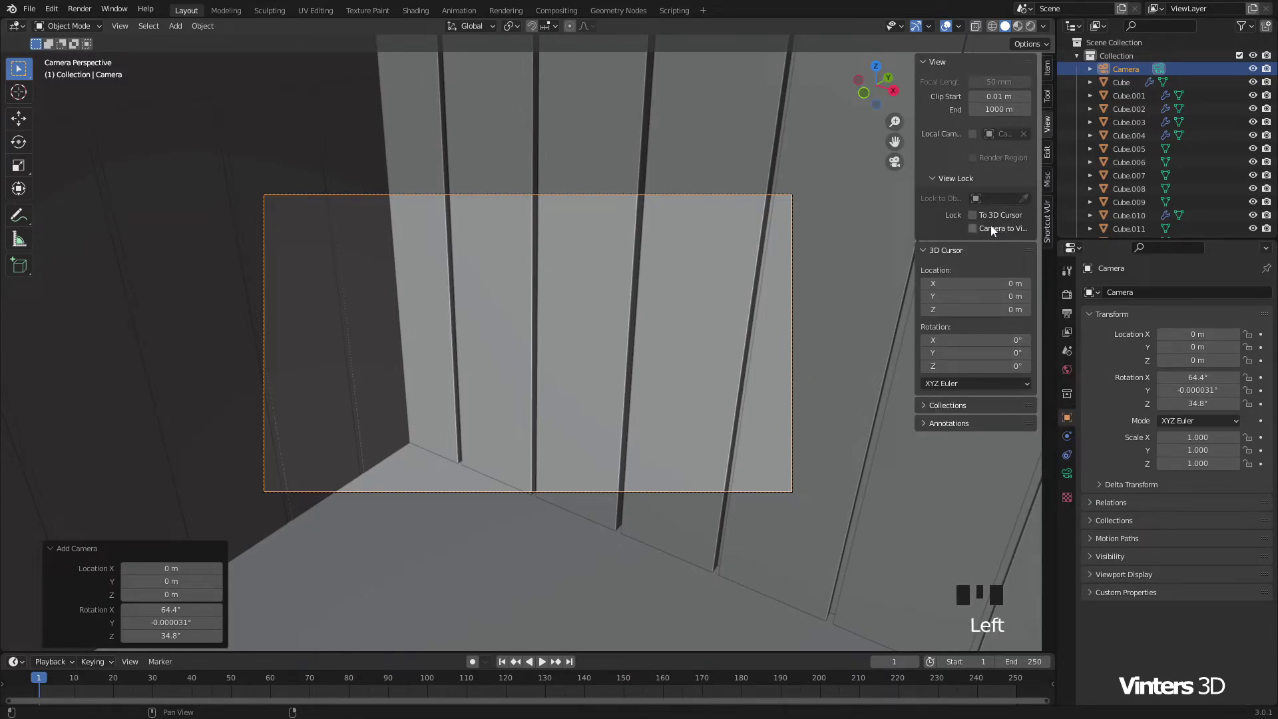
click(984, 231)
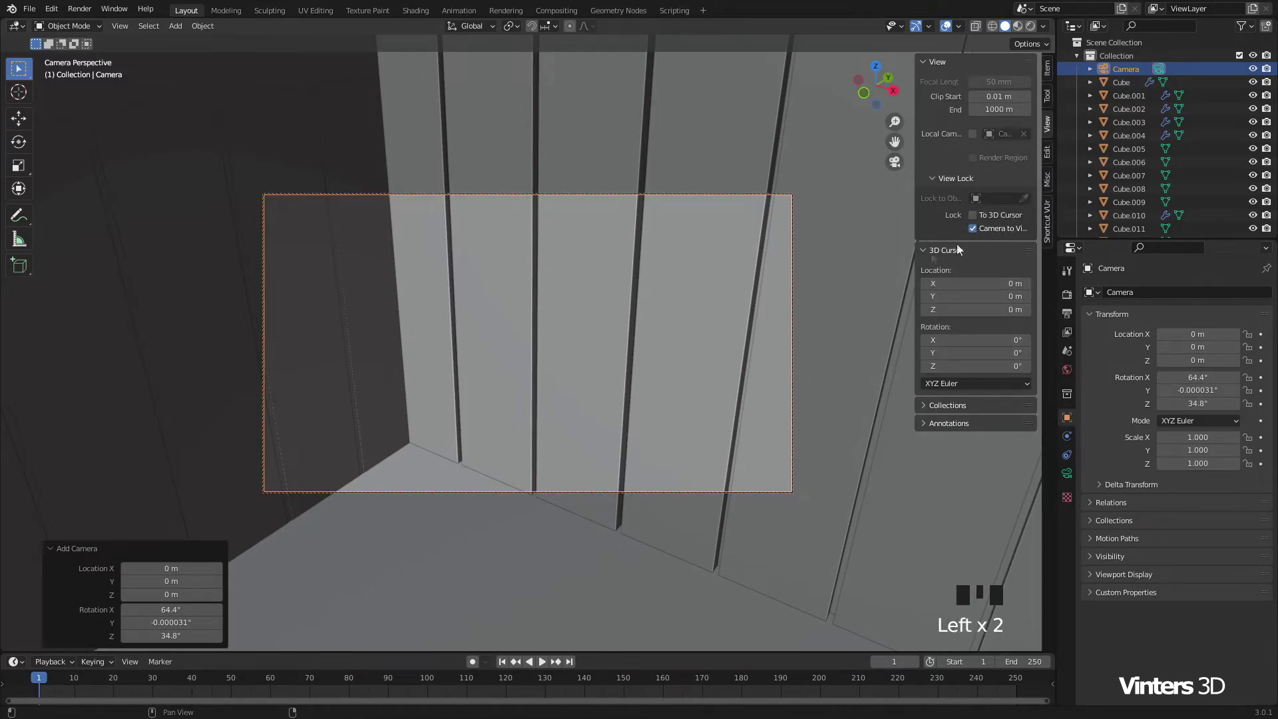
Step: Pull the camera back so the whole house, porch, trees and signpost fit in frame with a 75 mm lens
scroll(down, 3)
drag(625, 355, 764, 359)
key(n)
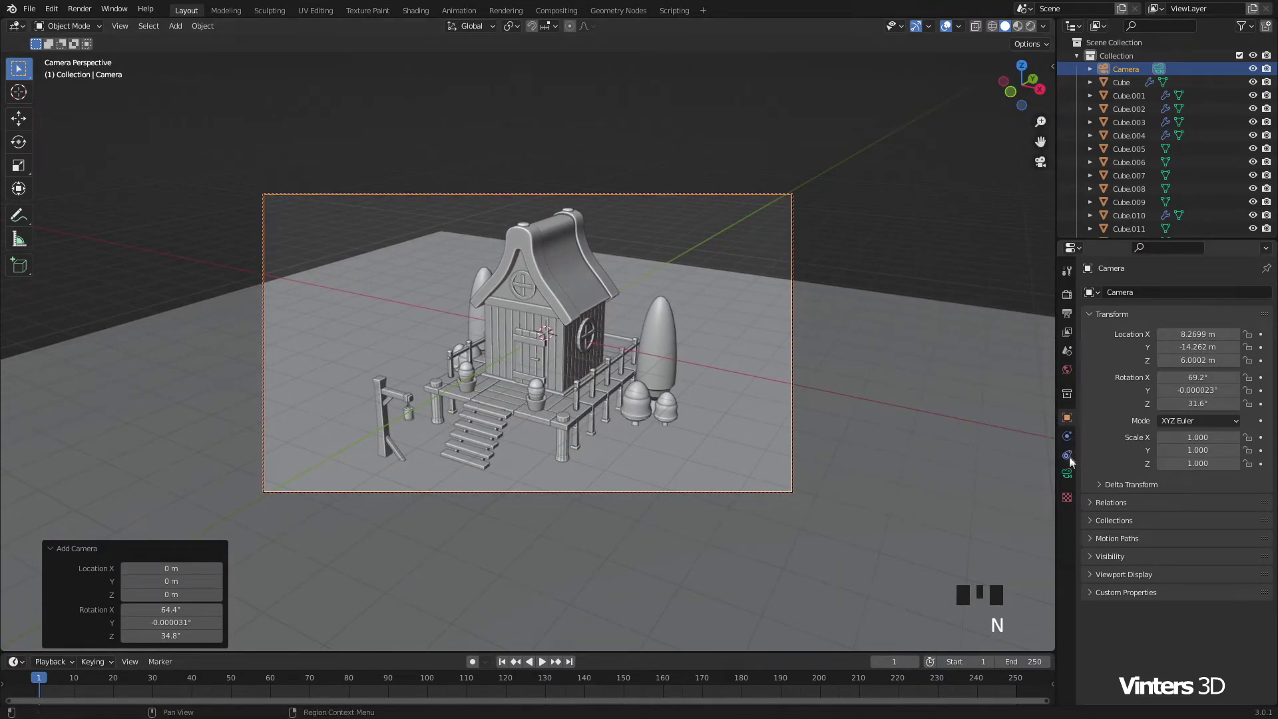
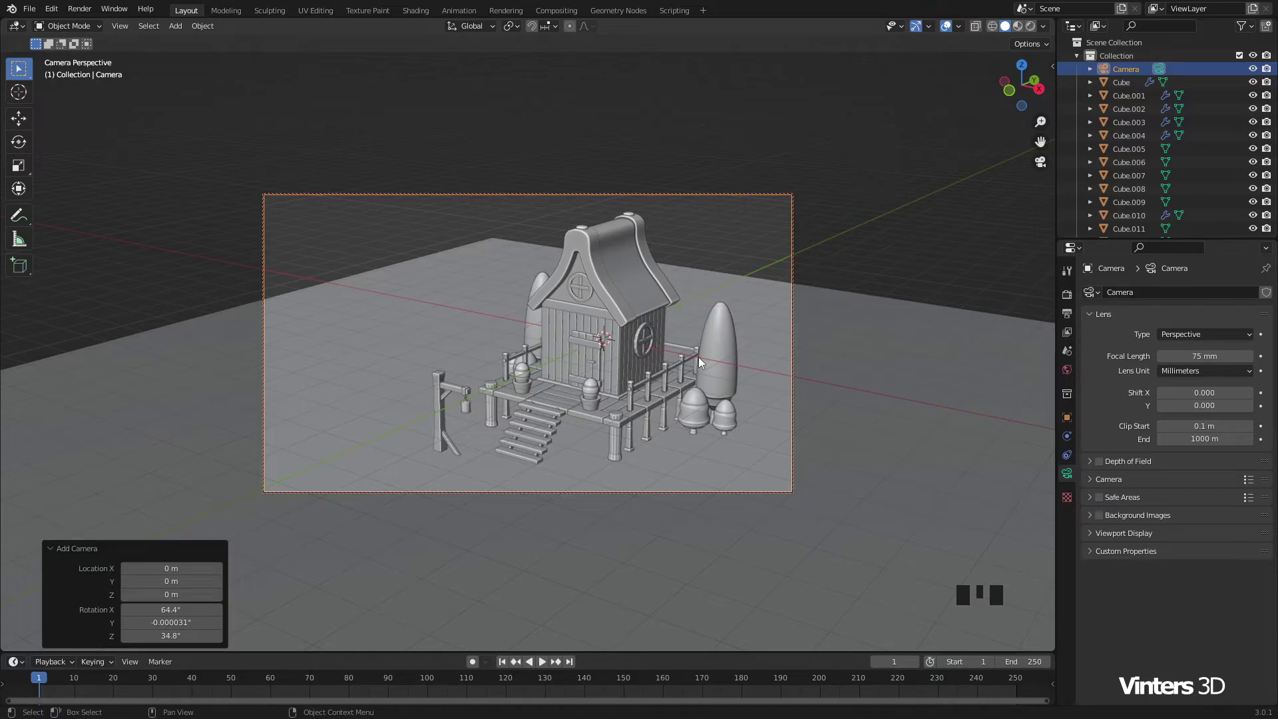
Step: Release the camera from the view lock and navigate over to the signpost
key(n)
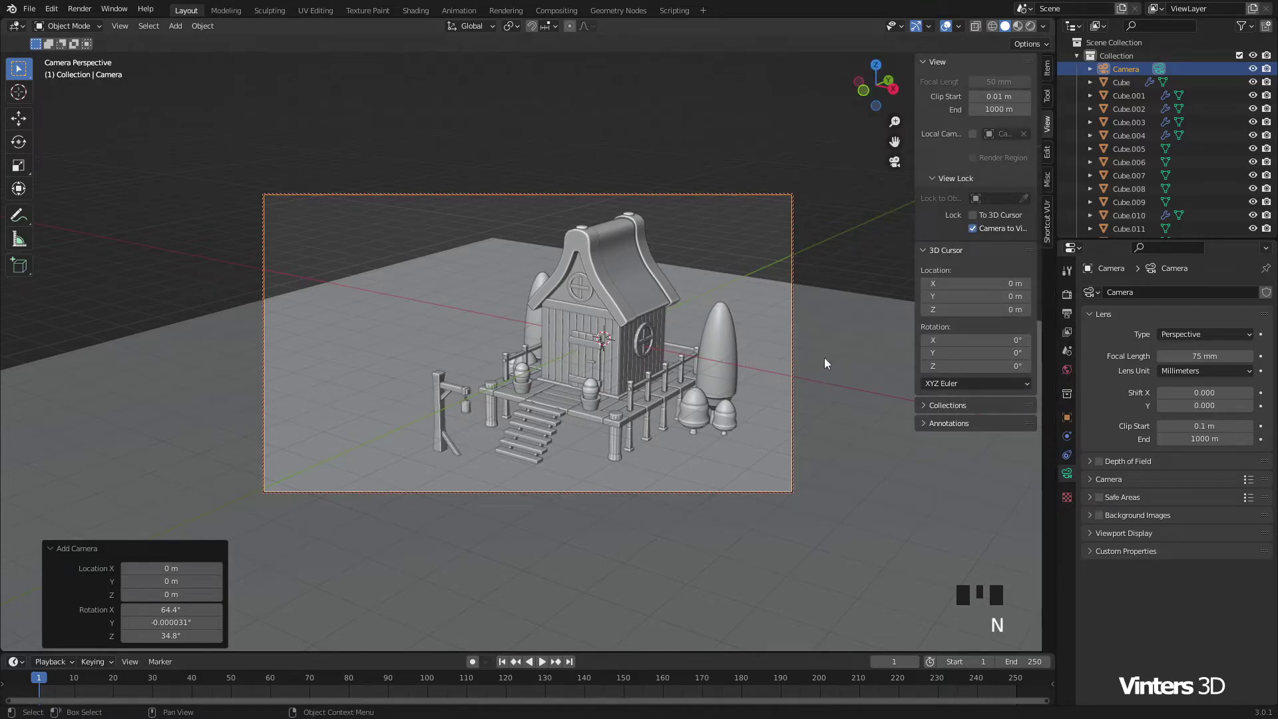
click(976, 236)
key(n)
scroll(up, 3)
drag(431, 432, 511, 360)
scroll(up, 3)
Step: Select the signpost parts and slide them about 0.45 m along X toward the porch steps
click(435, 356)
click(424, 377)
click(406, 382)
drag(429, 495, 475, 404)
drag(475, 404, 473, 383)
scroll(up, 3)
drag(405, 403, 491, 358)
drag(492, 358, 509, 405)
drag(510, 405, 542, 426)
scroll(down, 3)
drag(622, 419, 473, 382)
drag(473, 381, 486, 393)
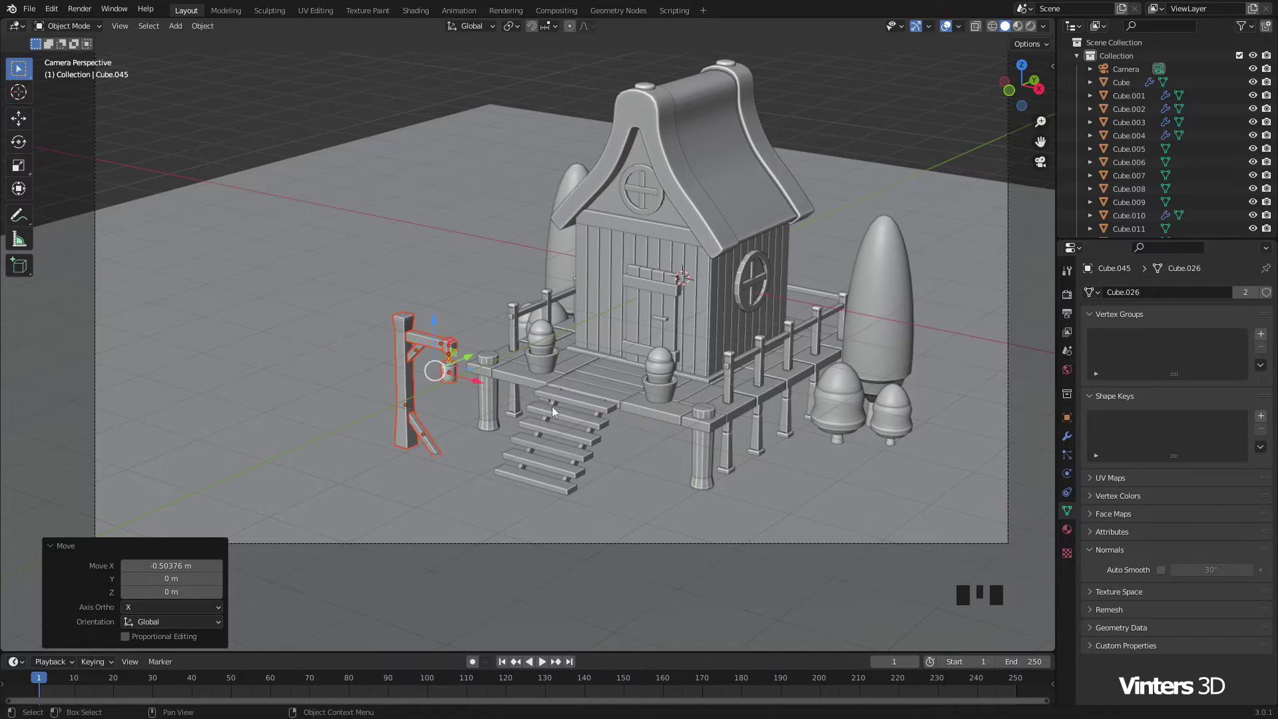
Step: Edit the post's mesh and raise its top vertices to make the post taller
drag(615, 418, 703, 304)
drag(435, 463, 530, 417)
scroll(up, 3)
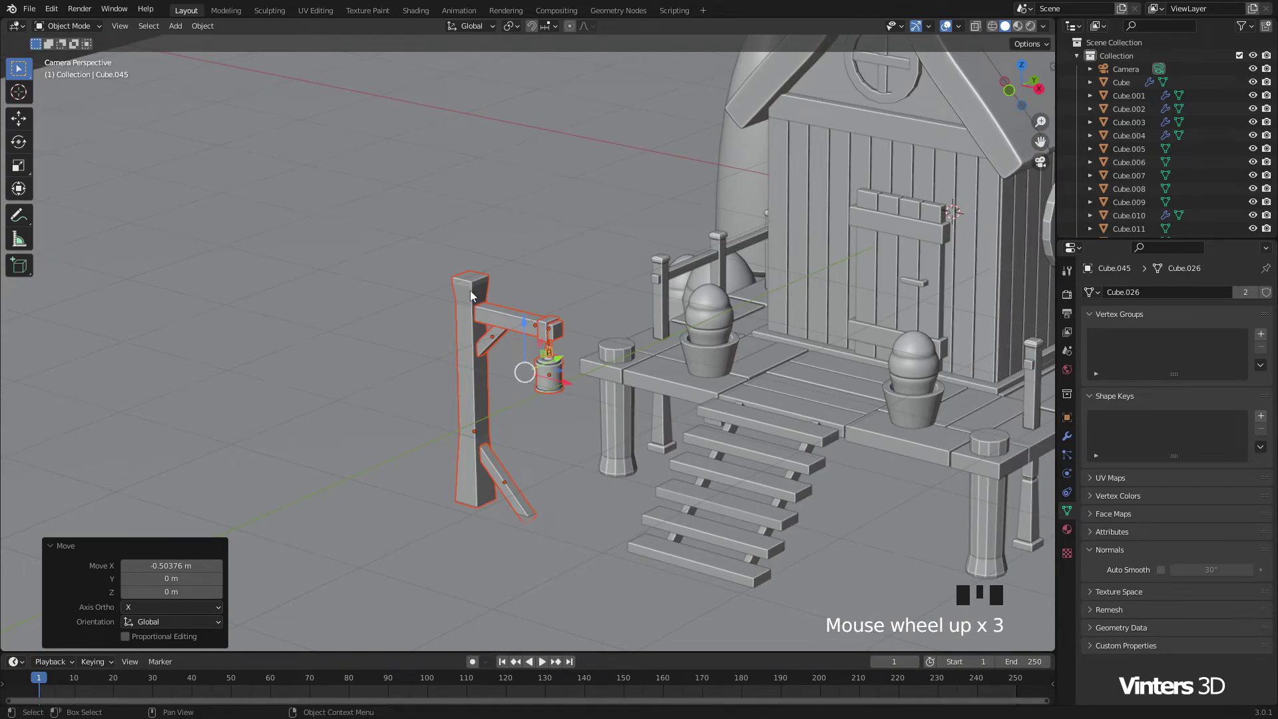
scroll(up, 3)
click(474, 293)
key(Tab)
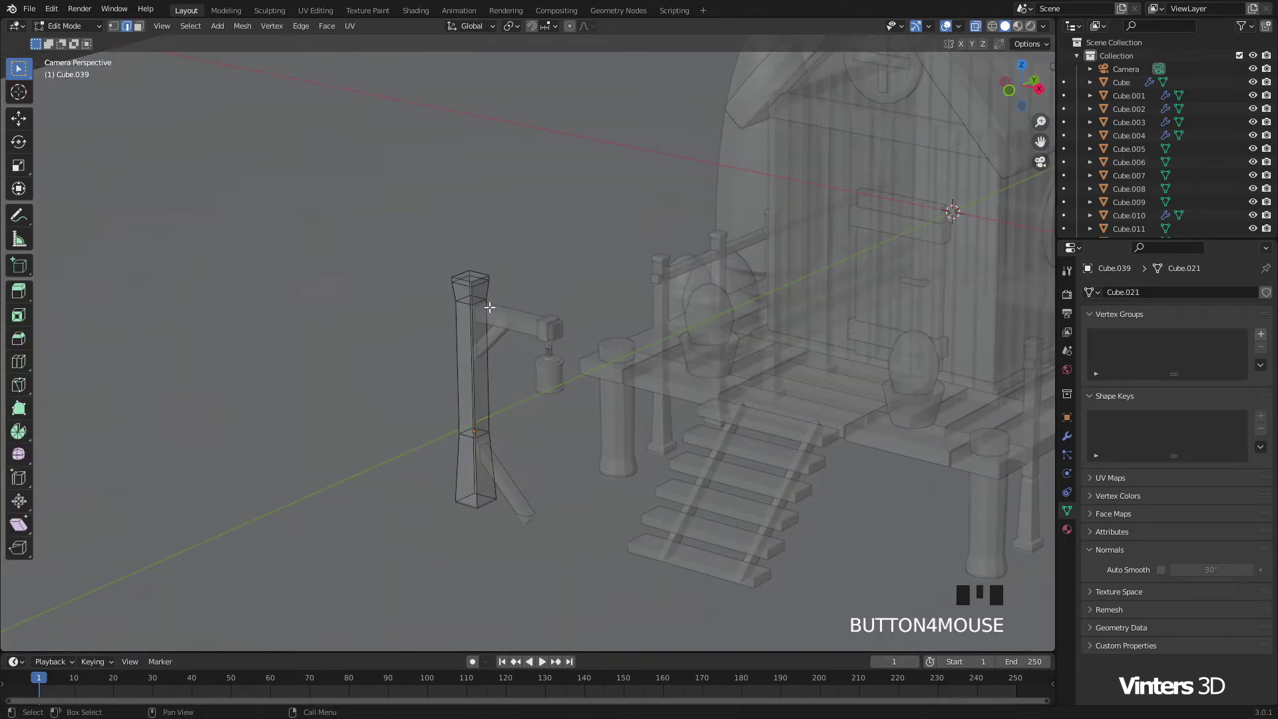
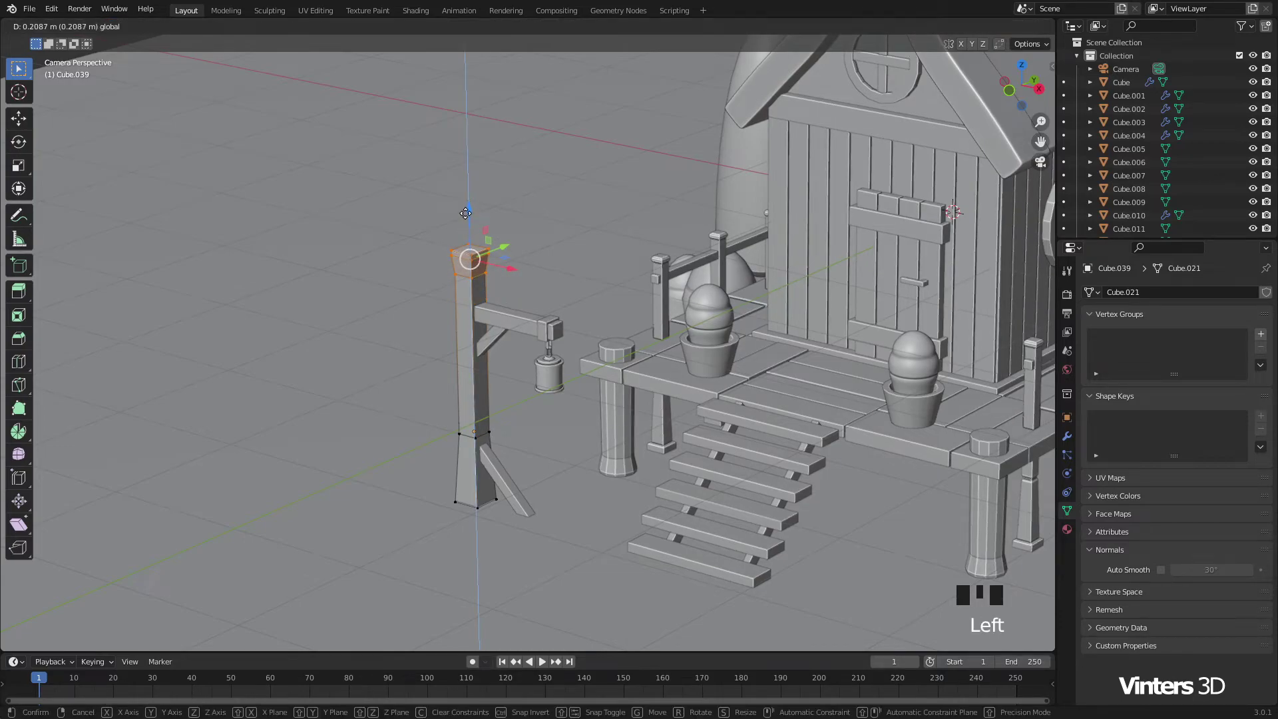
key(Tab)
click(528, 325)
Step: Pick points down the signpost's post and check it from a few angles
scroll(up, 3)
click(470, 335)
click(562, 324)
click(565, 350)
click(571, 362)
click(572, 380)
scroll(down, 3)
drag(548, 382, 402, 339)
click(401, 339)
drag(450, 269, 540, 342)
scroll(down, 3)
scroll(down, 3)
Step: Orbit around the signpost and select its arm
drag(690, 381, 250, 154)
click(333, 313)
click(251, 154)
drag(443, 395, 801, 145)
drag(627, 405, 548, 393)
scroll(down, 3)
drag(582, 375, 615, 391)
scroll(up, 3)
drag(454, 380, 552, 341)
scroll(up, 3)
click(512, 313)
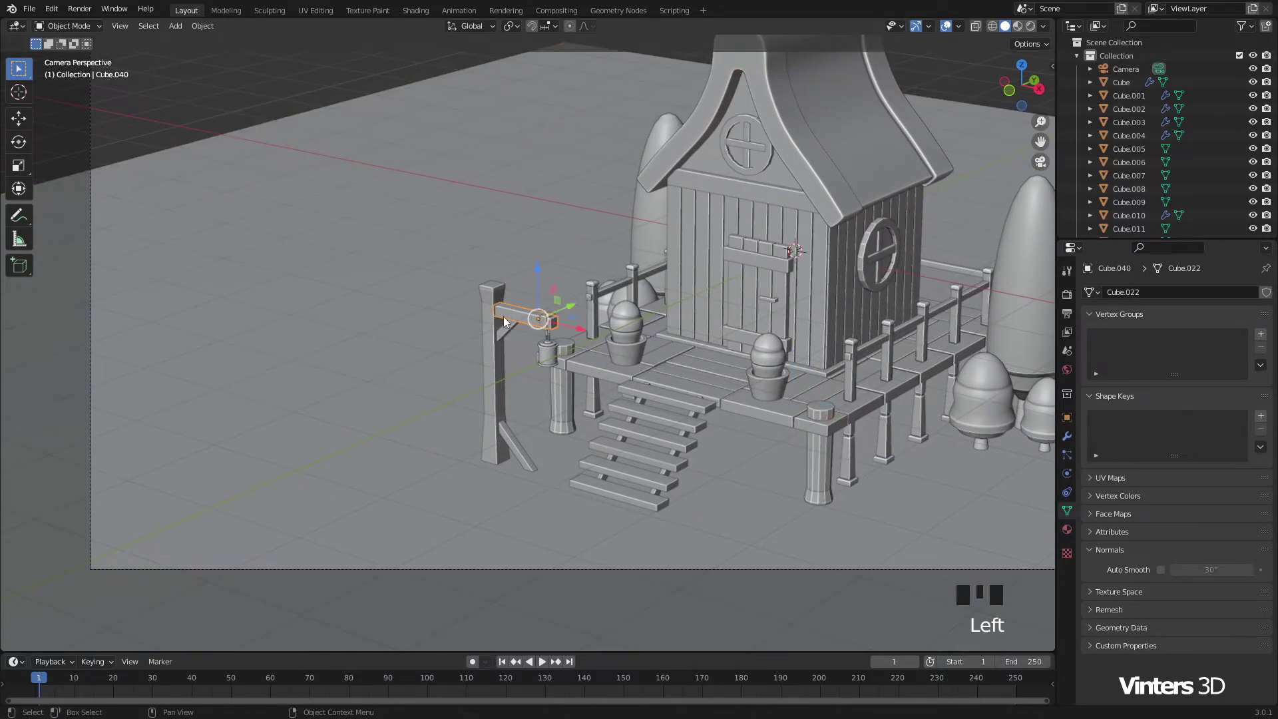
Step: Scale the whole lantern signpost up by about 1.285
drag(492, 322, 517, 446)
drag(517, 446, 599, 354)
scroll(up, 3)
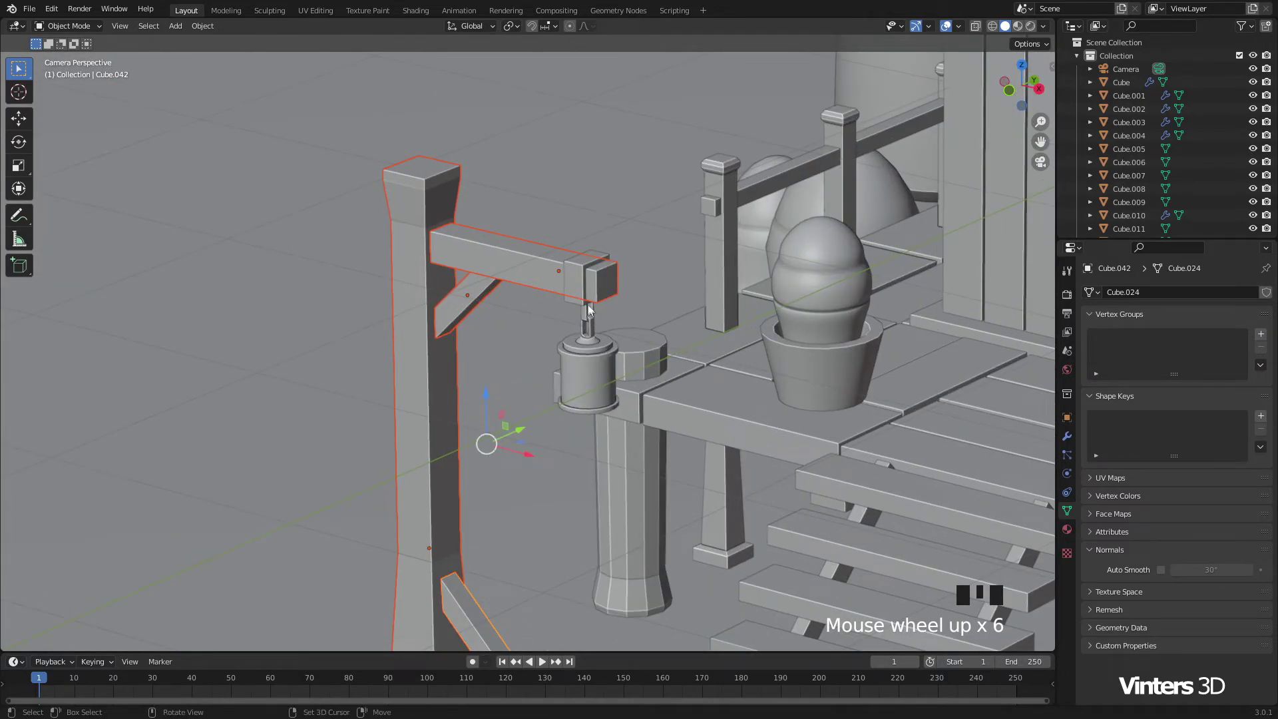
scroll(up, 3)
drag(585, 289, 624, 380)
scroll(down, 3)
scroll(down, 3)
drag(730, 371, 637, 404)
scroll(down, 3)
key(s)
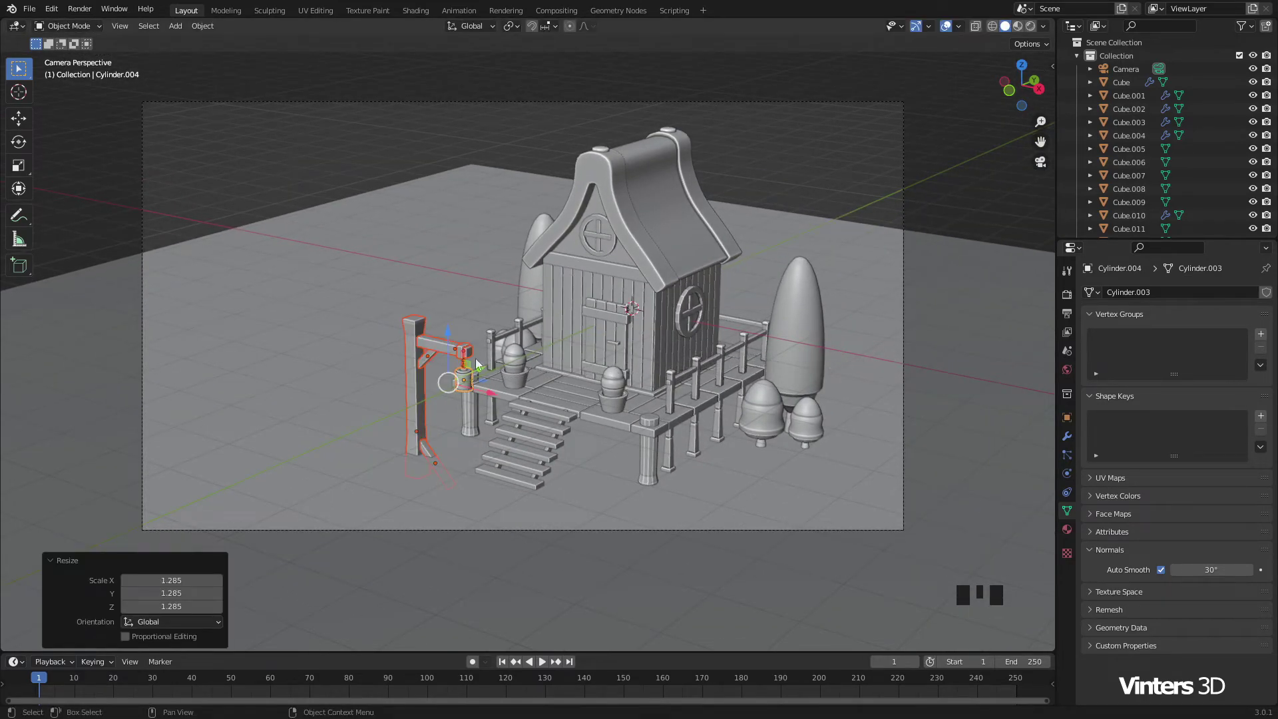
click(453, 335)
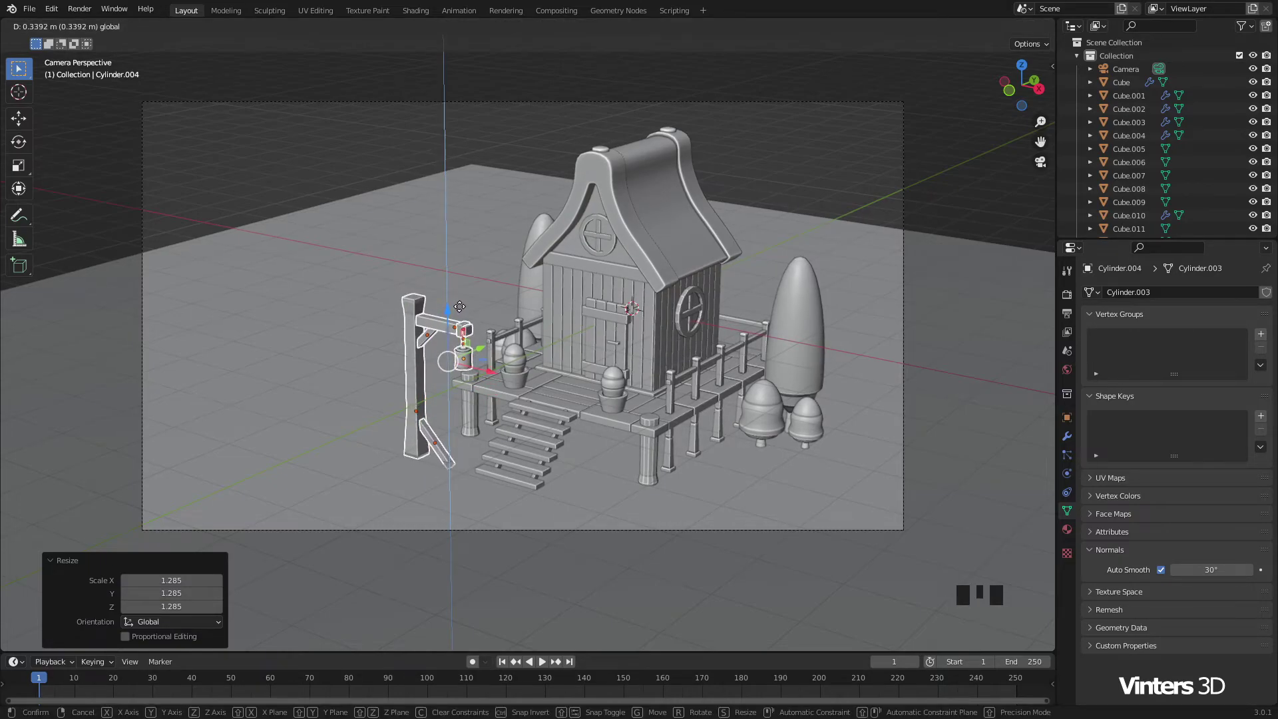
Step: Raise the enlarged signpost roughly 0.34 m upward
scroll(up, 3)
drag(459, 336, 500, 307)
drag(499, 307, 682, 331)
key(s)
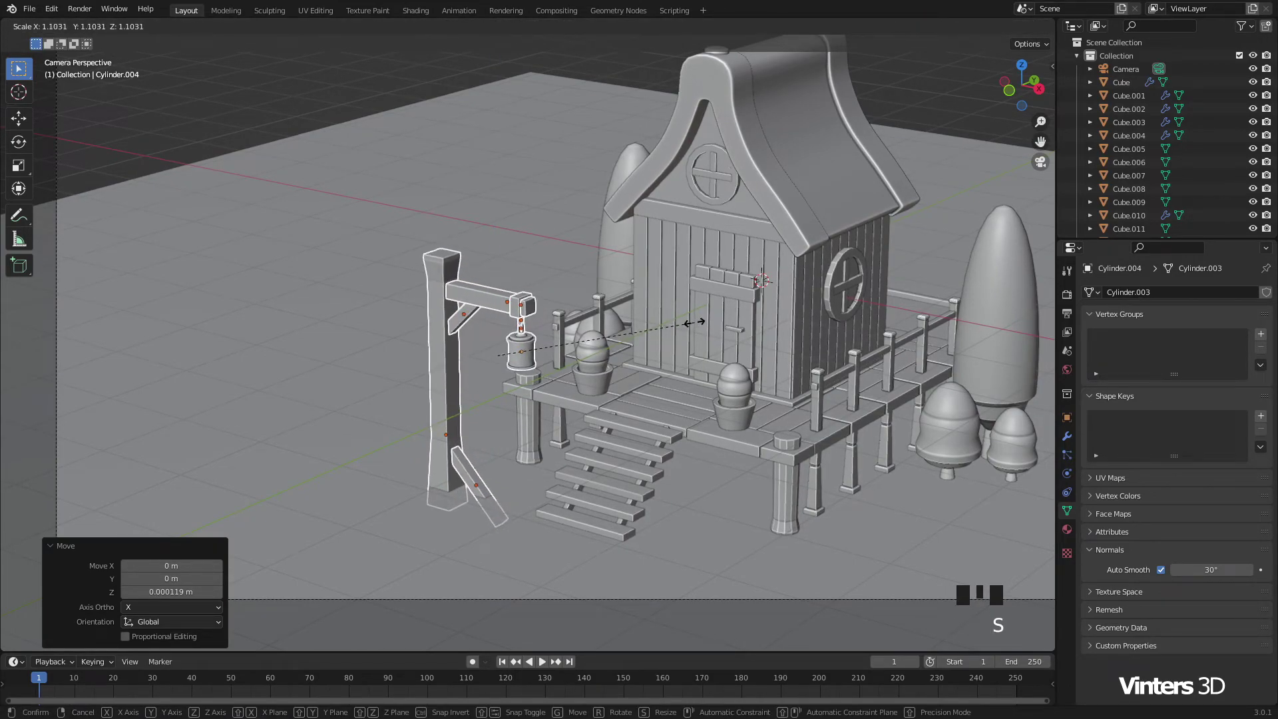
Step: Enlarge the hanging lantern about 1.1 times and settle it just below the signpost's arm
click(499, 320)
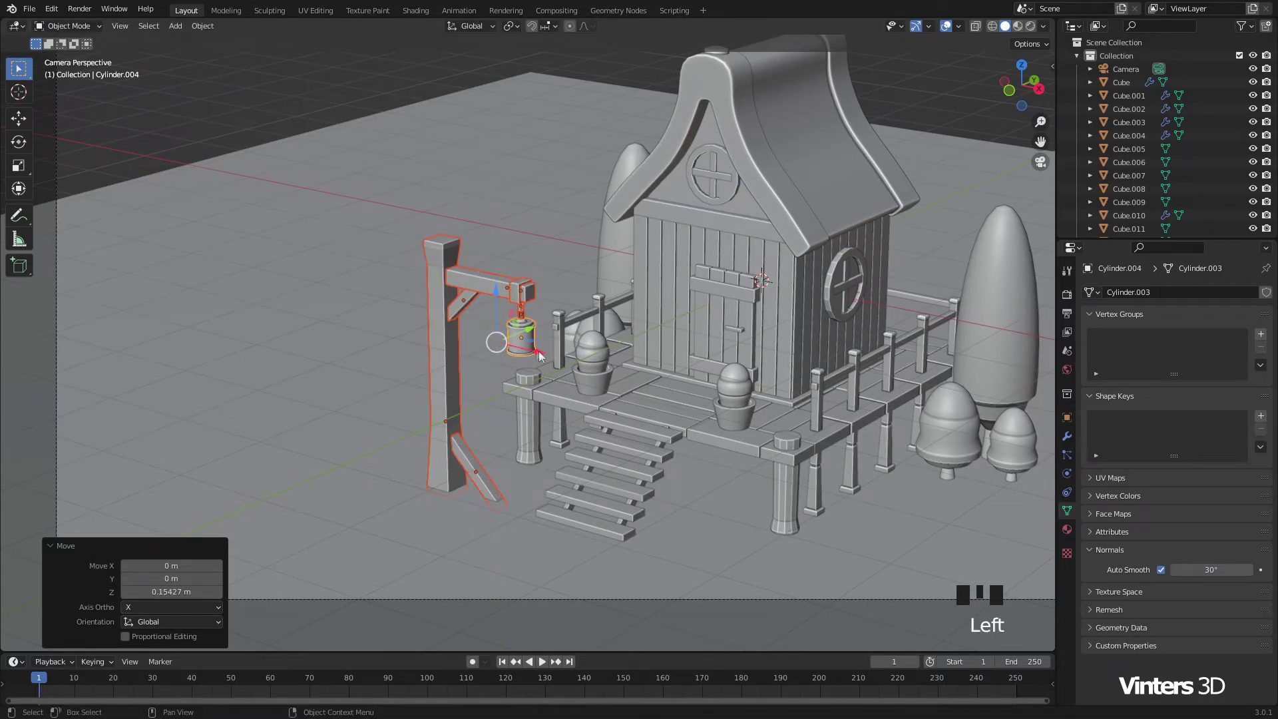
click(545, 357)
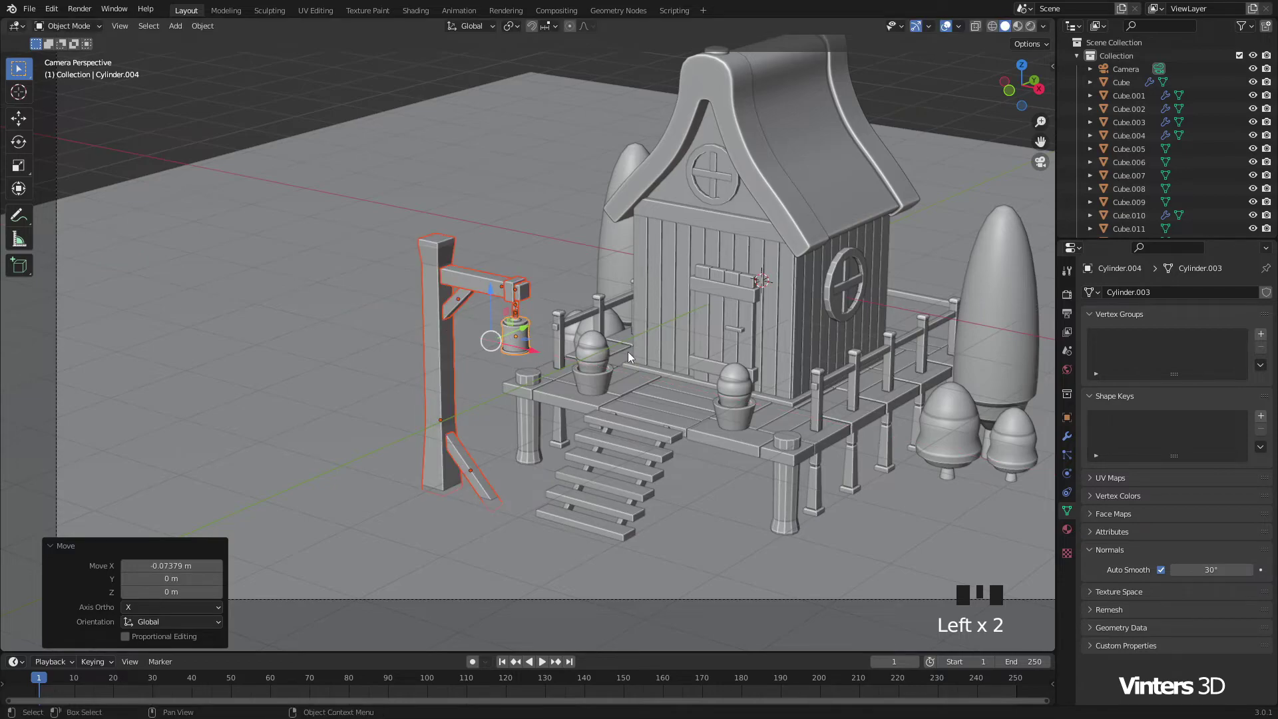
scroll(down, 3)
click(854, 170)
Step: Zoom in close on the lantern and select it for further tweaks
drag(768, 388, 531, 386)
scroll(up, 3)
drag(444, 394, 534, 347)
click(535, 347)
scroll(up, 3)
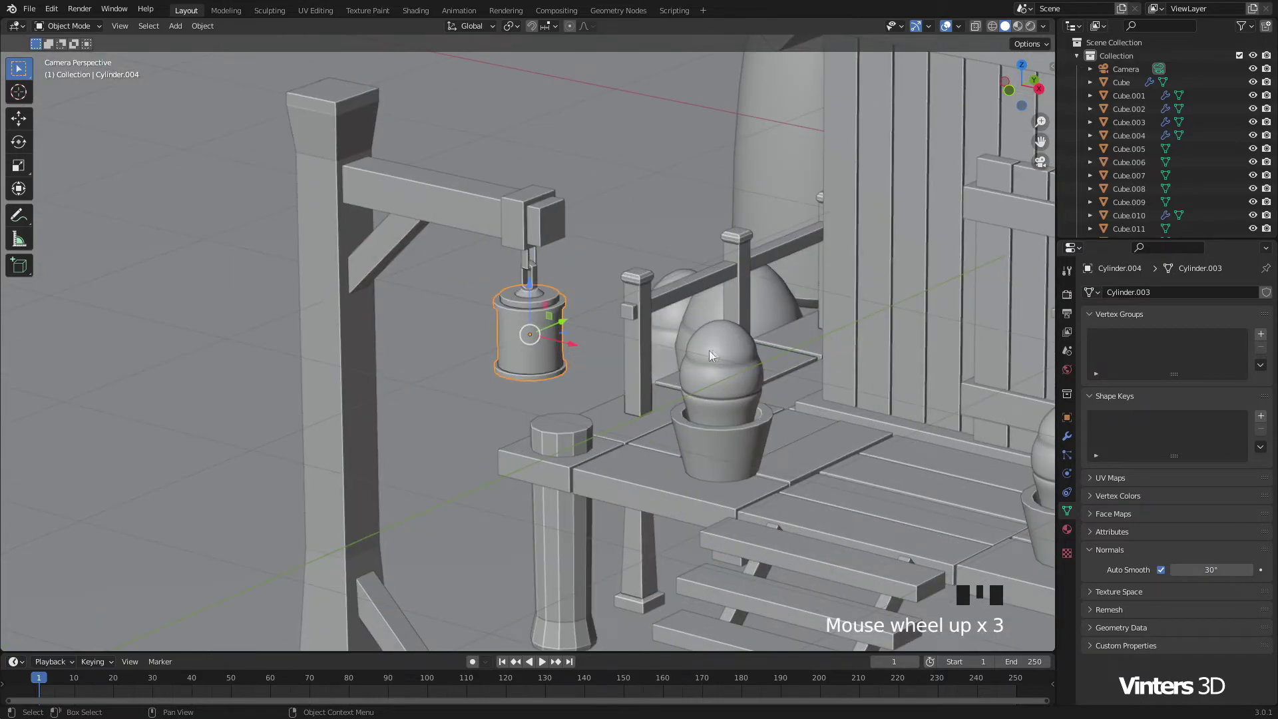
scroll(up, 3)
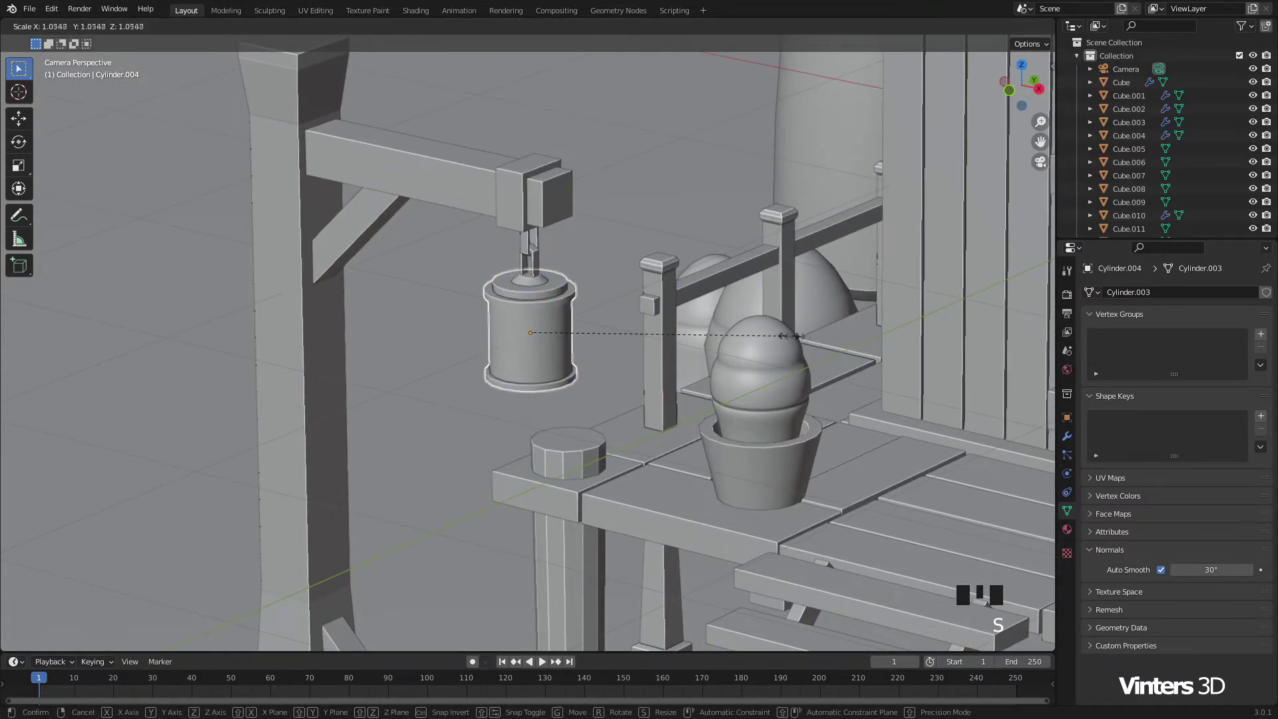
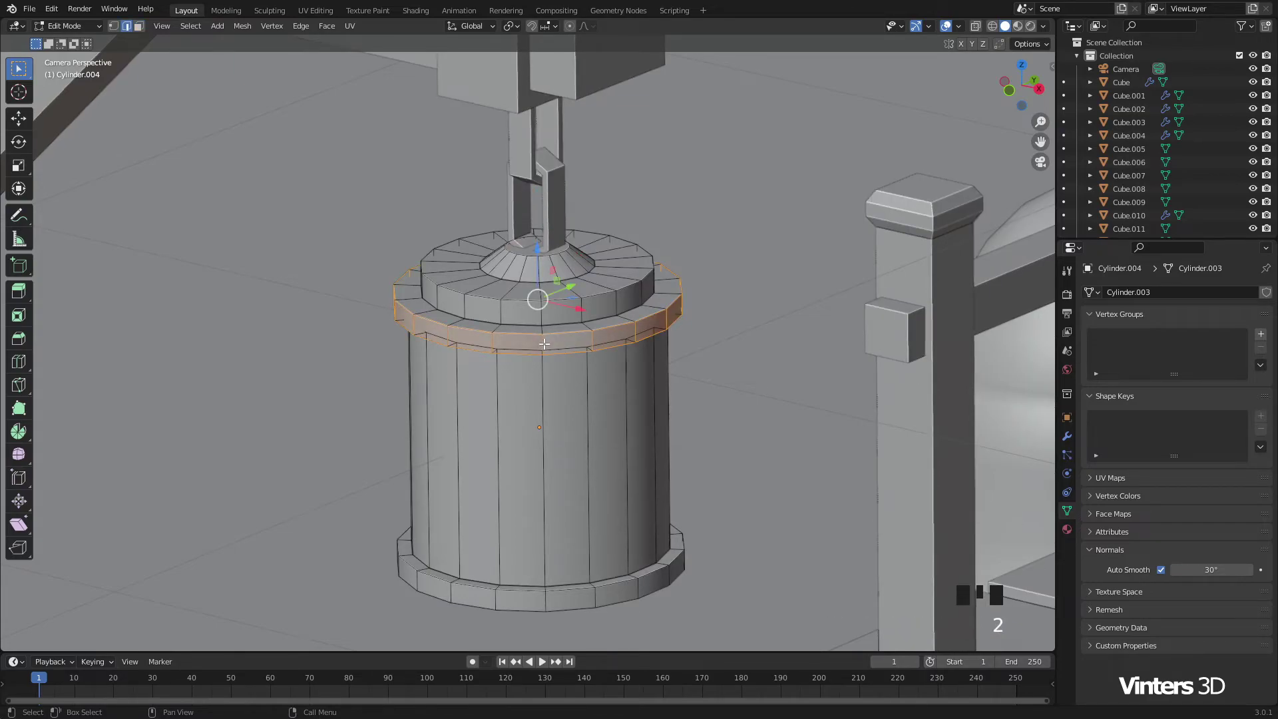
Step: Loop-cut the lantern's lid and base bands and fatten the new loops into bulges
key(ctrl+r)
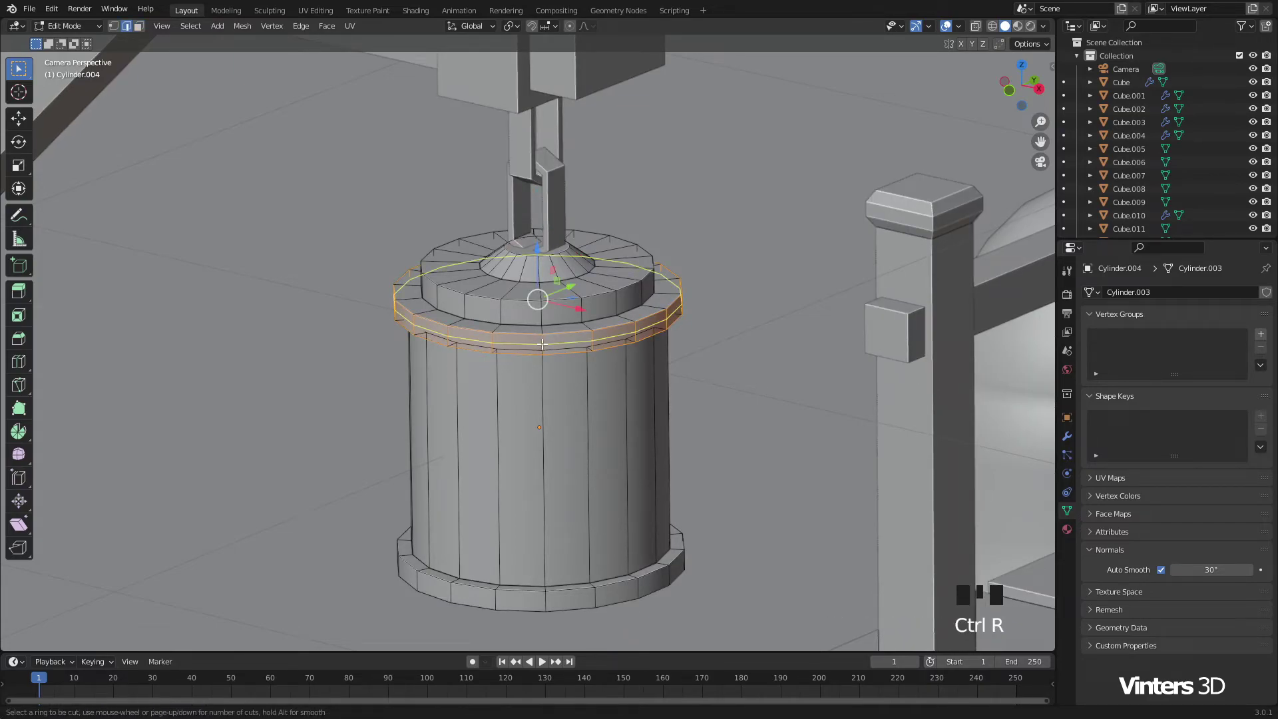
key(s)
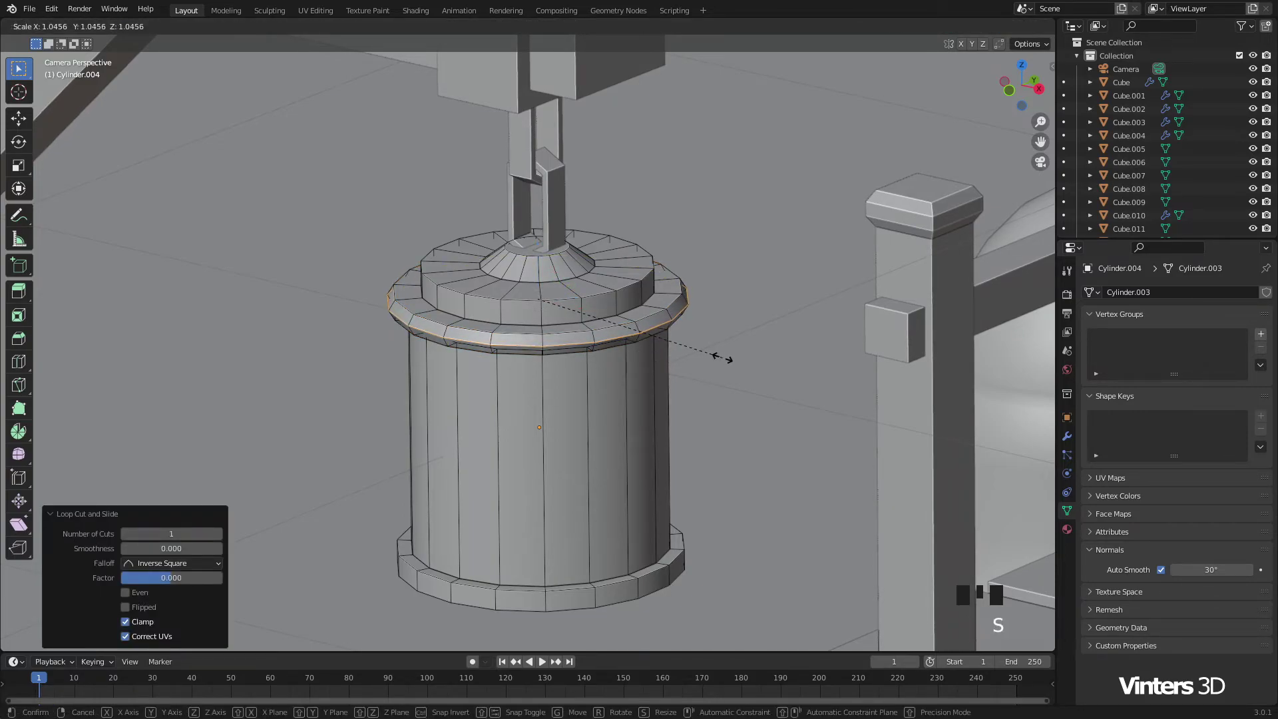
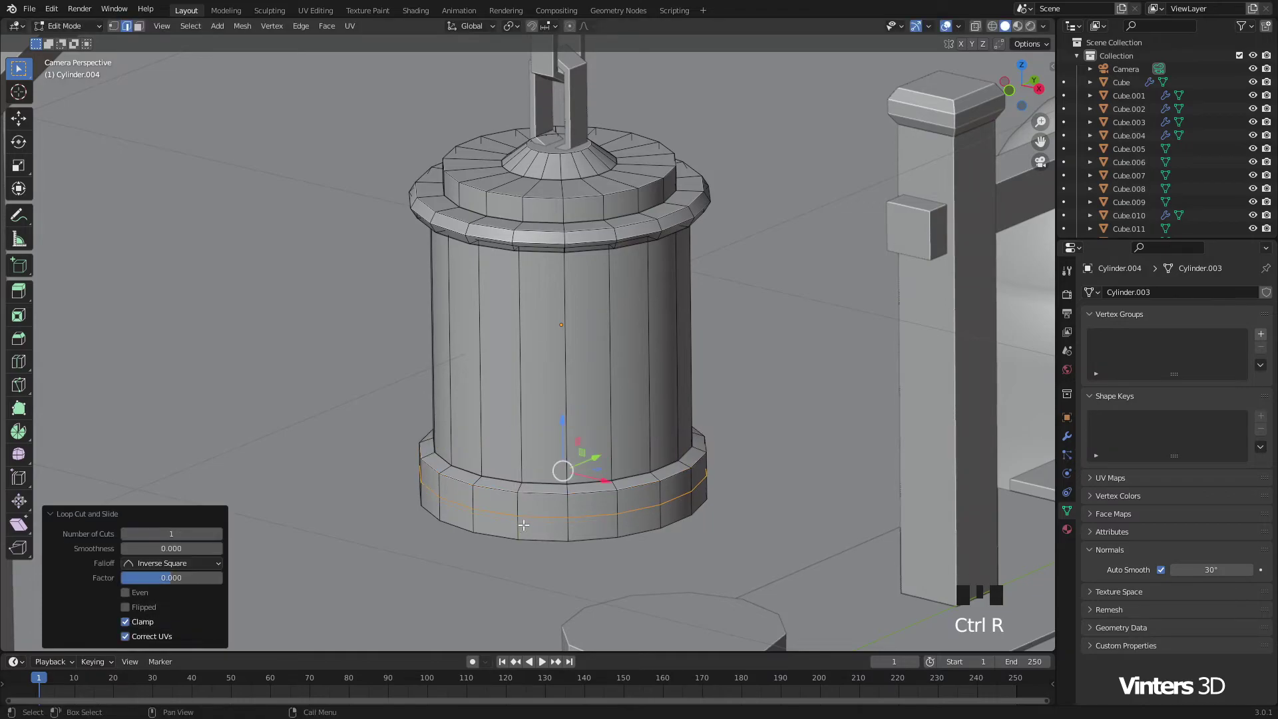
key(alt+s)
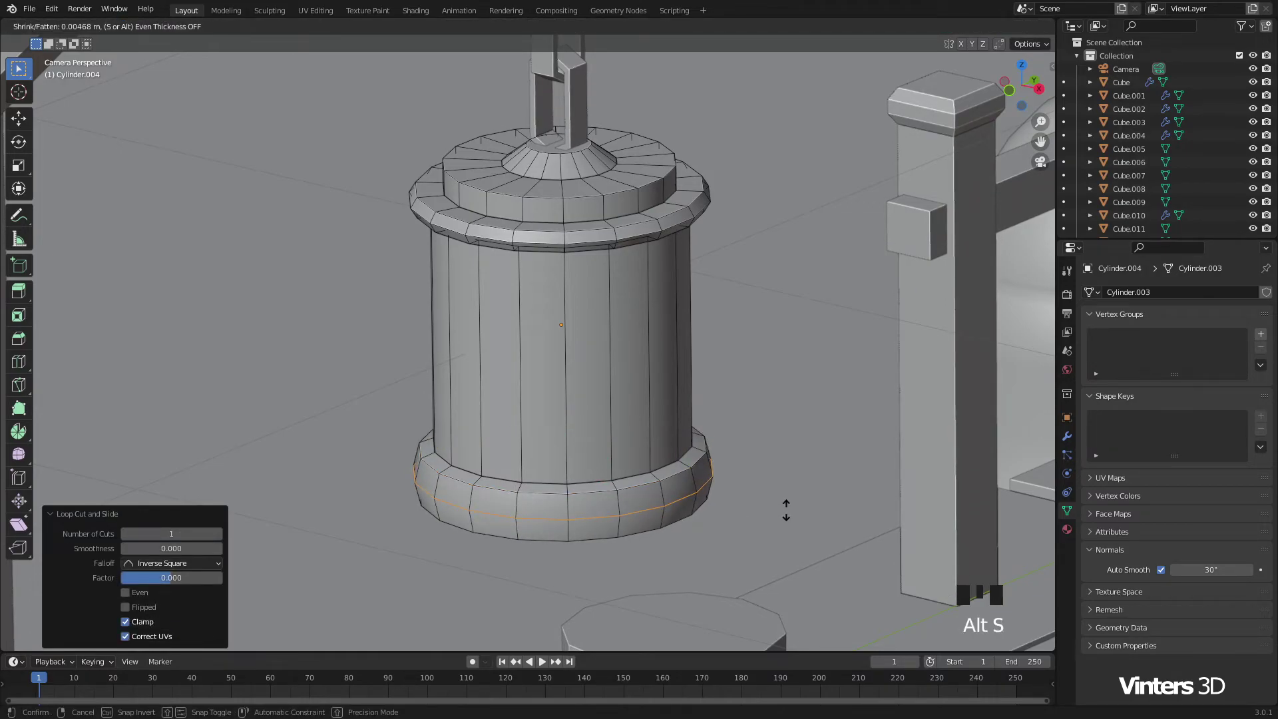
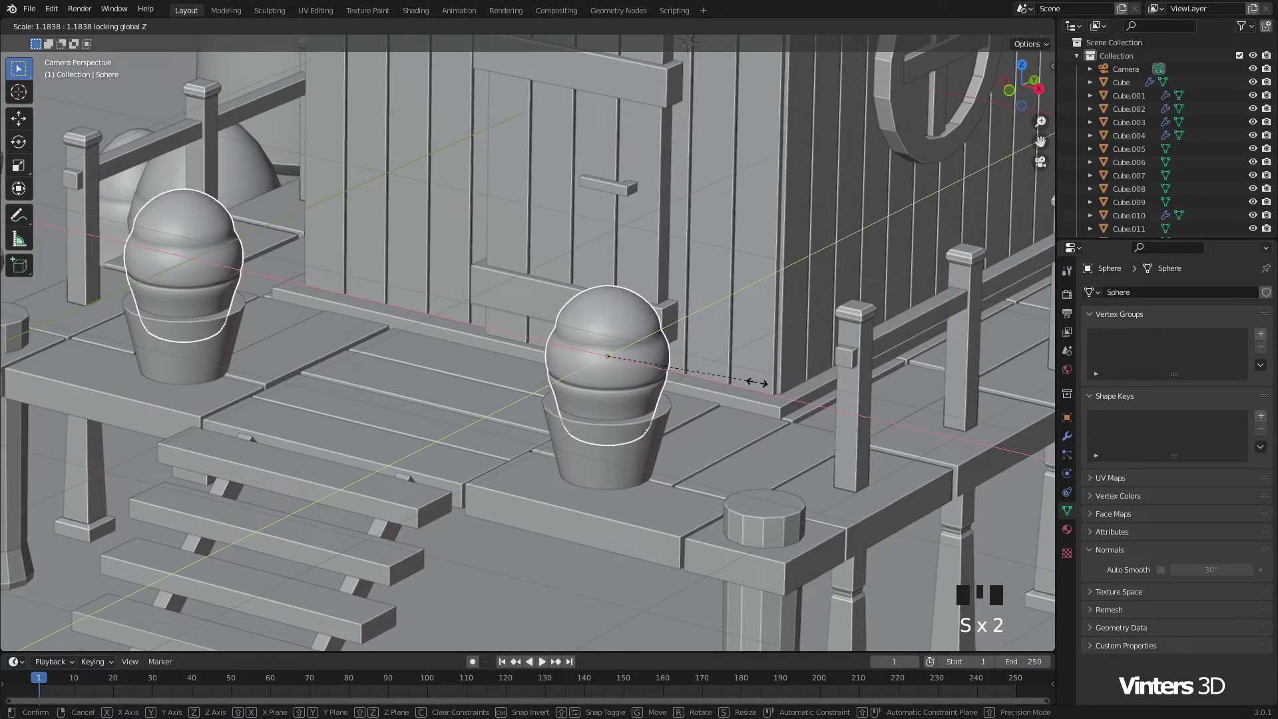
Step: Select the bush spheres in the porch pots and enlarge them
scroll(down, 3)
drag(577, 428, 626, 374)
drag(626, 374, 503, 204)
click(504, 205)
drag(509, 204, 1163, 572)
click(1164, 573)
drag(736, 414, 1036, 541)
scroll(down, 3)
drag(755, 503, 723, 426)
scroll(down, 3)
Step: Finish adjusting the porch elements and select the camera to view the whole house
click(618, 470)
drag(618, 469, 1076, 516)
drag(1075, 514, 1167, 576)
drag(1166, 575, 591, 413)
drag(591, 412, 602, 503)
click(601, 503)
scroll(down, 3)
drag(696, 396, 857, 126)
click(856, 126)
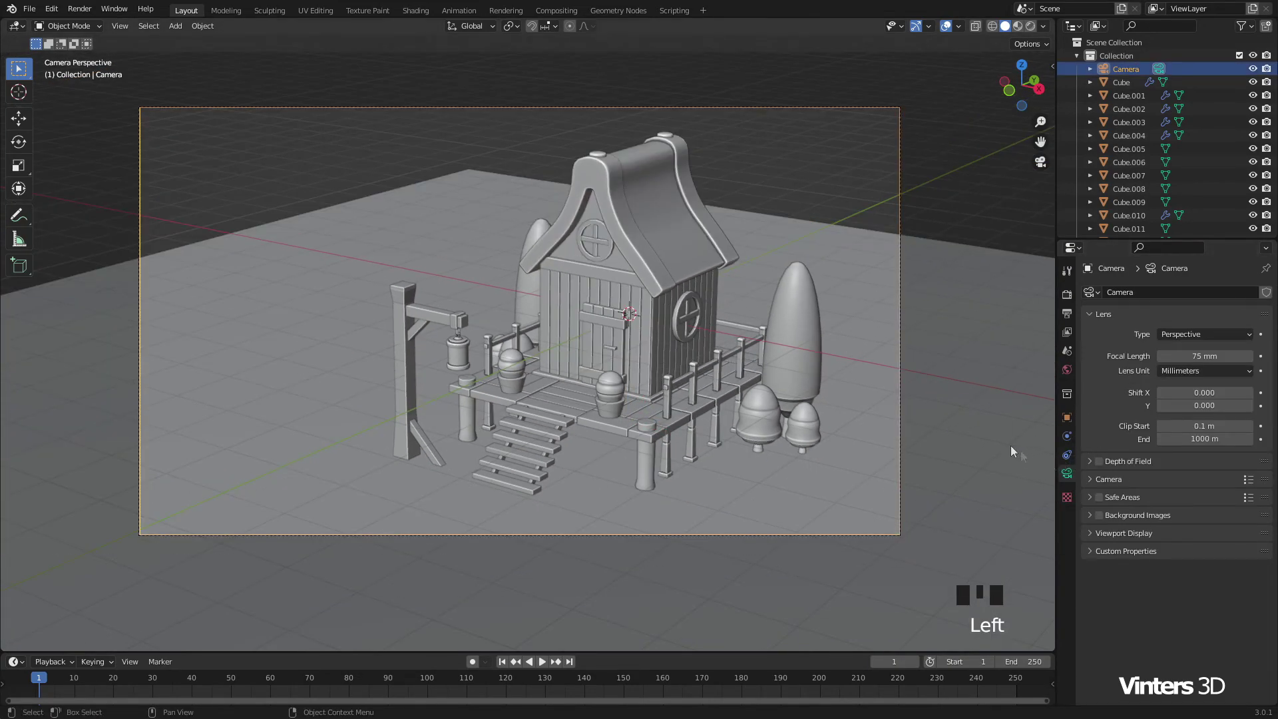
Step: Lock the camera to the view and pan so the house and porch sit centrally in the shot
key(n)
click(1054, 81)
click(1056, 125)
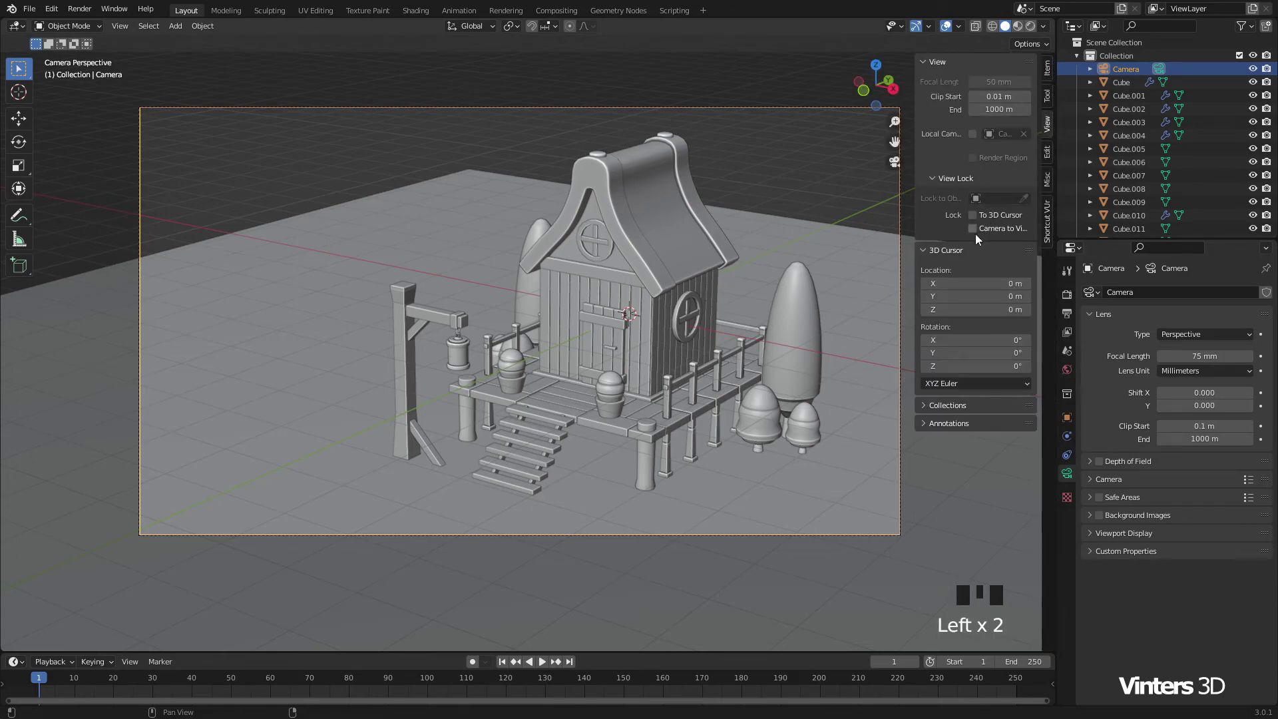
click(979, 235)
key(n)
drag(837, 370, 875, 370)
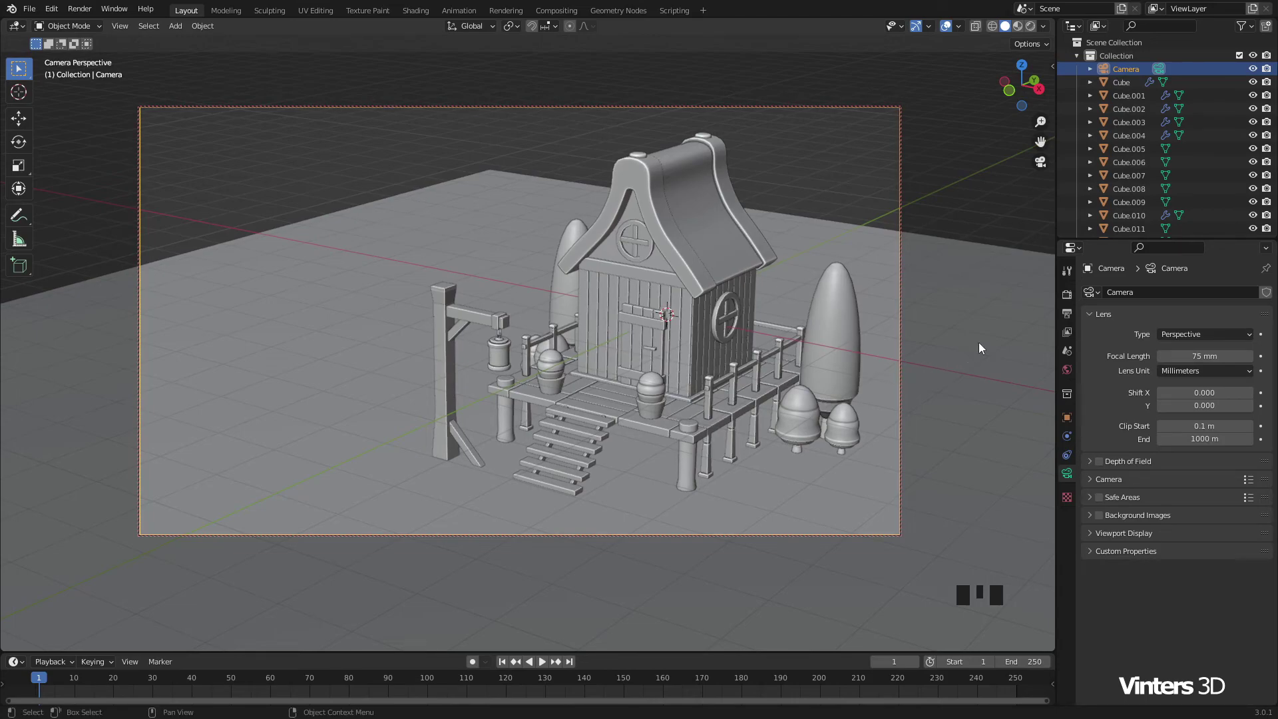
Step: Unlock the camera from the view again and deselect it
key(n)
click(976, 235)
key(n)
click(866, 191)
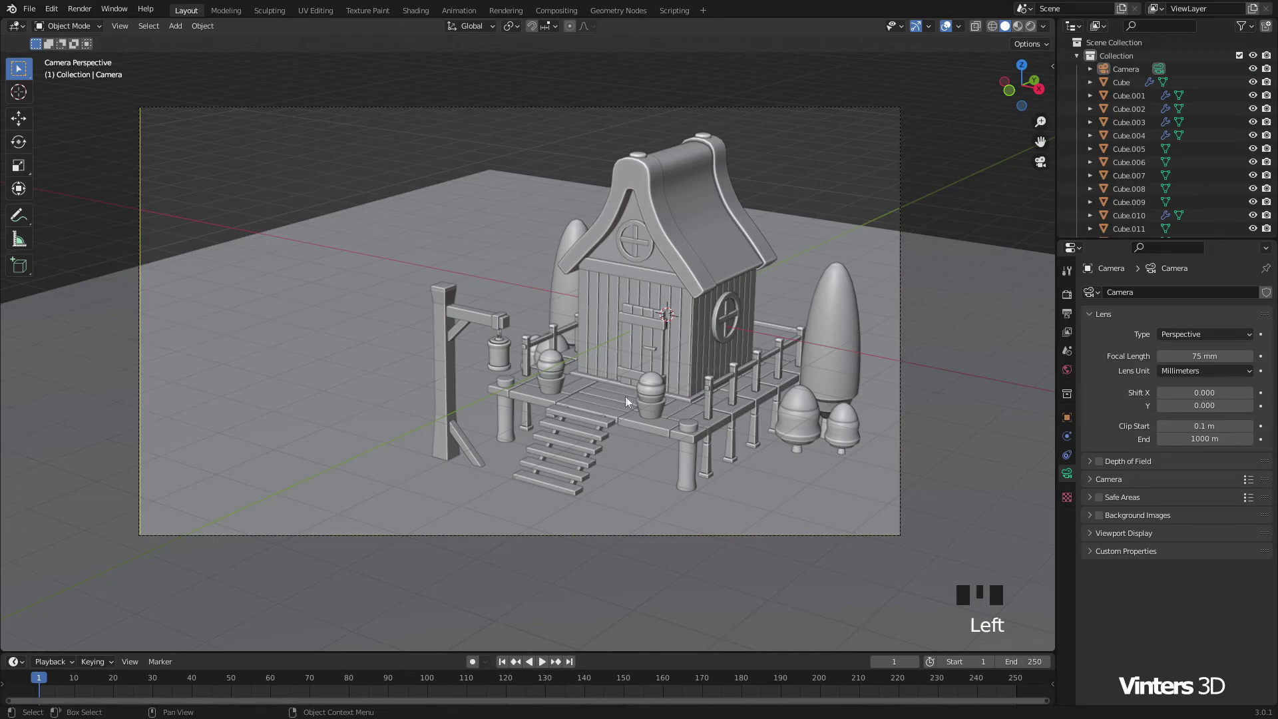
Step: Duplicate a piece from beneath the house and shrink it to a small block about 0.068 across
scroll(up, 3)
drag(677, 416, 672, 400)
click(671, 400)
click(684, 396)
scroll(up, 3)
drag(686, 417, 630, 313)
click(631, 312)
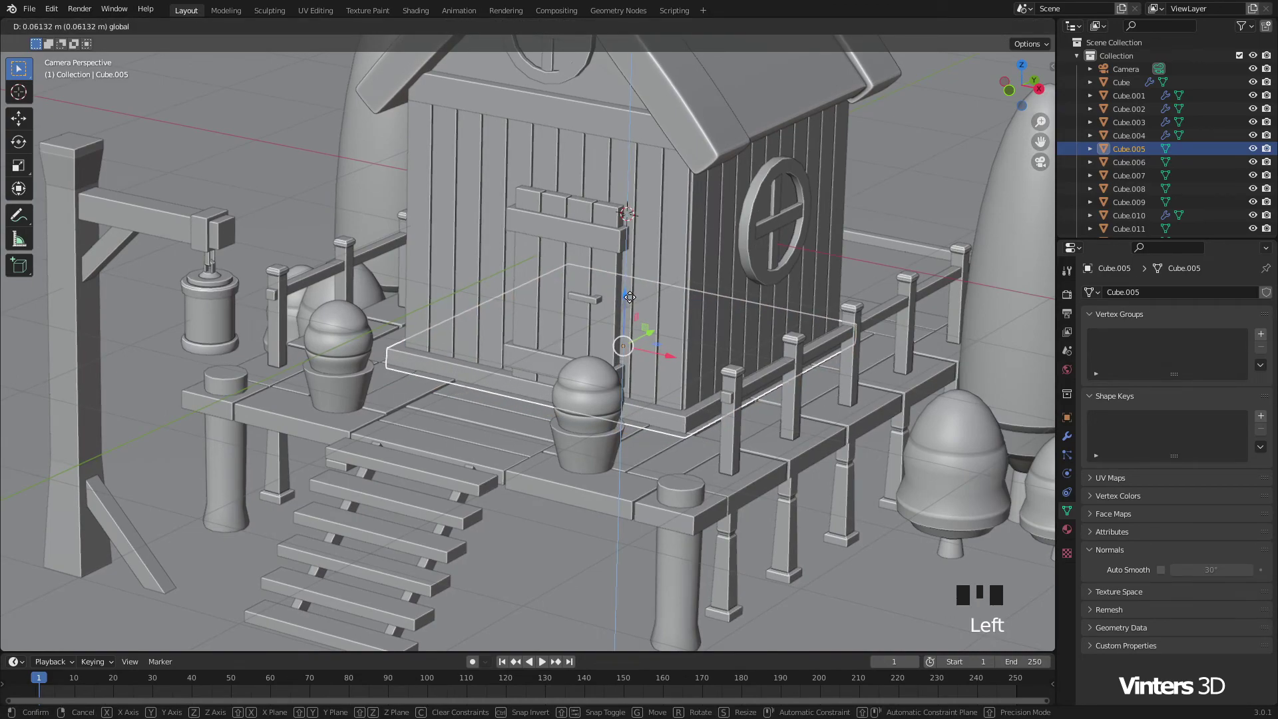
scroll(down, 3)
drag(688, 376, 699, 385)
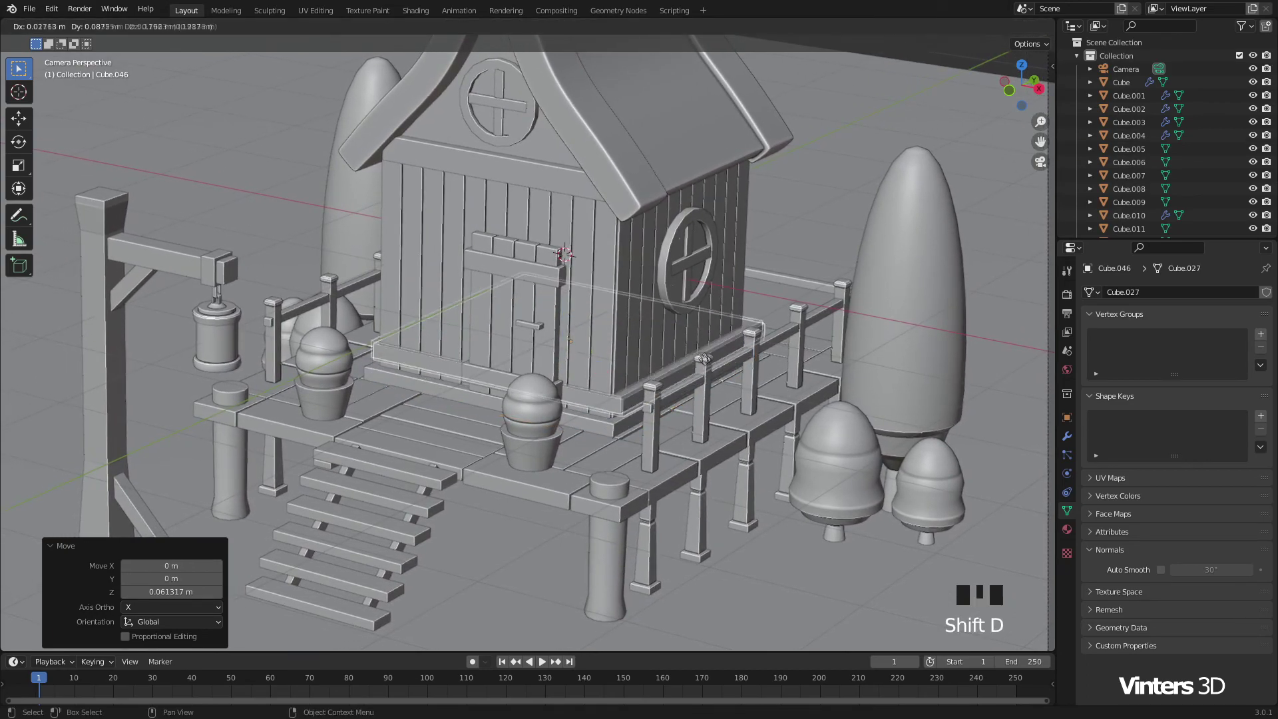
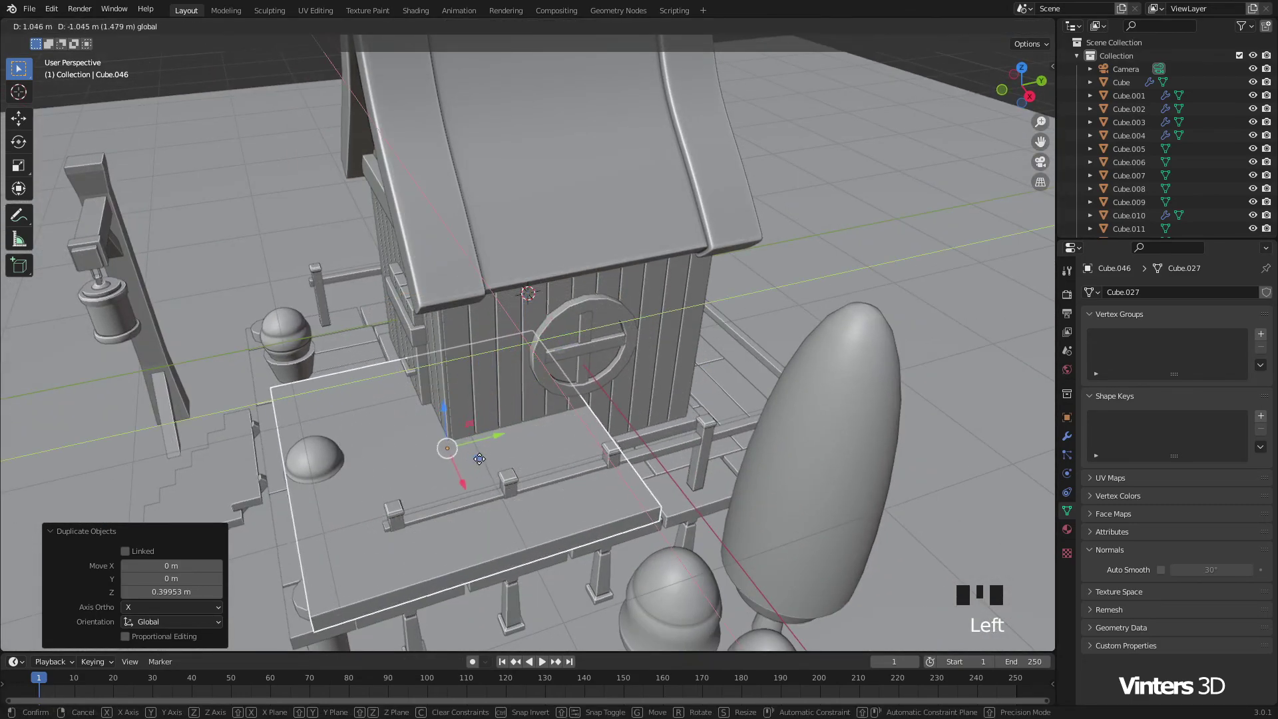
key(s)
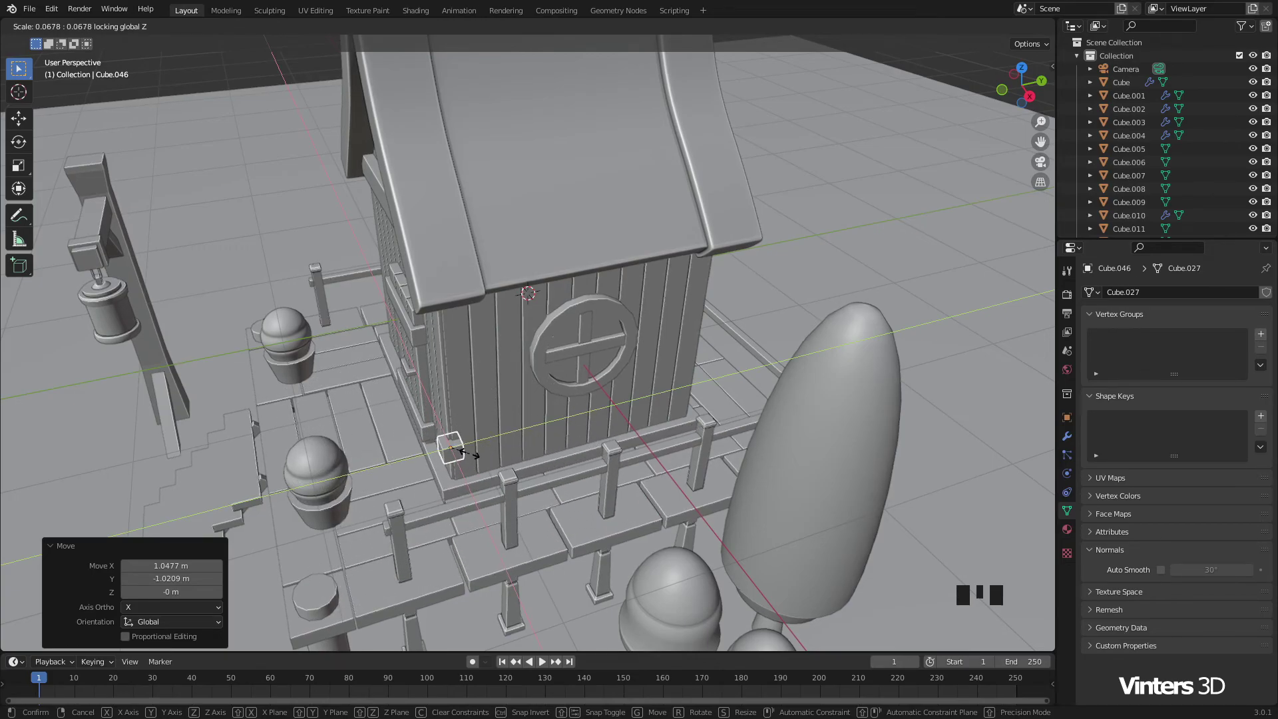
Step: Position the small block at the house's base corner and size it to fit as a trim strip
drag(512, 400, 586, 338)
scroll(up, 3)
drag(620, 308, 520, 303)
scroll(up, 3)
drag(498, 284, 594, 253)
click(594, 253)
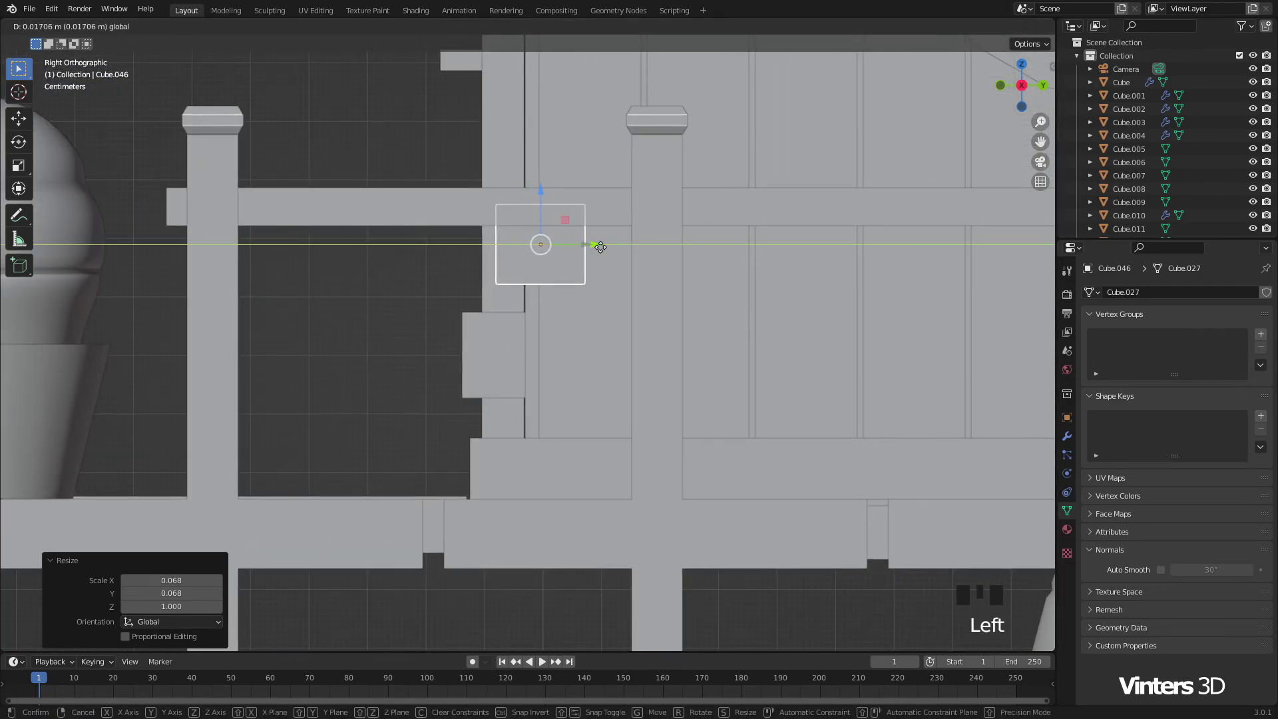
drag(560, 297, 642, 320)
scroll(up, 3)
click(730, 279)
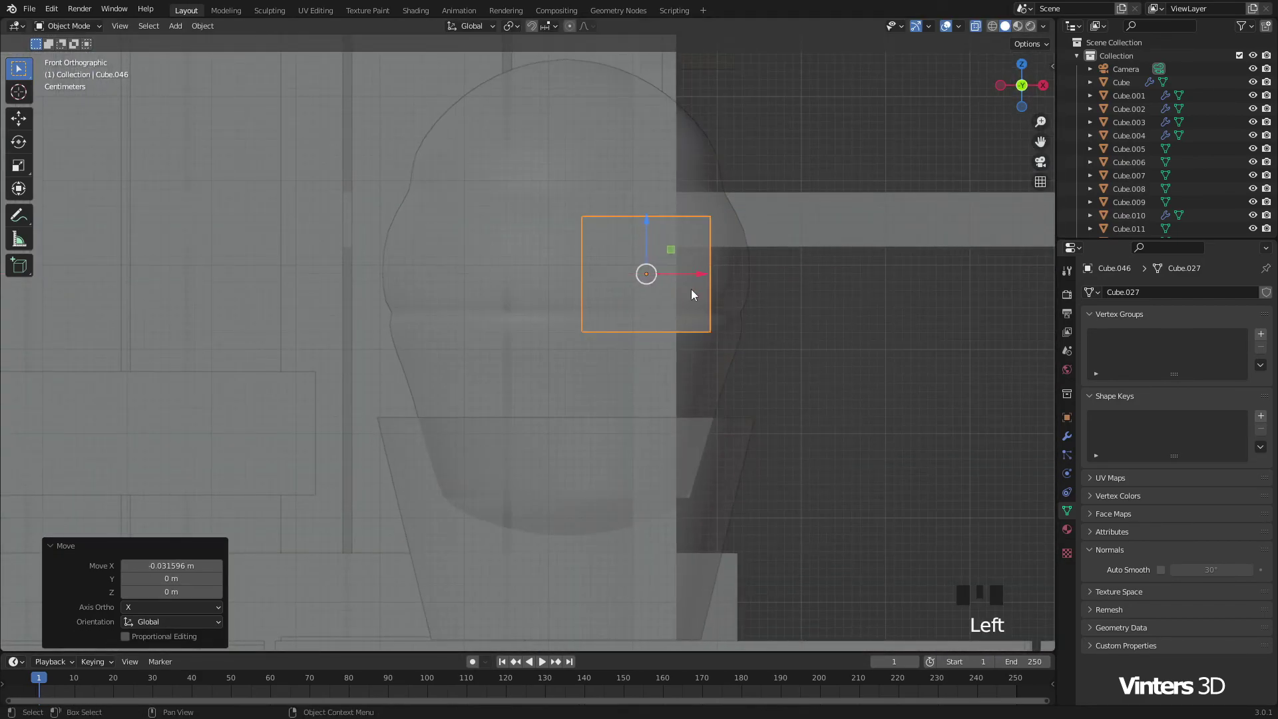
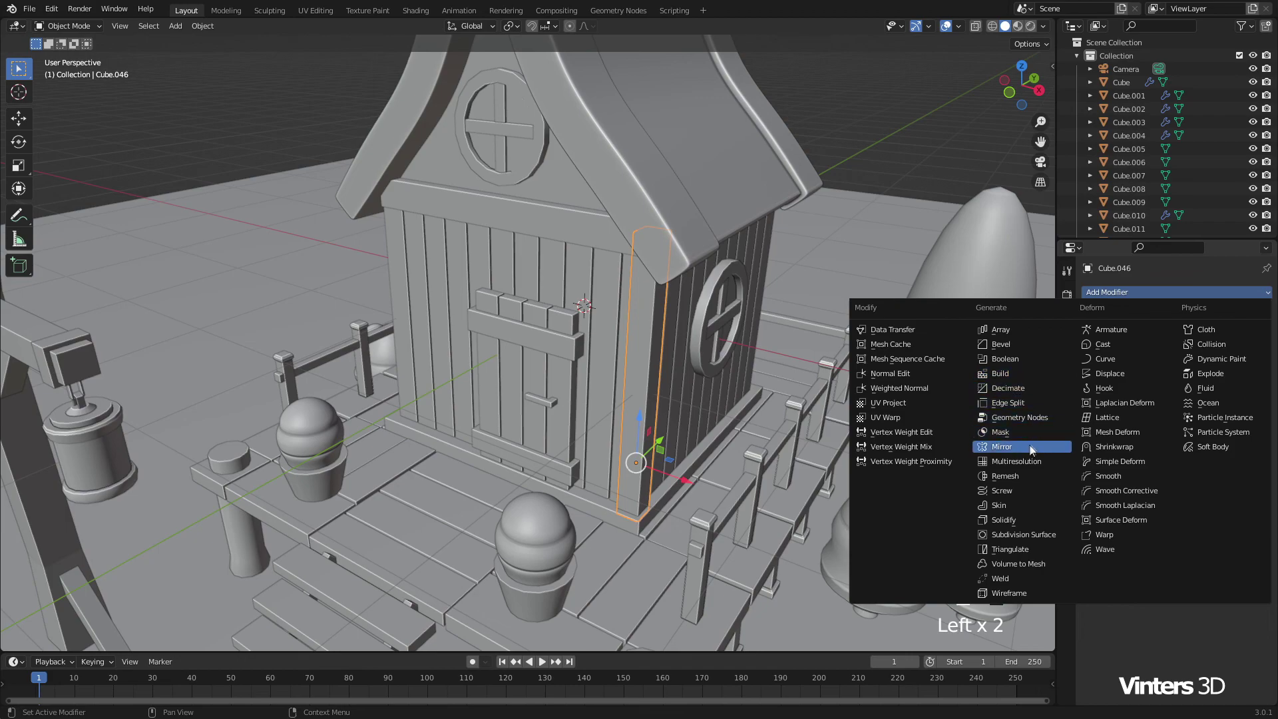
Step: Add a Mirror modifier to the trim block about Cube on X and Y, giving trim on every wall corner
drag(1033, 450, 1144, 401)
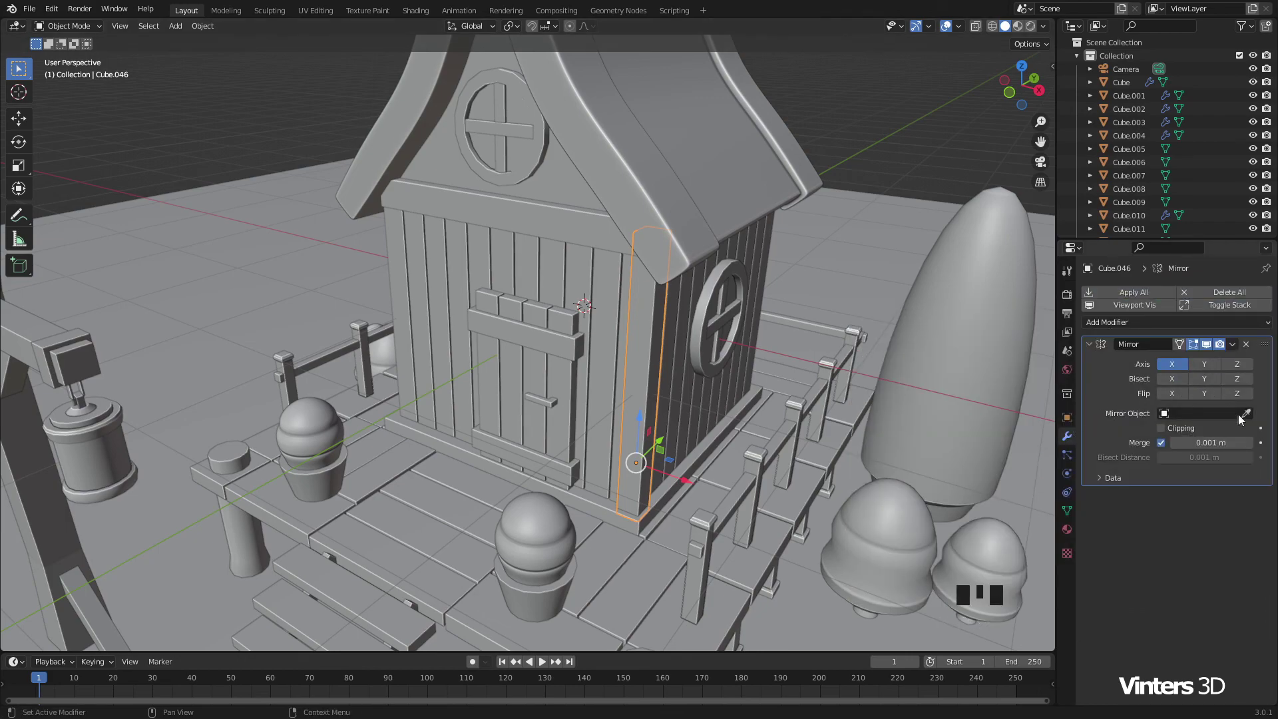
click(1250, 418)
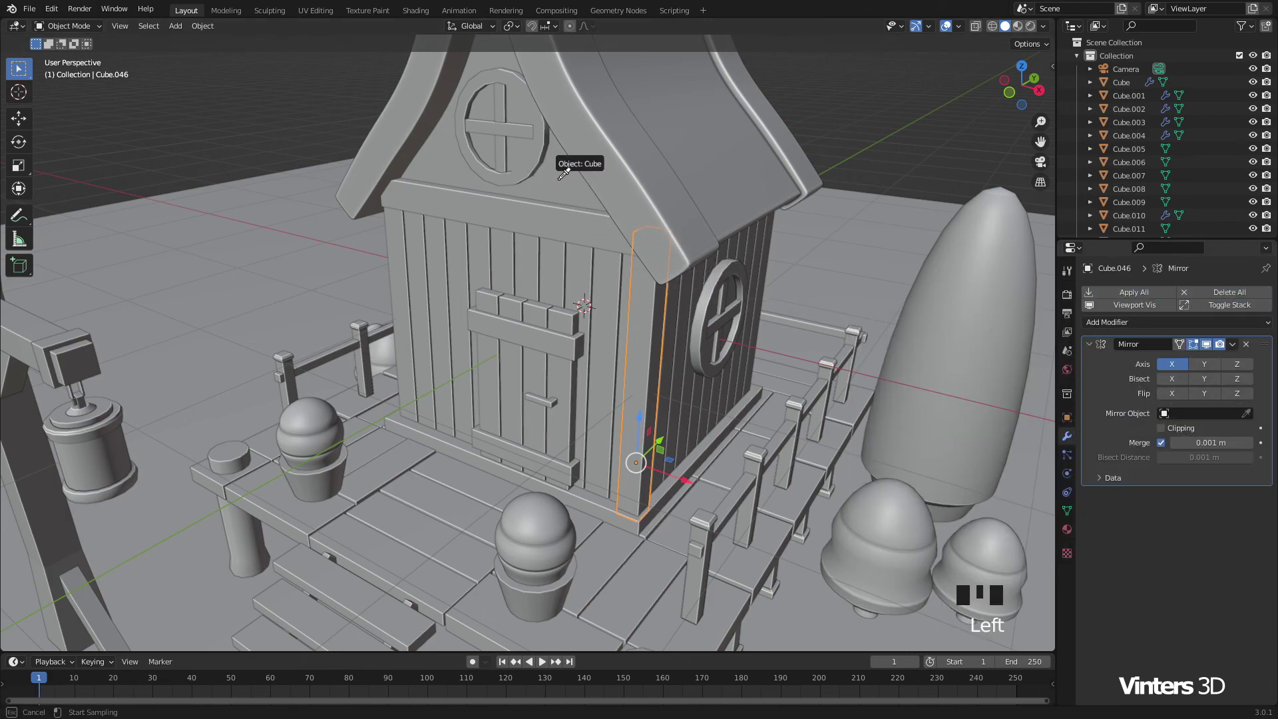
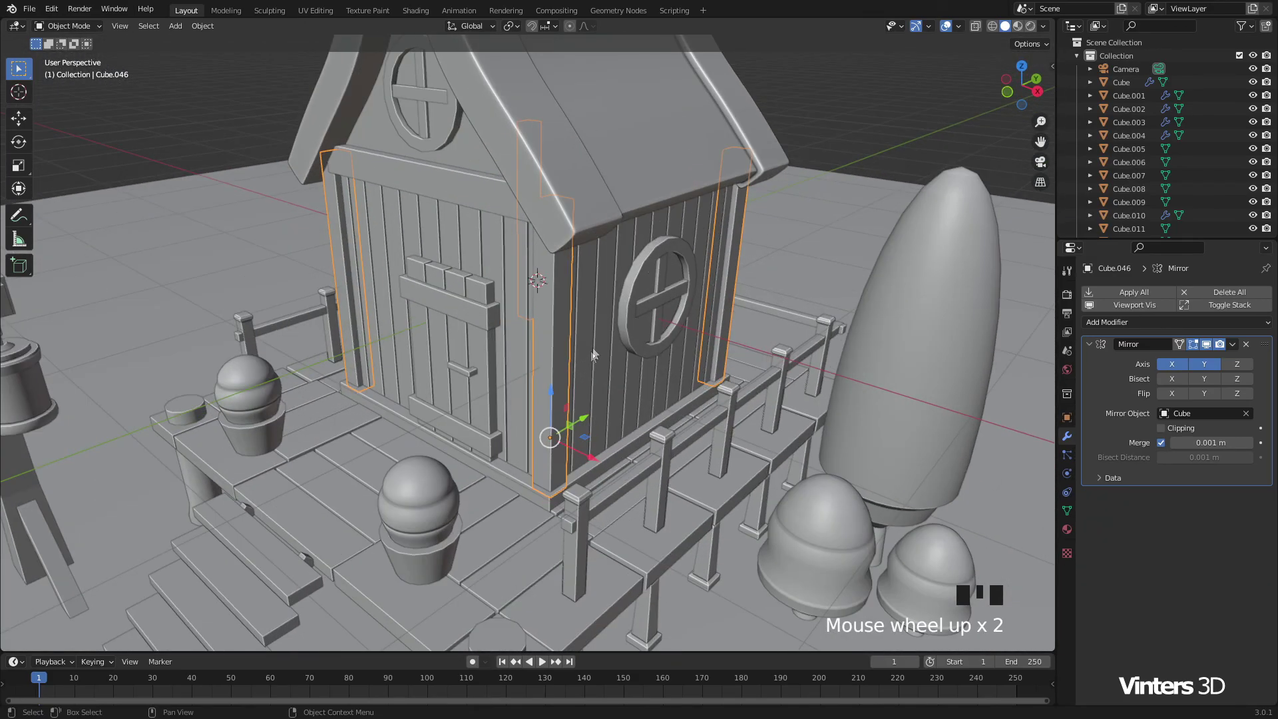
drag(610, 345, 719, 323)
click(720, 324)
drag(655, 319, 719, 316)
scroll(down, 3)
drag(730, 329, 727, 343)
scroll(up, 3)
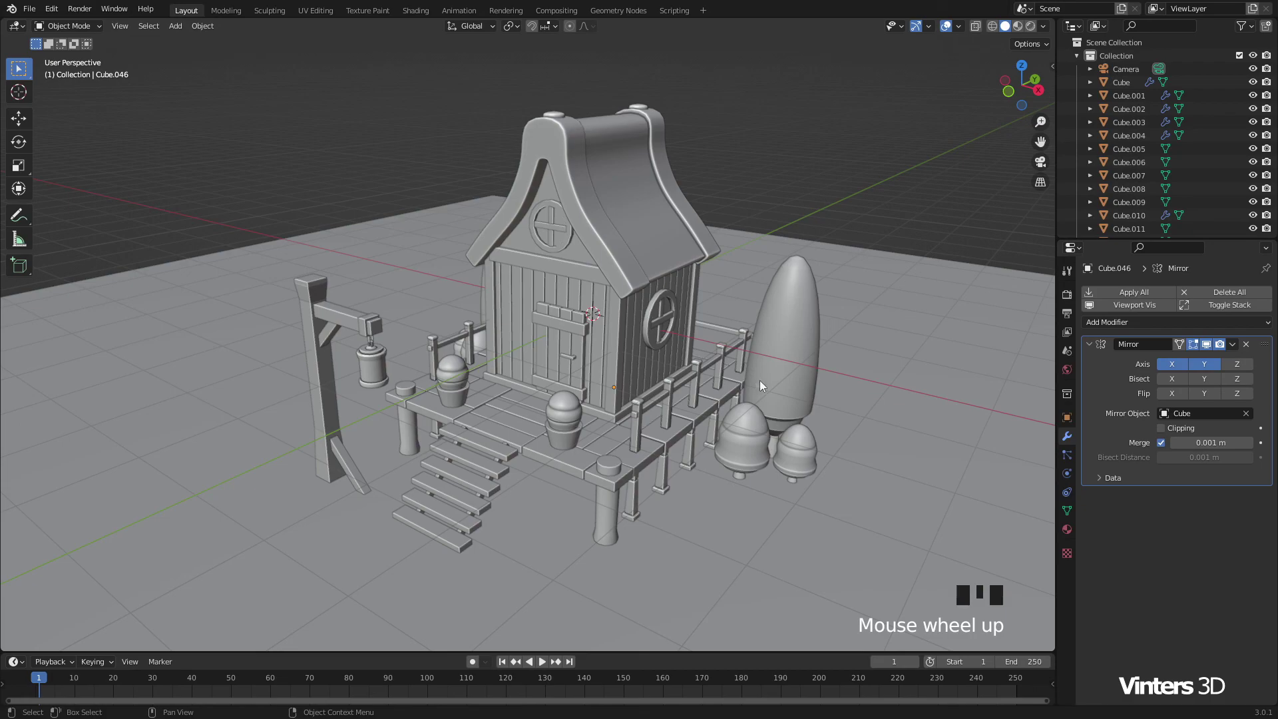